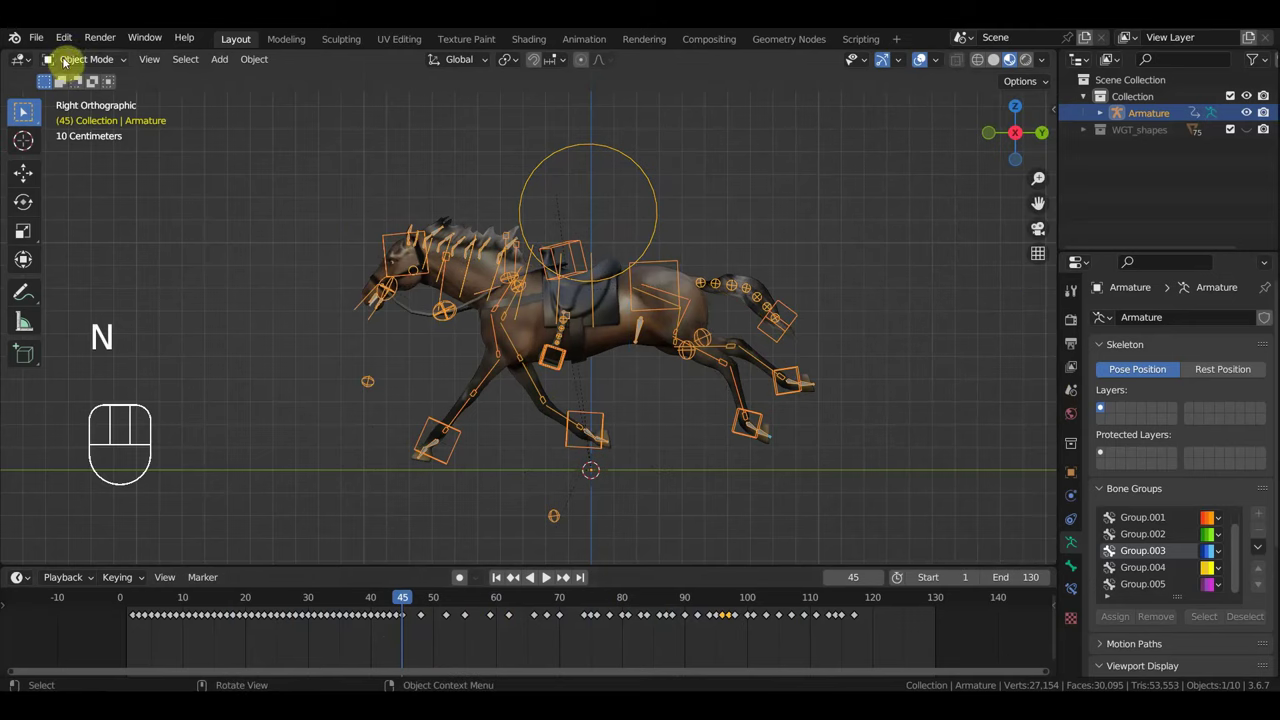
Step: Import the falling-horse photo as an image plane and rotate it to stand upright
drag(228, 62, 444, 311)
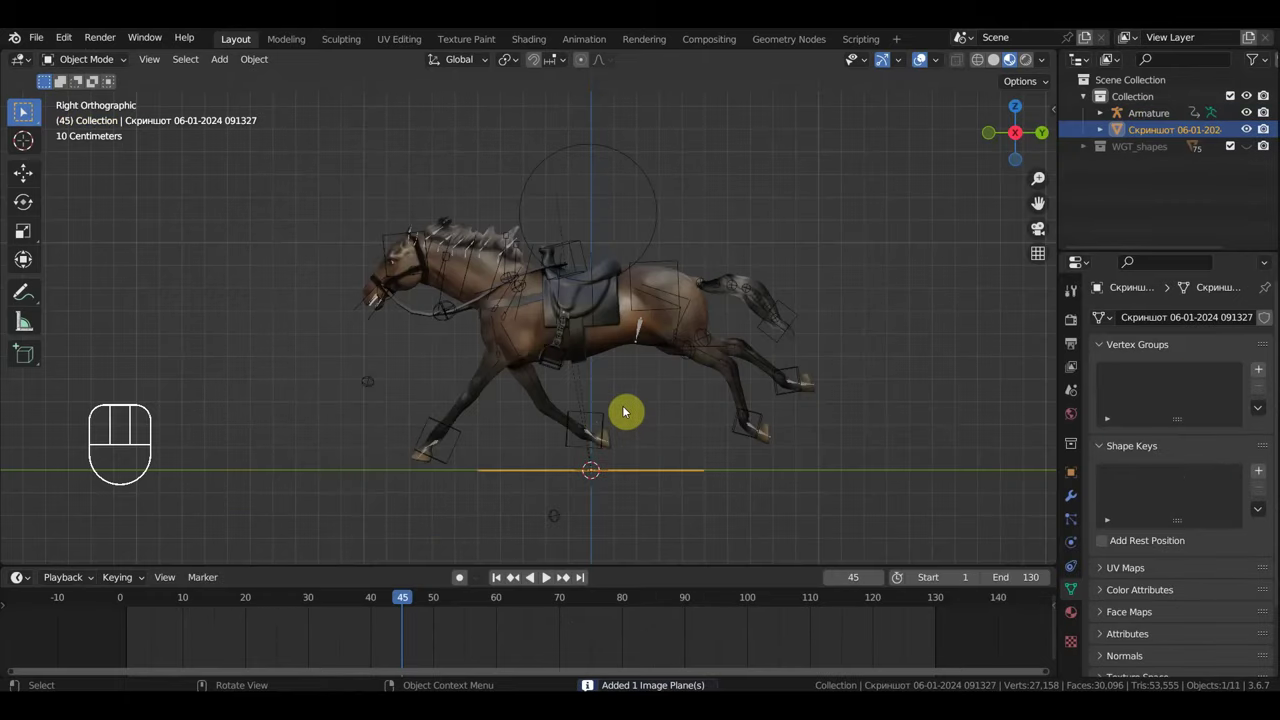
key(KP_1)
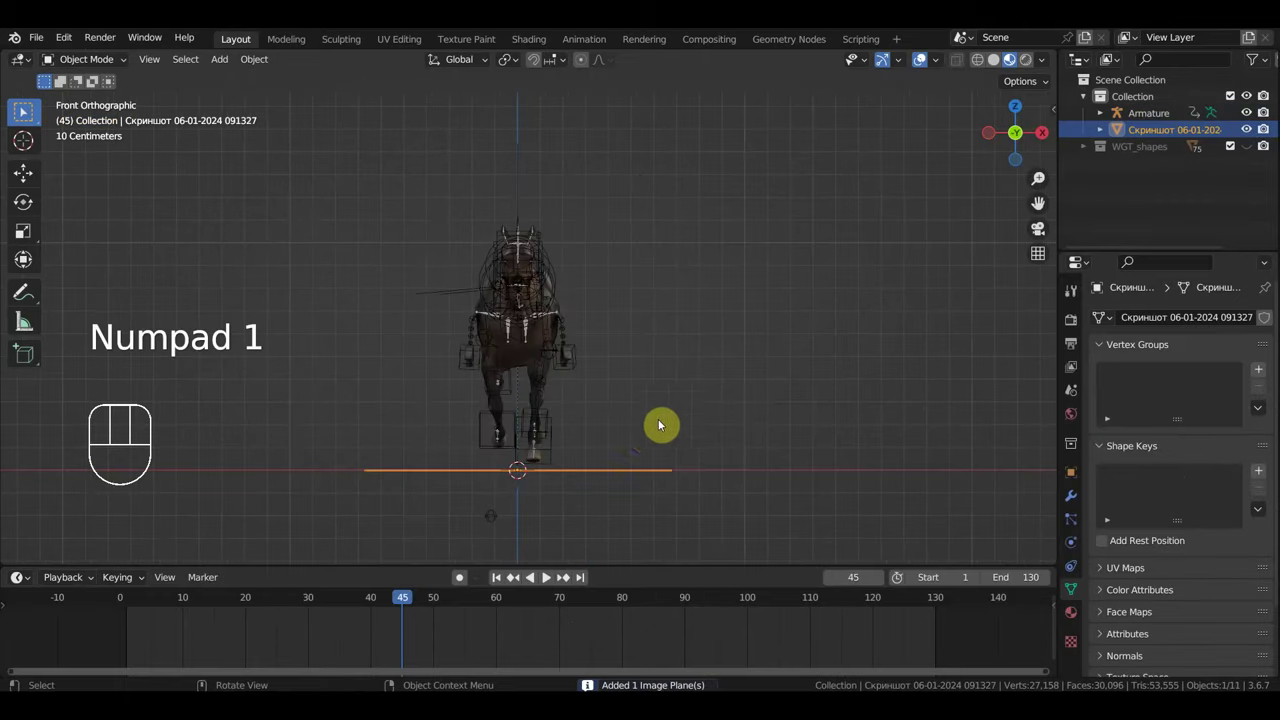
key(r)
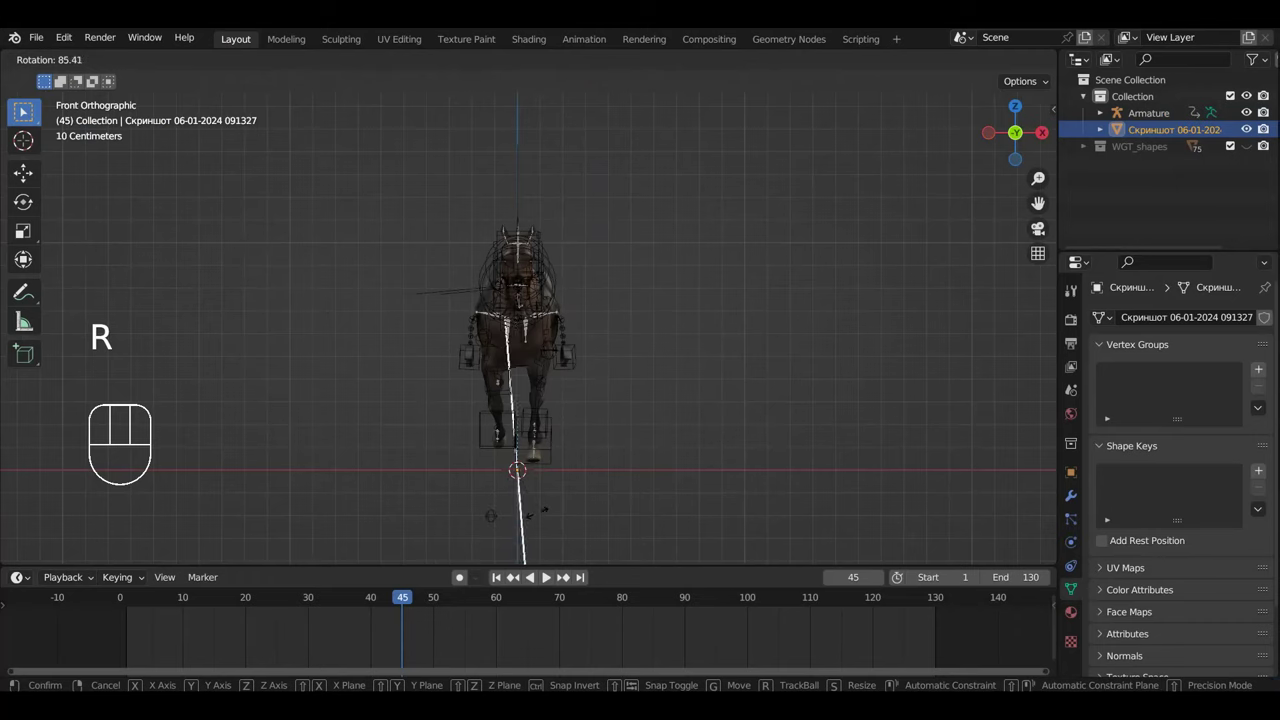
key(g)
key(KP_3)
key(r)
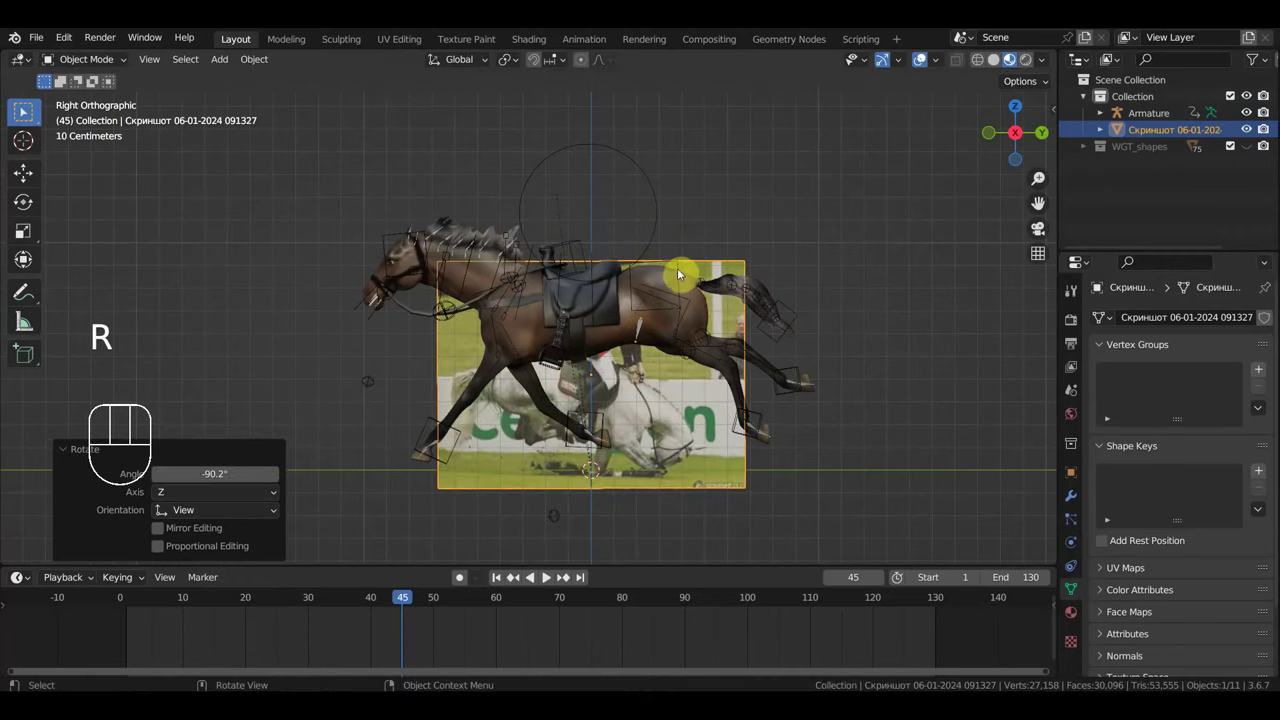
Step: Turn the photo plane to face the side view, then scale and position it behind the horse
key(KP_7)
key(r)
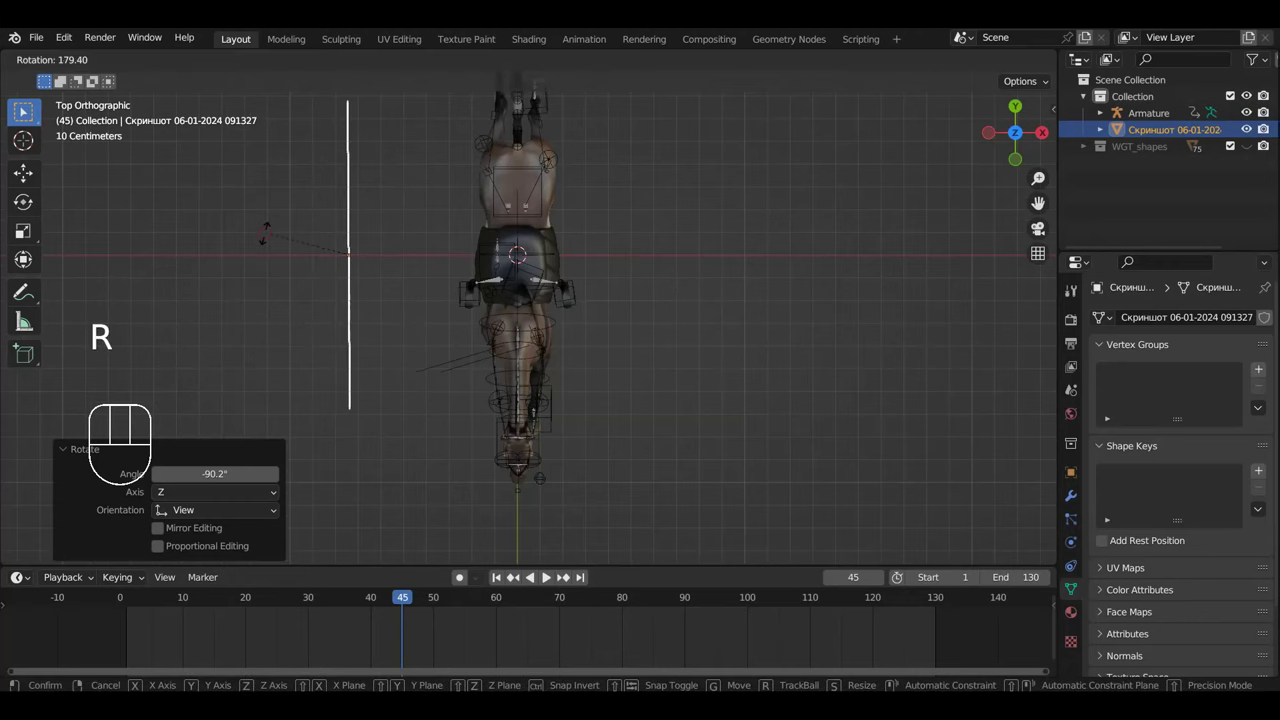
key(KP_3)
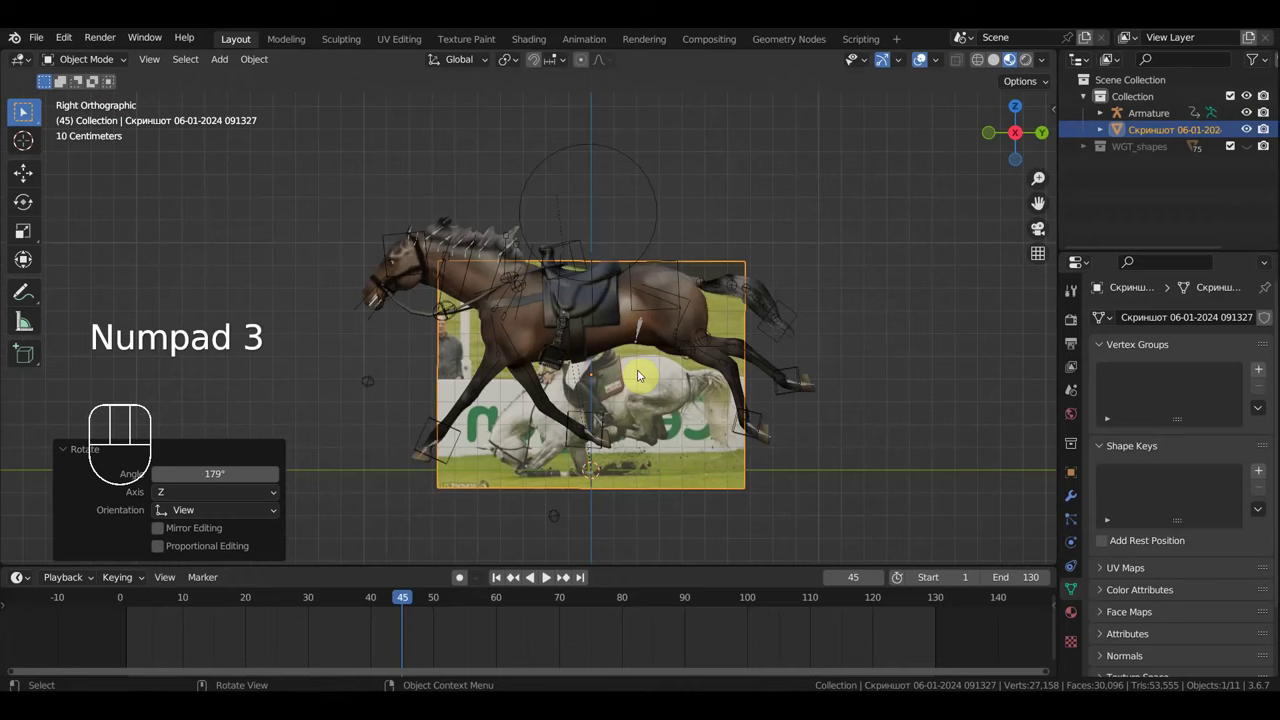
key(s)
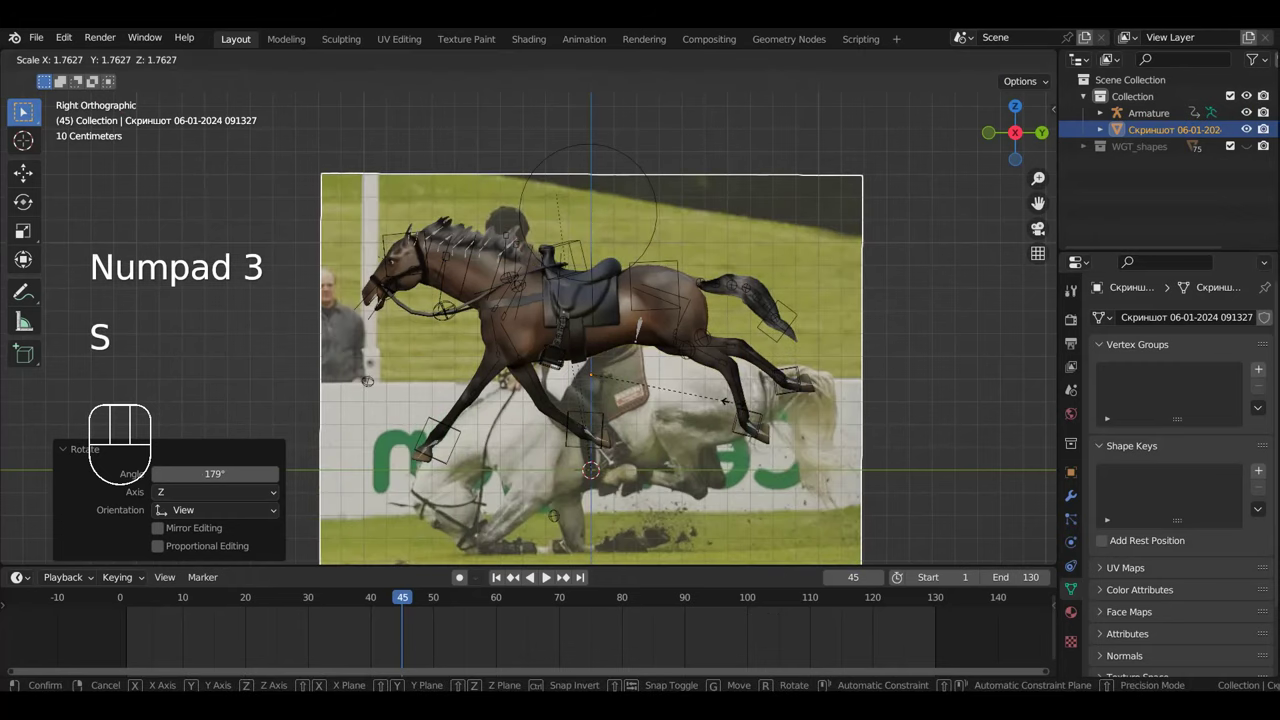
key(g)
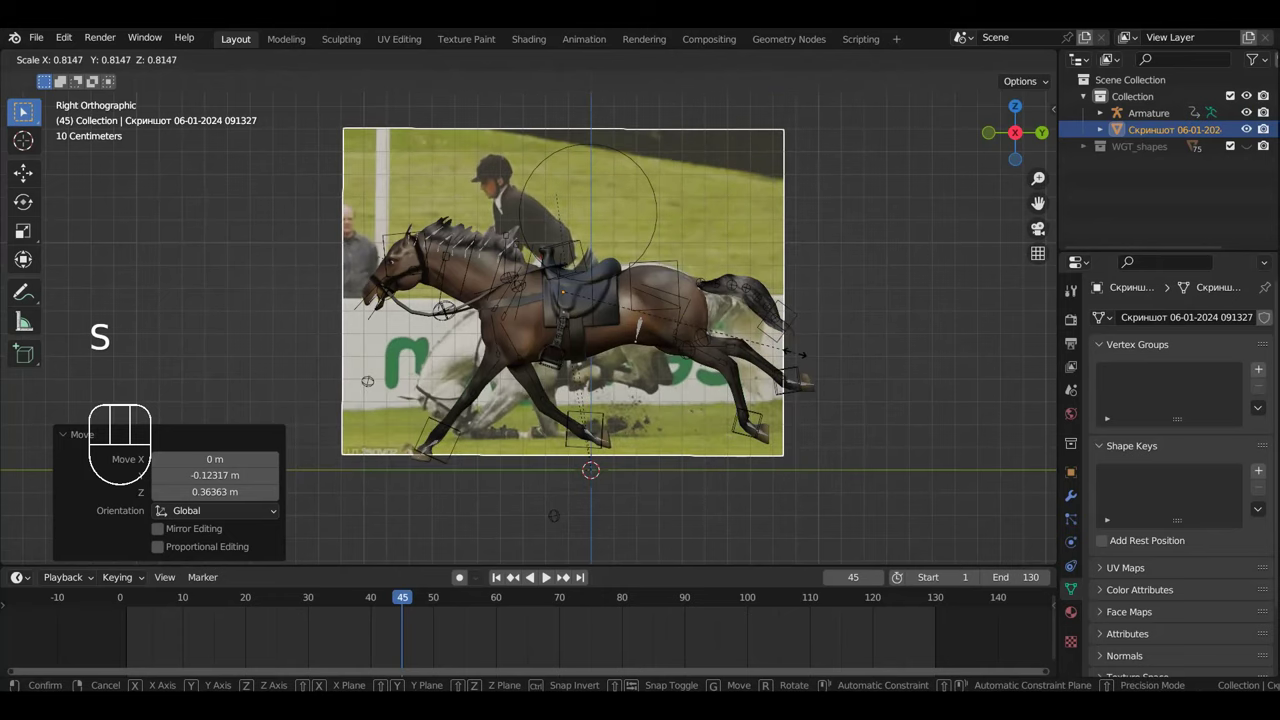
key(g)
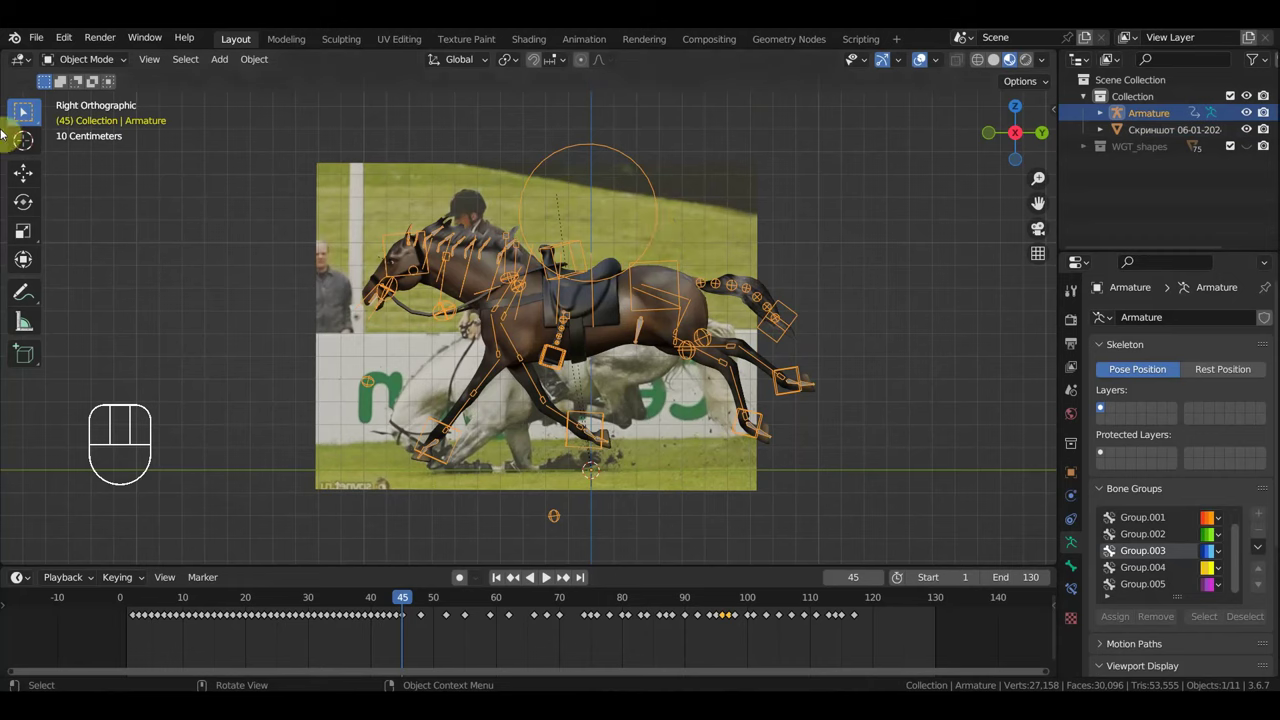
Step: Slide the horse's later keyframes along the Dope Sheet and set the playhead to frame 64
drag(93, 62, 471, 312)
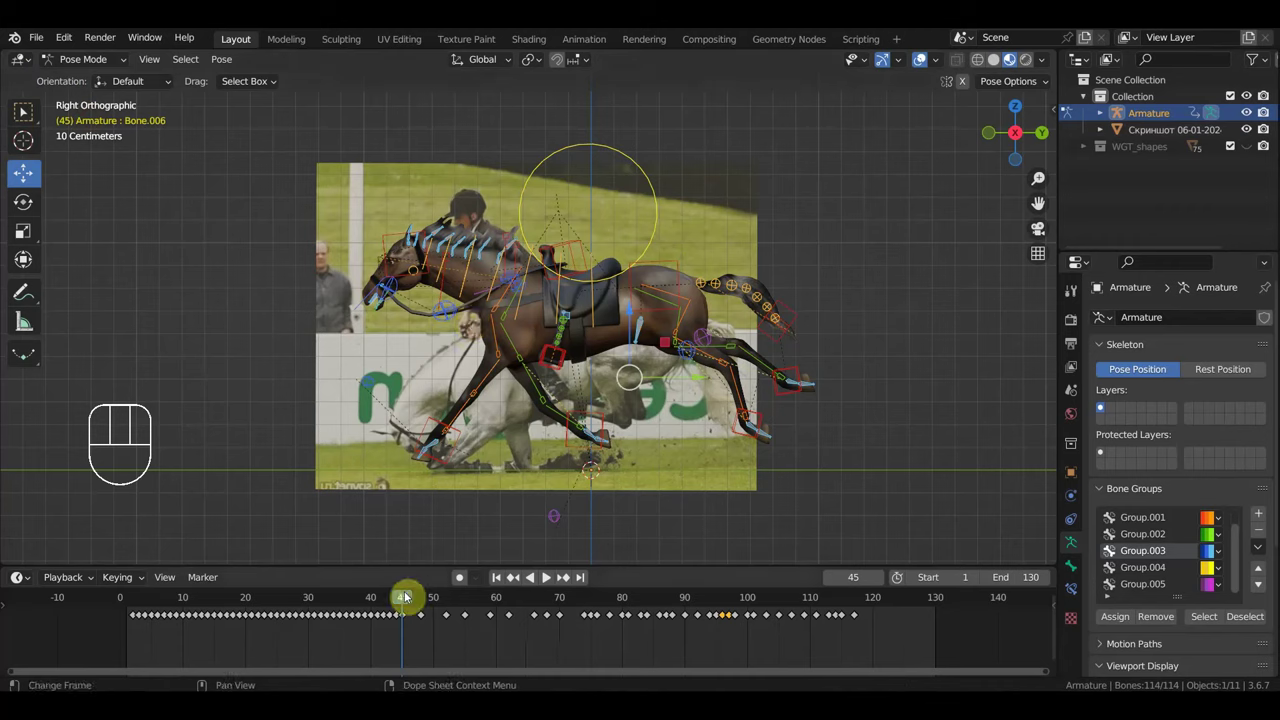
drag(404, 604, 458, 617)
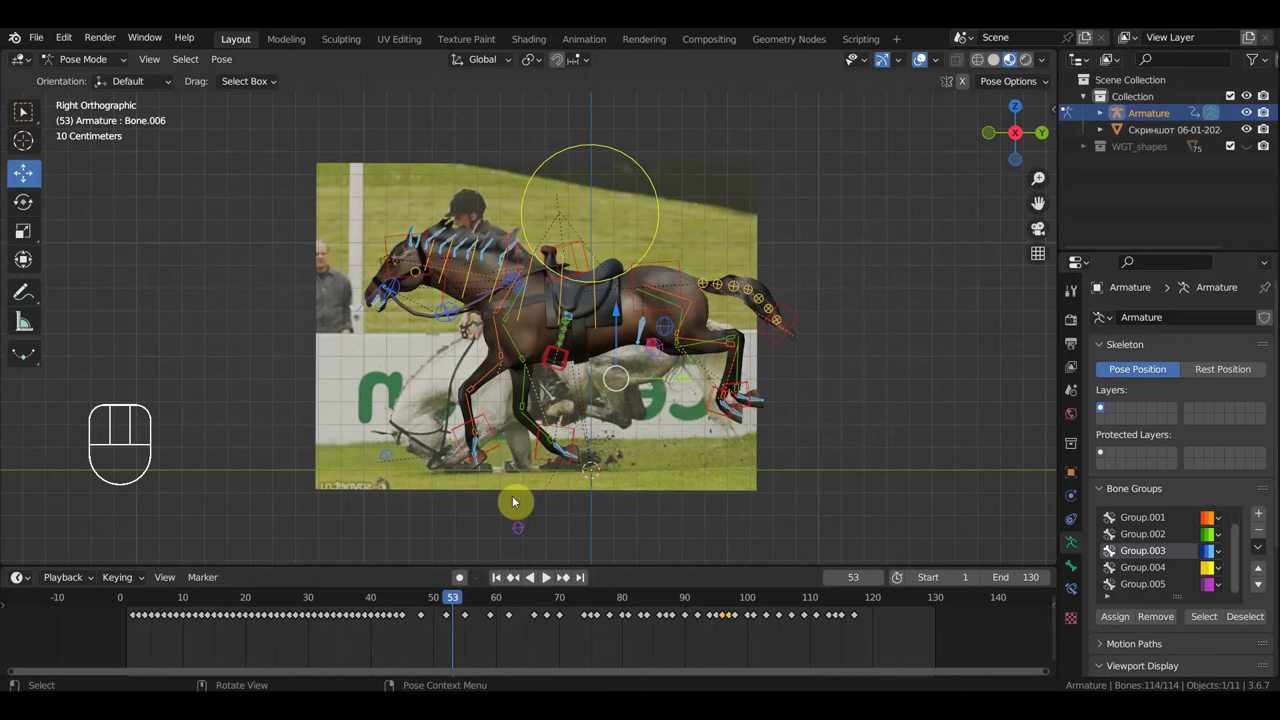
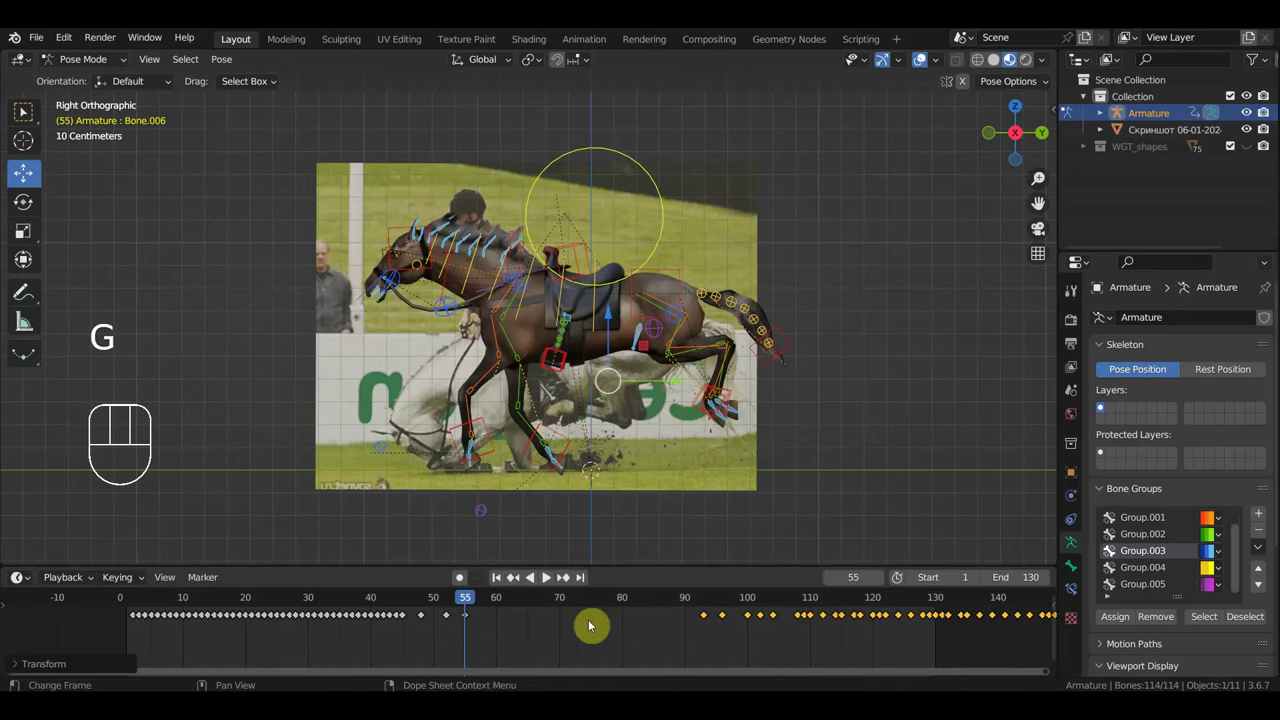
drag(454, 606, 506, 638)
drag(501, 638, 466, 614)
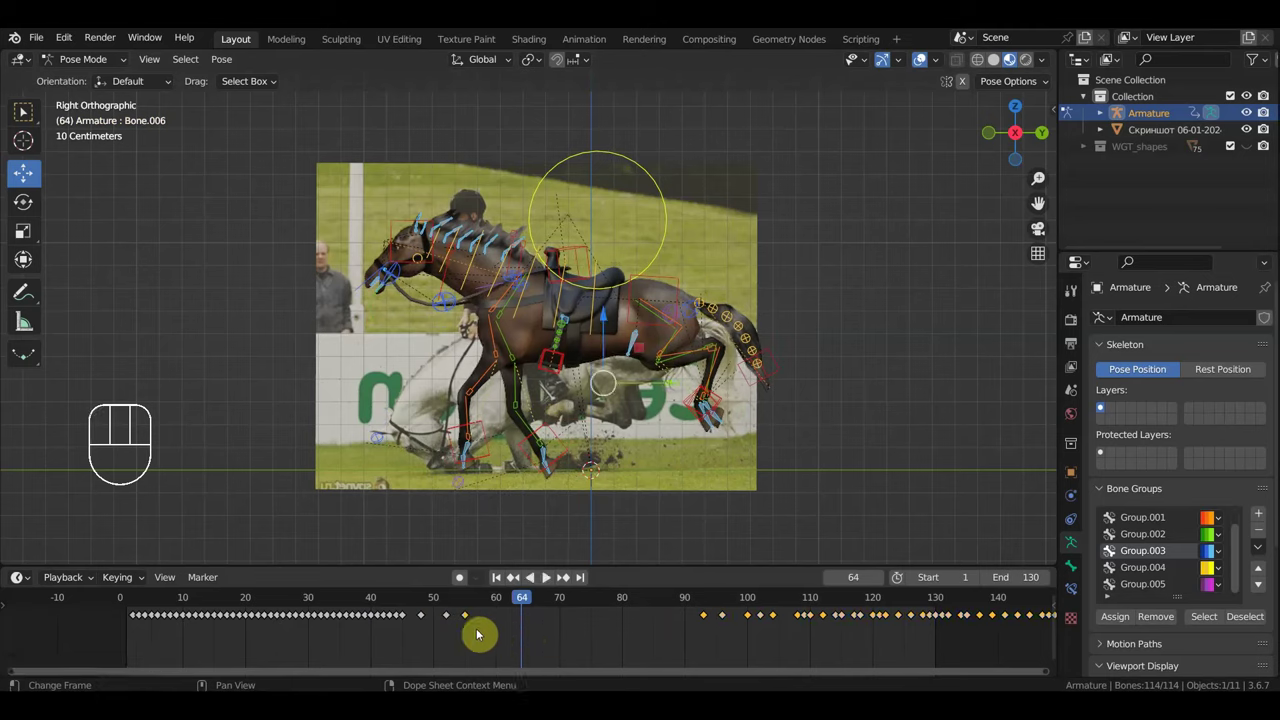
Step: Duplicate the keys to frame 64 and lower the horse's main body control toward the photo pose
key(shift+d)
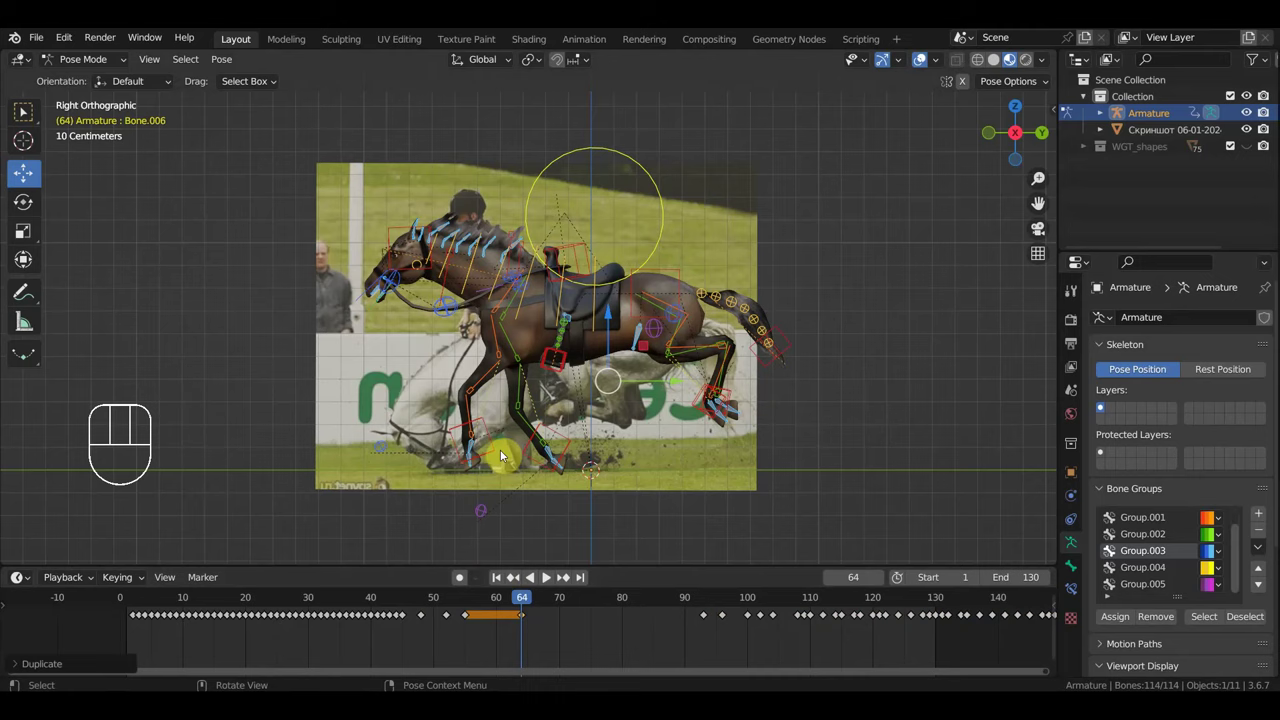
click(643, 161)
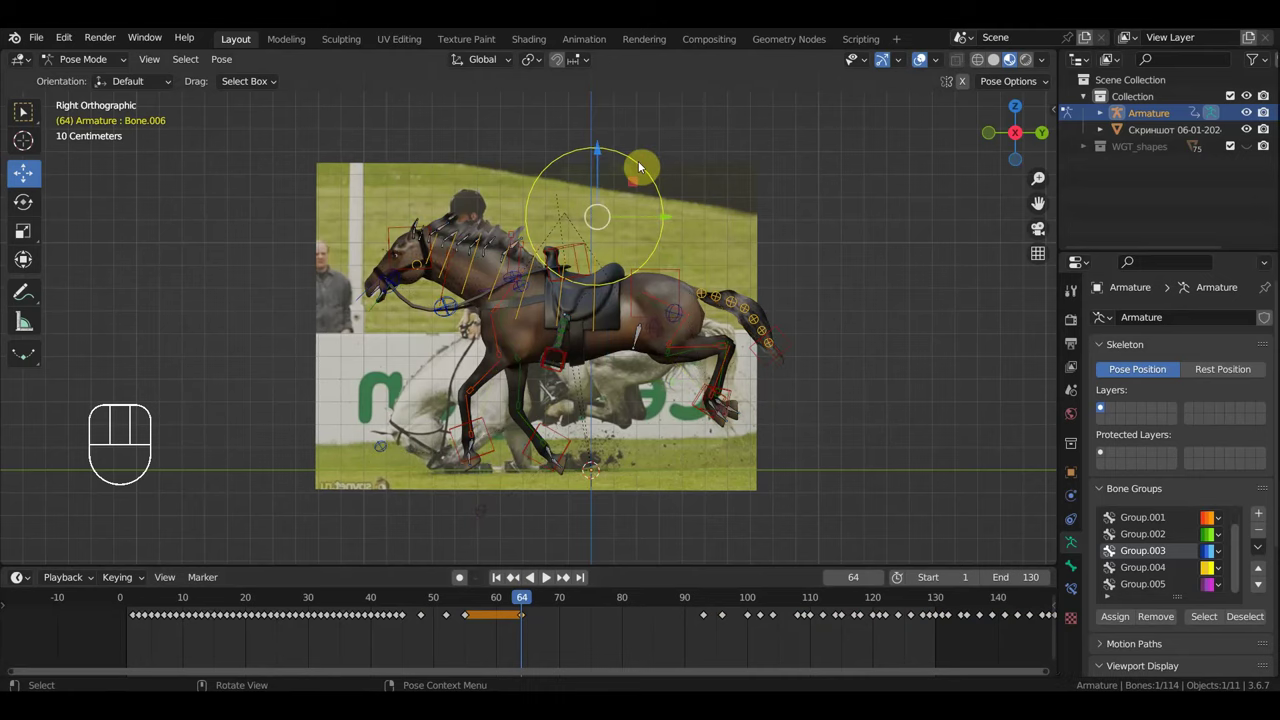
key(g)
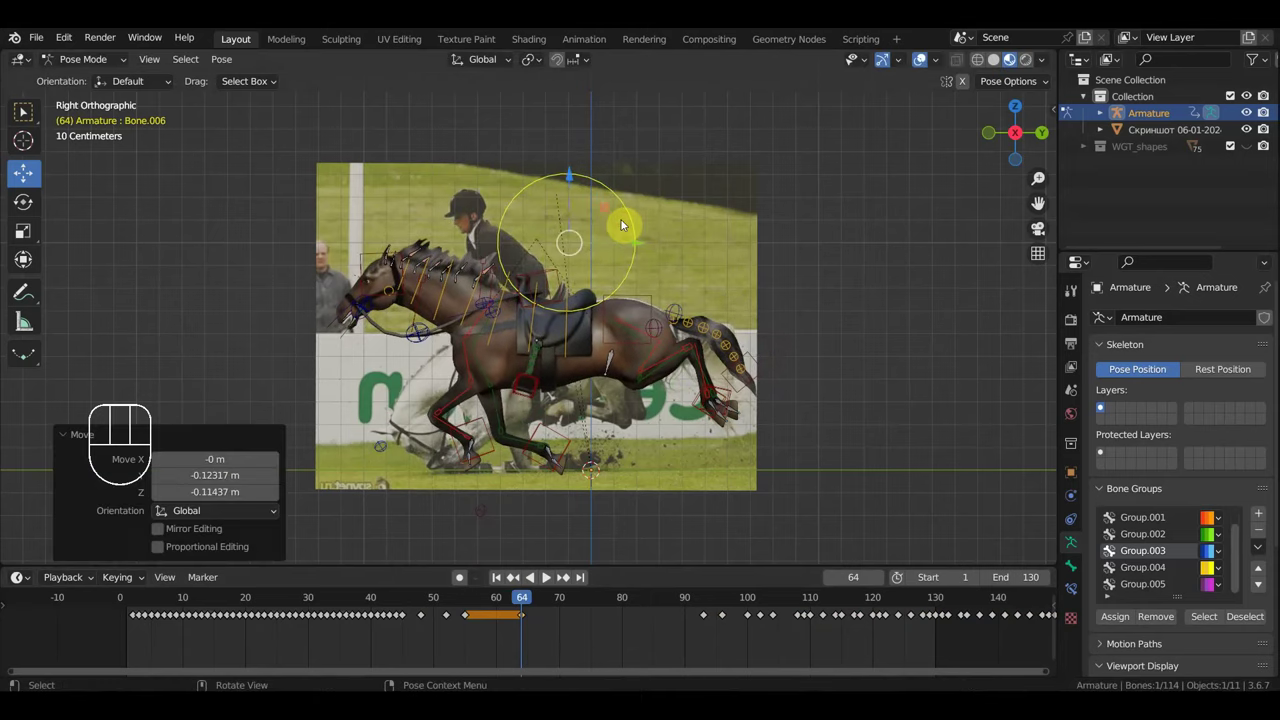
key(r)
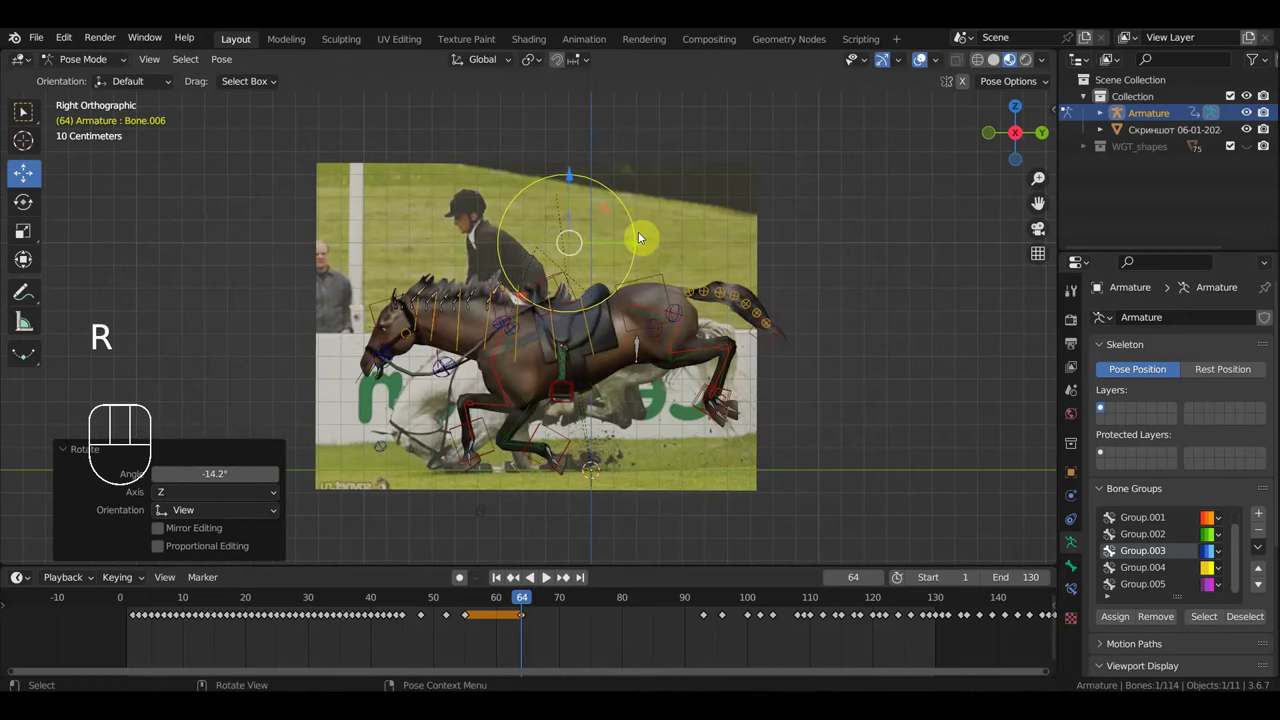
key(g)
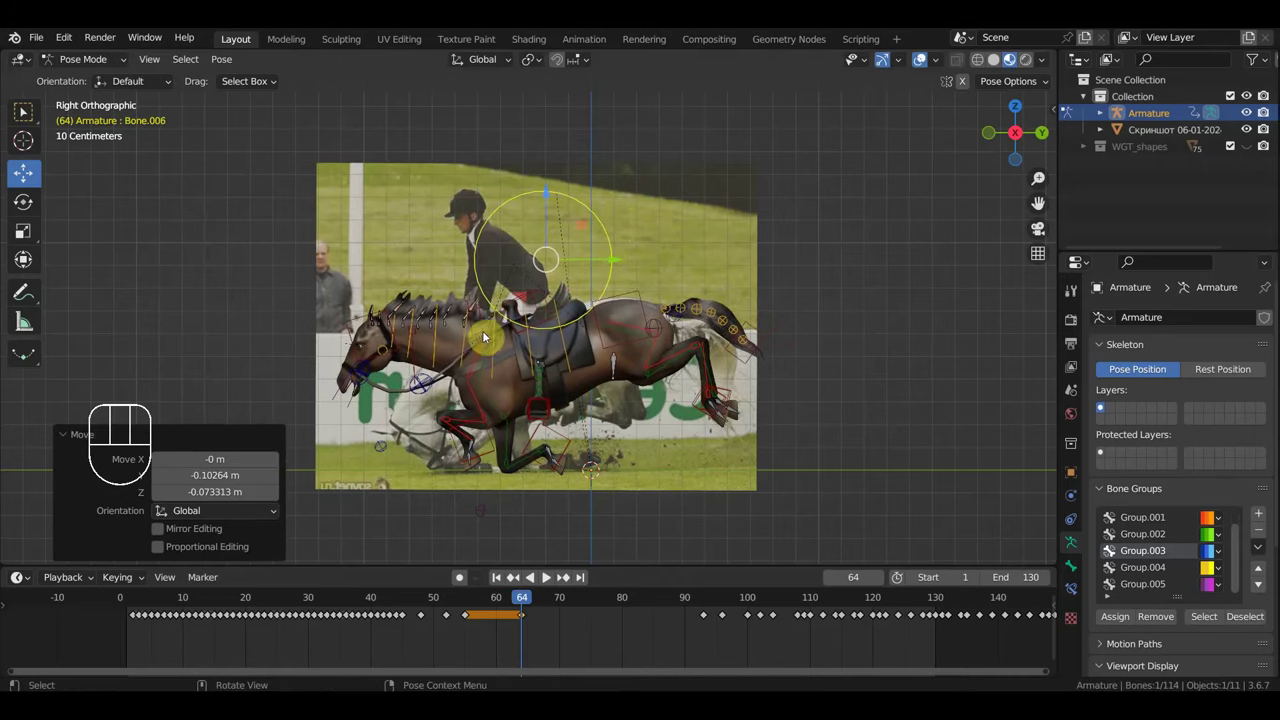
Step: Tilt the neck base forward and down and move the front leg control into place
click(501, 331)
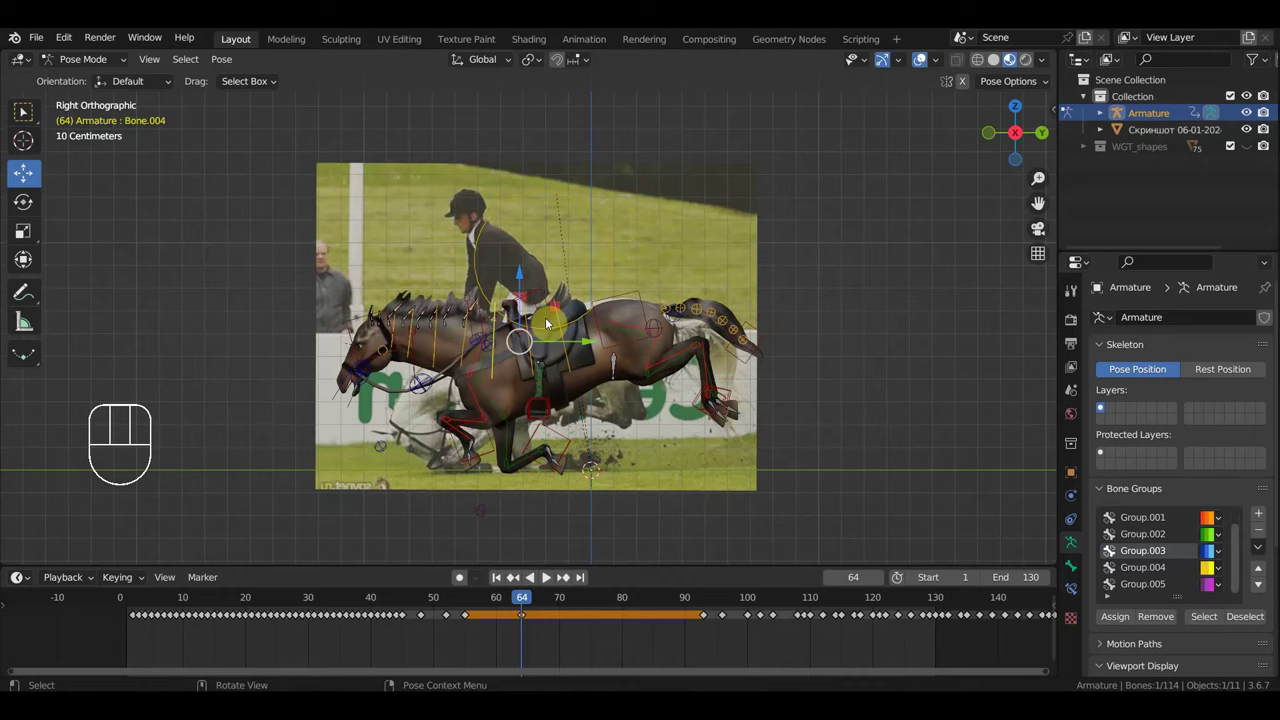
key(r)
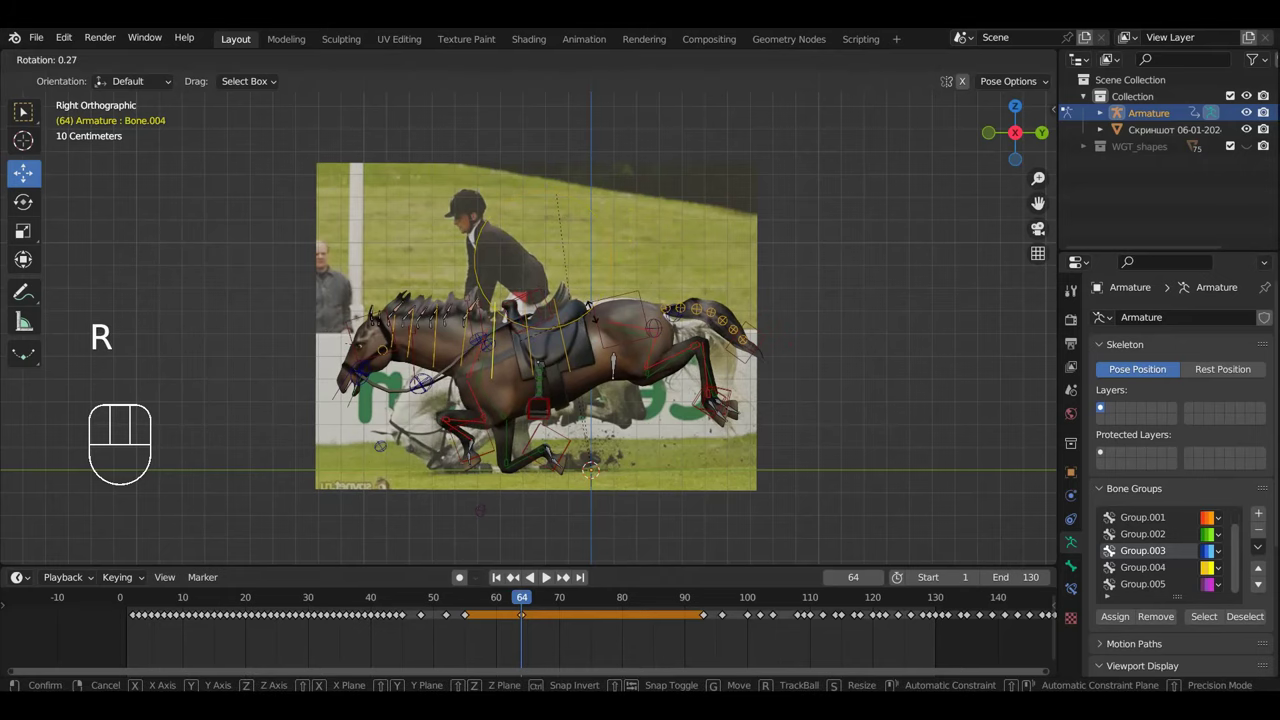
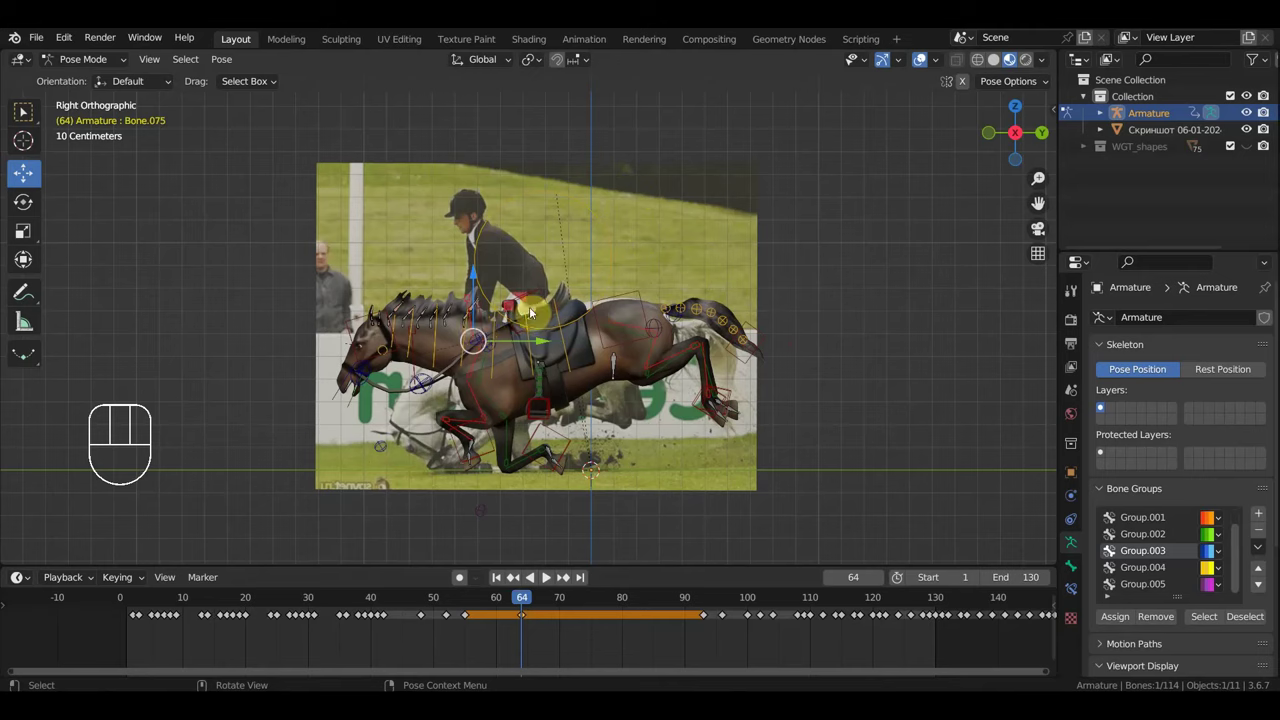
key(r)
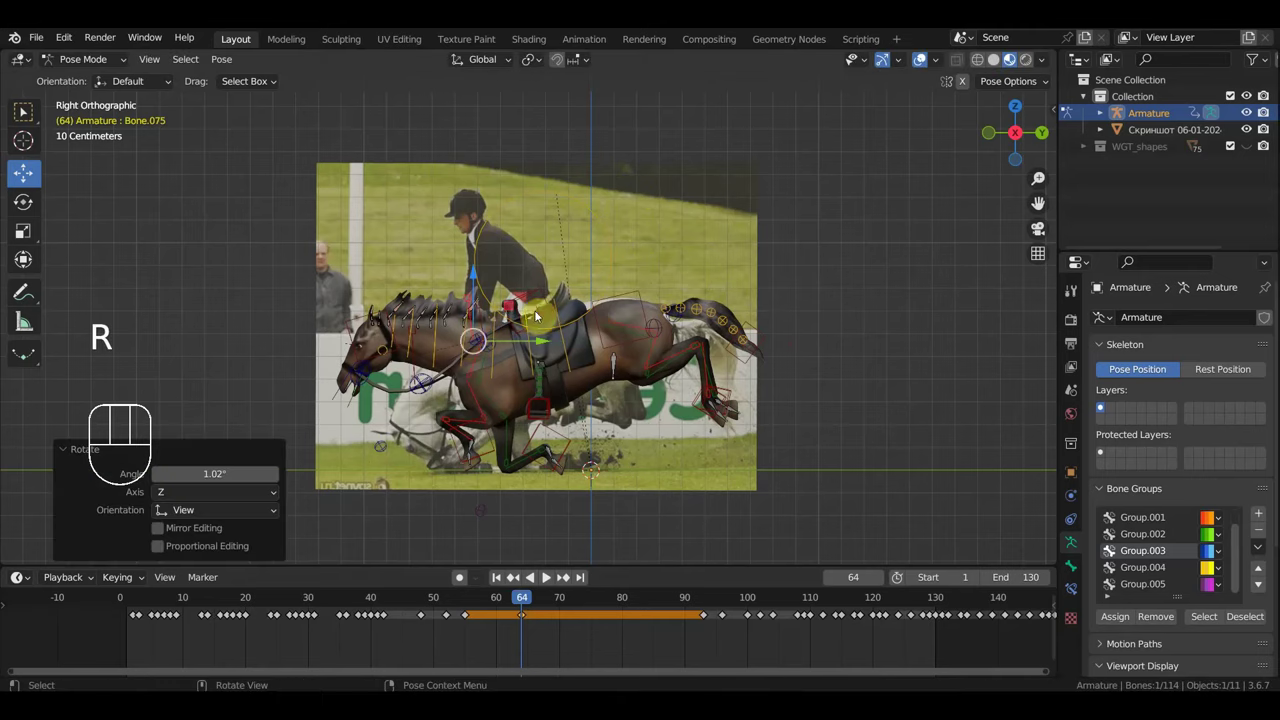
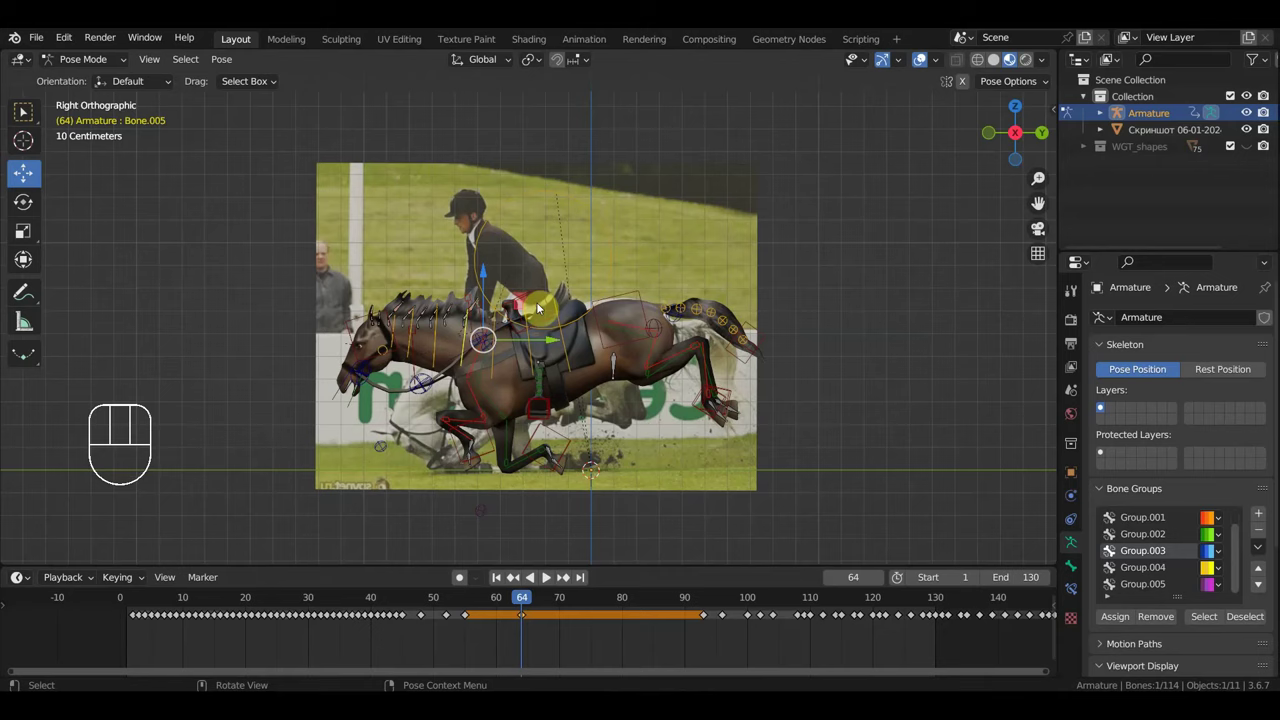
key(r)
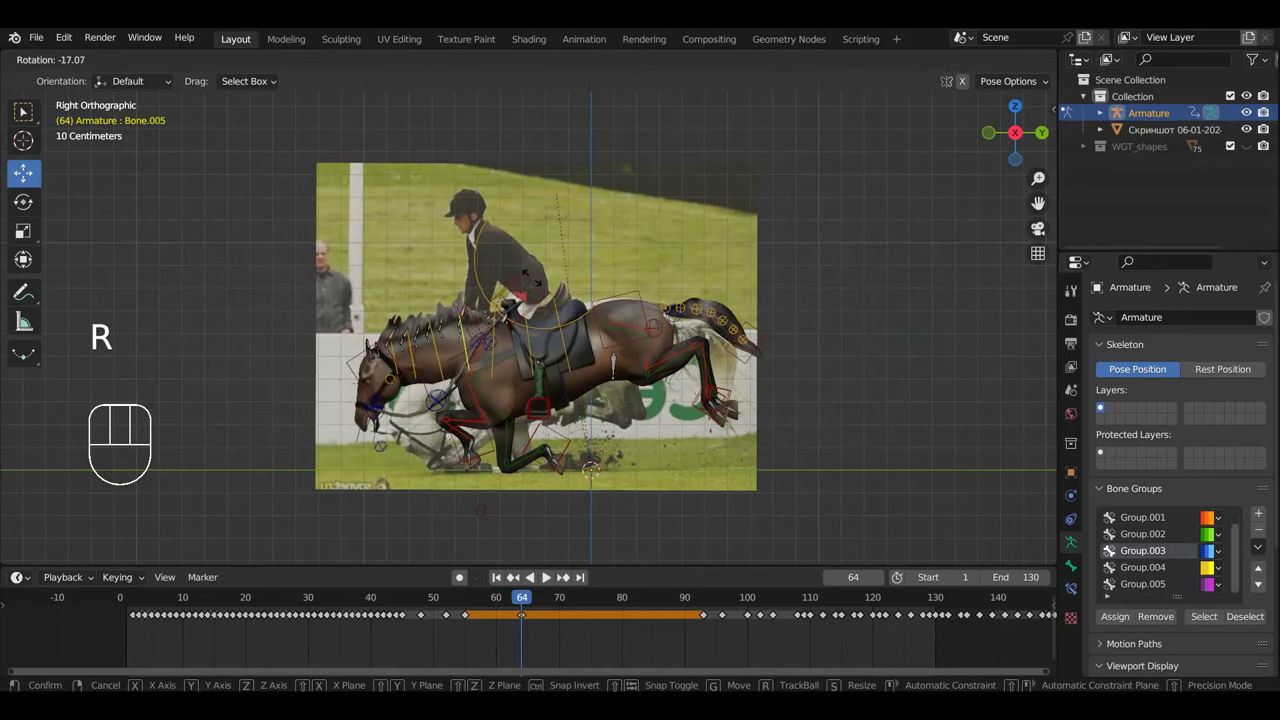
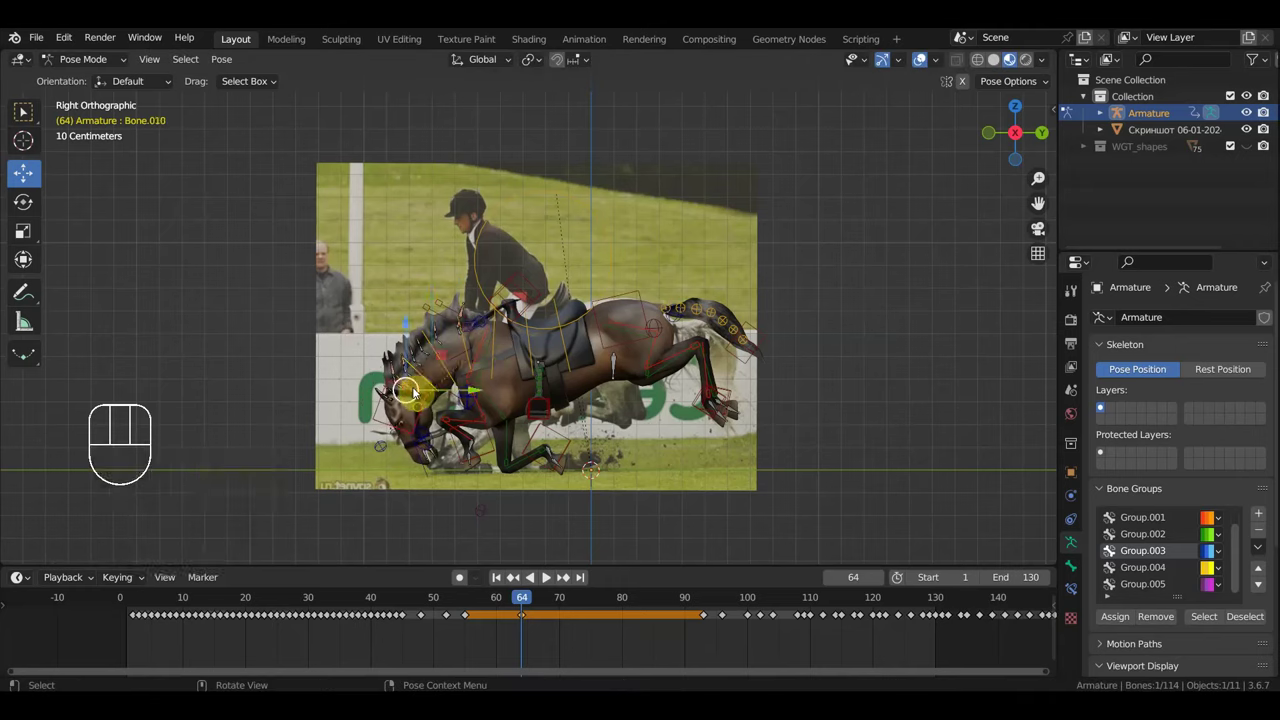
key(r)
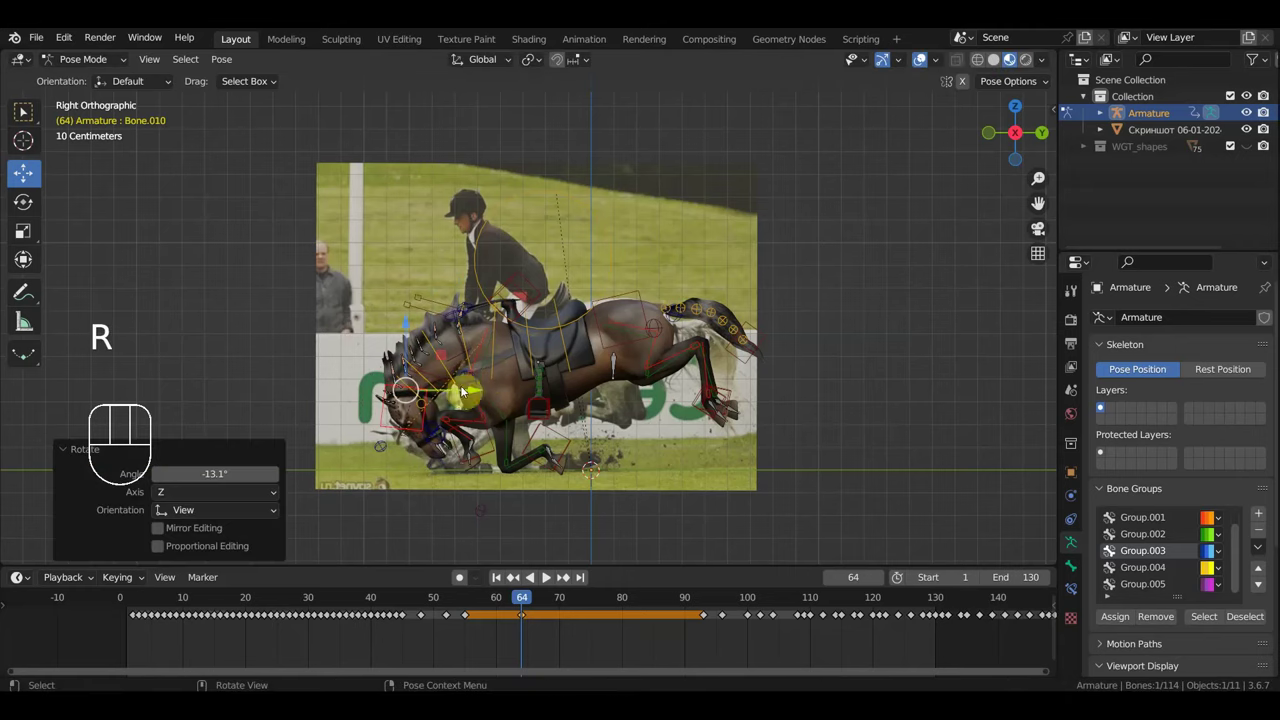
key(g)
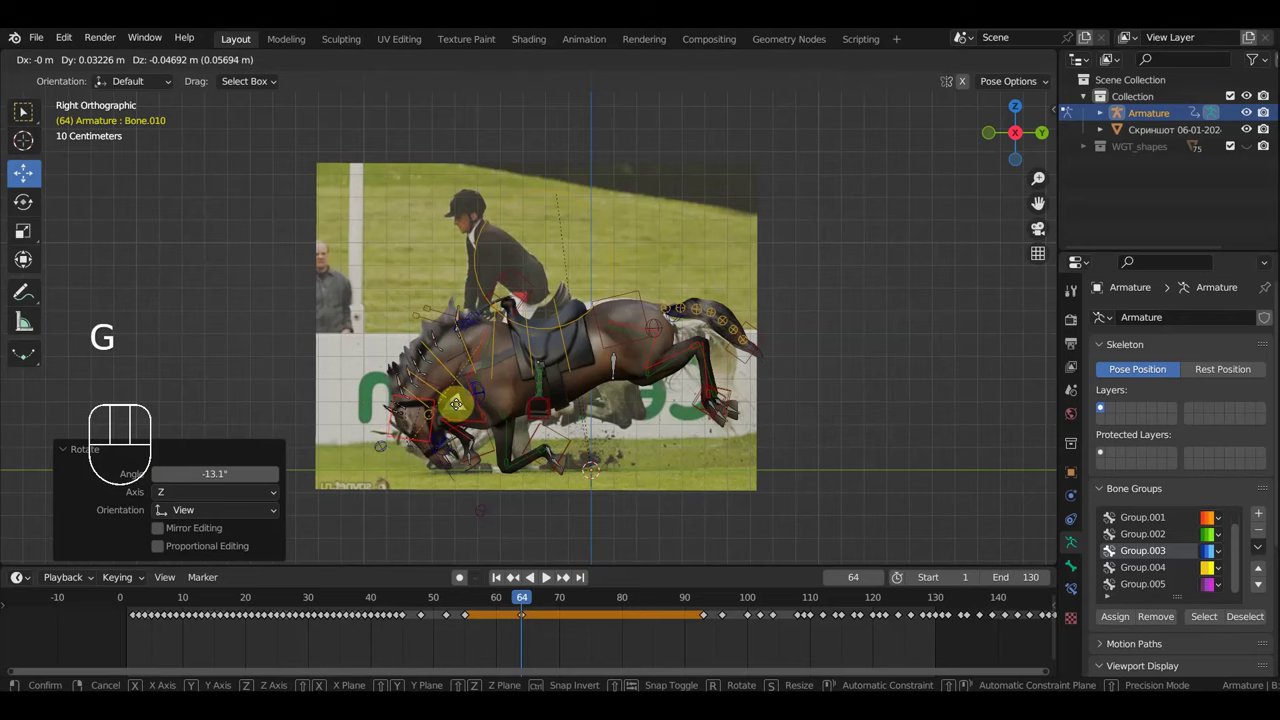
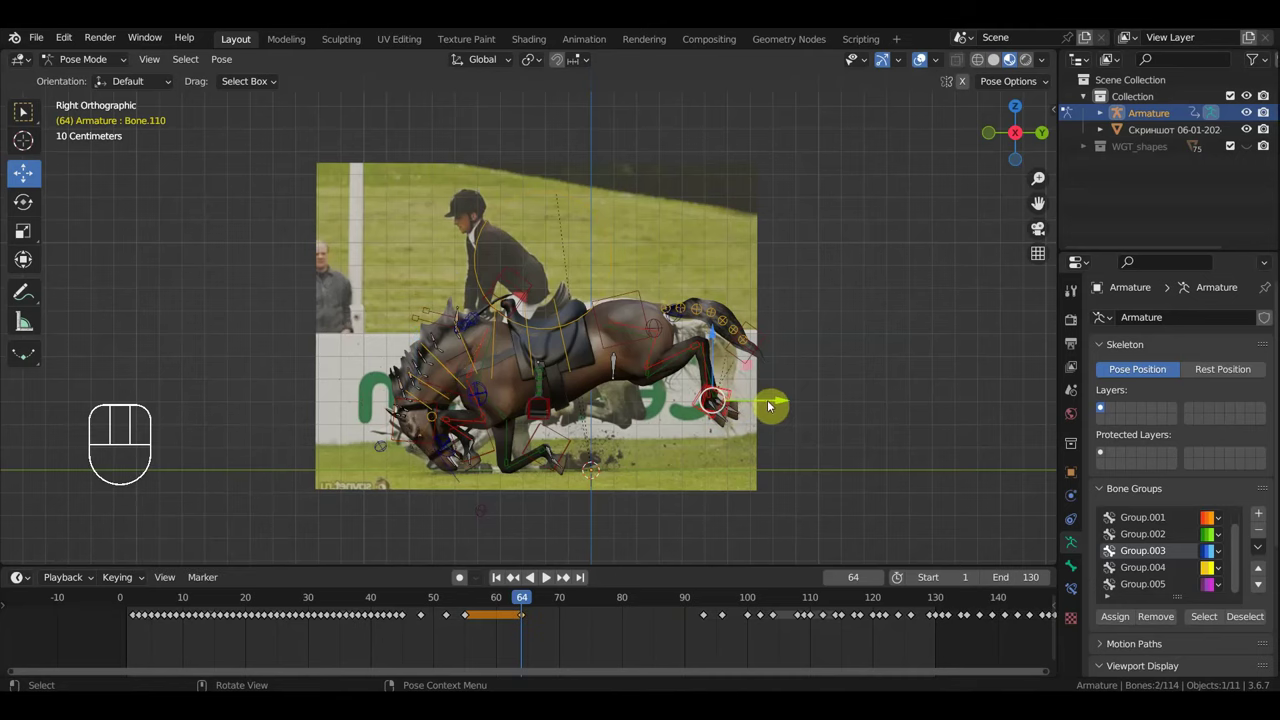
Step: Pull the hind foot forward under the body and rotate it to plant on the ground
key(g)
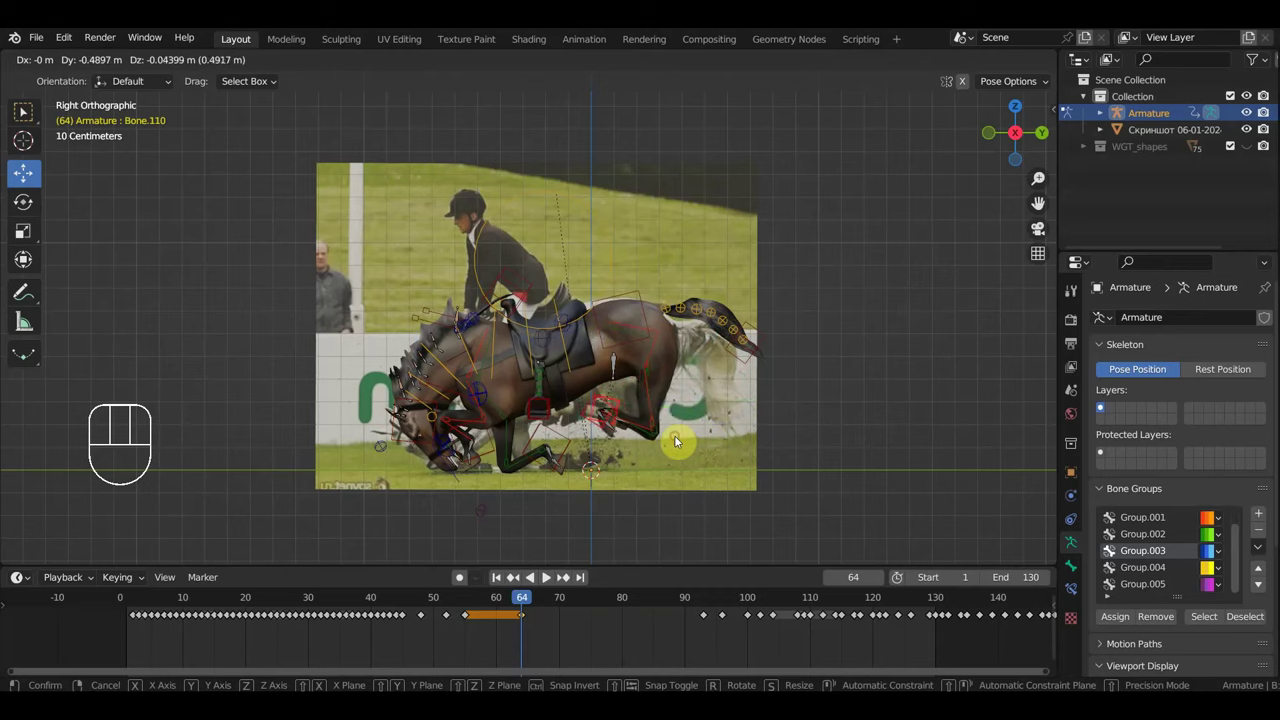
key(r)
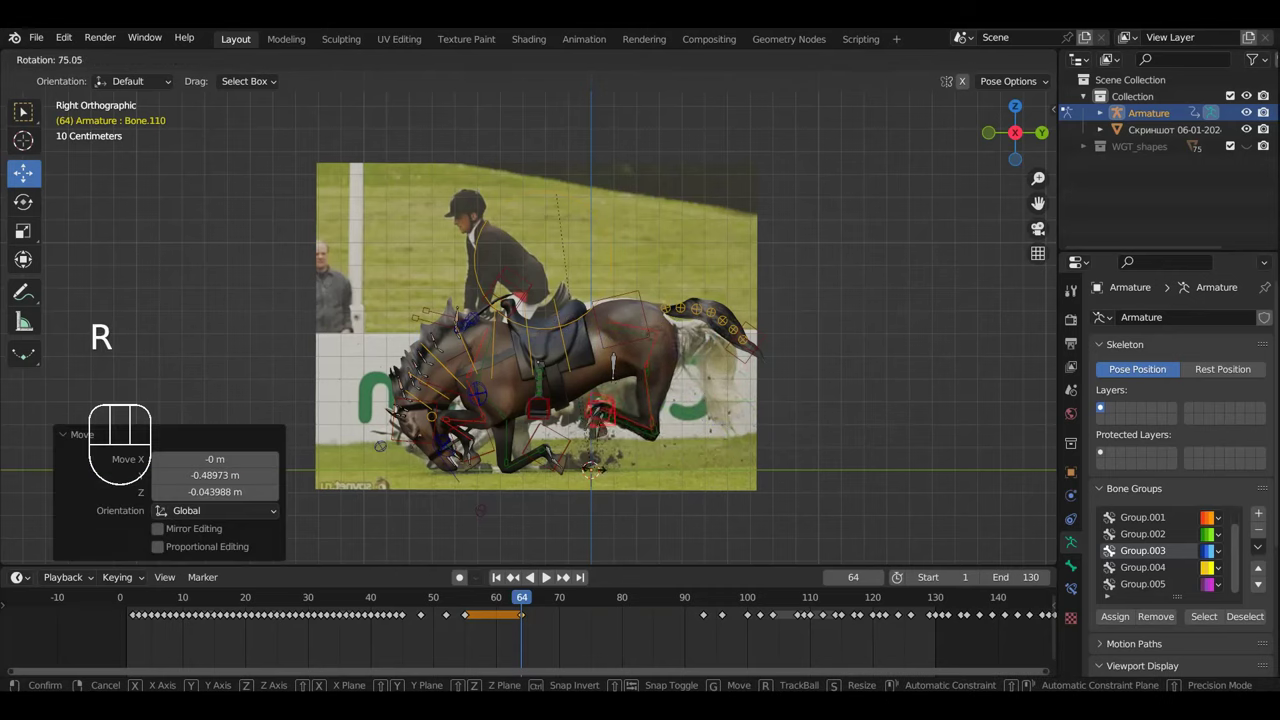
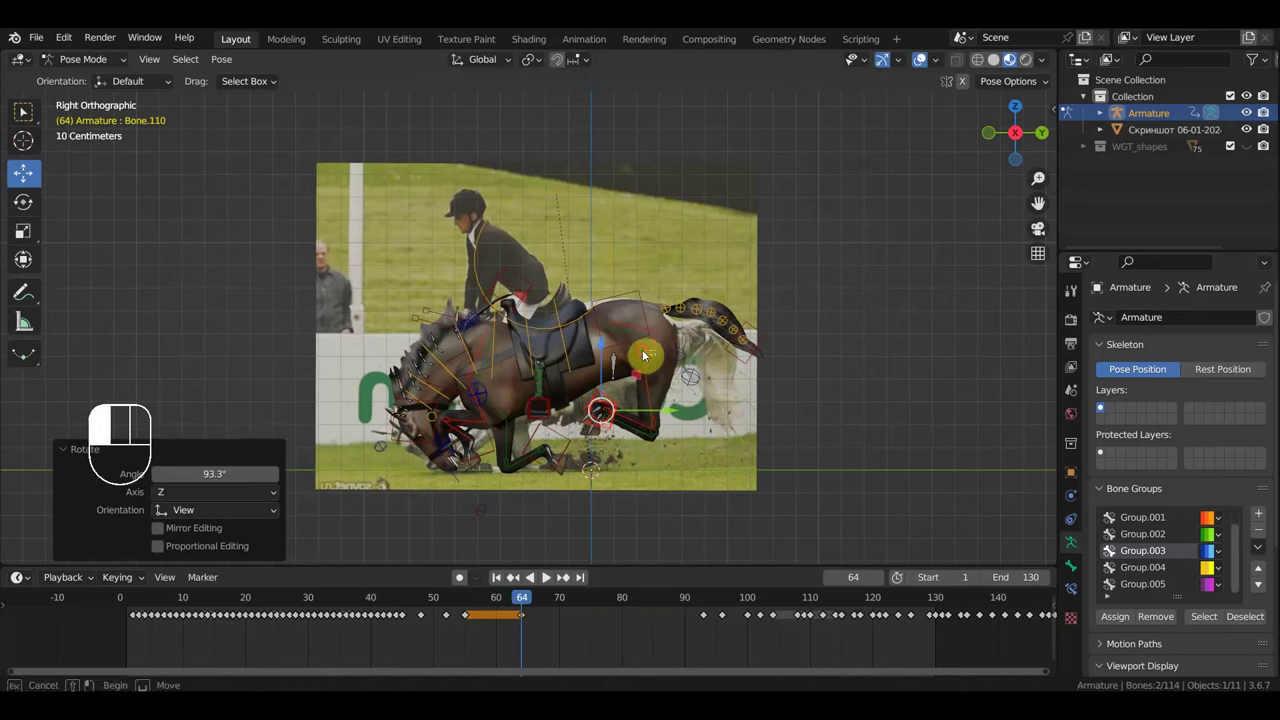
key(r)
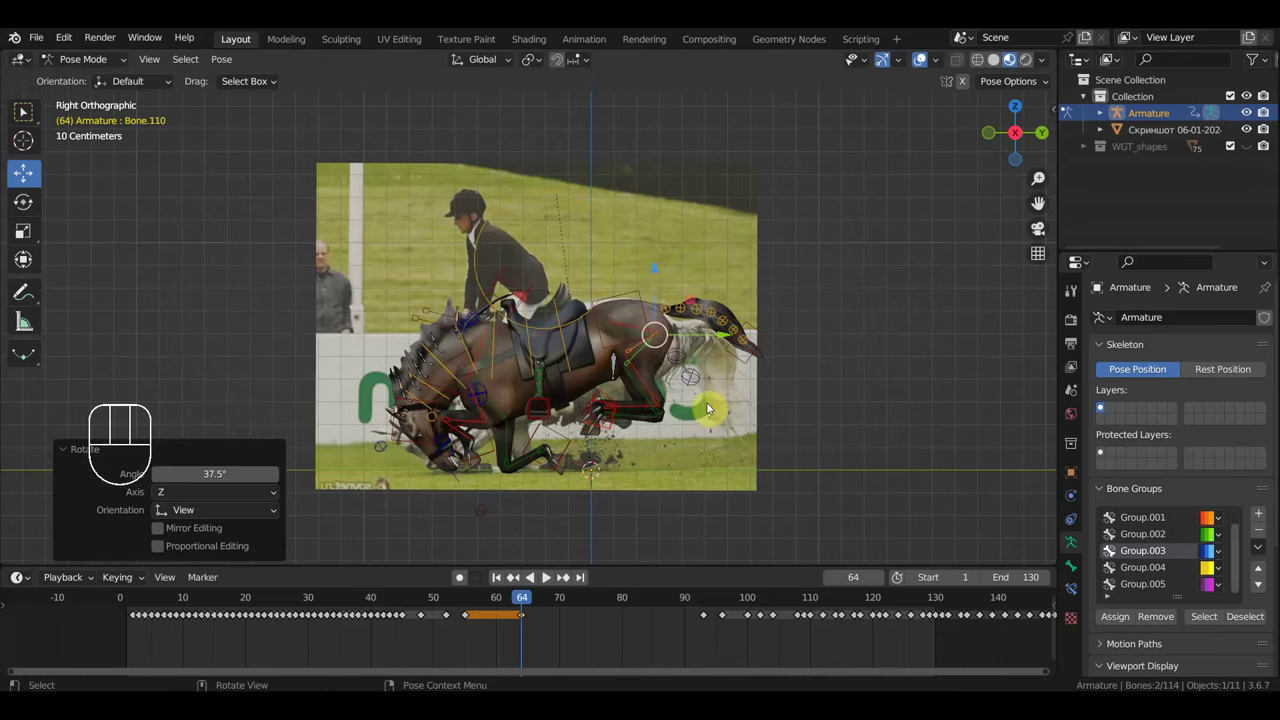
key(g)
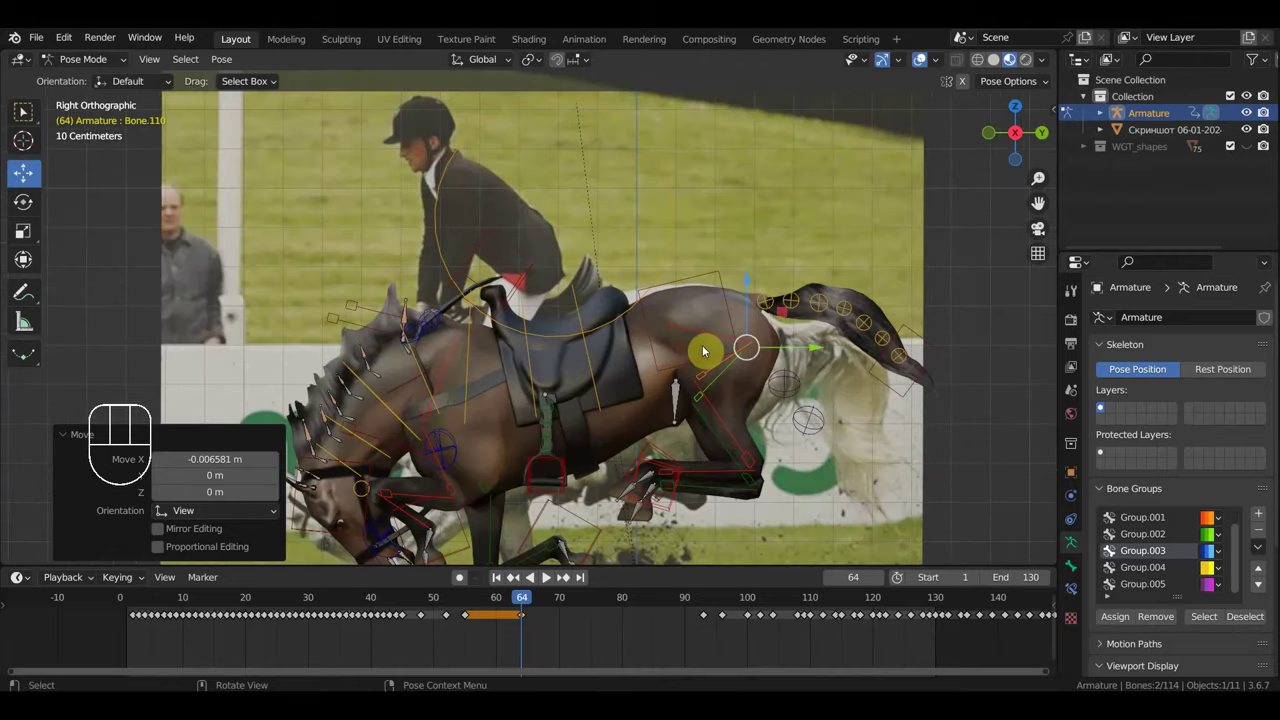
Step: Reposition the hindquarters control along the back to follow the photo's rump
drag(700, 355, 695, 340)
drag(695, 340, 697, 329)
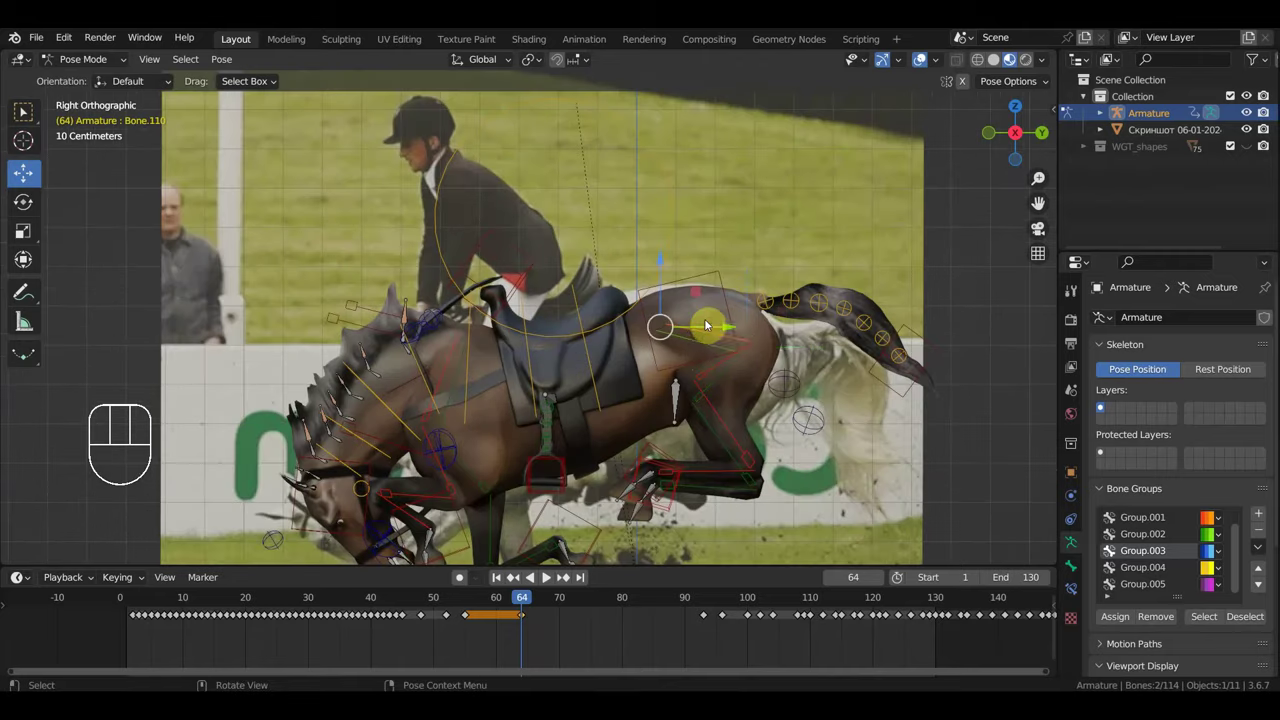
key(KP_3)
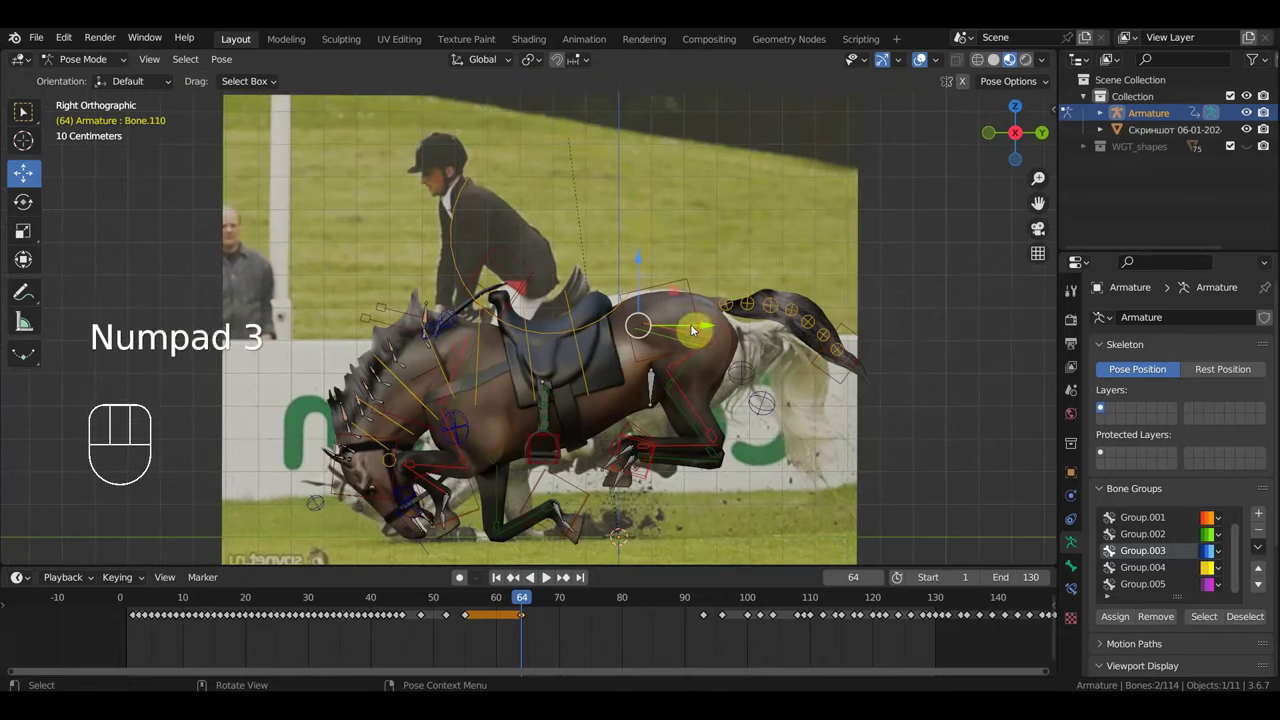
key(g)
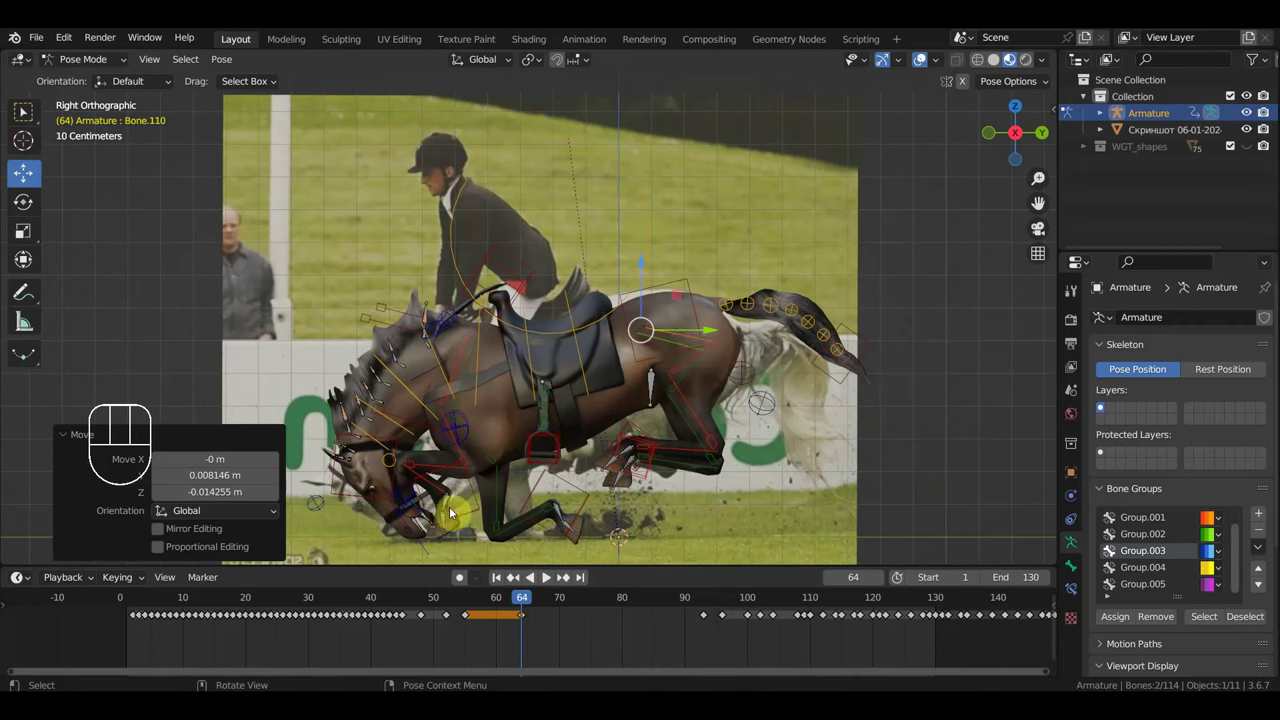
Step: Rotate and lower both extended-leg hoof controls so the hooves rest on the turf
click(471, 517)
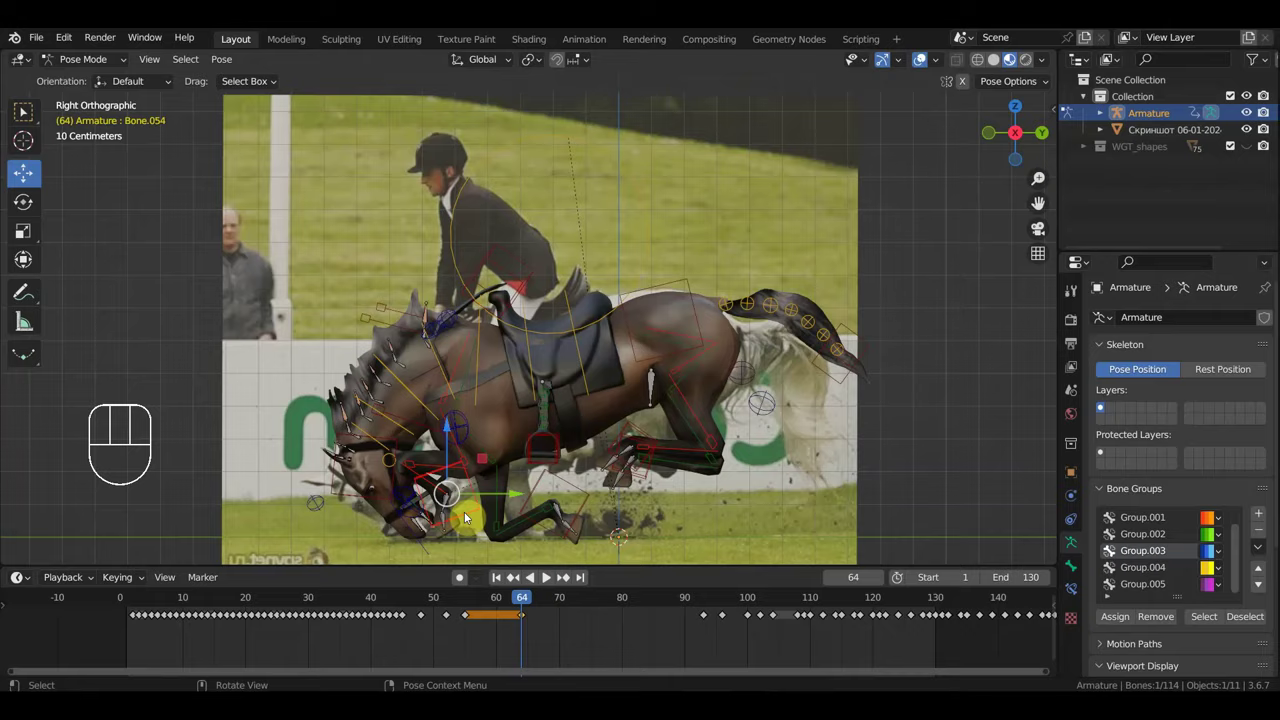
drag(500, 523, 558, 511)
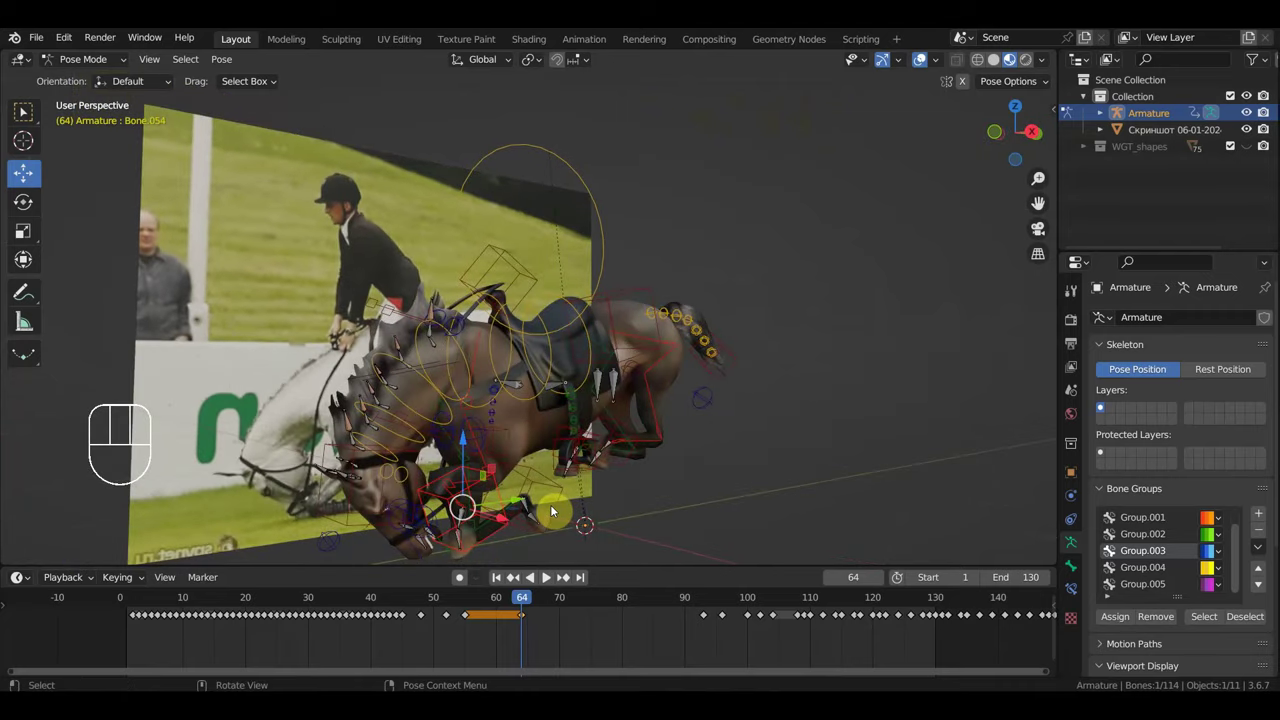
key(KP_3)
drag(593, 509, 664, 496)
key(KP_3)
key(g)
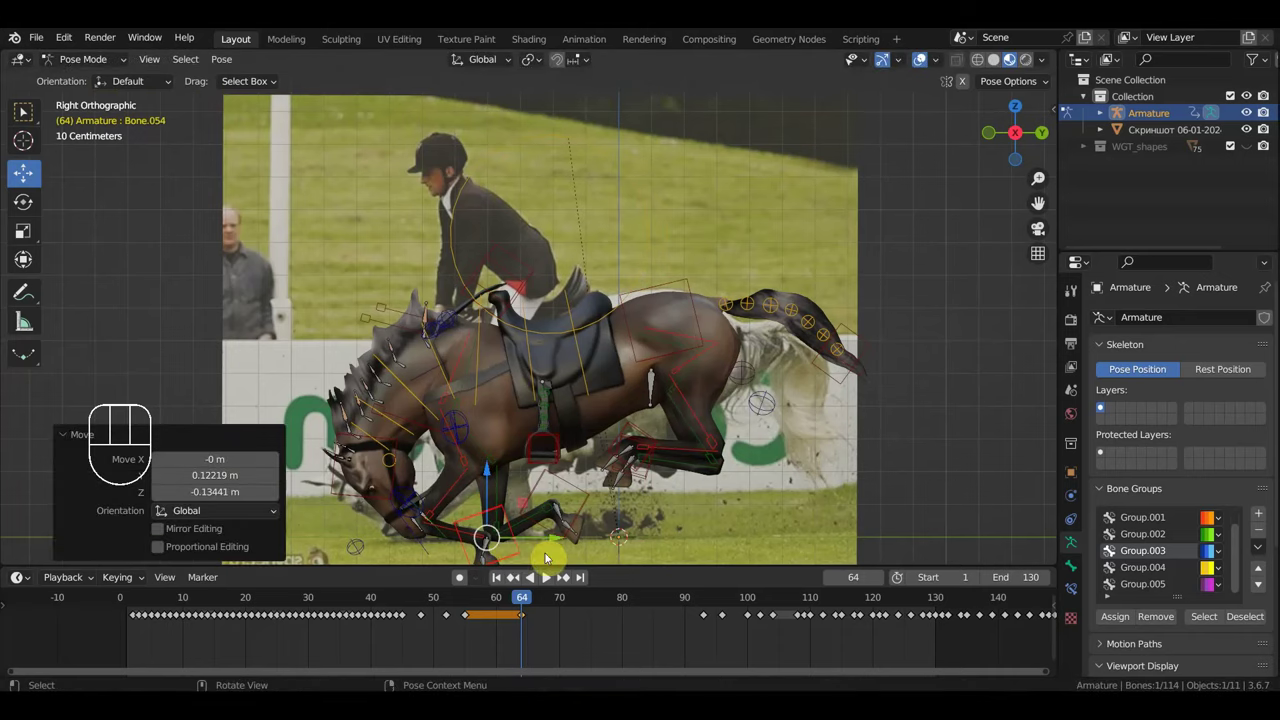
key(r)
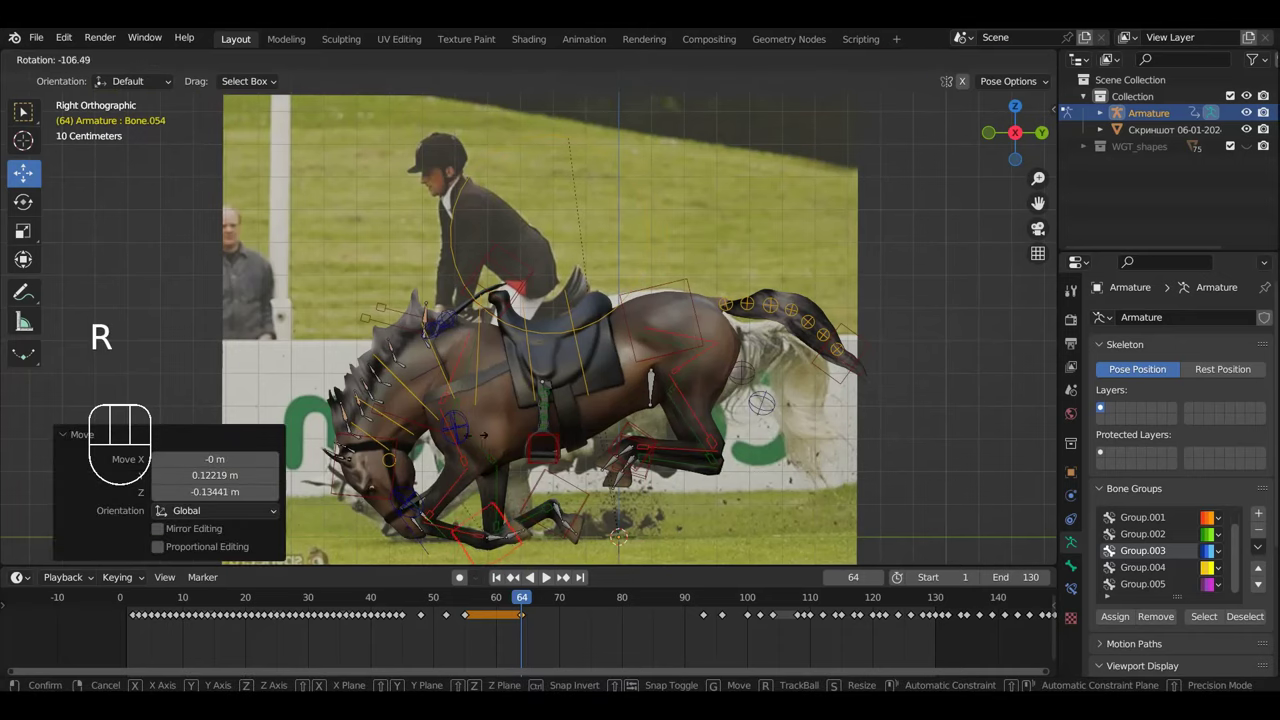
key(g)
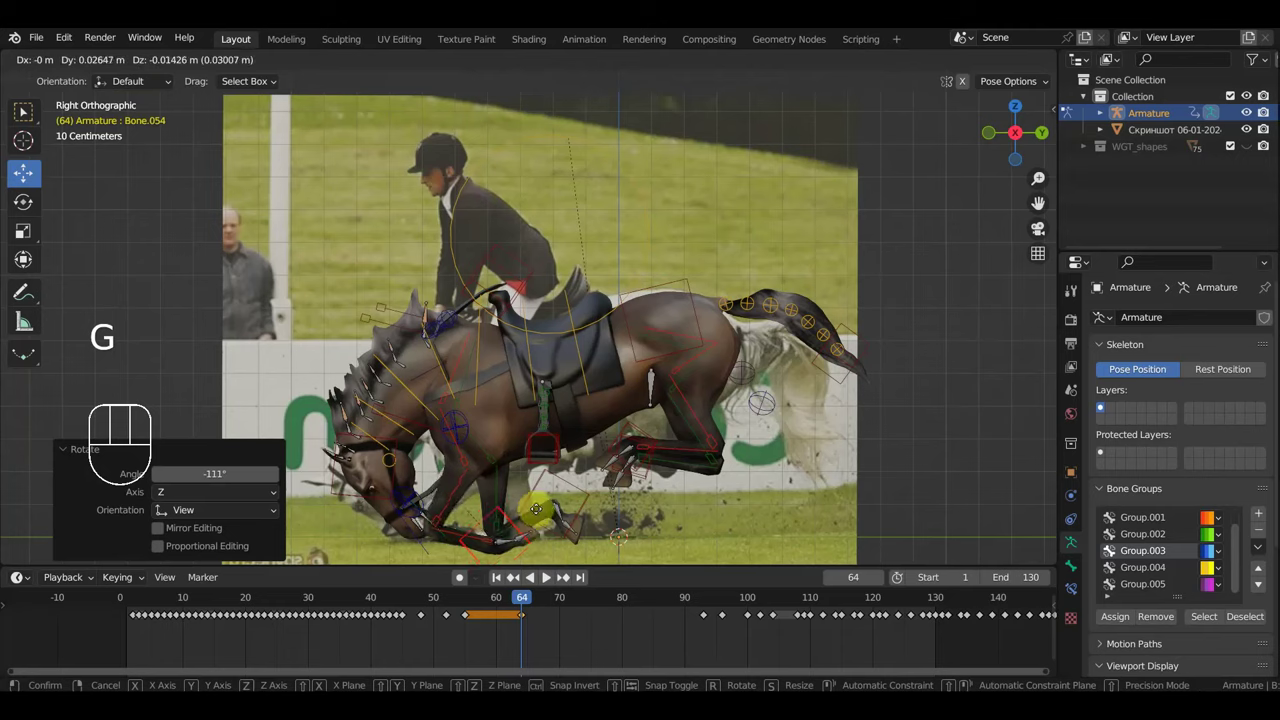
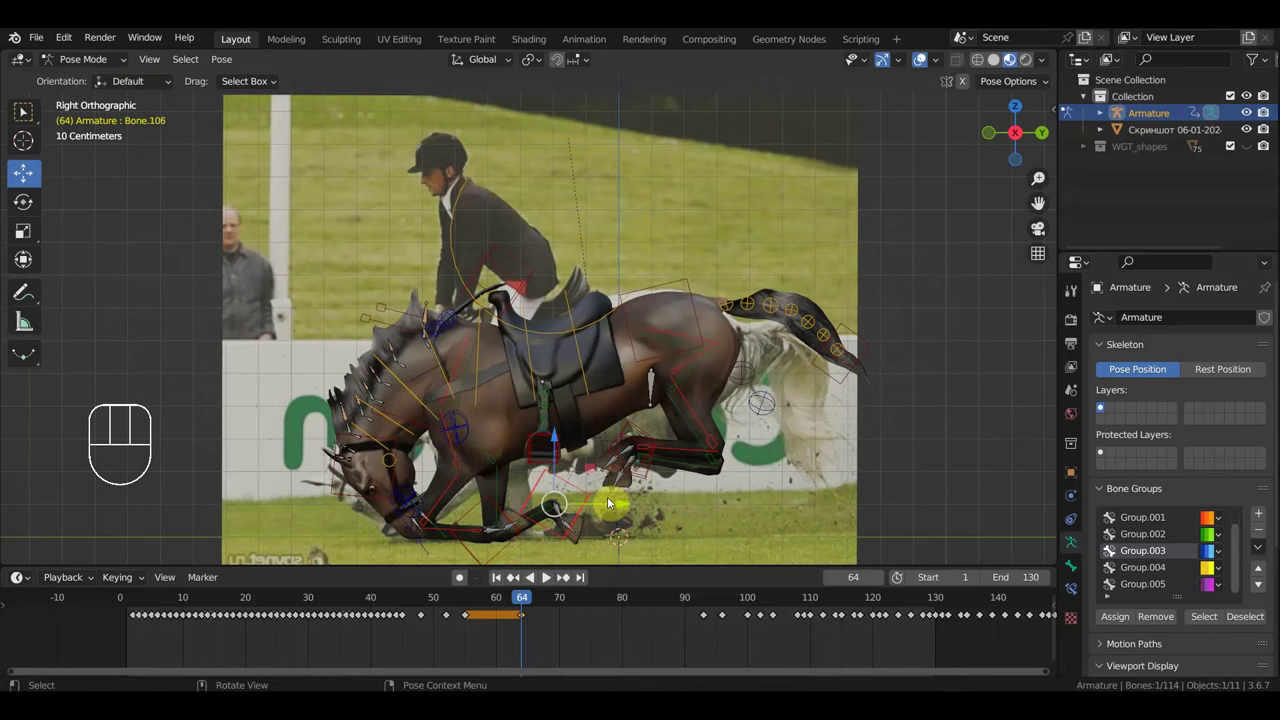
key(r)
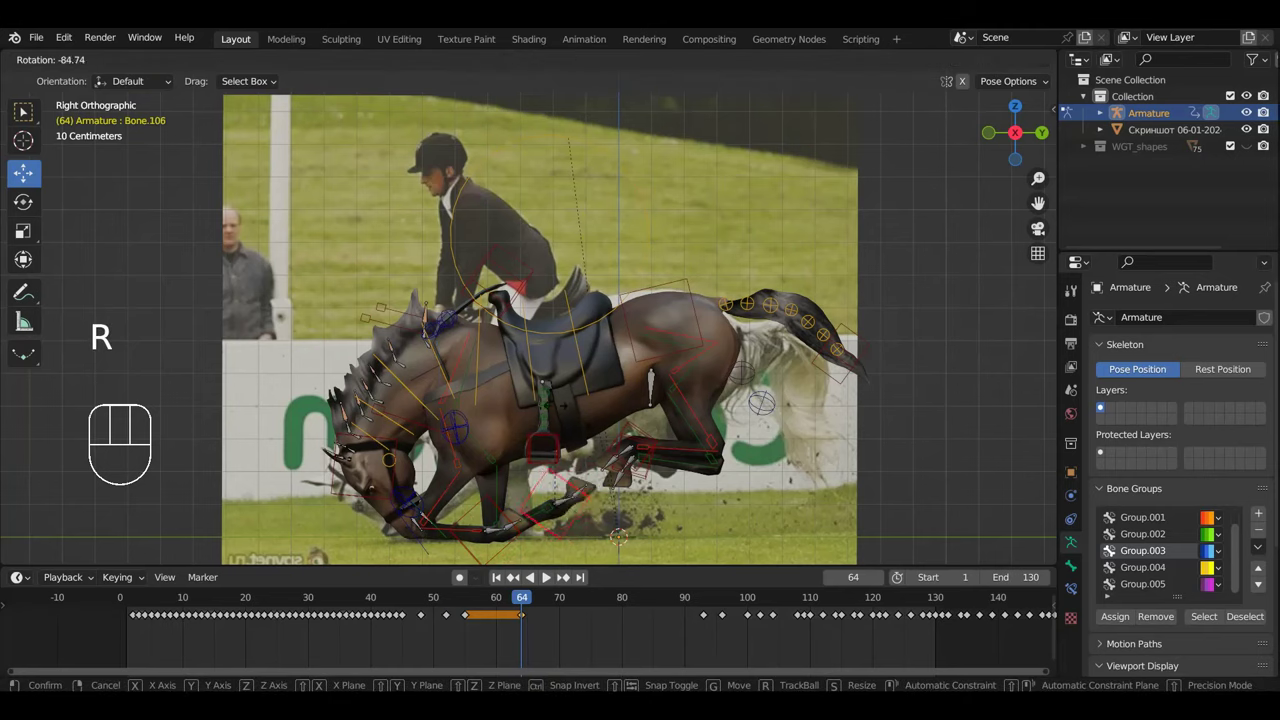
key(g)
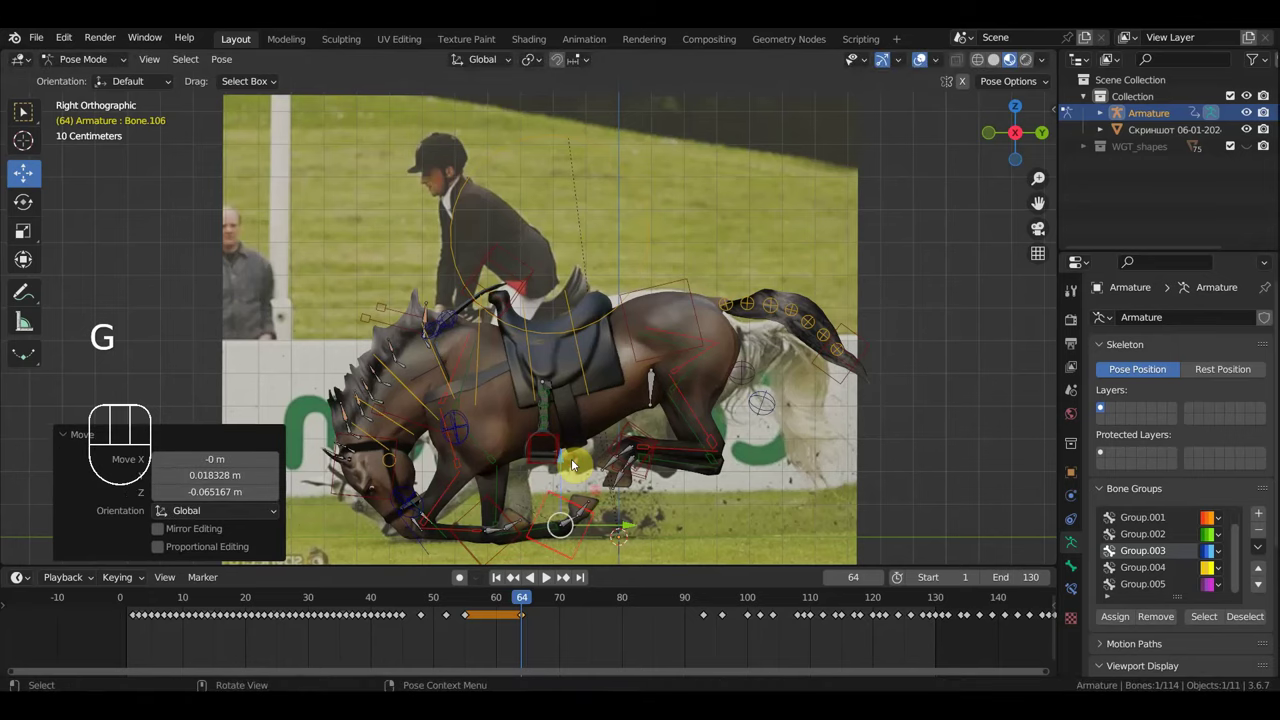
drag(608, 490, 616, 392)
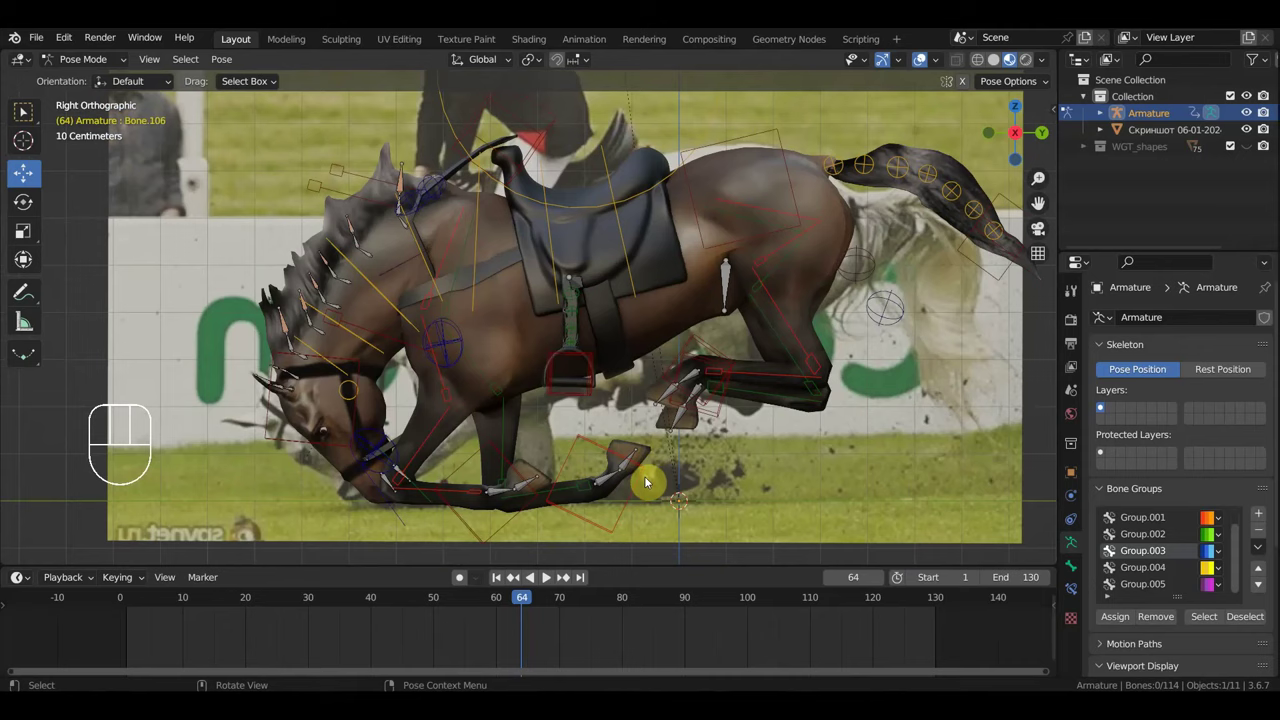
key(r)
click(646, 481)
key(r)
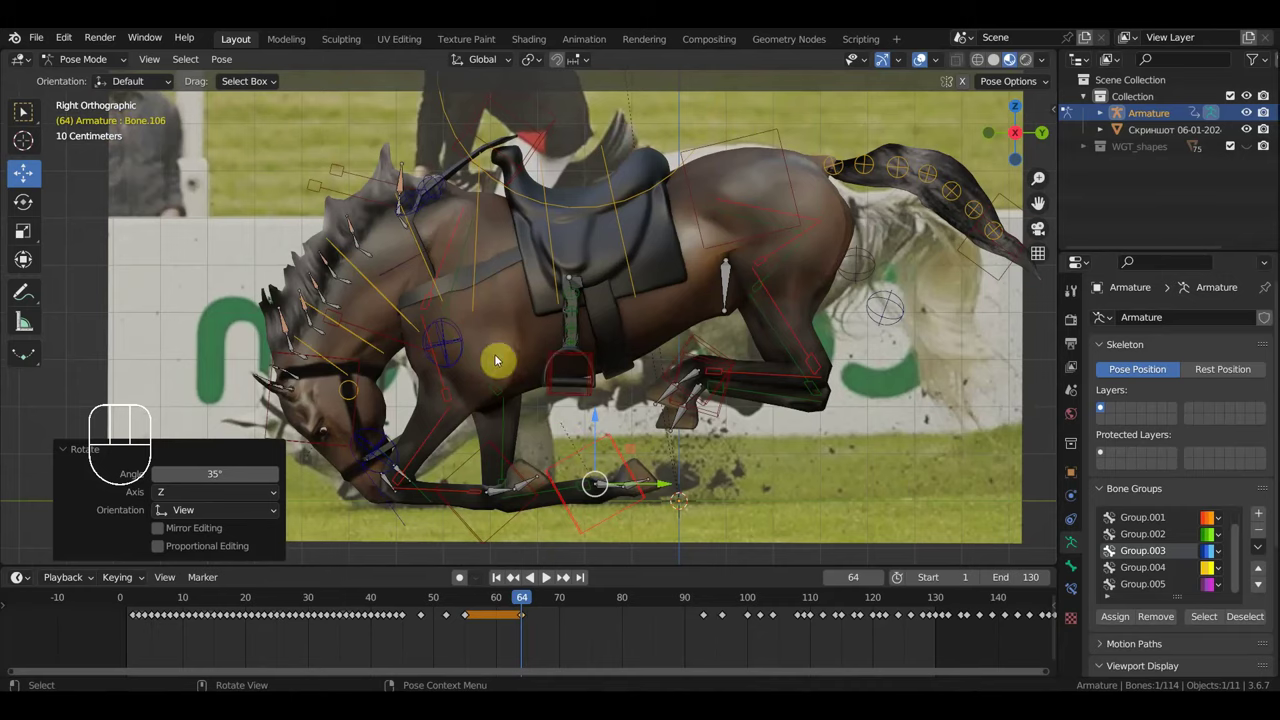
drag(523, 378, 501, 382)
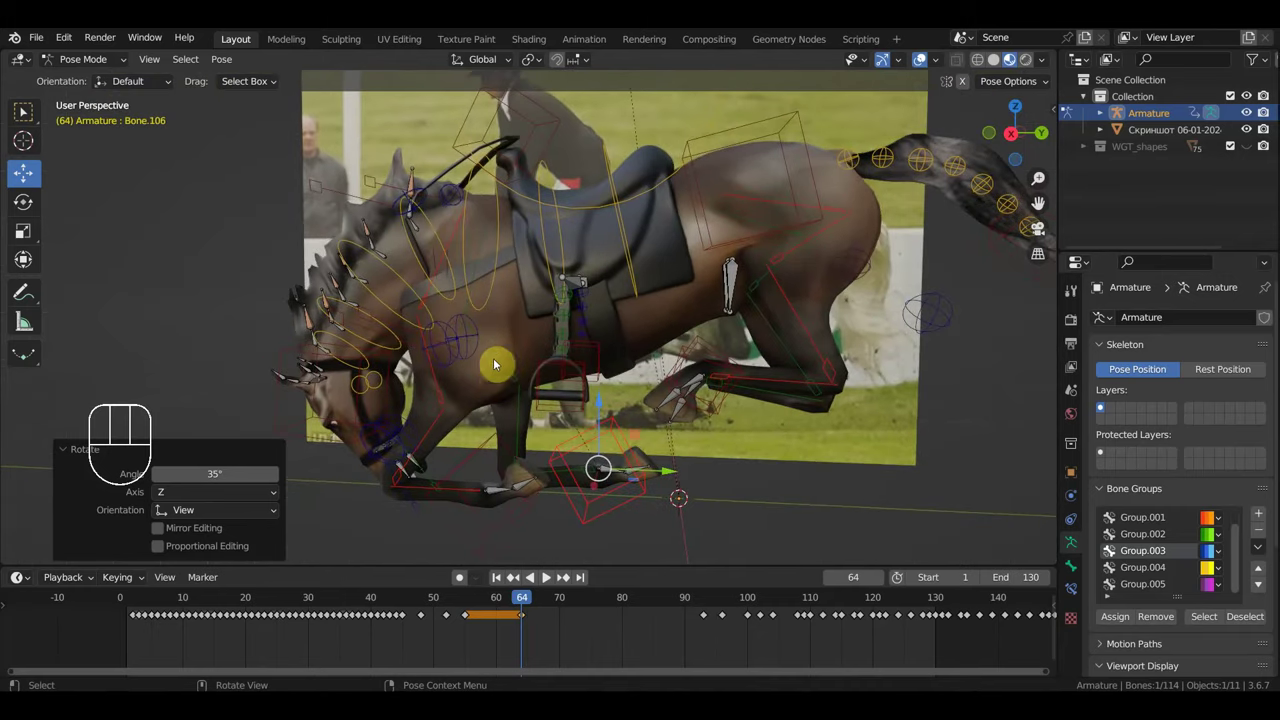
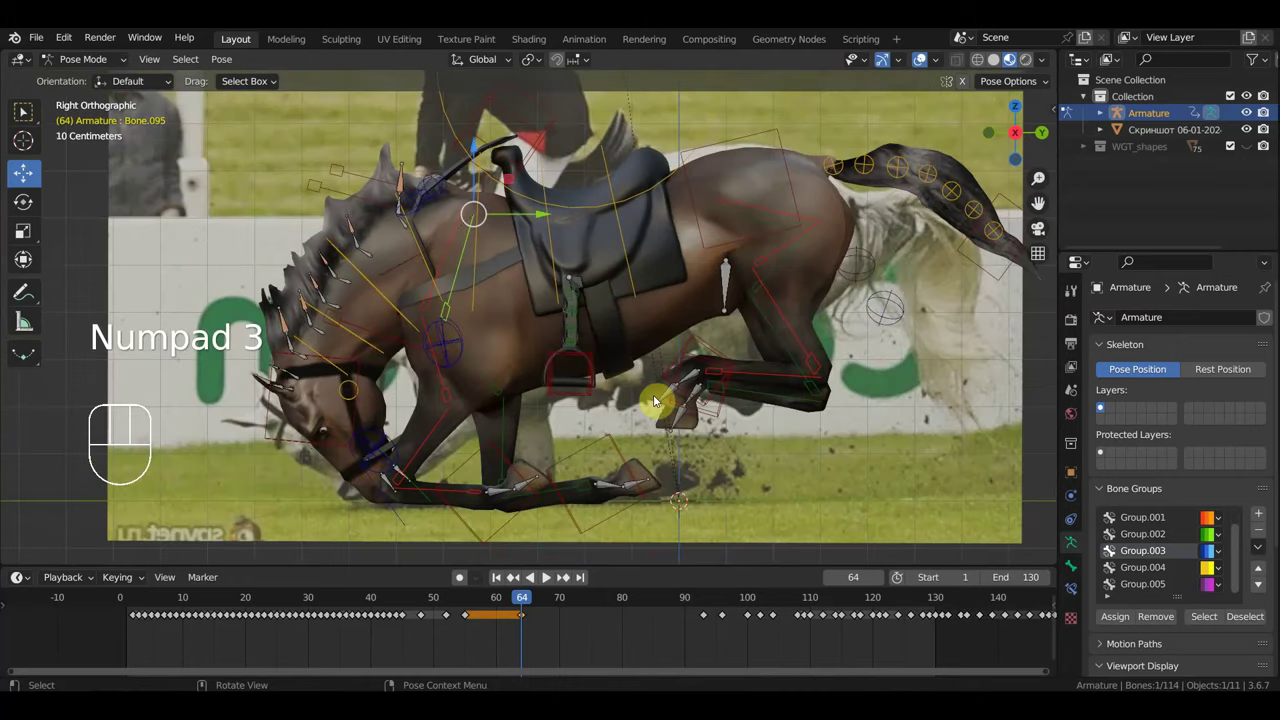
Step: Slightly rotate and nudge the tucked hoof, then pick the hindquarters control in side view
key(r)
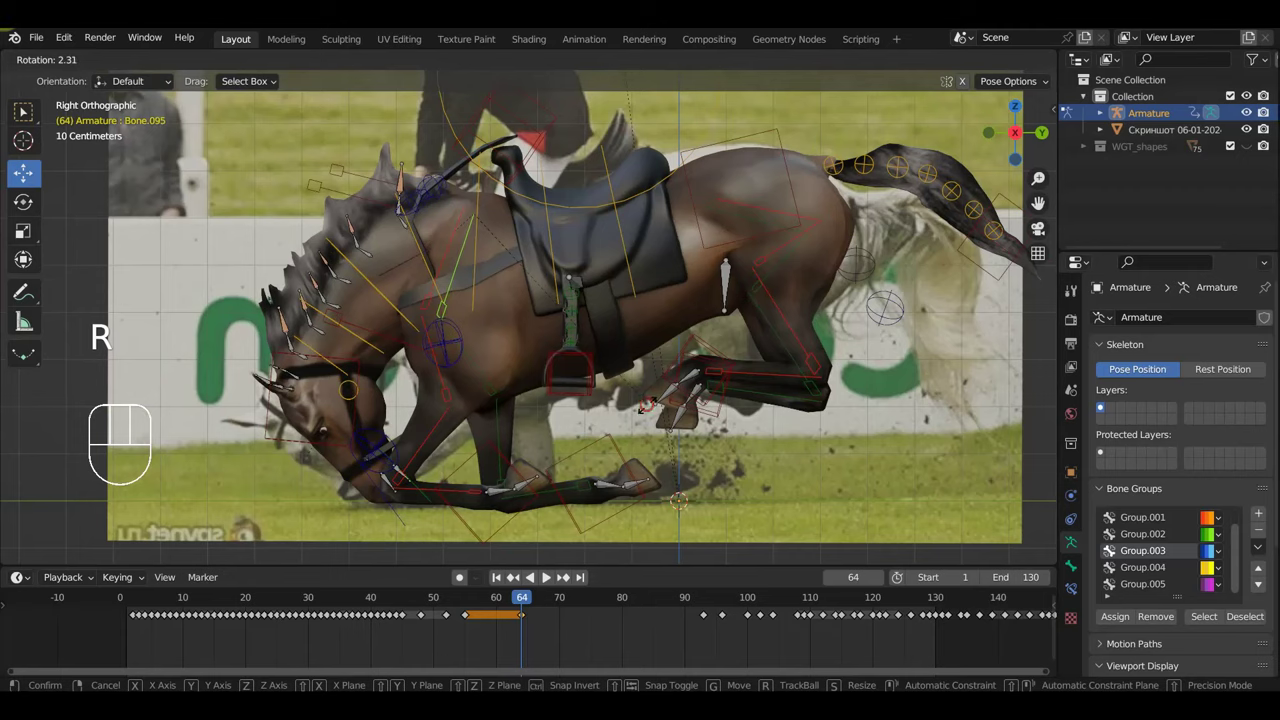
key(g)
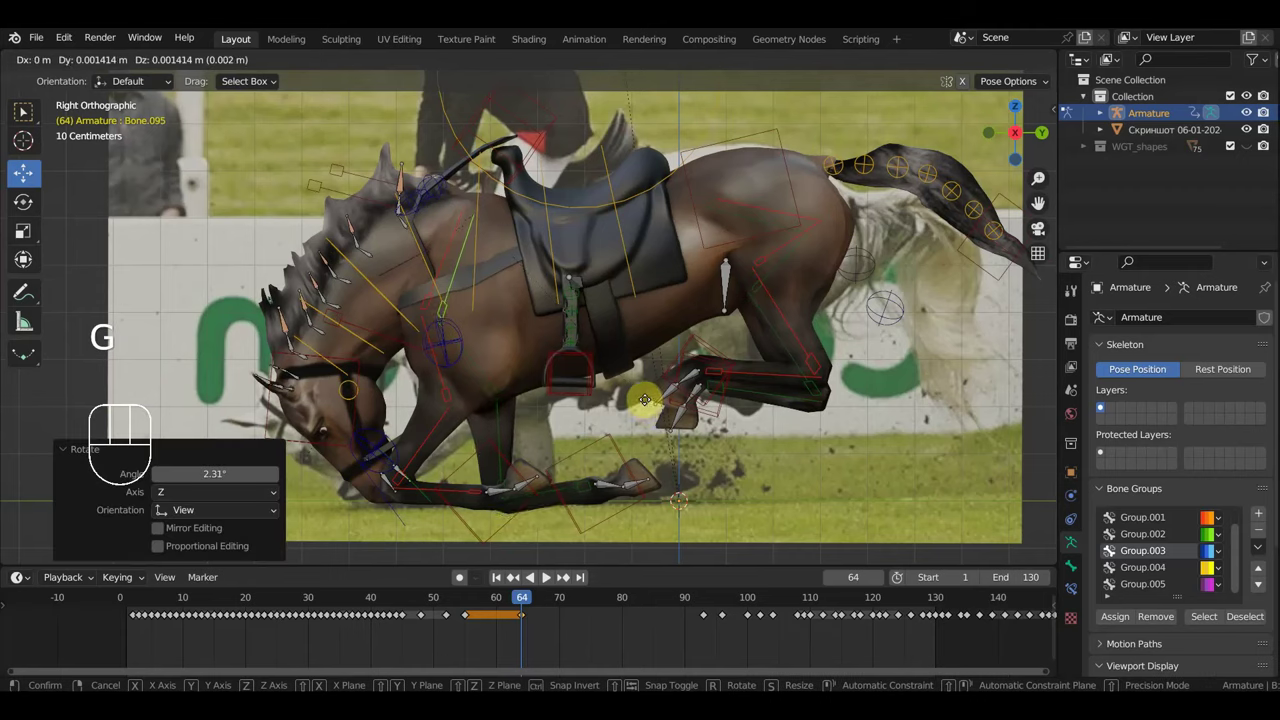
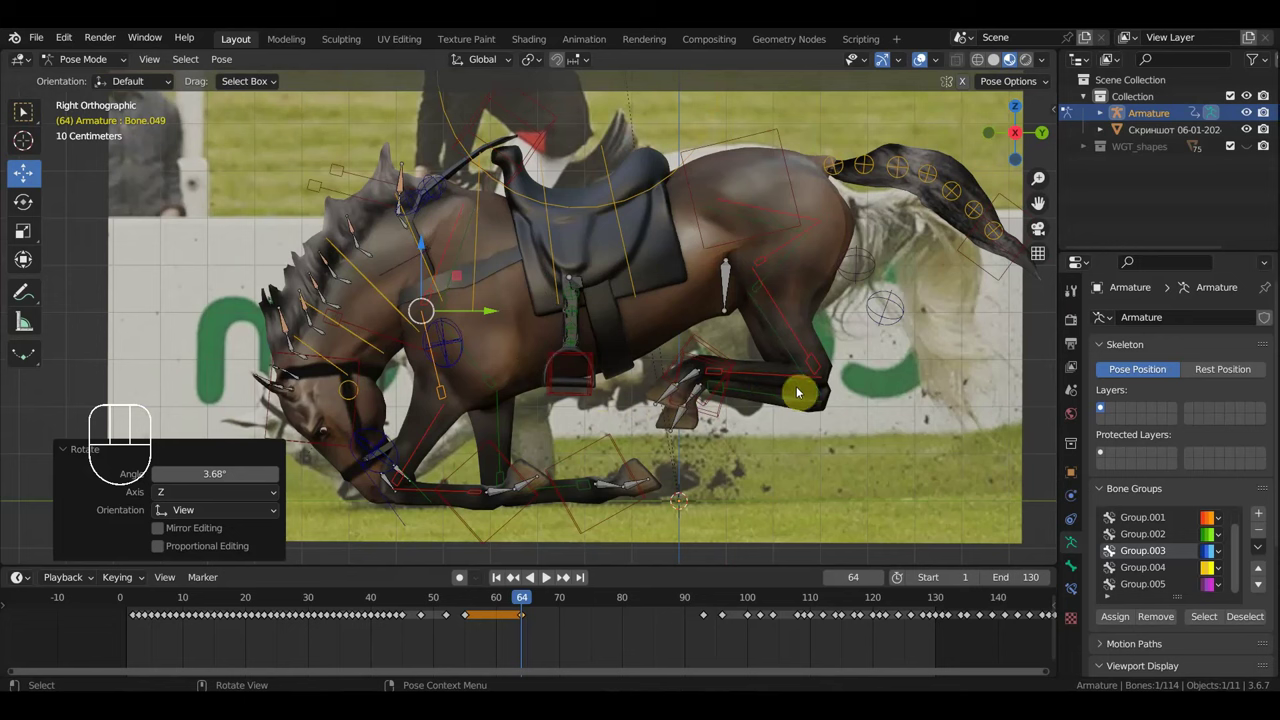
drag(808, 399, 774, 405)
click(782, 272)
key(KP_3)
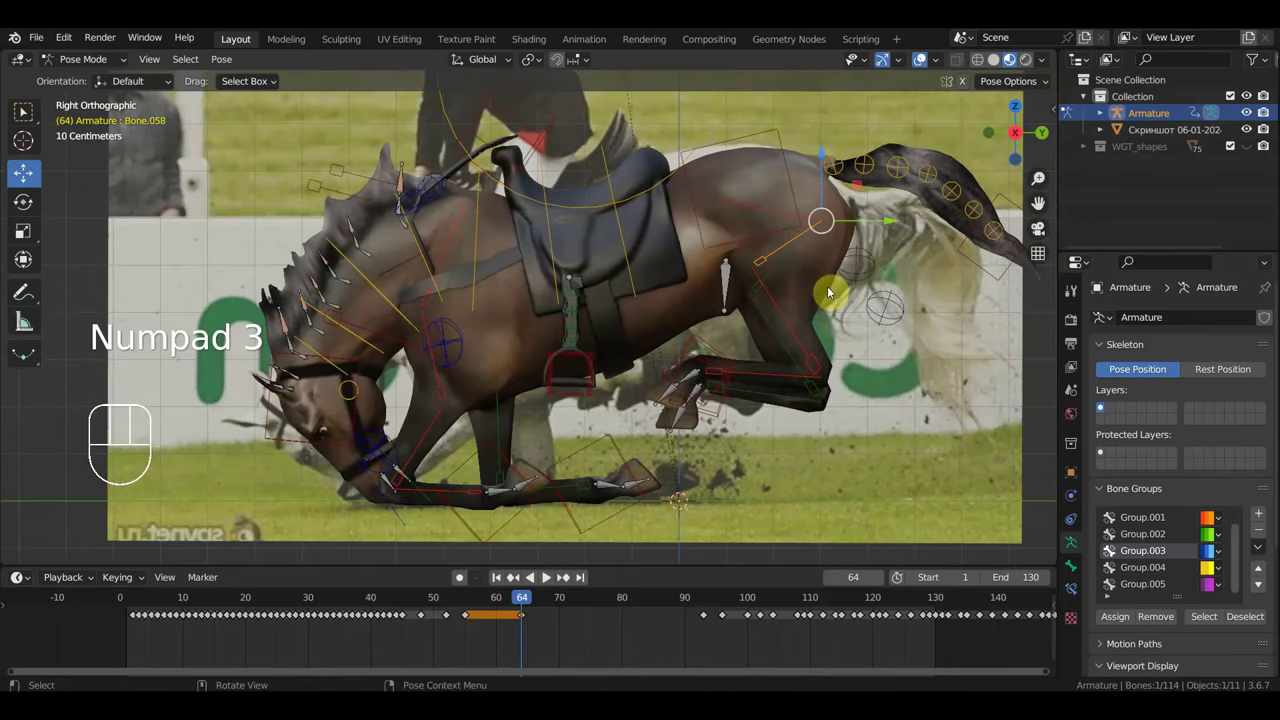
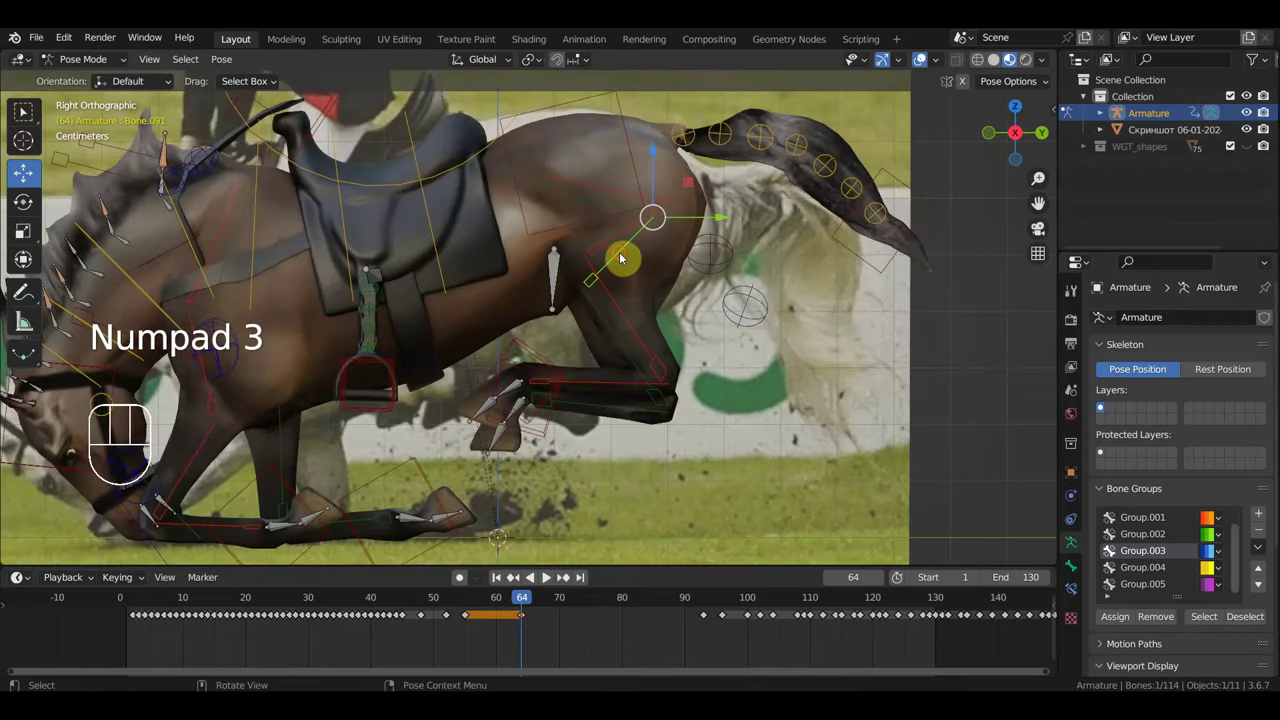
Step: Rotate the horse's thigh so the hind leg follows the photo
key(r)
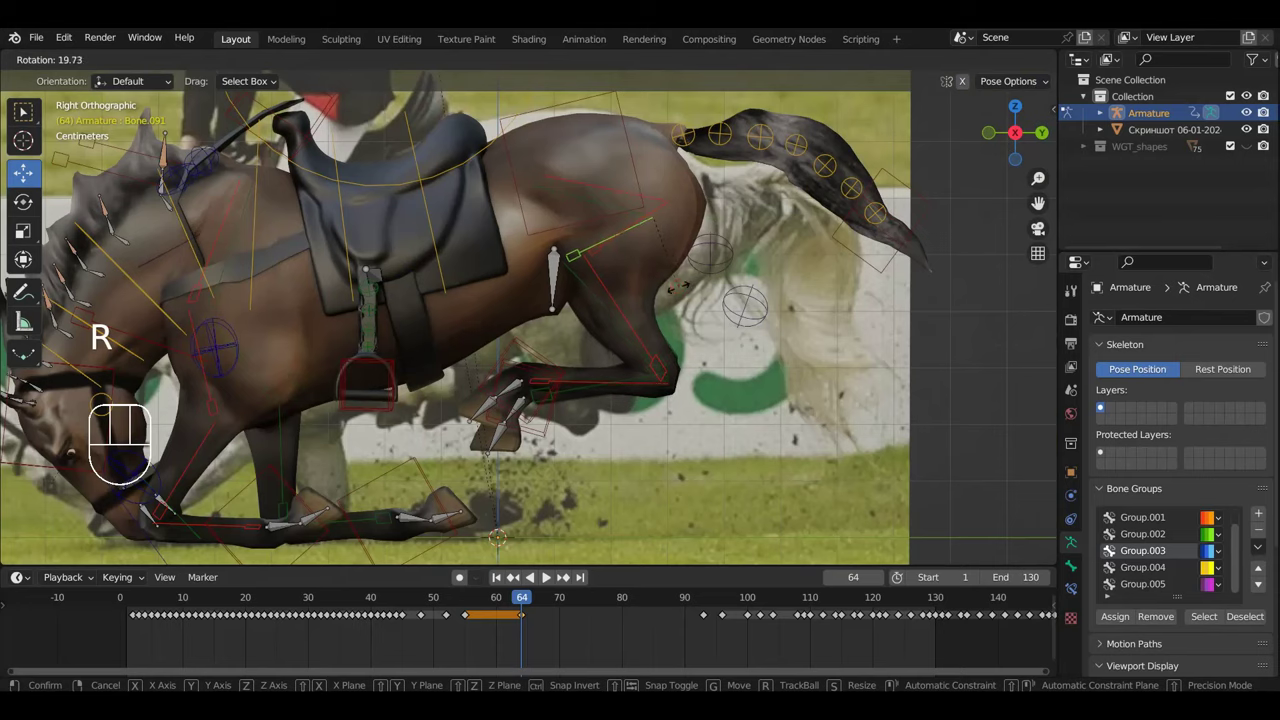
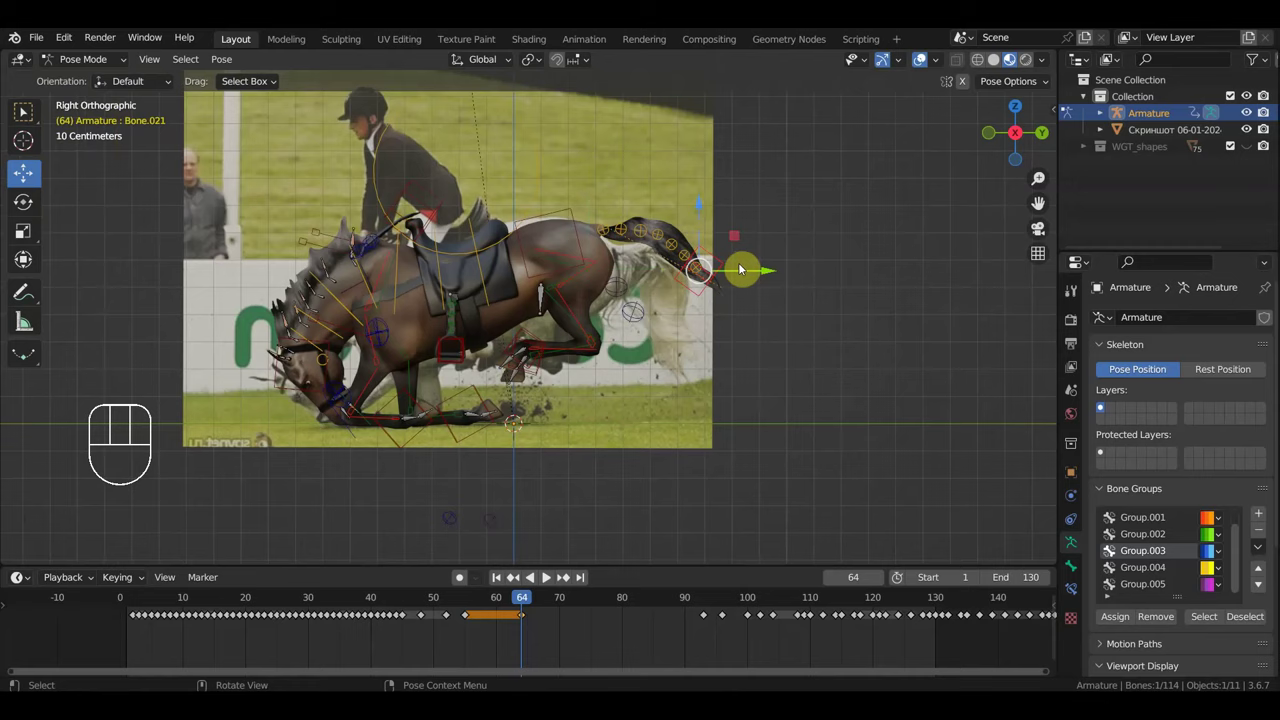
Step: Drag the tail tip control downward to follow the photo's tail
key(g)
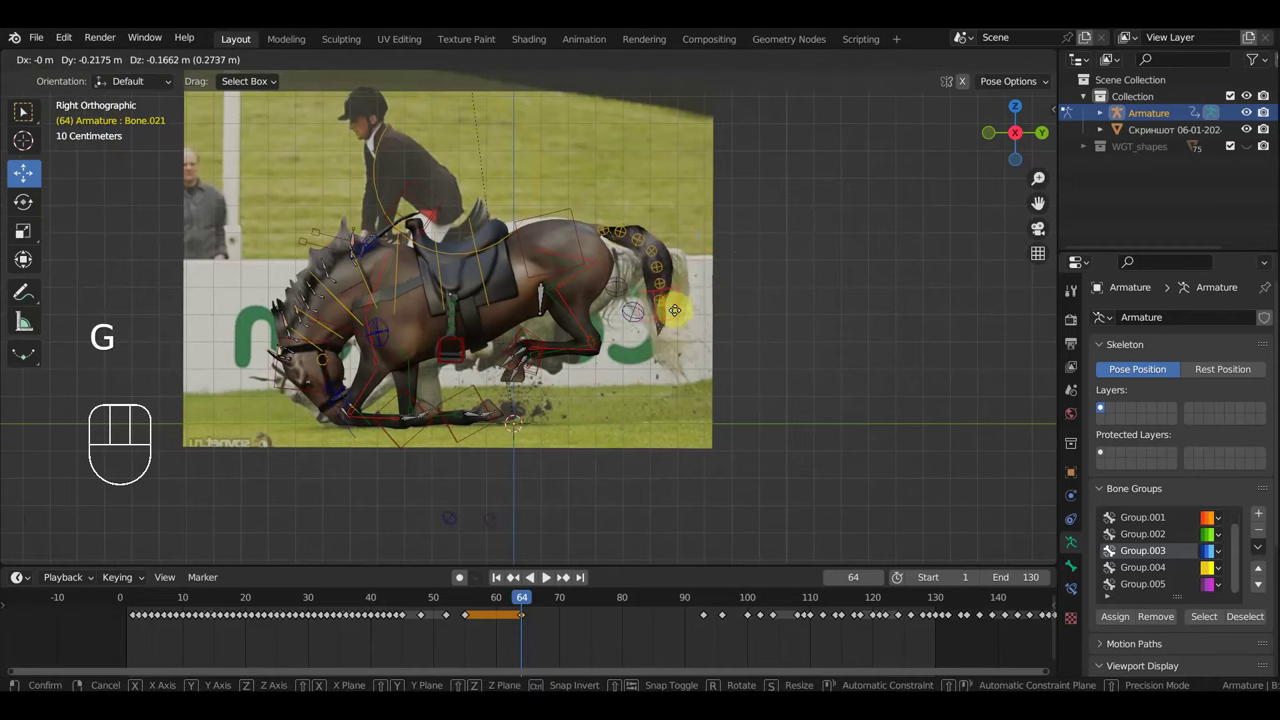
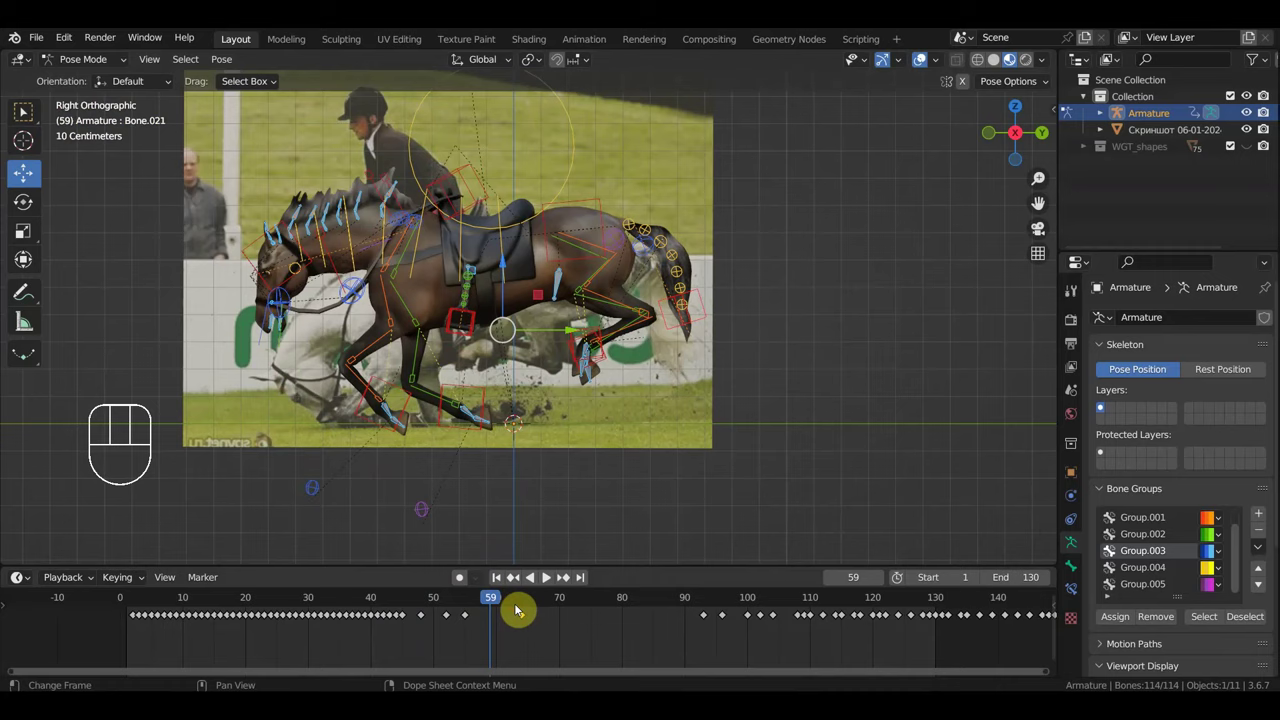
Step: Slide the landing-pose keyframe later along the timeline
key(g)
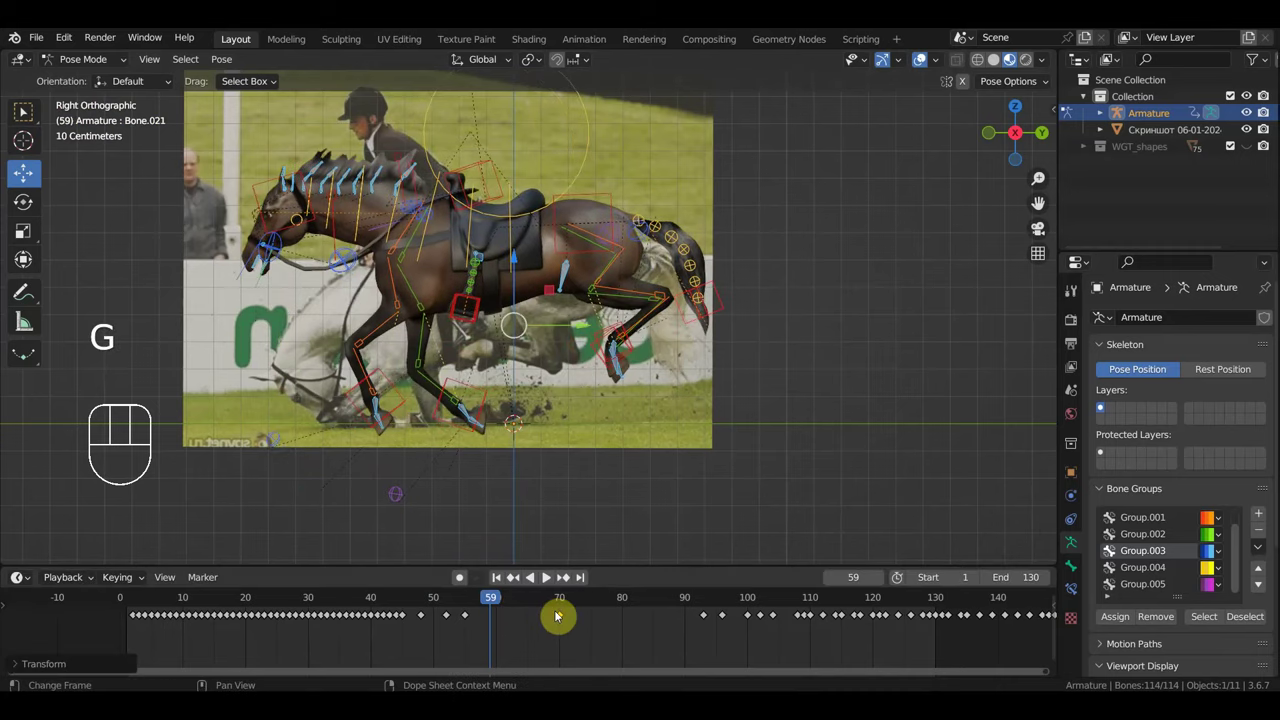
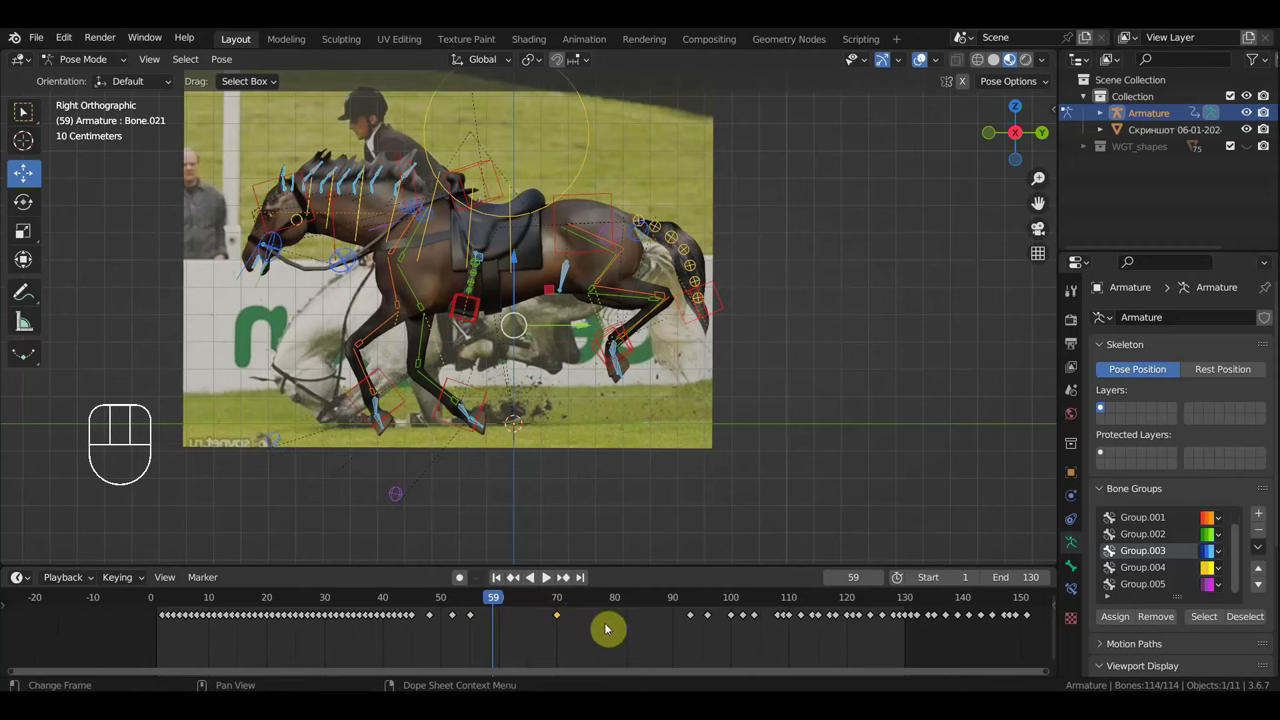
key(g)
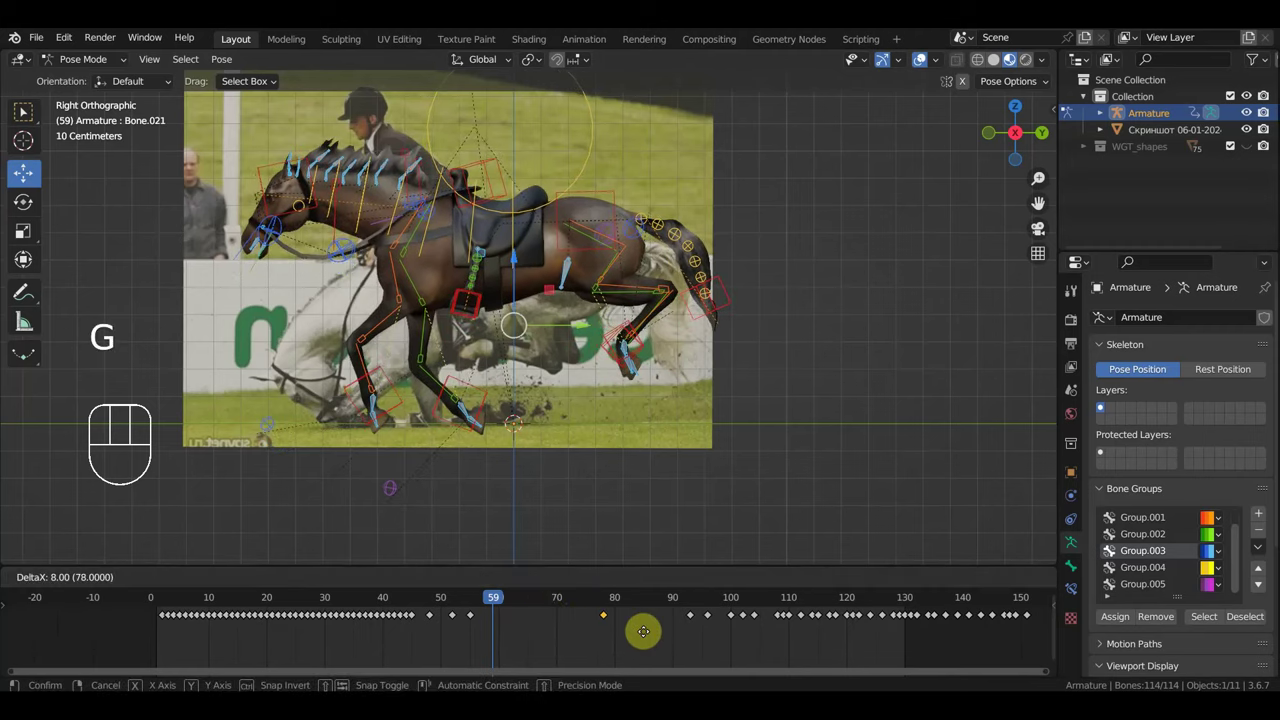
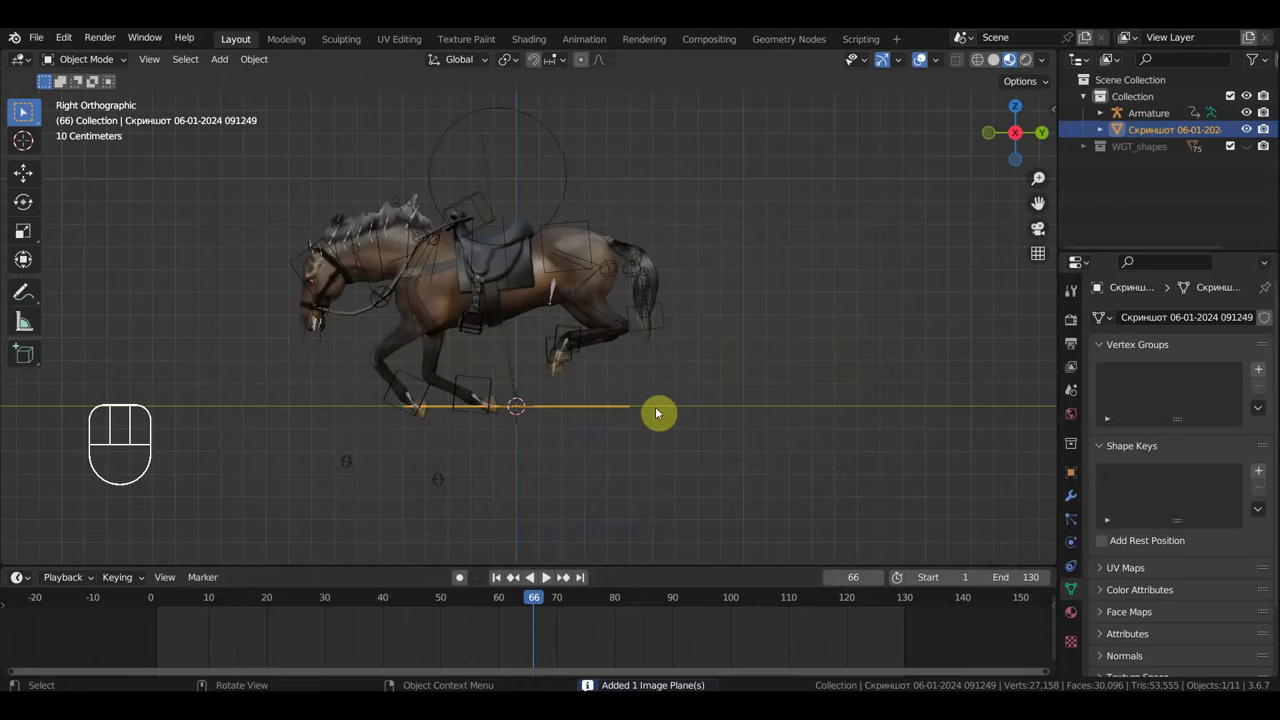
Step: Rotate the second horse photo plane upright, checking it in front and side views
key(KP_1)
key(r)
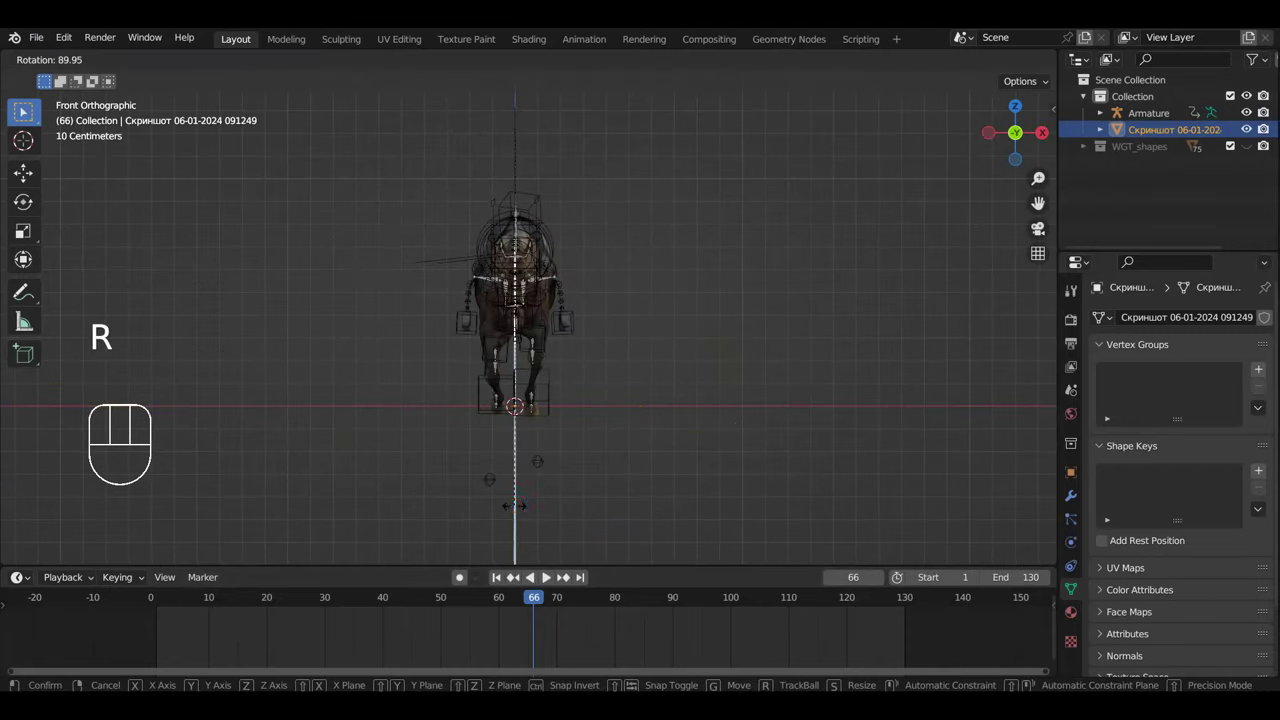
key(g)
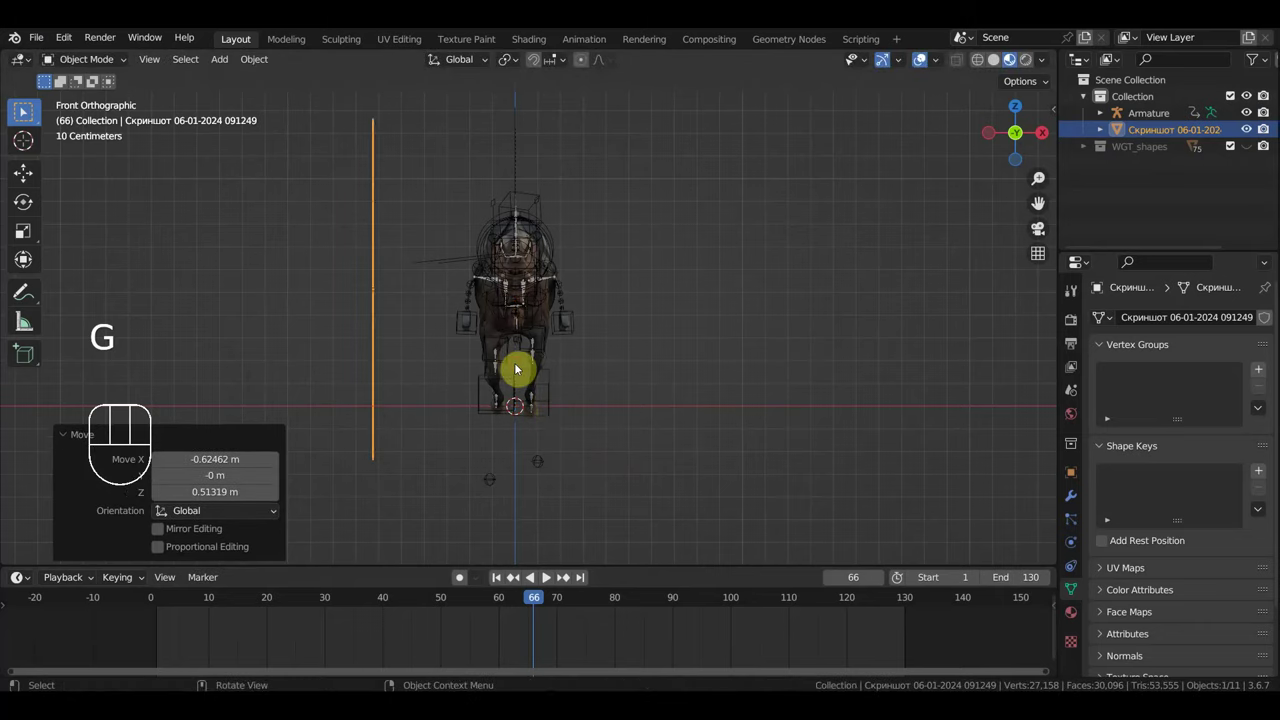
key(KP_3)
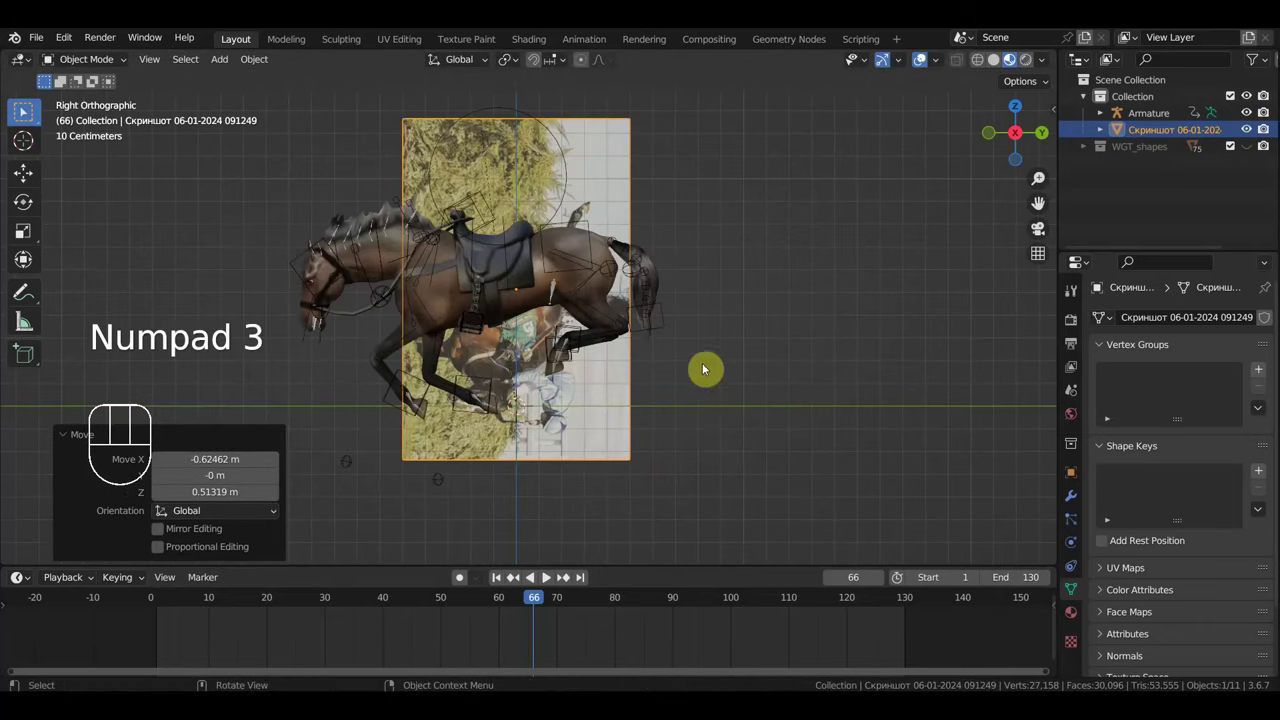
key(r)
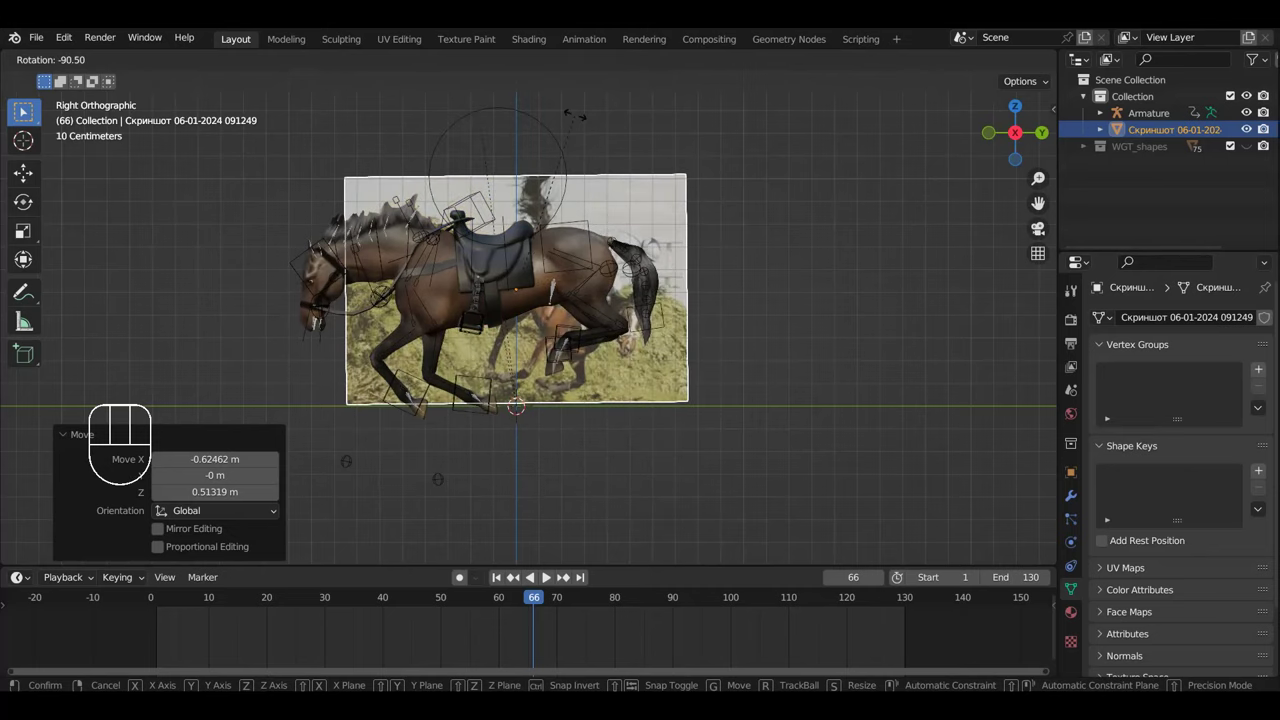
Step: Give the photo its quarter turn from the top view and move it beside the horse rig
key(KP_7)
key(r)
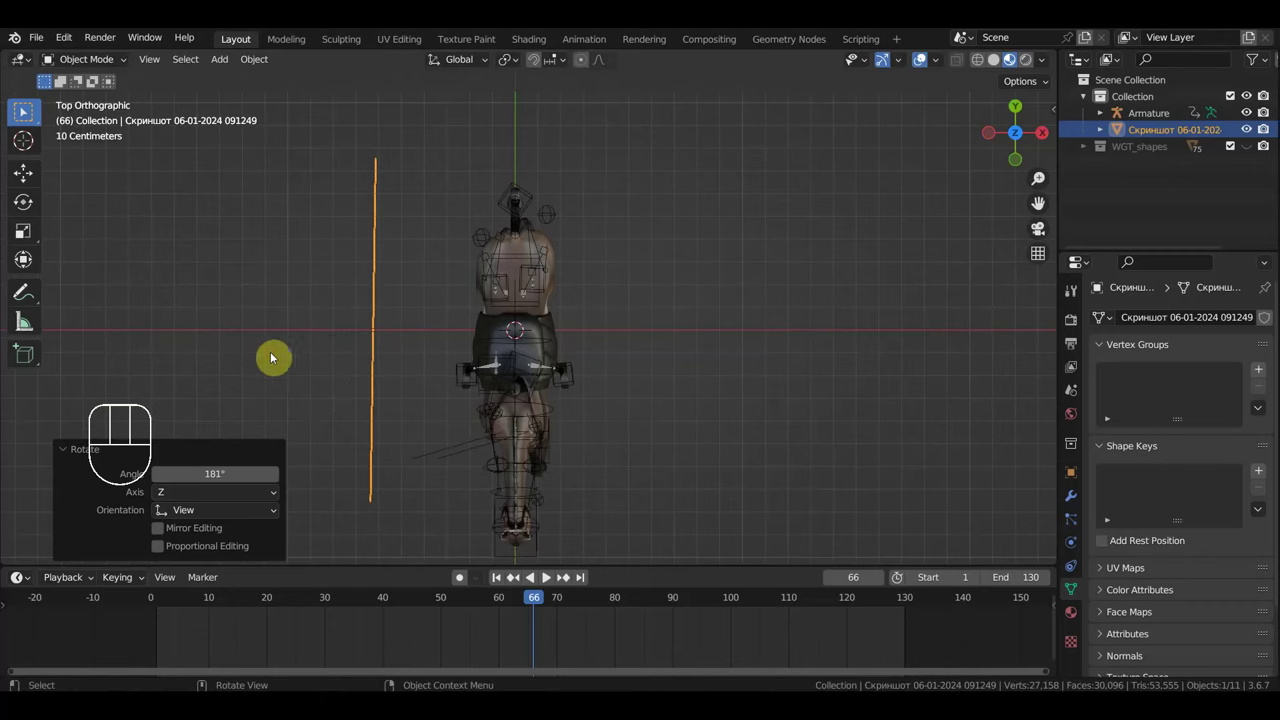
key(KP_3)
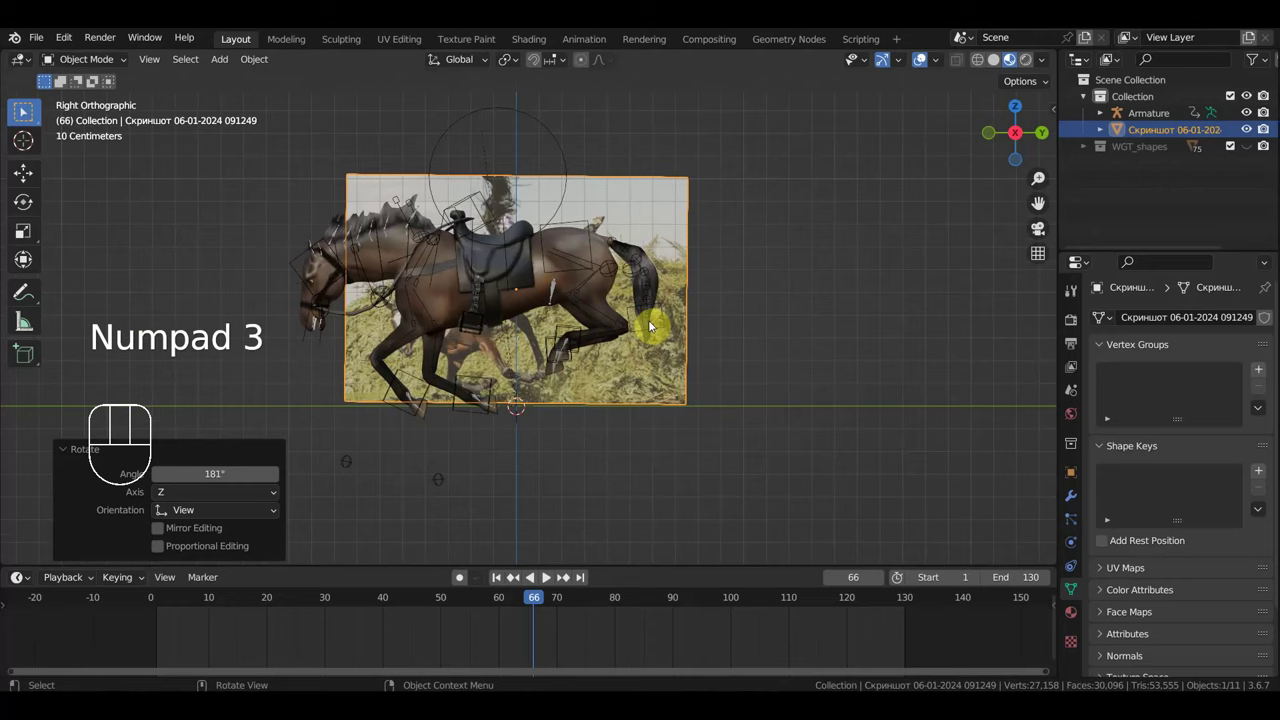
key(g)
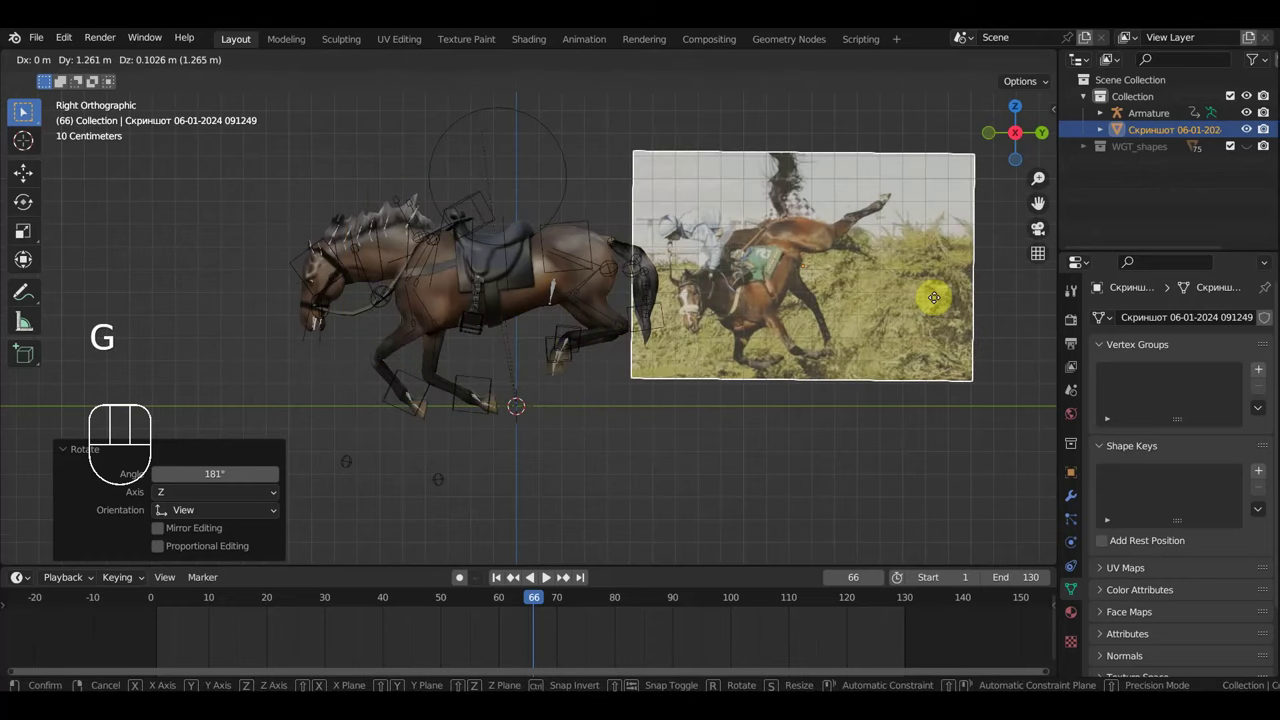
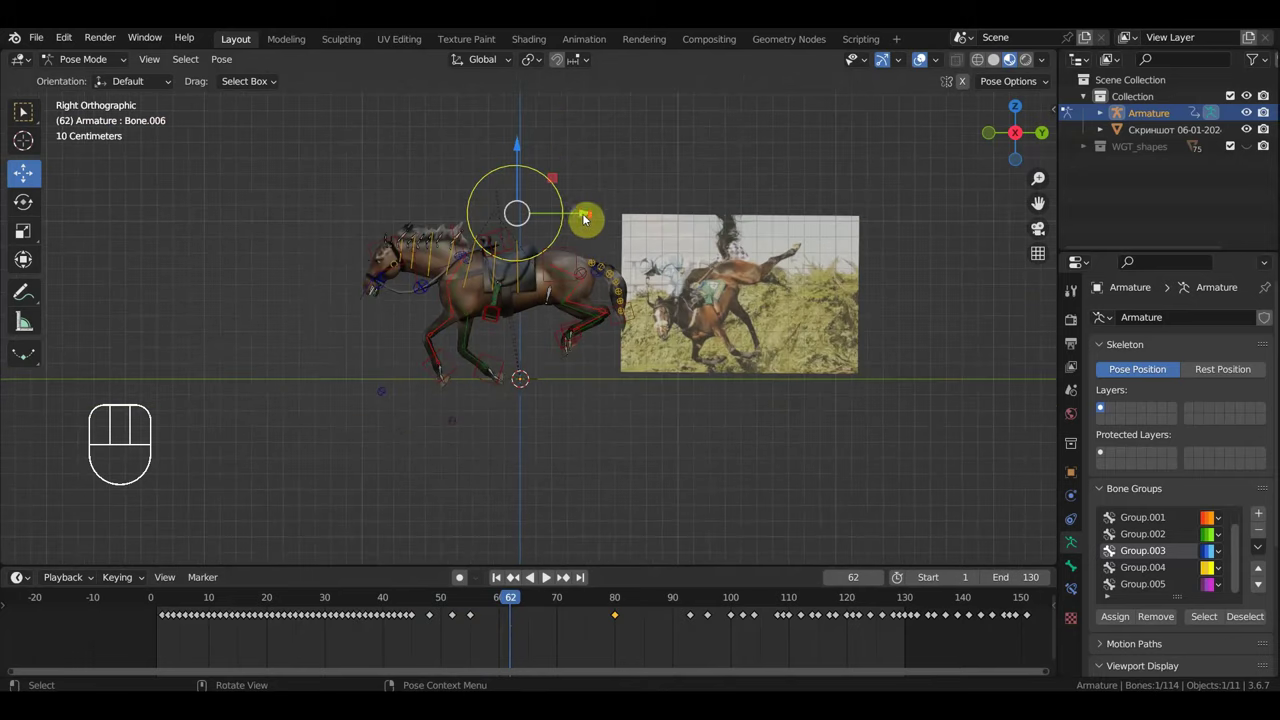
Step: Move the hind hoof bone into place and rotate a tail bone to raise the tail at frame 62
key(r)
key(g)
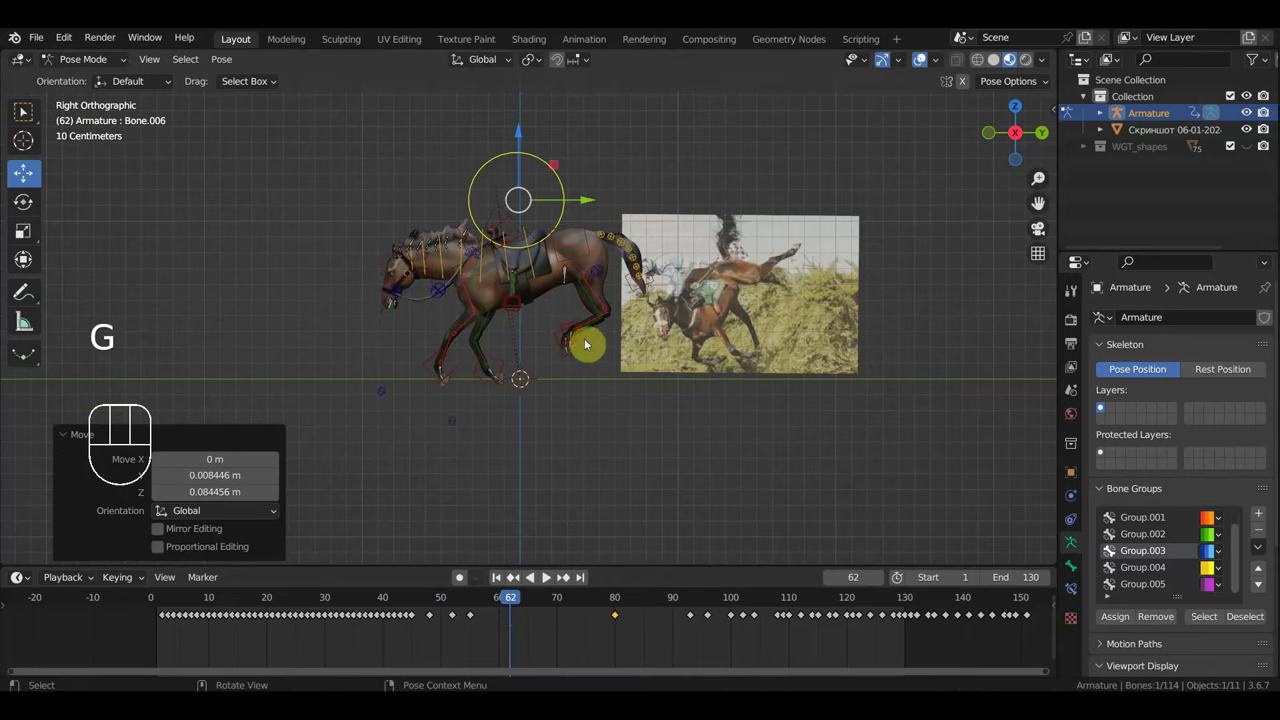
key(g)
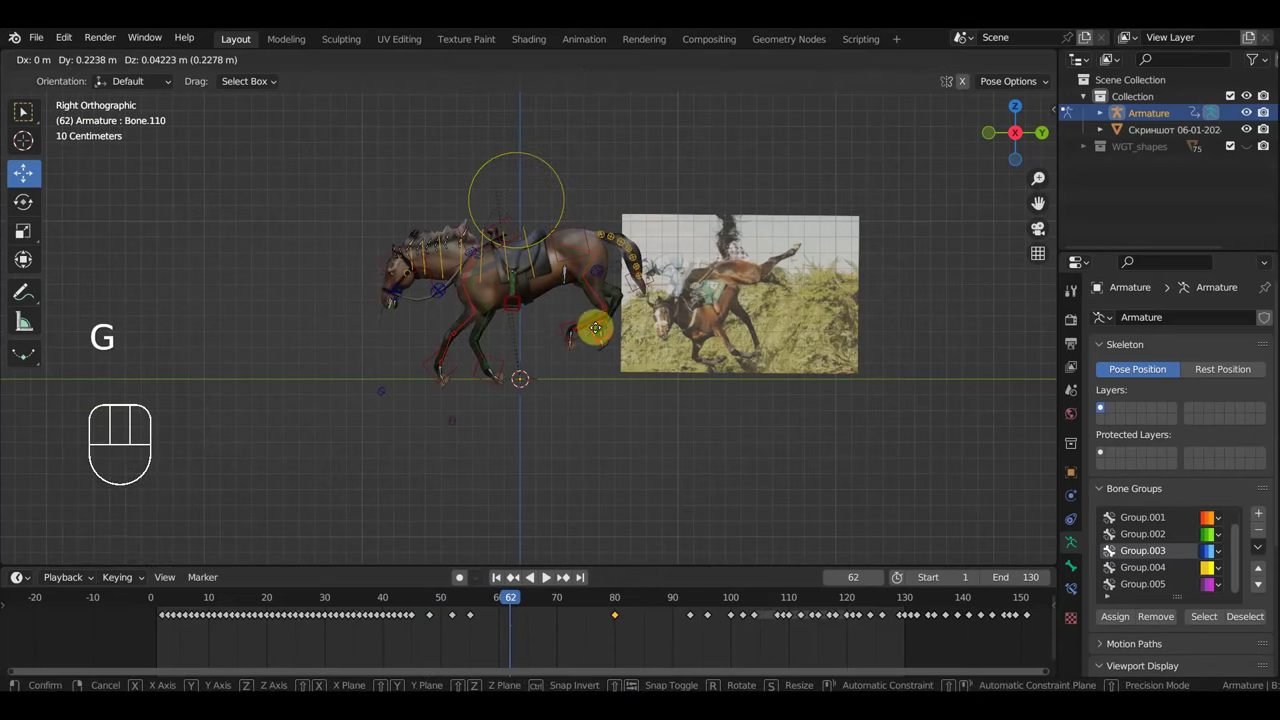
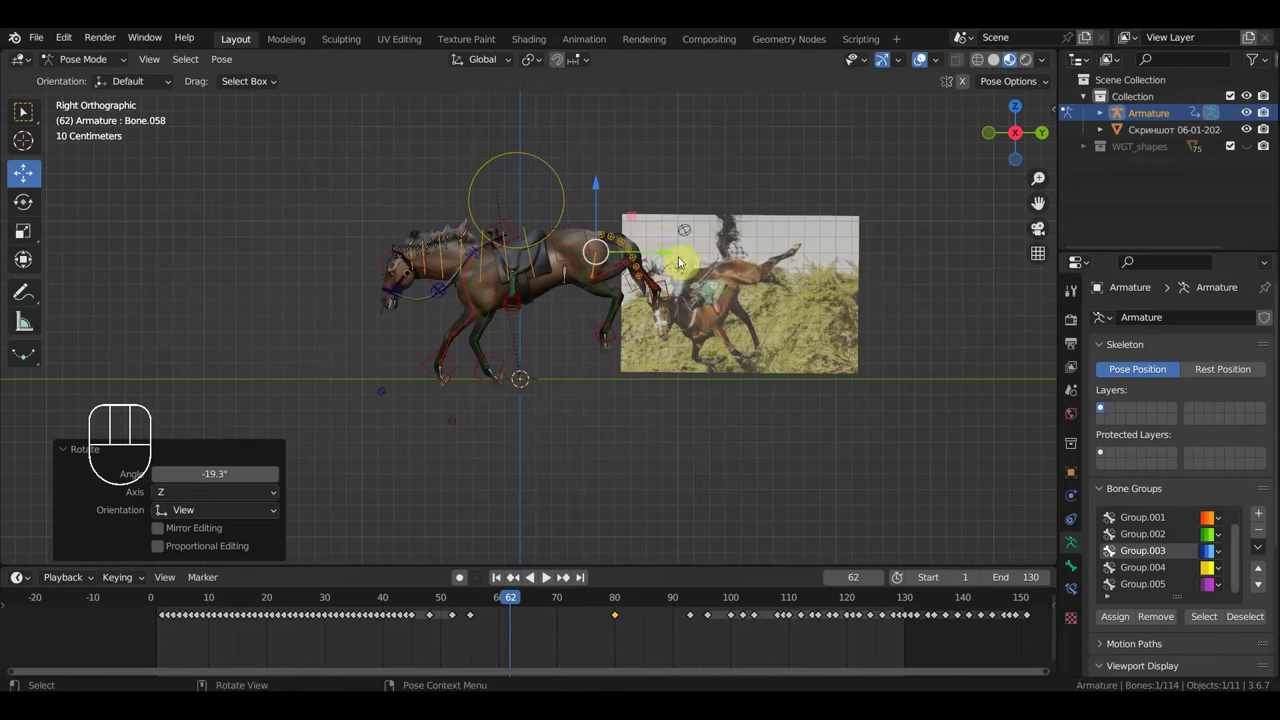
key(g)
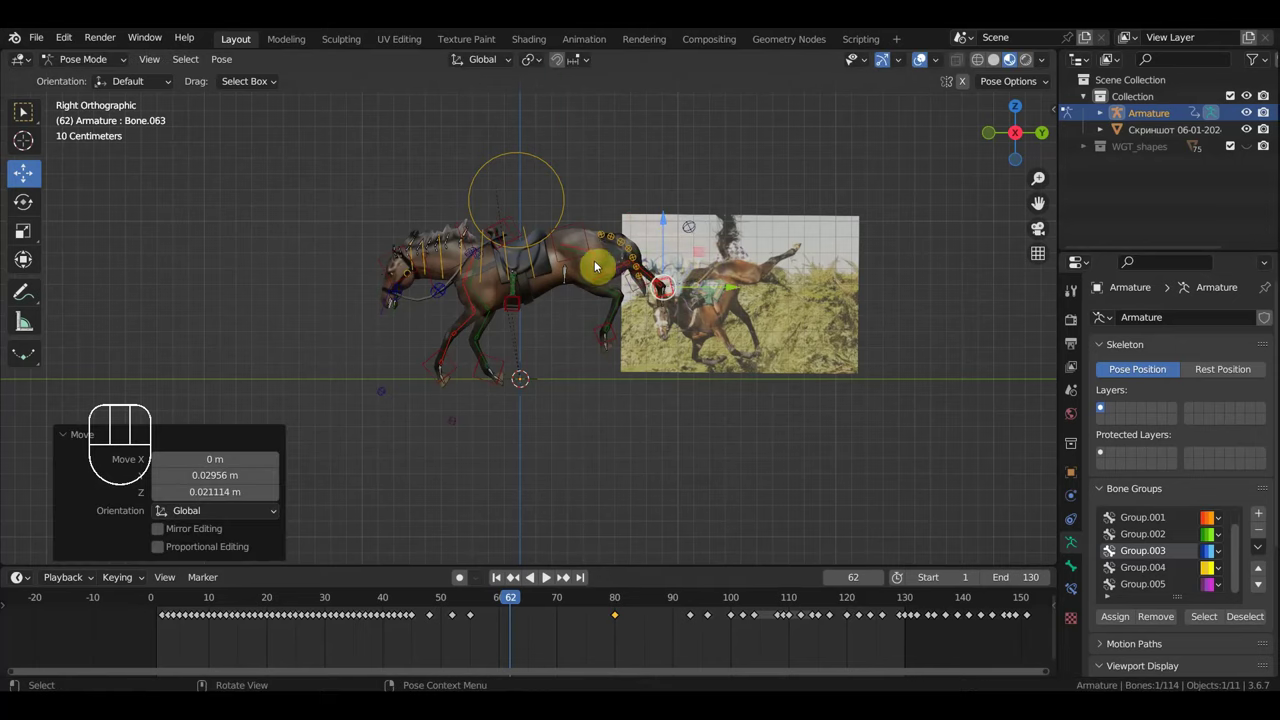
click(601, 266)
key(r)
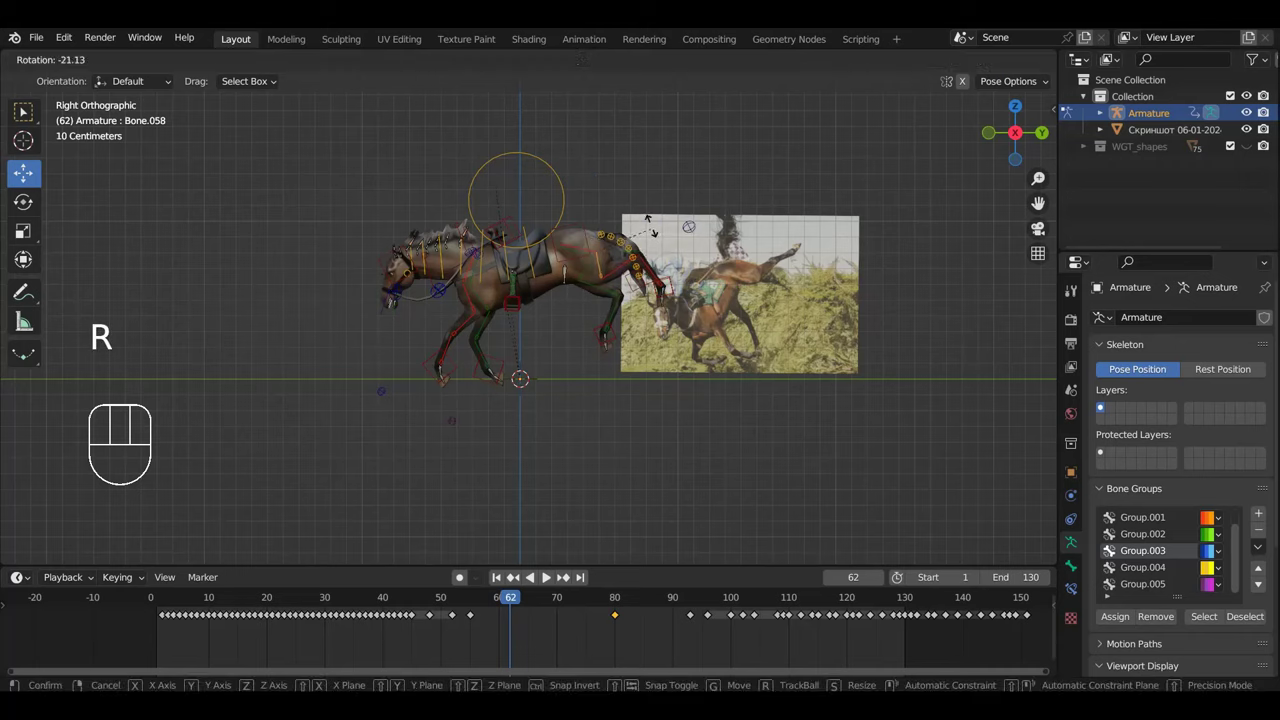
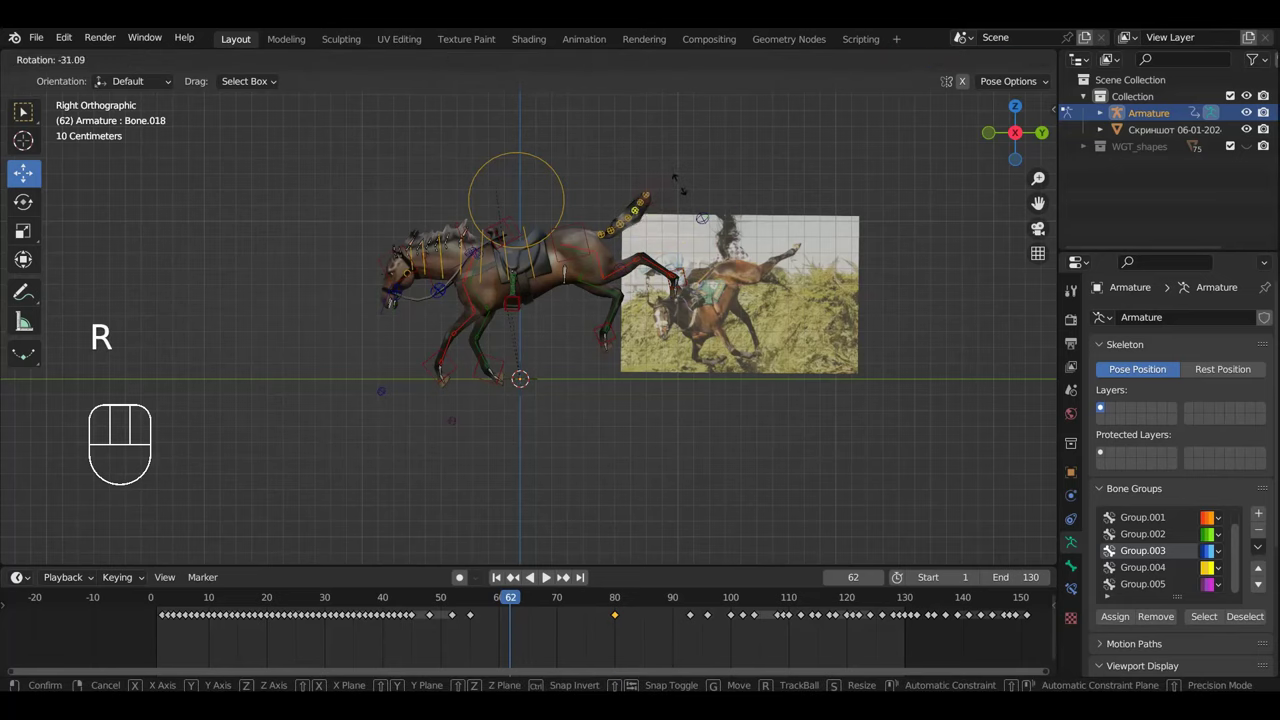
Step: Bring the front hoof bone forward, then scrub and play the timeline to review the kick pose
key(r)
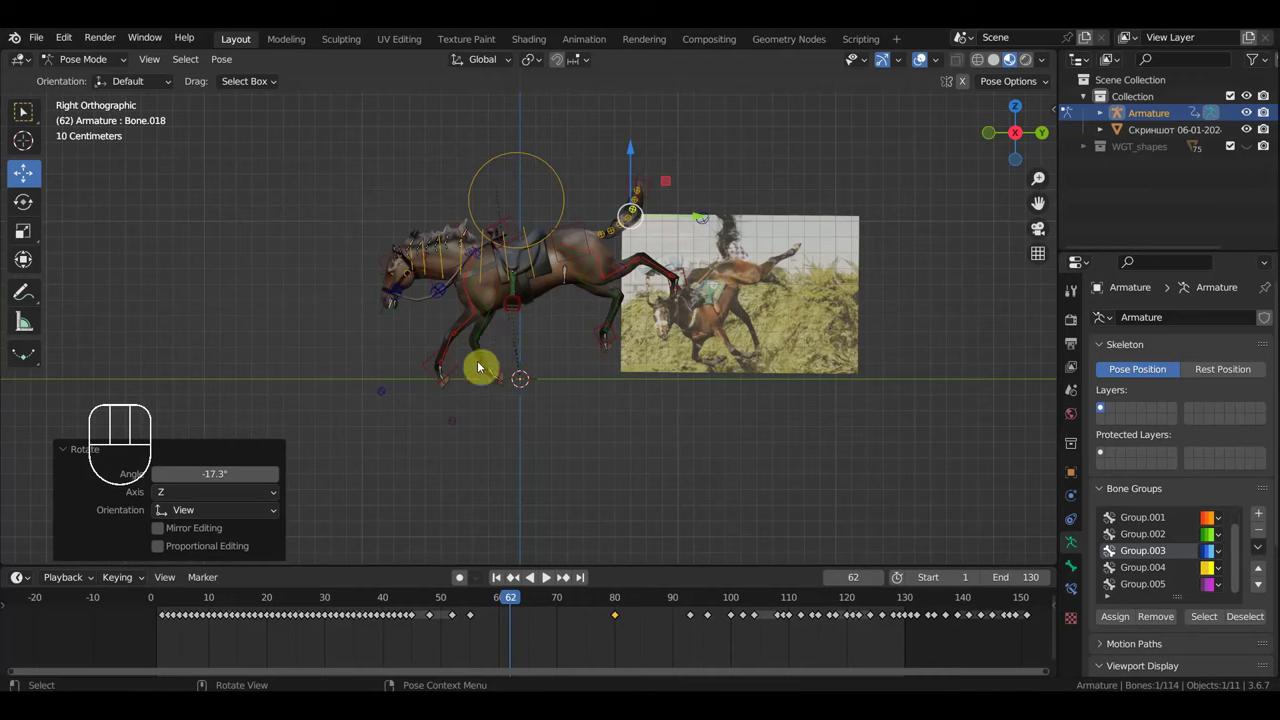
click(457, 374)
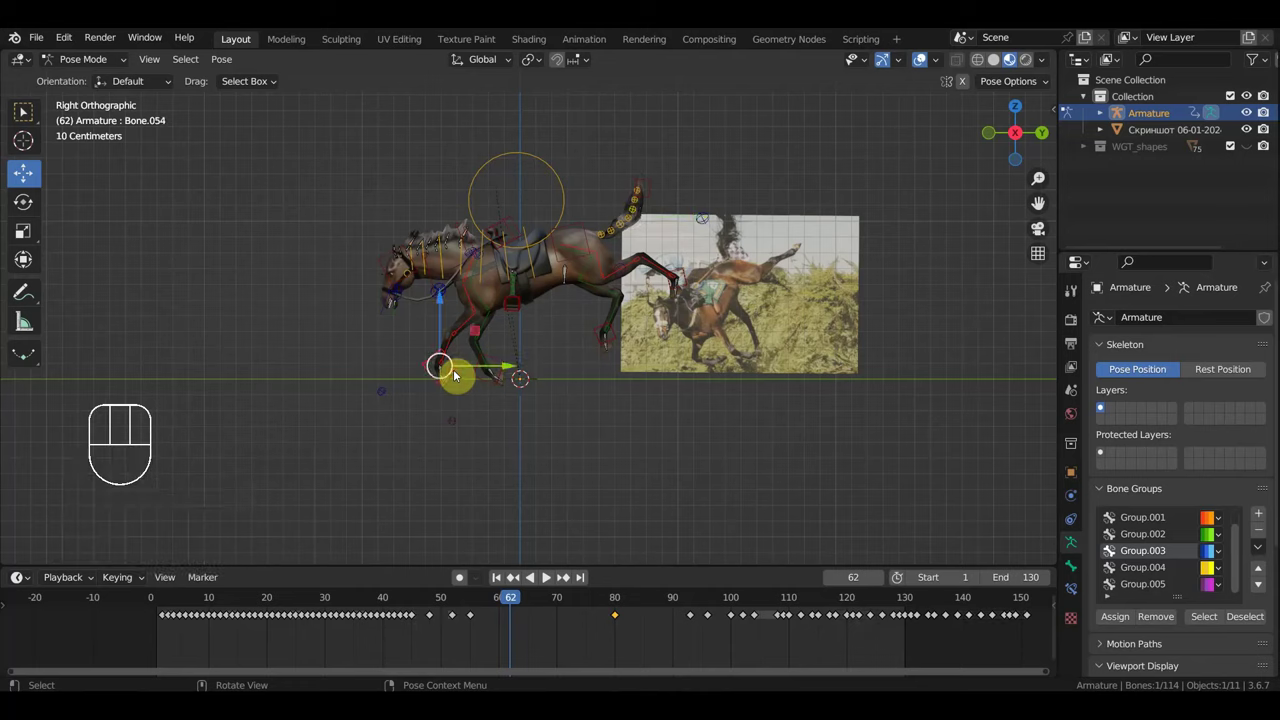
key(g)
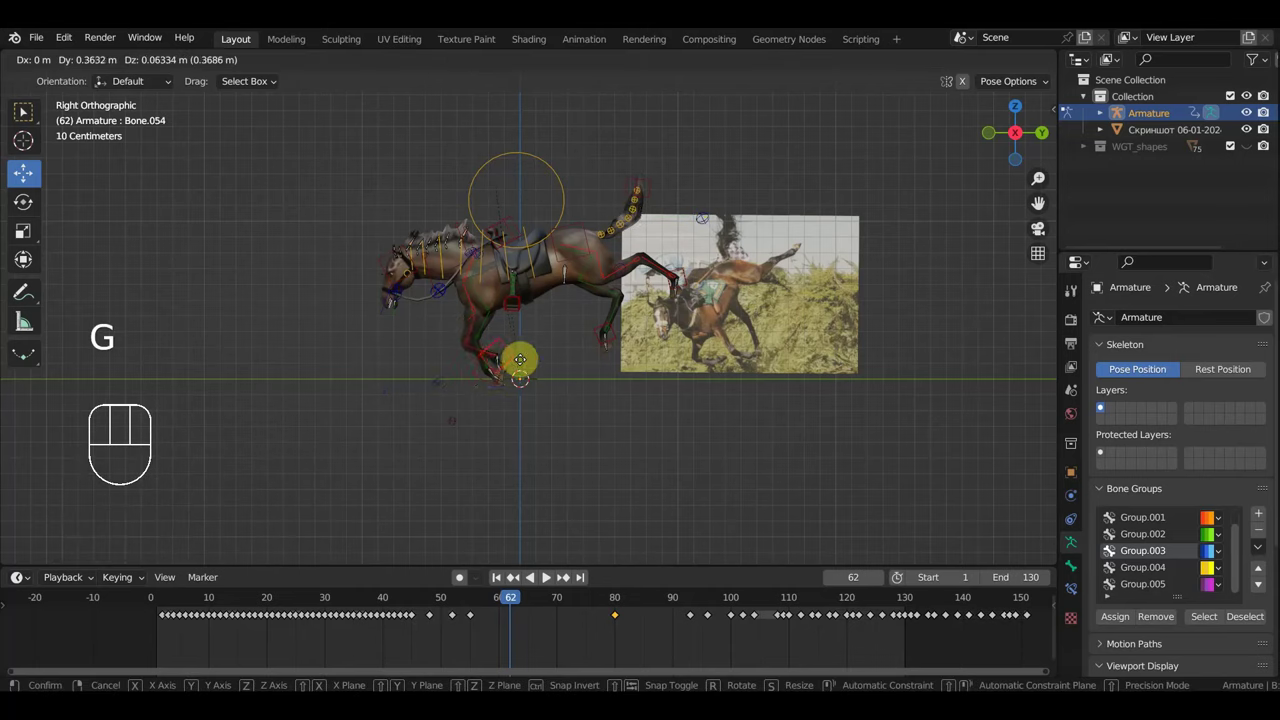
key(r)
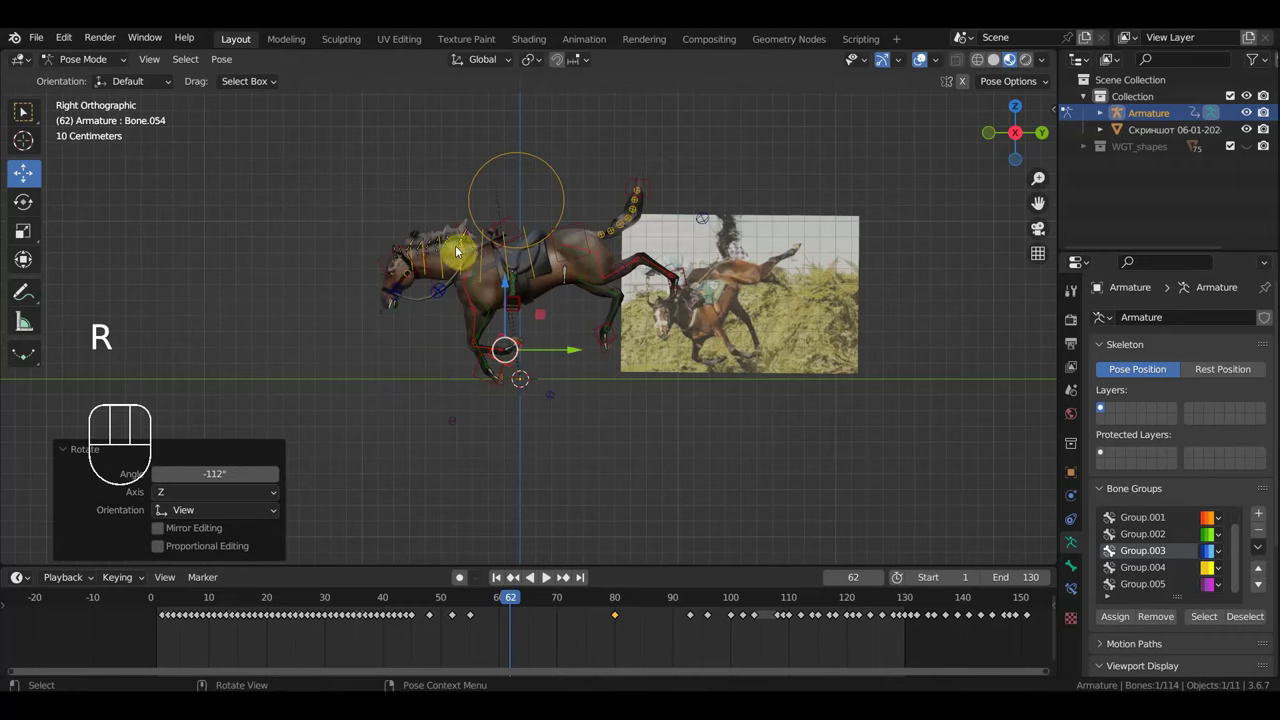
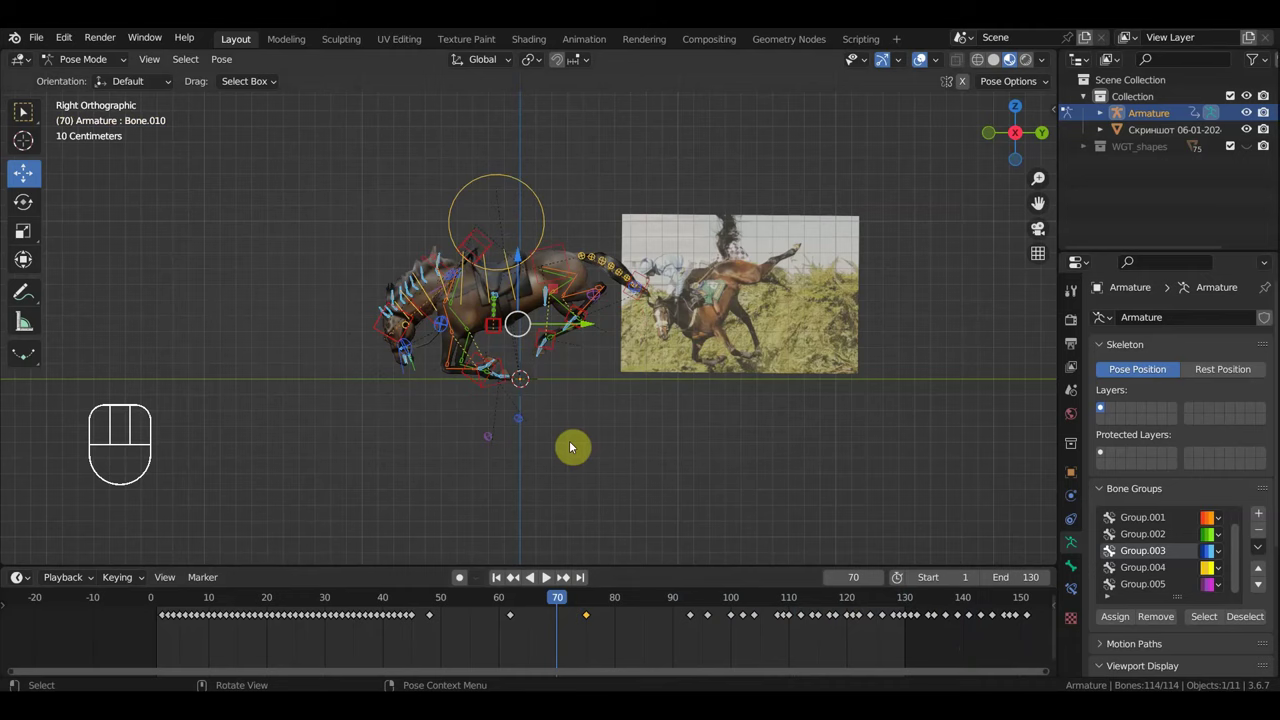
drag(555, 602, 294, 618)
key(space)
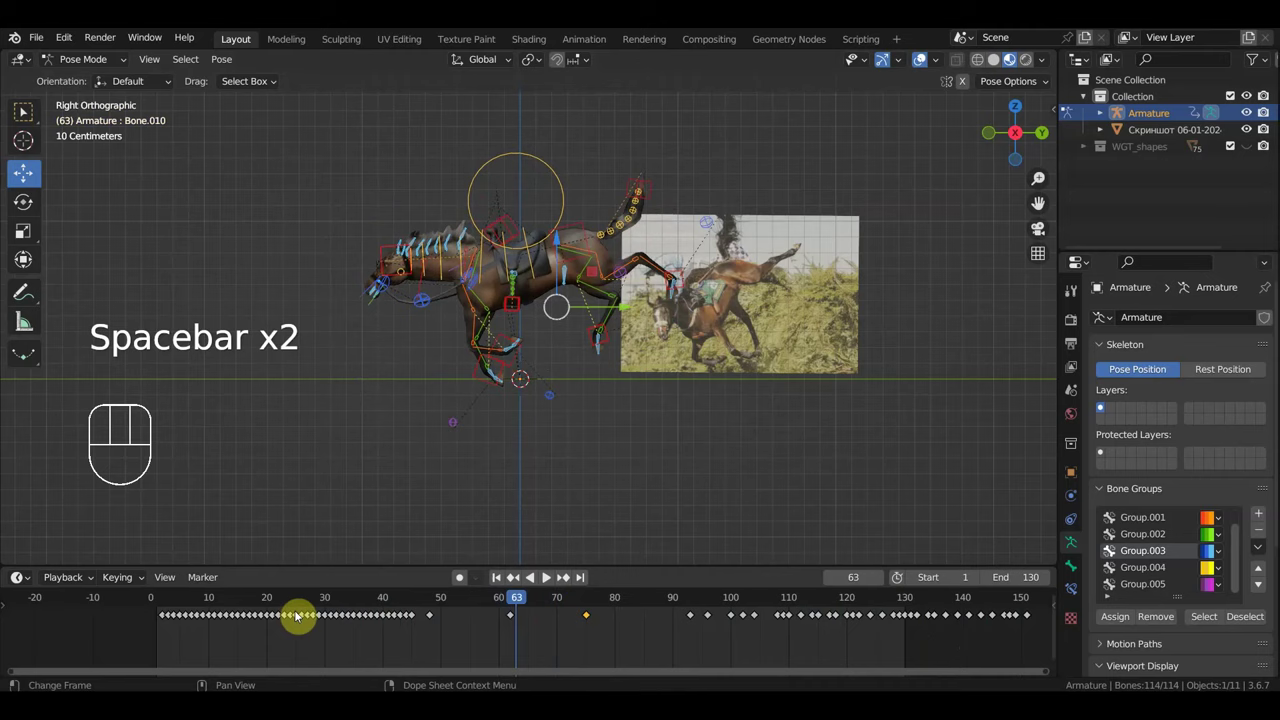
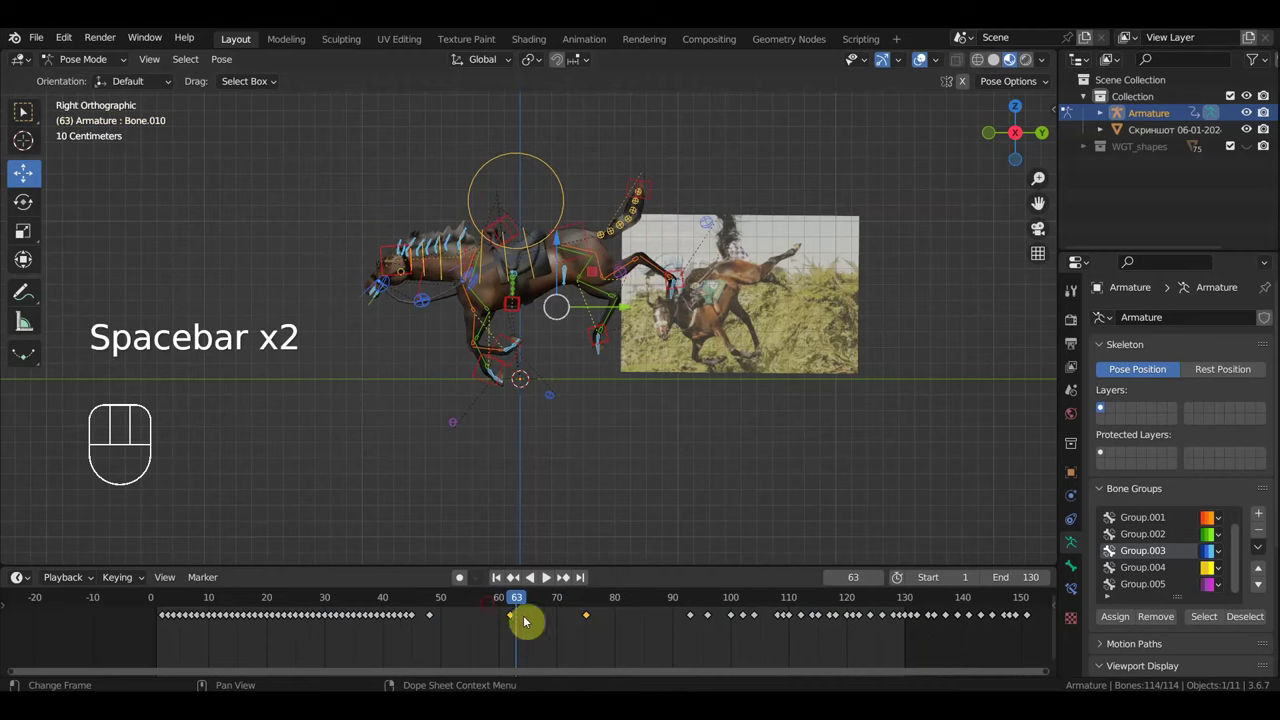
Step: Slide the selected landing keyframes earlier along the timeline
key(g)
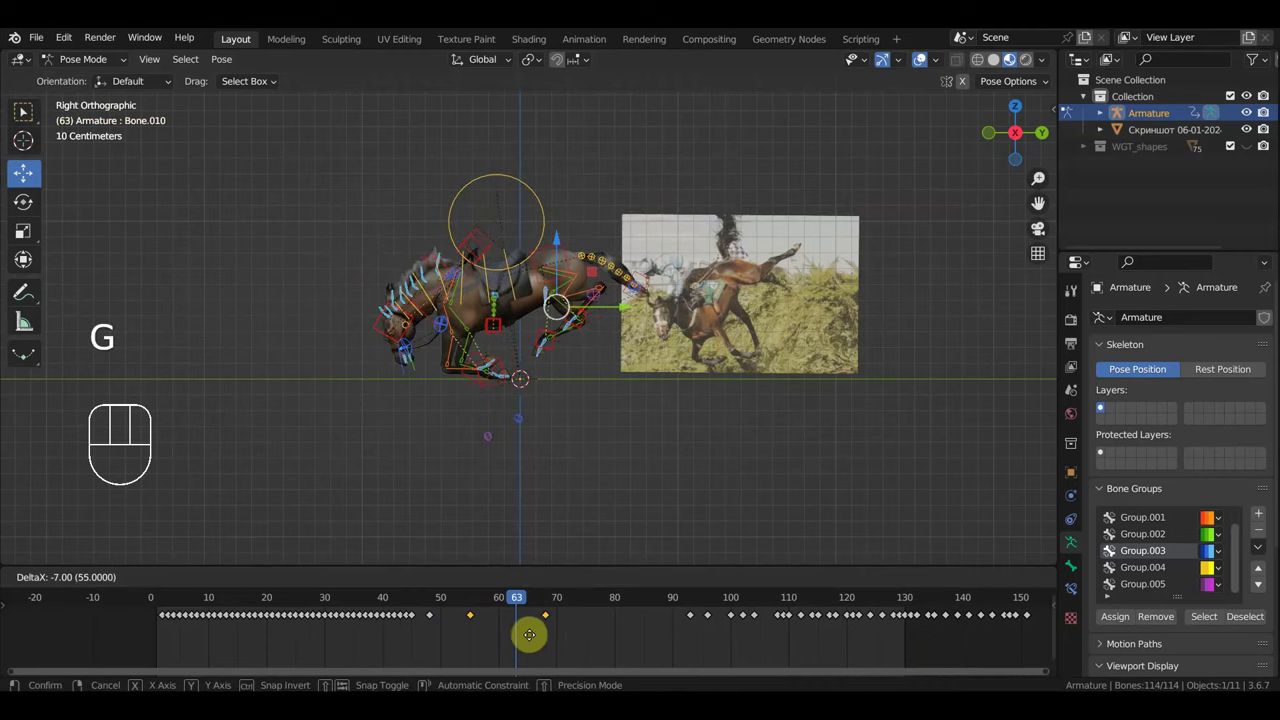
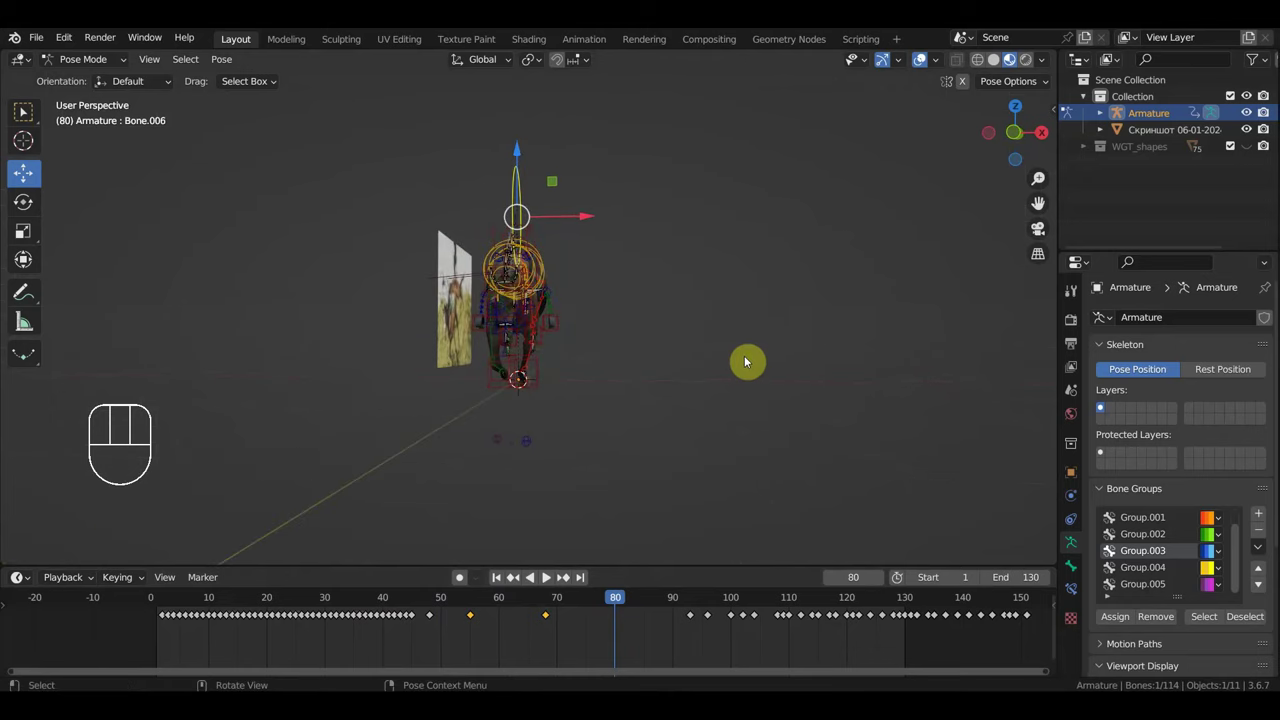
Step: From front view, tilt the root bone and roll the body bones sideways at frame 80
drag(668, 382, 531, 389)
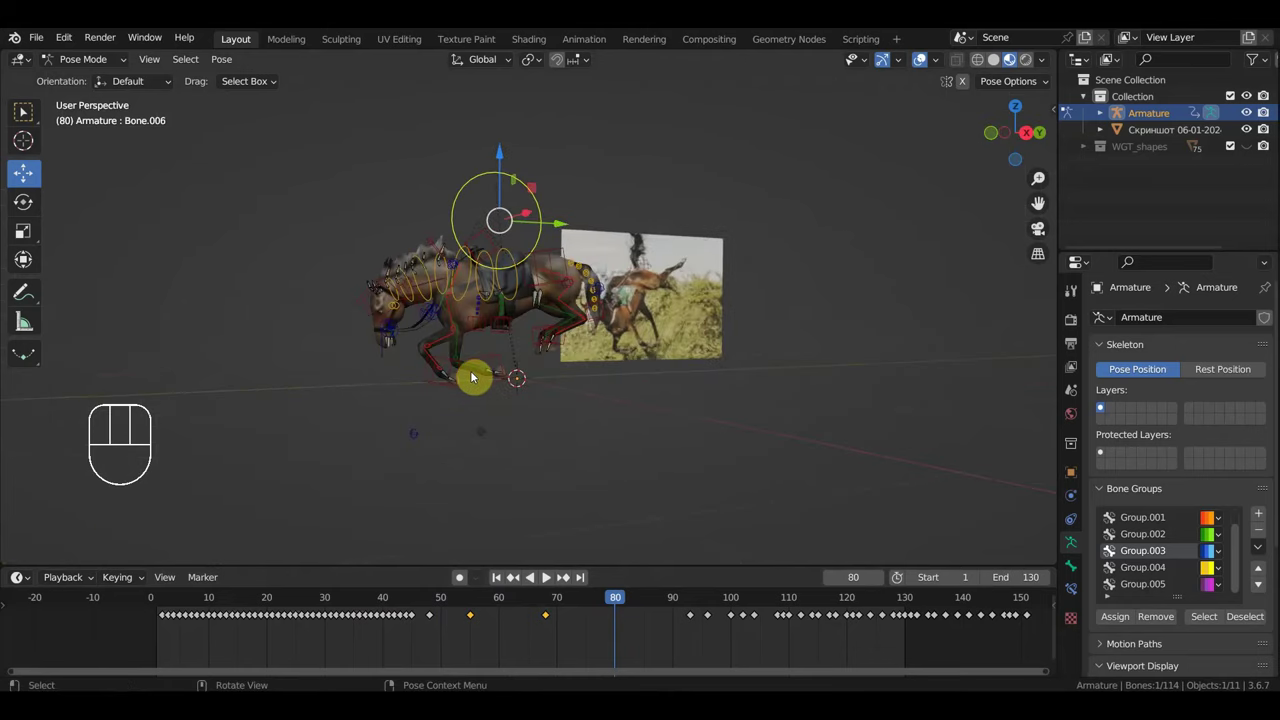
key(KP_1)
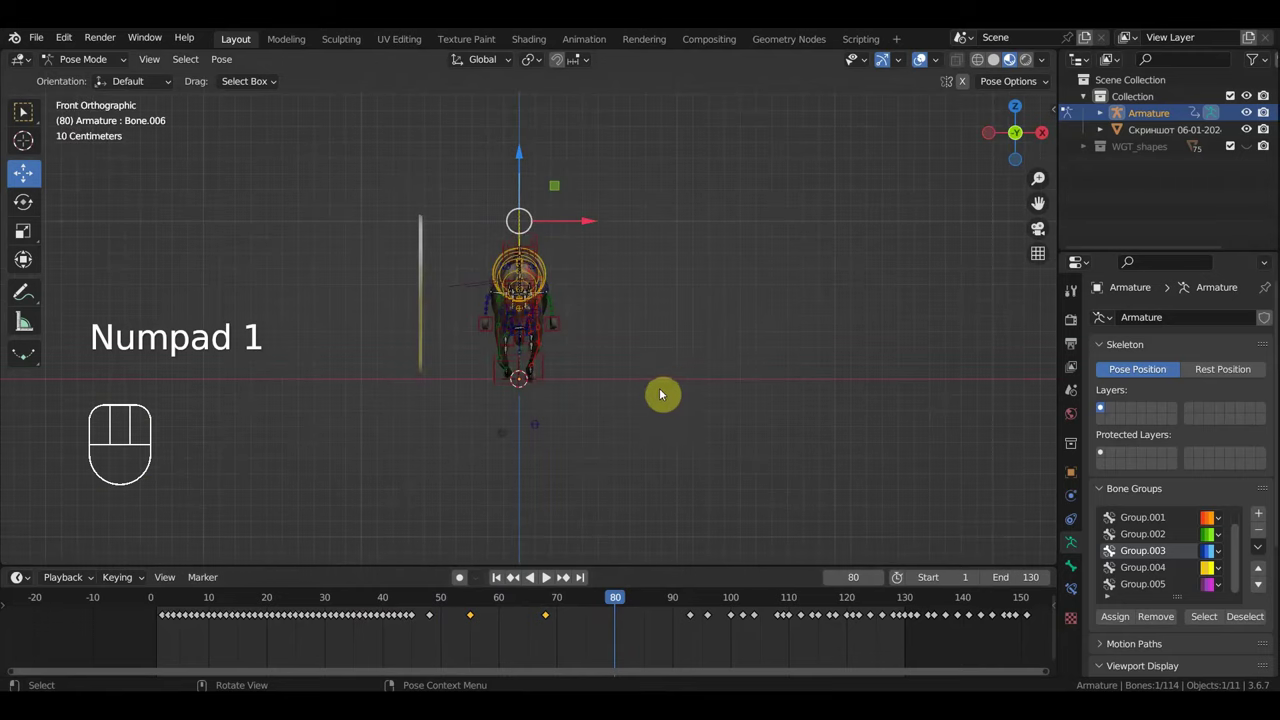
key(r)
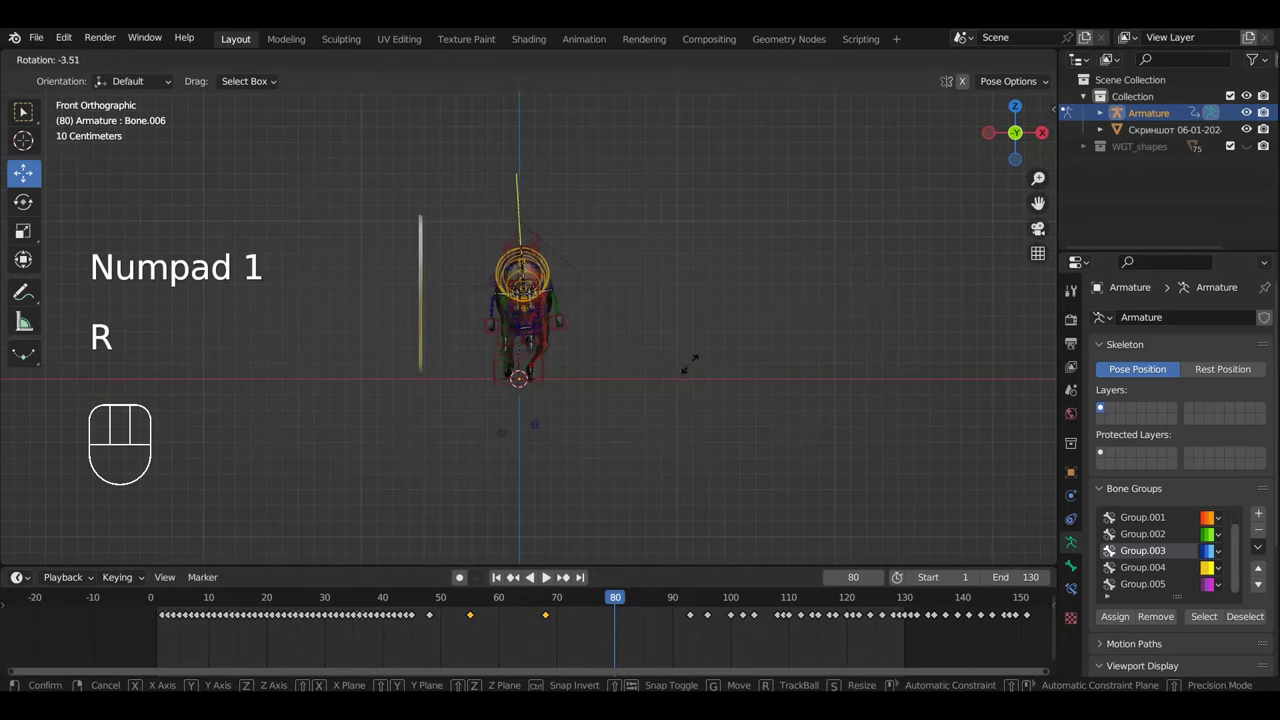
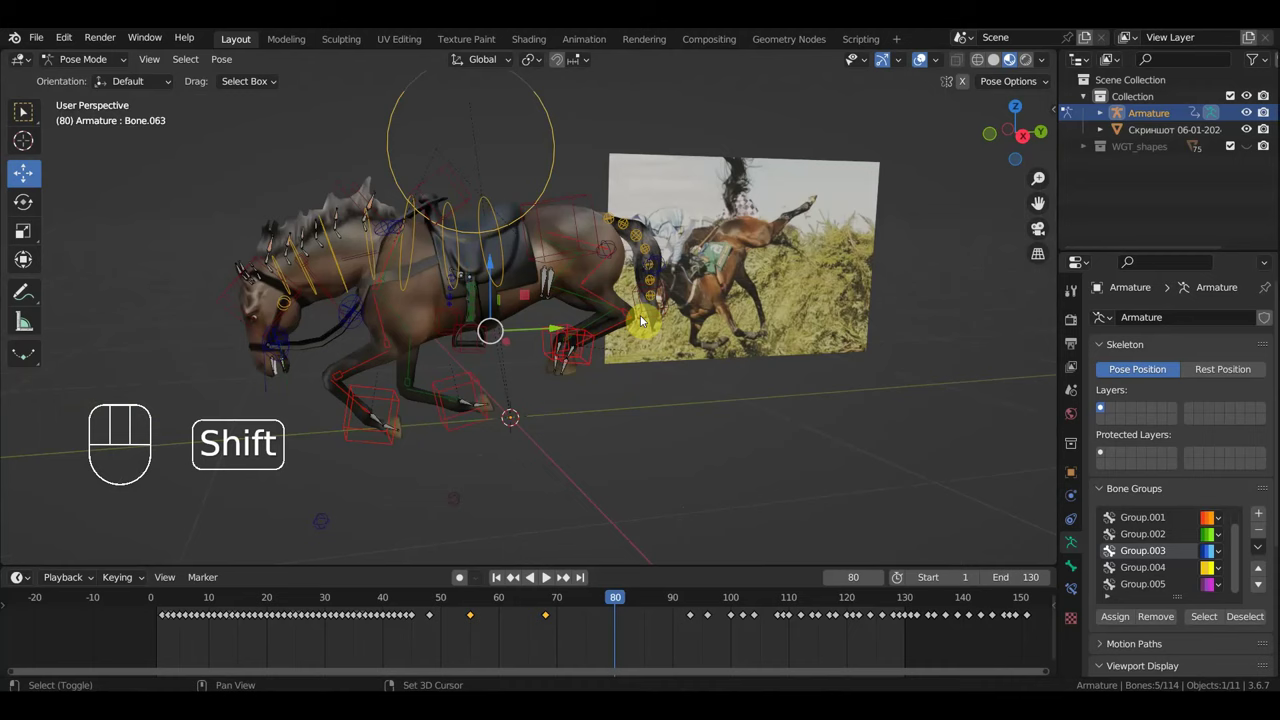
click(650, 319)
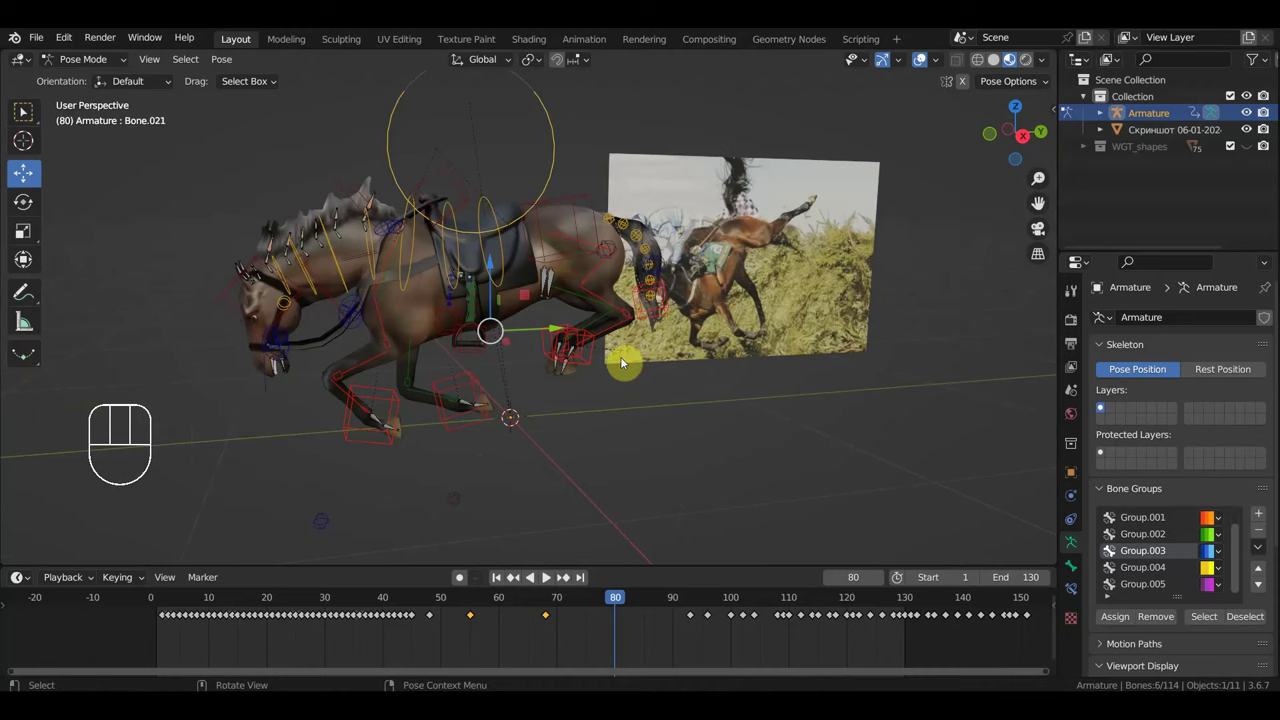
key(KP_1)
key(r)
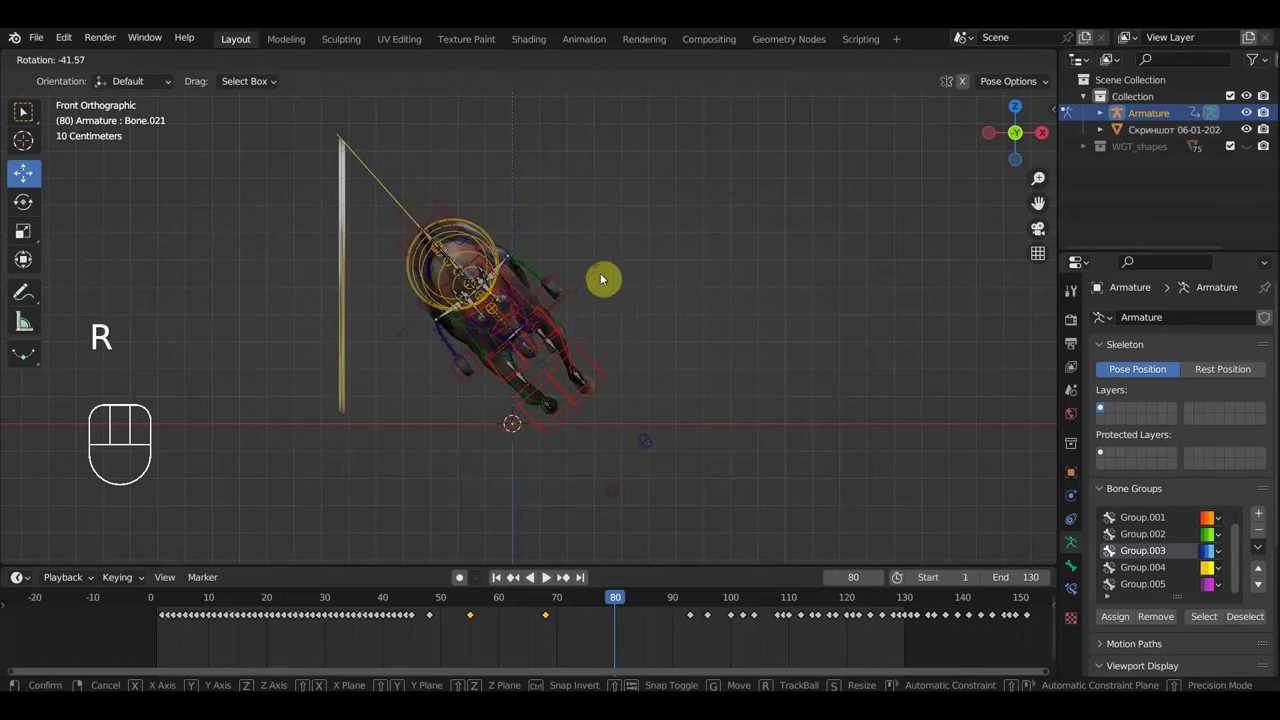
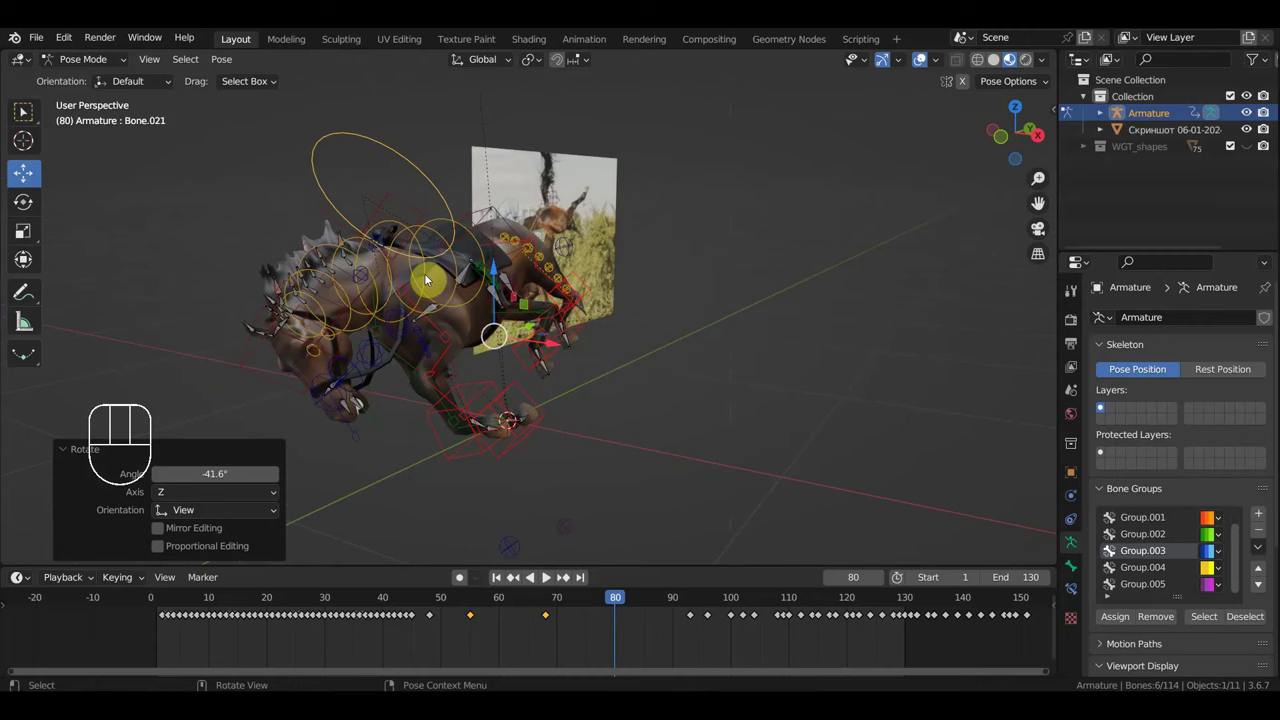
Step: Check the roll from other angles and rotate the body bones further to deepen the tumble
drag(437, 301, 546, 279)
middle_click(623, 305)
key(r)
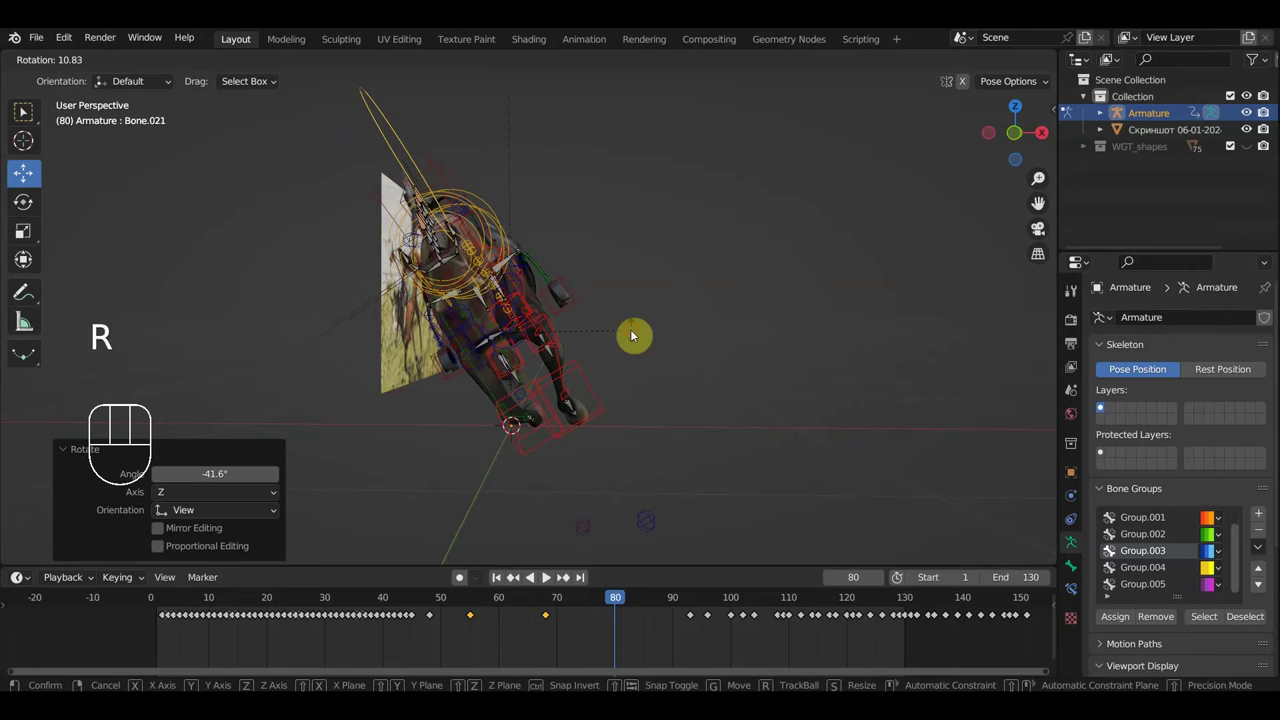
key(KP_1)
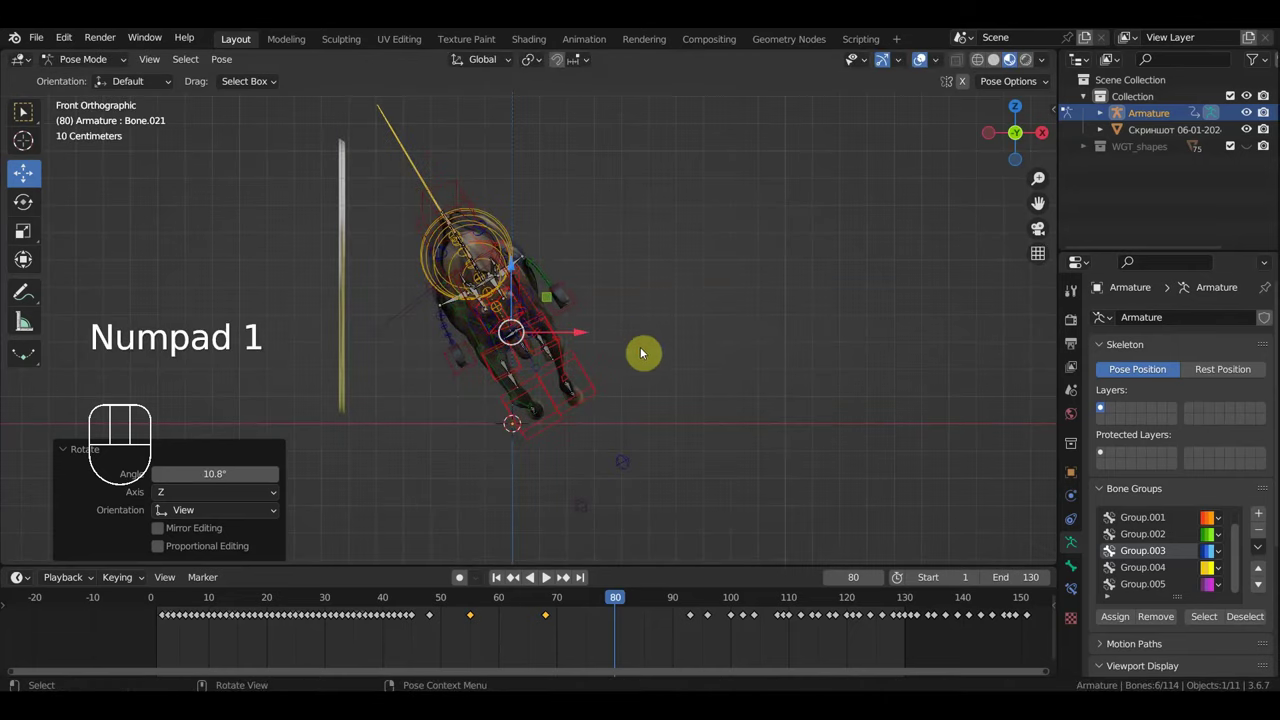
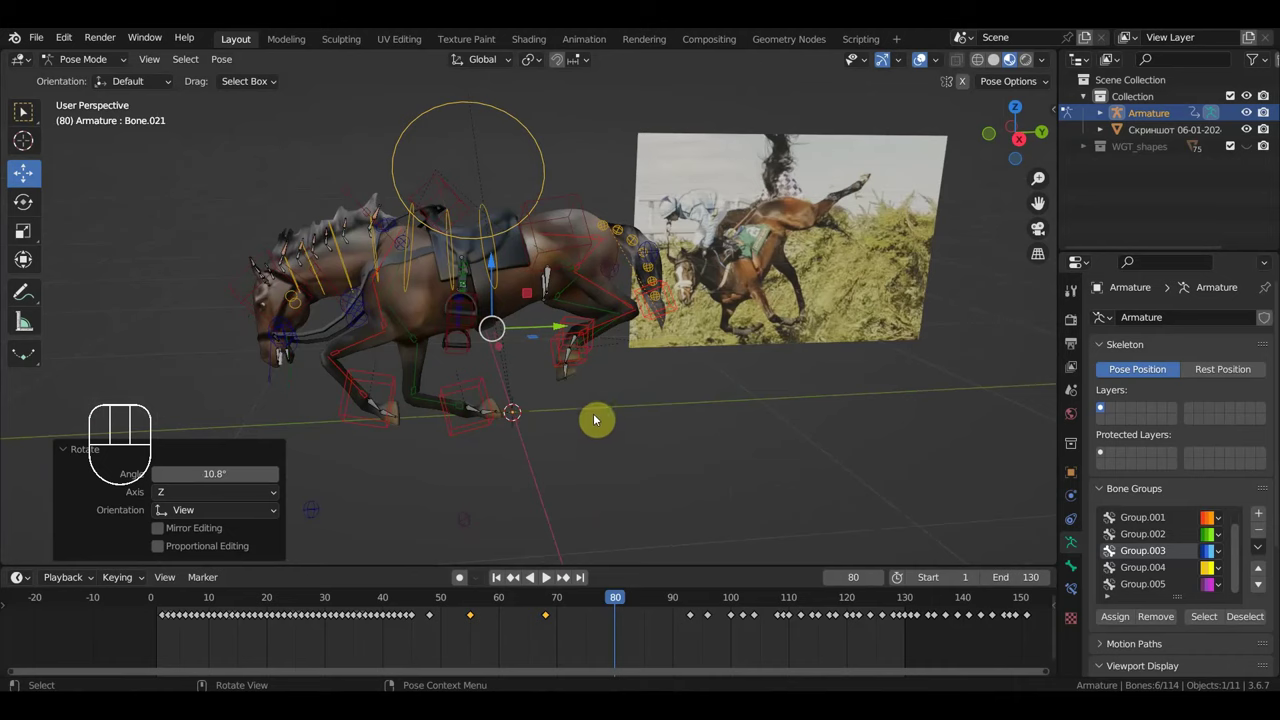
key(r)
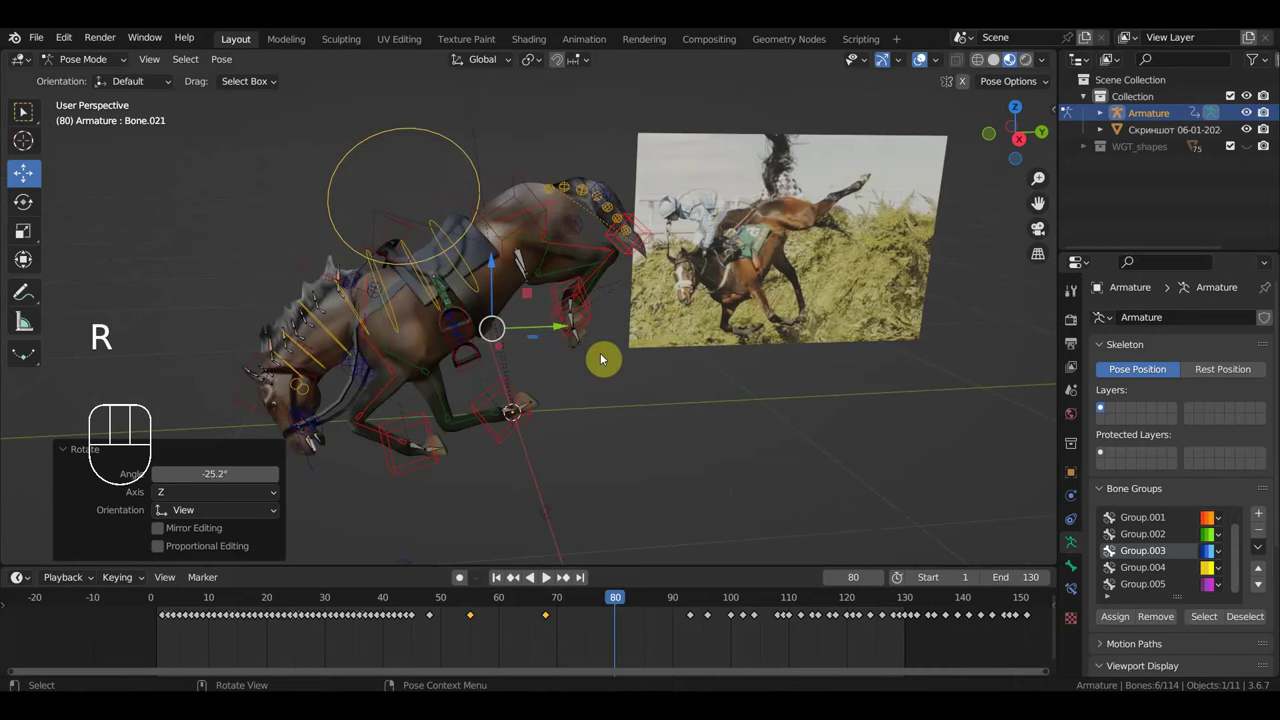
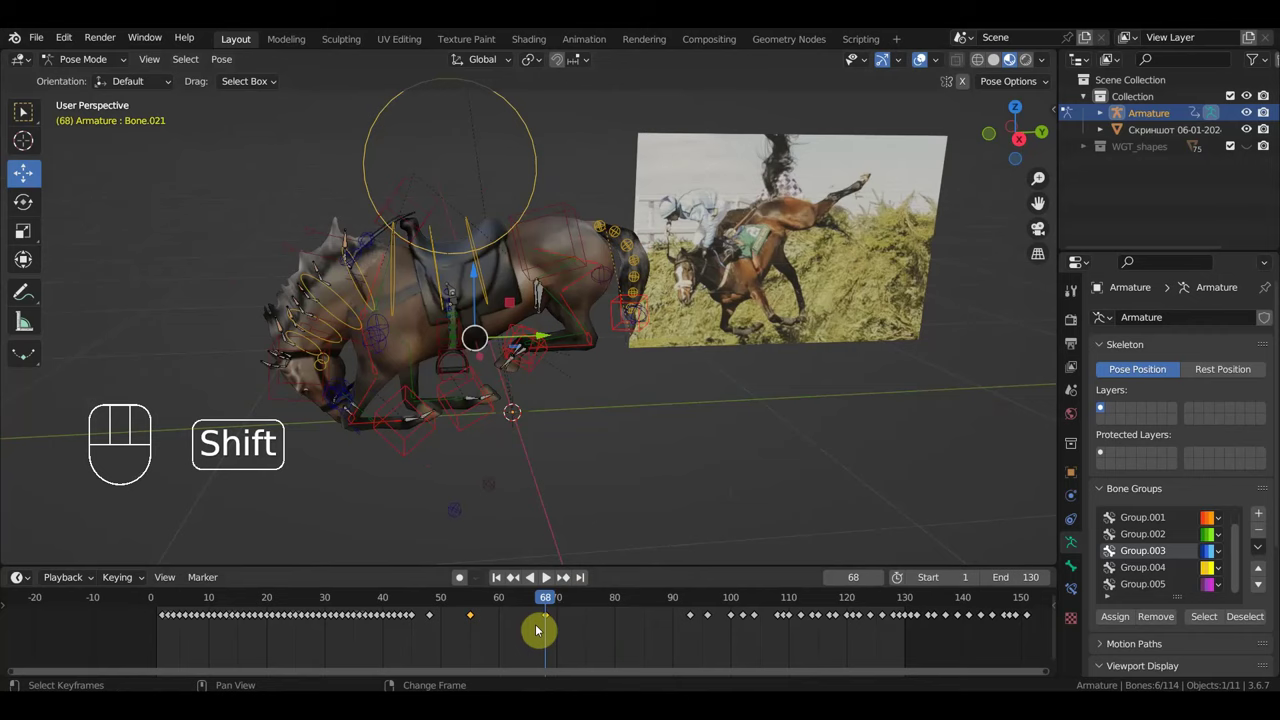
Step: Duplicate the frame-68 keyframes onto frame 79 and set the current frame to 79
key(shift+d)
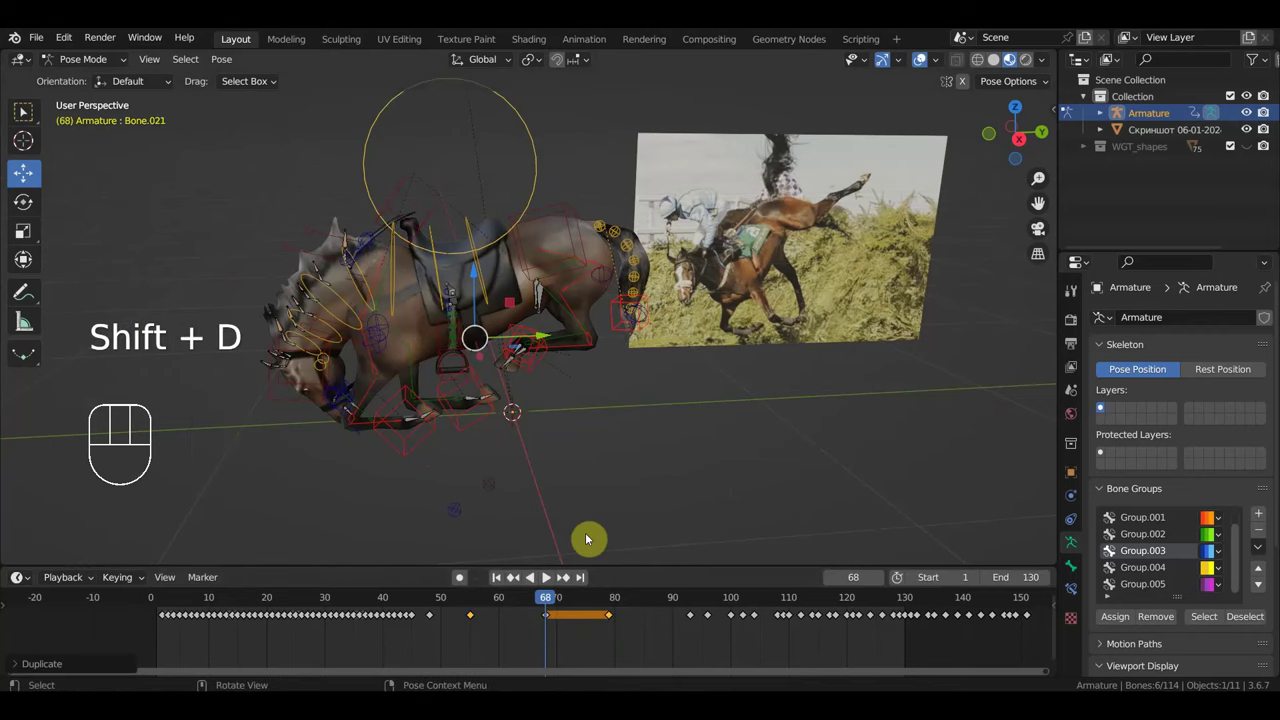
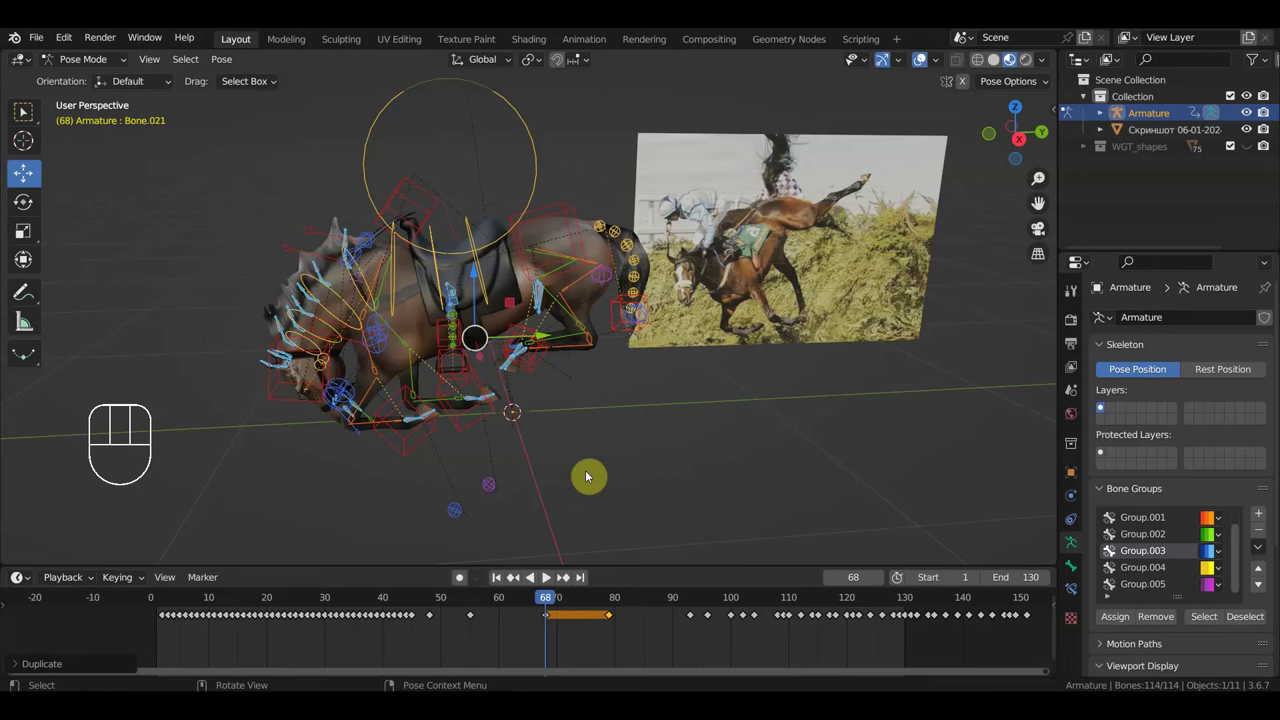
drag(641, 463, 656, 464)
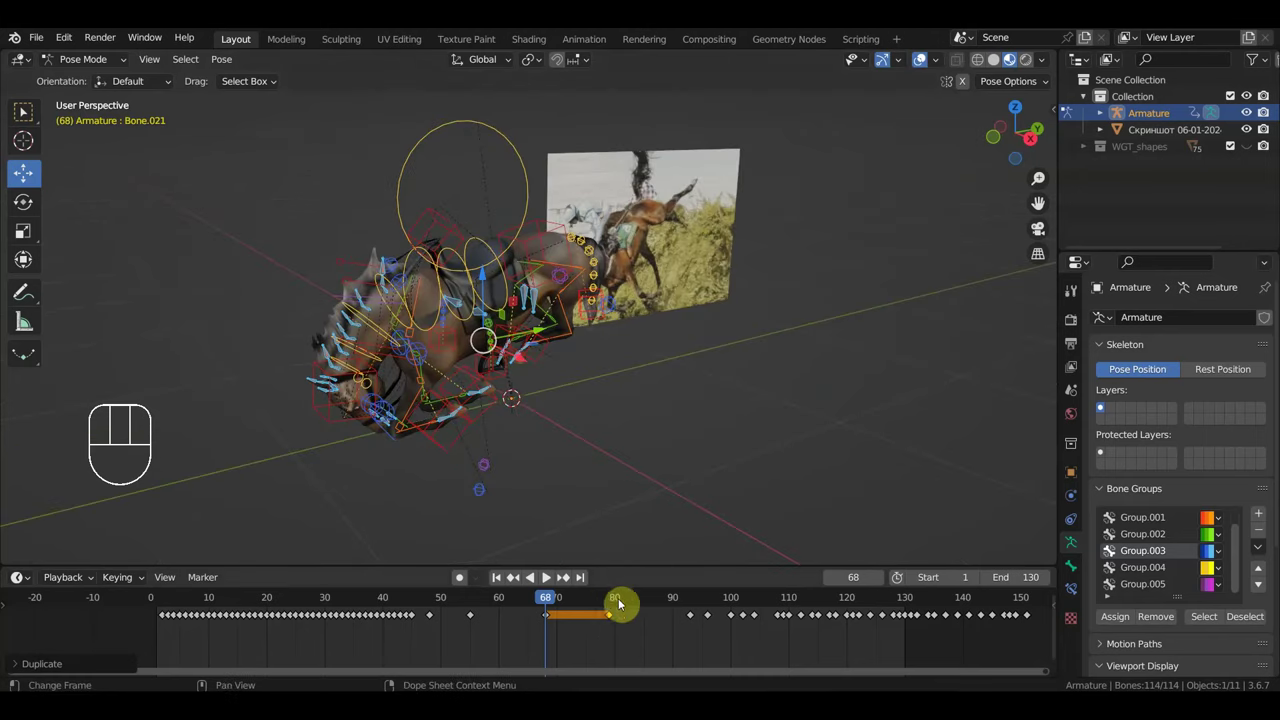
click(612, 600)
click(615, 601)
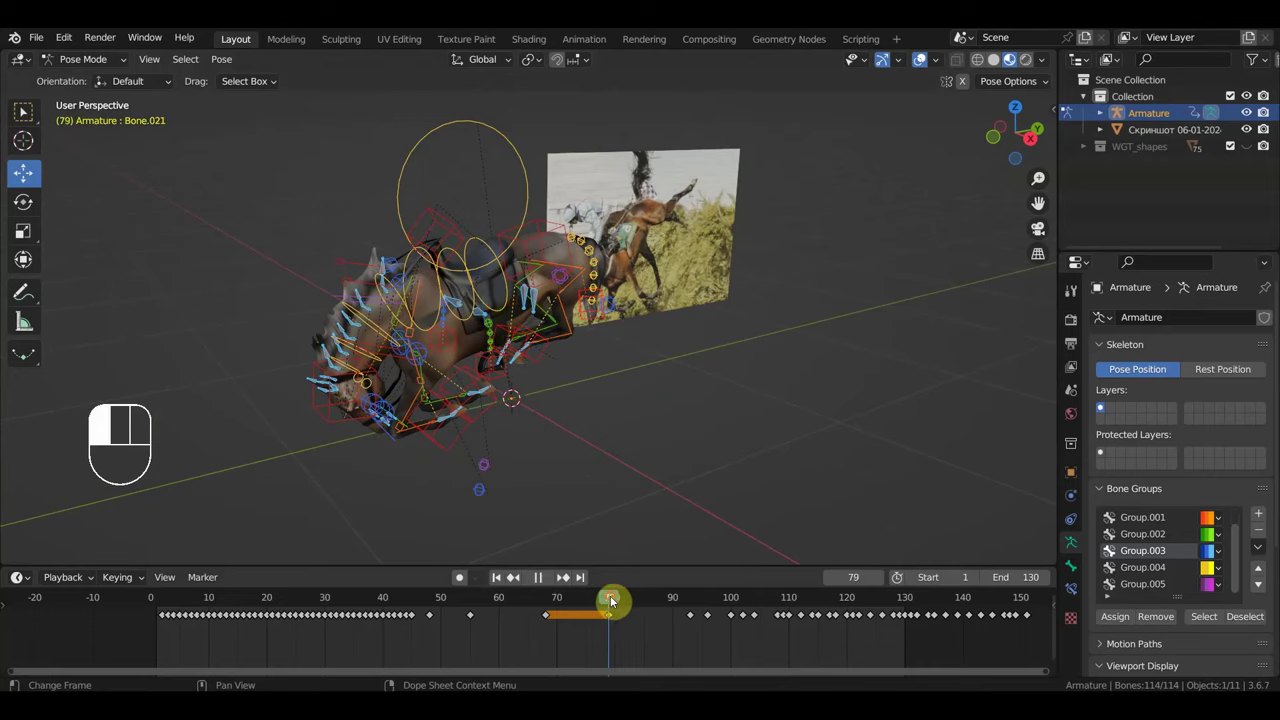
drag(641, 513, 582, 478)
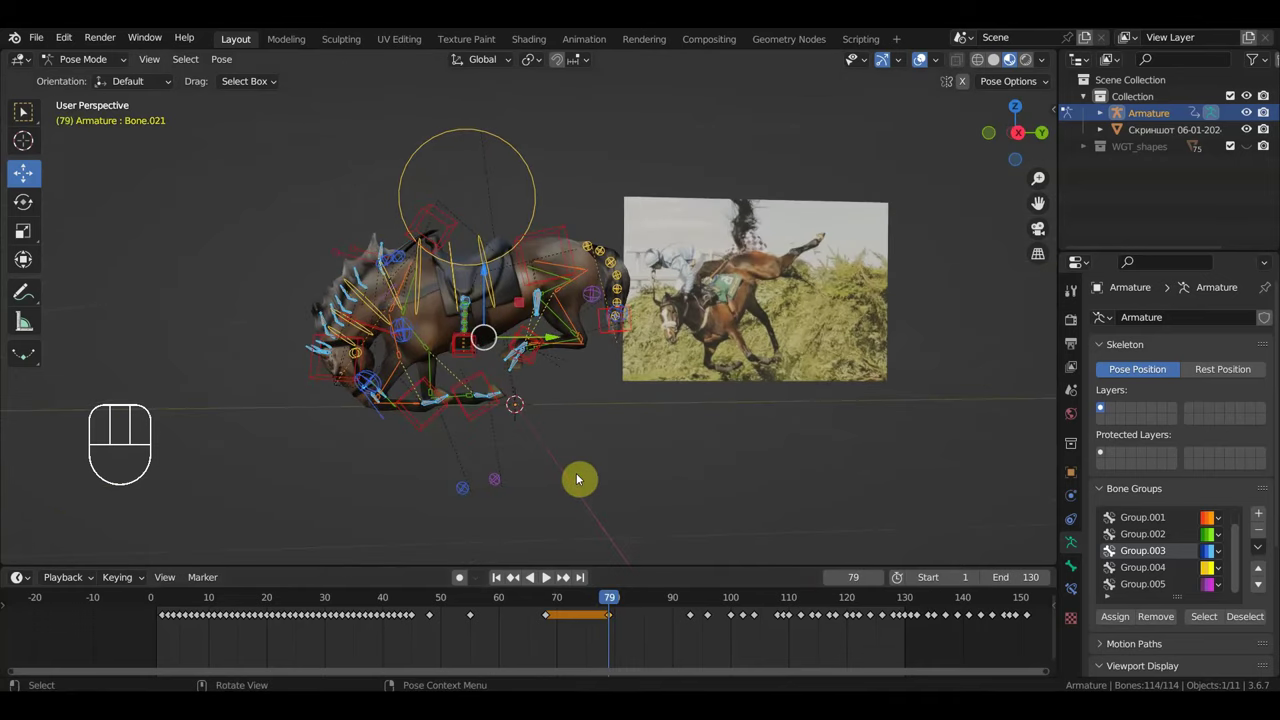
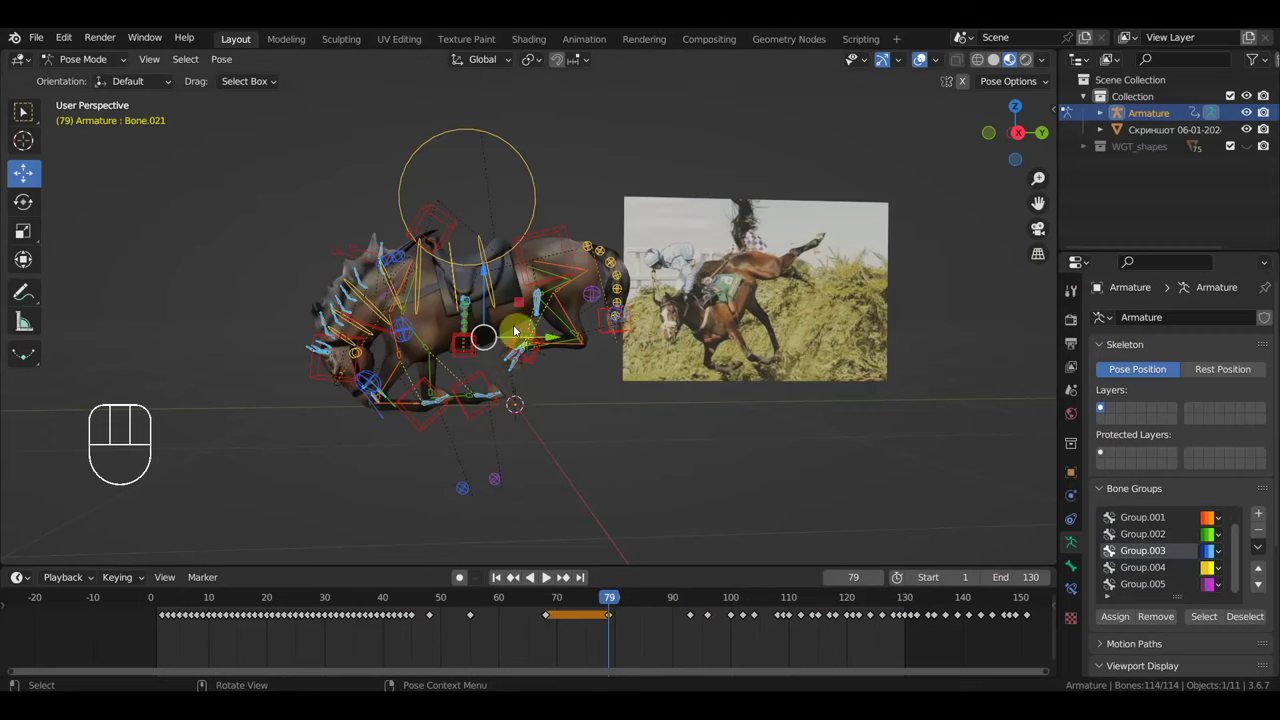
Step: Tilt and shift the neck control, then reposition the body and hindquarters controls at frame 79
click(544, 208)
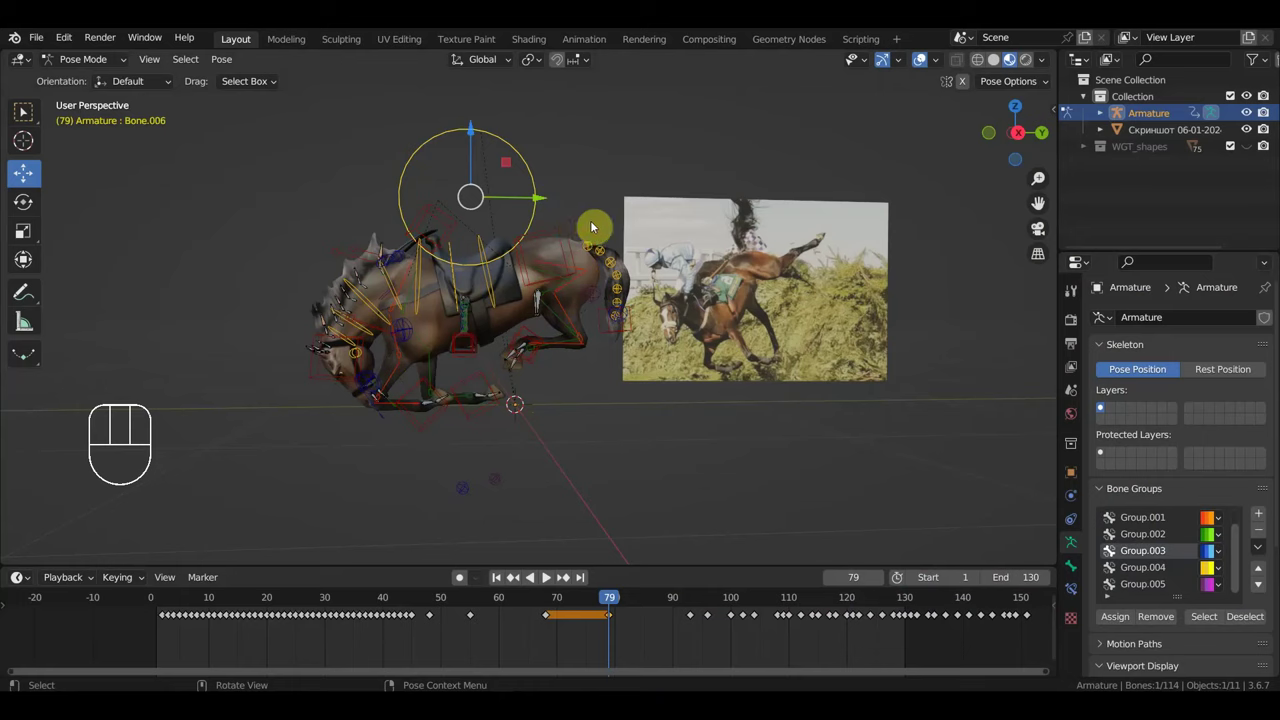
key(r)
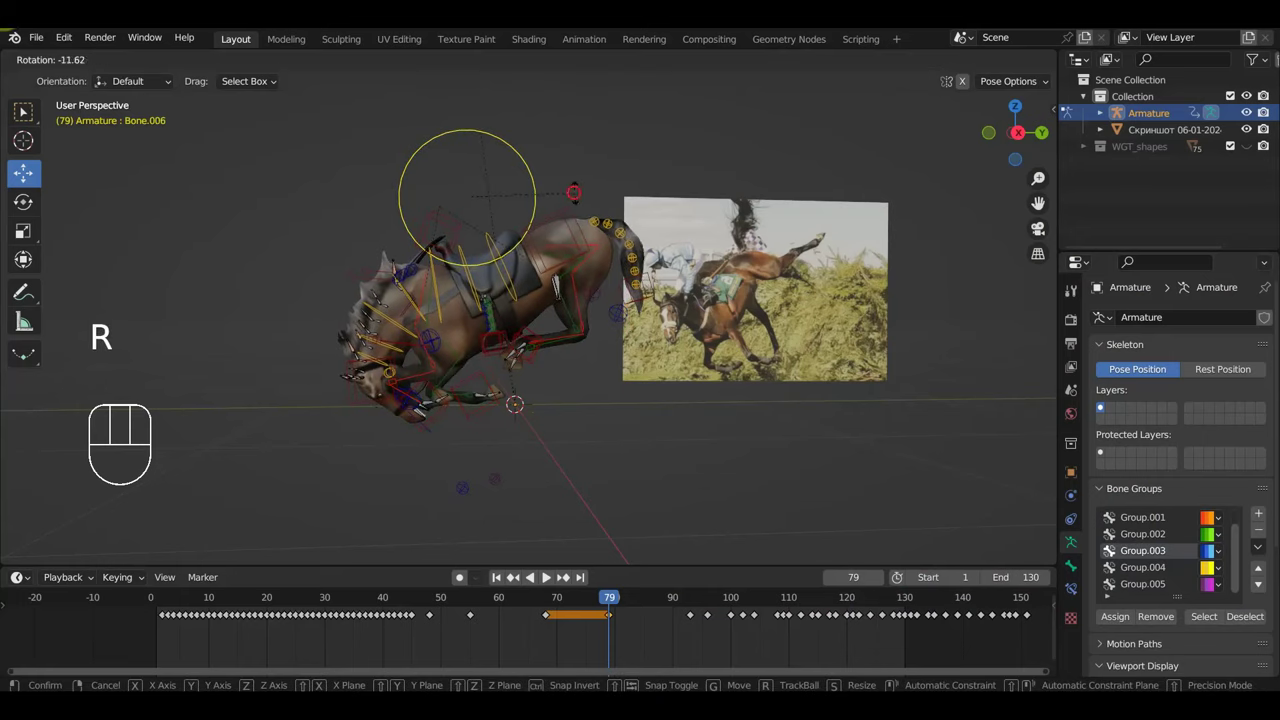
key(g)
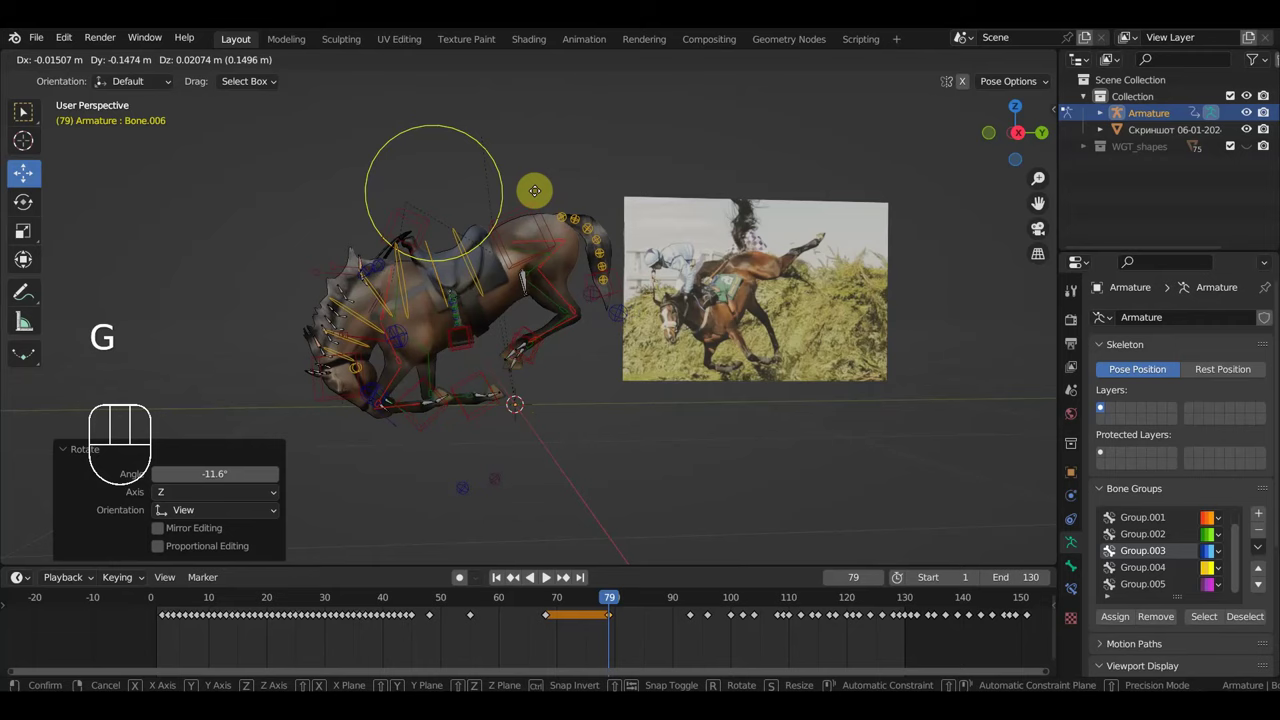
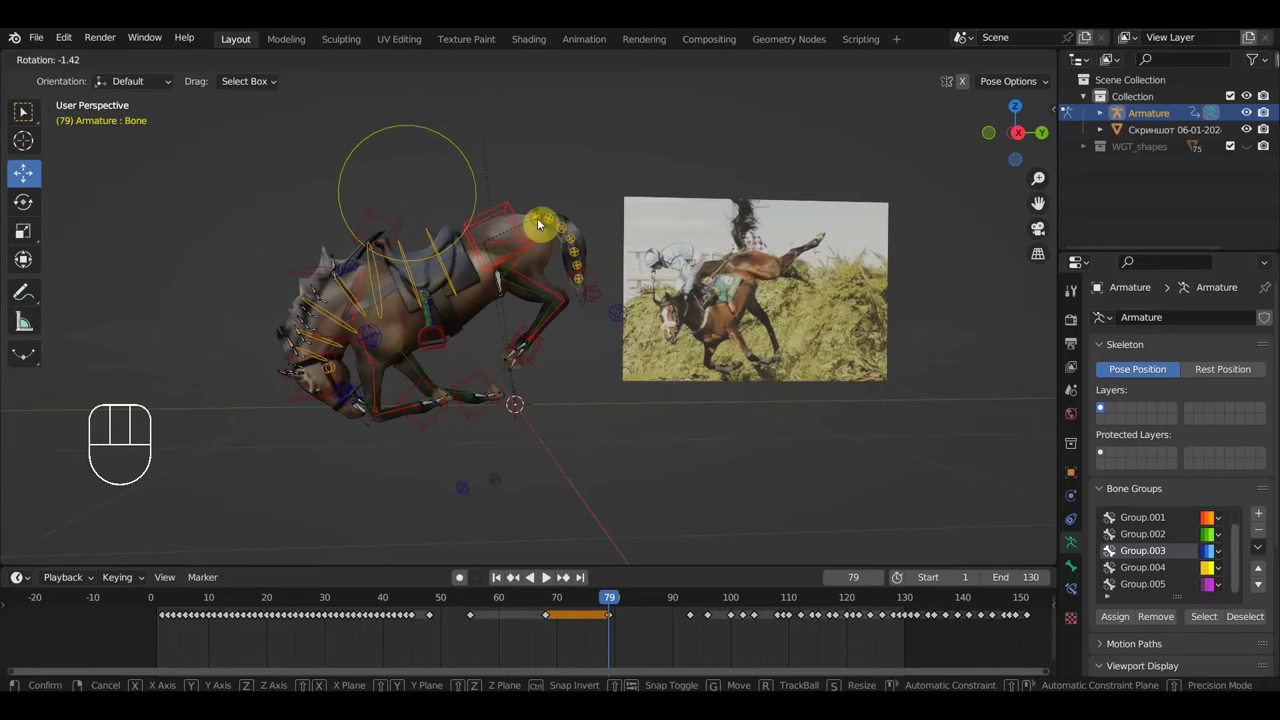
key(g)
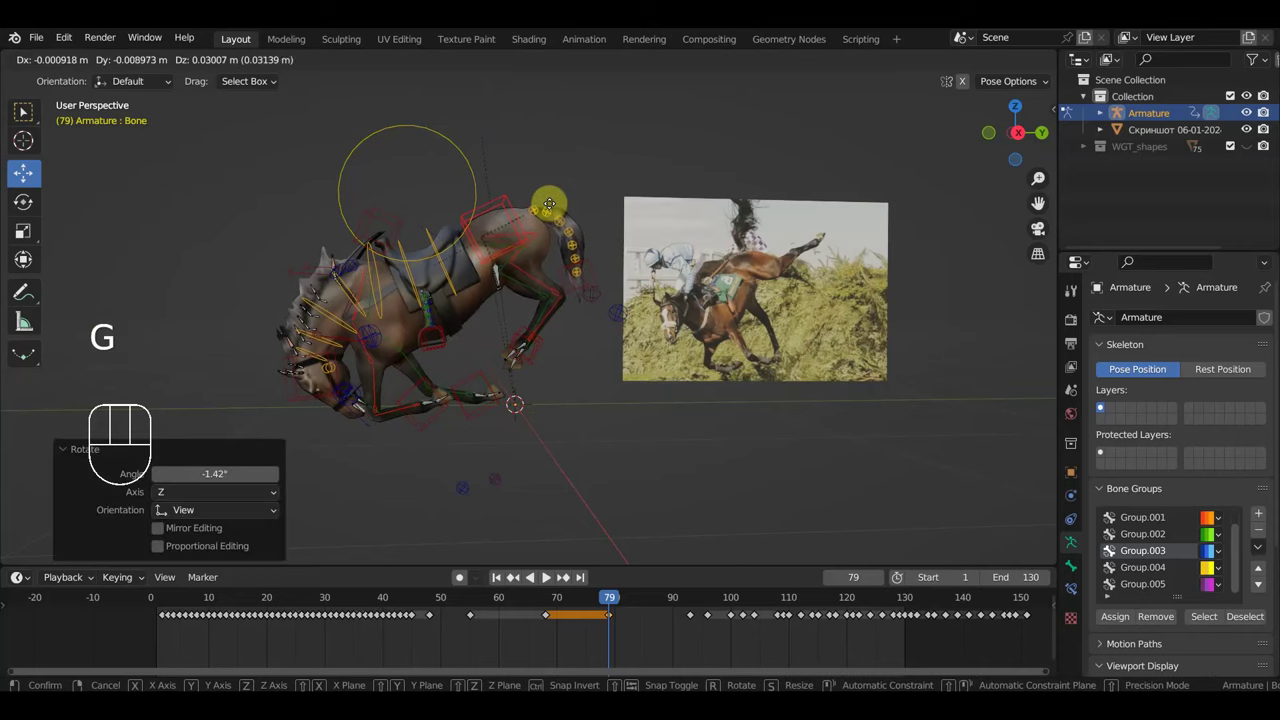
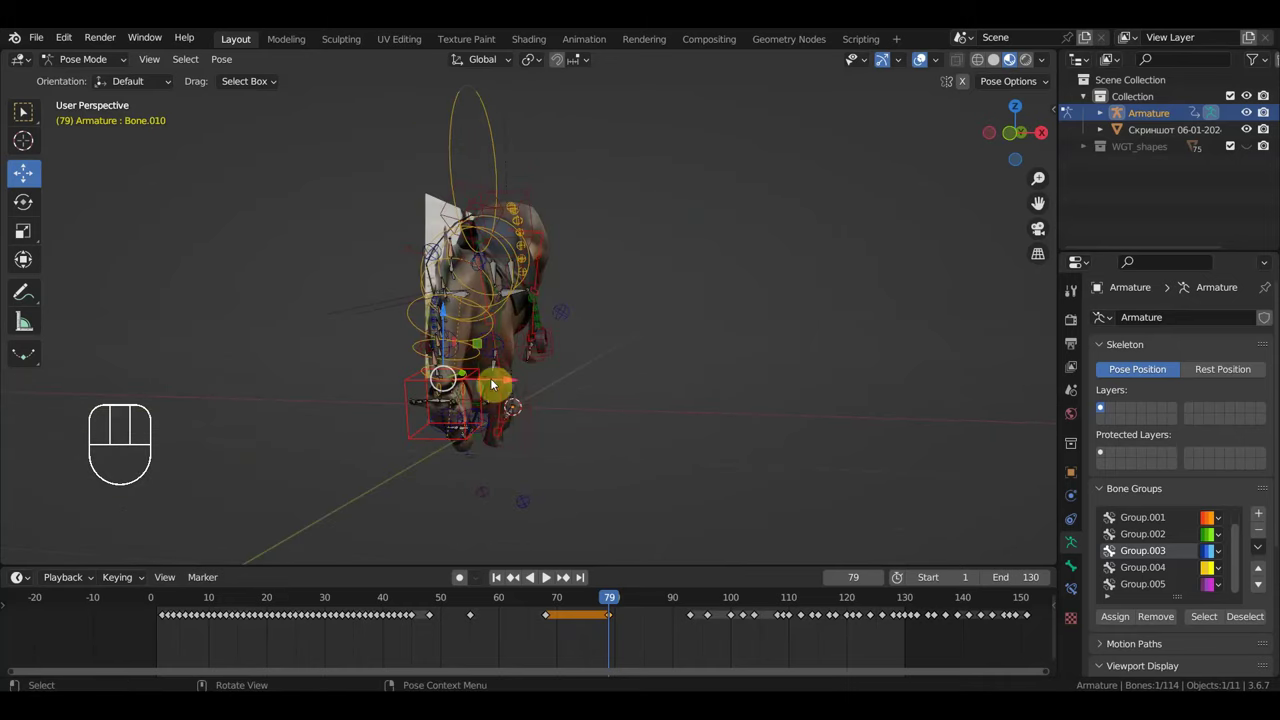
key(g)
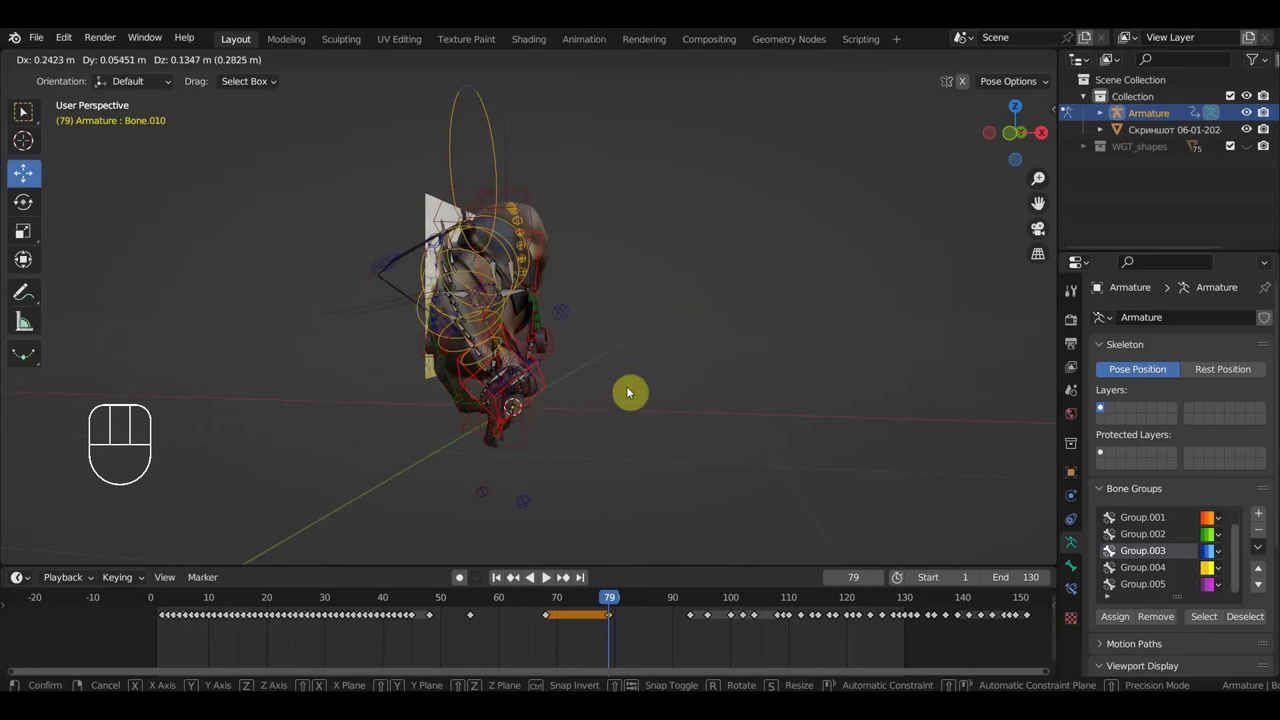
drag(603, 400, 468, 410)
Step: From right side view, raise the hind foot, adjust the lower hind leg and move the front foot forward
scroll(down, 3)
key(KP_3)
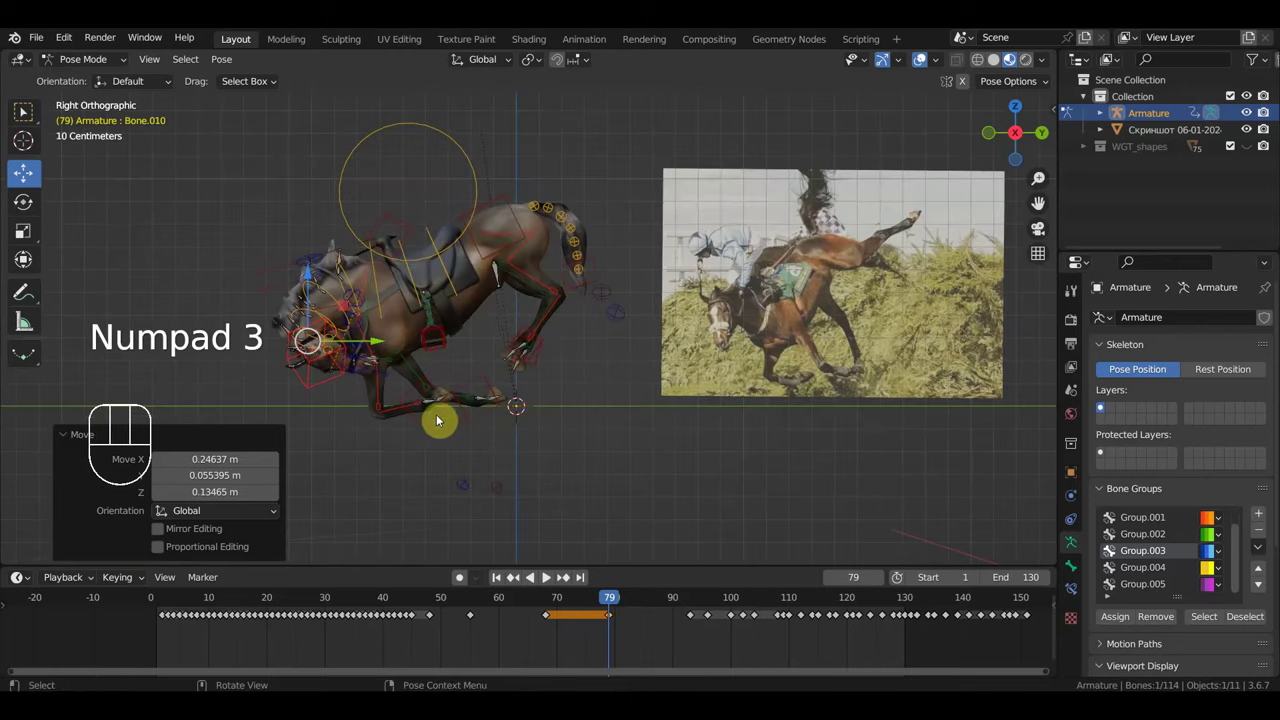
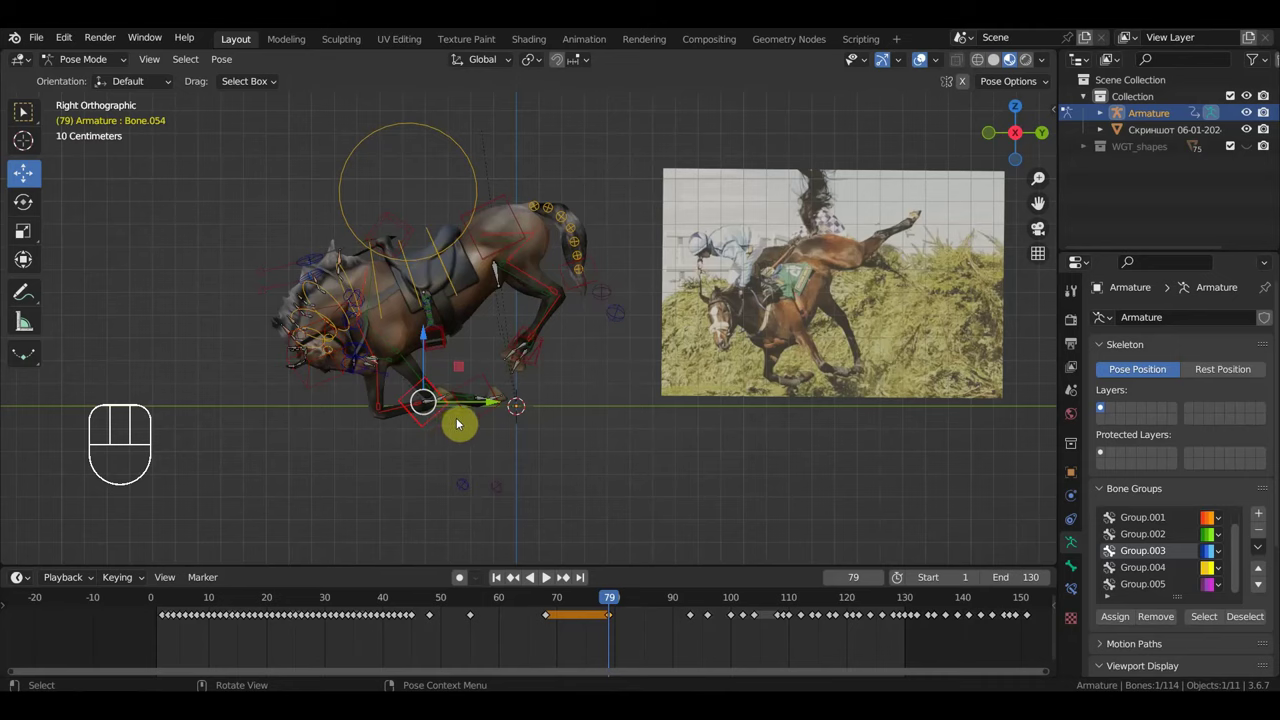
key(g)
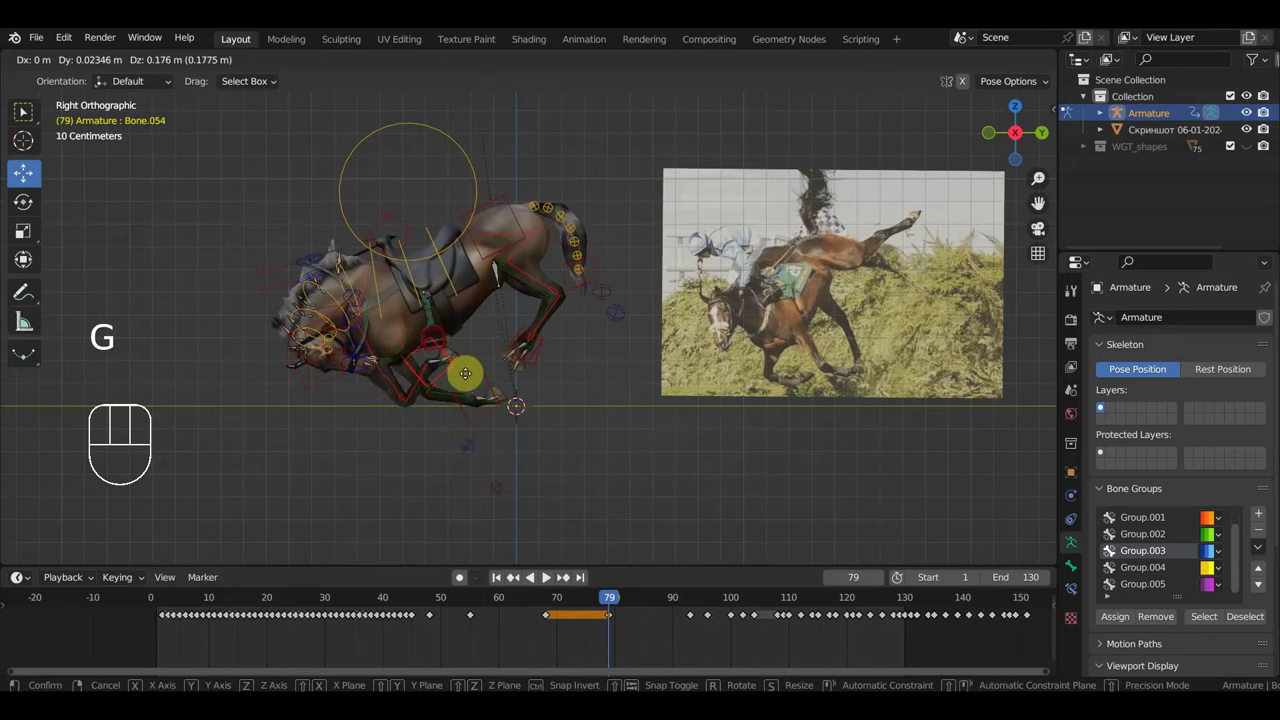
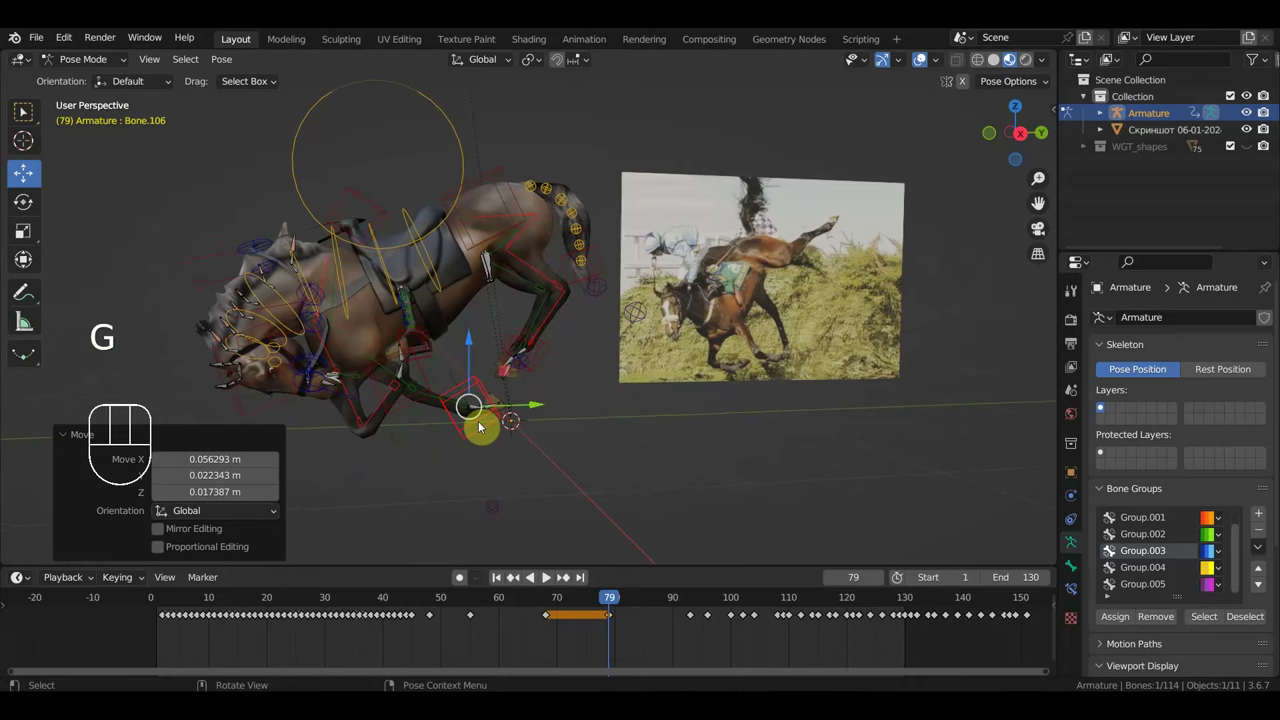
key(g)
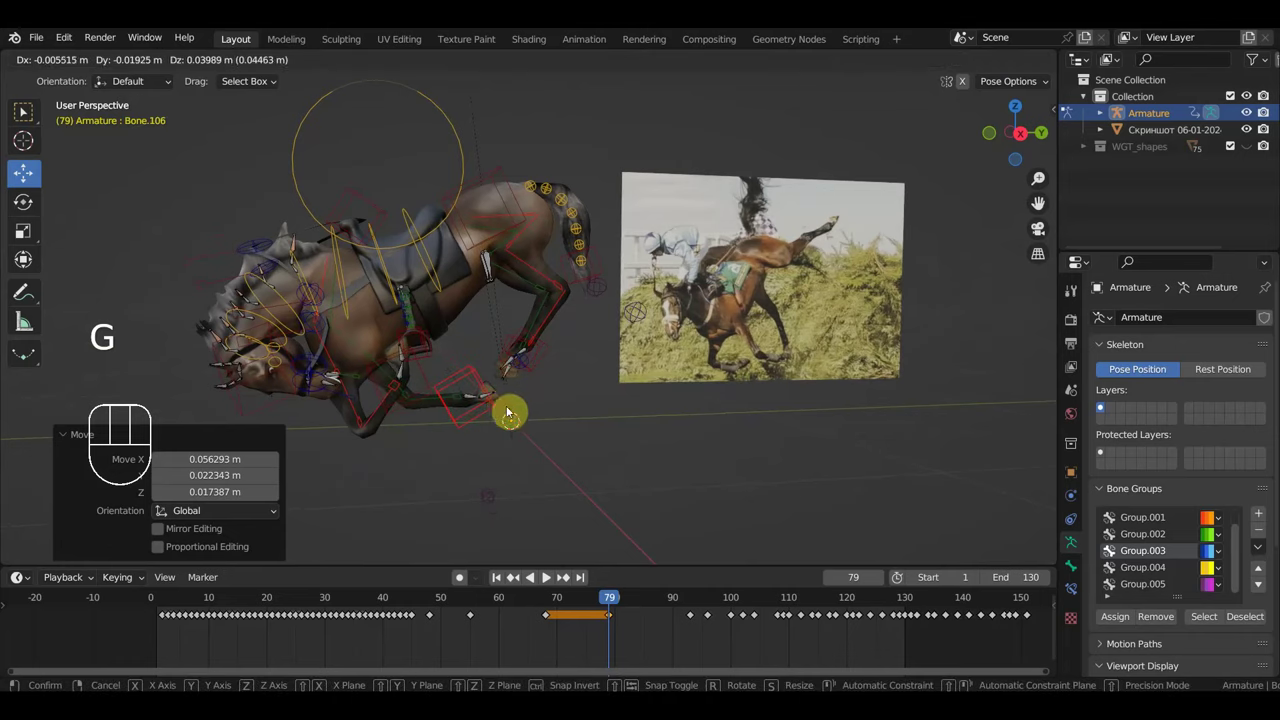
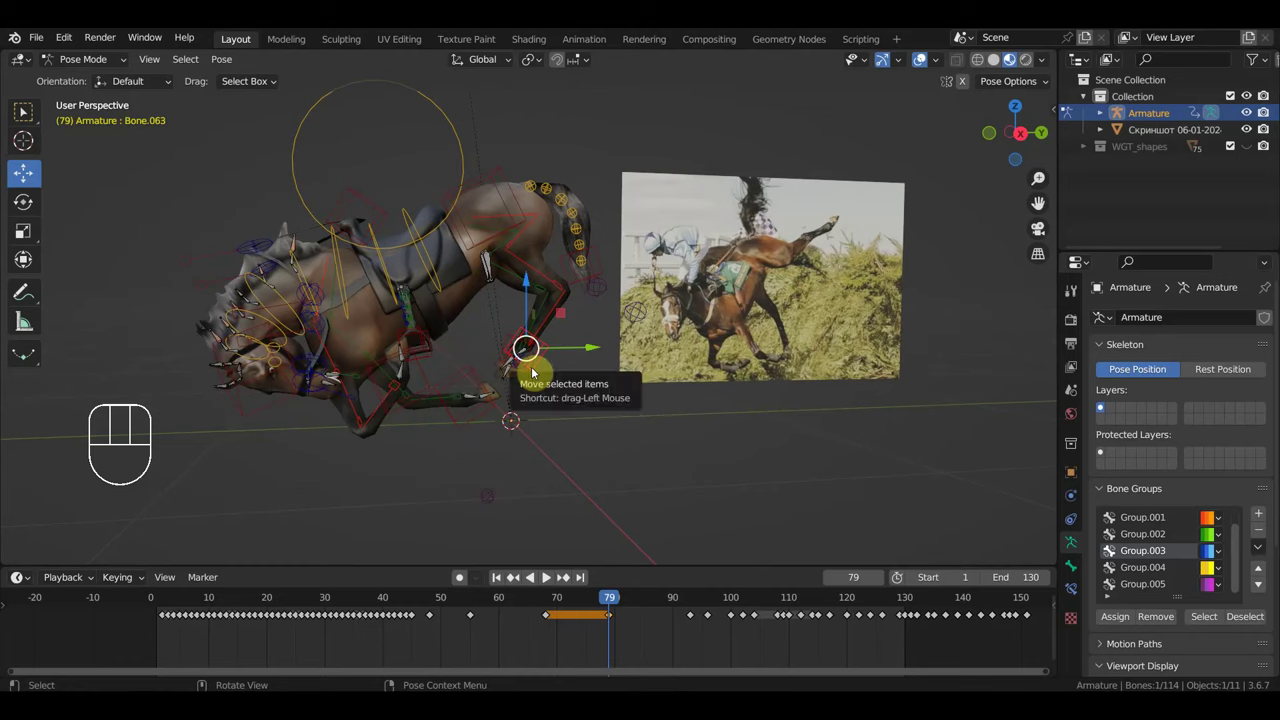
key(g)
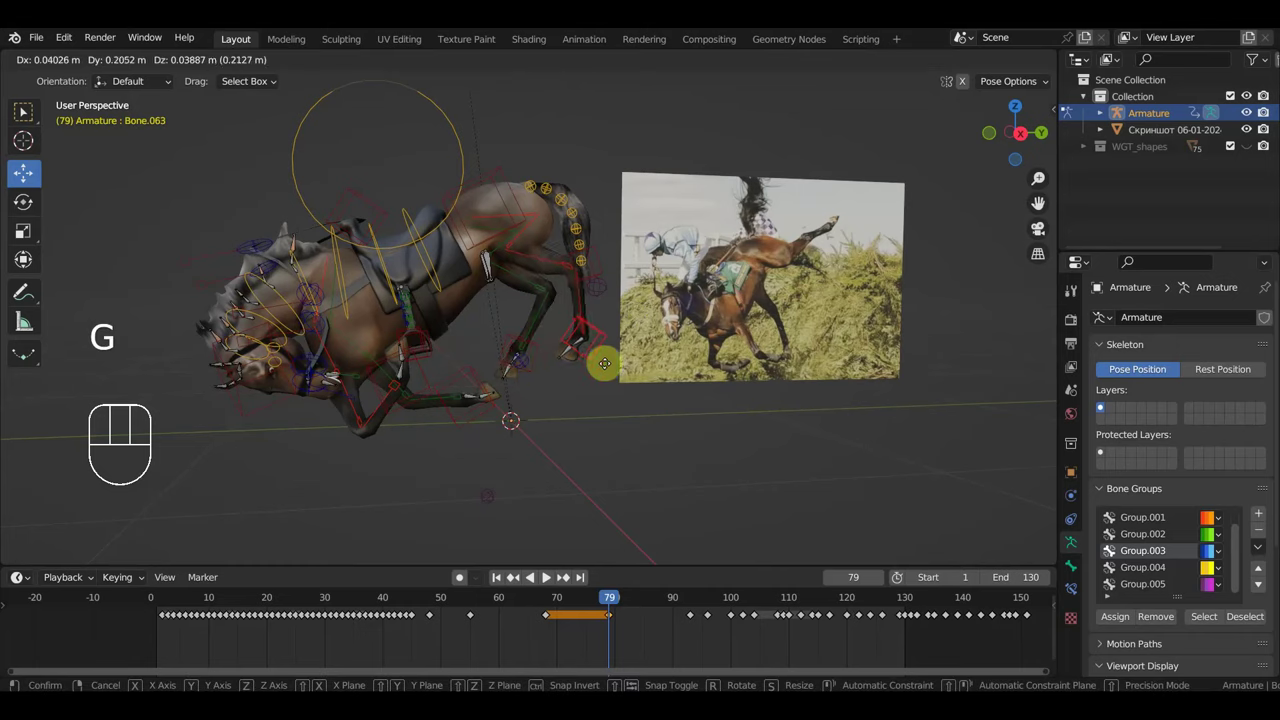
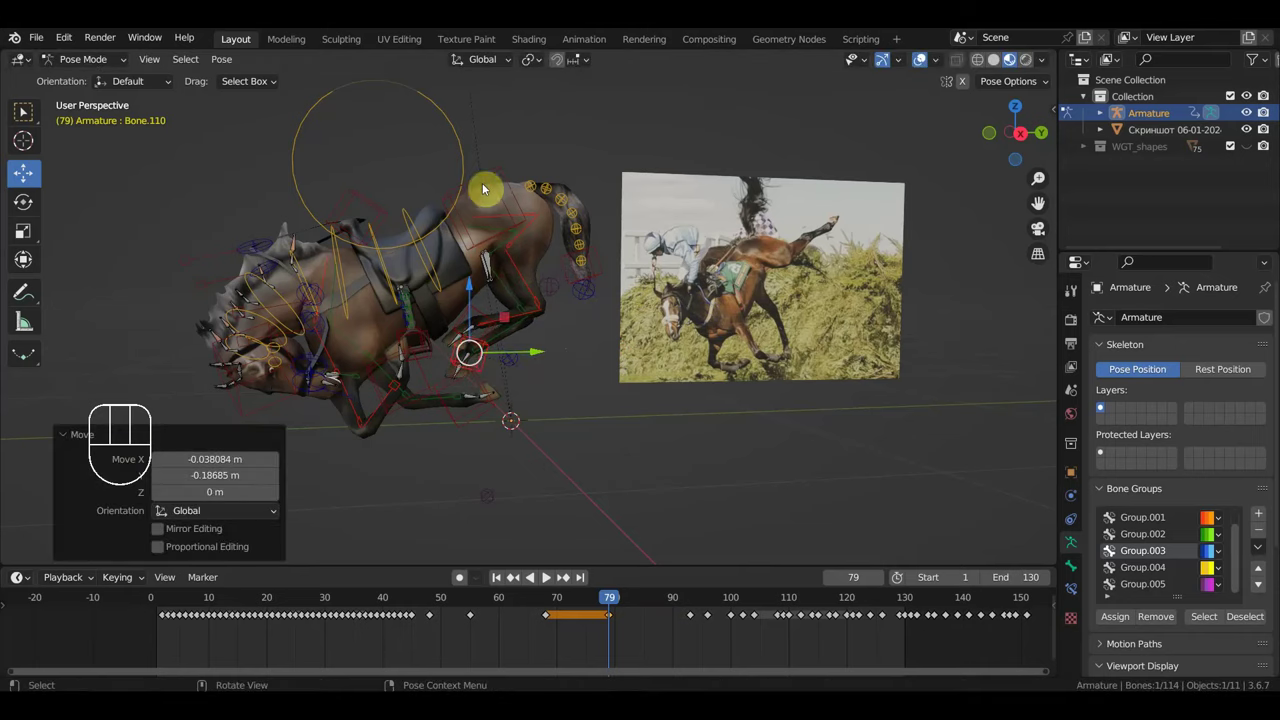
Step: Rotate and shift the neck control sideways, checking from front and top views
drag(479, 172, 504, 196)
drag(550, 200, 668, 183)
drag(642, 227, 656, 227)
key(r)
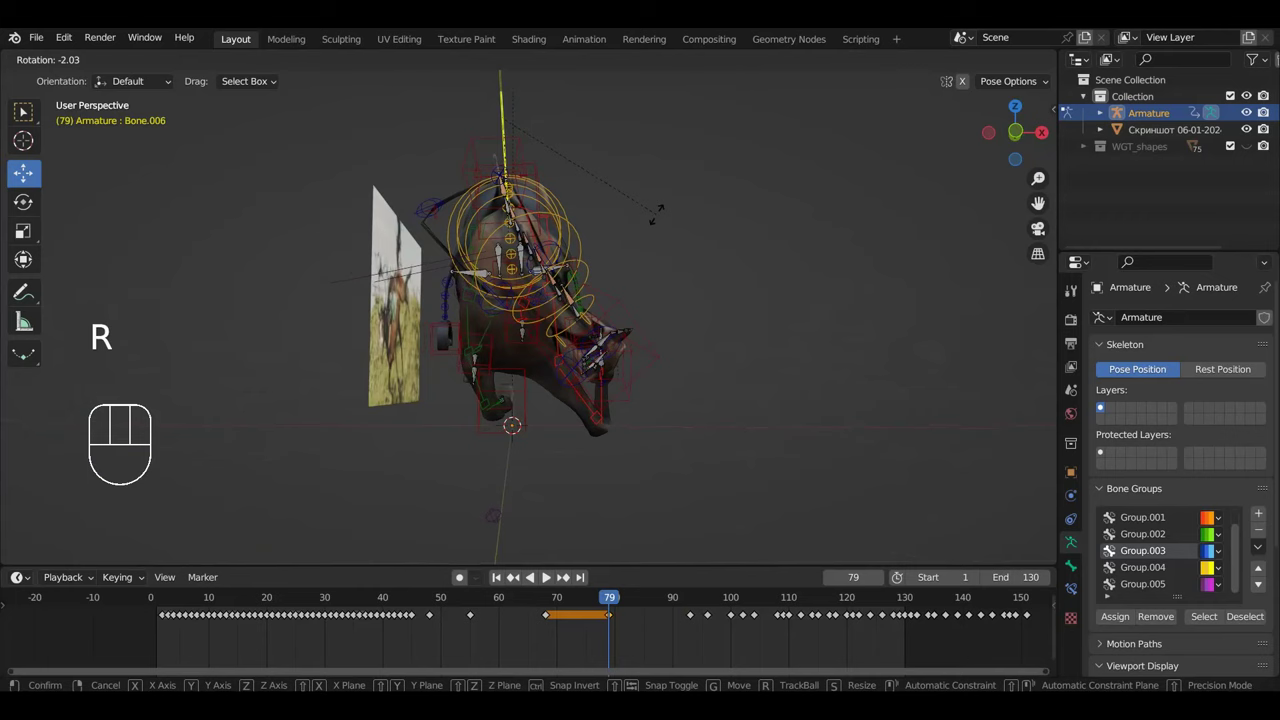
key(g)
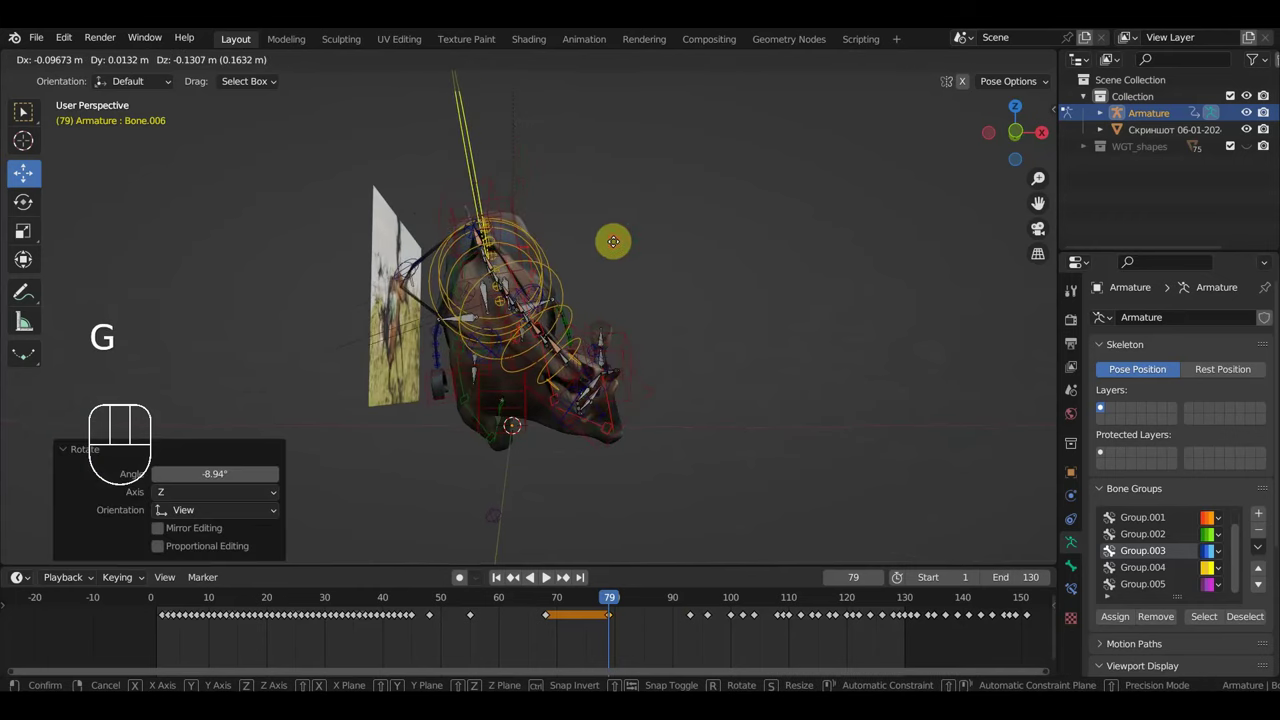
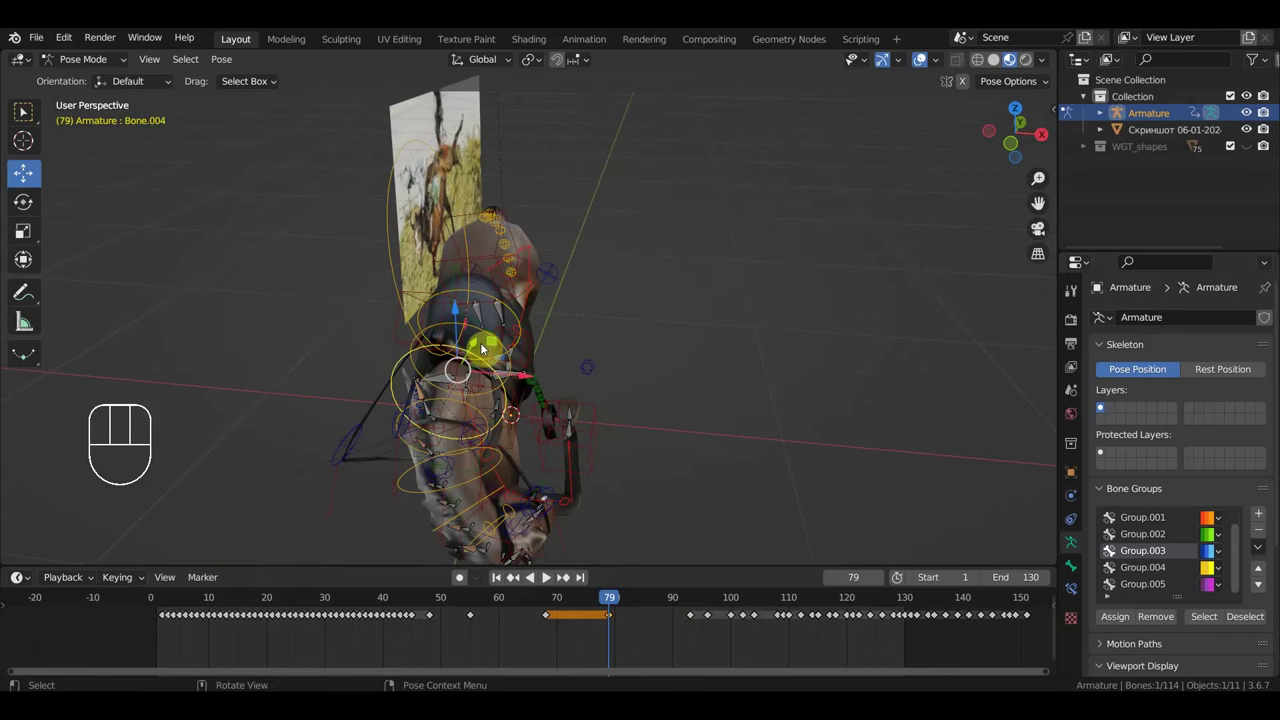
key(KP_7)
key(r)
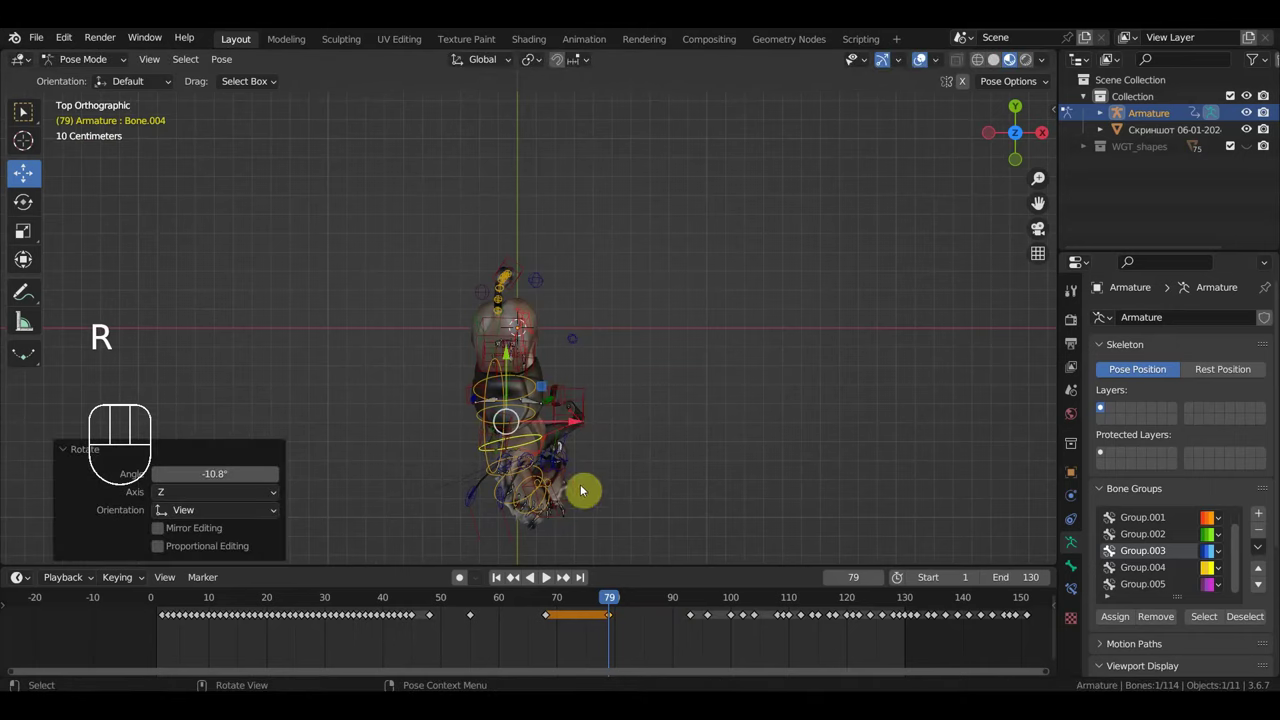
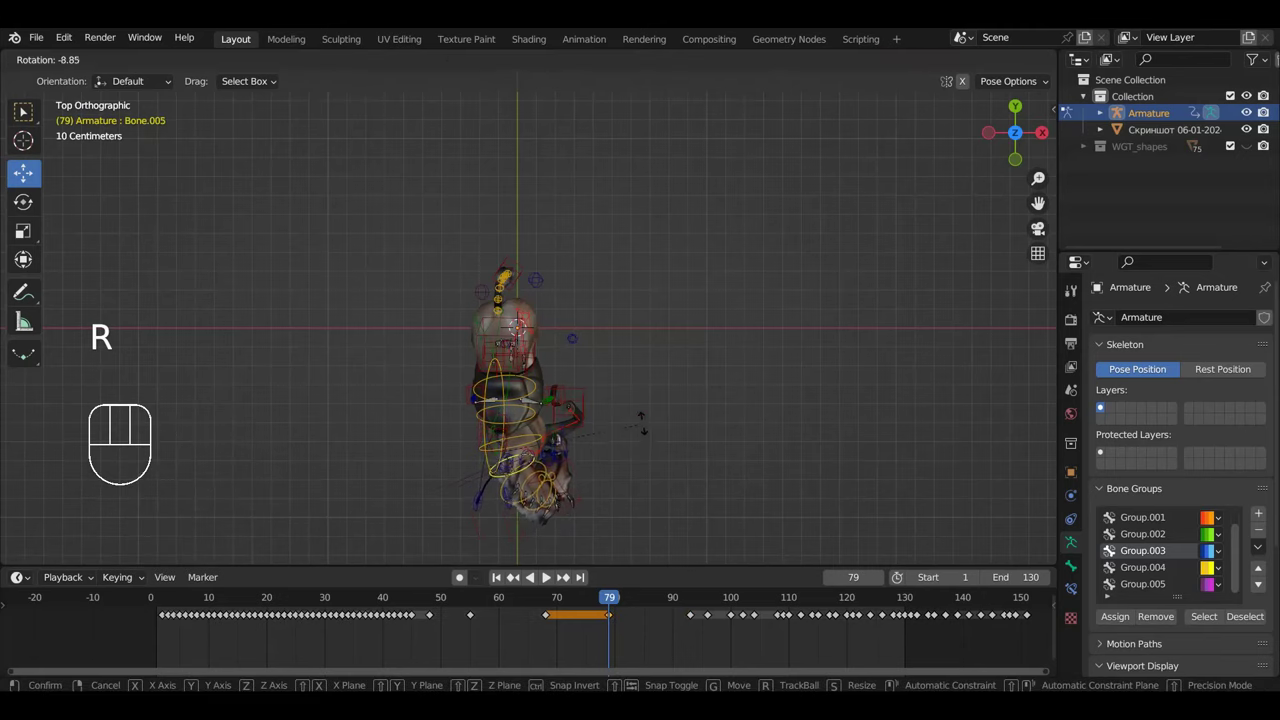
Step: Twist the spine and rotate the upper spine control so the body rolls over
drag(650, 433, 803, 240)
middle_click(795, 237)
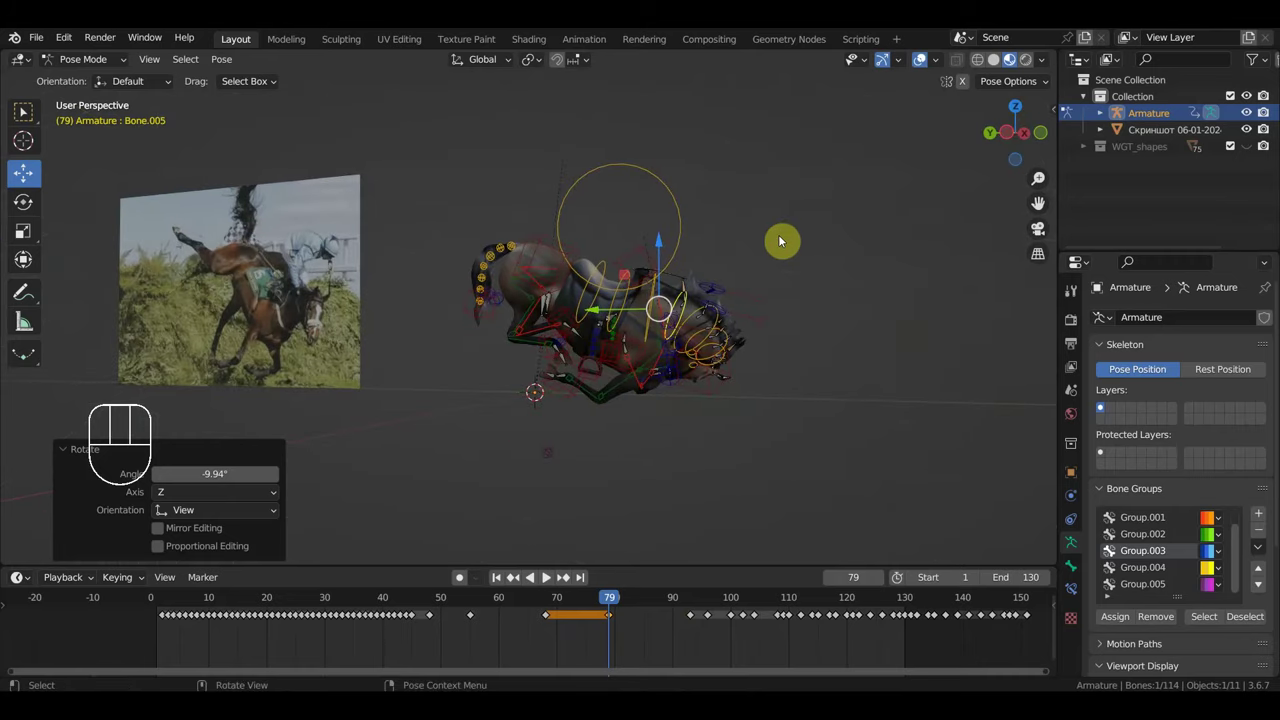
drag(734, 265, 760, 263)
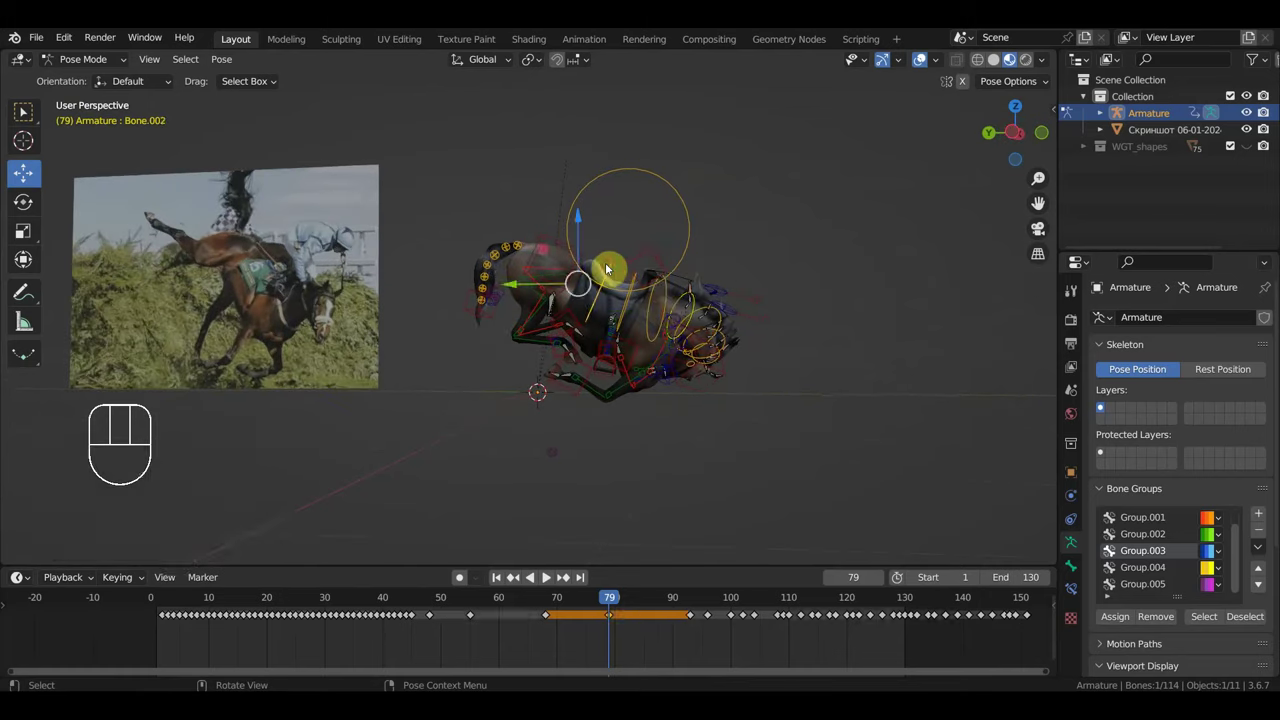
key(r)
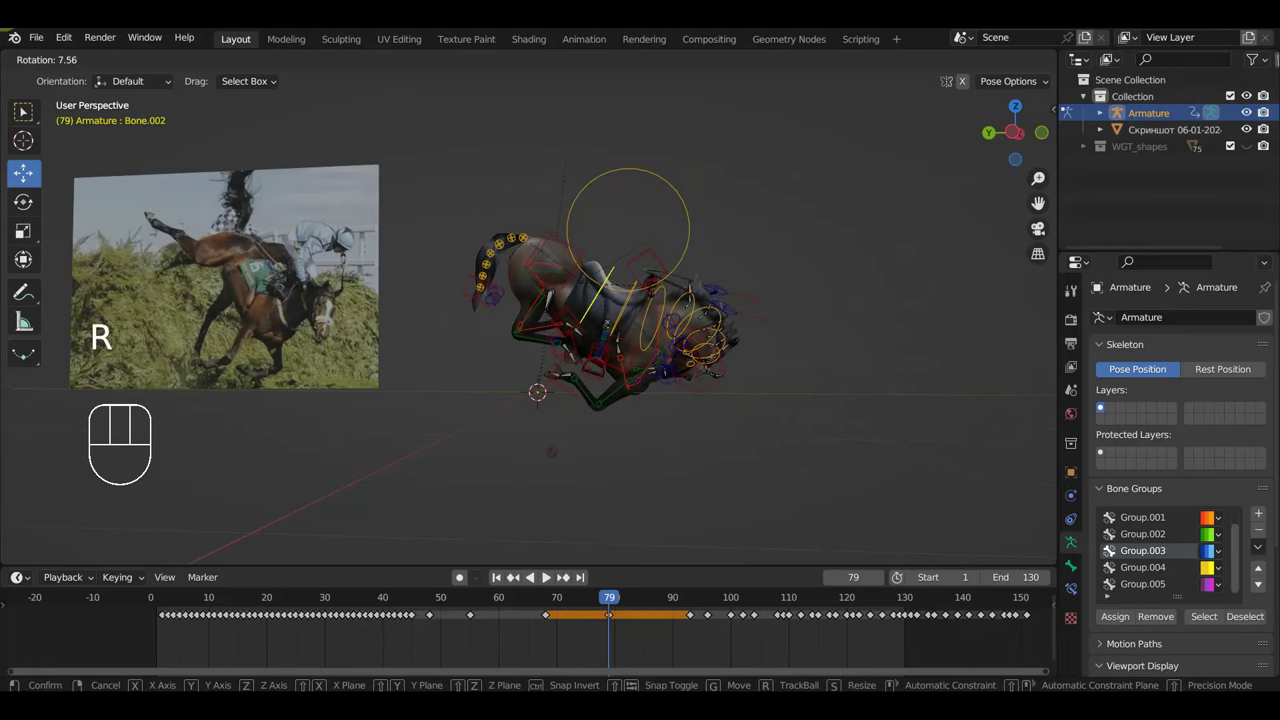
key(g)
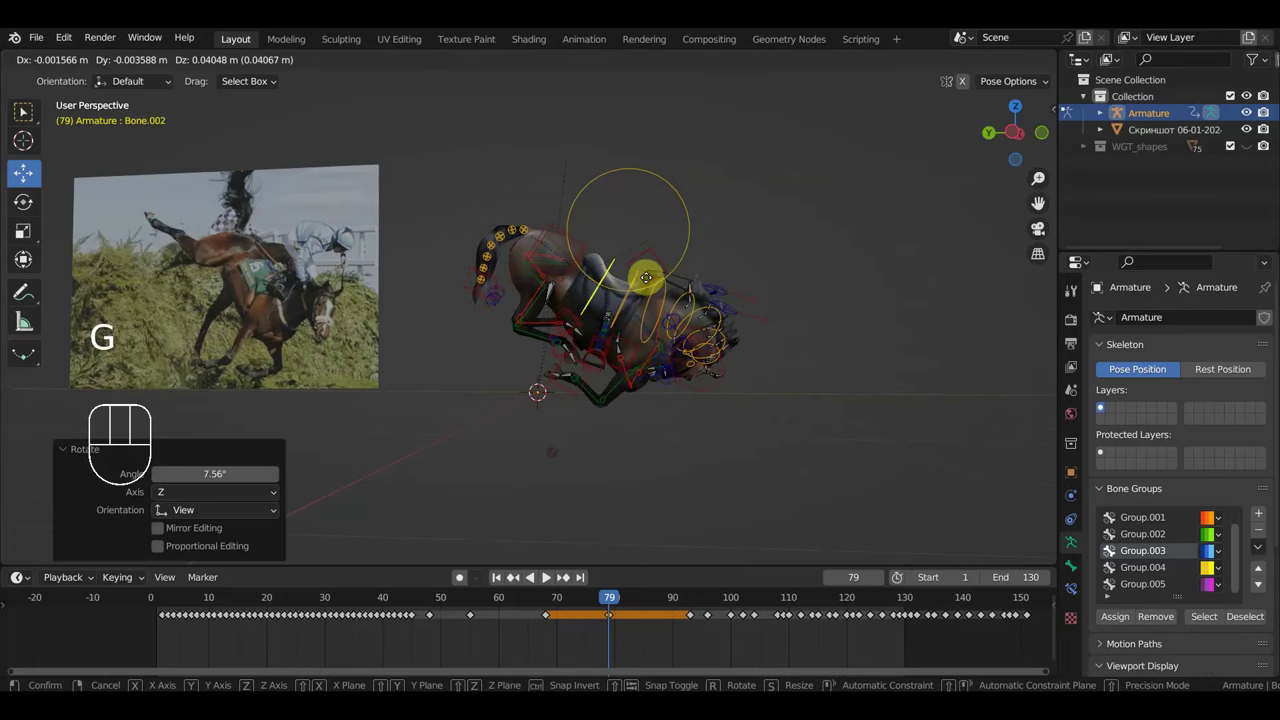
scroll(up, 3)
scroll(up, 3)
scroll(up, 3)
scroll(up, 3)
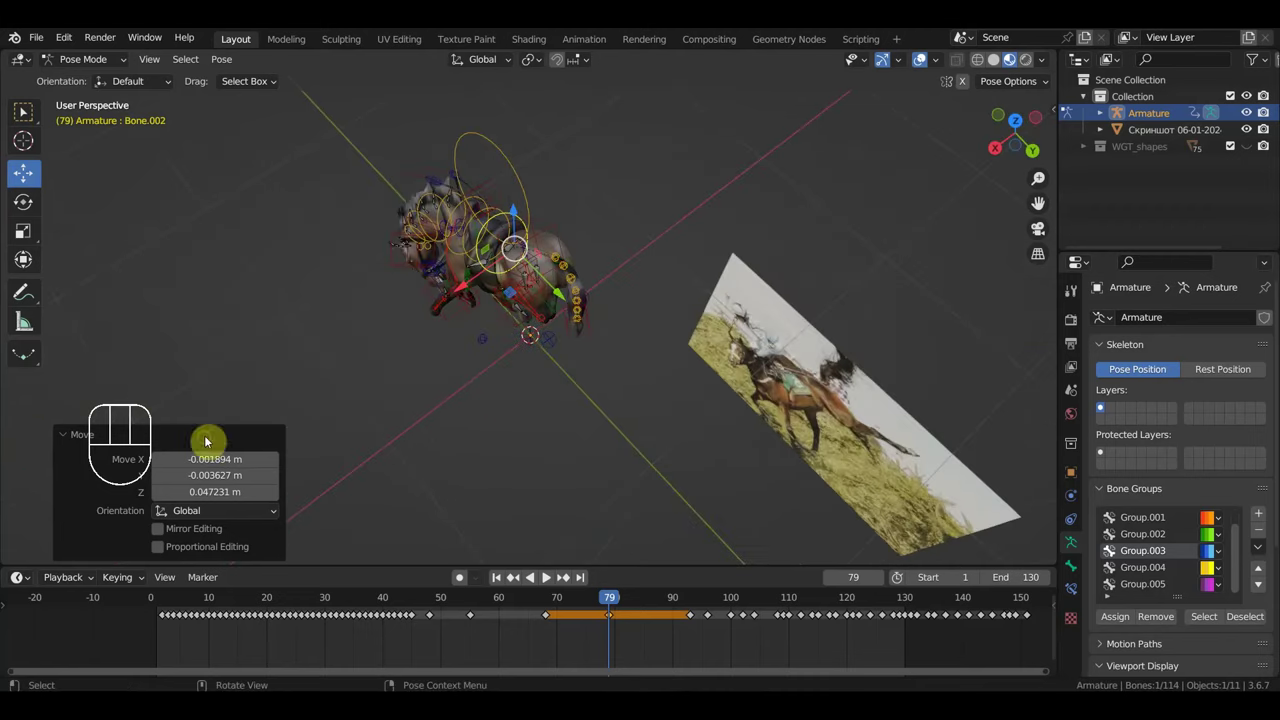
Step: Nudge a control bone and inspect several rig controls from different angles
click(393, 286)
key(g)
drag(539, 280, 686, 181)
scroll(down, 3)
drag(574, 350, 506, 372)
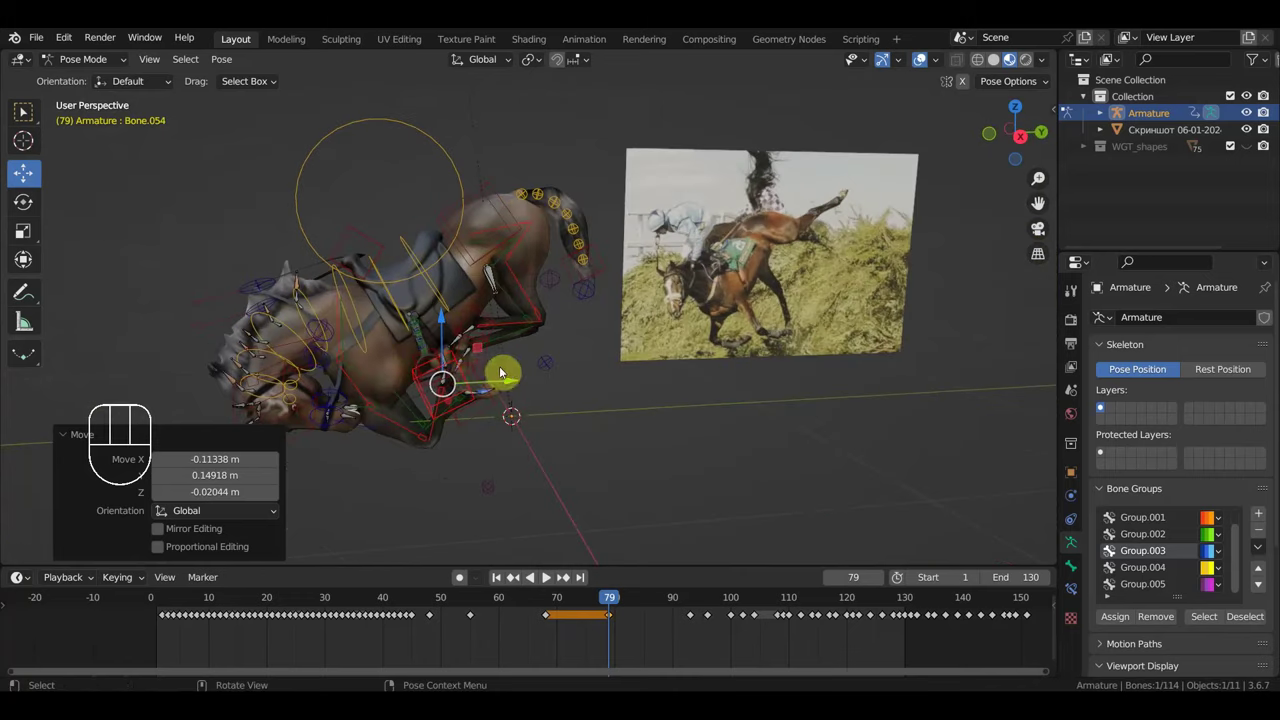
drag(348, 349, 338, 333)
click(353, 353)
click(346, 356)
click(344, 355)
Step: Select every bone, key the whole rig's pose at frame 79, and step forward to frame 86
middle_click(386, 376)
click(357, 378)
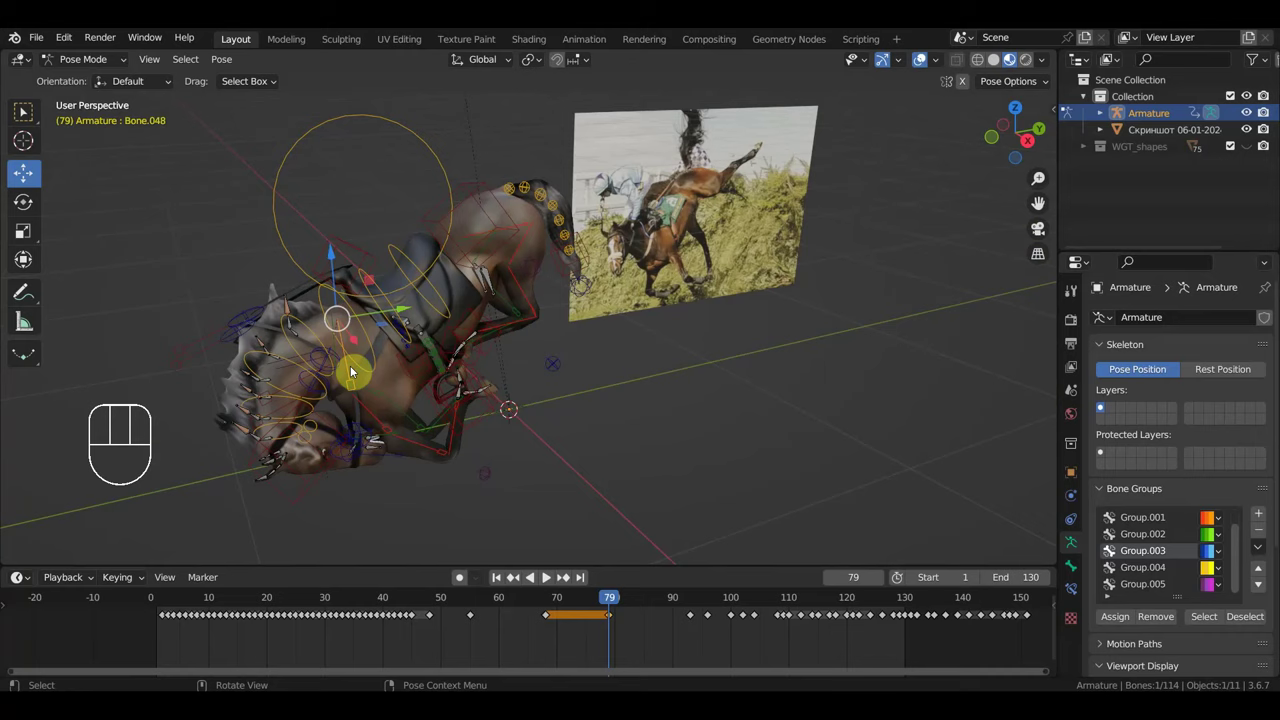
click(349, 361)
drag(398, 404, 322, 337)
drag(332, 334, 328, 317)
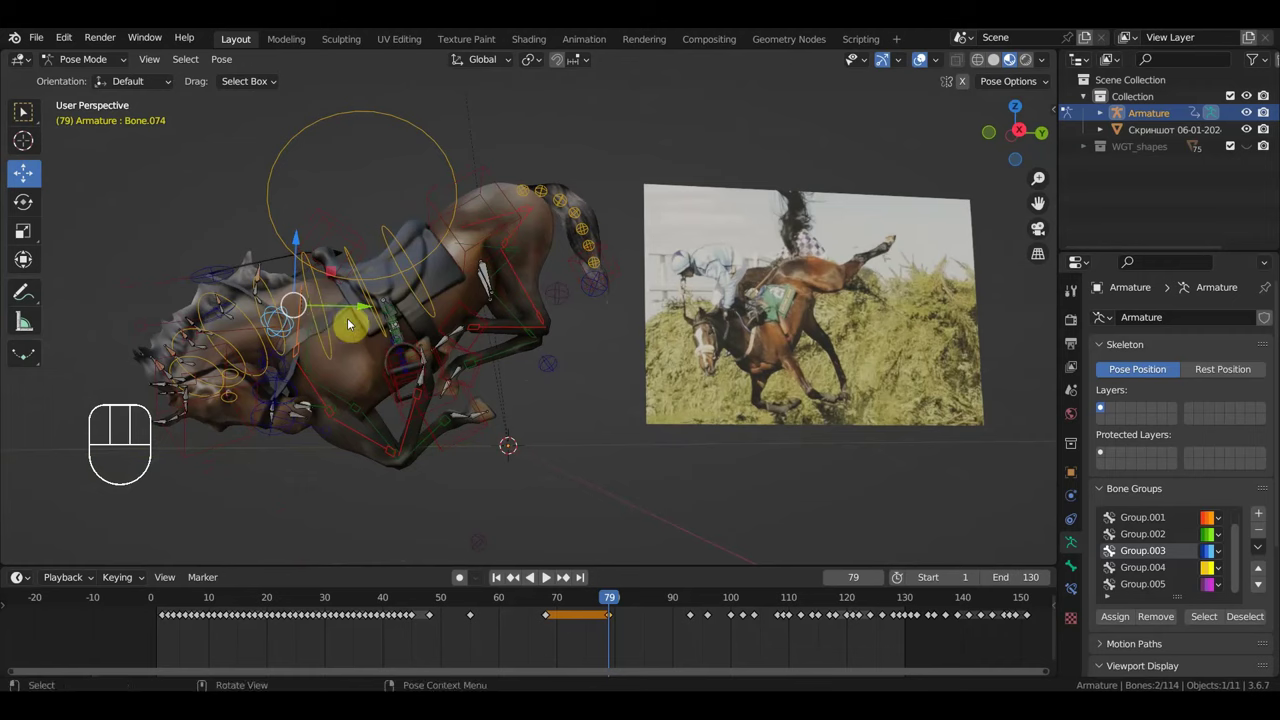
key(a)
key(i)
drag(591, 604, 658, 608)
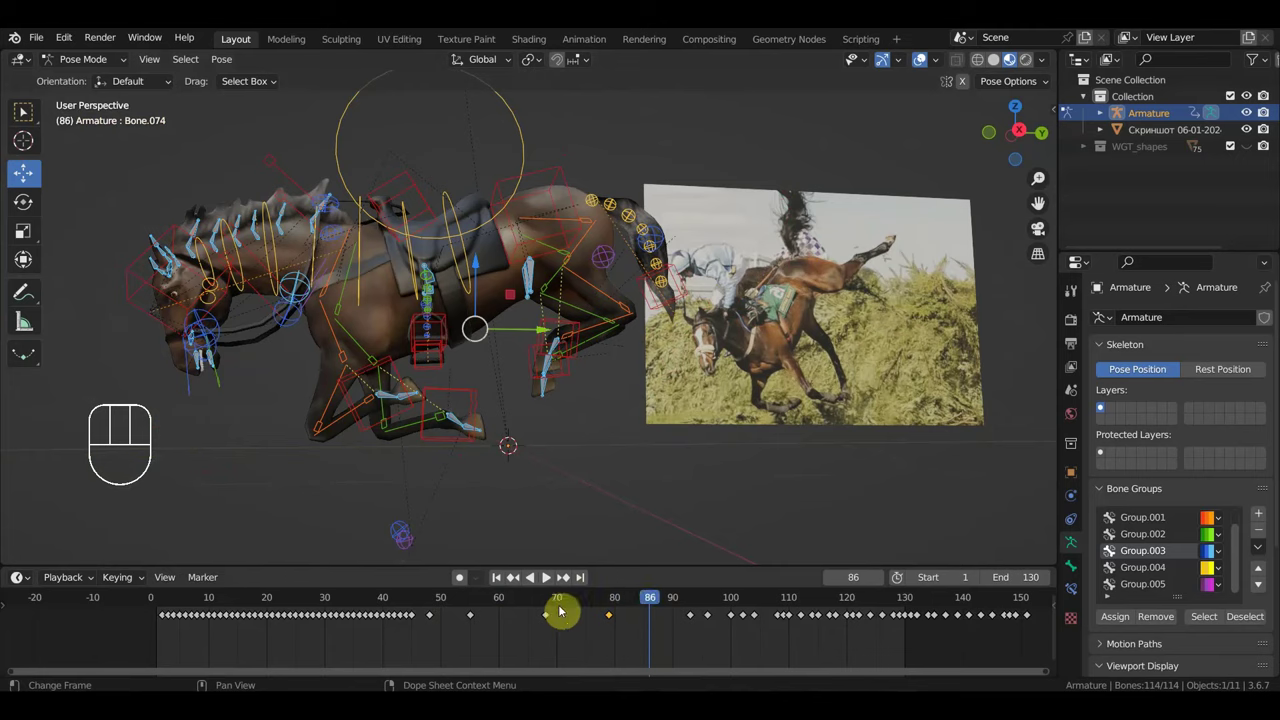
click(479, 603)
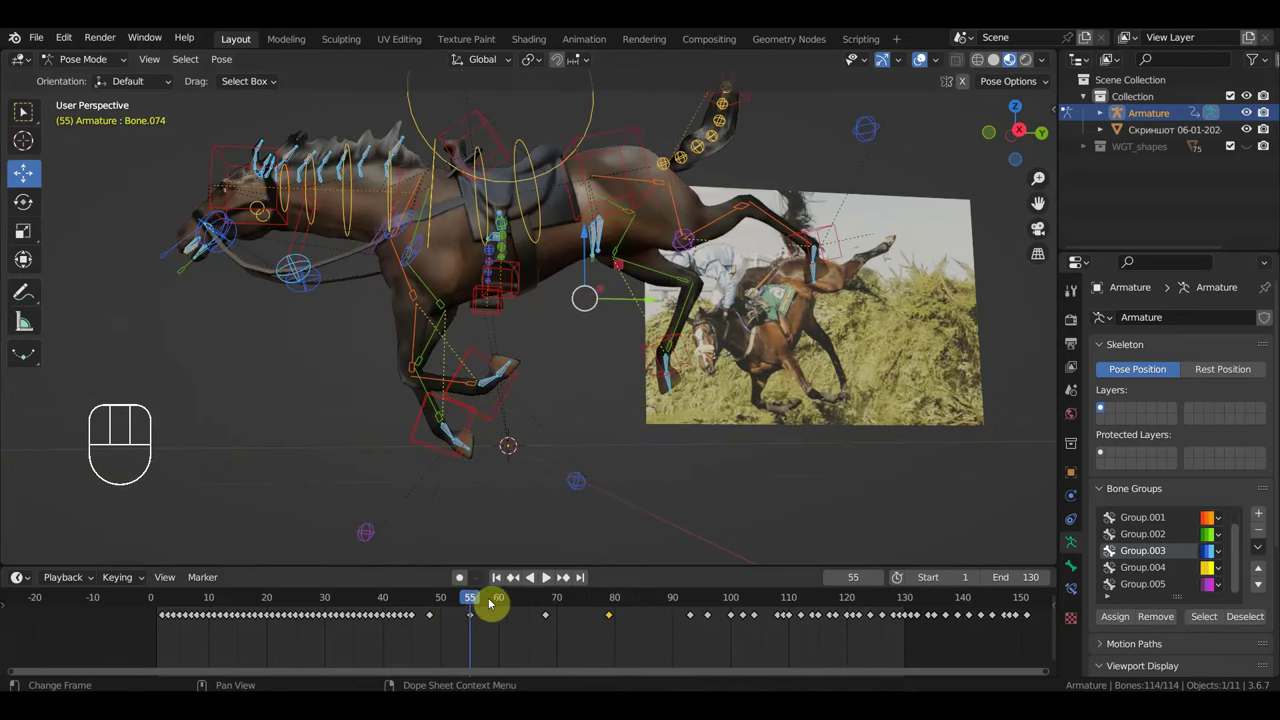
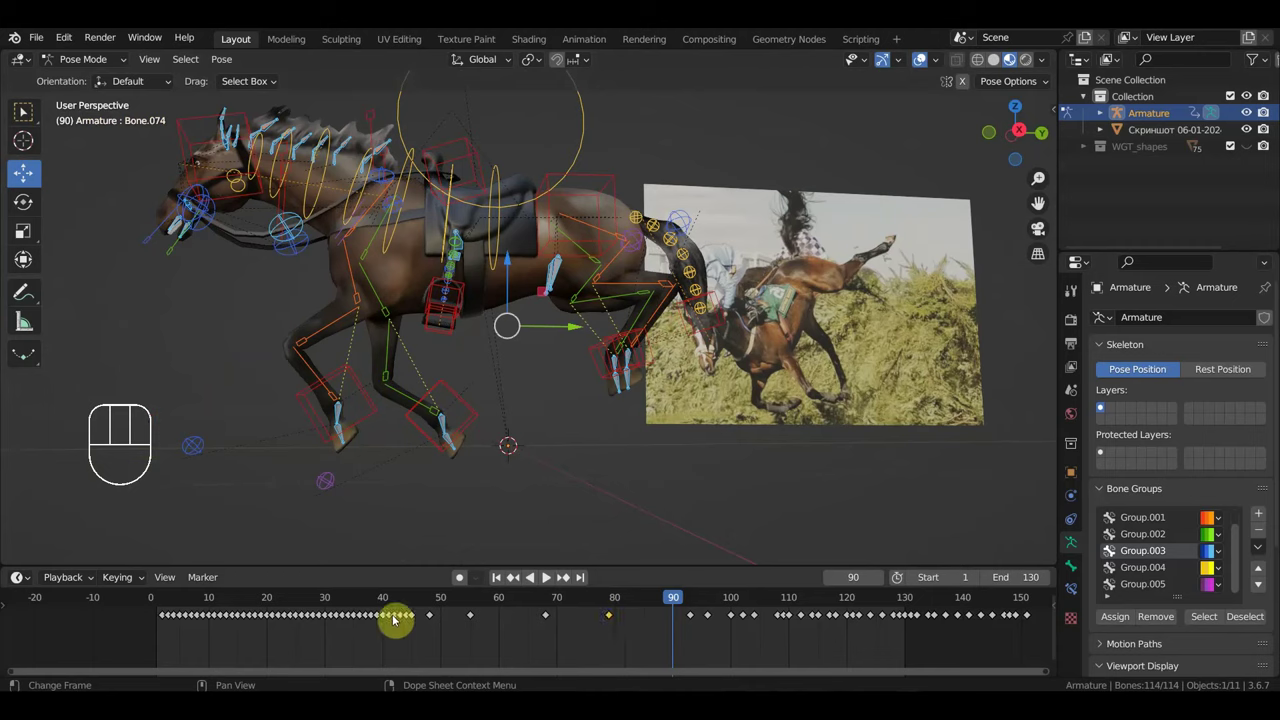
click(311, 603)
drag(311, 603, 344, 607)
click(231, 602)
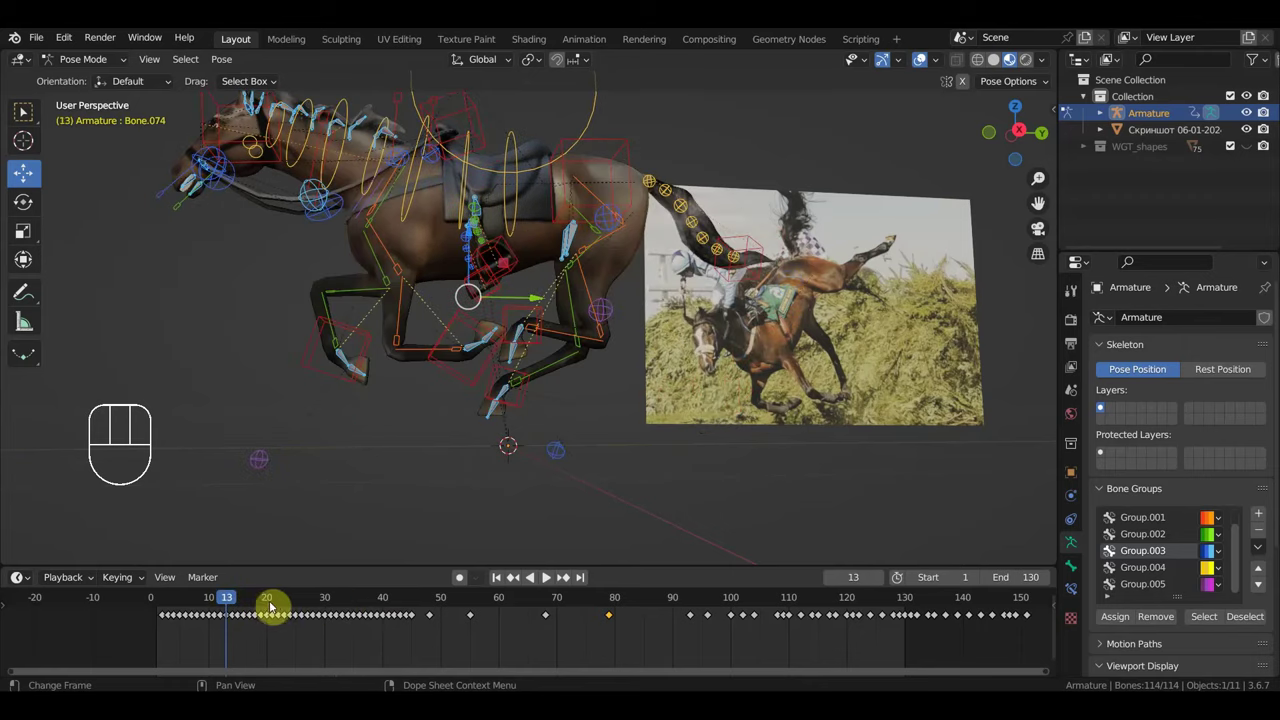
click(287, 606)
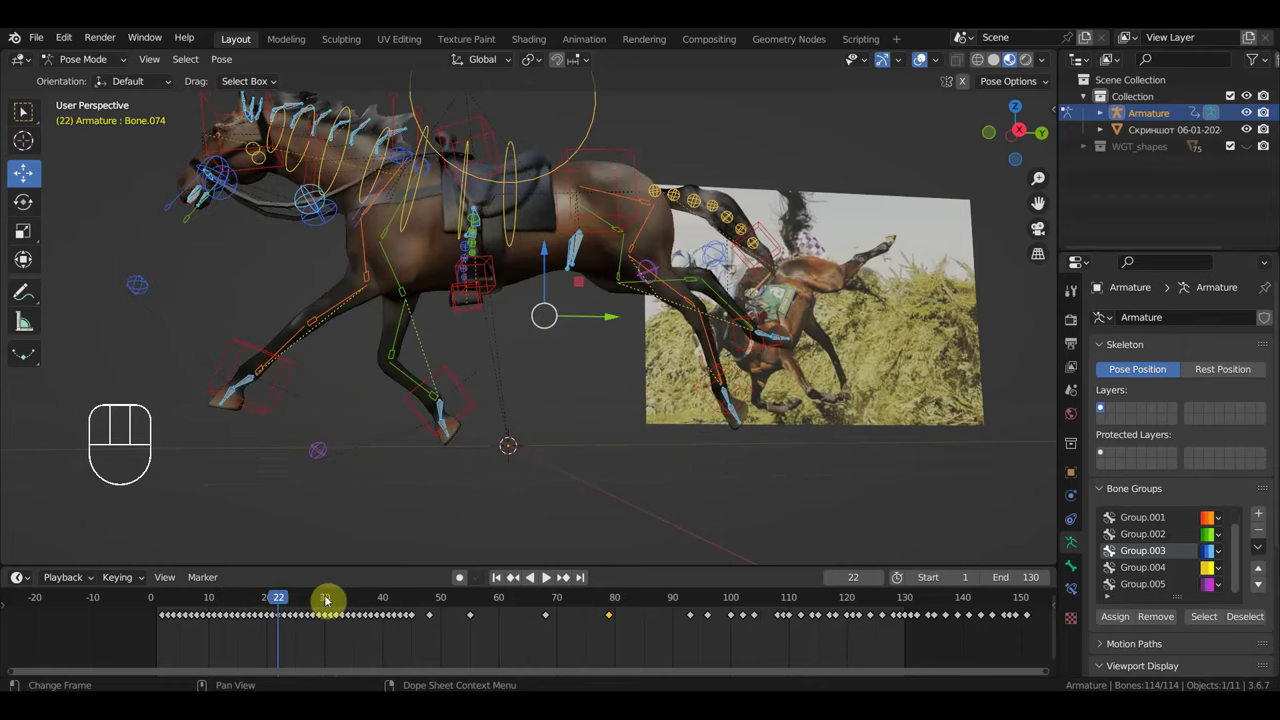
click(335, 602)
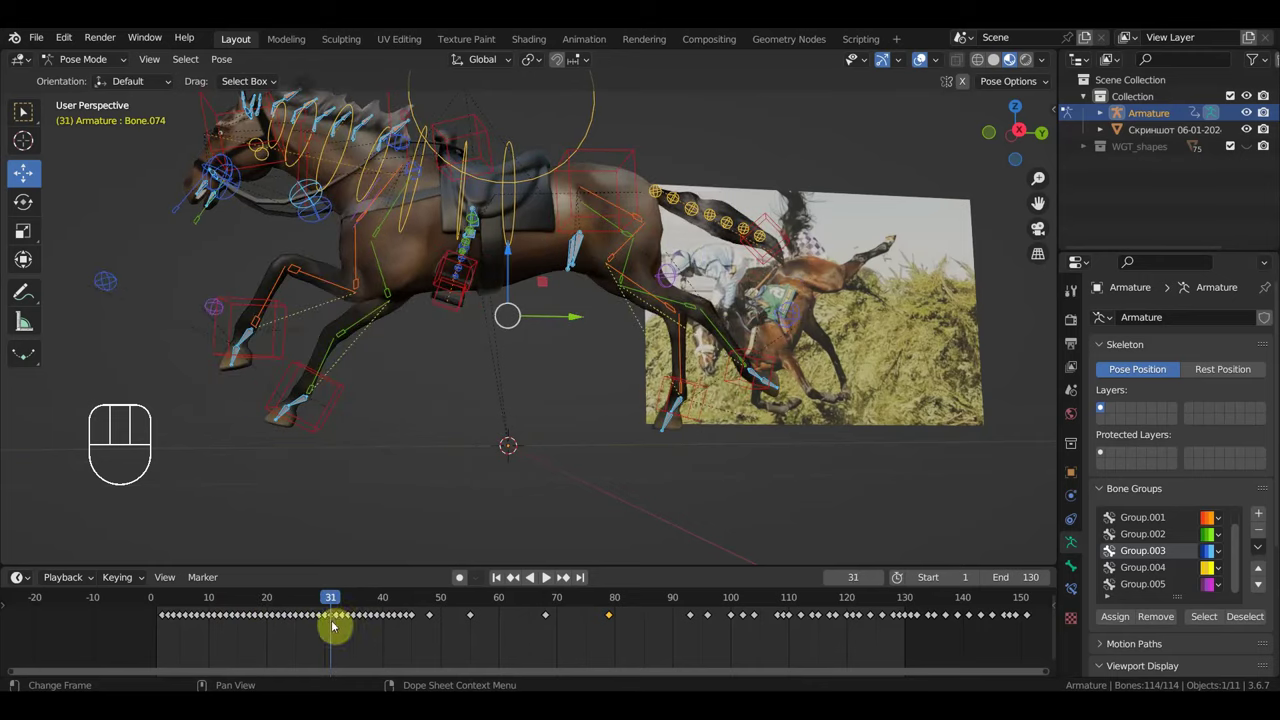
click(338, 622)
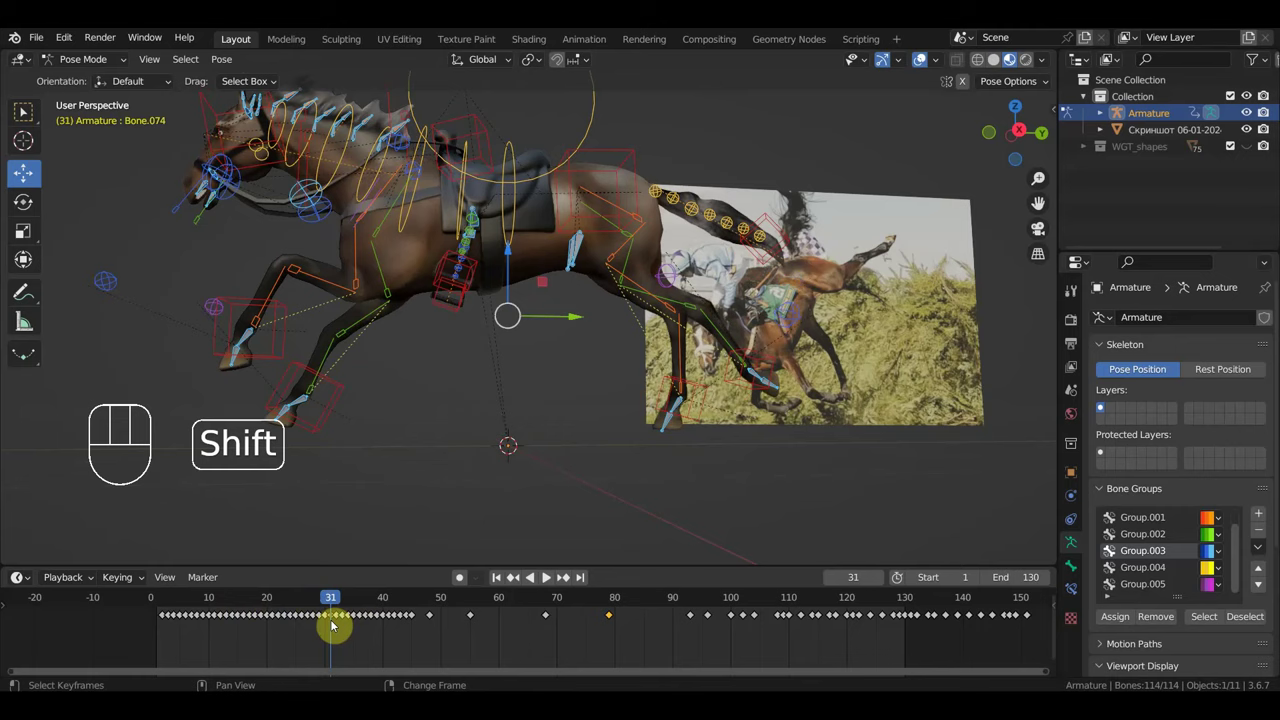
Step: Select the run of keyframes after the current frame in the timeline
key(shift+d)
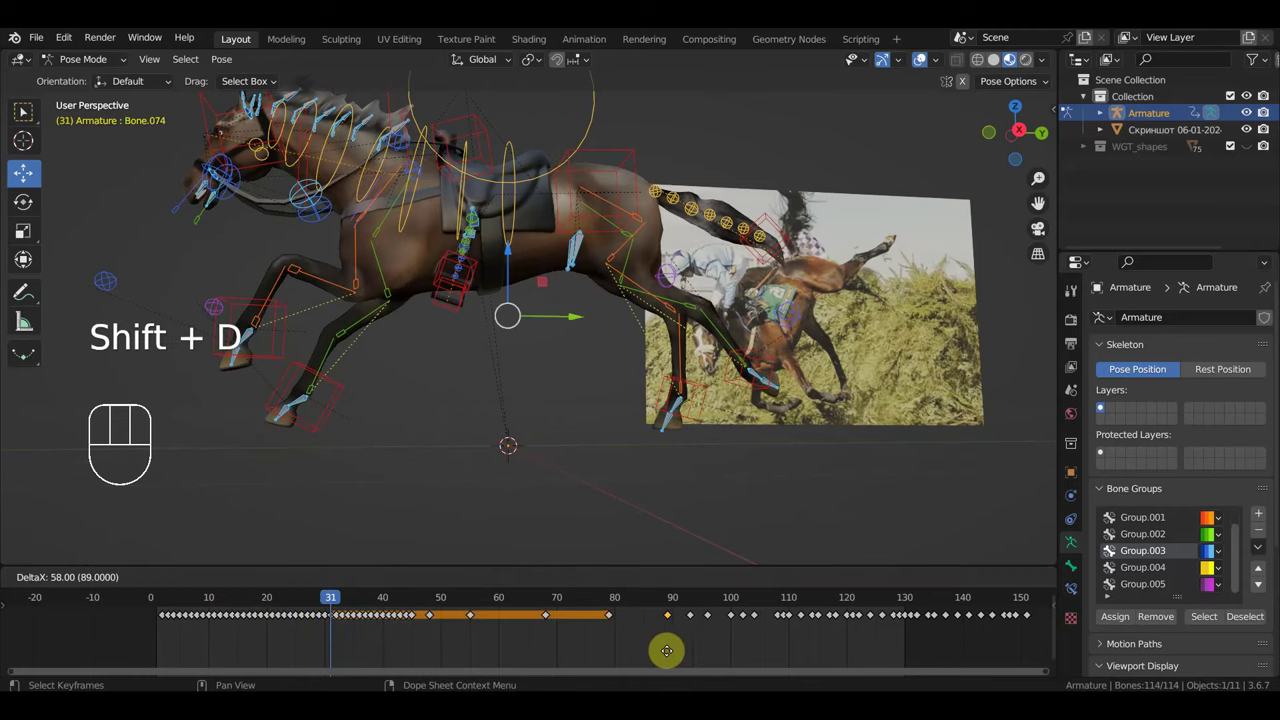
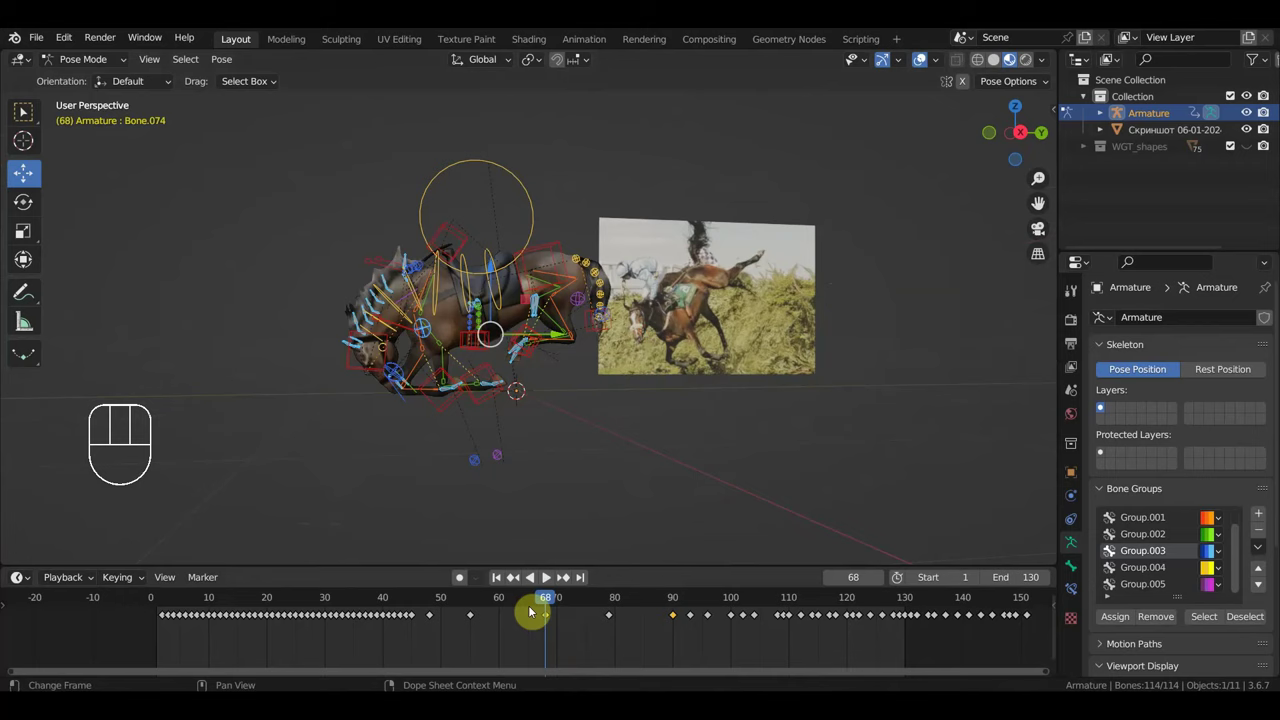
Step: Duplicate the selected keyframes and rotate the whole horse over into a tumble at frame 68
key(shift+d)
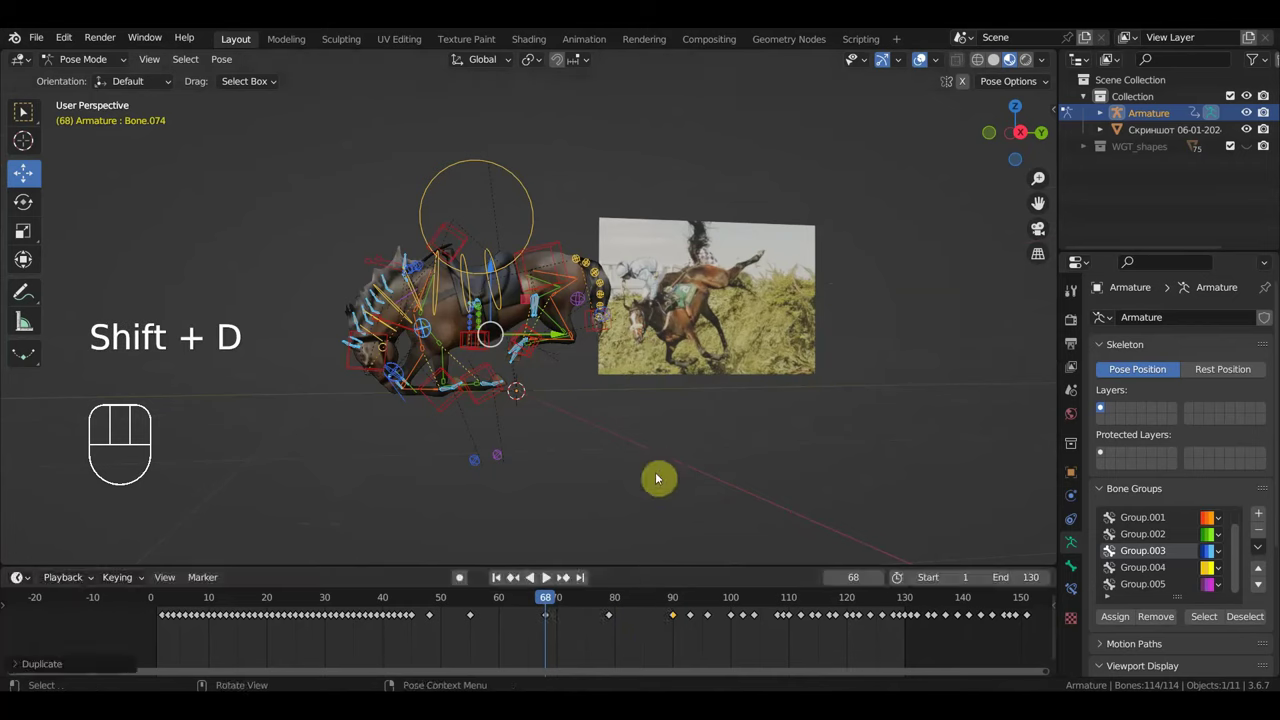
key(r)
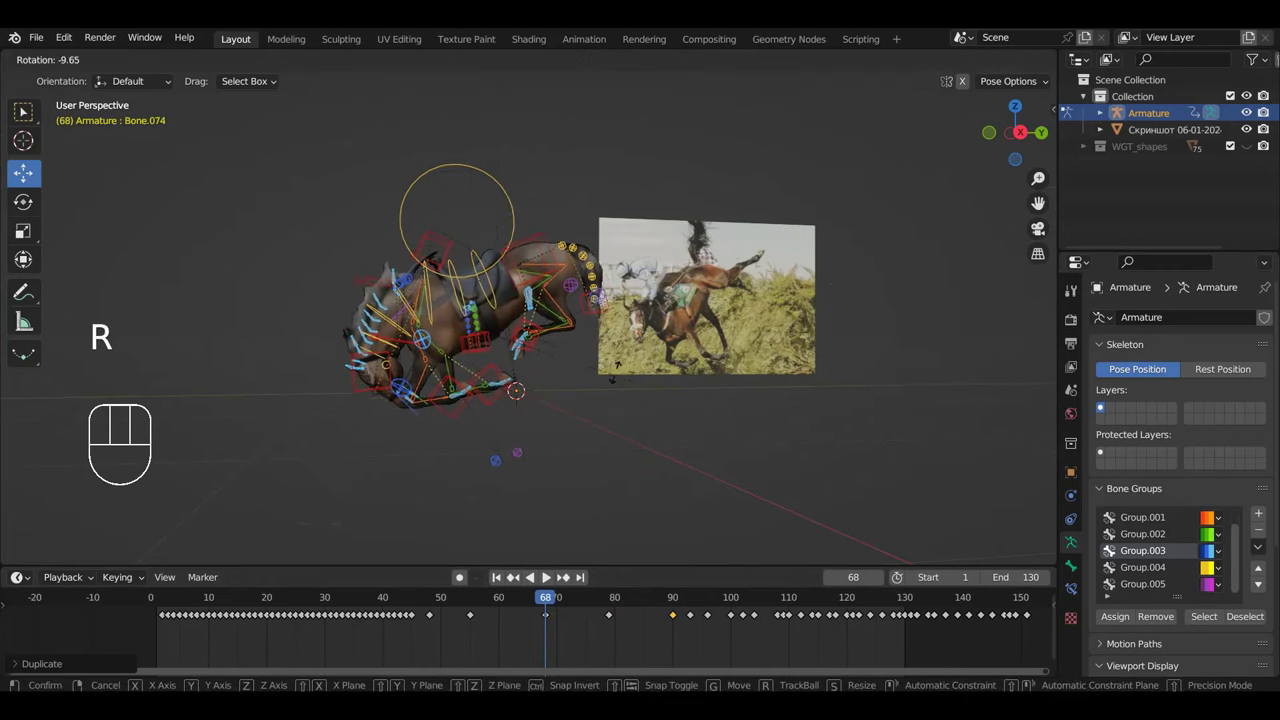
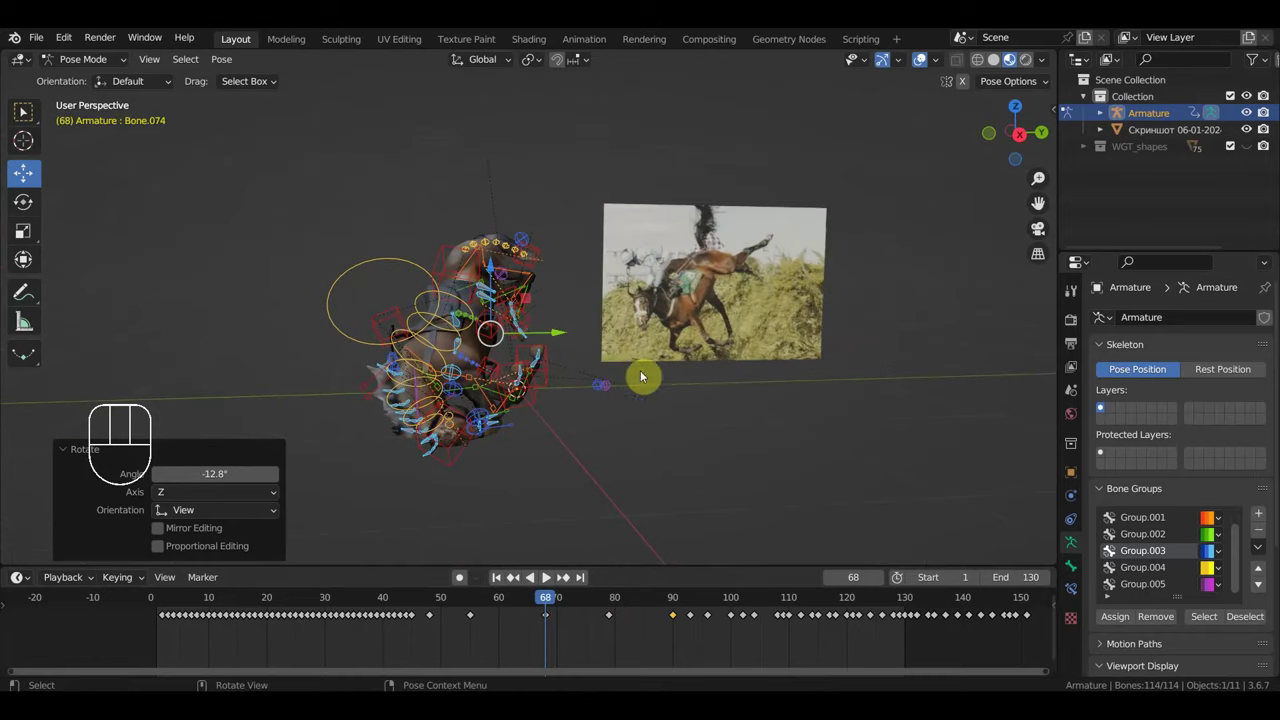
key(r)
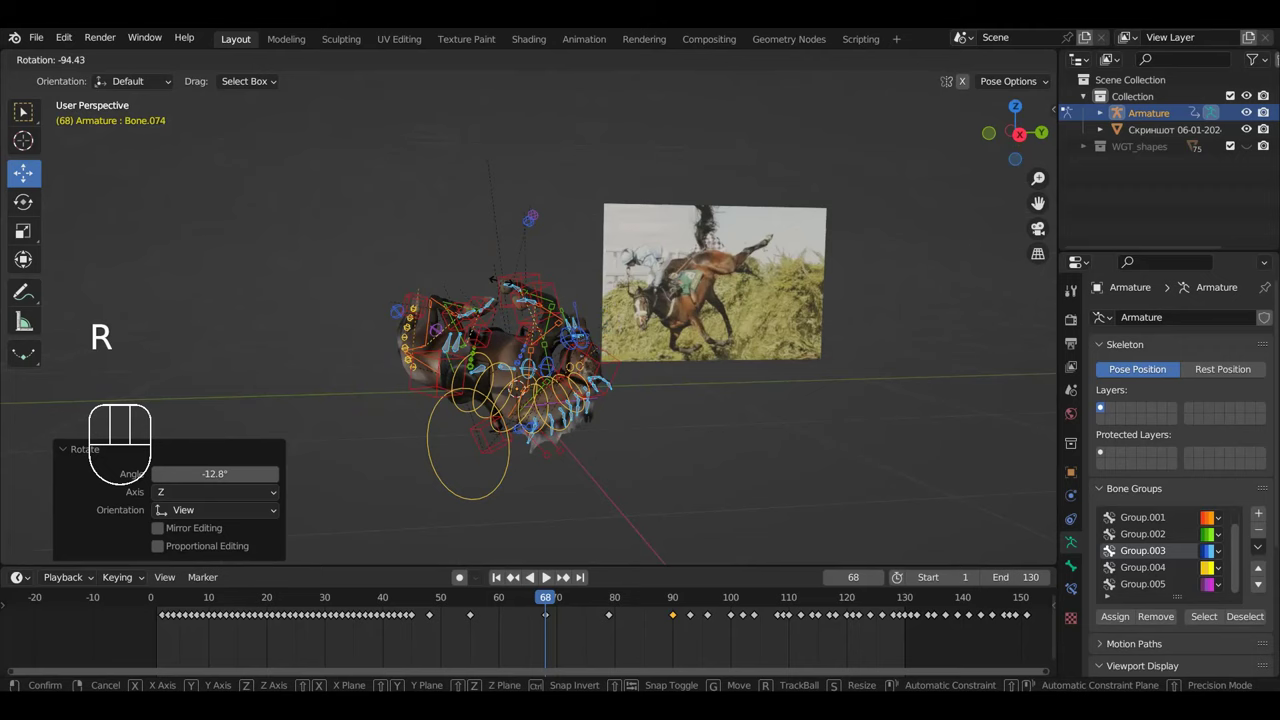
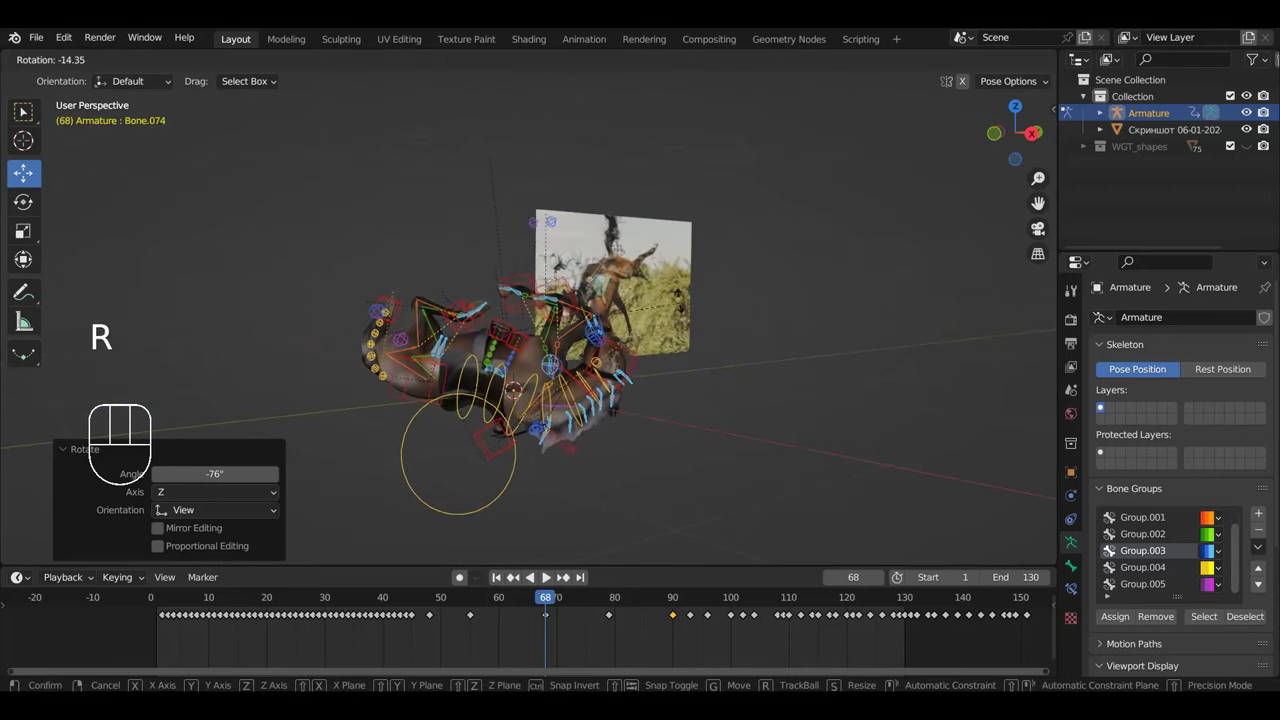
key(r)
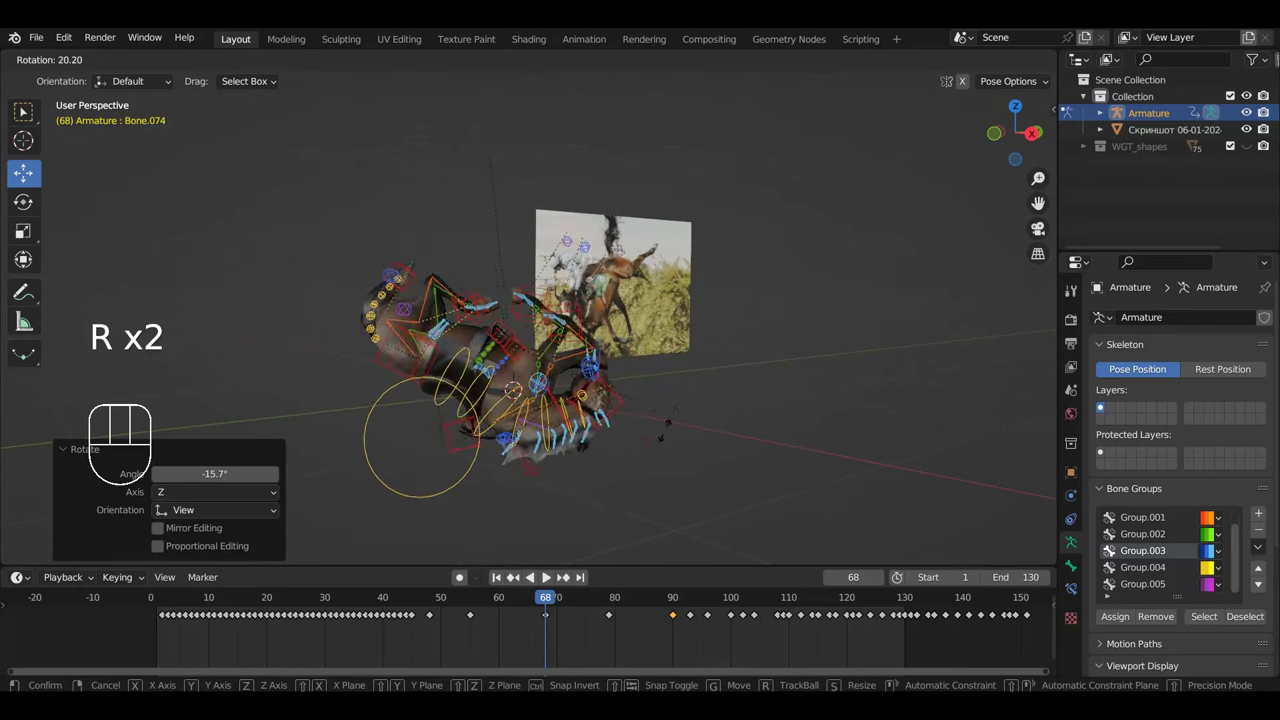
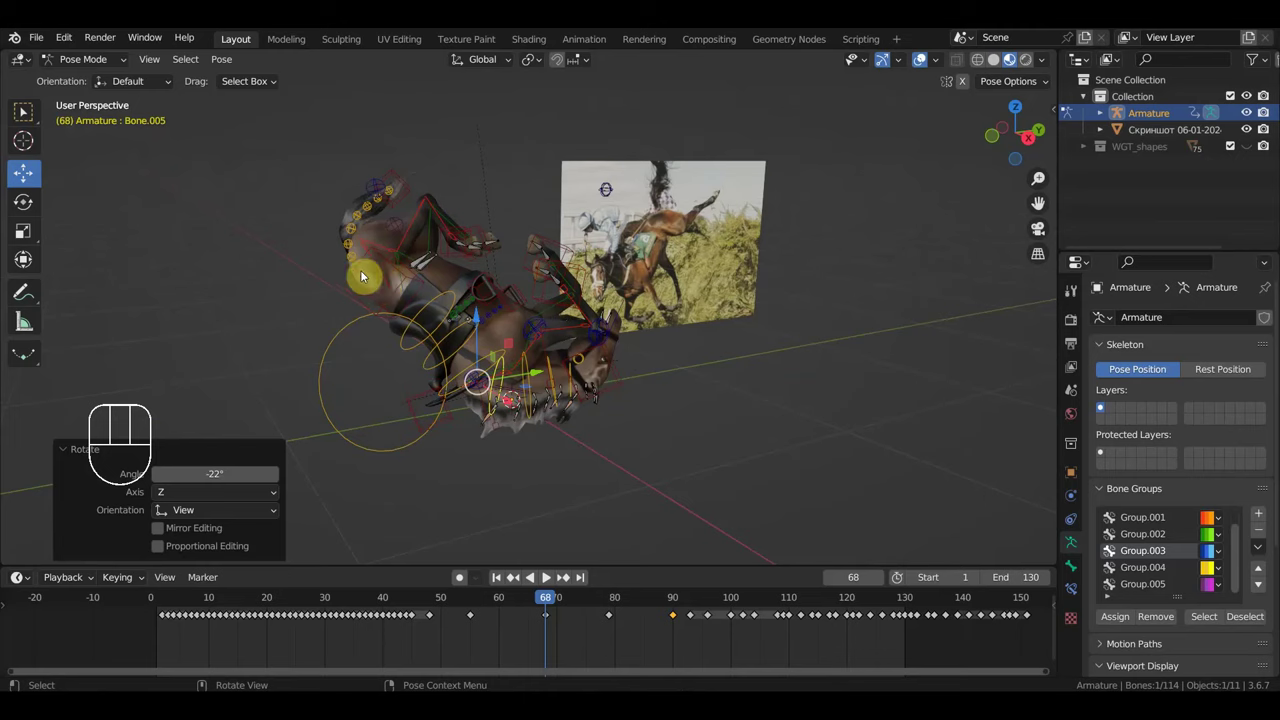
Step: Tilt the rig root slightly and bend a raised leg into the tumbling pose at frame 68
key(r)
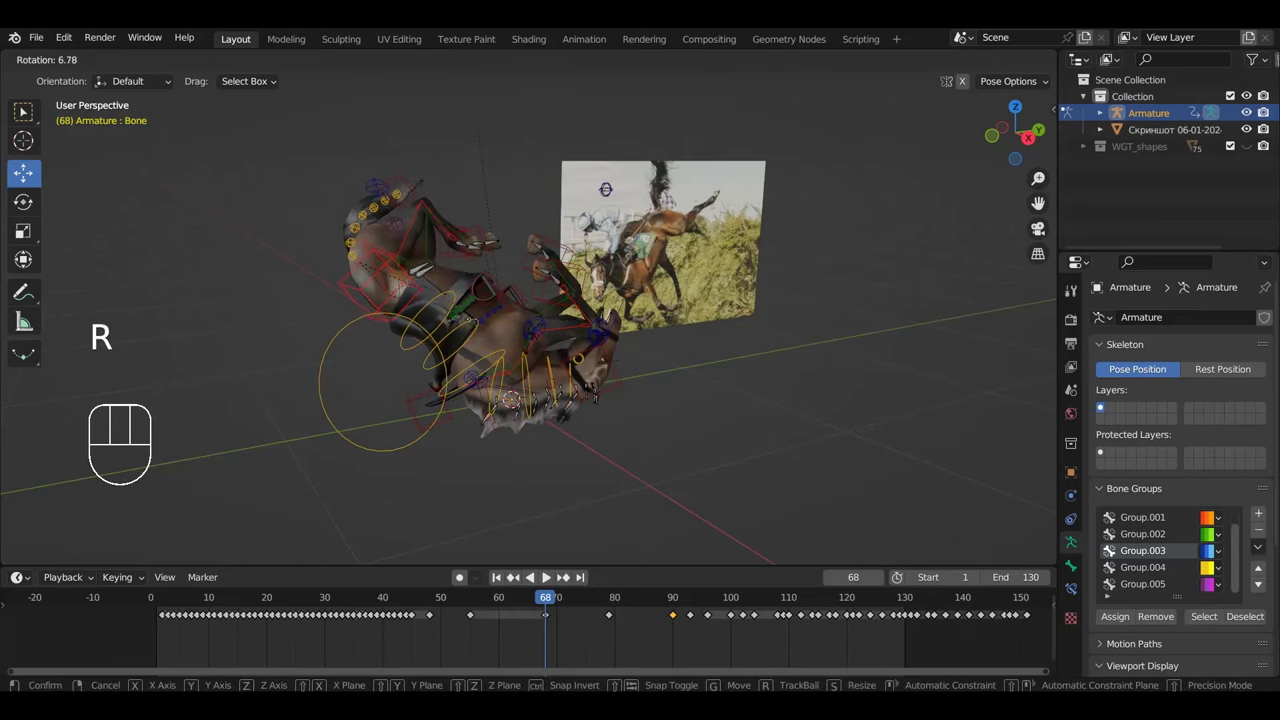
key(g)
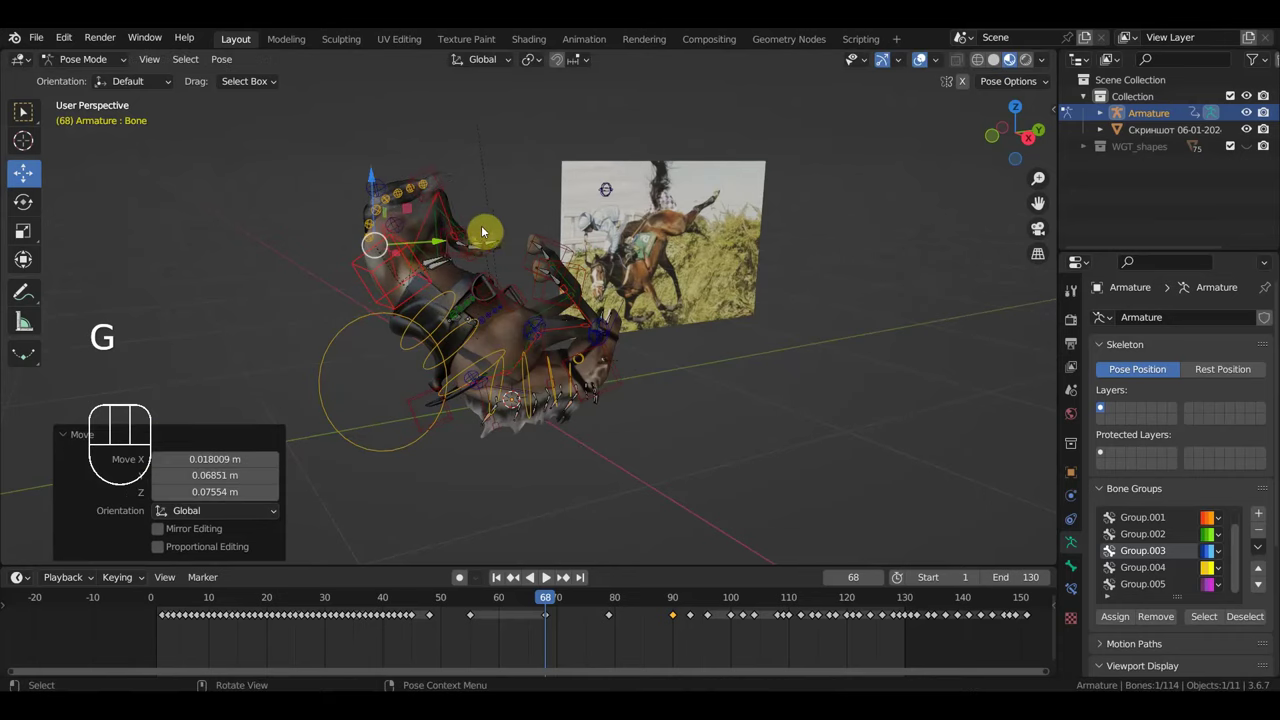
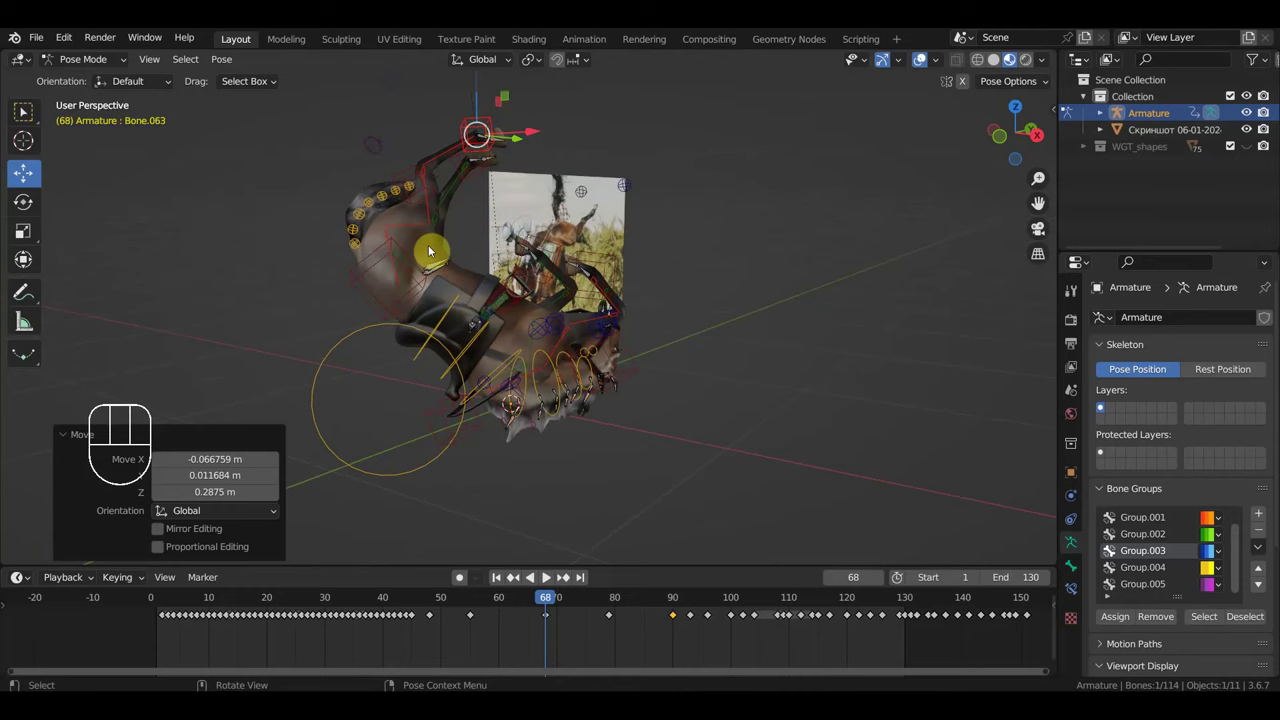
key(r)
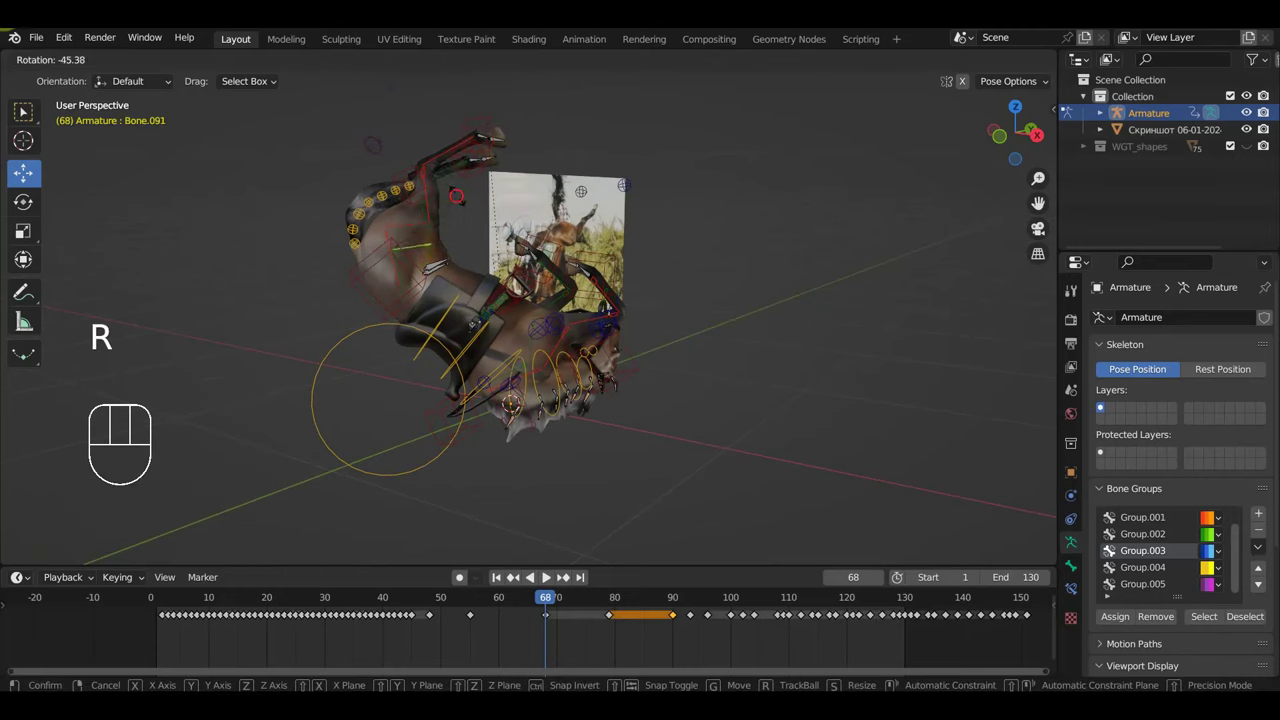
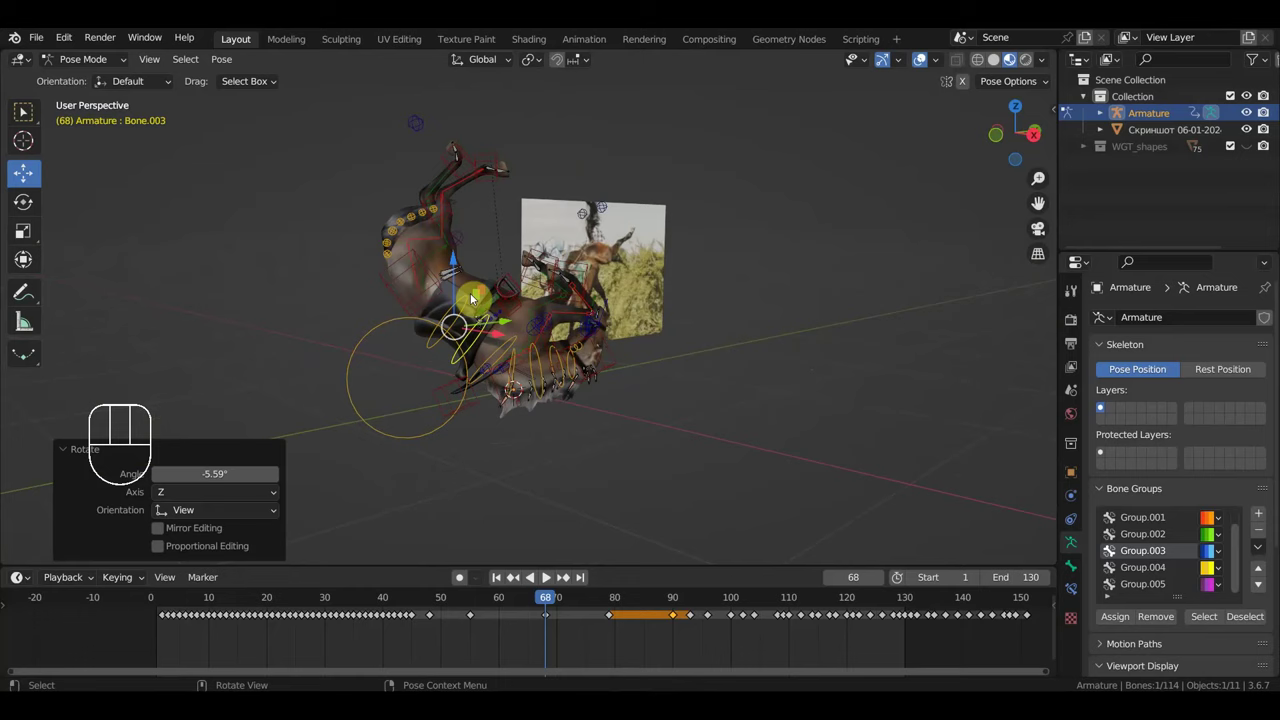
Step: Rotate a bone along the horse's body and nudge the raised leg control into place
click(472, 298)
key(r)
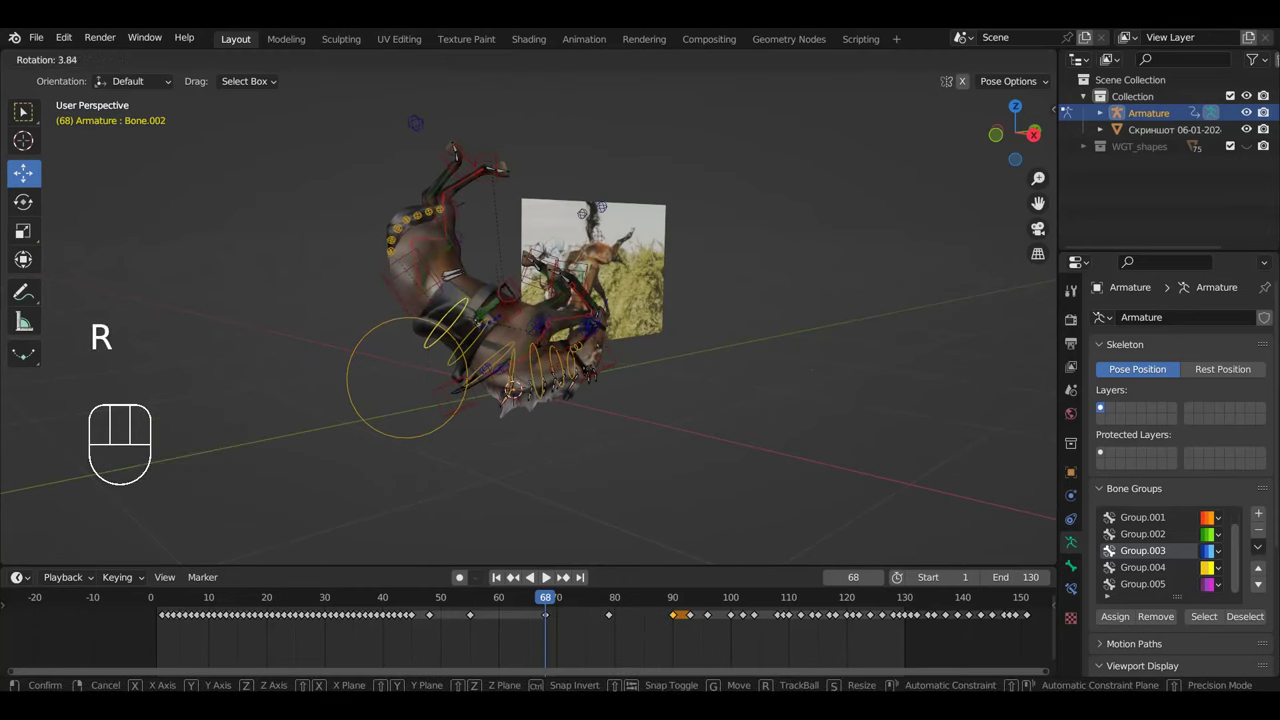
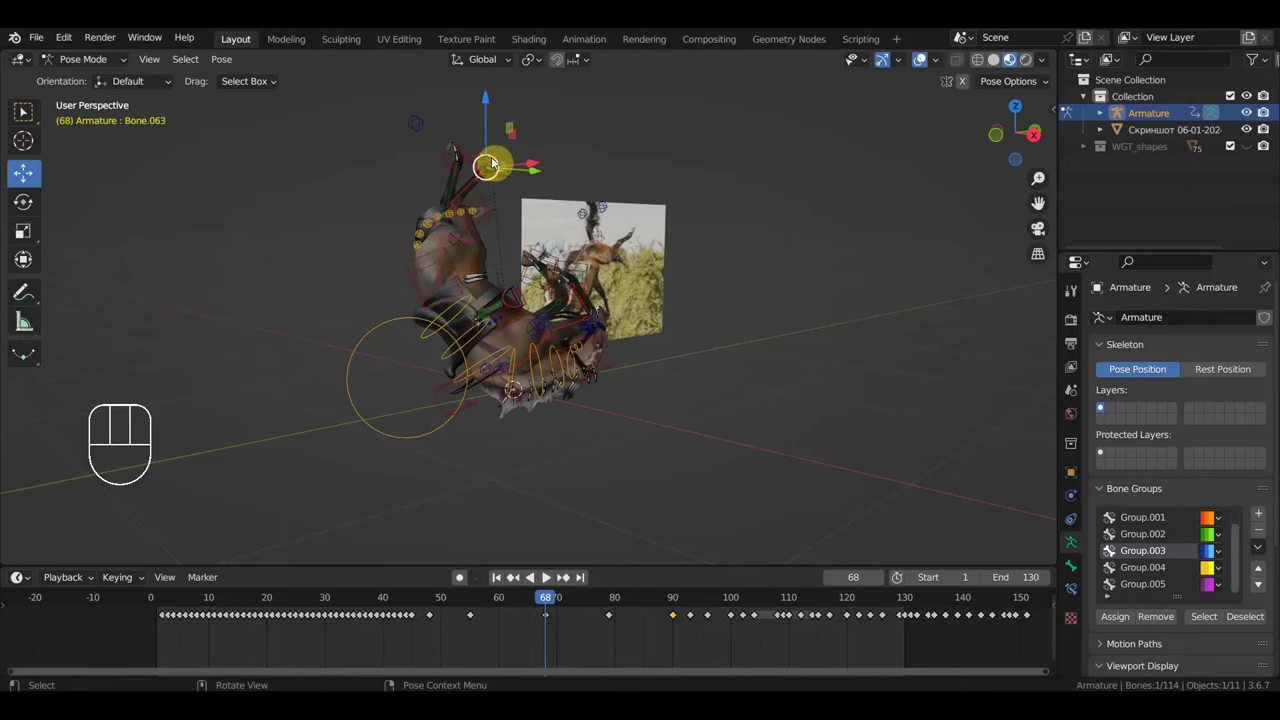
key(g)
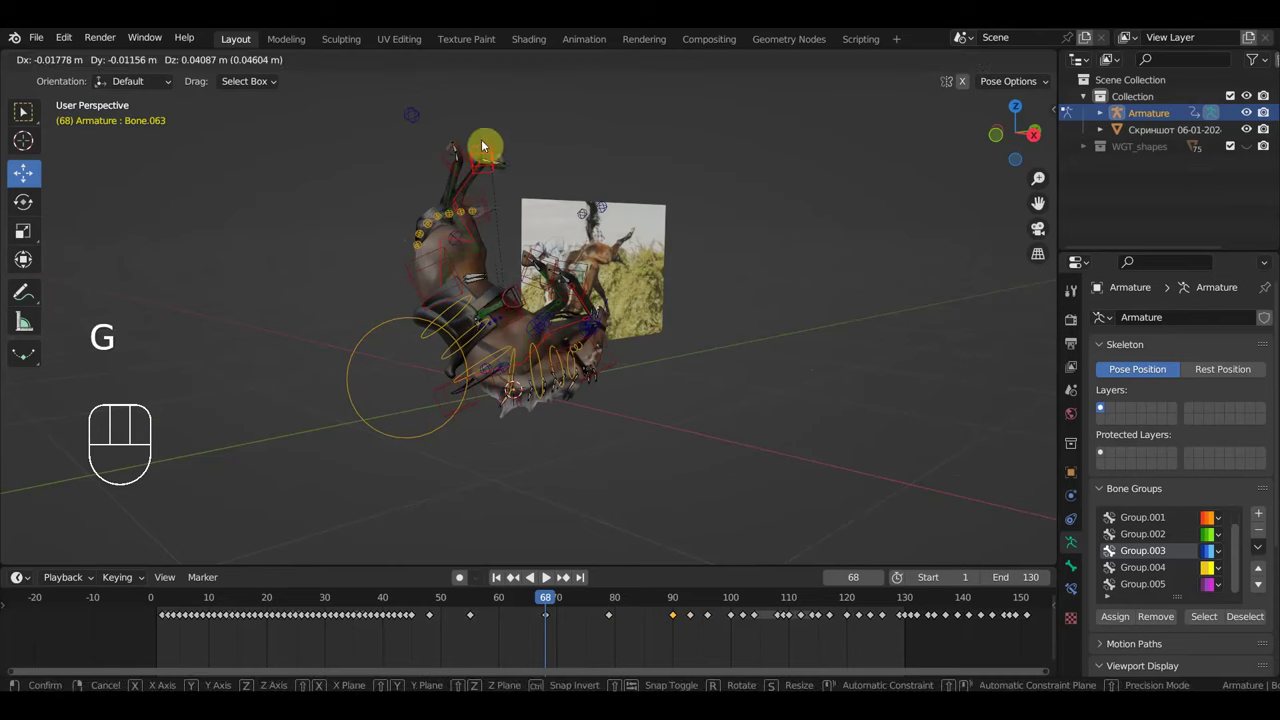
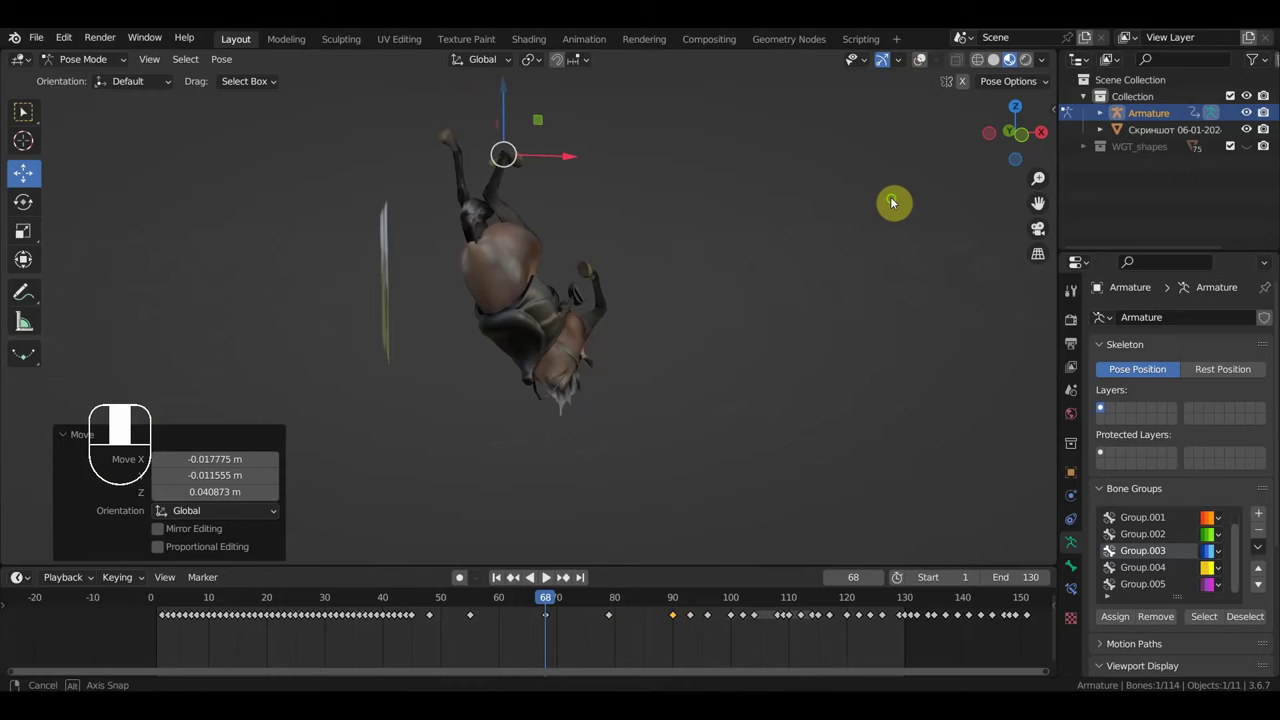
Step: Rotate the raised leg control, then select and move the hoof control at frame 68
key(g)
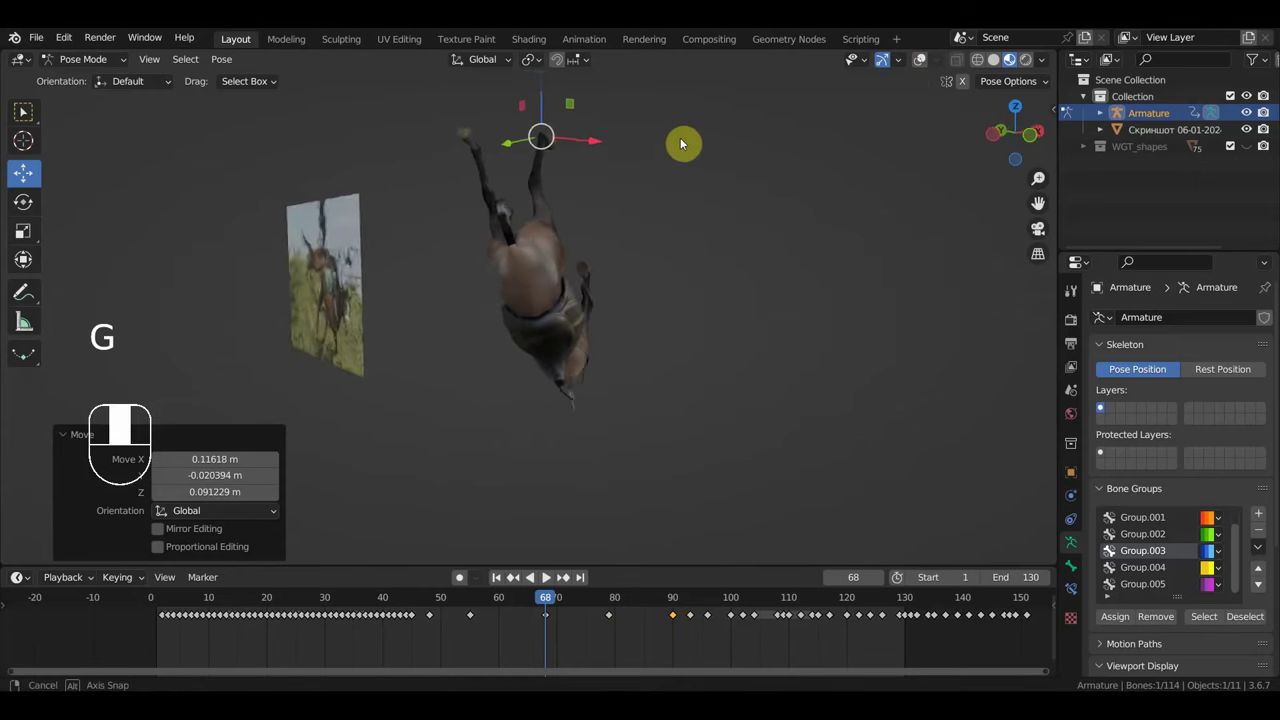
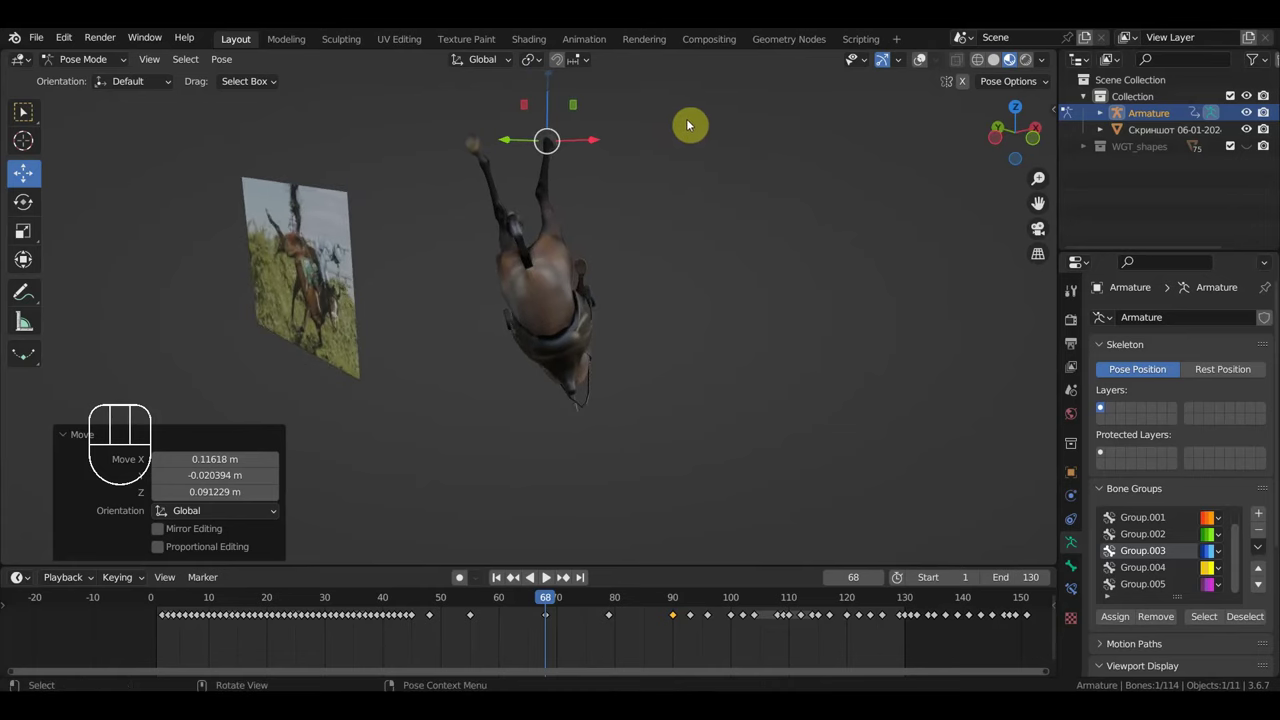
key(r)
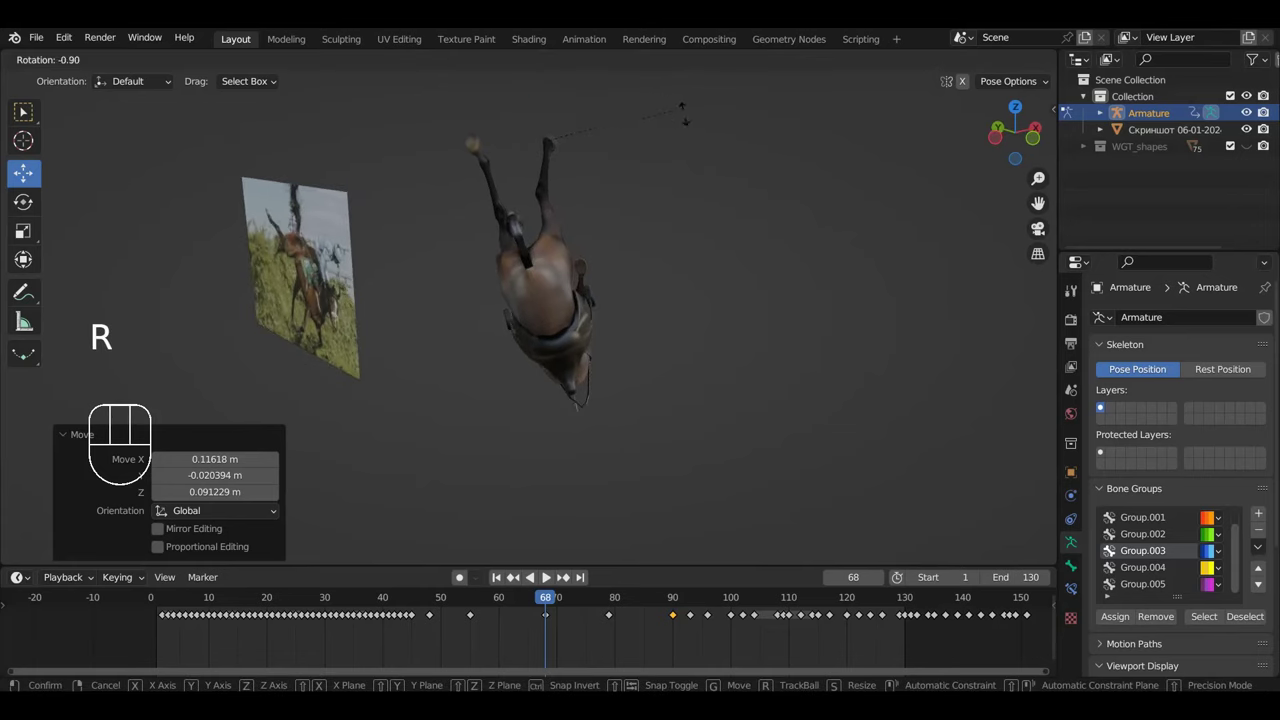
key(g)
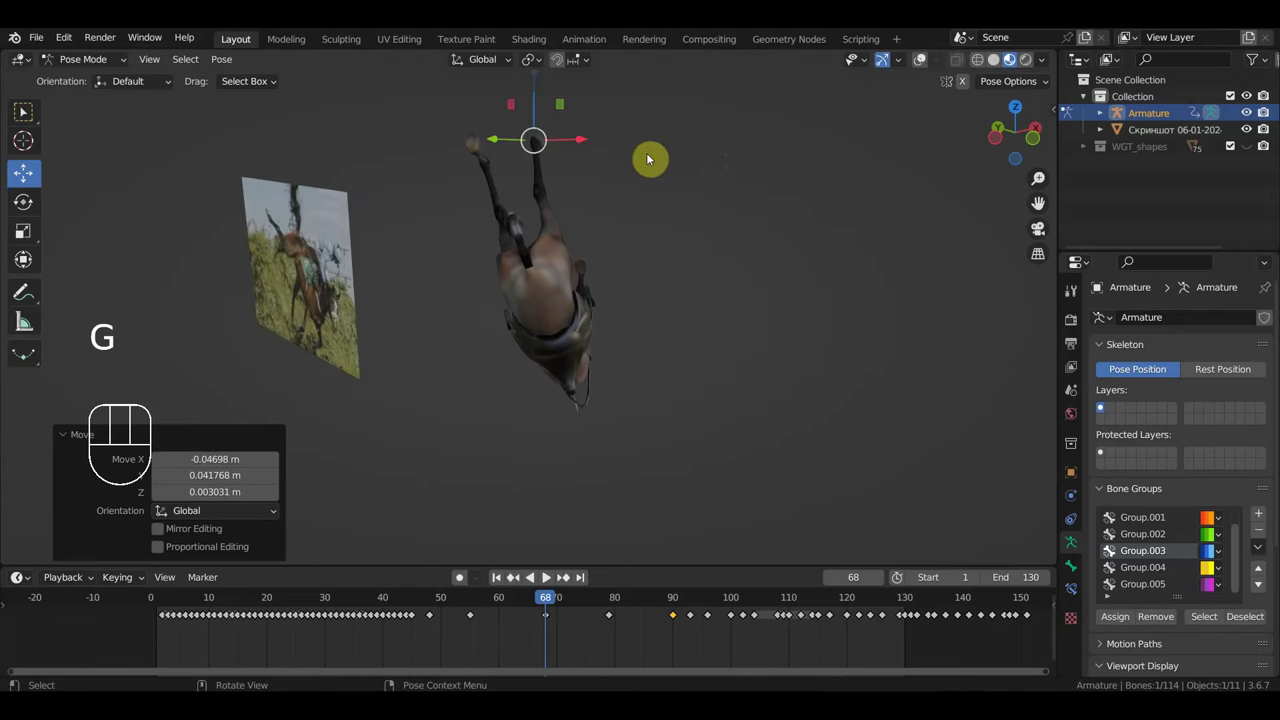
drag(637, 163, 454, 148)
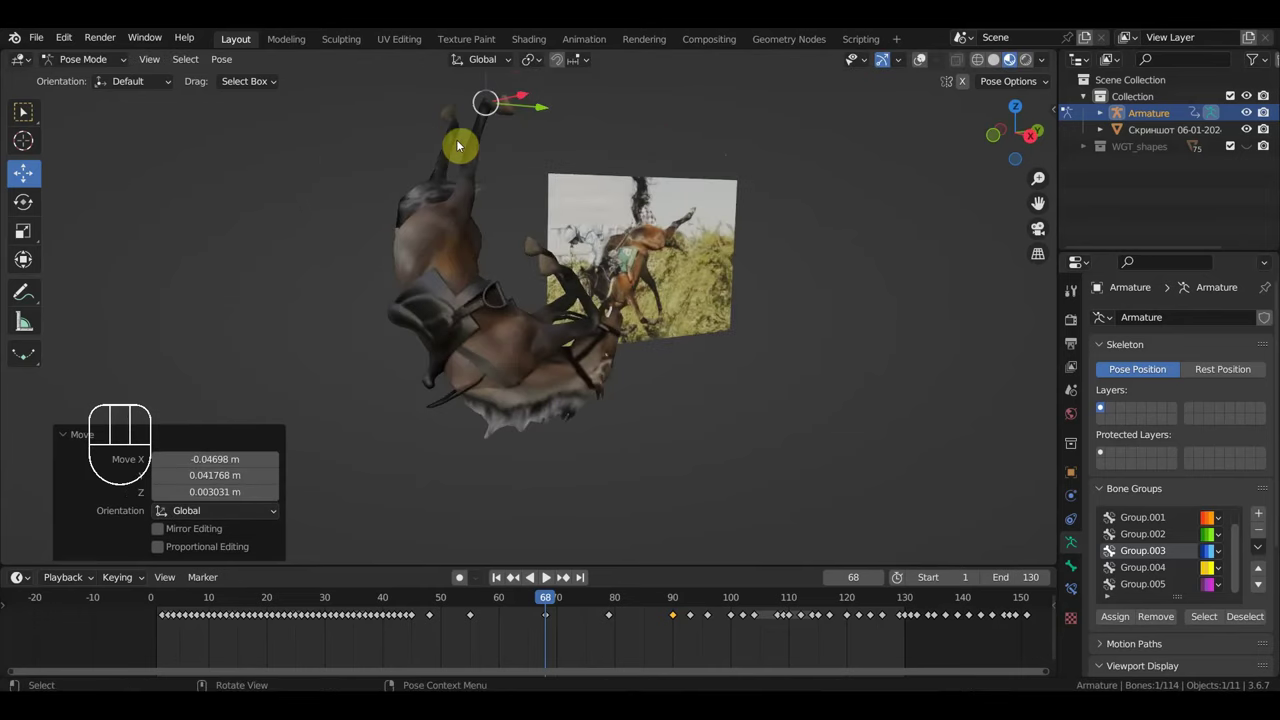
key(g)
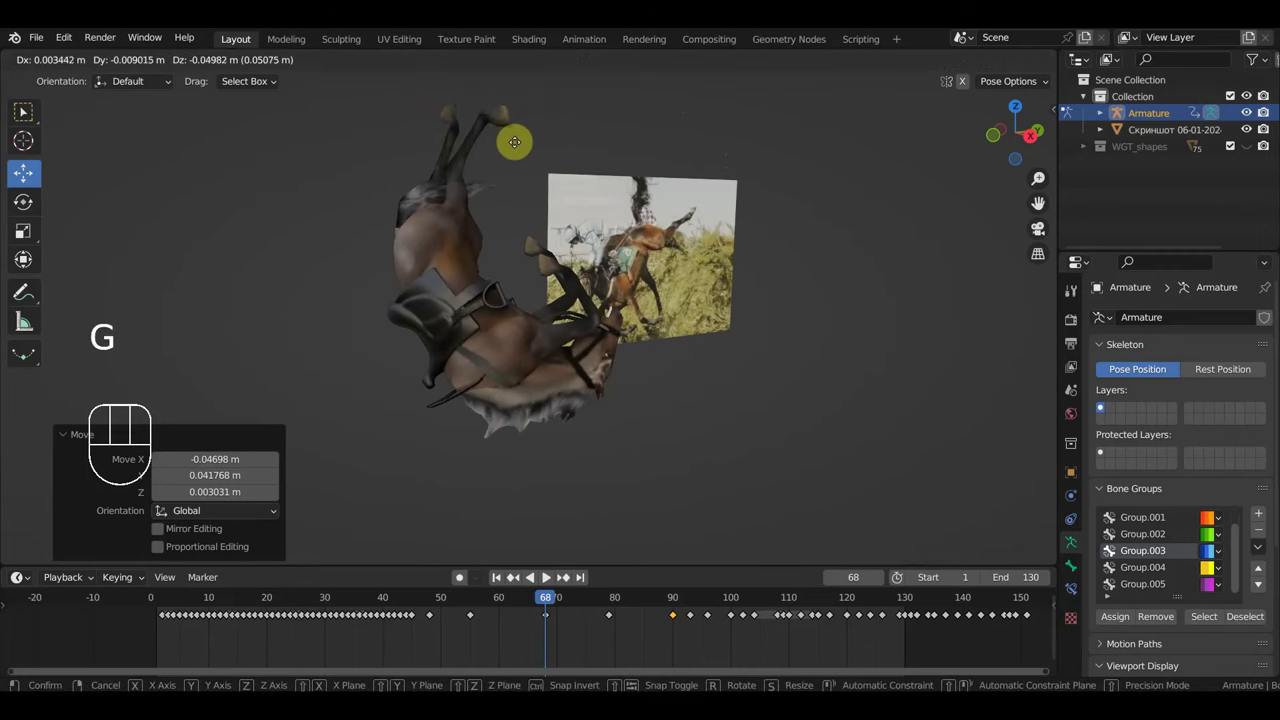
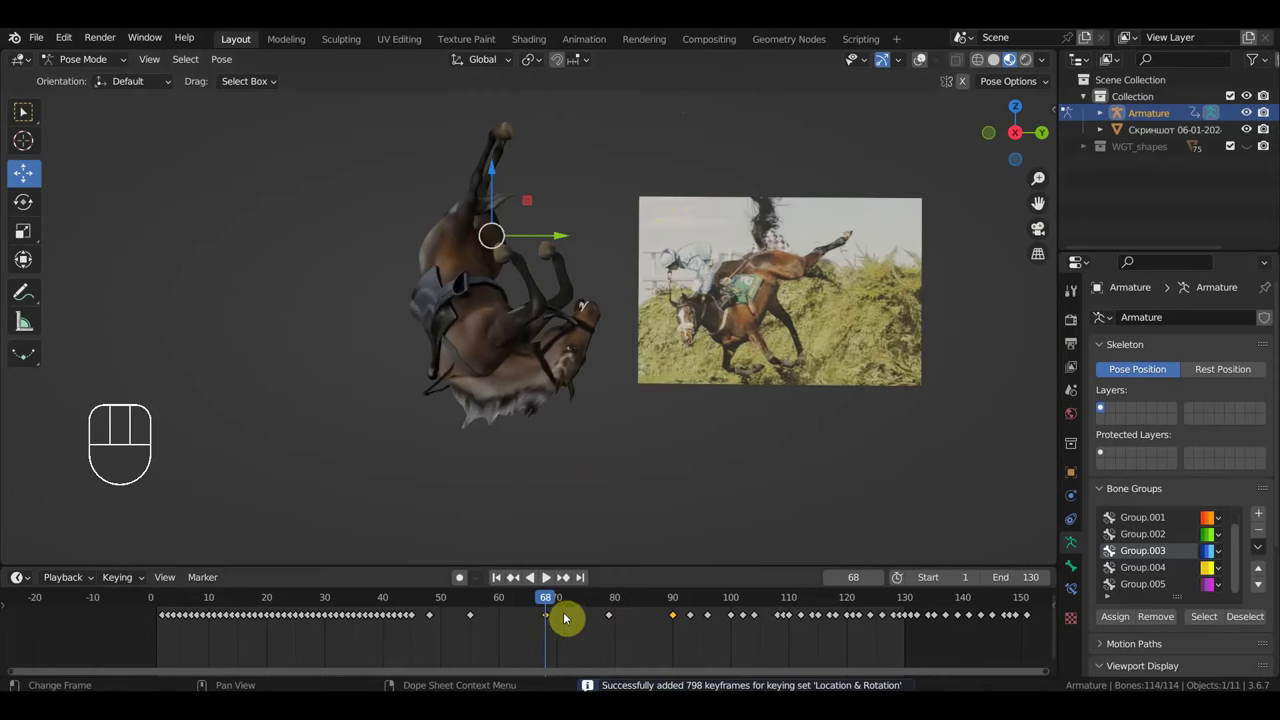
Step: Slide the keyed pose earlier to about frame 67, then select the keys from frame 65 onward
key(g)
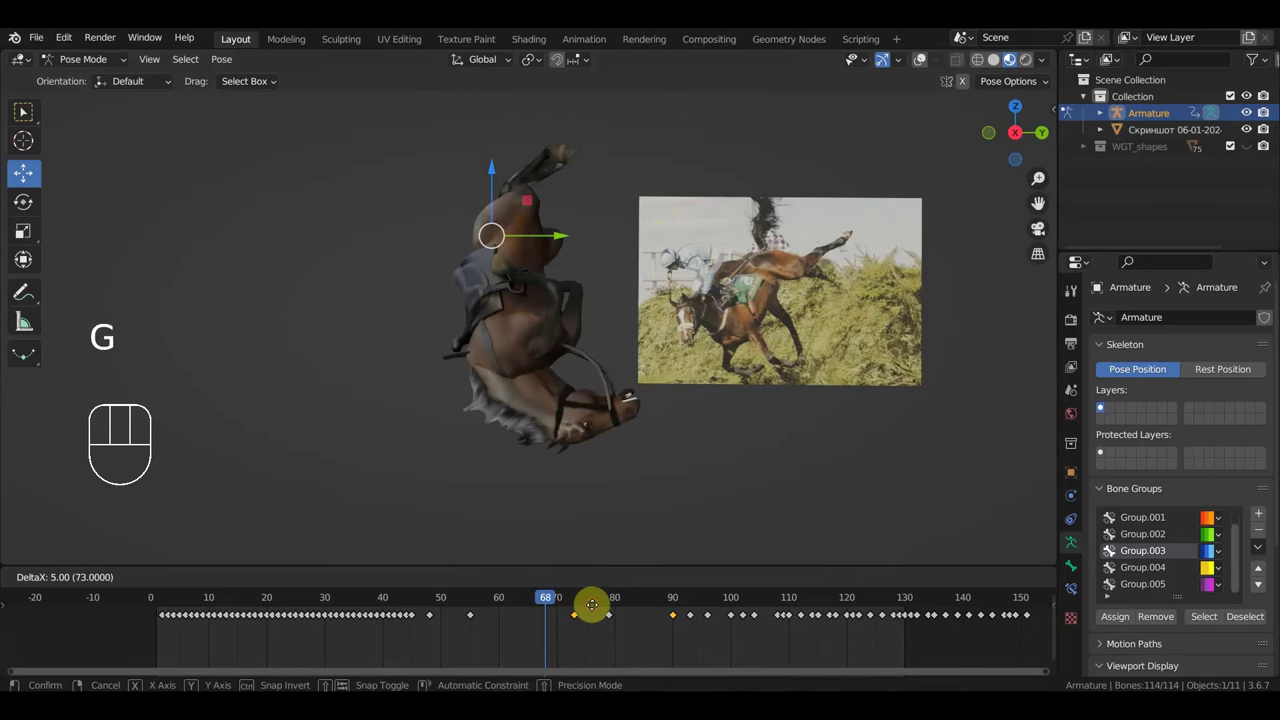
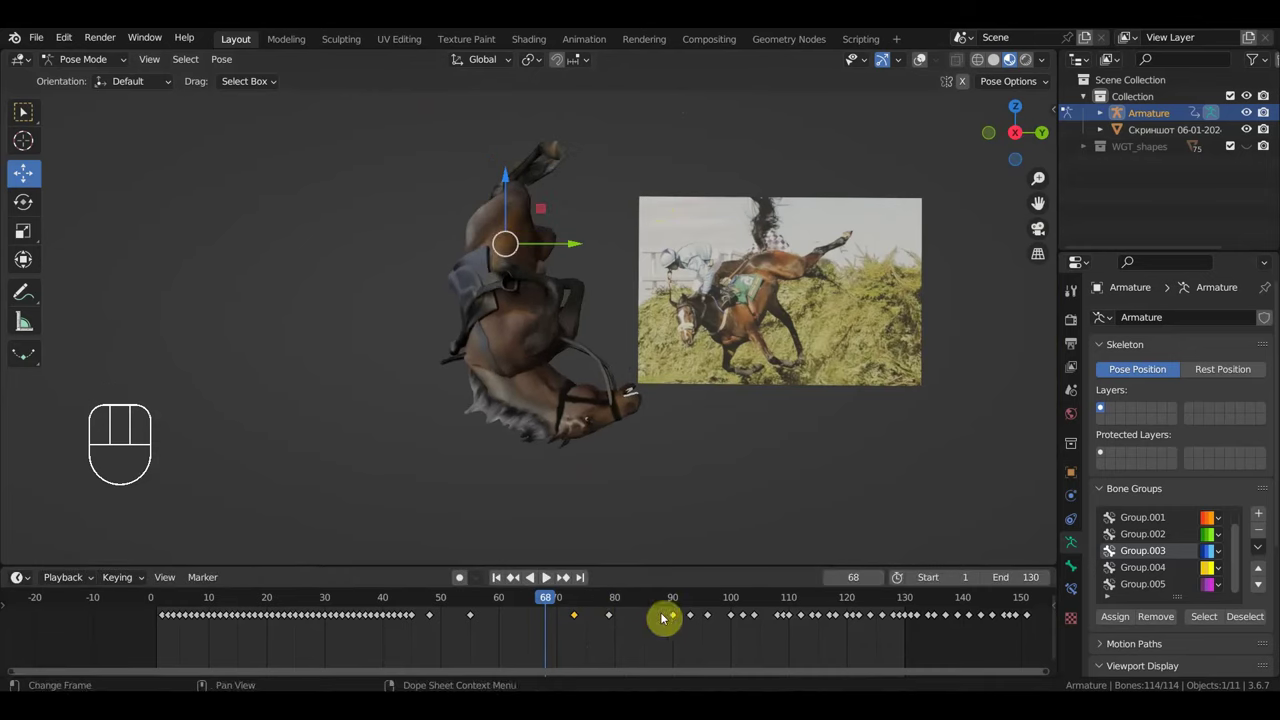
key(g)
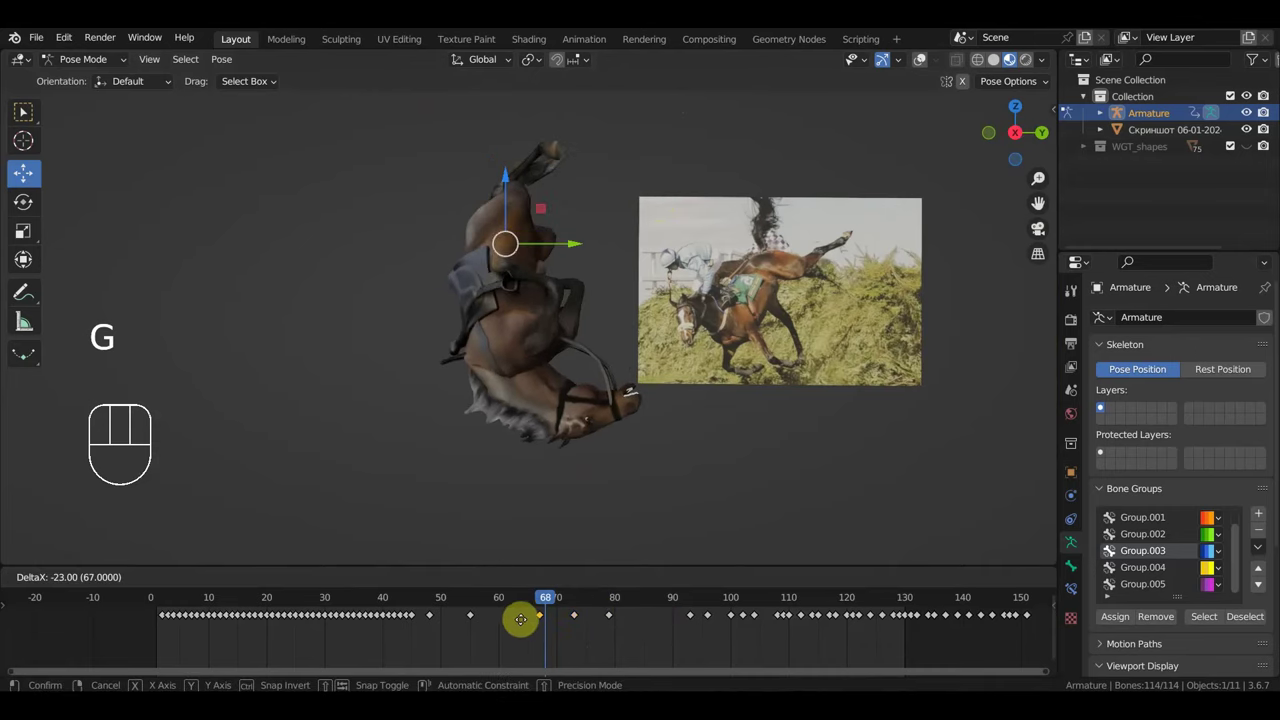
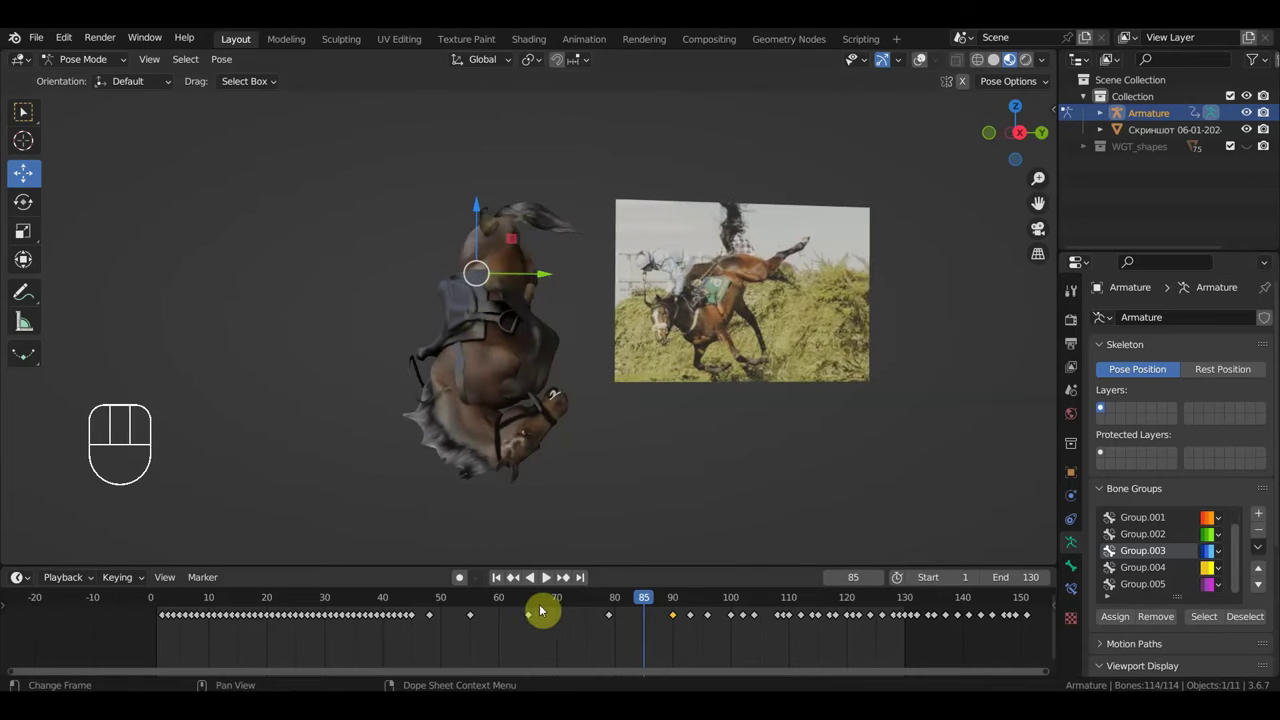
click(536, 603)
drag(556, 637, 518, 611)
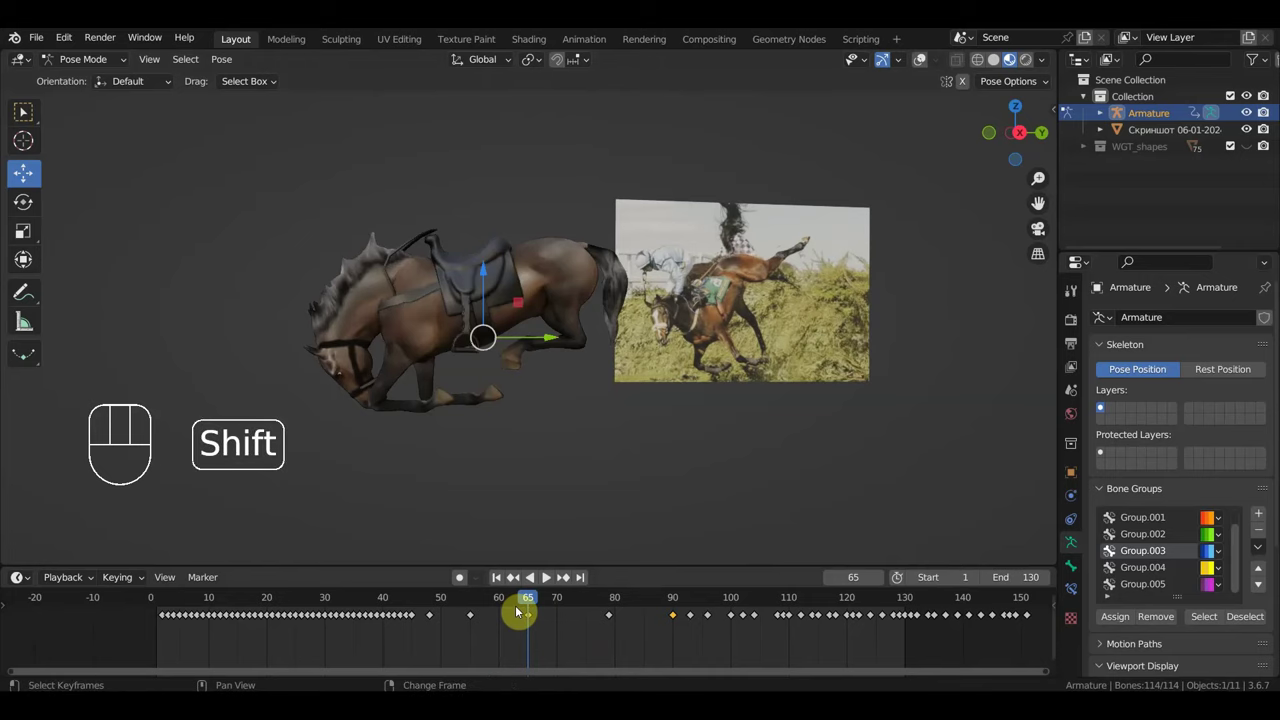
key(shift+d)
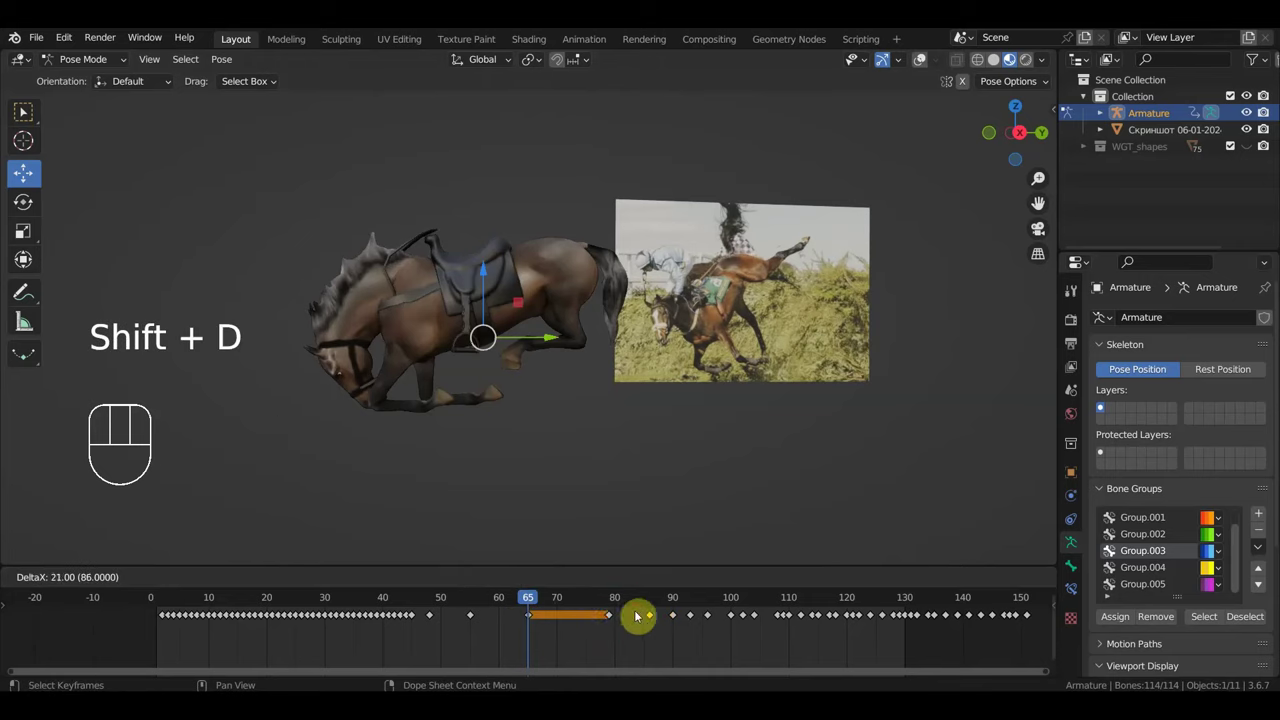
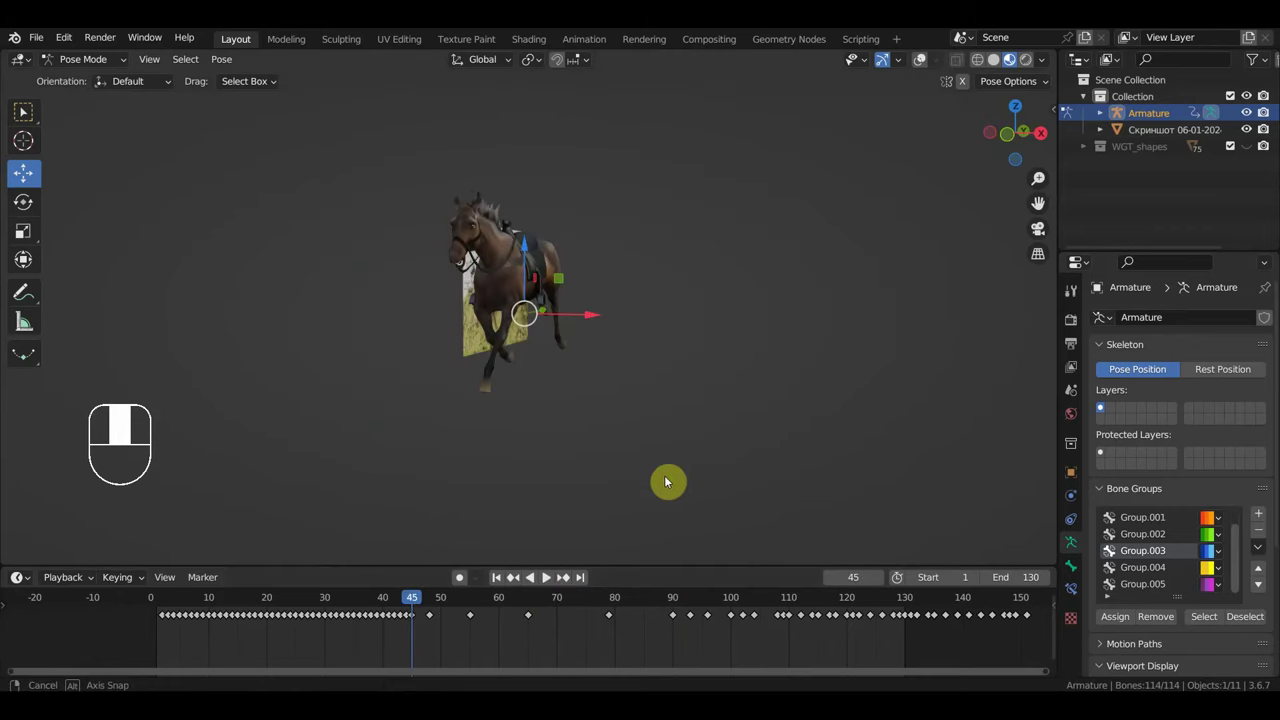
Step: Play back the jump animation to review the retimed tumble
key(space)
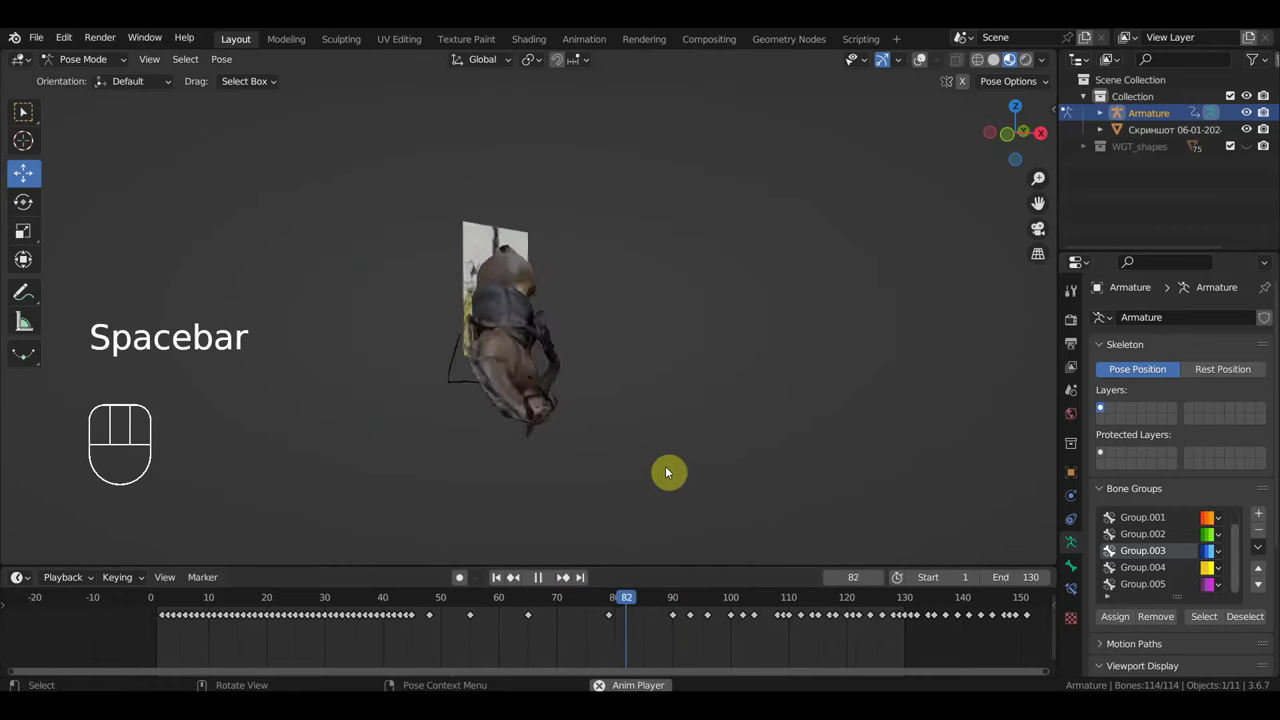
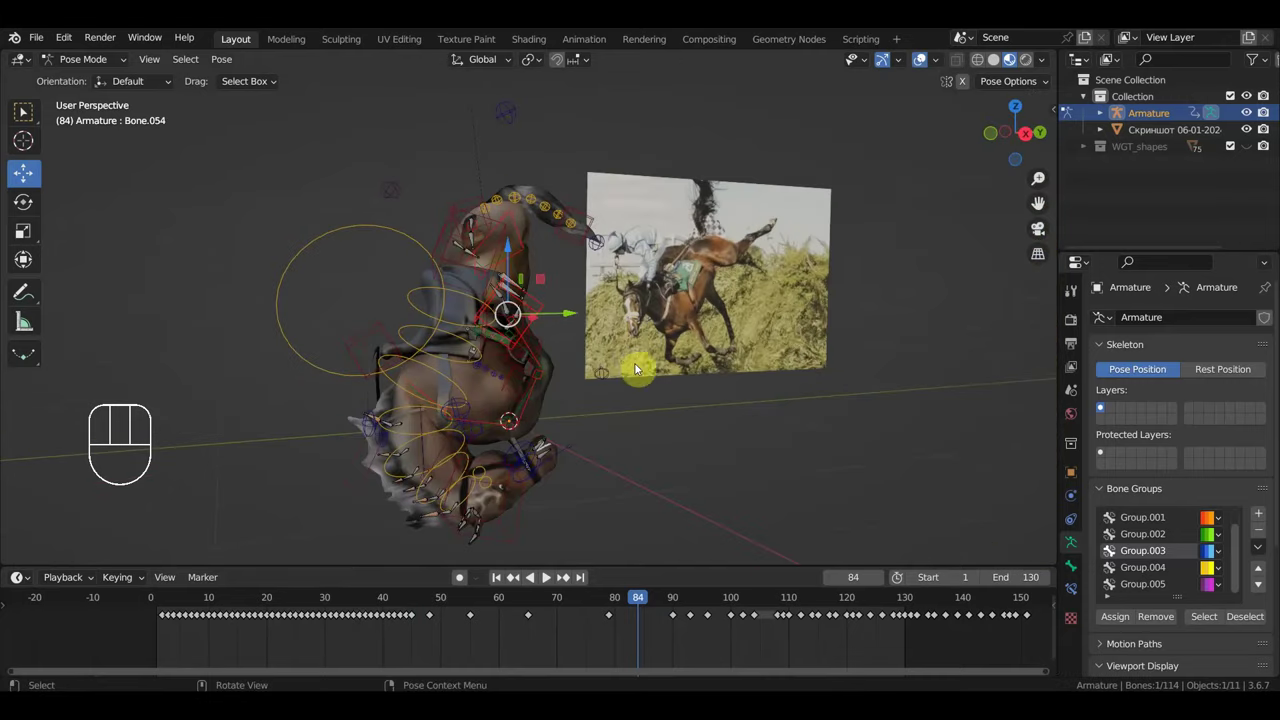
Step: Move and rotate a hind leg and hoof control toward the landing pose at frame 84
key(g)
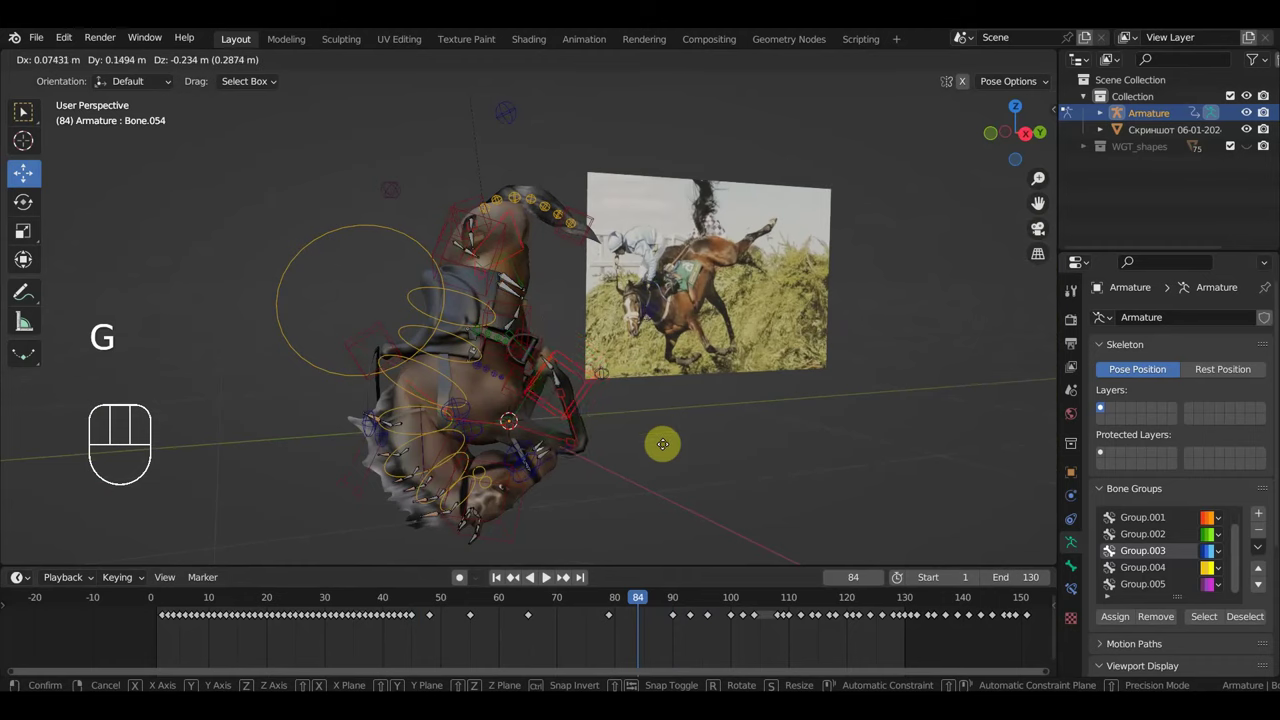
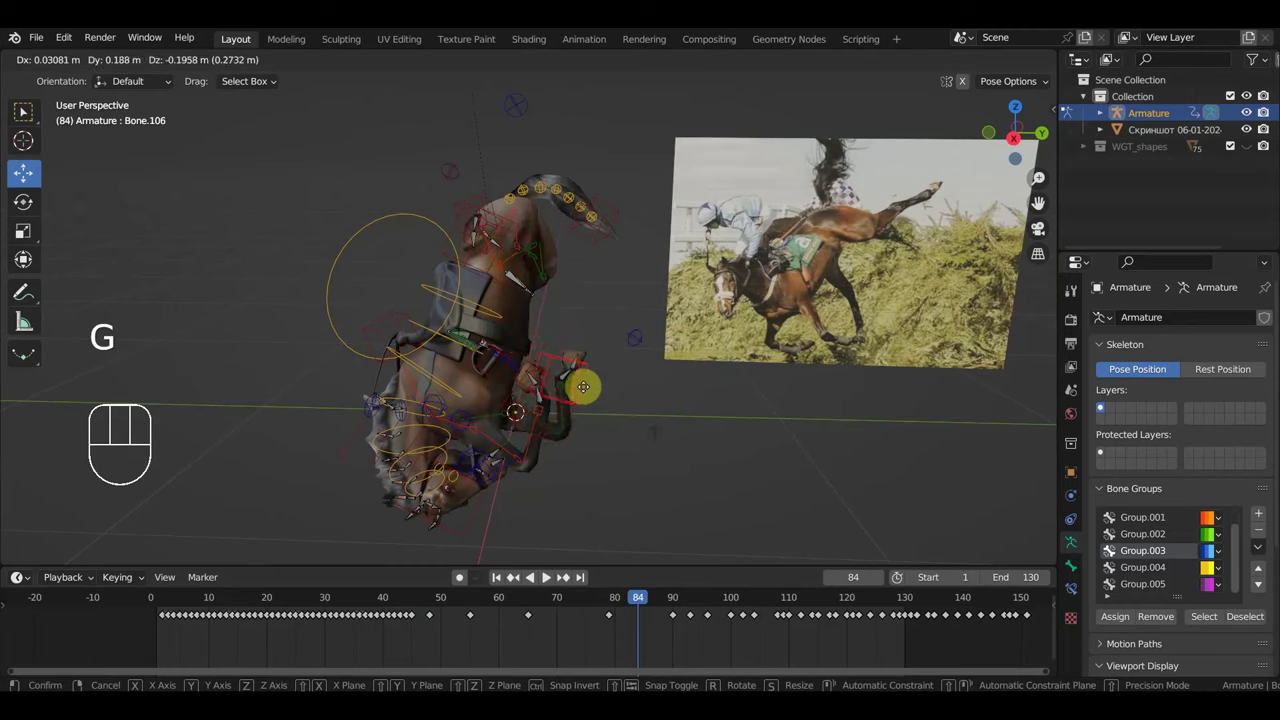
key(r)
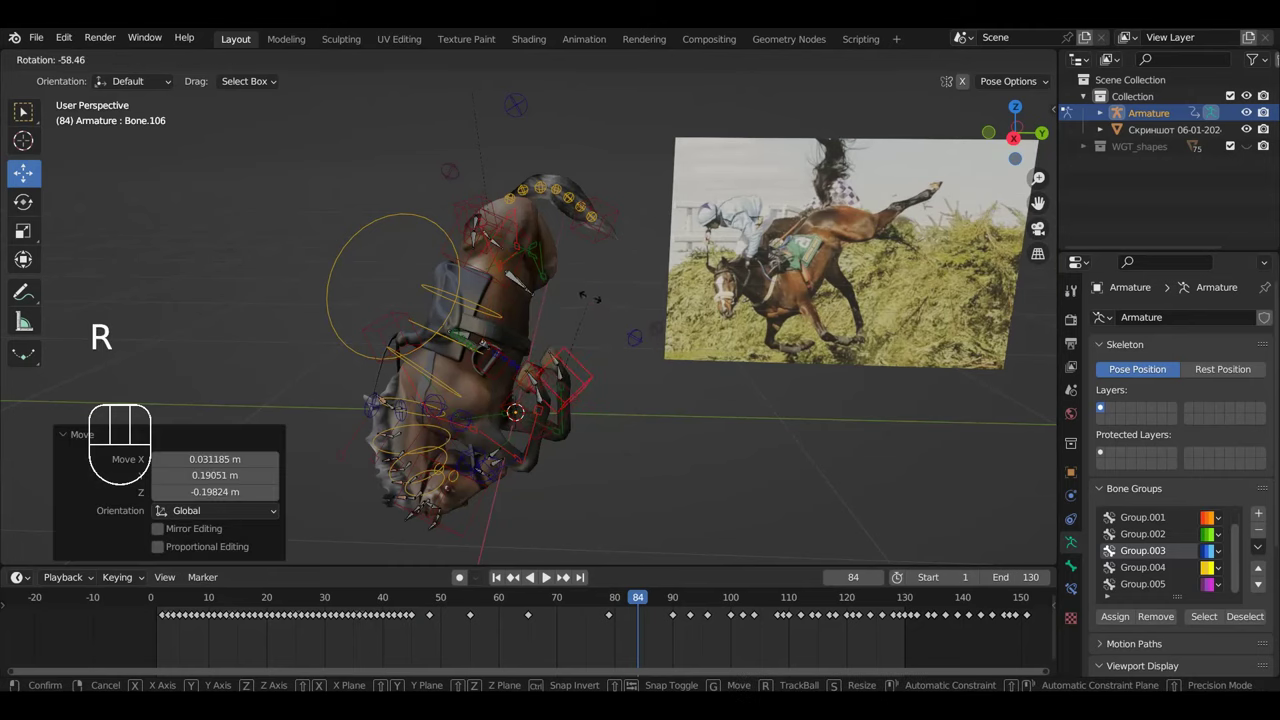
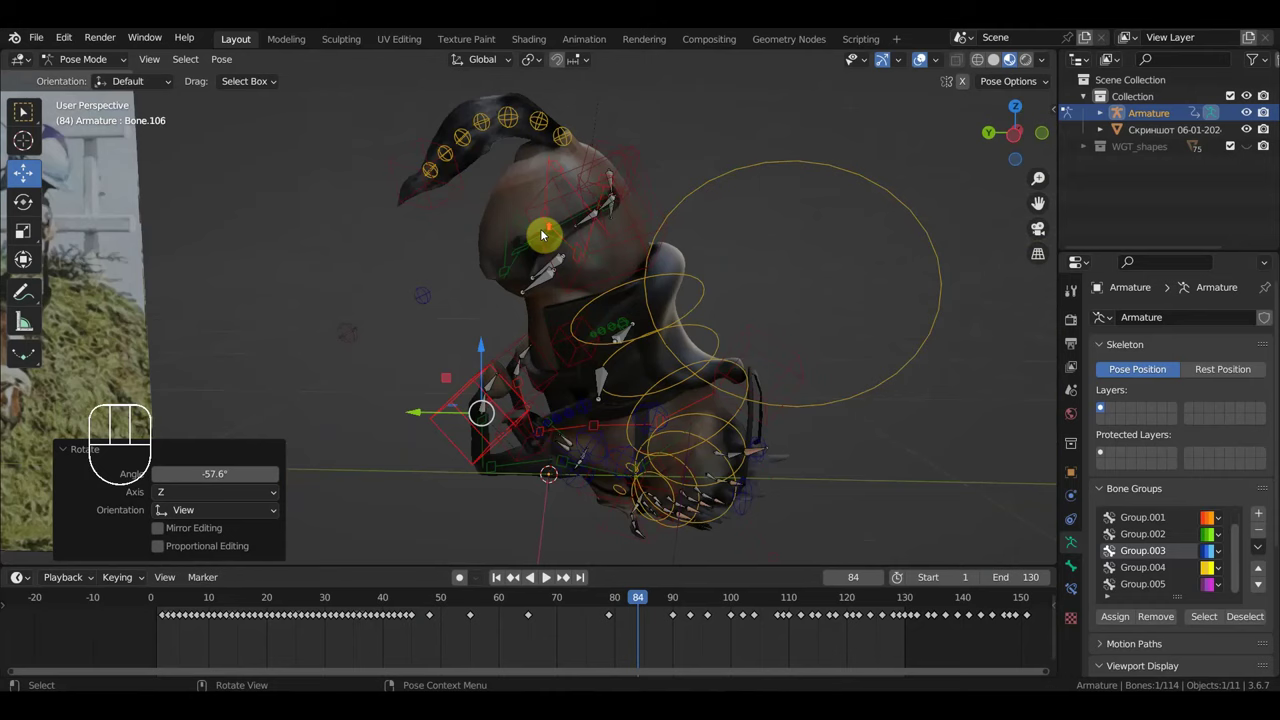
middle_click(496, 255)
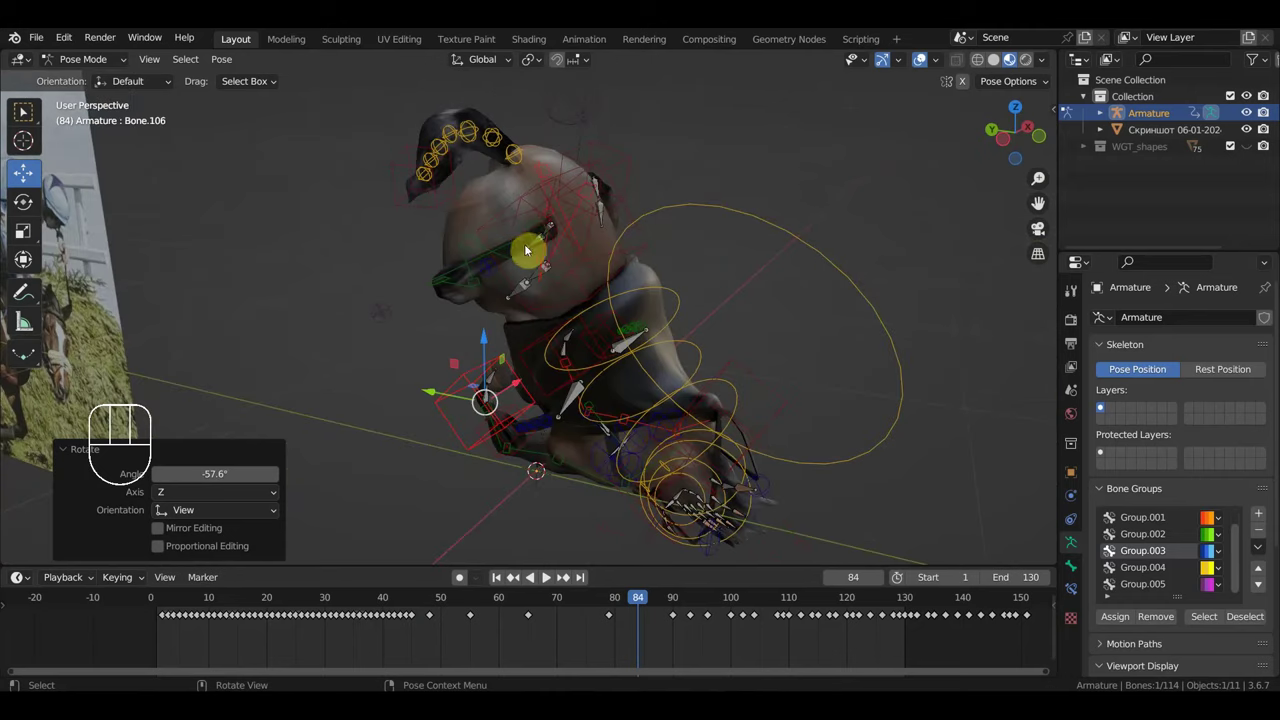
Step: Select a front leg control and move and rotate it to match the photo's landing
click(524, 213)
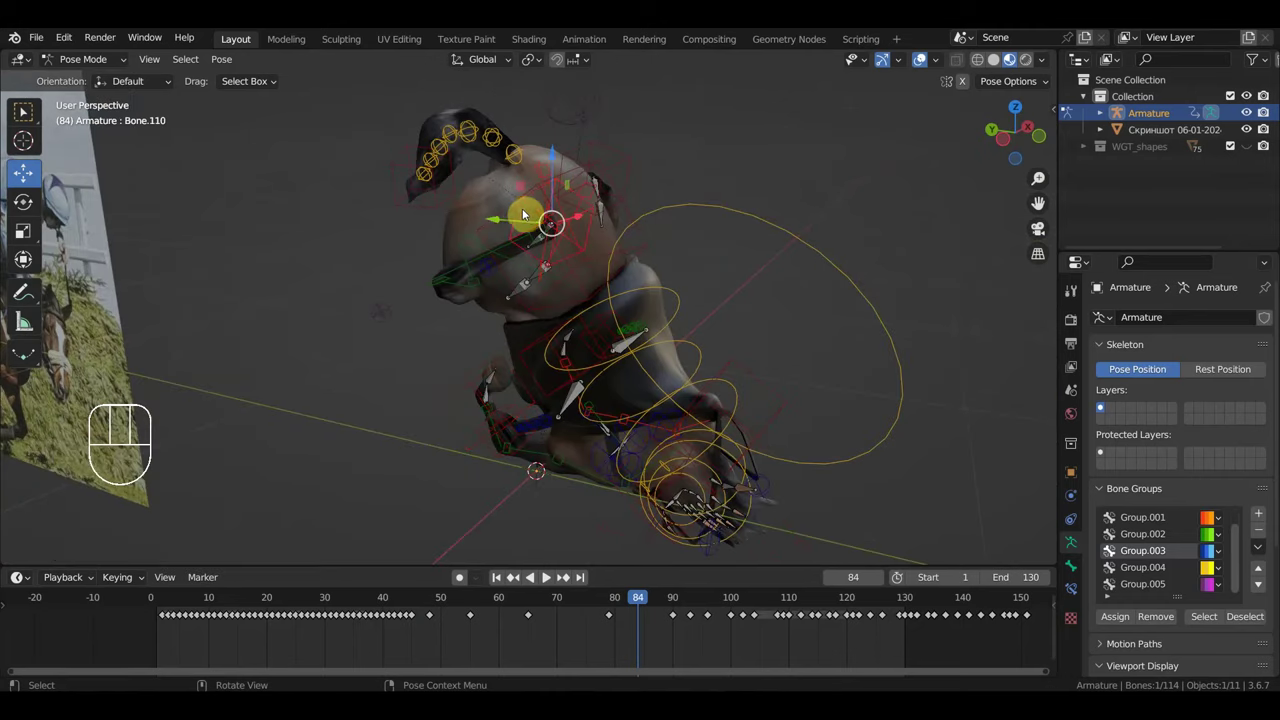
drag(548, 205, 451, 219)
drag(528, 226, 666, 225)
key(g)
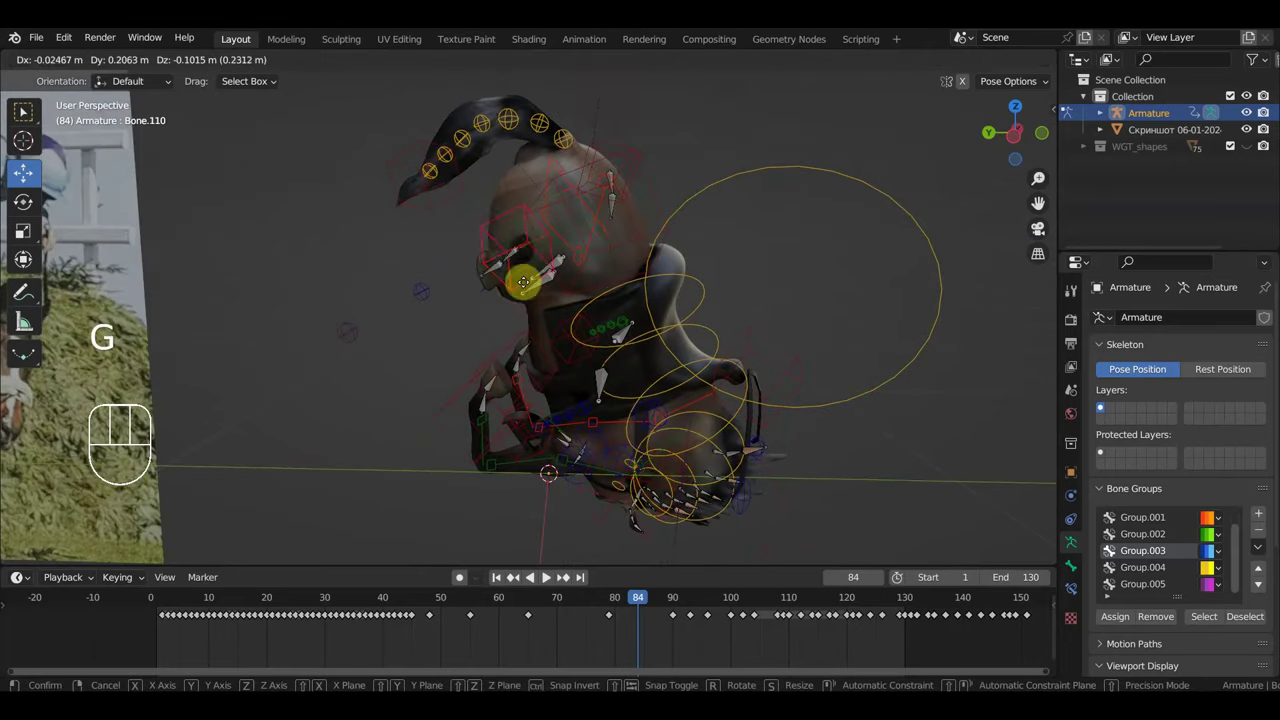
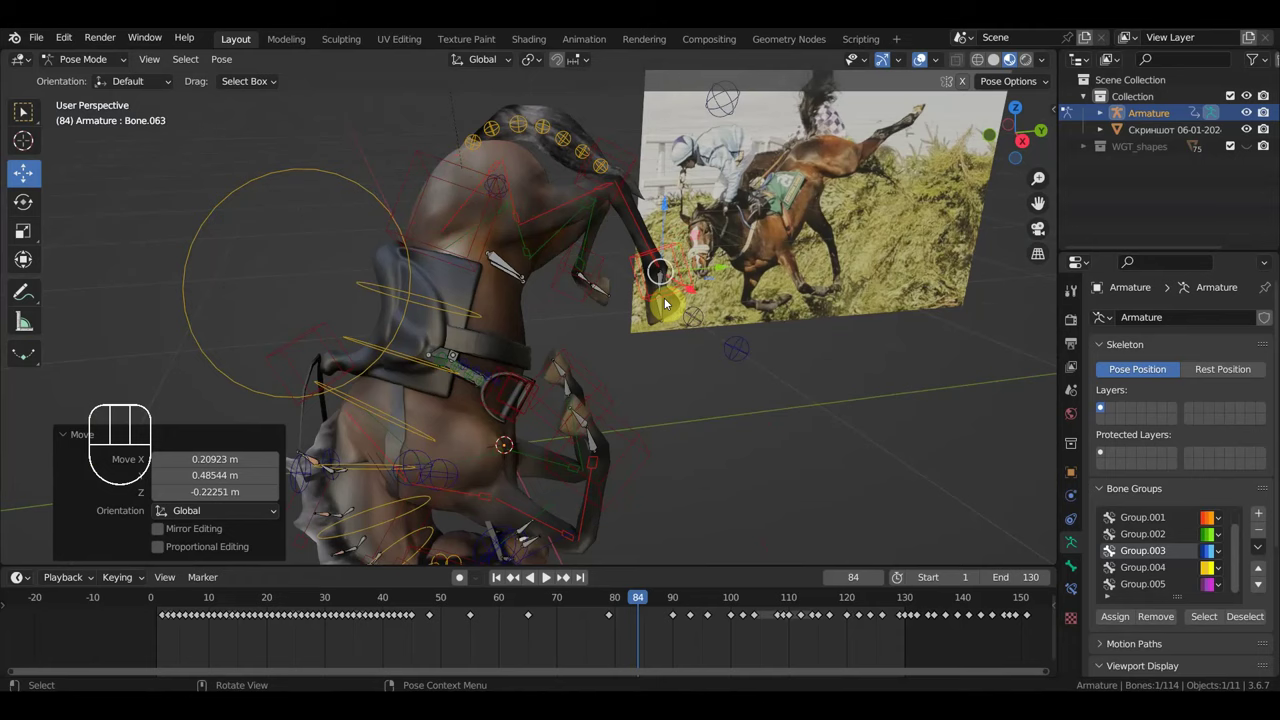
key(r)
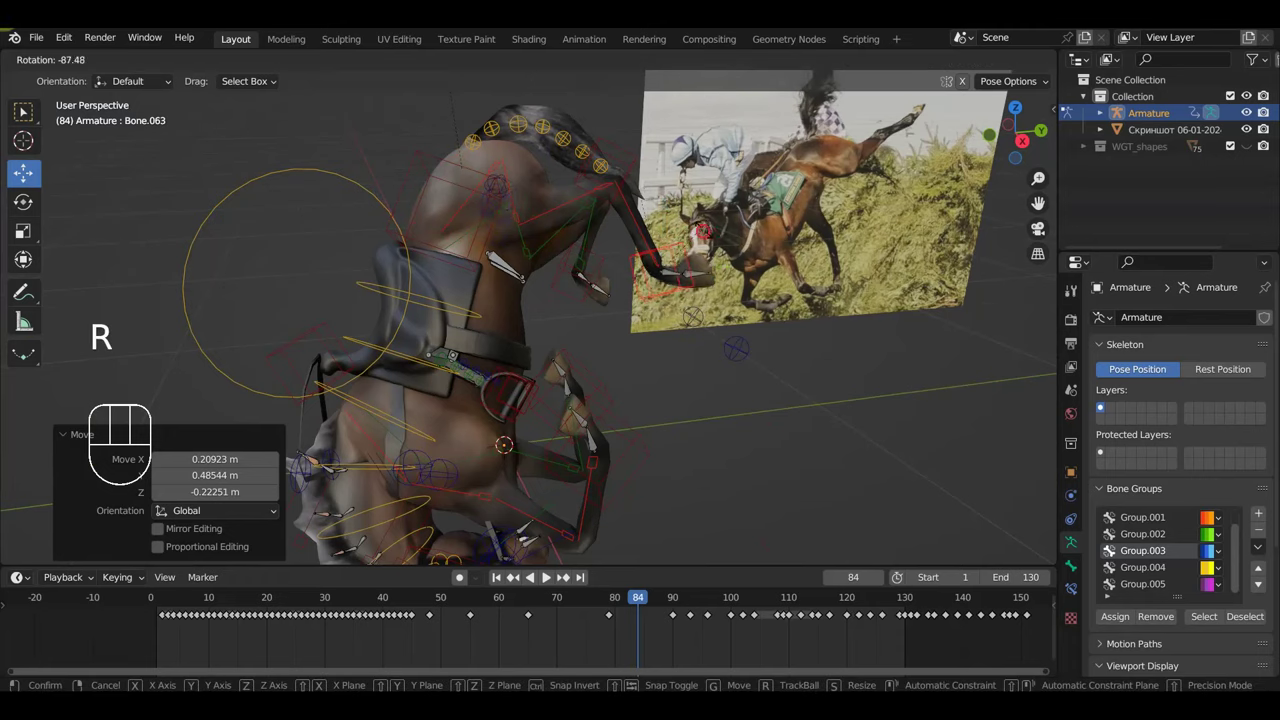
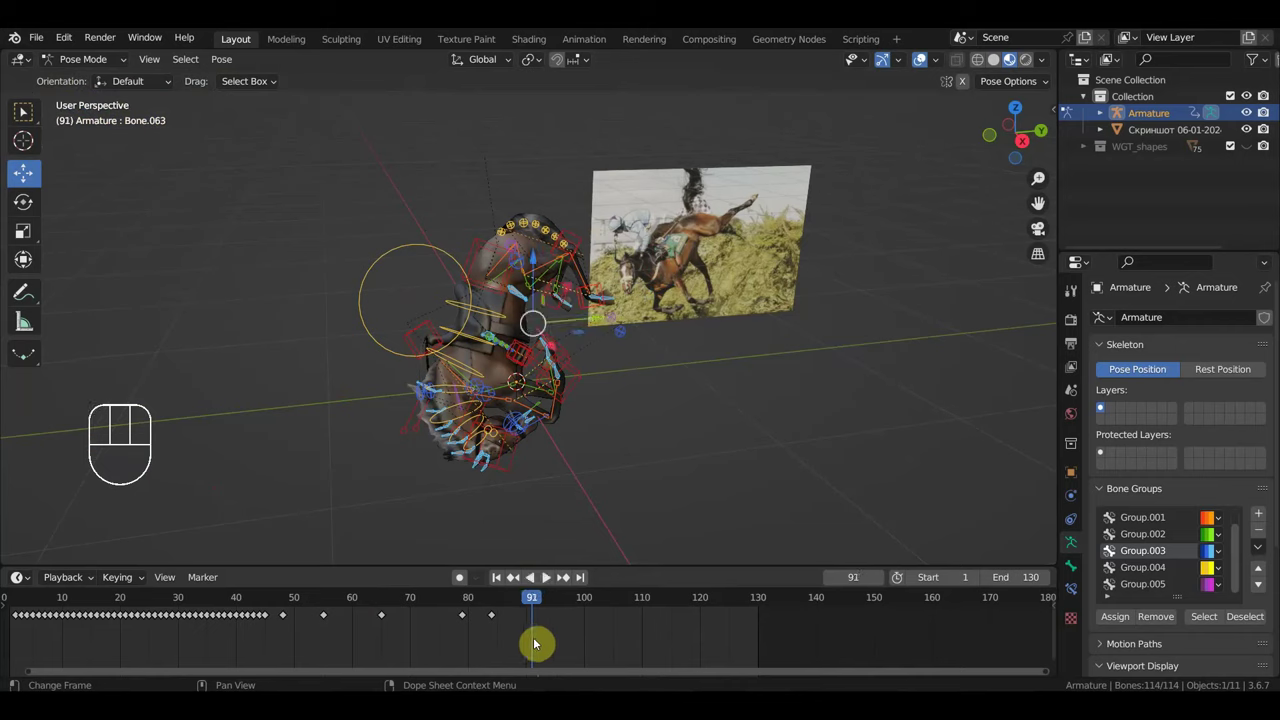
Step: Select every keyframe from frame 90 onward so the old tumble poses can be removed
key(ctrl+z)
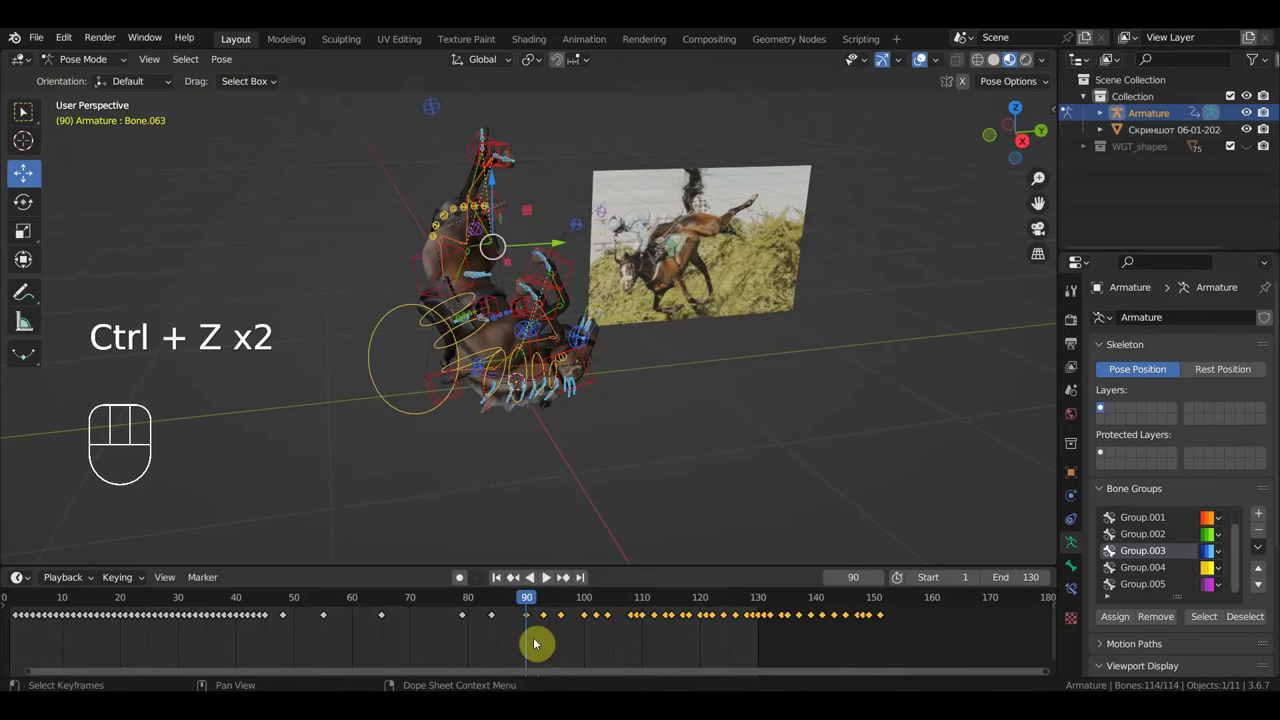
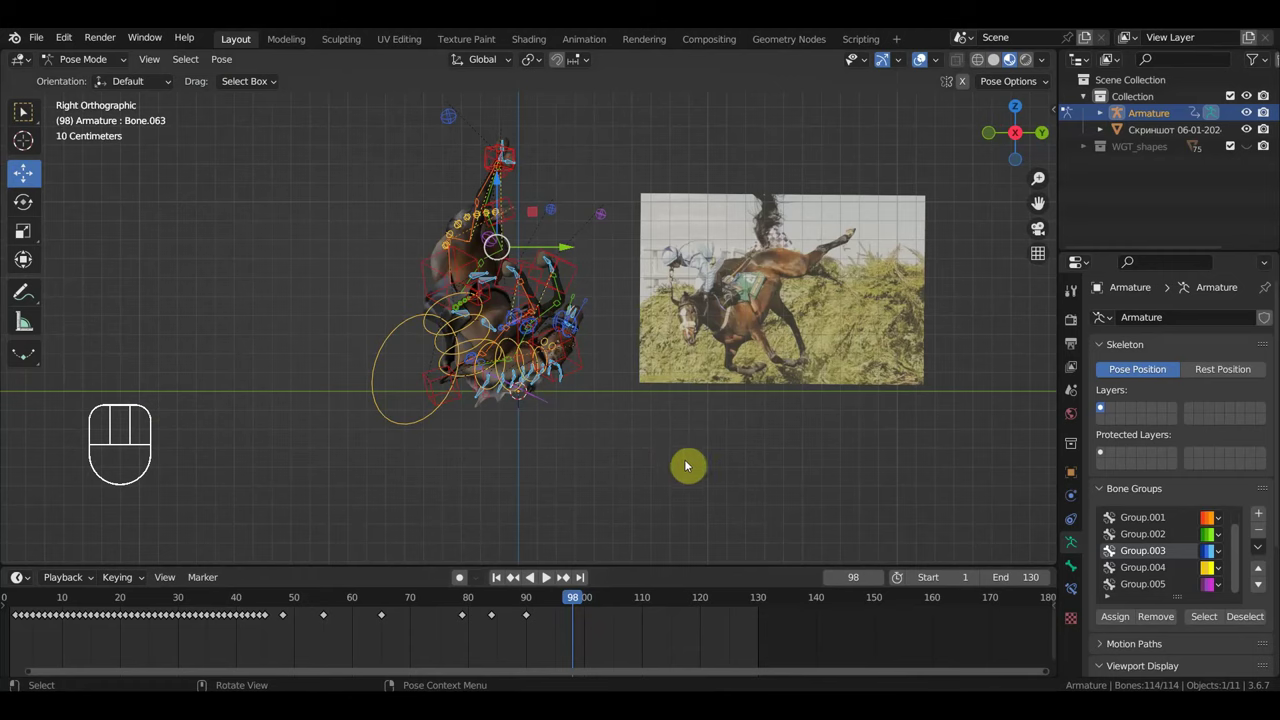
Step: Rotate the whole horse over into its tumble at frame 99, checking from an orbited view
key(r)
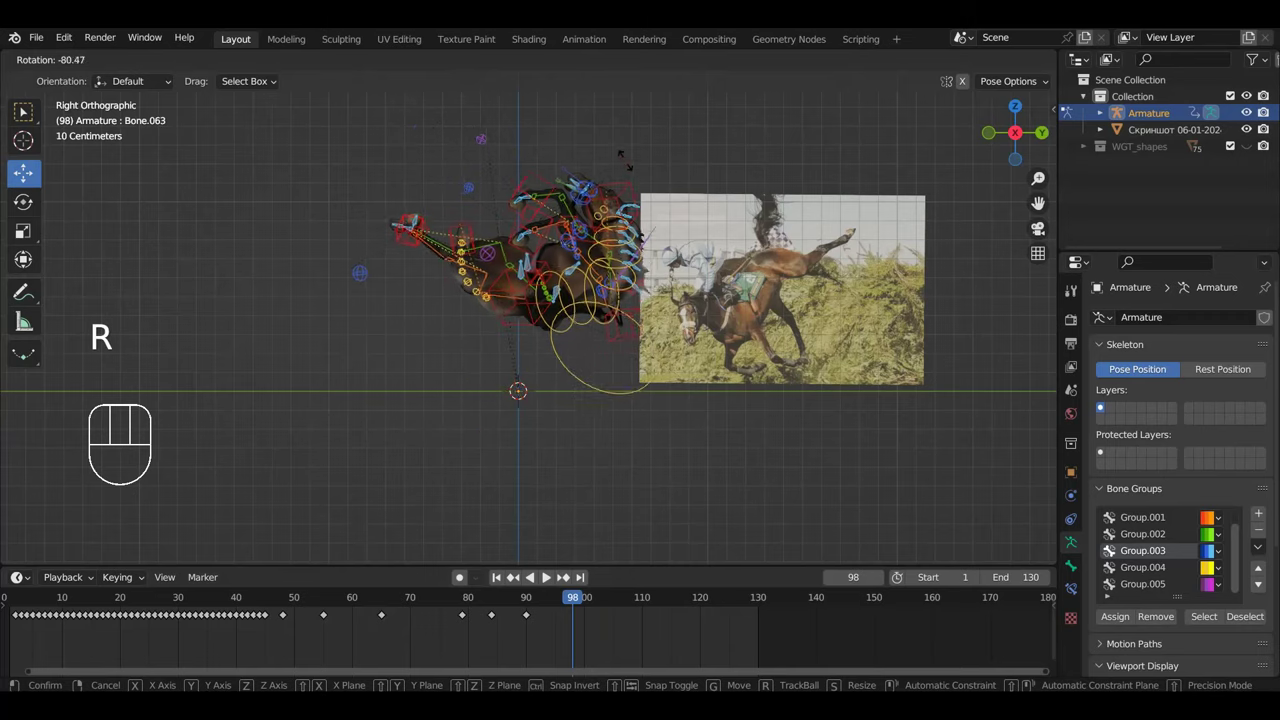
drag(701, 217, 498, 209)
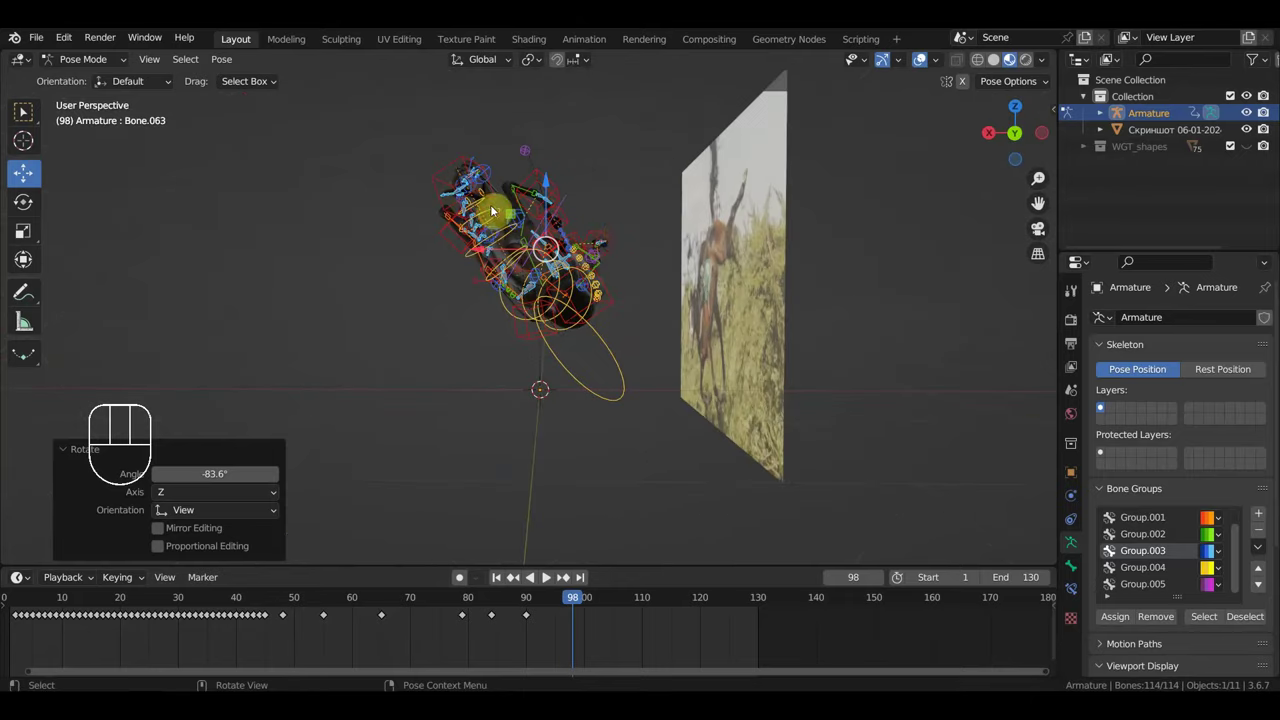
key(r)
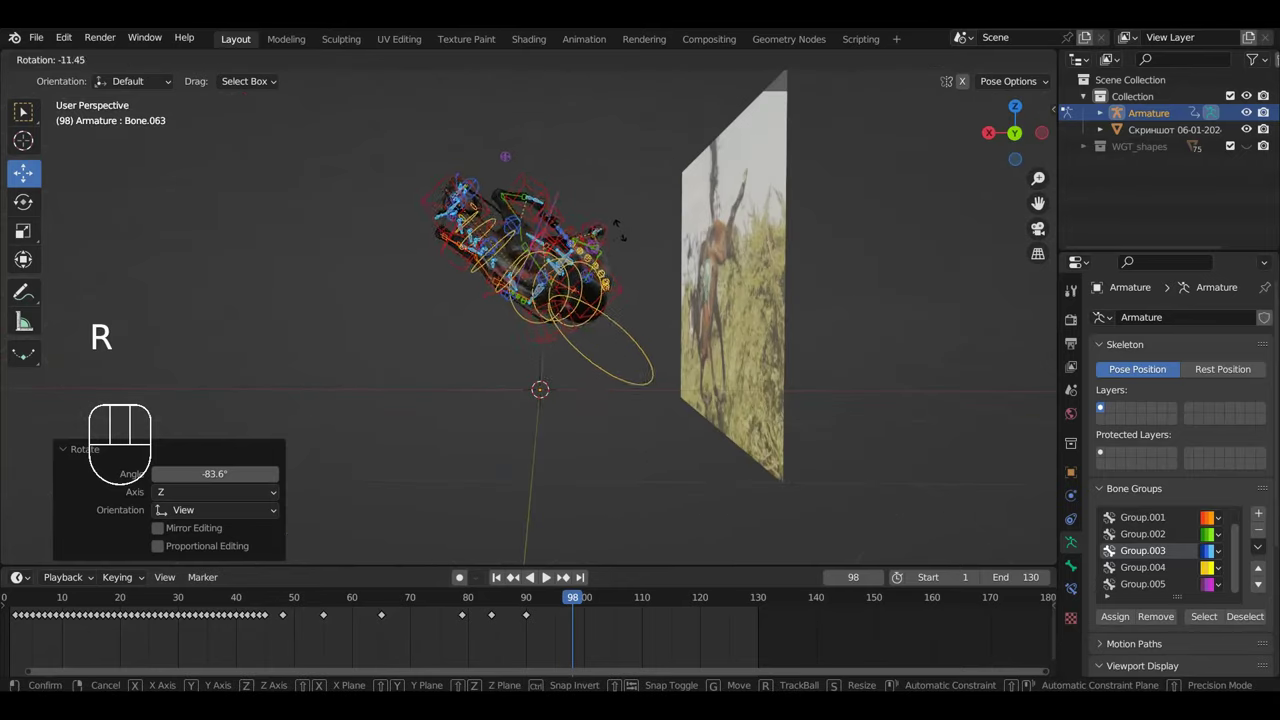
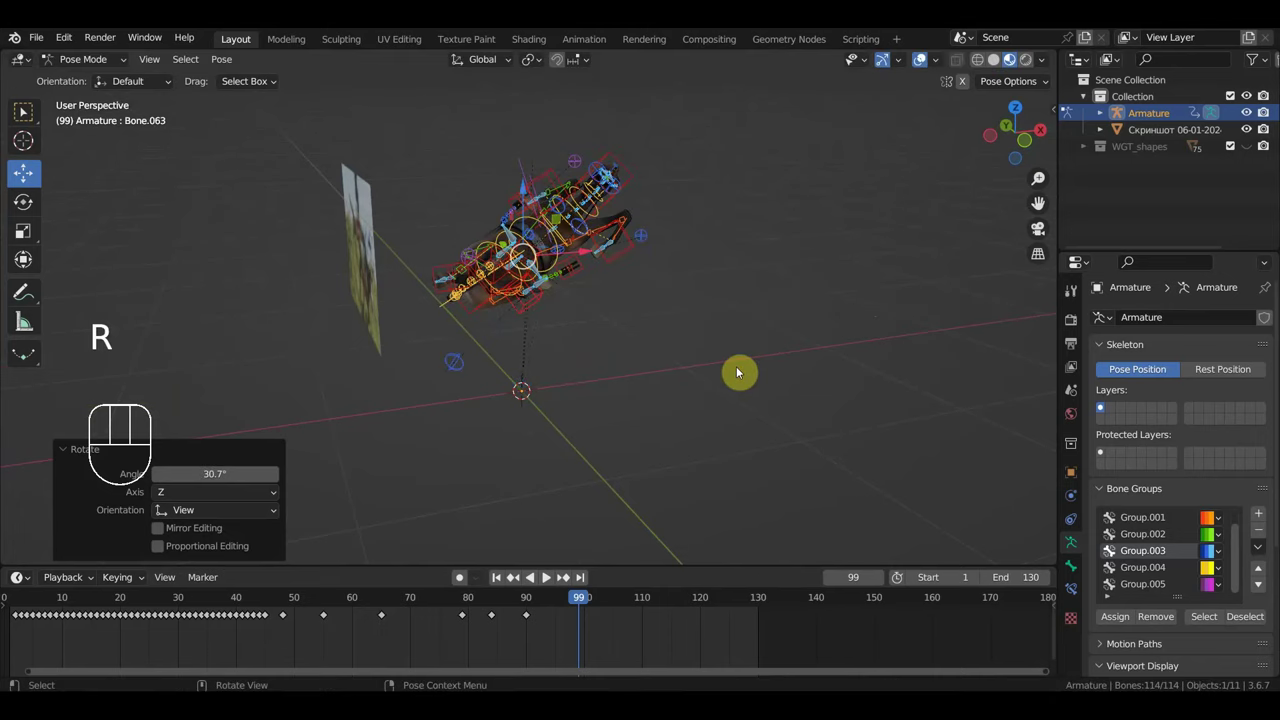
Step: From front view lower the horse and rotate it flatter, key Location & Rotation for all bones, return to frame 83
key(KP_1)
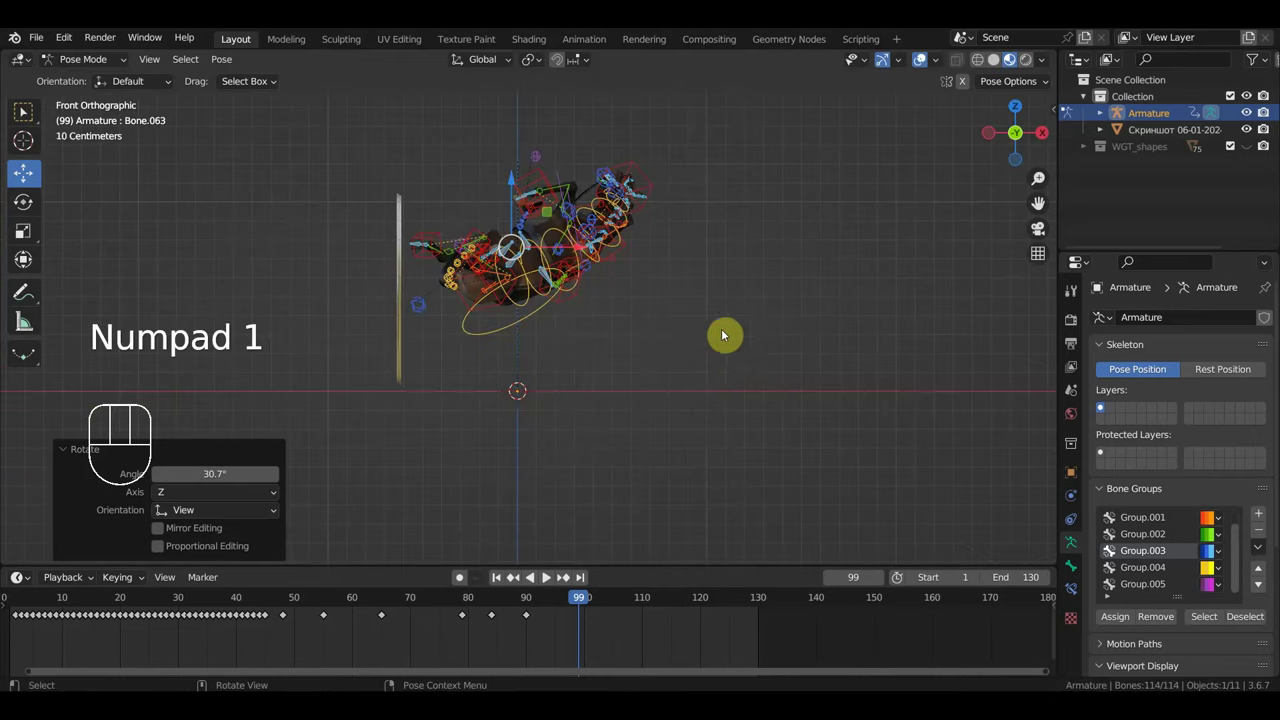
key(g)
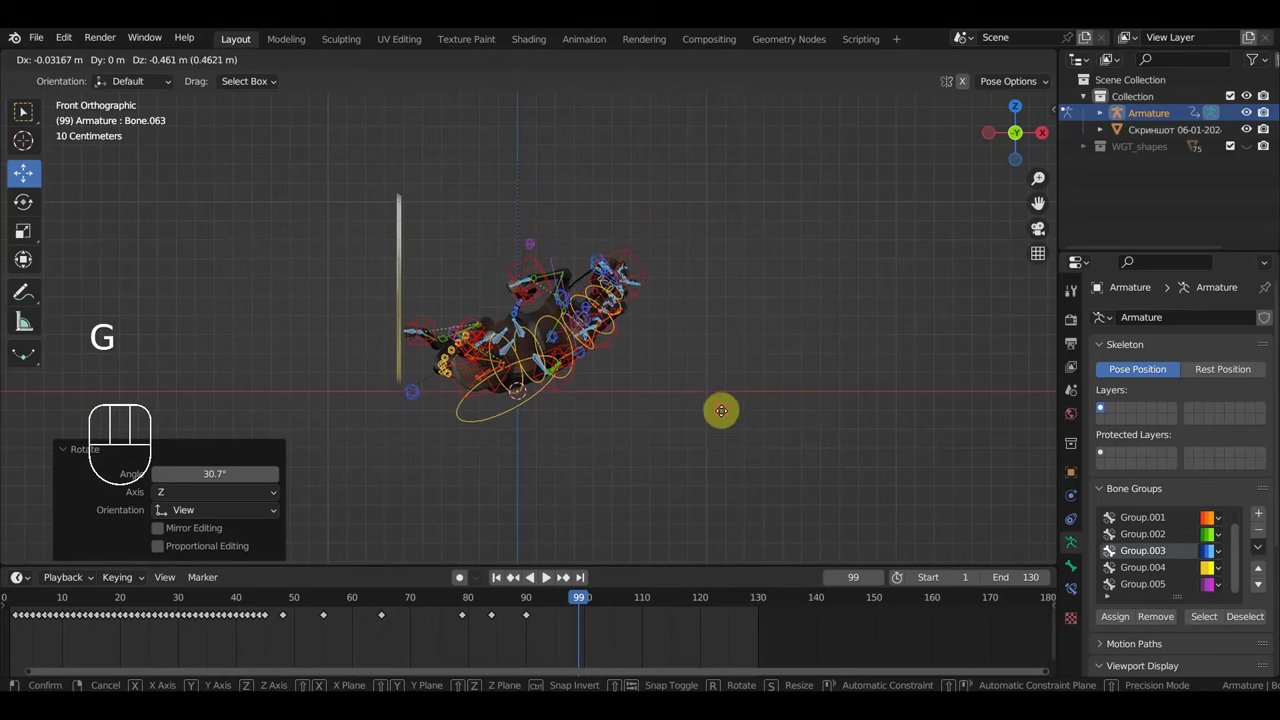
key(r)
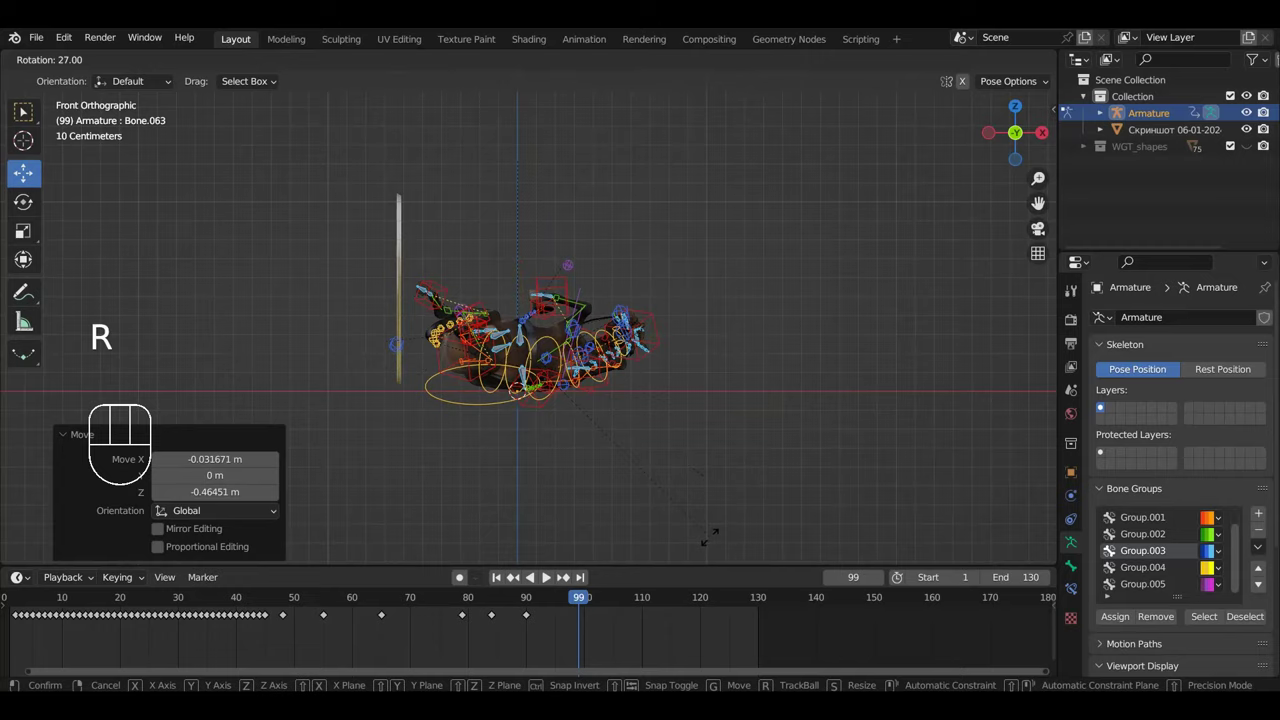
drag(798, 445, 609, 464)
scroll(down, 3)
key(a)
key(i)
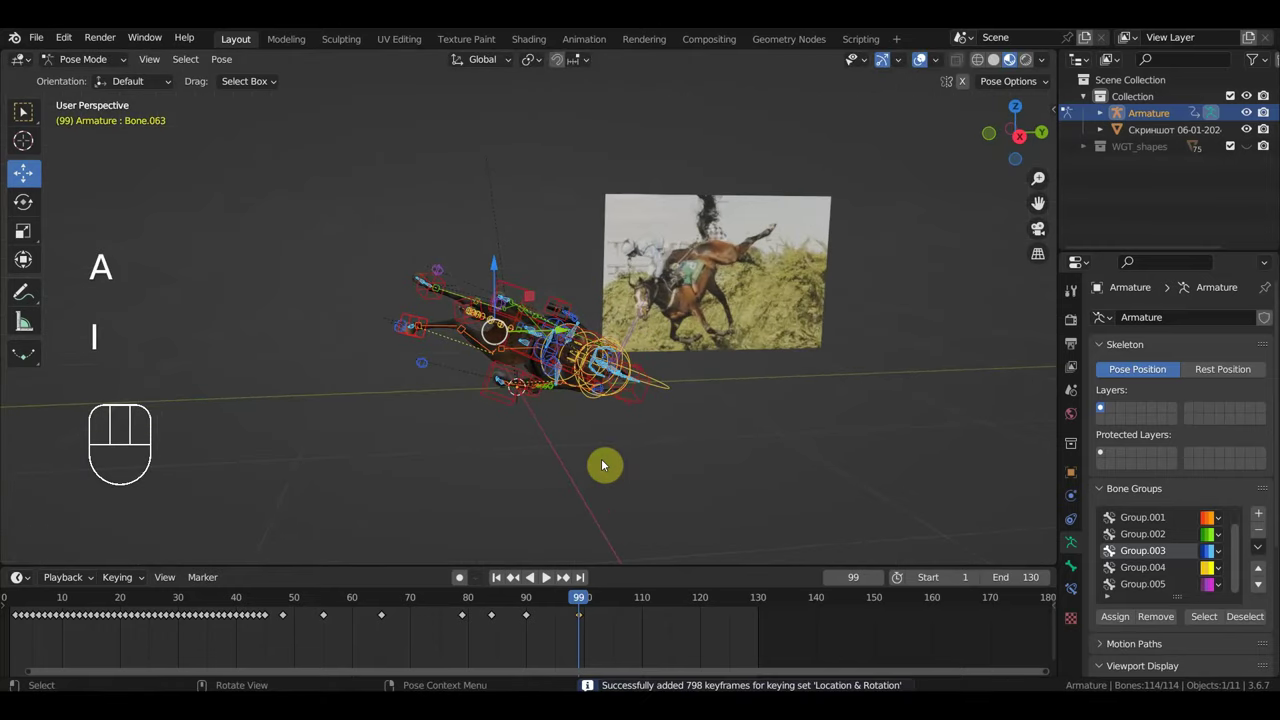
drag(578, 603, 523, 609)
Step: From front view rotate the horse's body forward at frame 83 to match the dive
key(KP_3)
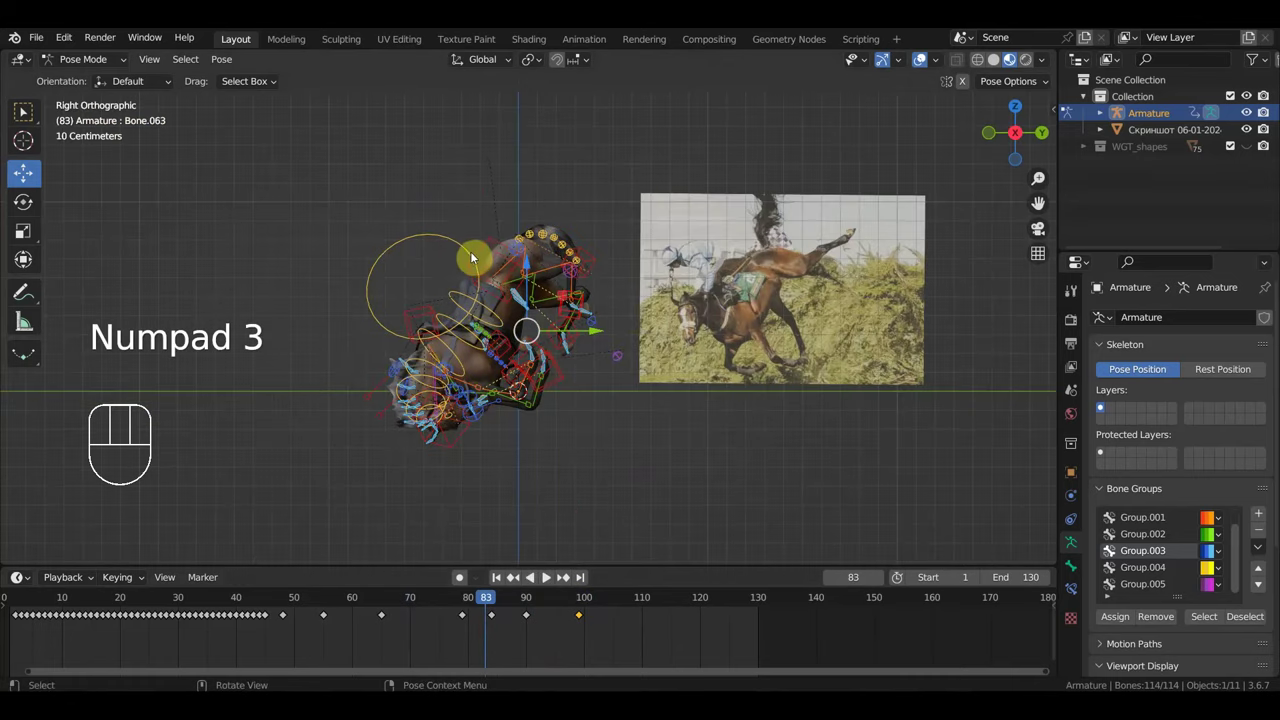
drag(726, 313, 807, 308)
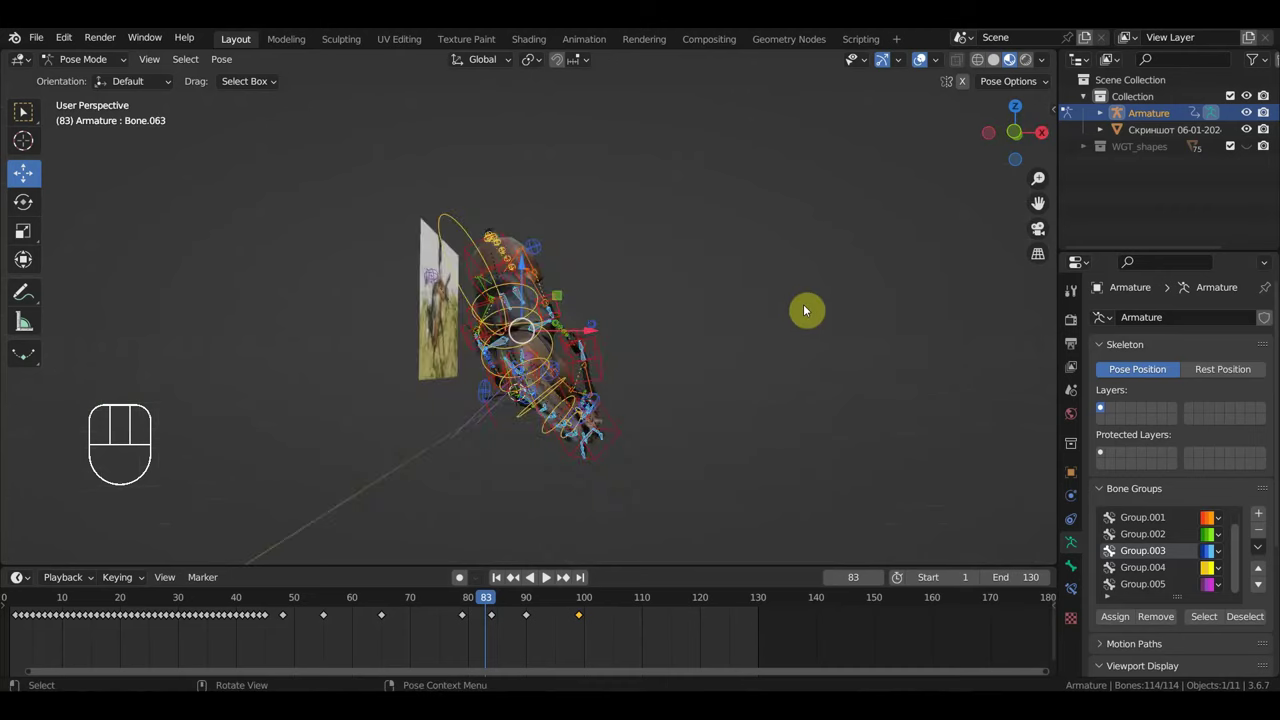
key(KP_1)
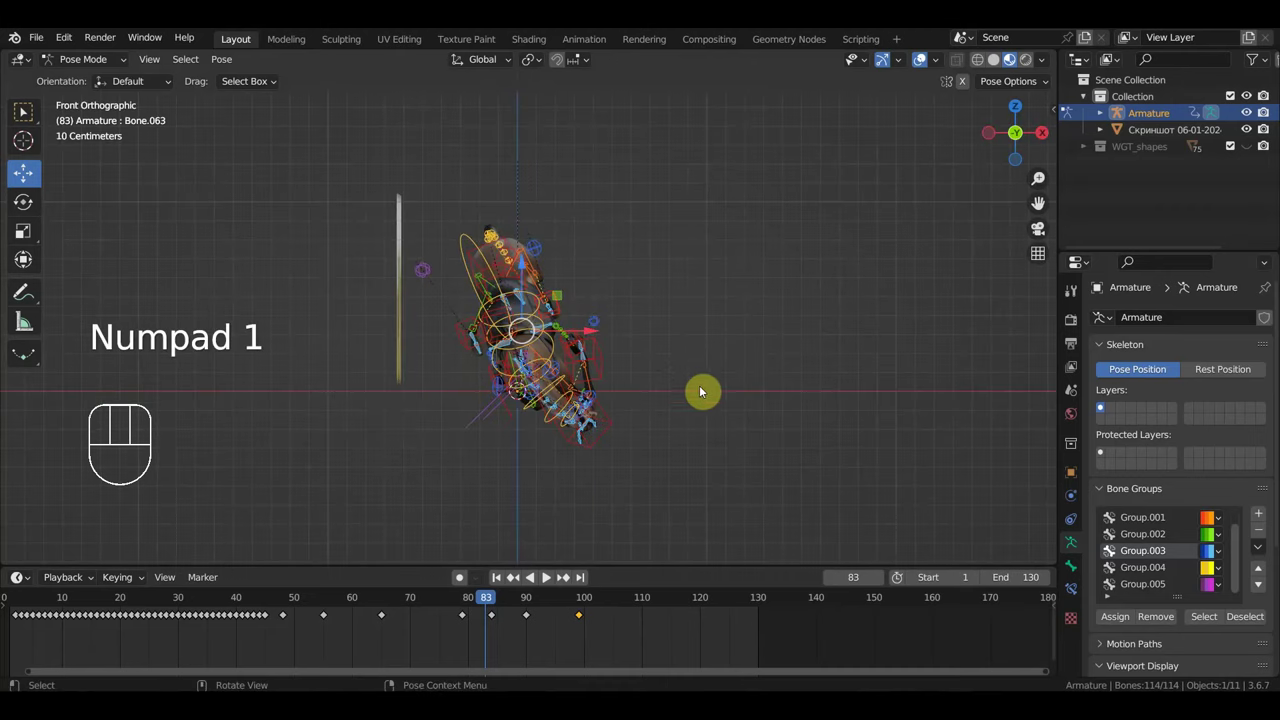
key(r)
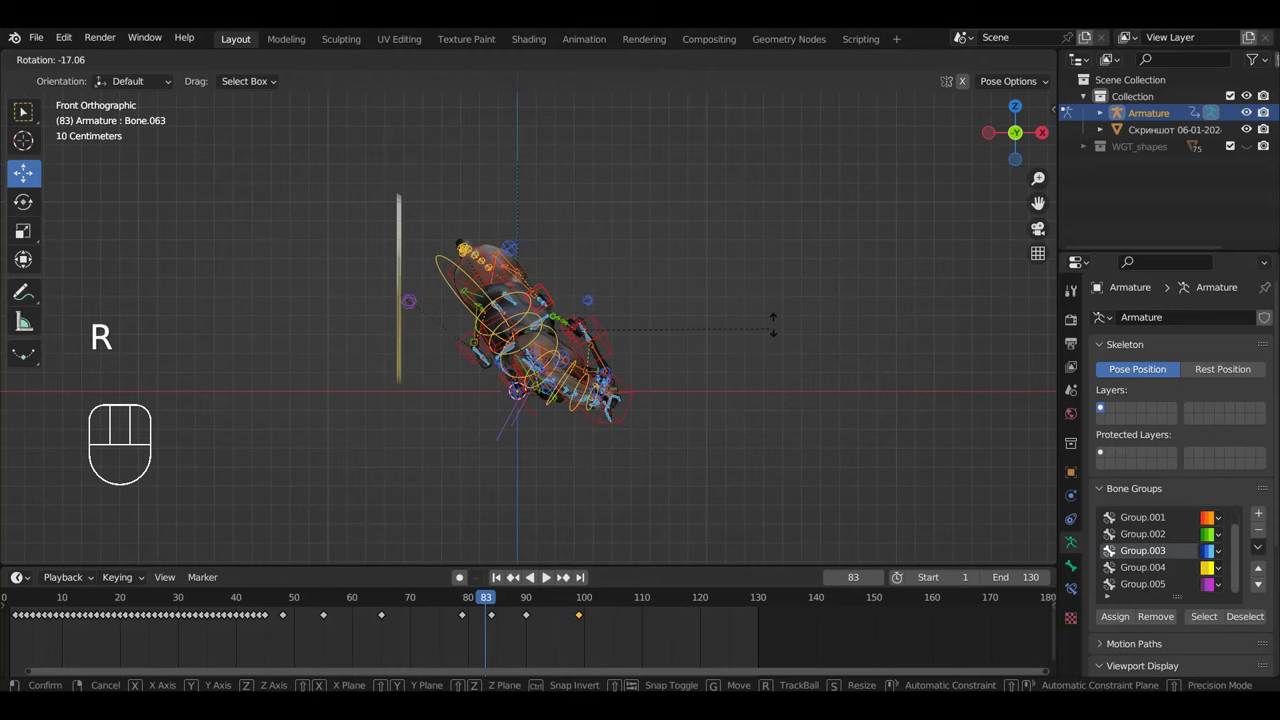
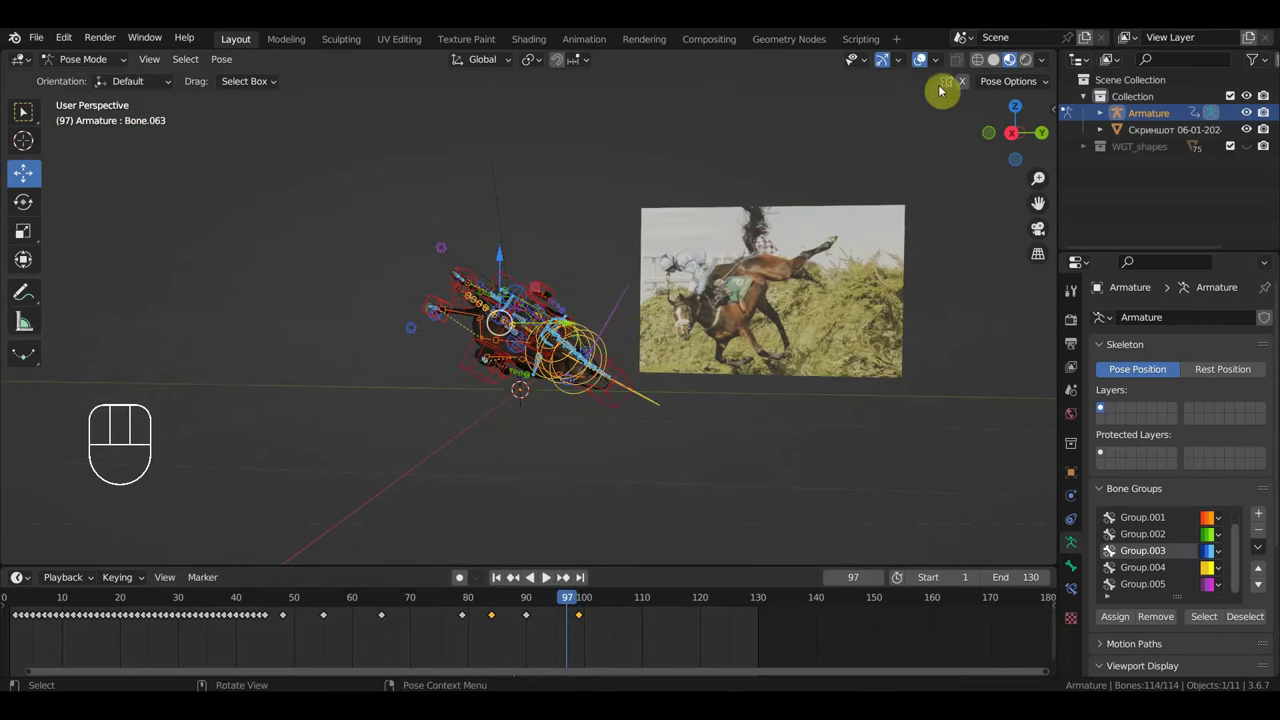
Step: Scrub to frame 110 and orbit to compare the lying horse with the photo, hiding rig controls
drag(555, 602, 652, 641)
drag(639, 494, 852, 509)
drag(692, 453, 420, 423)
key(KP_3)
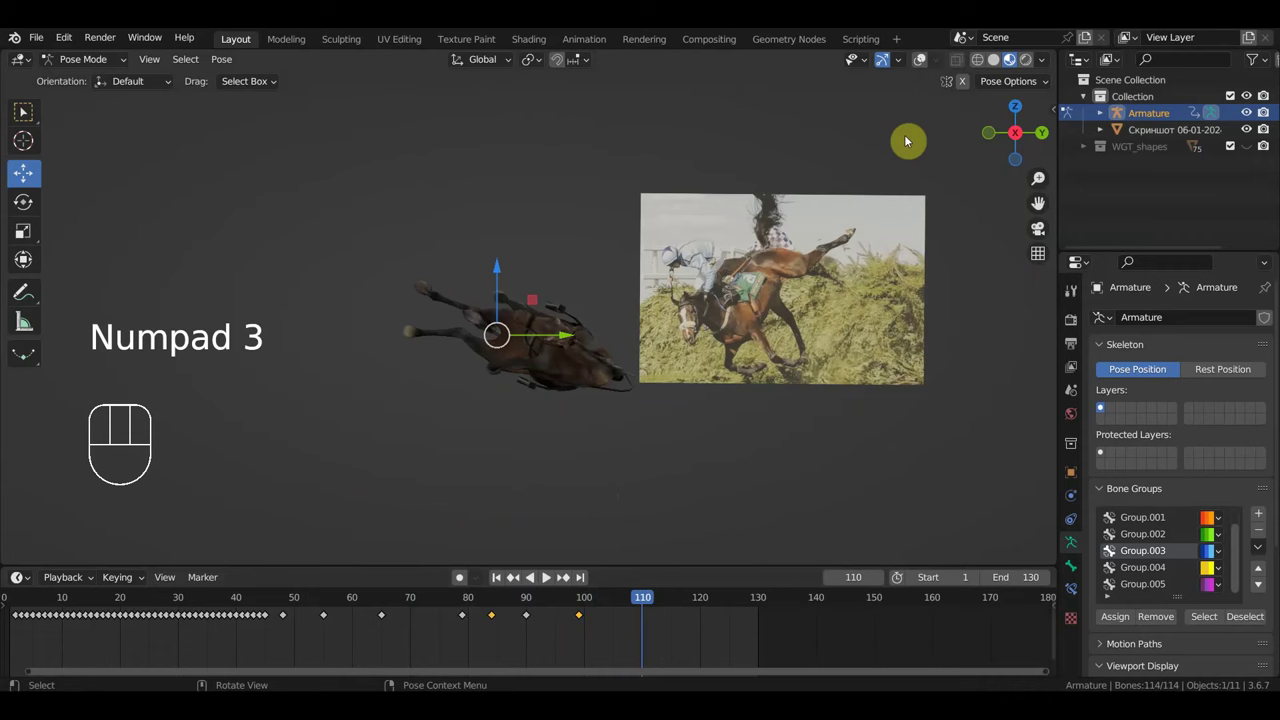
Step: From side view rotate the horse to tip it forward at frame 110, then orbit to check
key(a)
key(r)
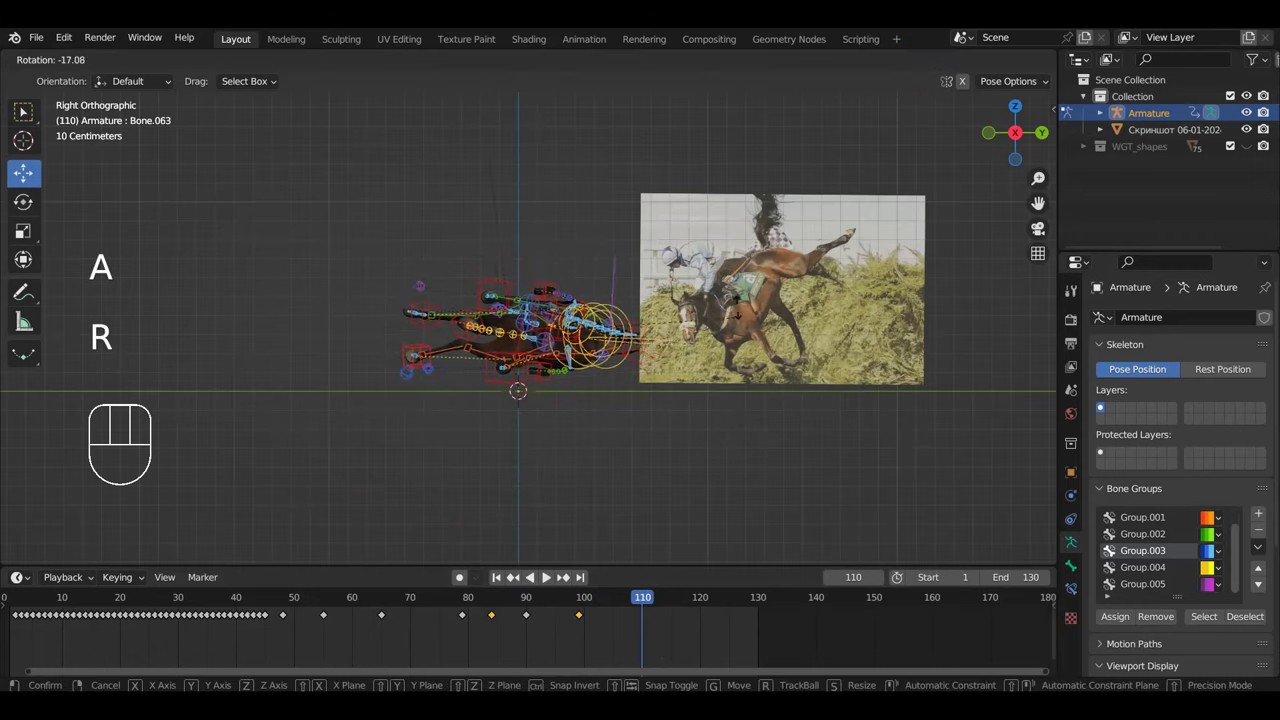
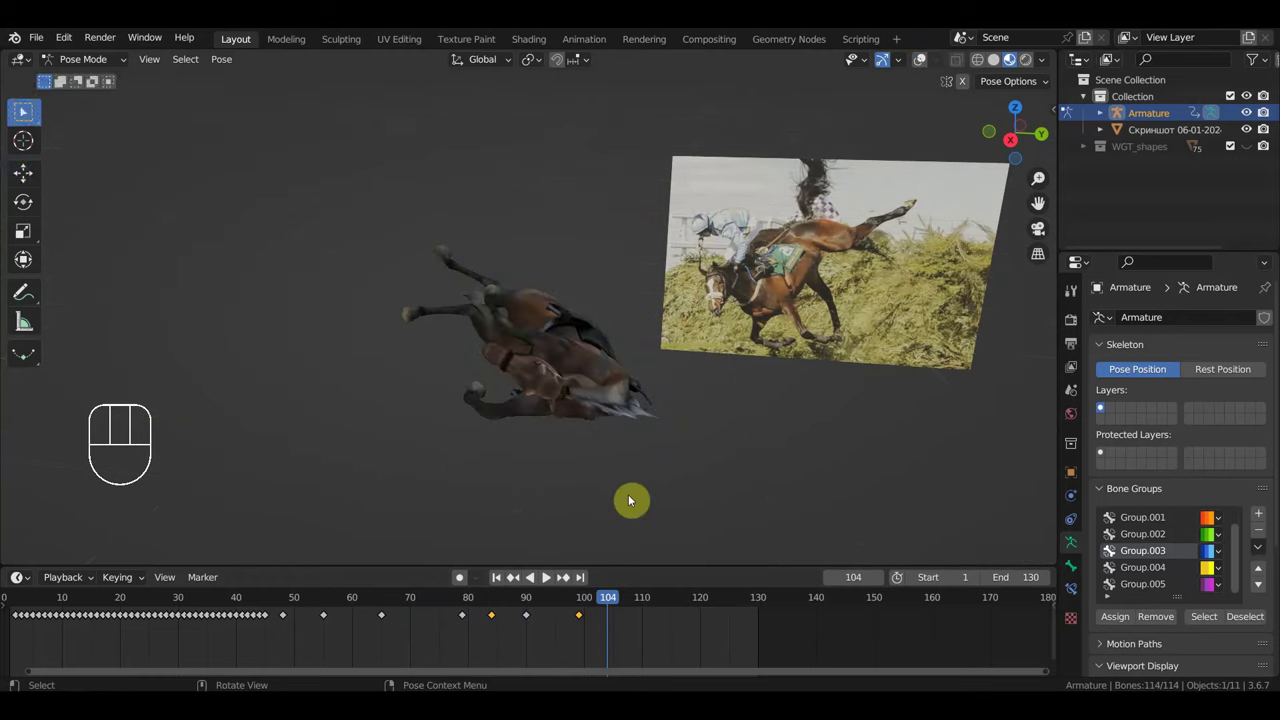
drag(584, 601, 665, 599)
drag(597, 522, 858, 489)
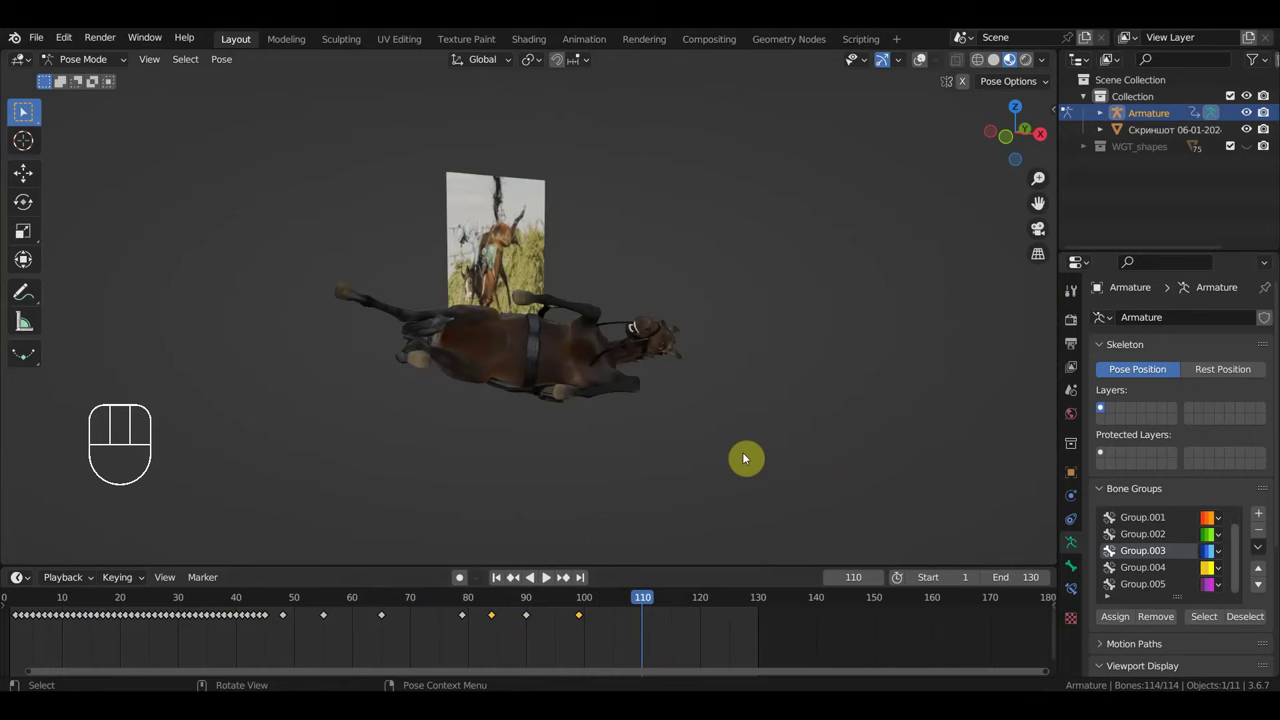
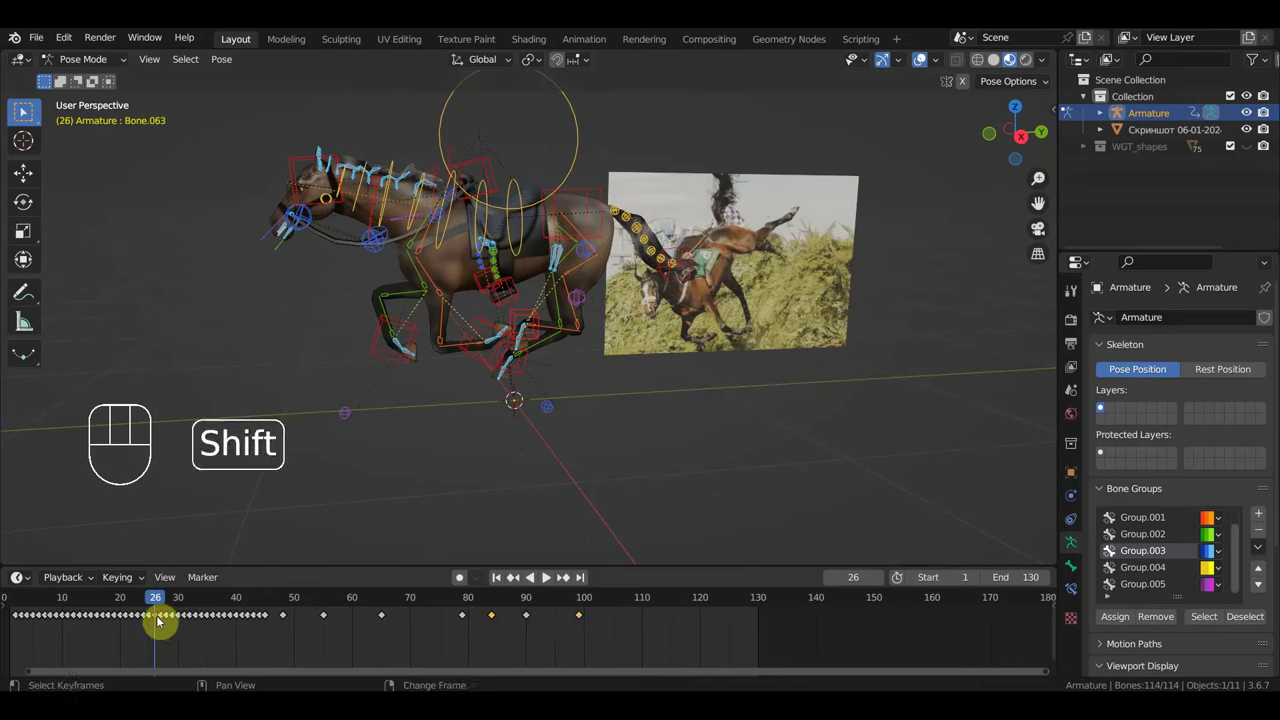
Step: Duplicate the frame 26 keyframe to frame 110 and jump there, viewing the horse from the top
key(shift+d)
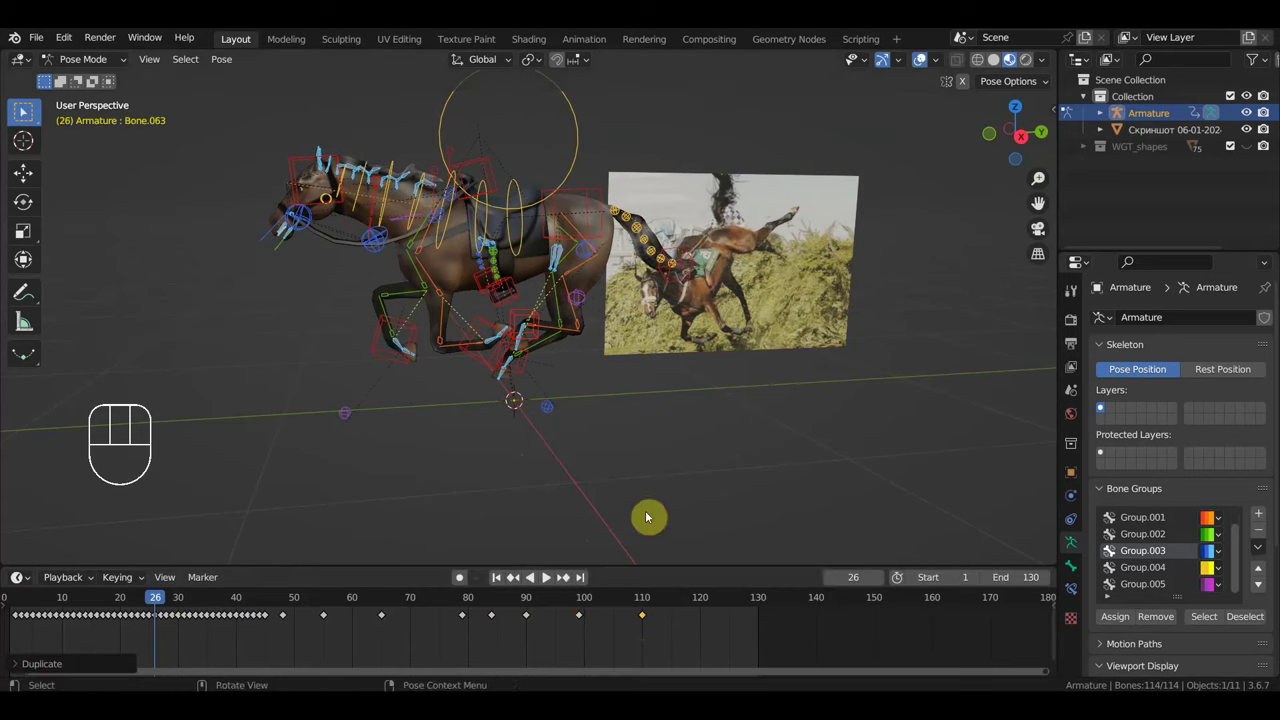
click(587, 606)
drag(630, 608, 676, 610)
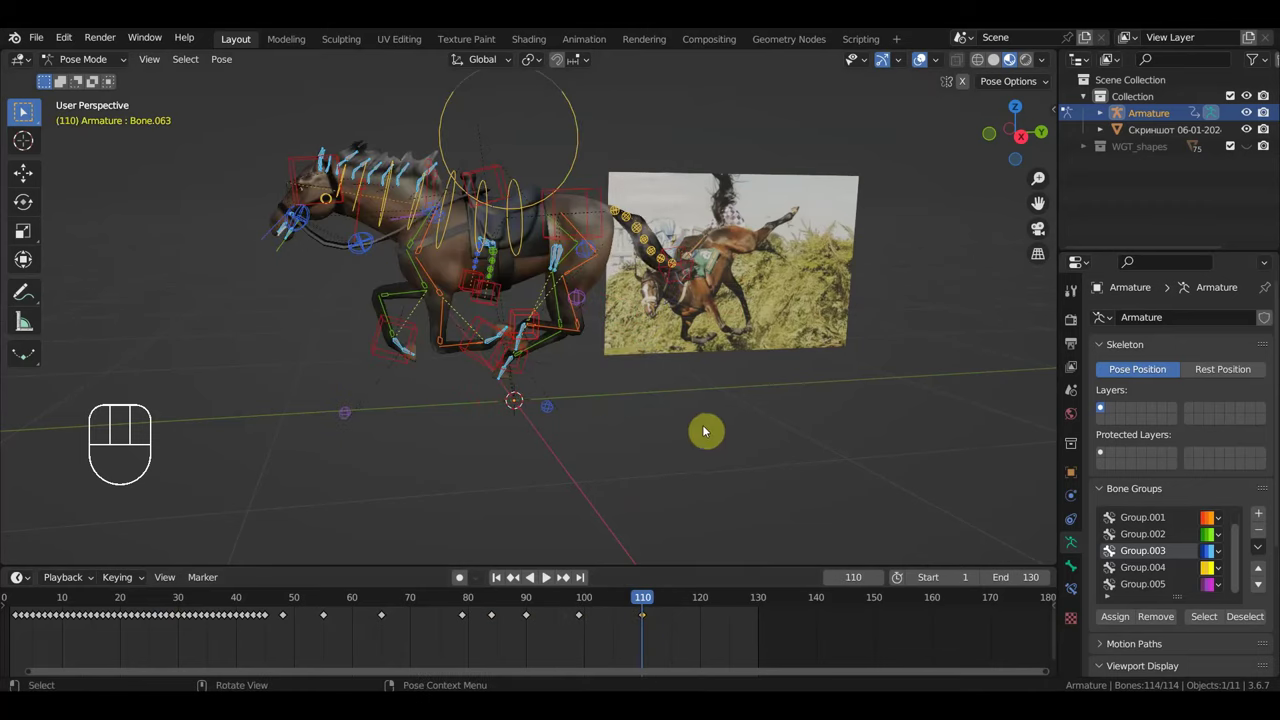
key(KP_7)
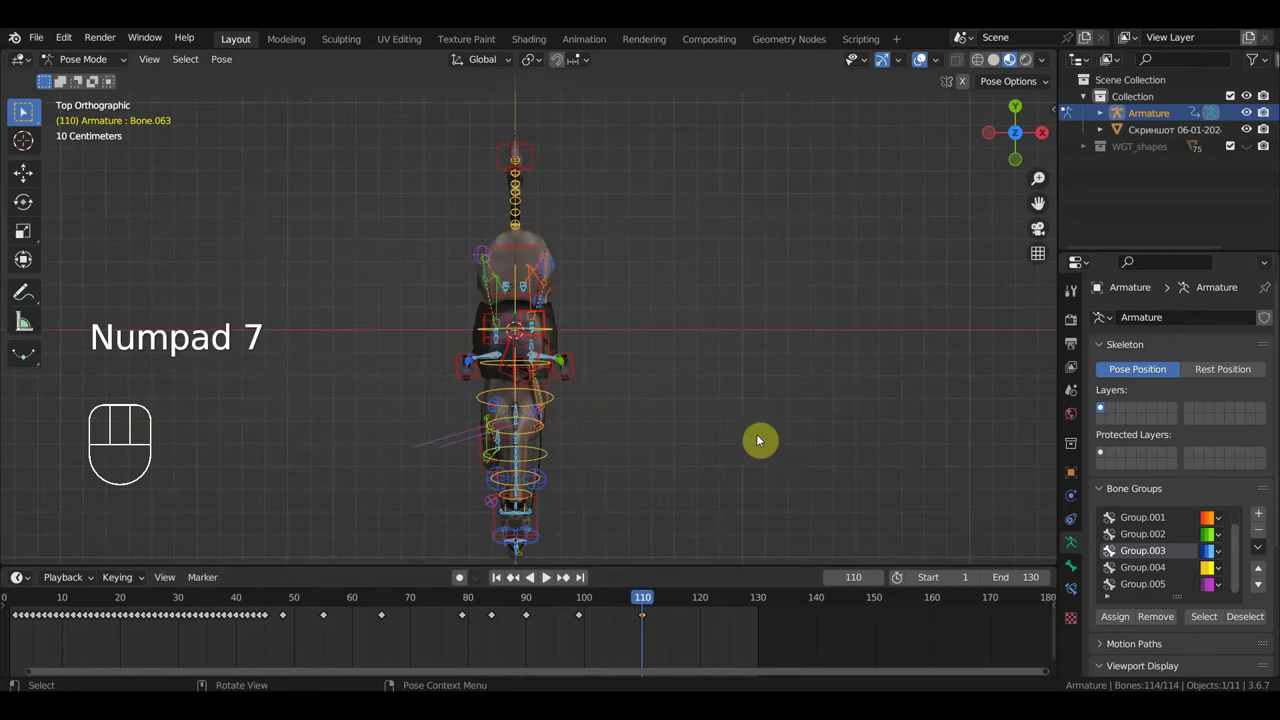
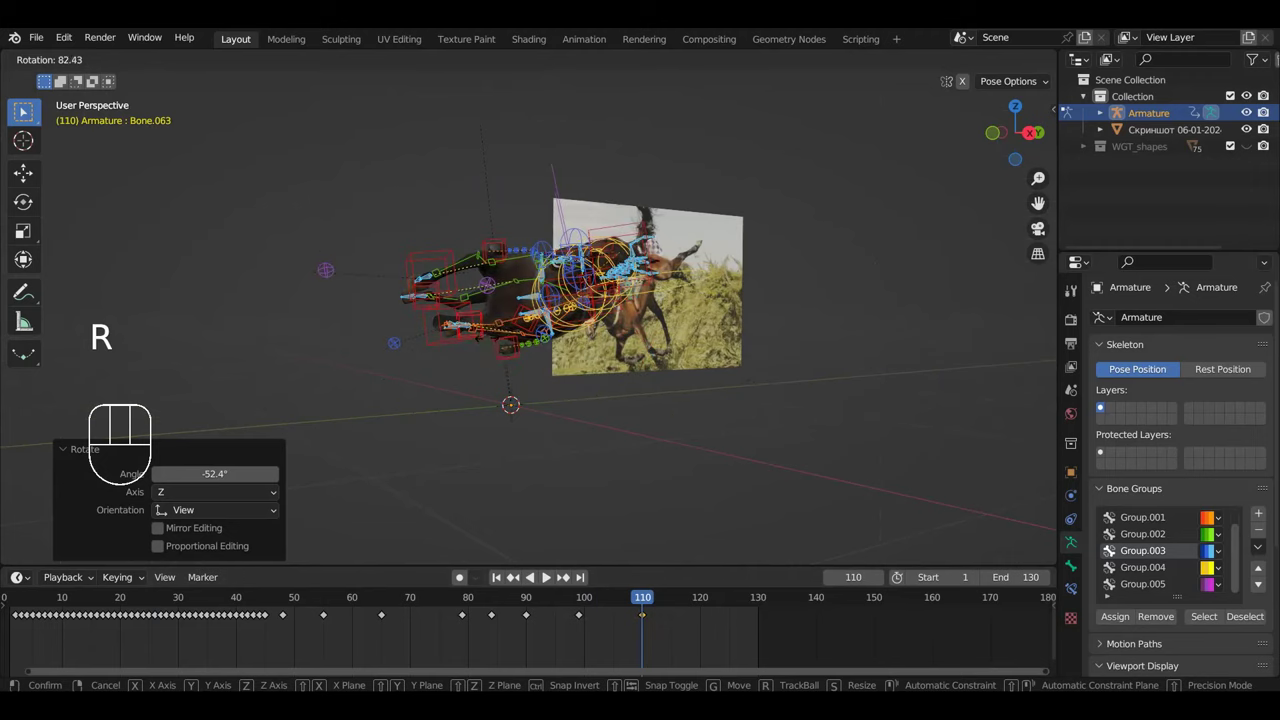
Step: Roll the horse's body onto its side in side view and shift it into position at frame 110
key(KP_3)
key(g)
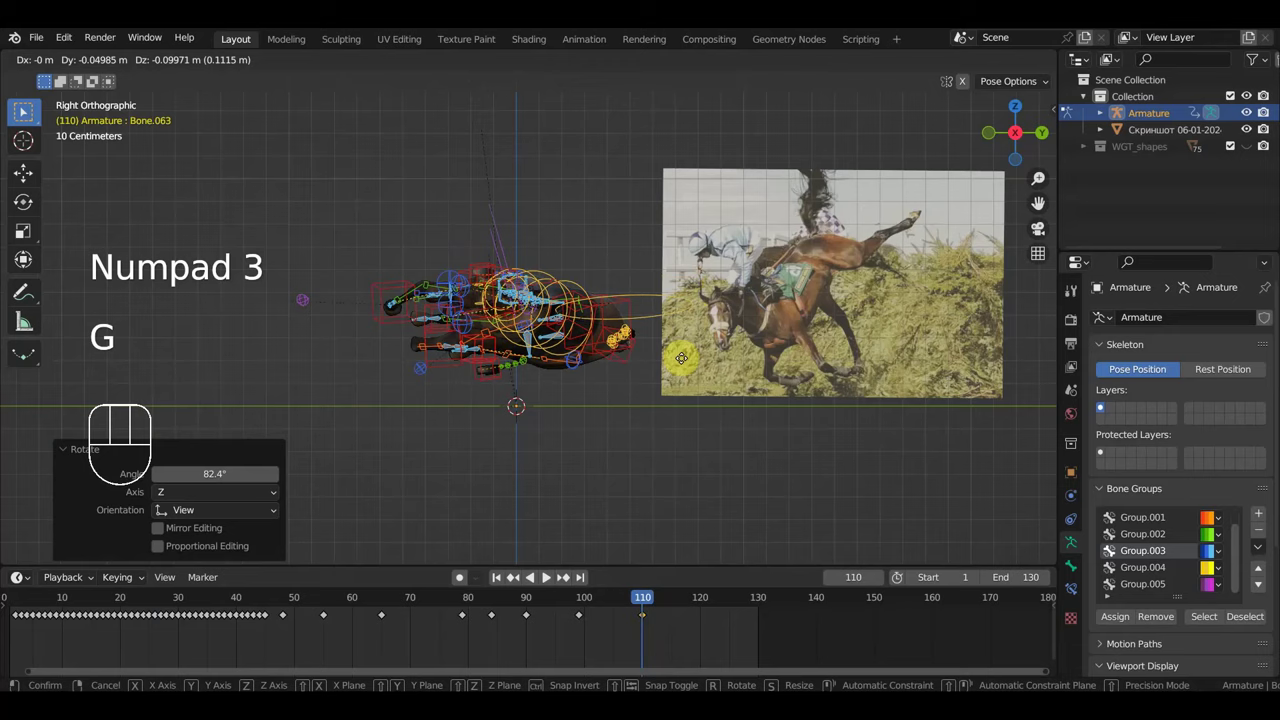
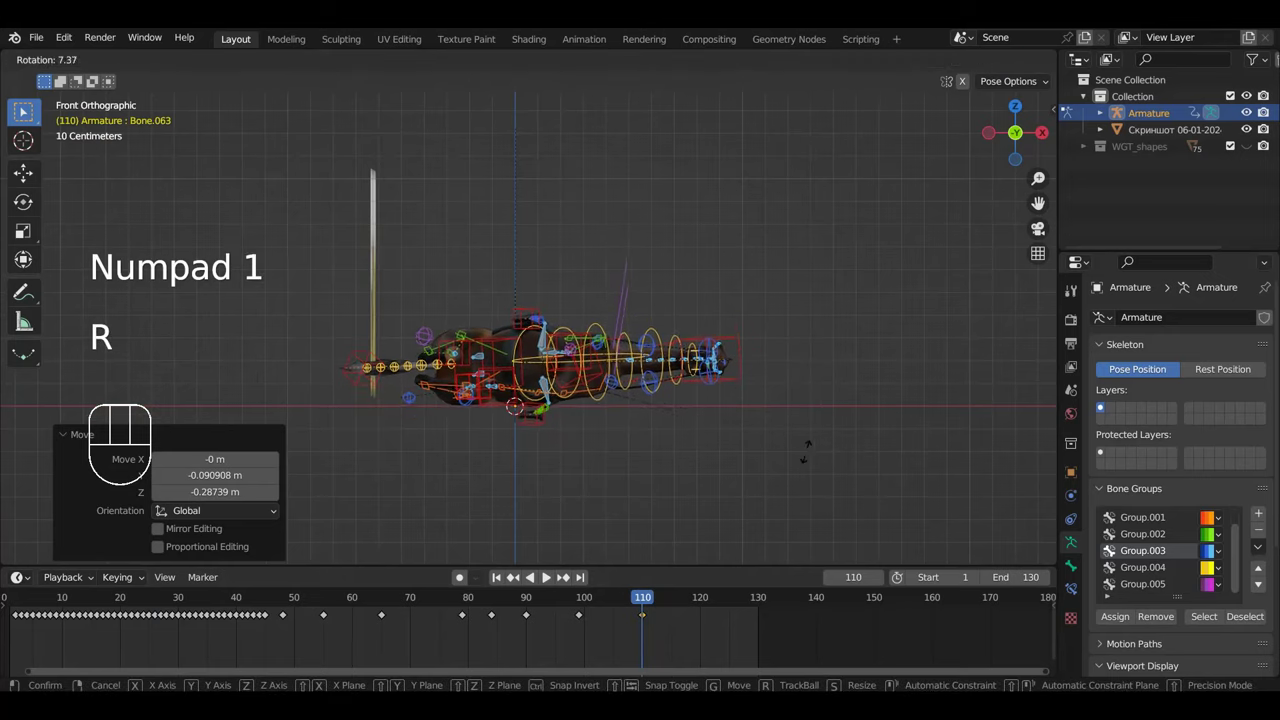
key(g)
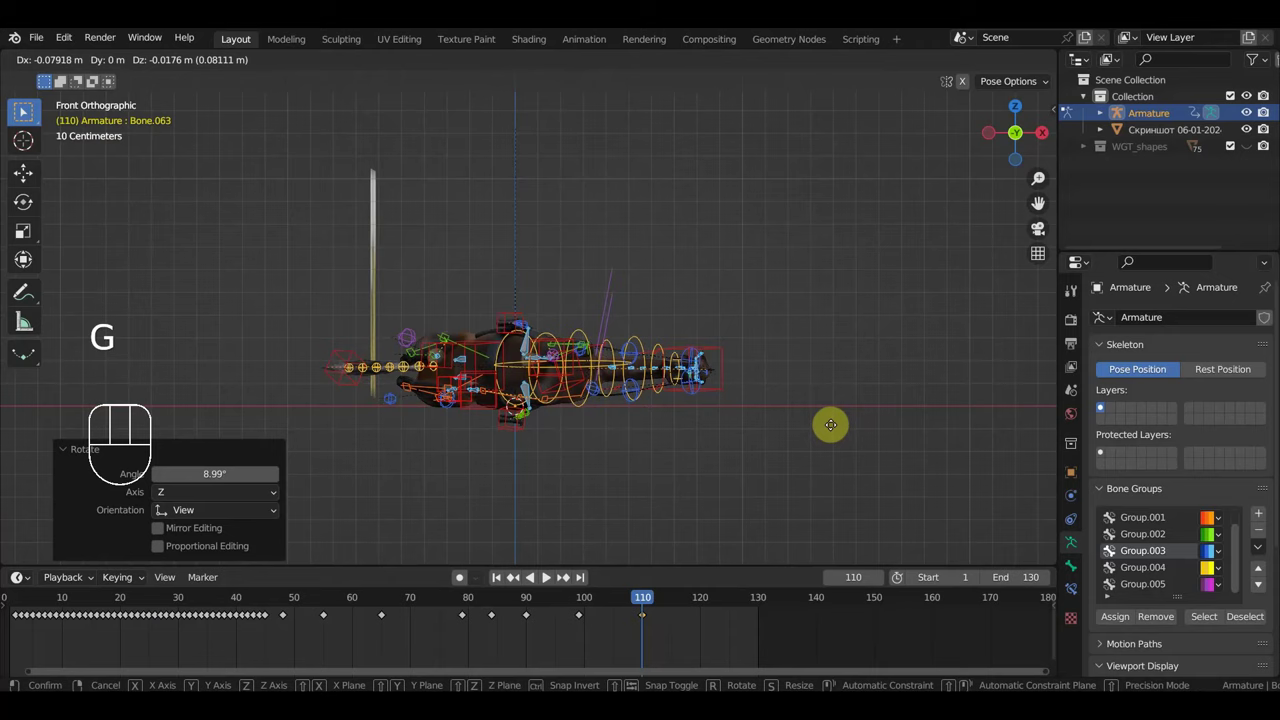
key(g)
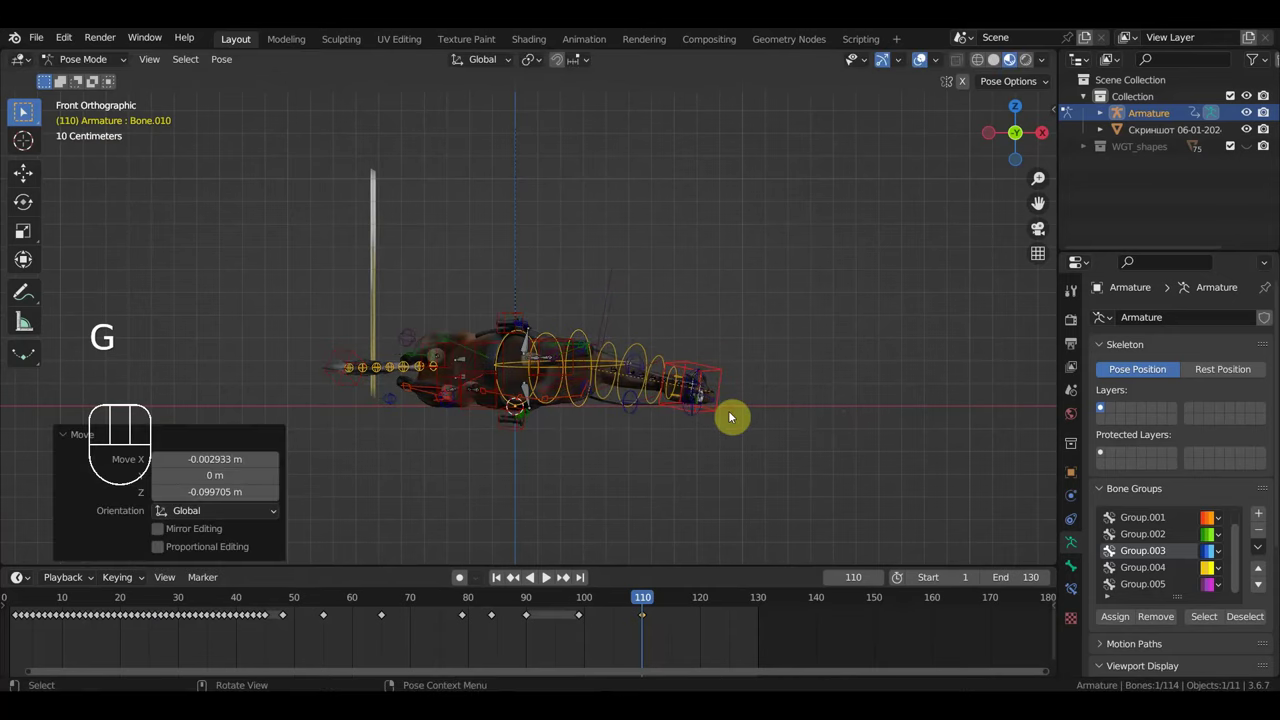
Step: Reposition the head bone and a leg bone to fit the rolled-over pose
key(g)
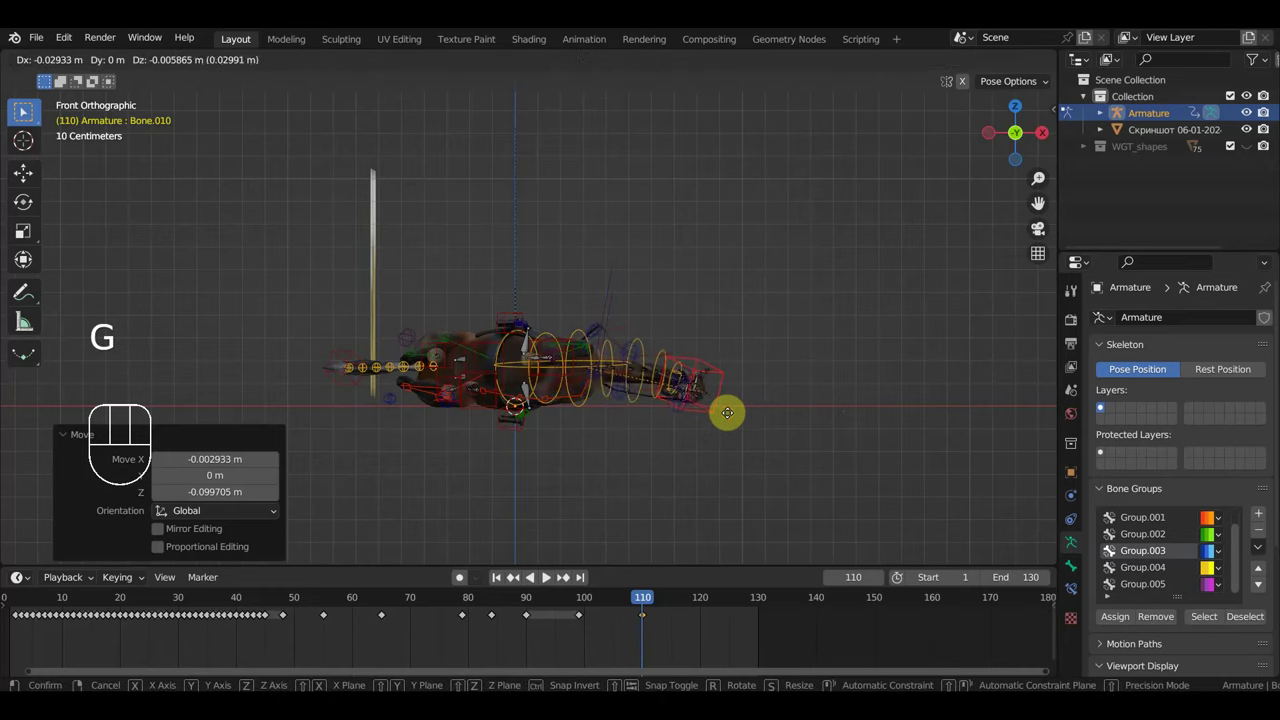
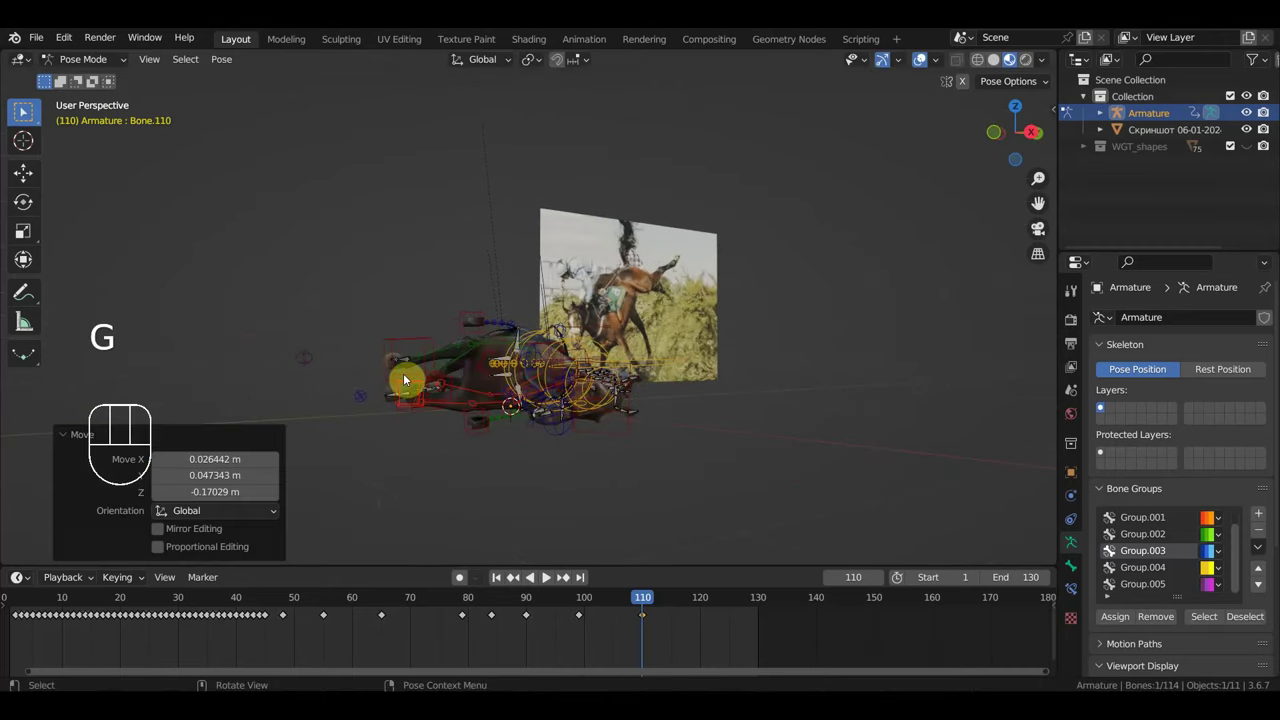
key(g)
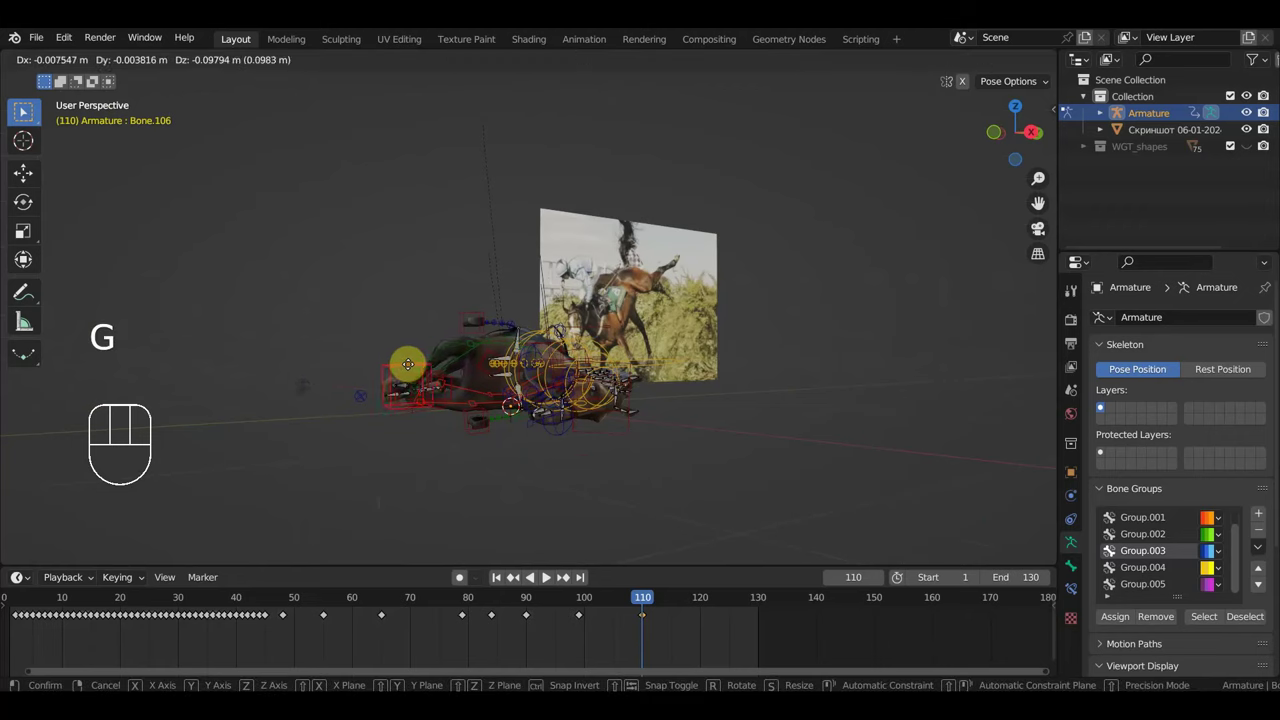
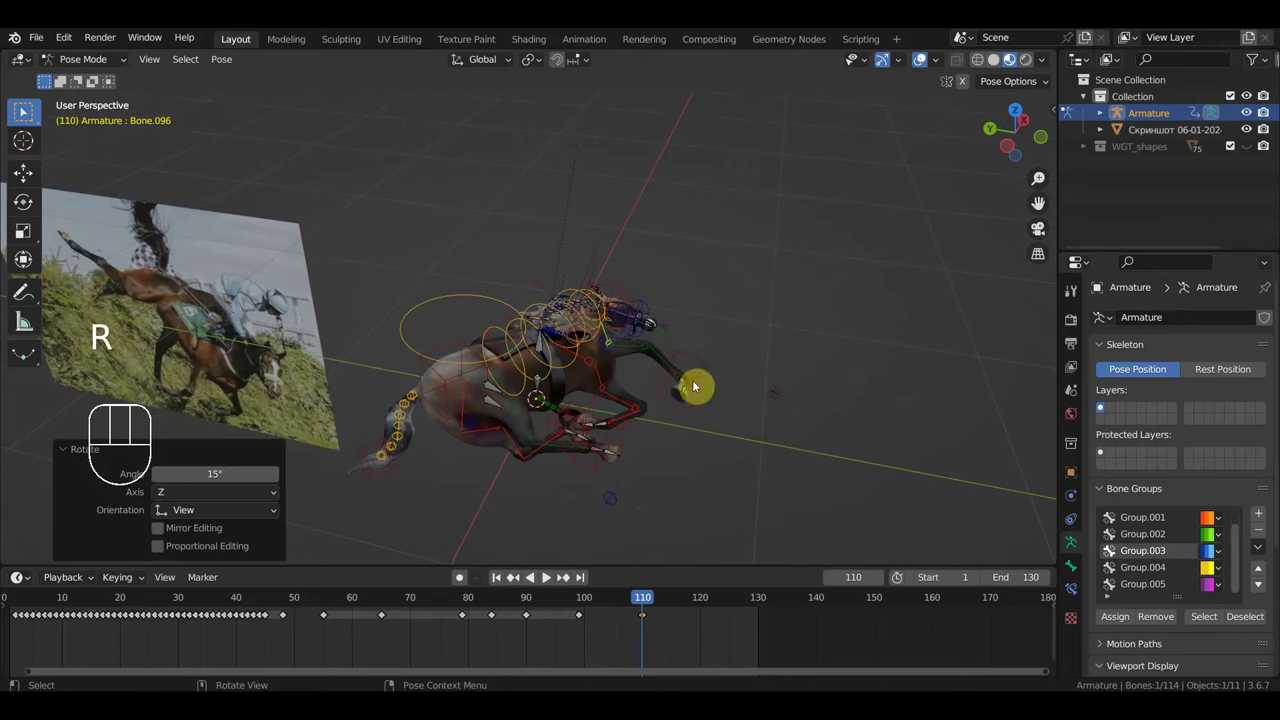
Step: Rotate and move the horse's head control into place on the frame-110 landing pose
drag(608, 428, 627, 396)
scroll(up, 3)
drag(596, 449, 406, 415)
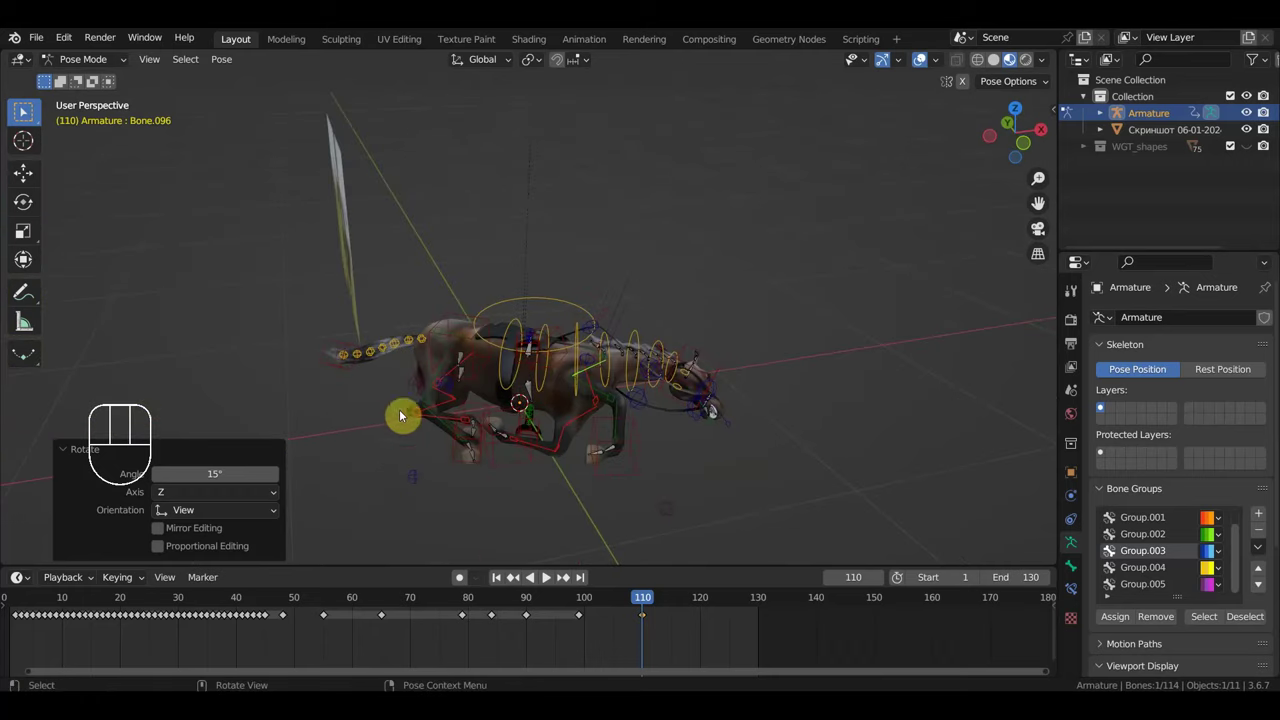
drag(360, 396, 410, 487)
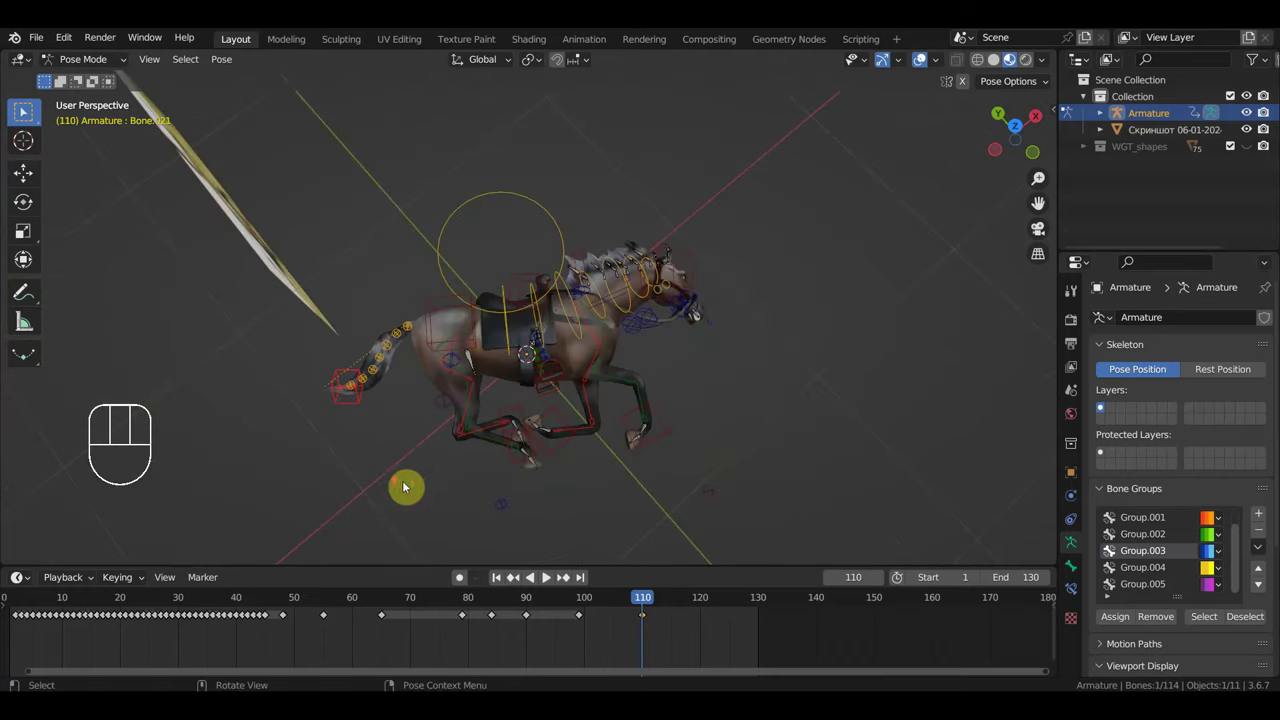
key(g)
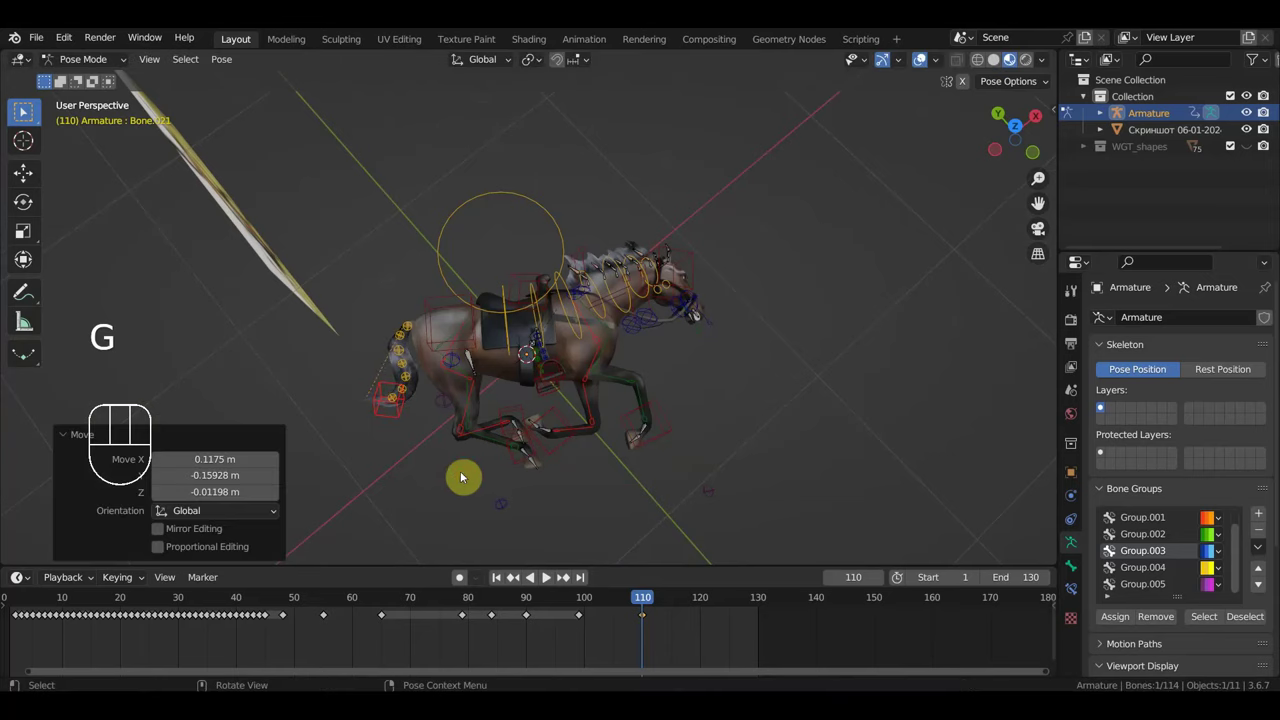
key(r)
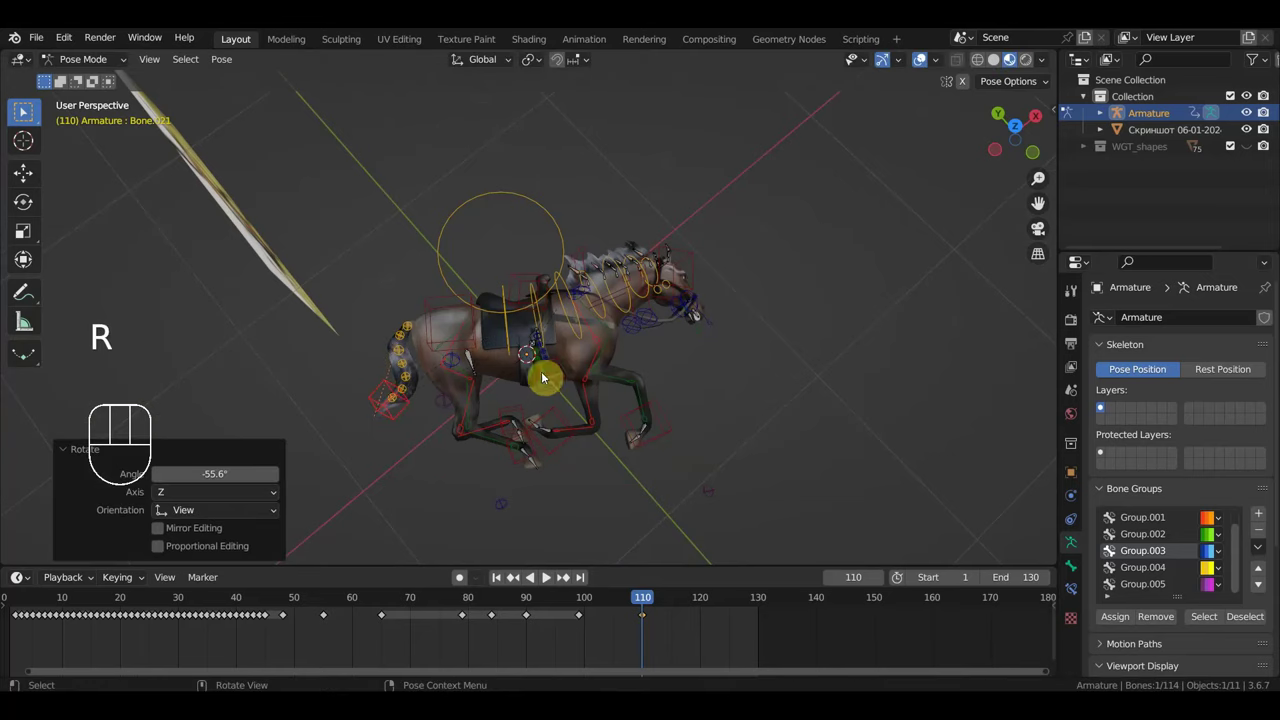
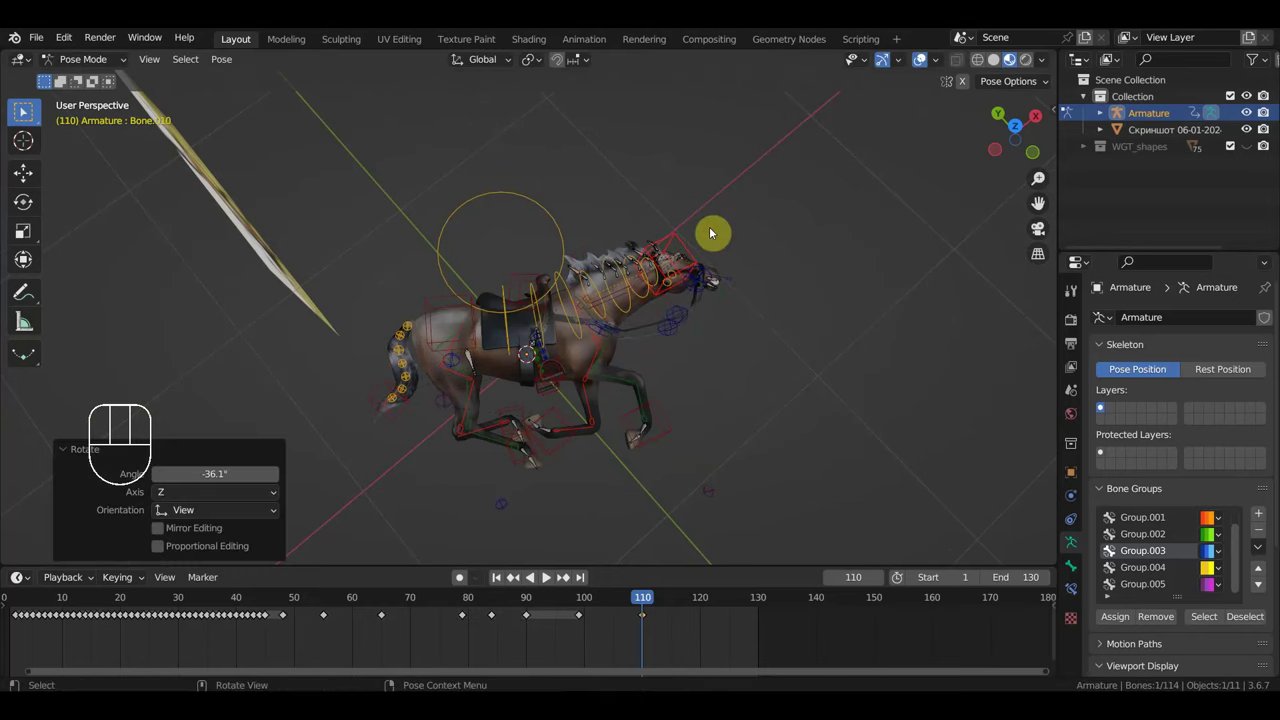
key(g)
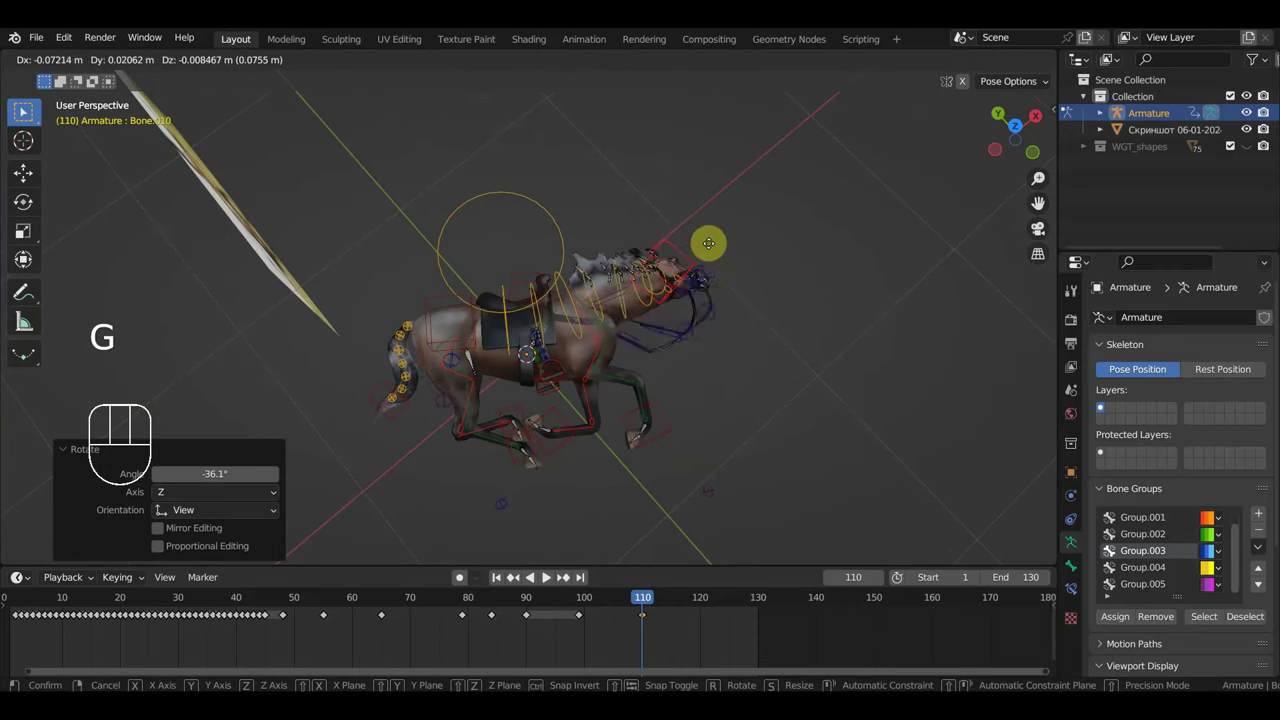
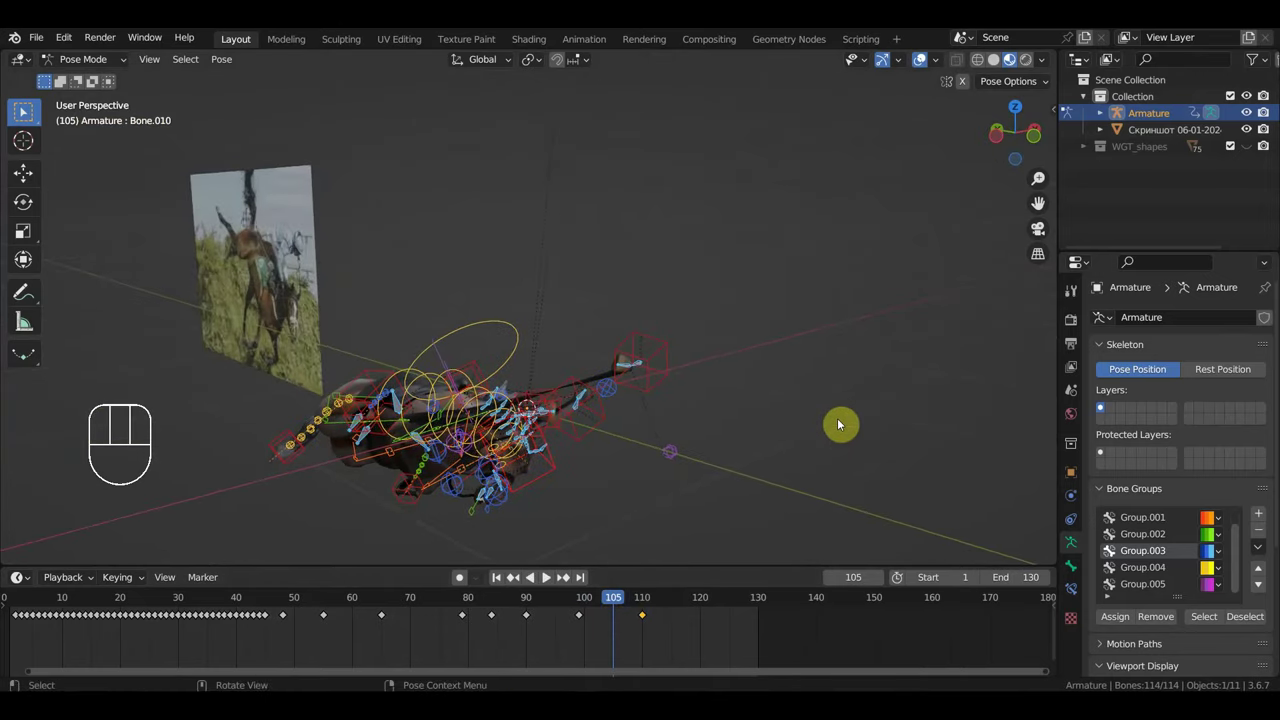
Step: Play the jump animation through the landing while orbiting, then stop playback
drag(620, 606, 648, 651)
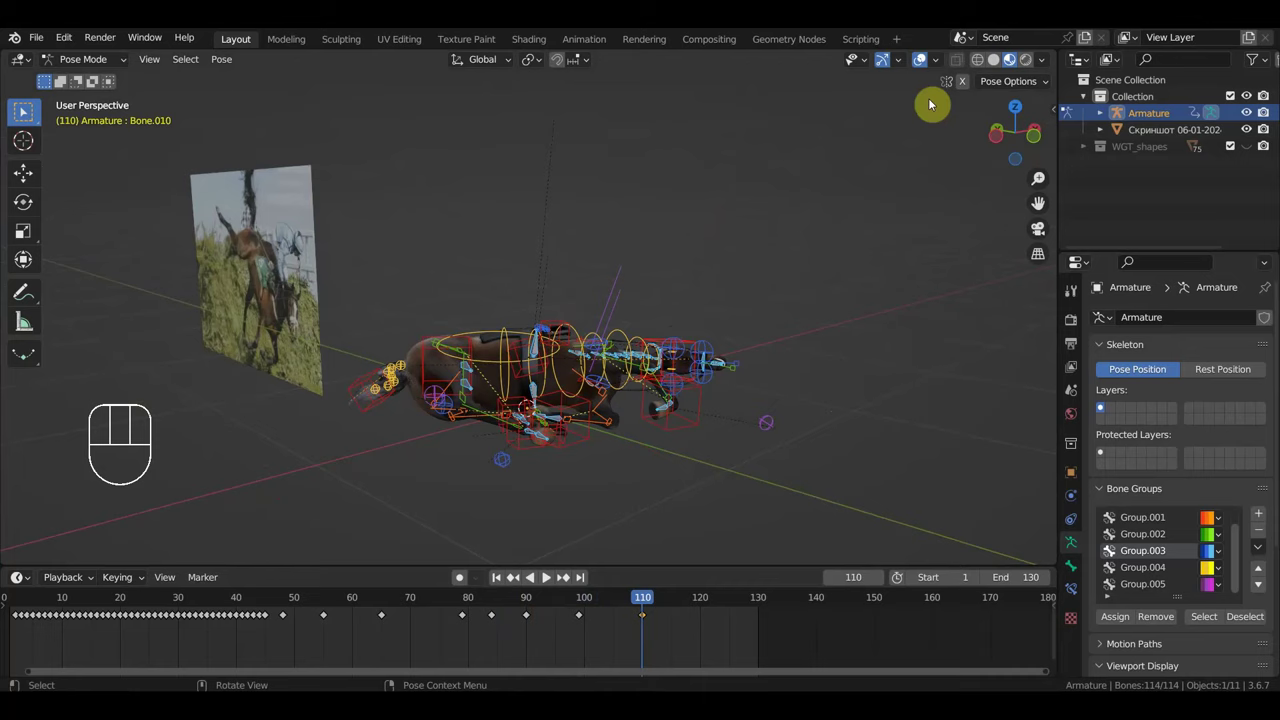
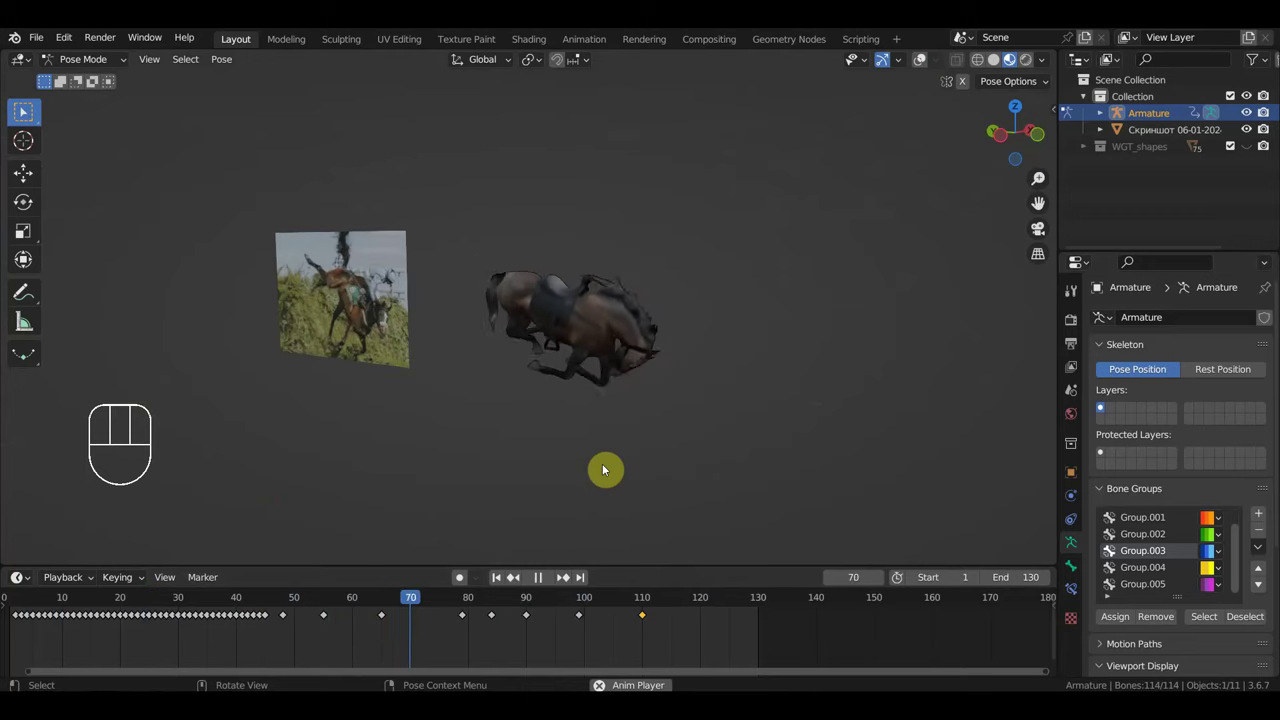
drag(625, 457, 516, 447)
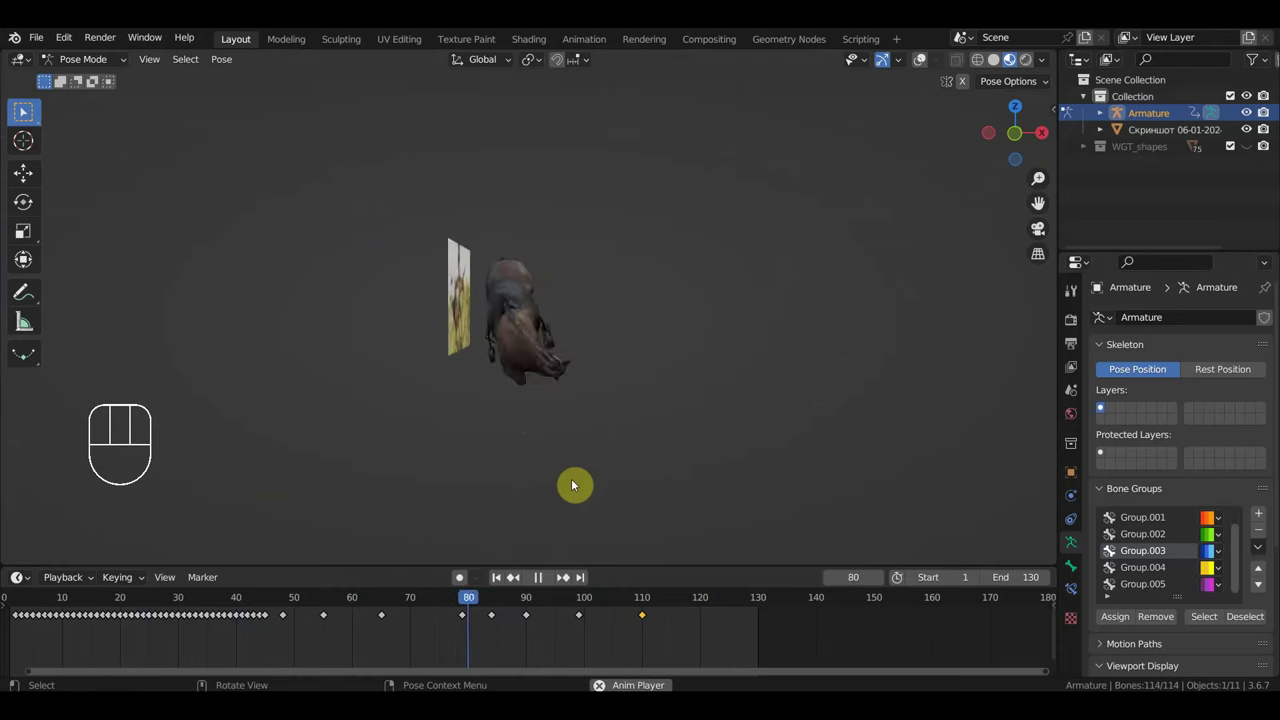
key(space)
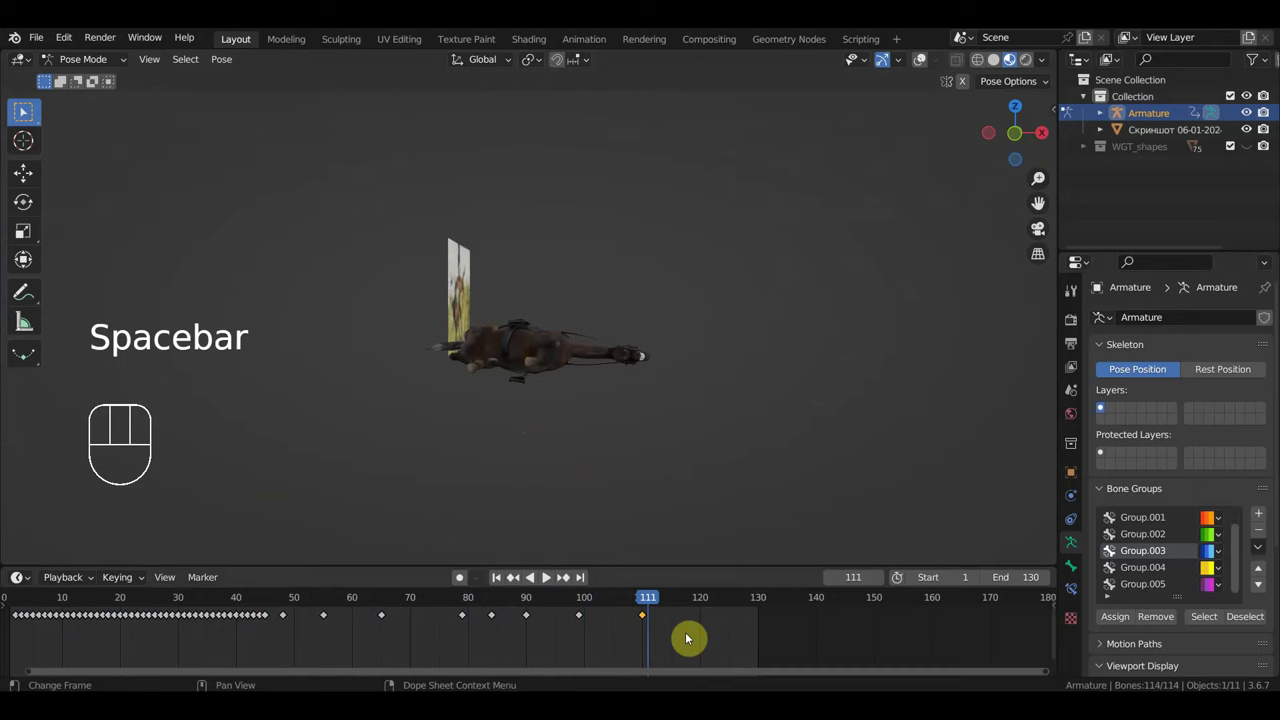
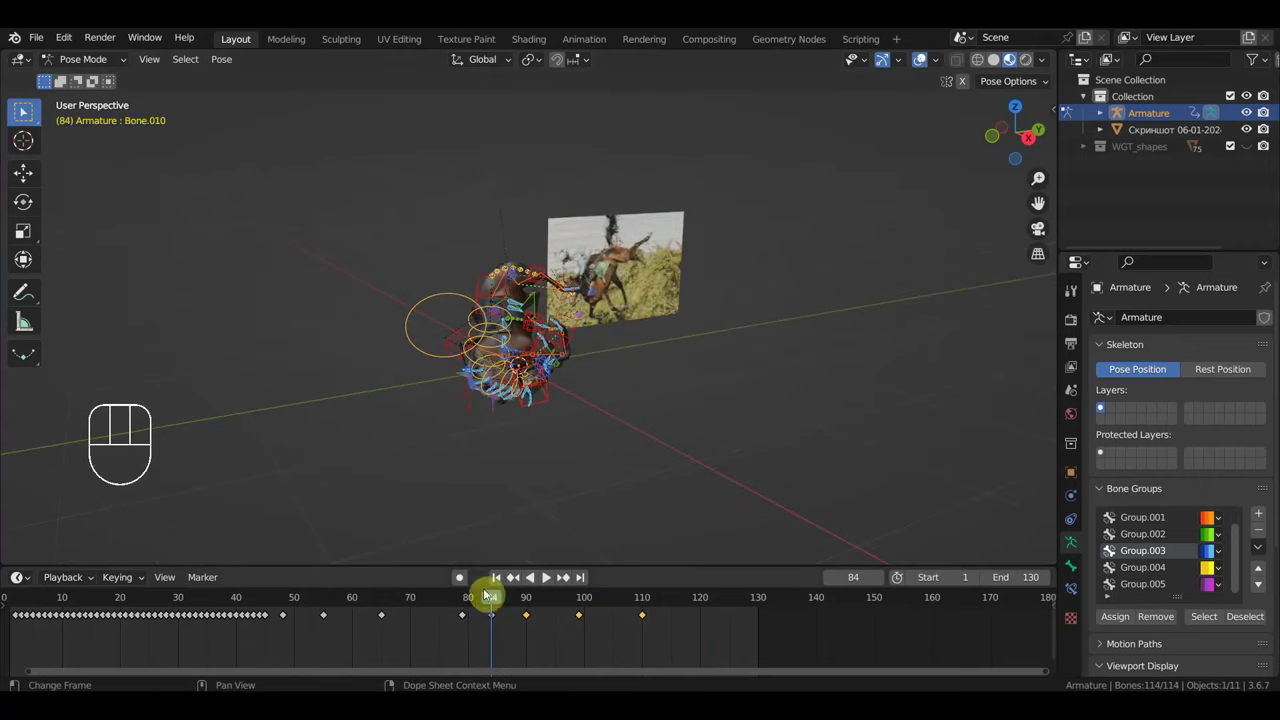
Step: Move the playhead back to frame 78, just before the landing keys
click(464, 604)
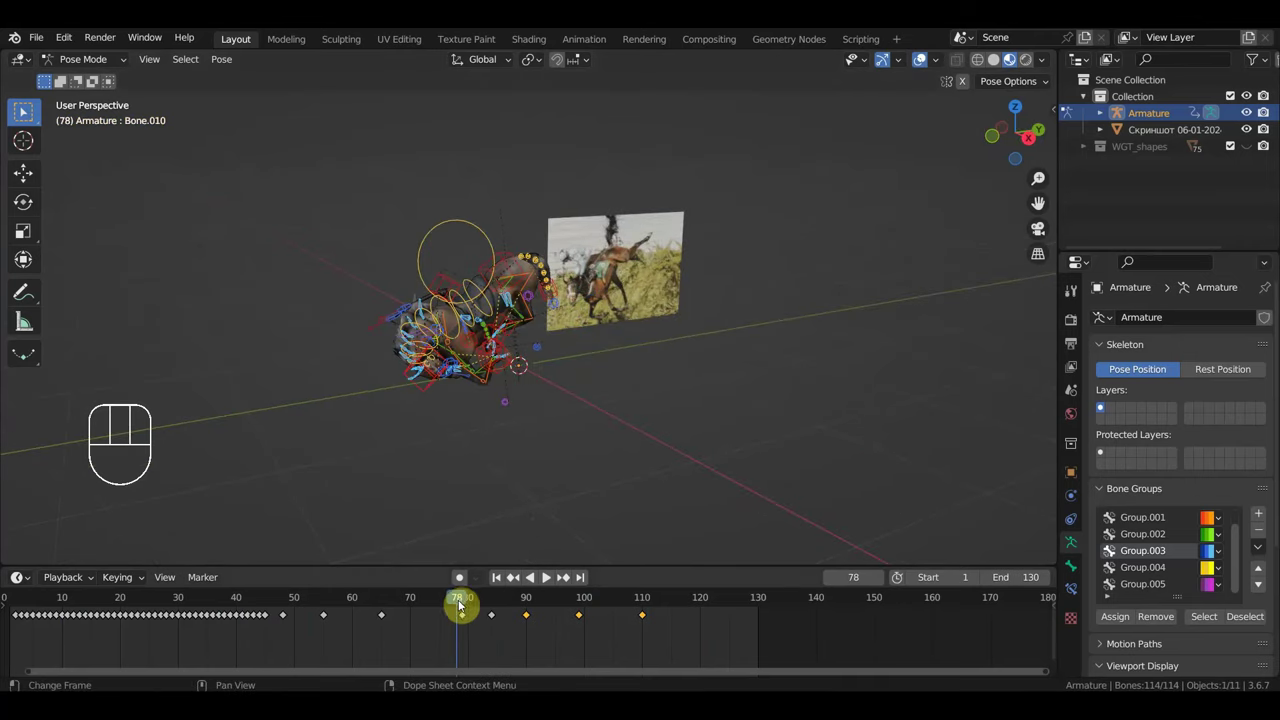
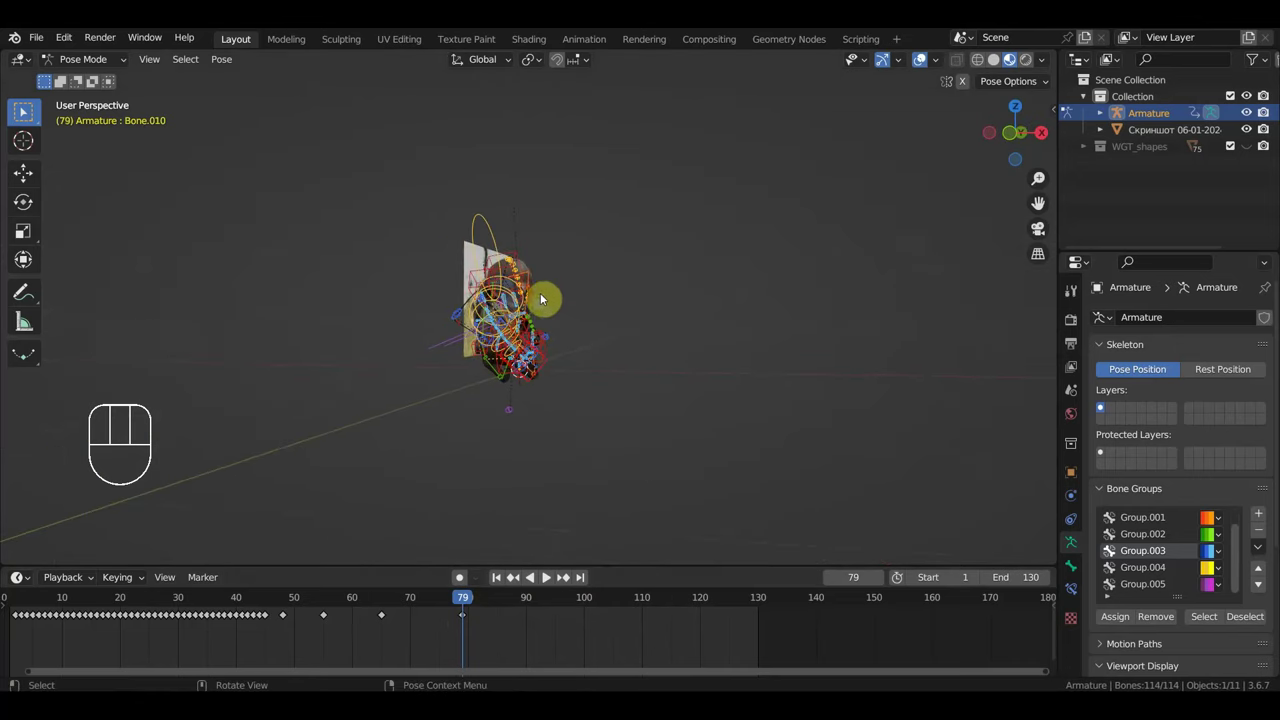
Step: Tilt and shift the horse's body in an orthographic view at frame 79
key(KP_3)
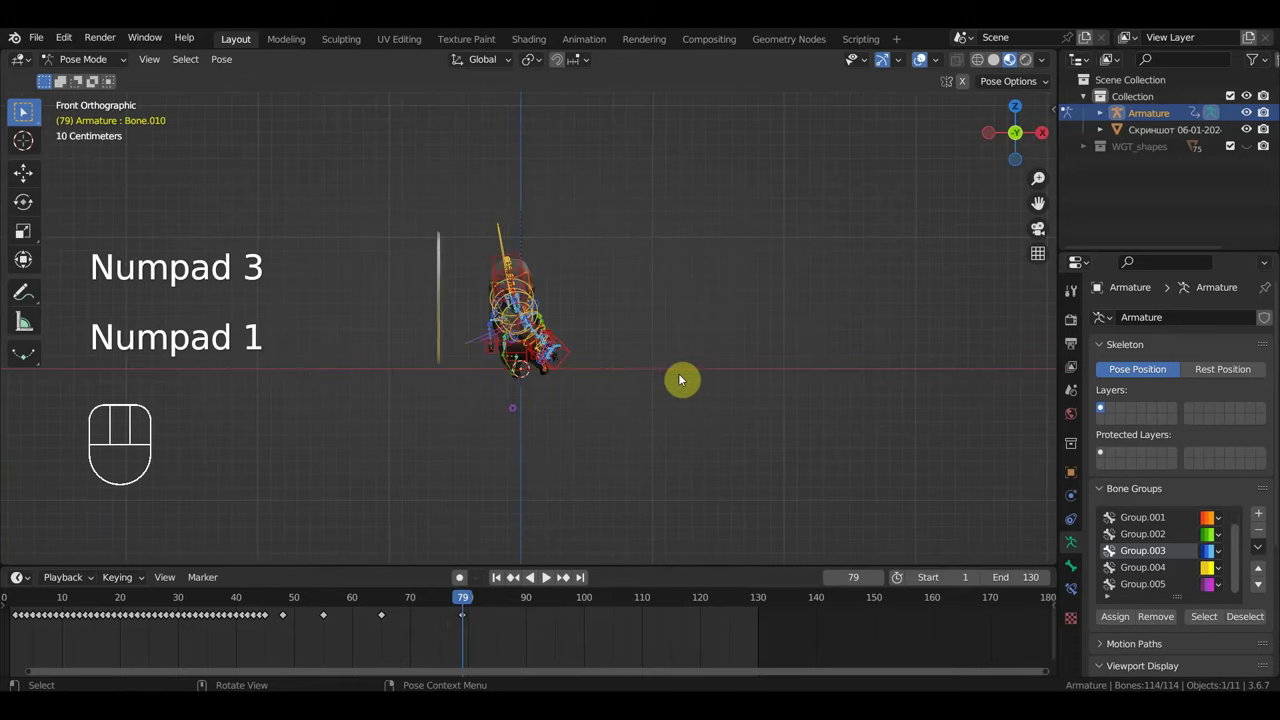
key(r)
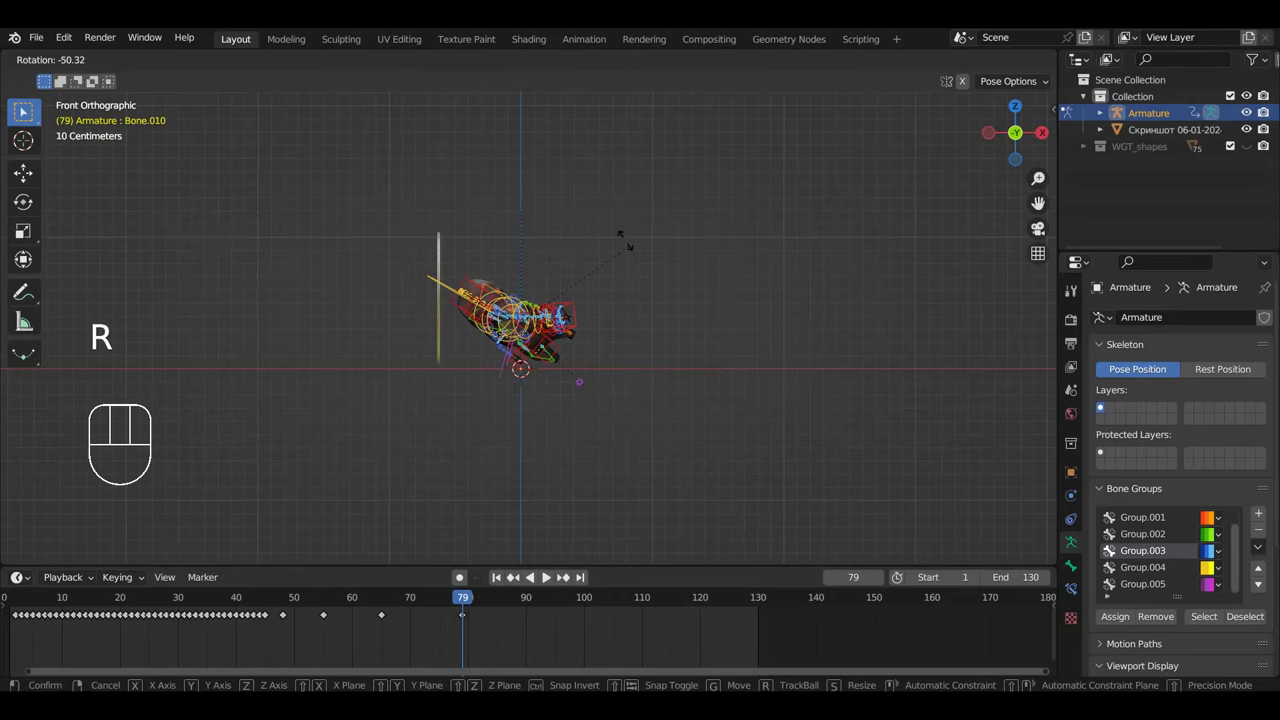
key(g)
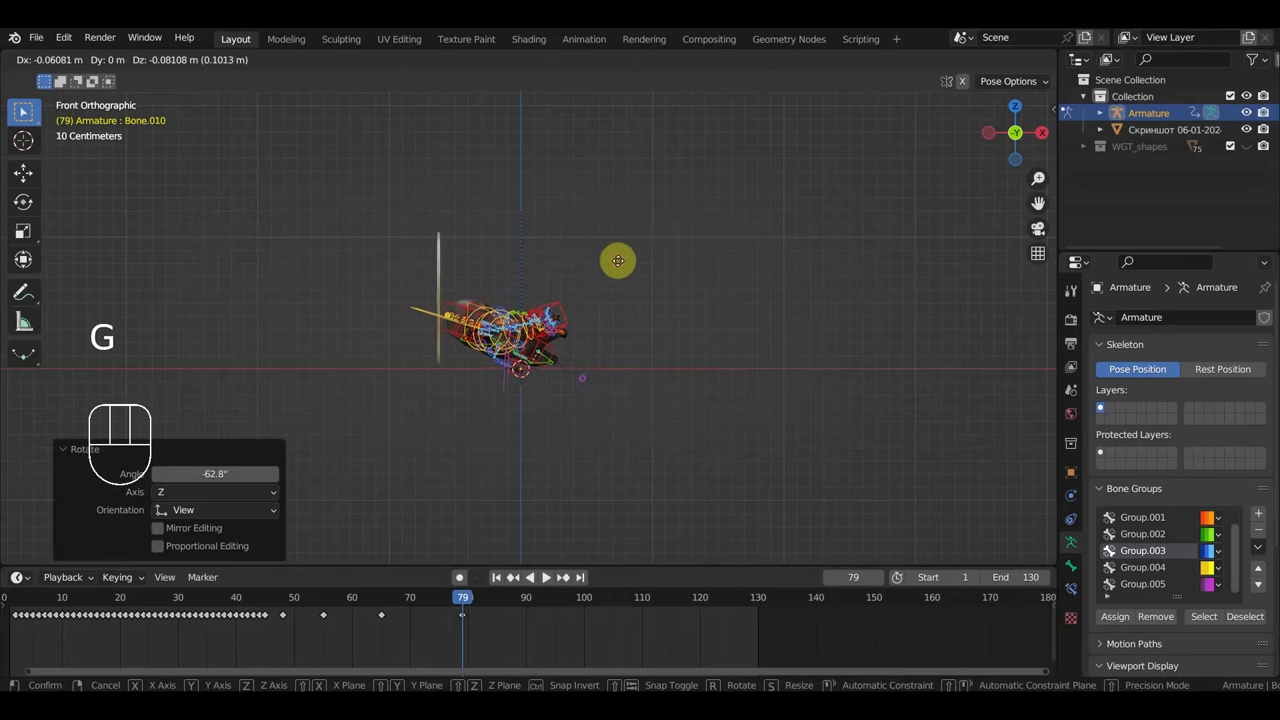
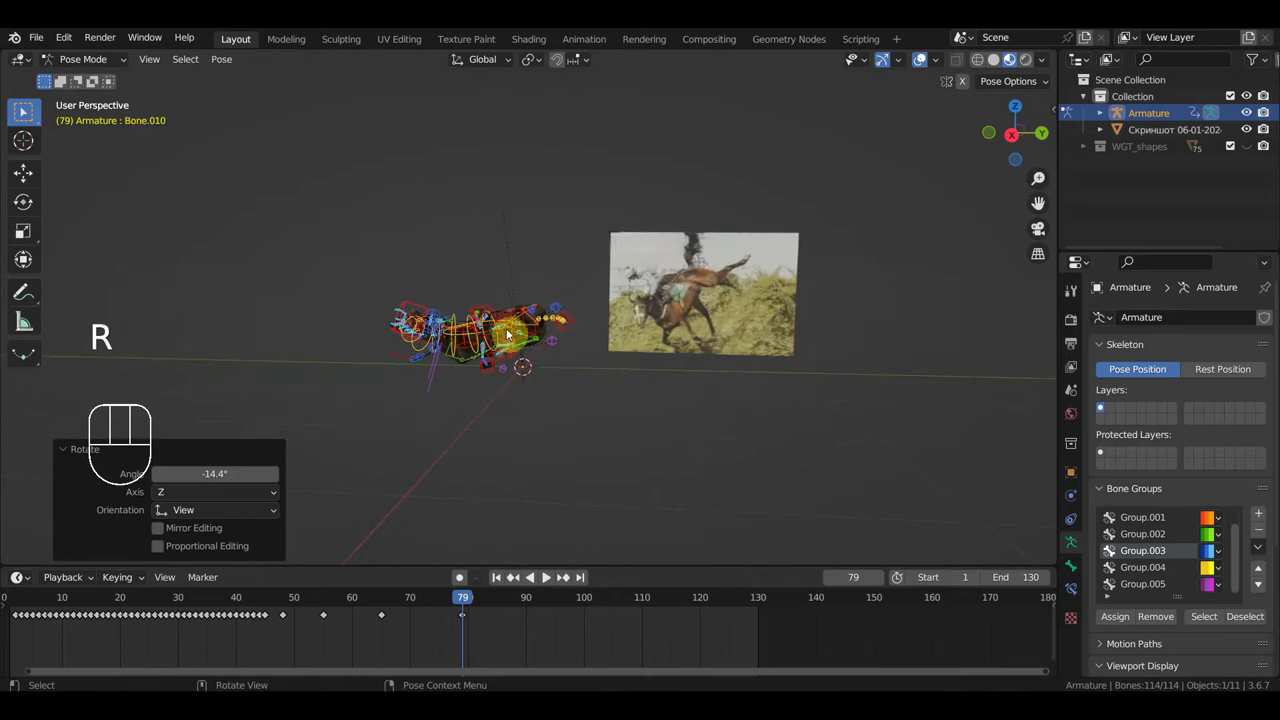
key(r)
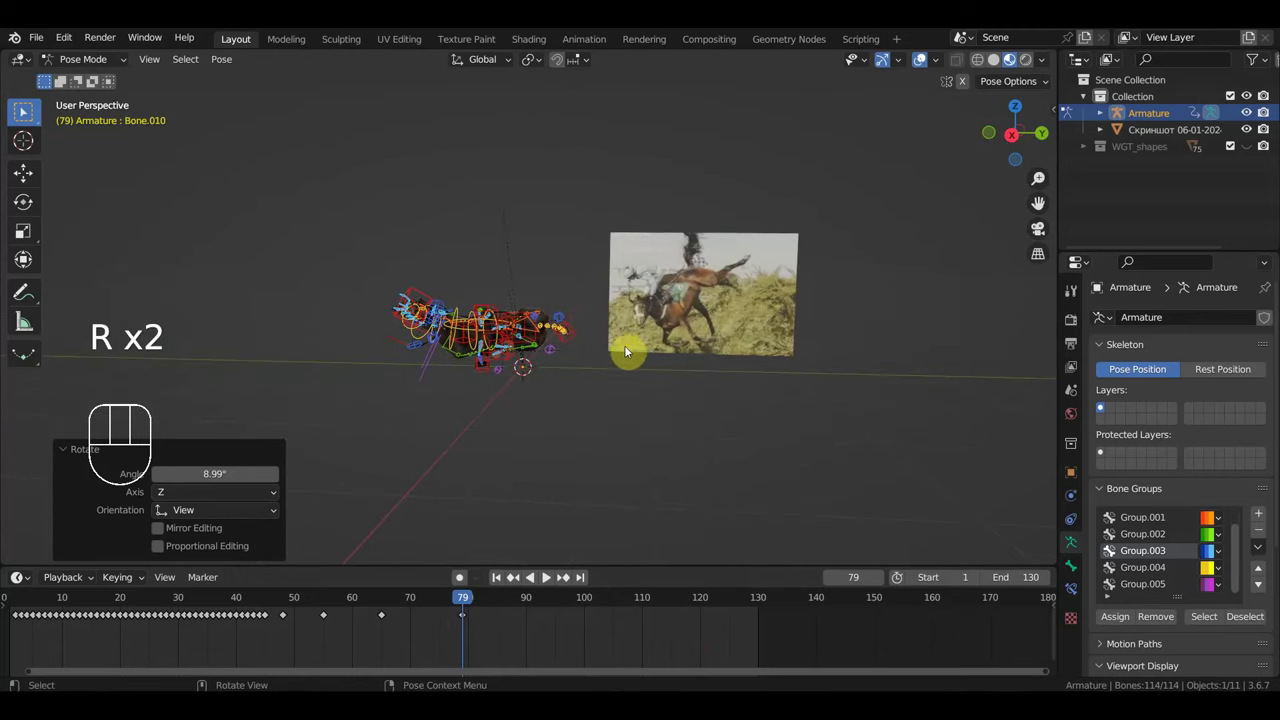
key(g)
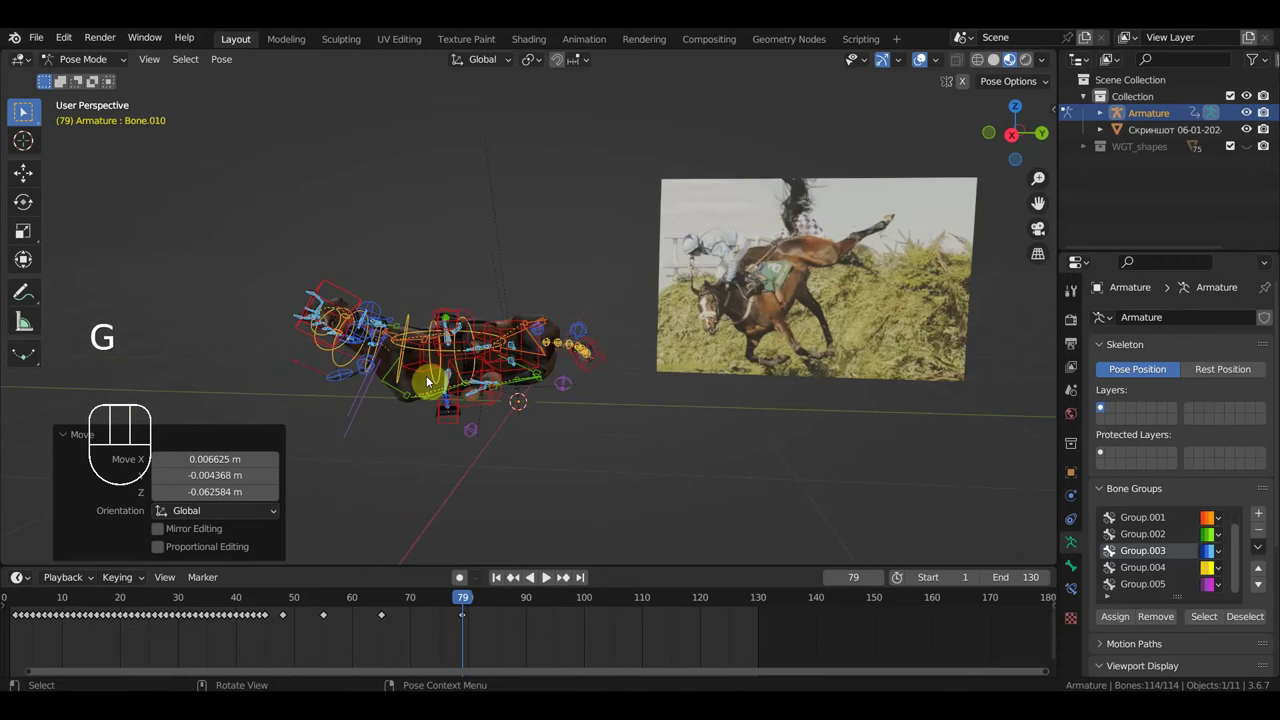
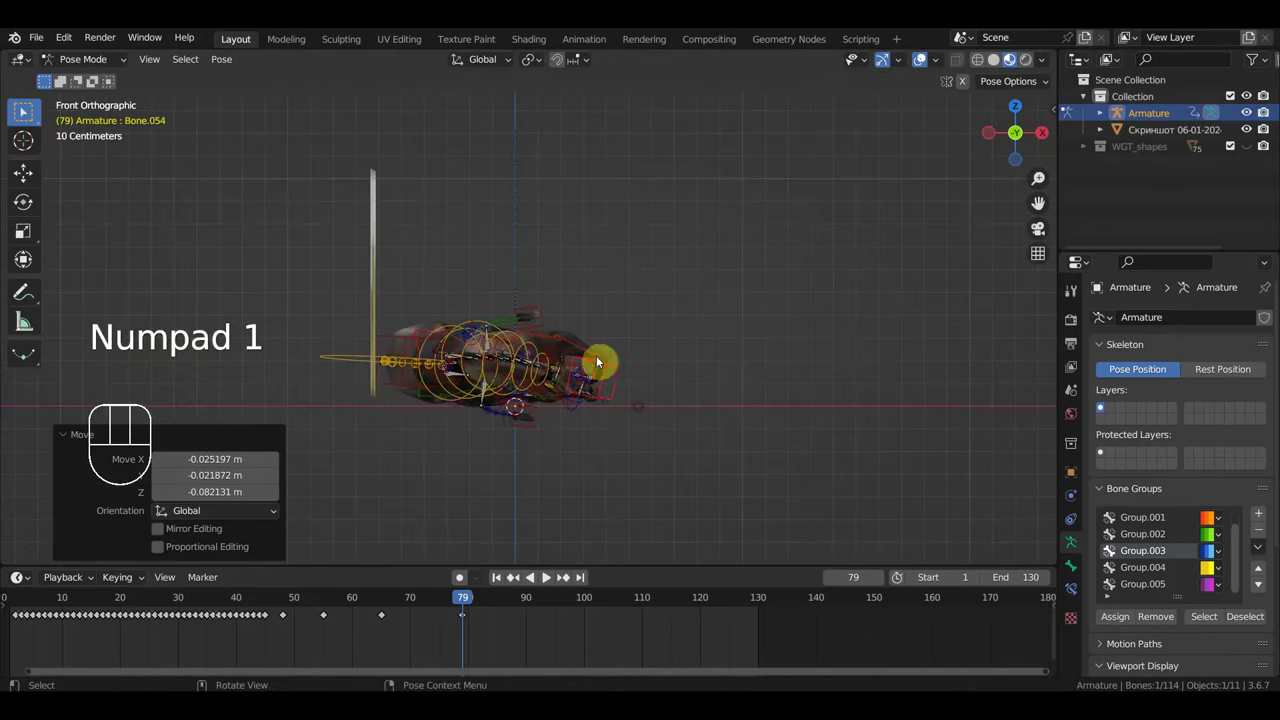
key(g)
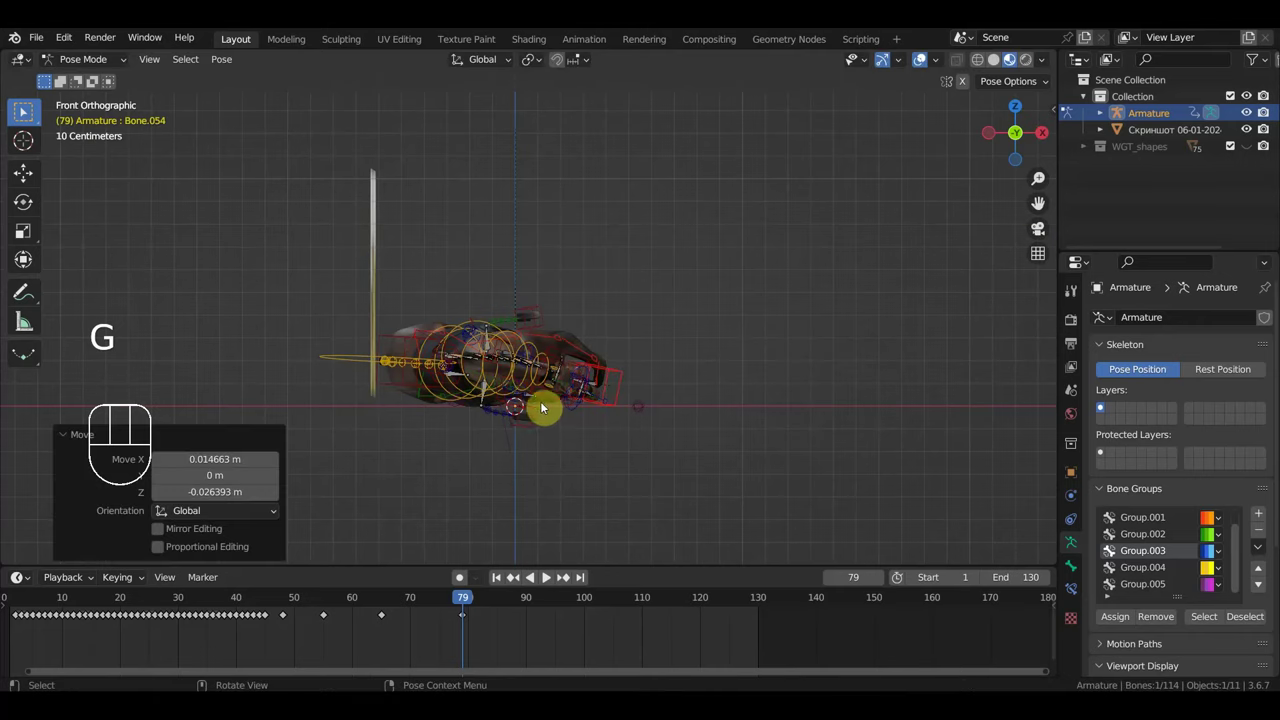
Step: Select a leg bone and start rotating it toward the landing pose
drag(545, 411, 499, 415)
drag(435, 444, 409, 422)
click(377, 333)
drag(410, 341, 449, 315)
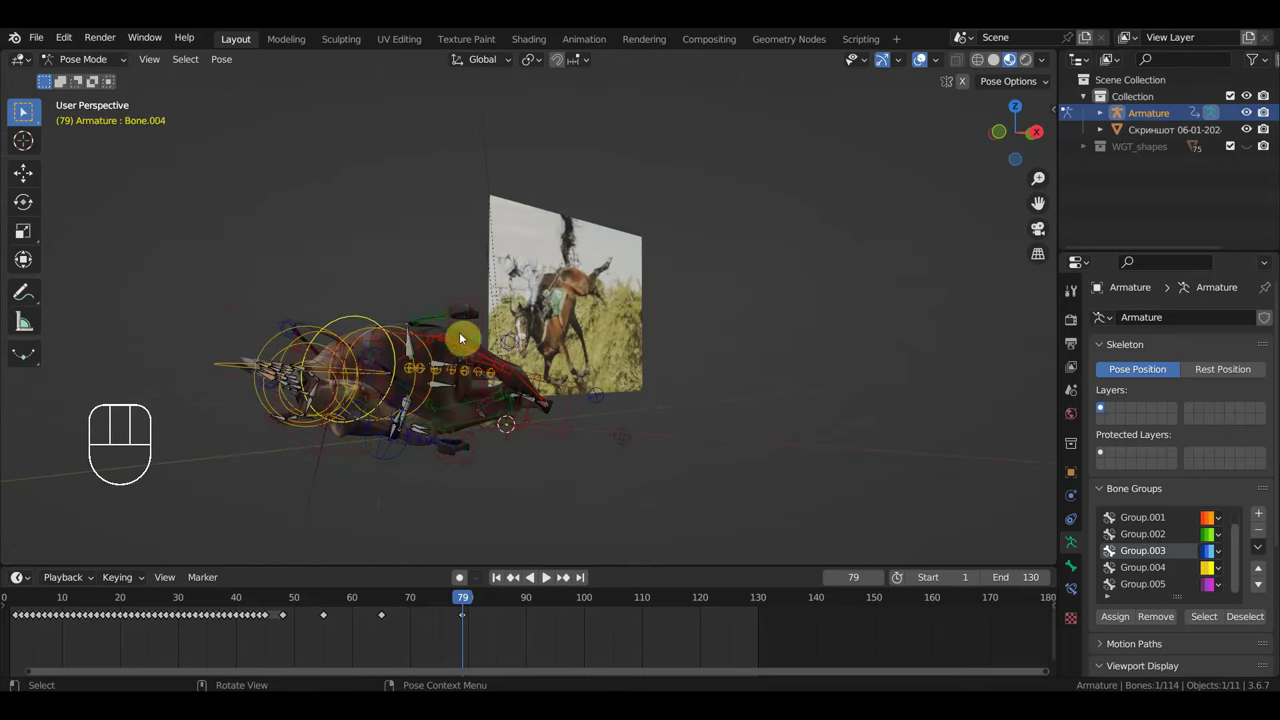
key(r)
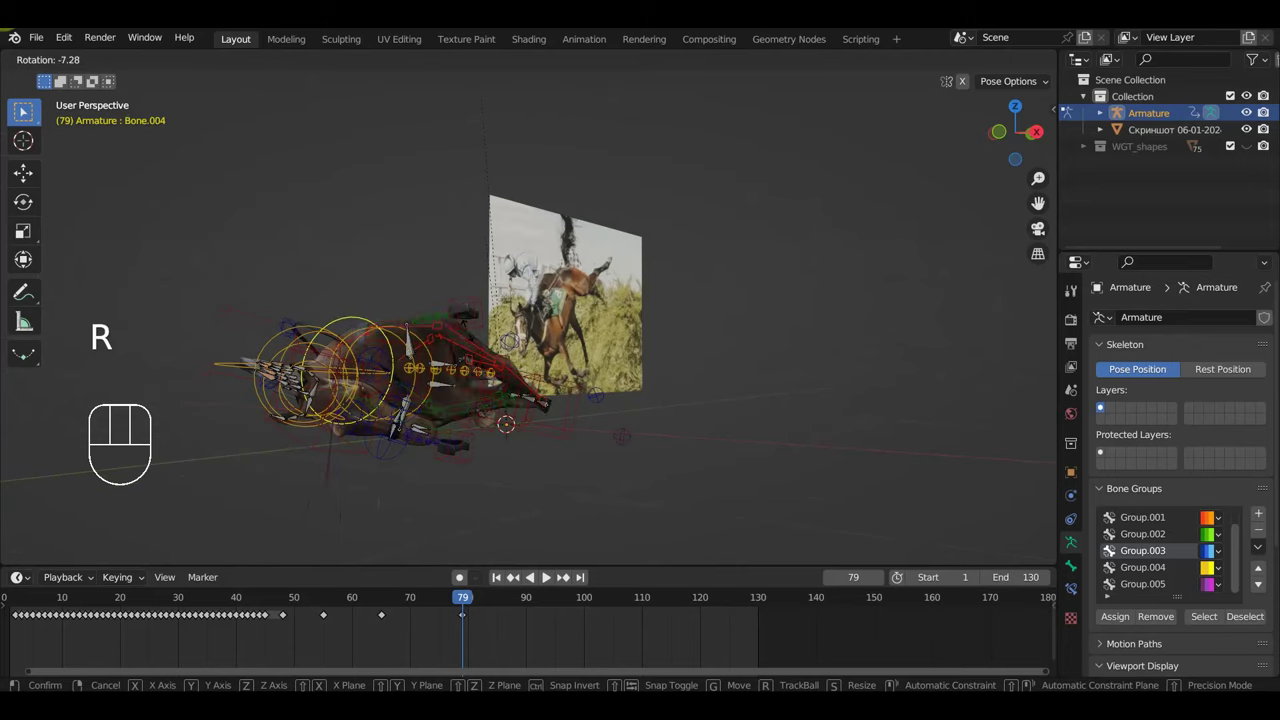
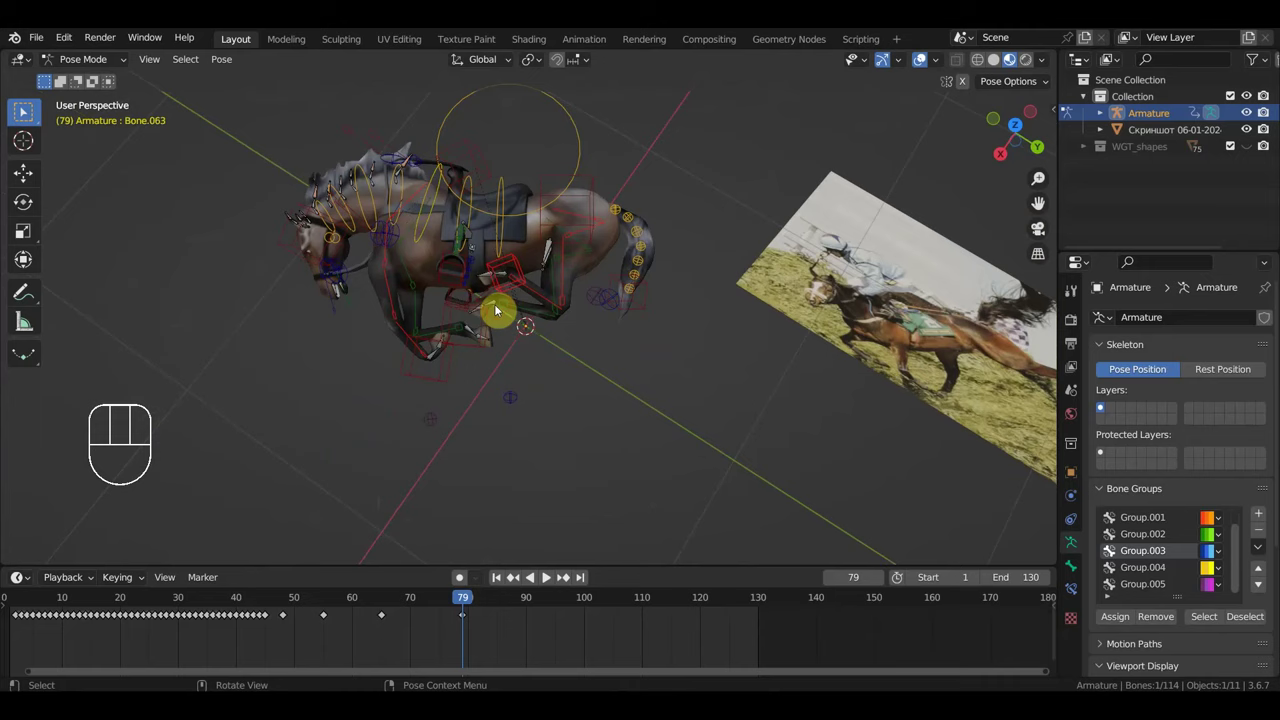
Step: Bend a leg and bring its hoof control under the horse in side view
click(451, 316)
key(g)
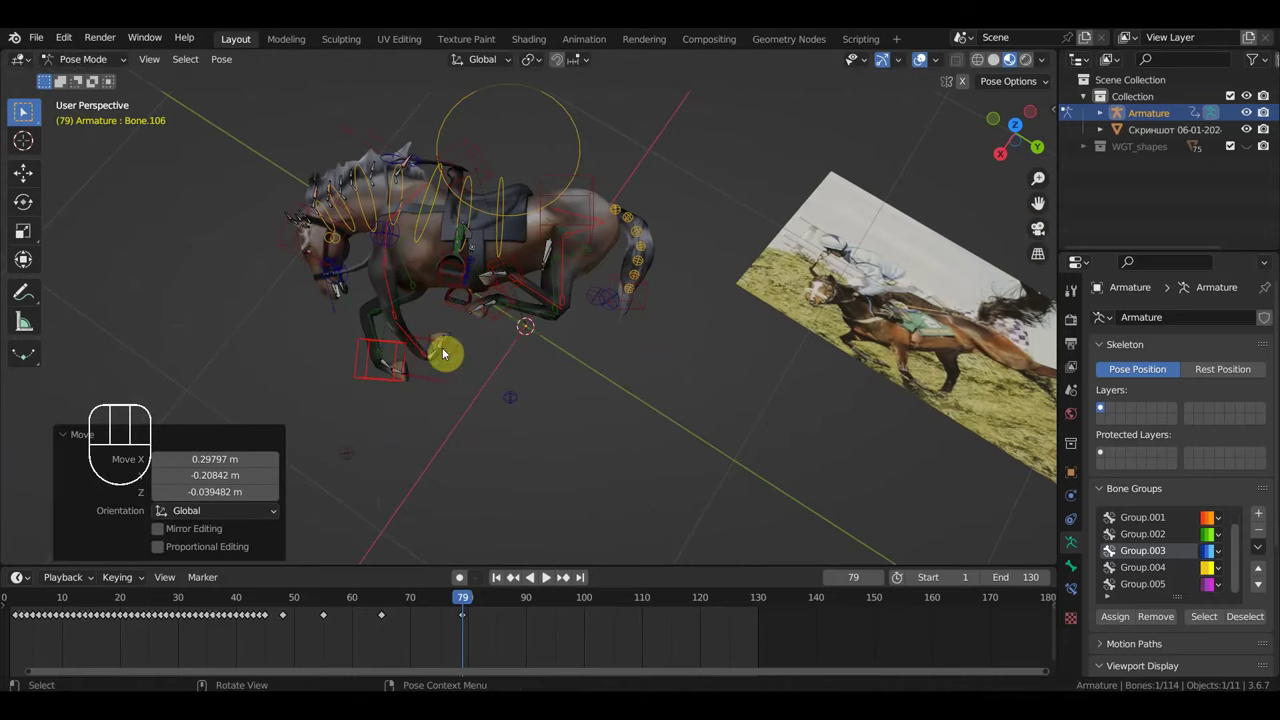
key(g)
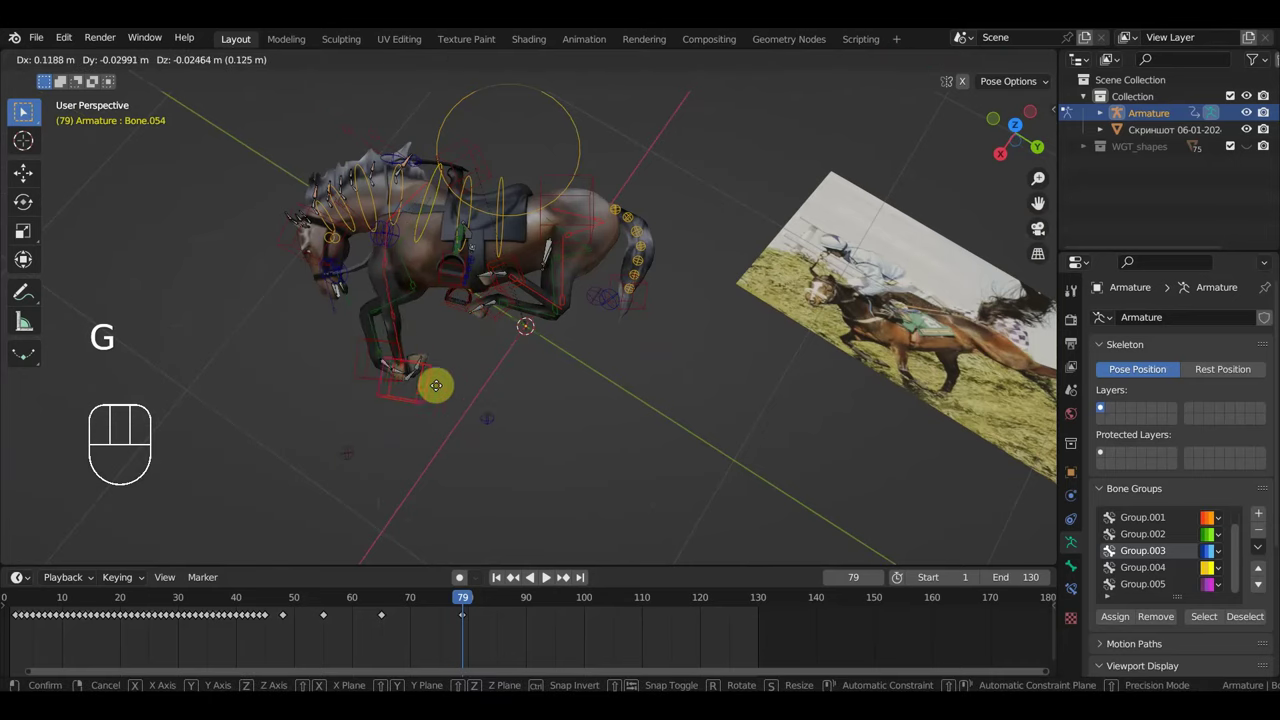
key(r)
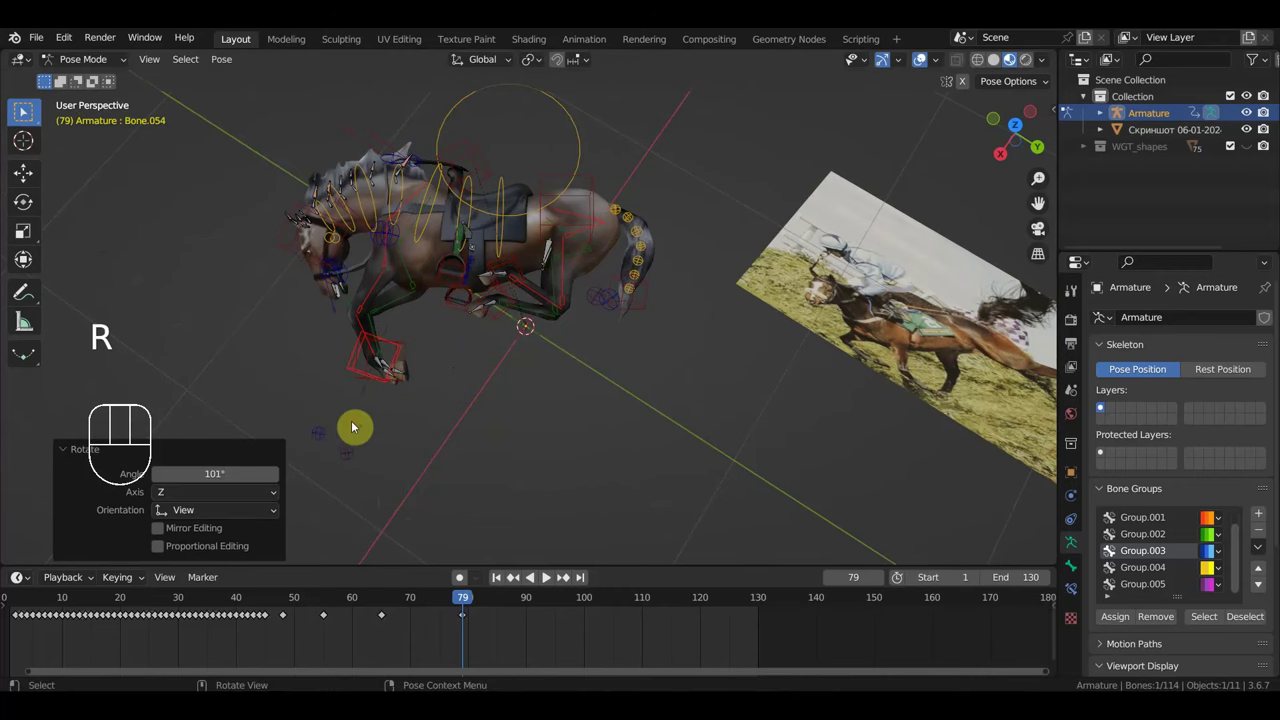
key(g)
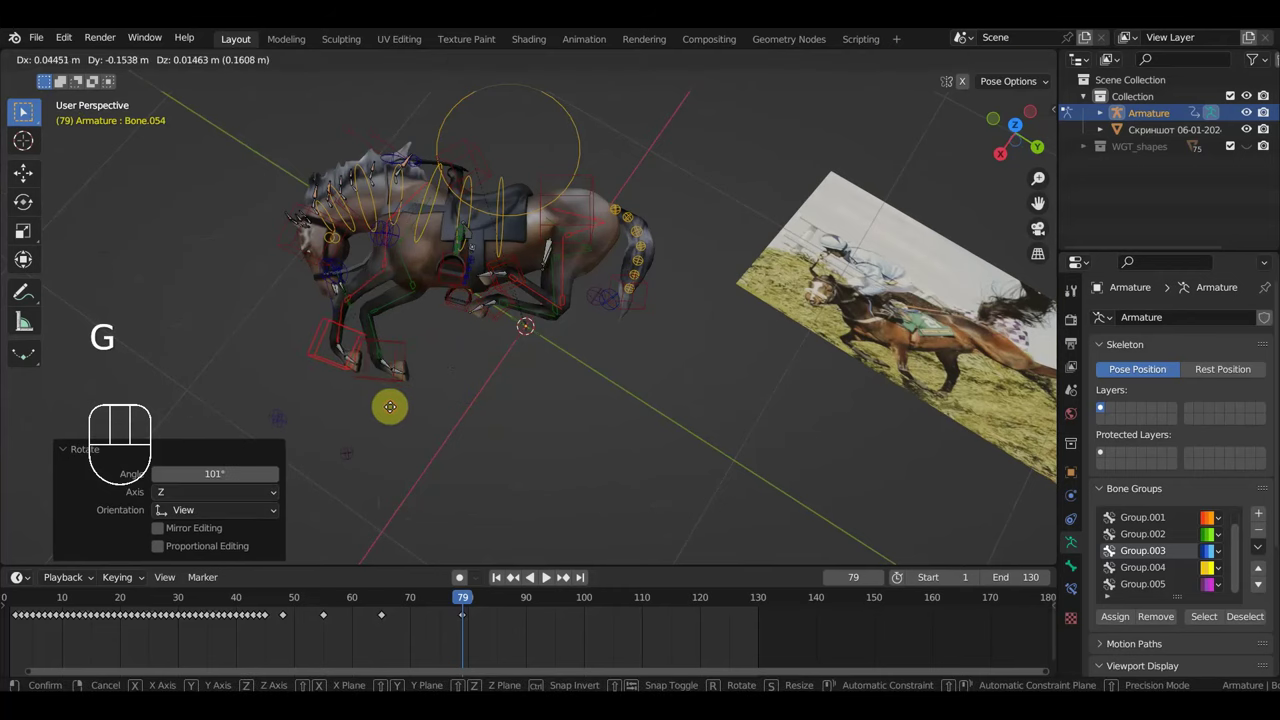
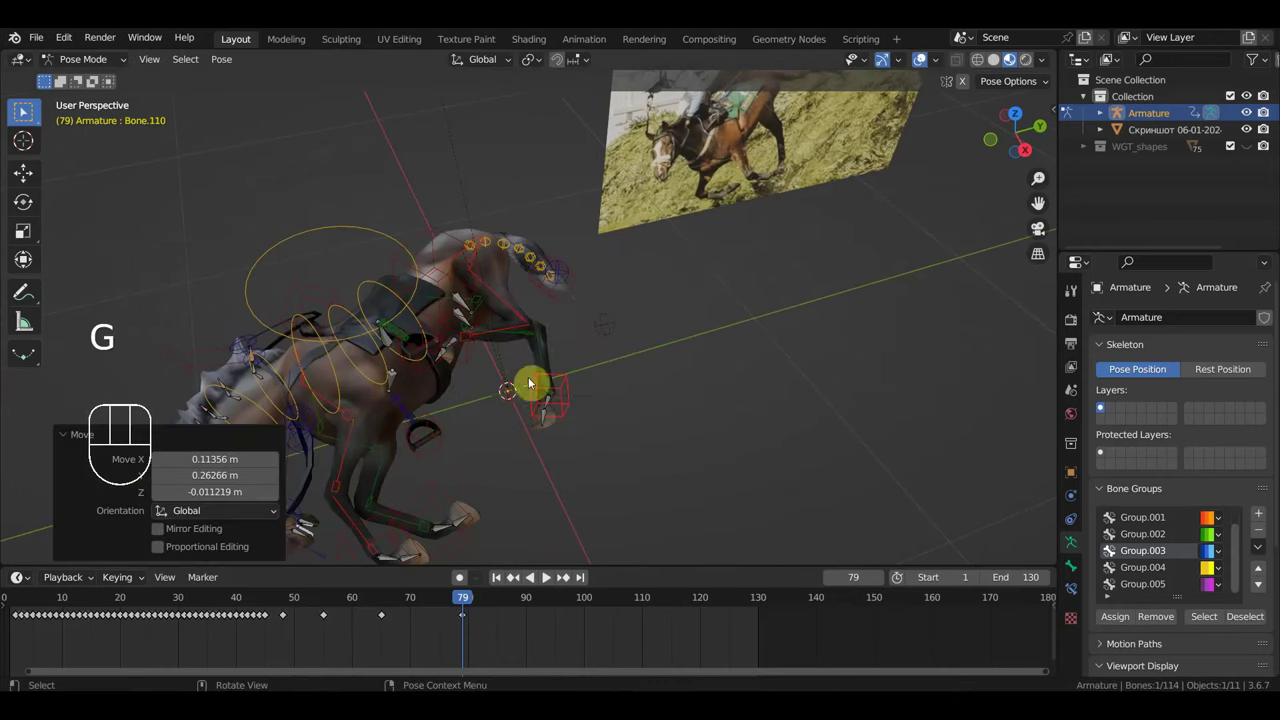
key(g)
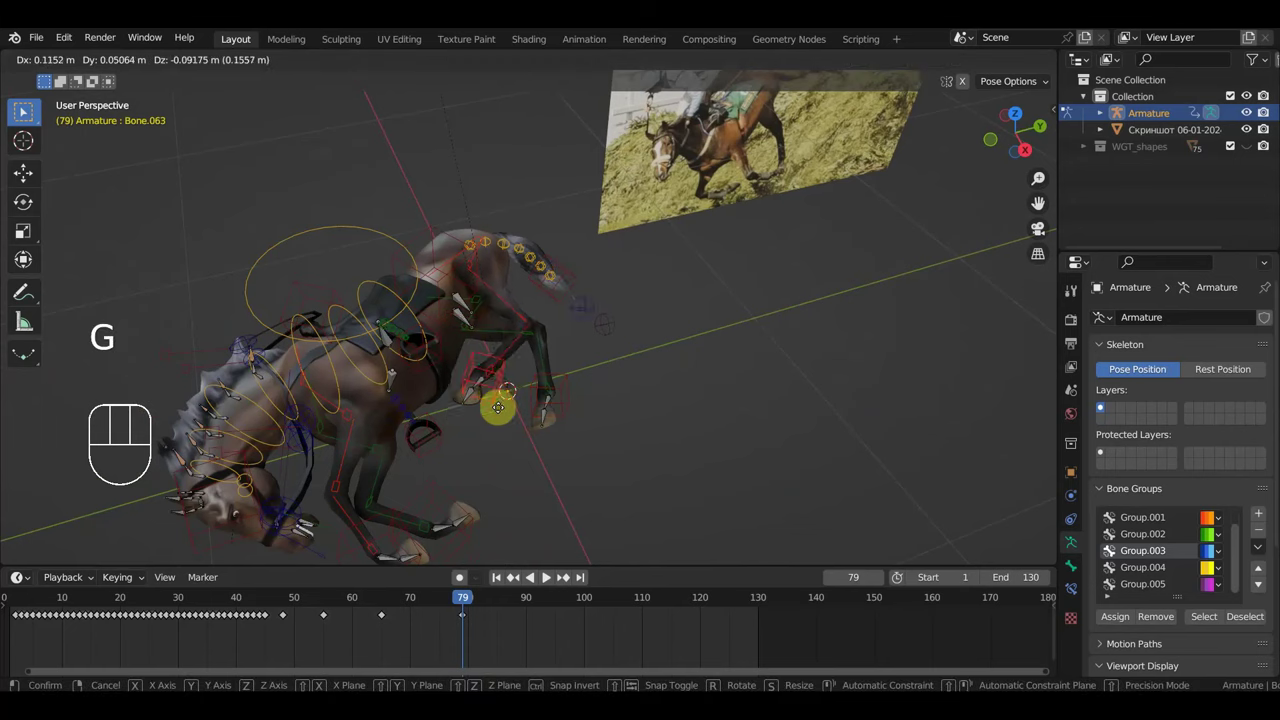
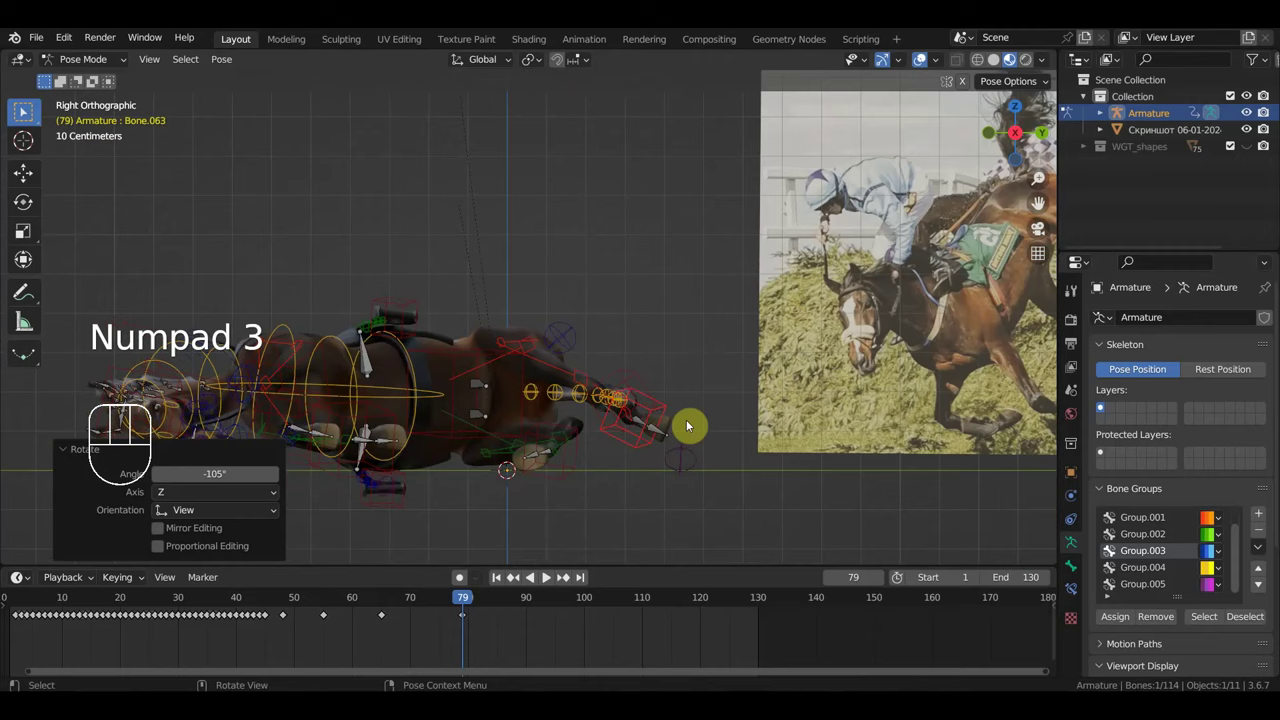
key(g)
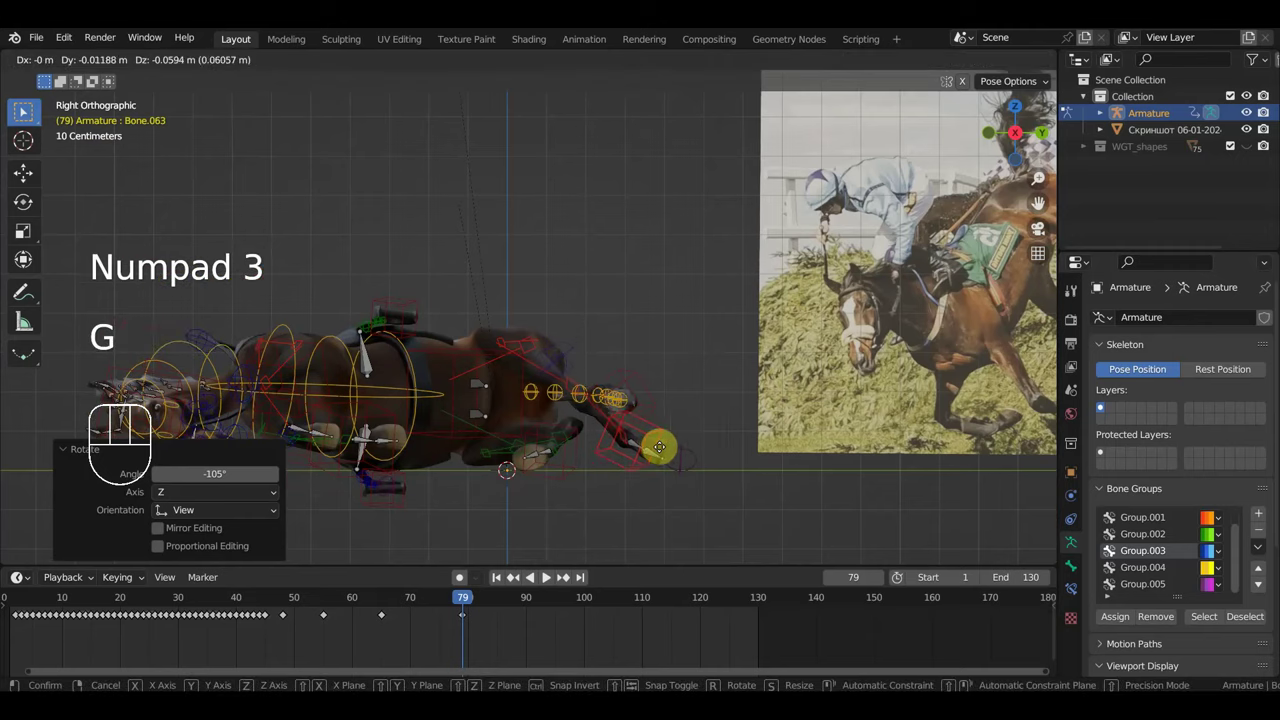
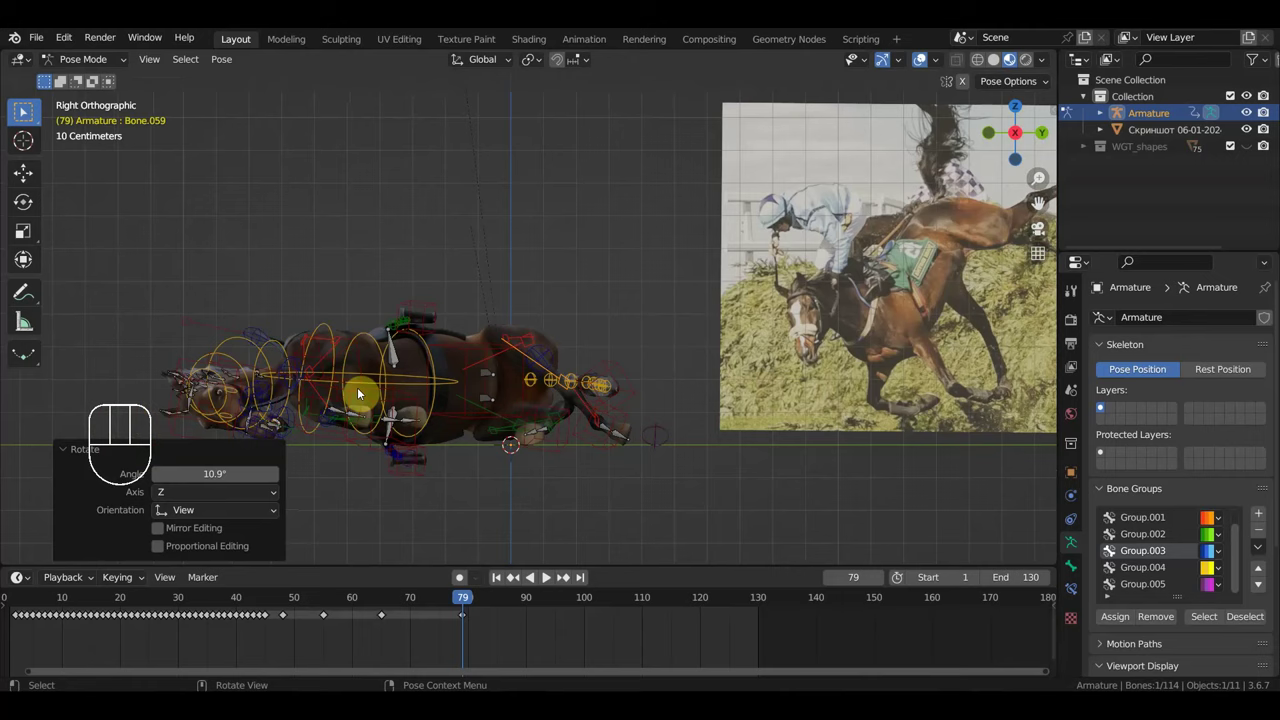
Step: Rotate and nudge two more leg bones to finish the frame-79 landing pose
click(335, 329)
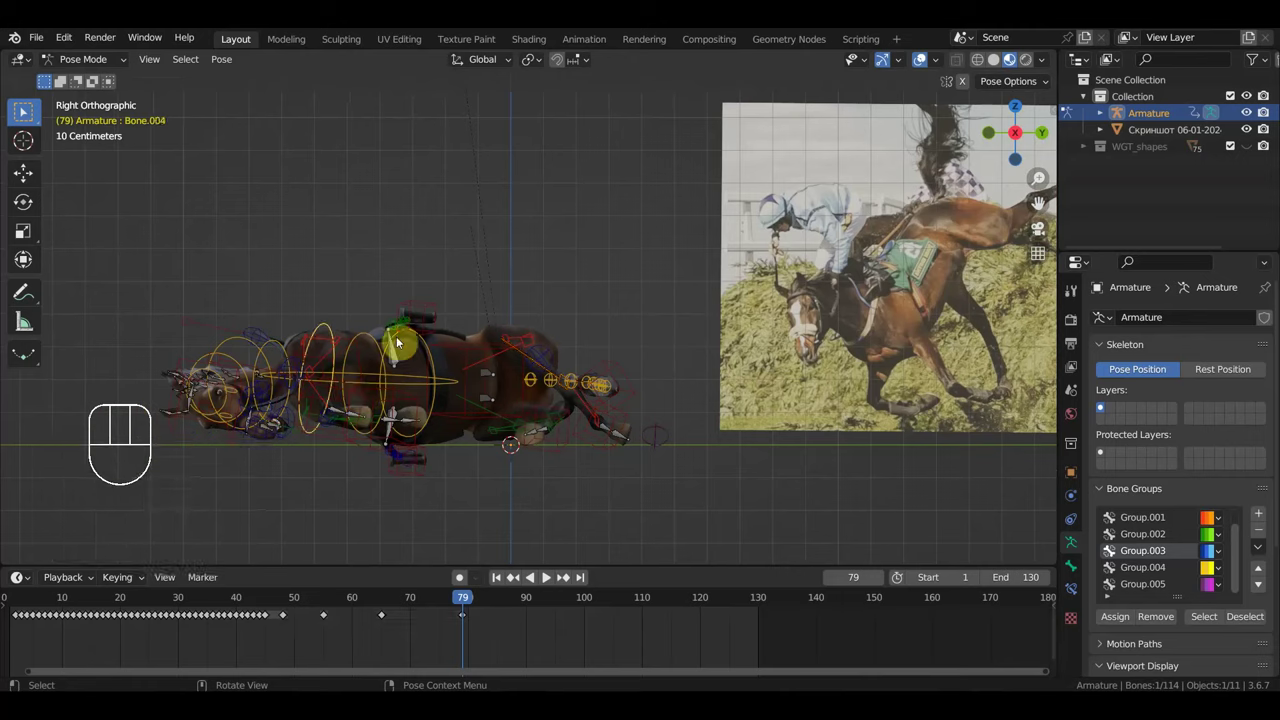
key(r)
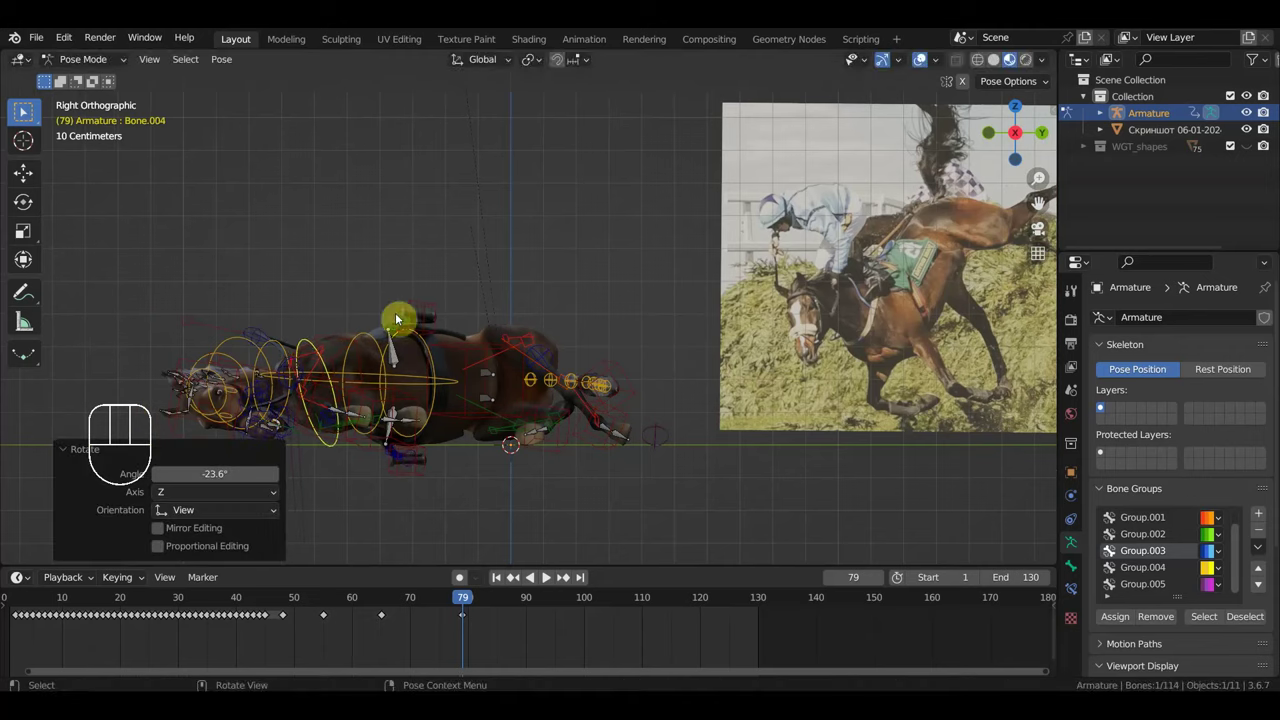
key(g)
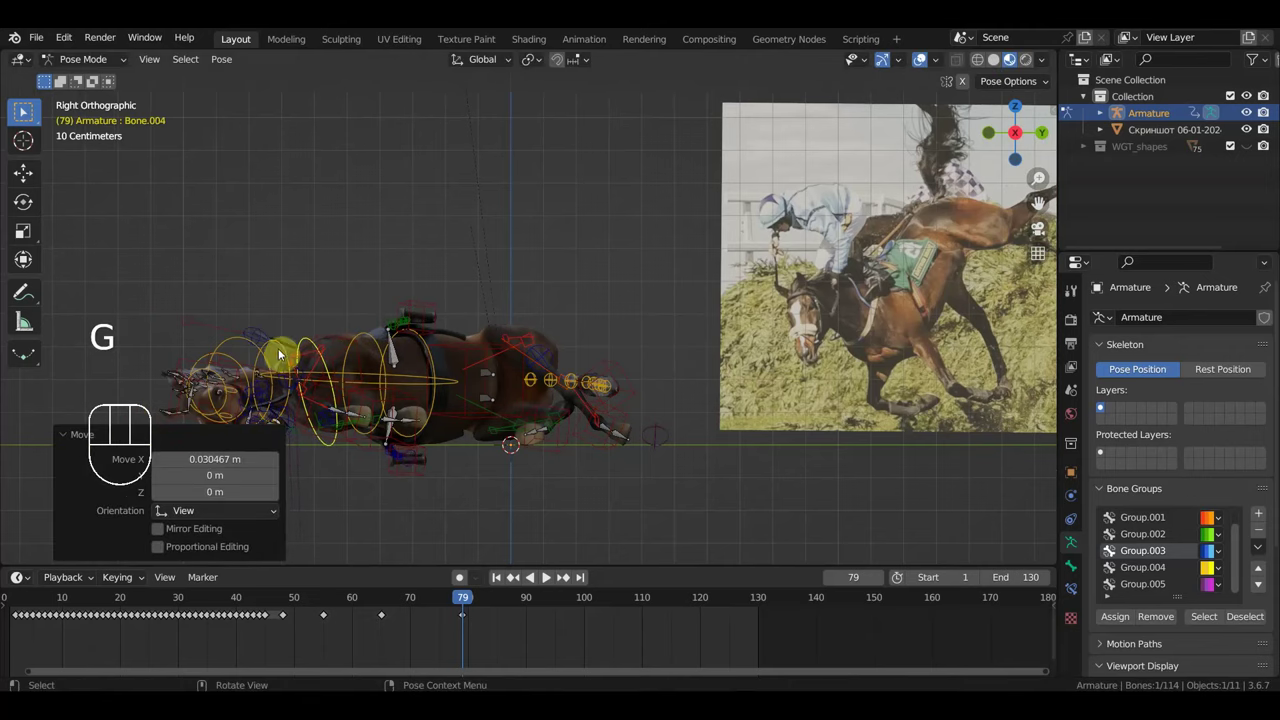
click(286, 352)
key(g)
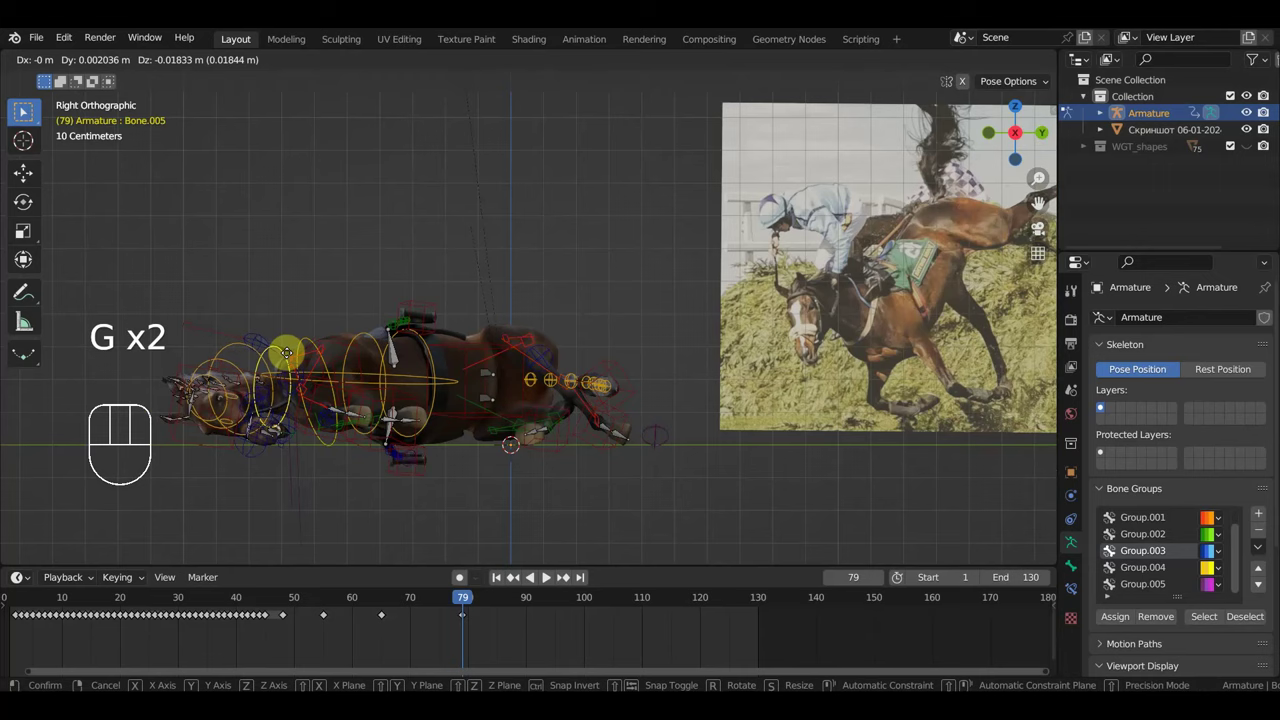
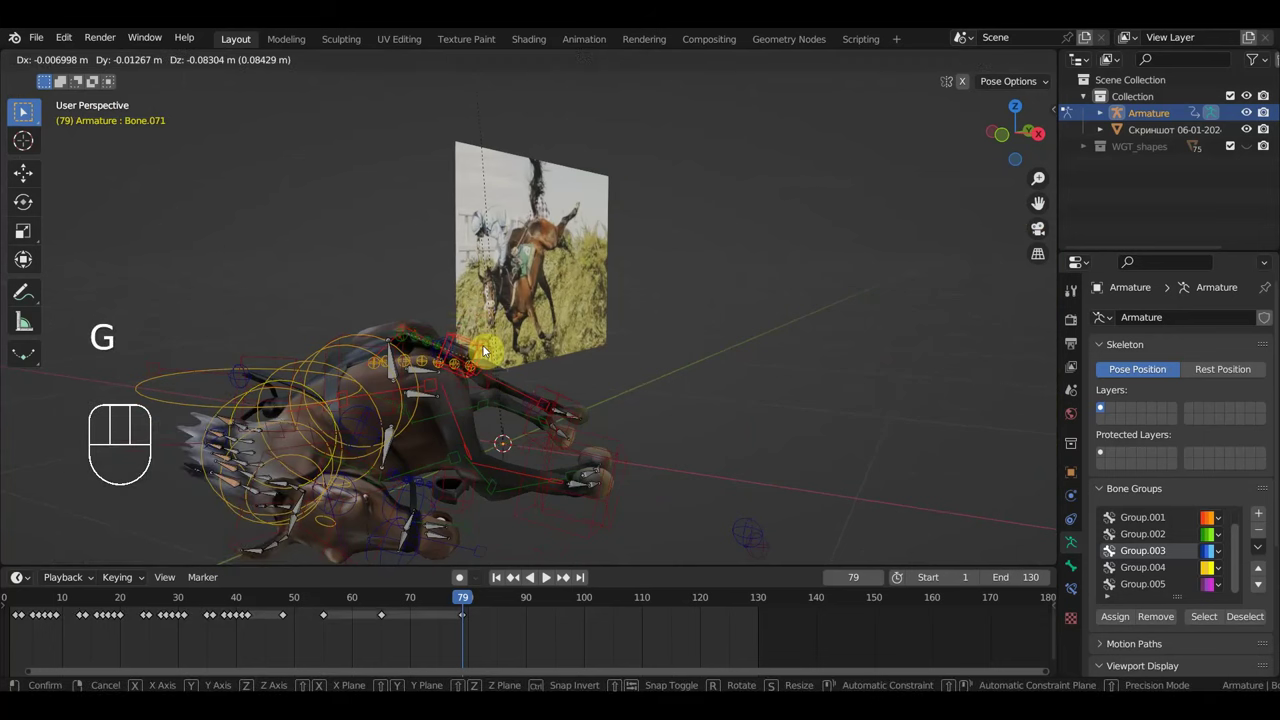
scroll(up, 3)
drag(338, 396, 210, 364)
Step: Key location and rotation for all rig bones at frame 79 and play the animation back
key(a)
key(i)
drag(459, 604, 410, 521)
drag(498, 413, 773, 326)
drag(548, 461, 602, 459)
key(space)
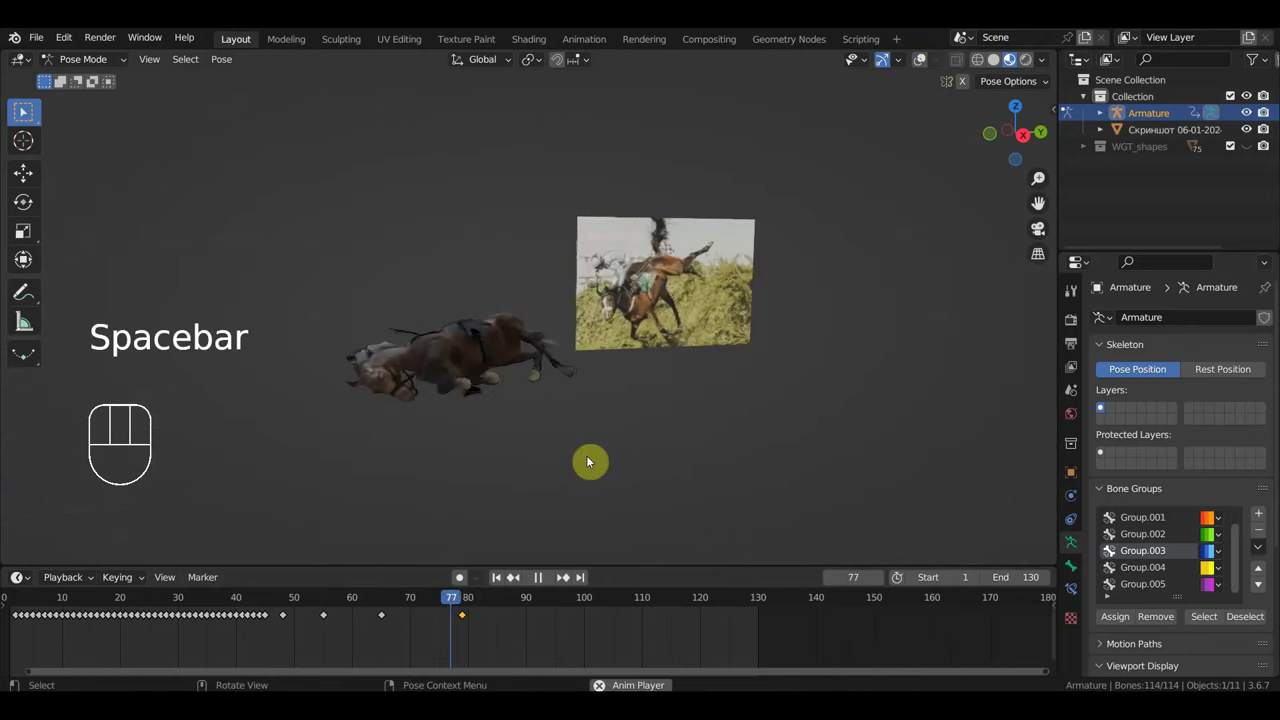
Step: Stop on frame 72 and orbit in close to the horse's legs before the landing
drag(425, 611, 454, 573)
middle_click(701, 360)
drag(627, 296, 548, 319)
drag(558, 248, 580, 244)
drag(646, 267, 696, 237)
drag(512, 417, 523, 426)
key(g)
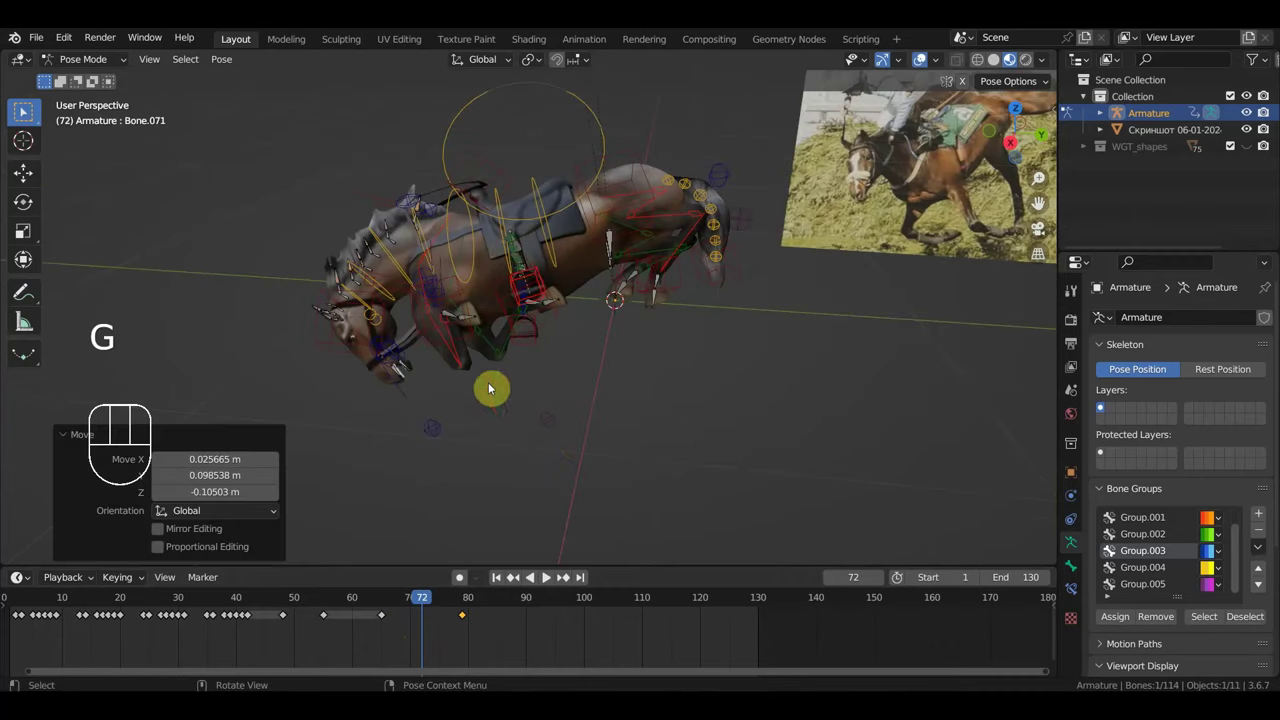
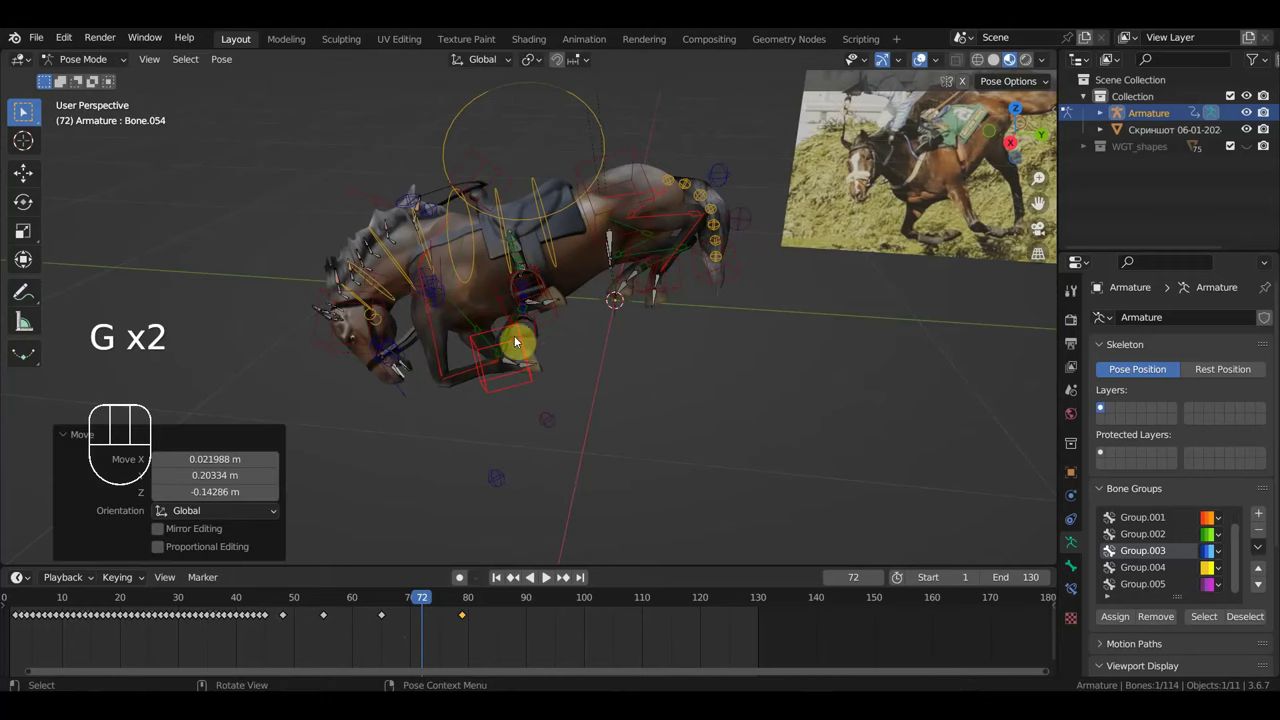
Step: Rotate and move the horse's main body bone in front view at frame 72
key(g)
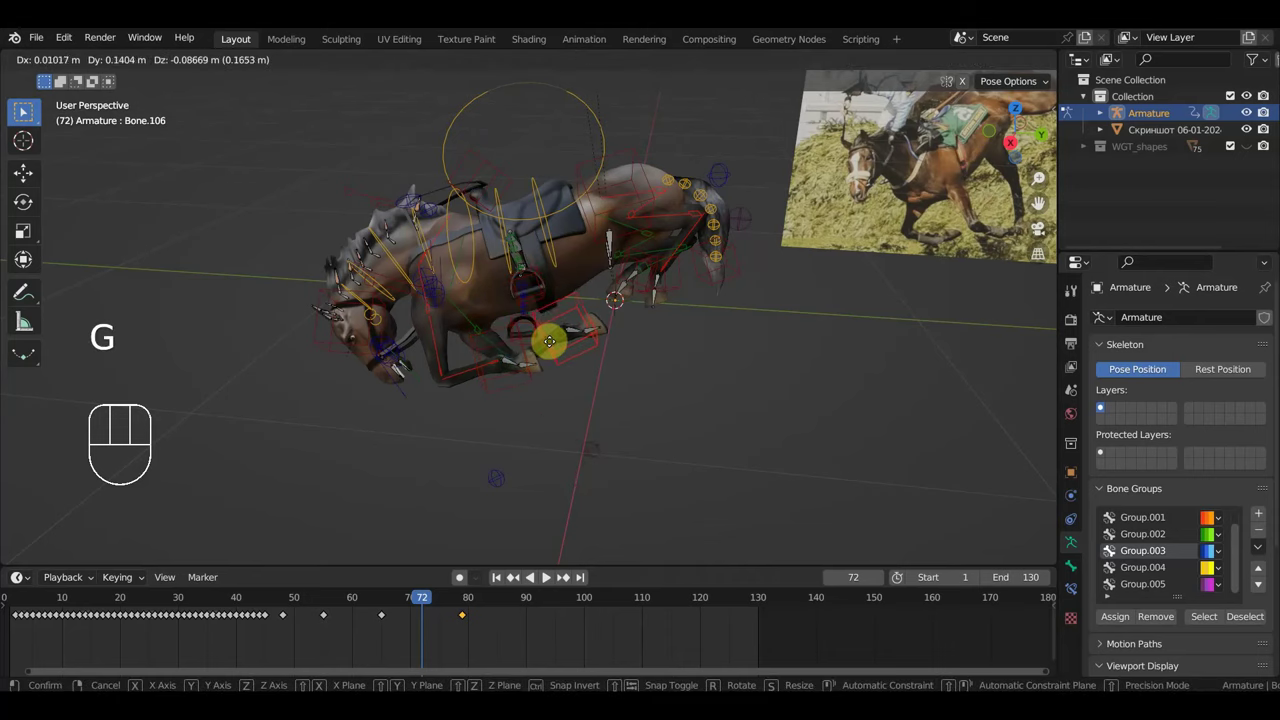
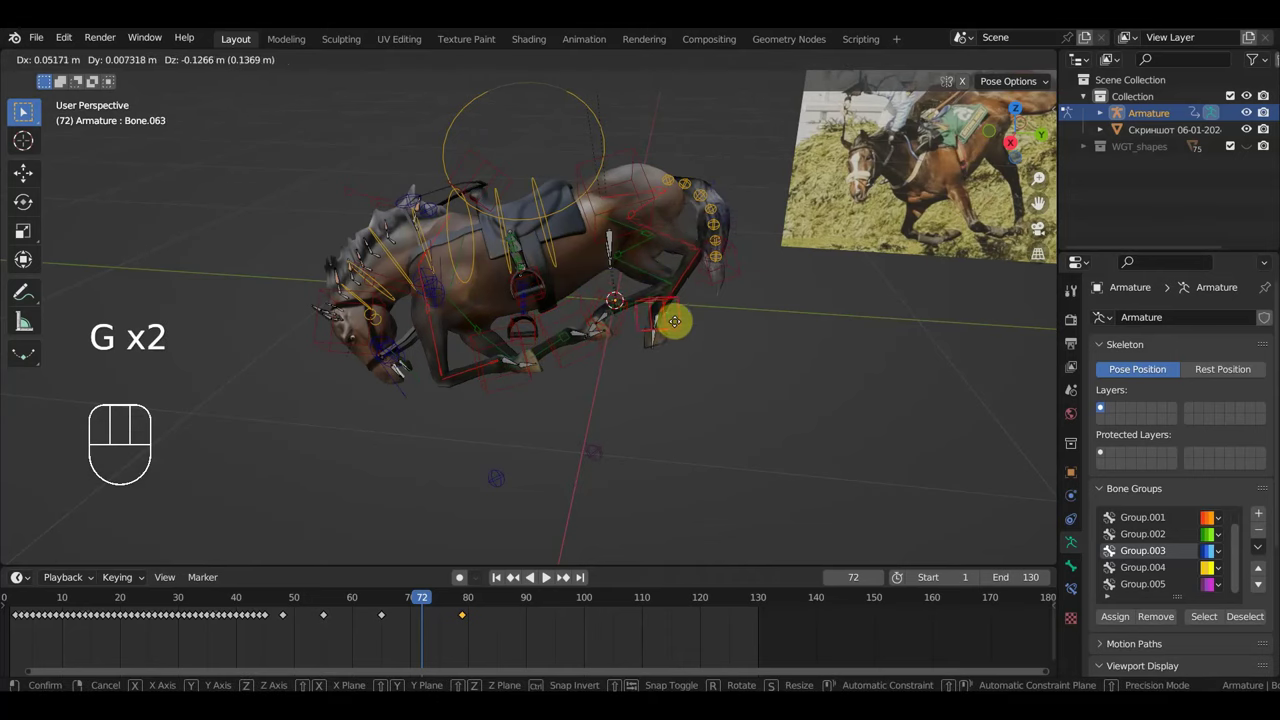
drag(516, 267, 633, 213)
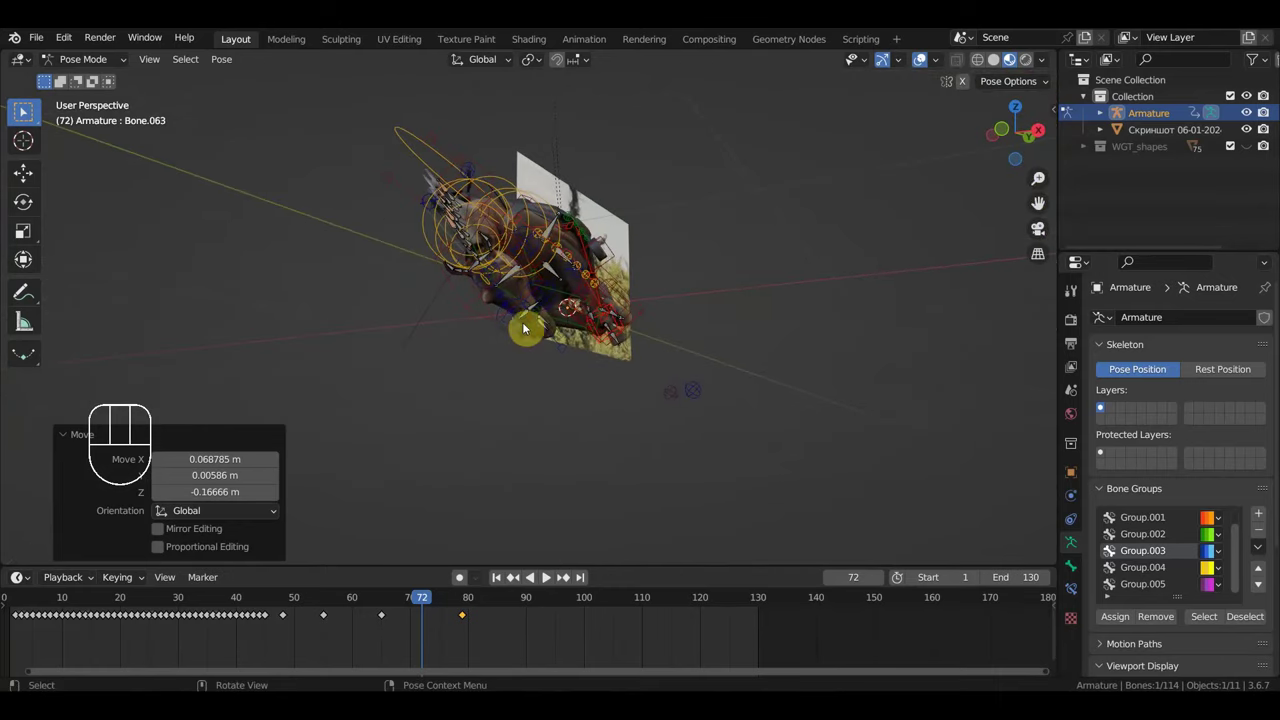
click(523, 345)
drag(547, 357, 468, 368)
click(374, 344)
drag(405, 348, 479, 345)
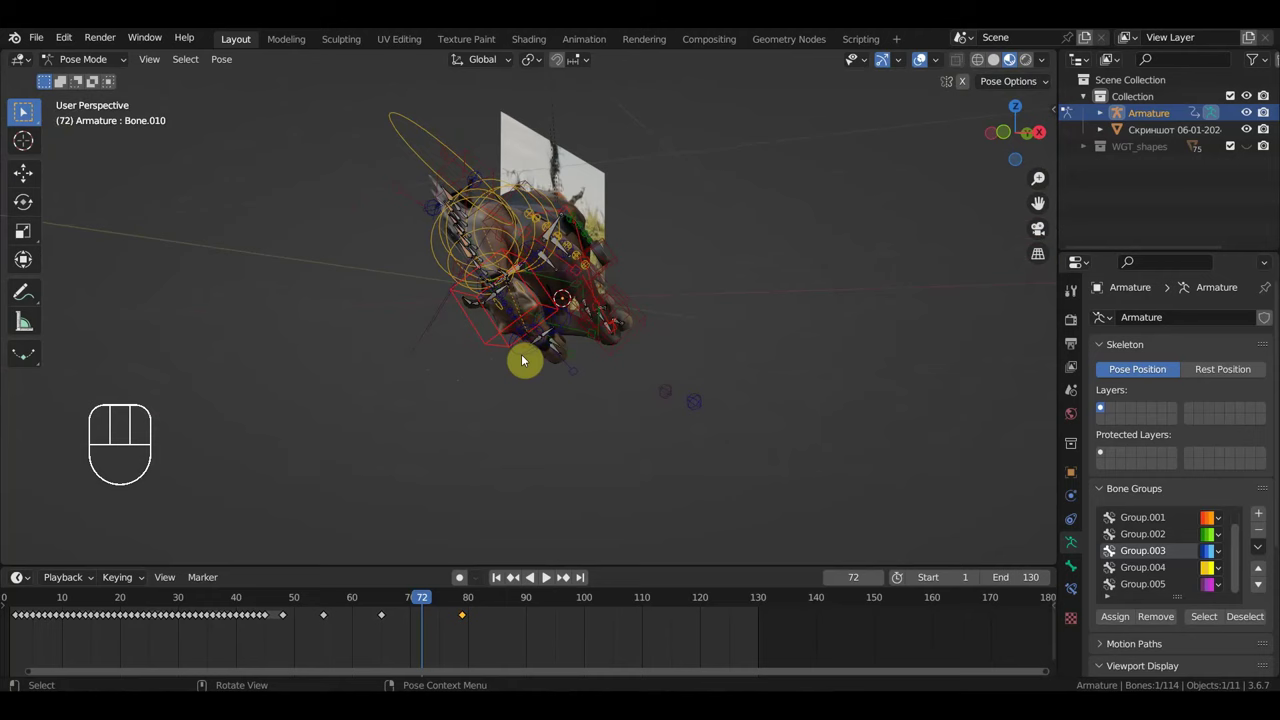
key(KP_1)
key(r)
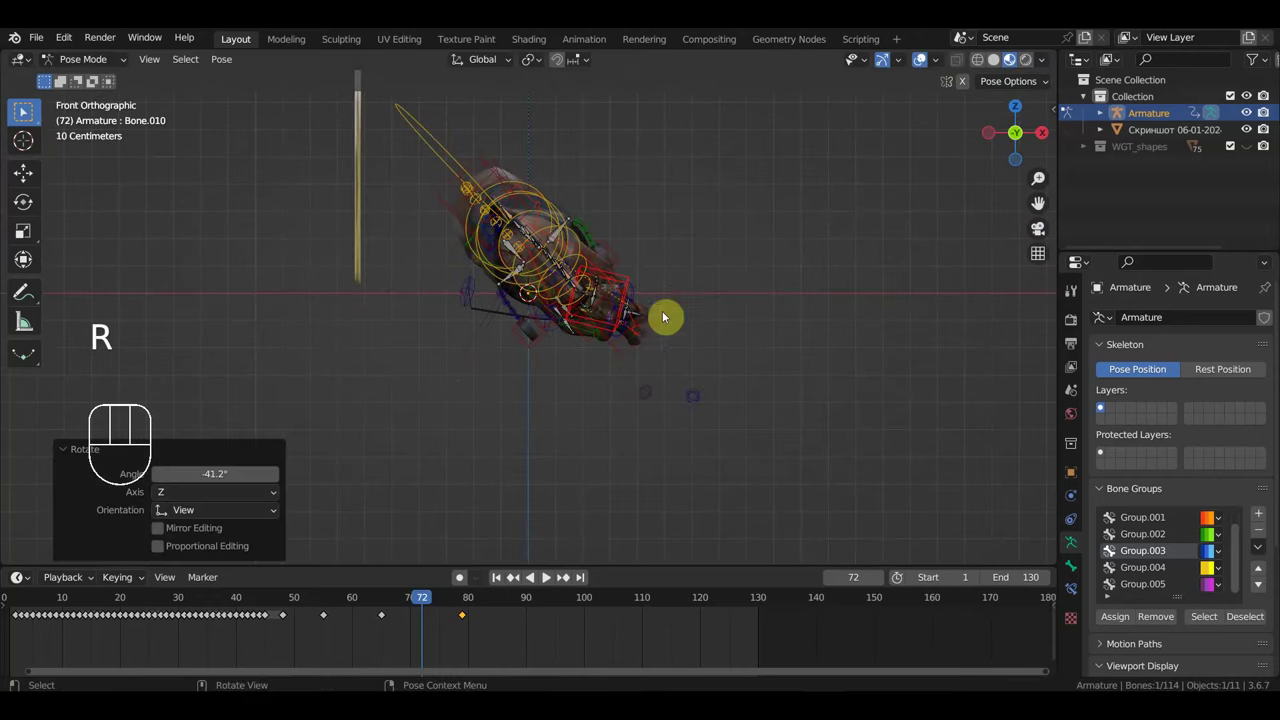
key(g)
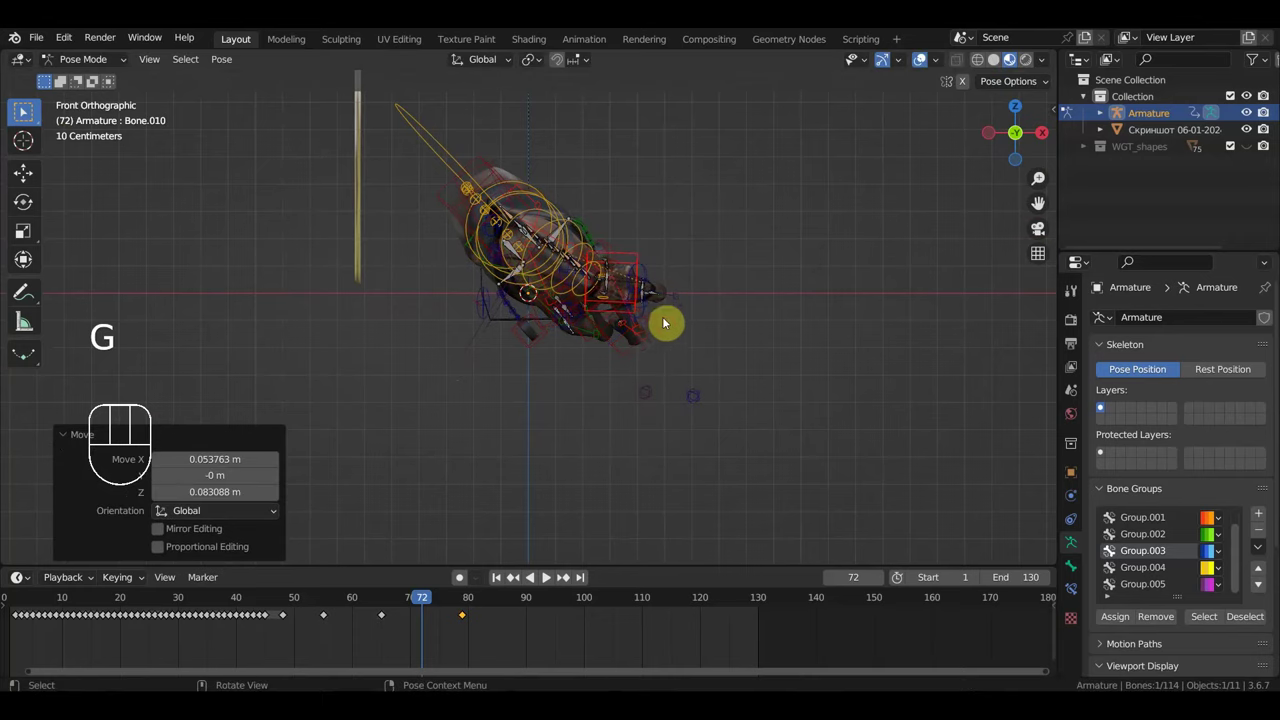
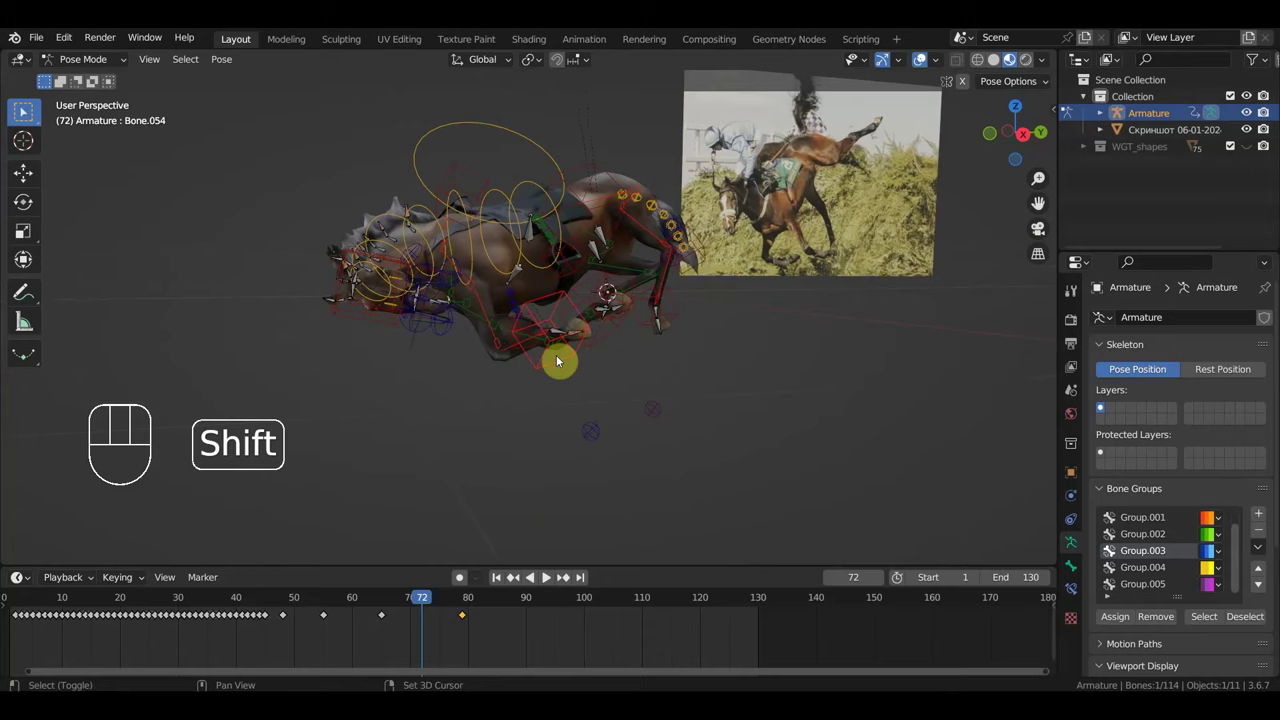
Step: Move a hoof control along one axis in front view
drag(597, 355, 582, 357)
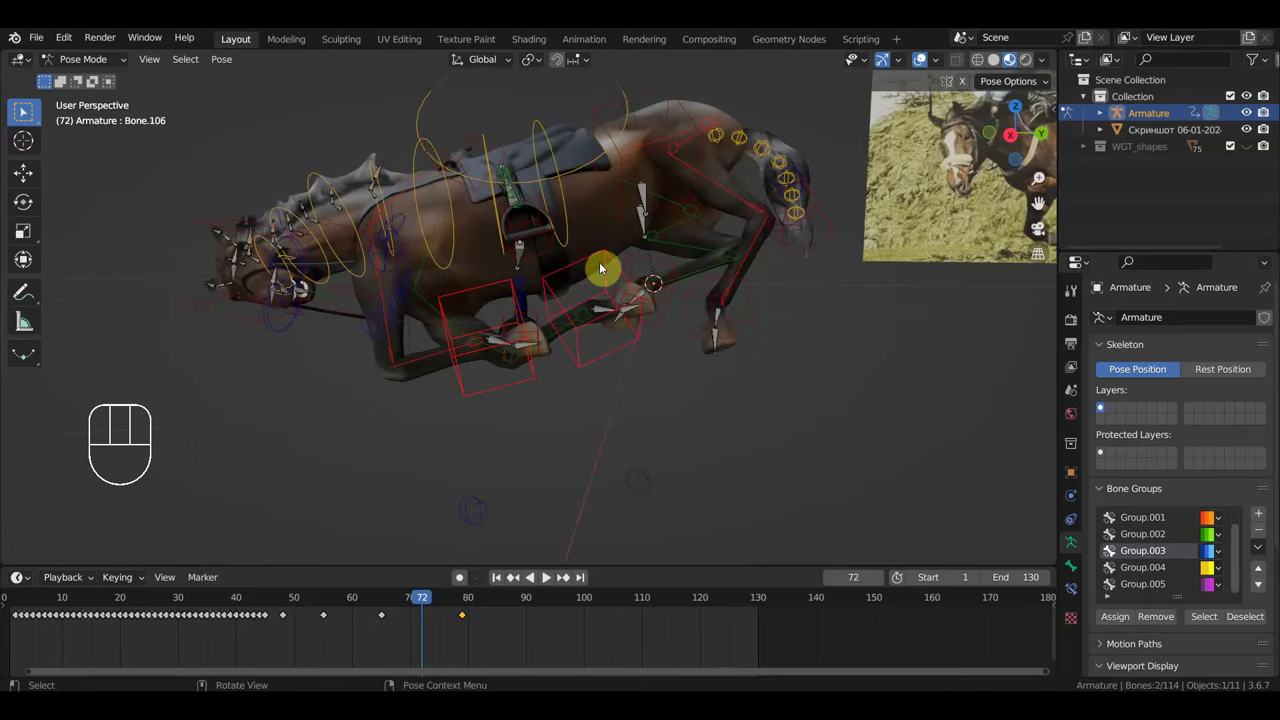
click(753, 329)
key(KP_1)
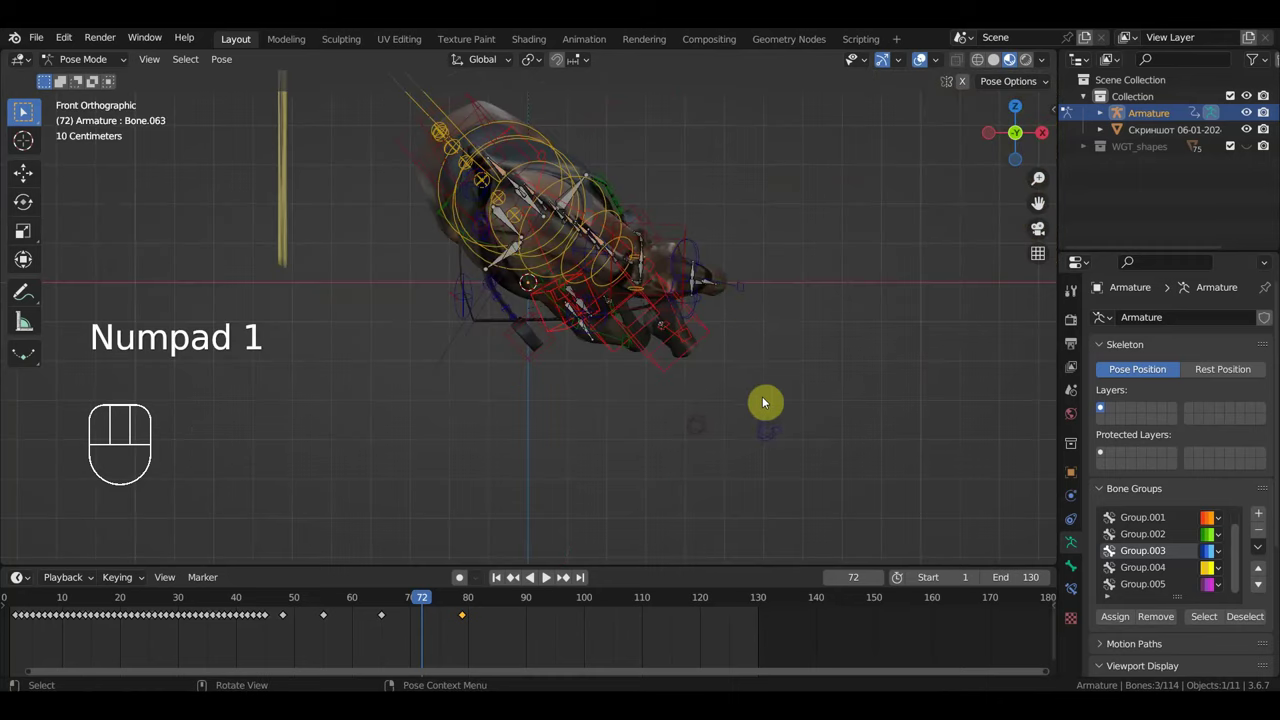
key(g)
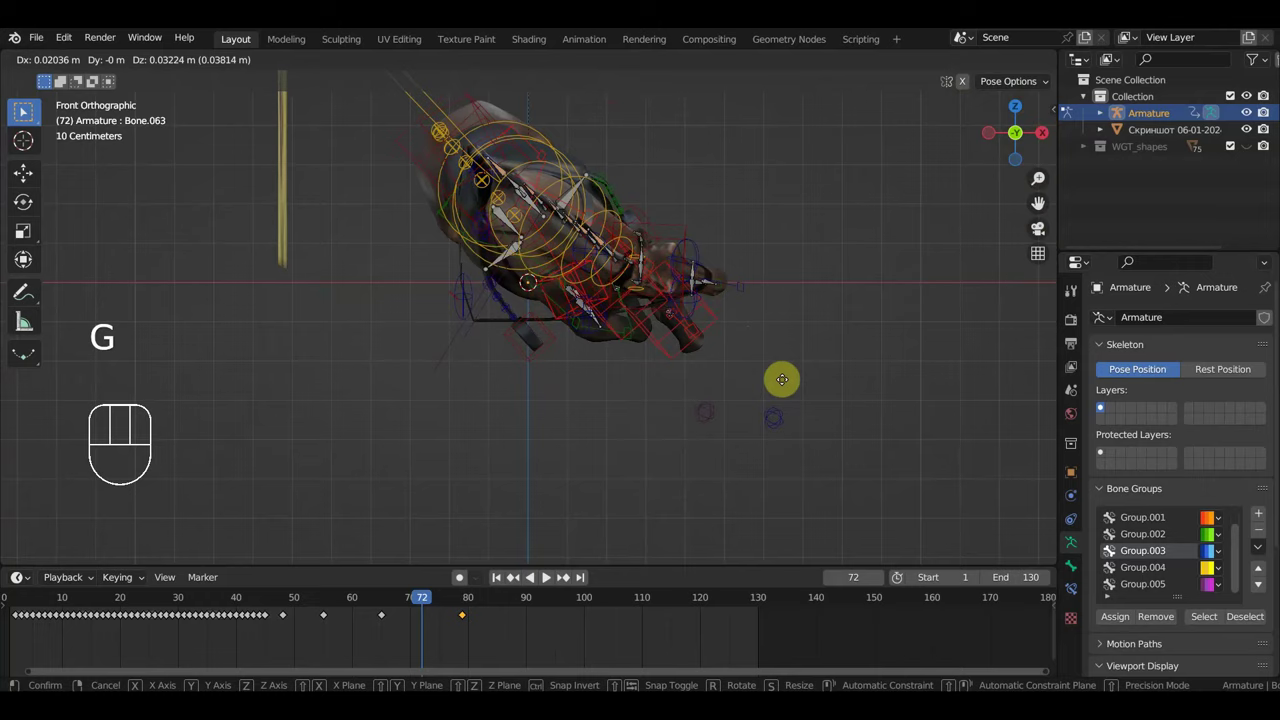
scroll(up, 3)
middle_click(687, 367)
scroll(down, 3)
key(KP_1)
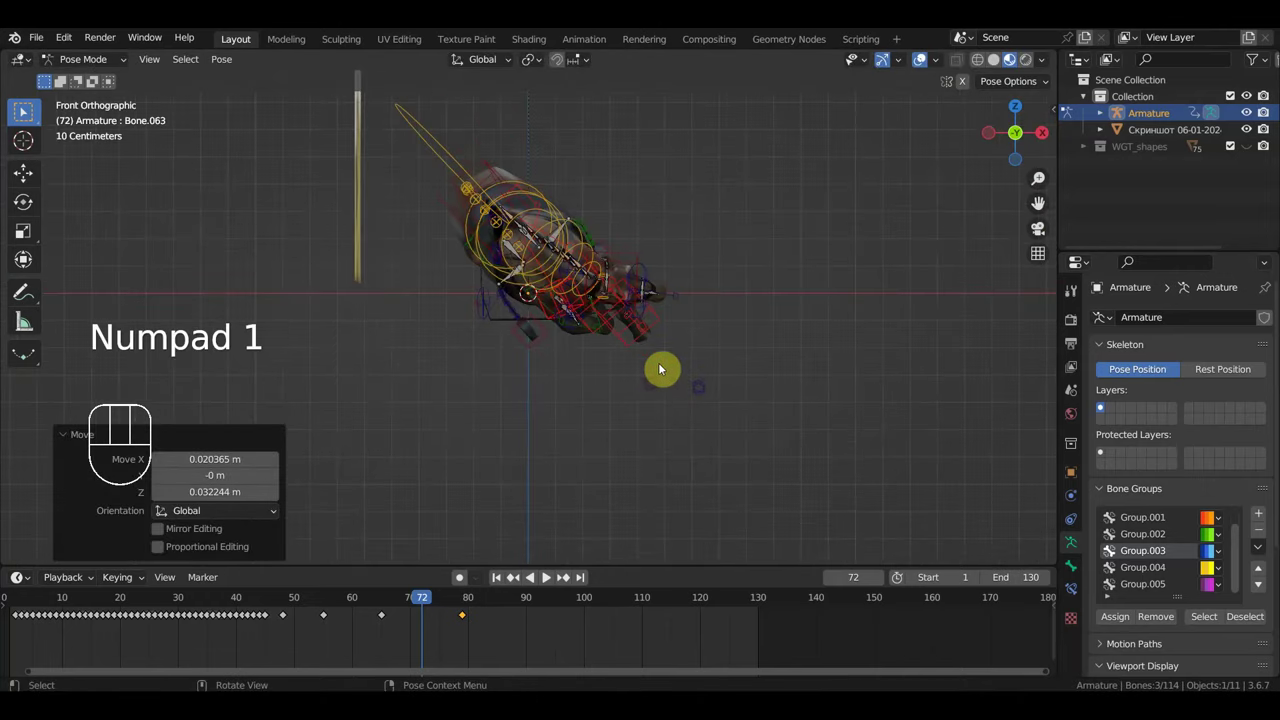
Step: Rotate and lower the whole rig so the body sits flatter and more level
key(a)
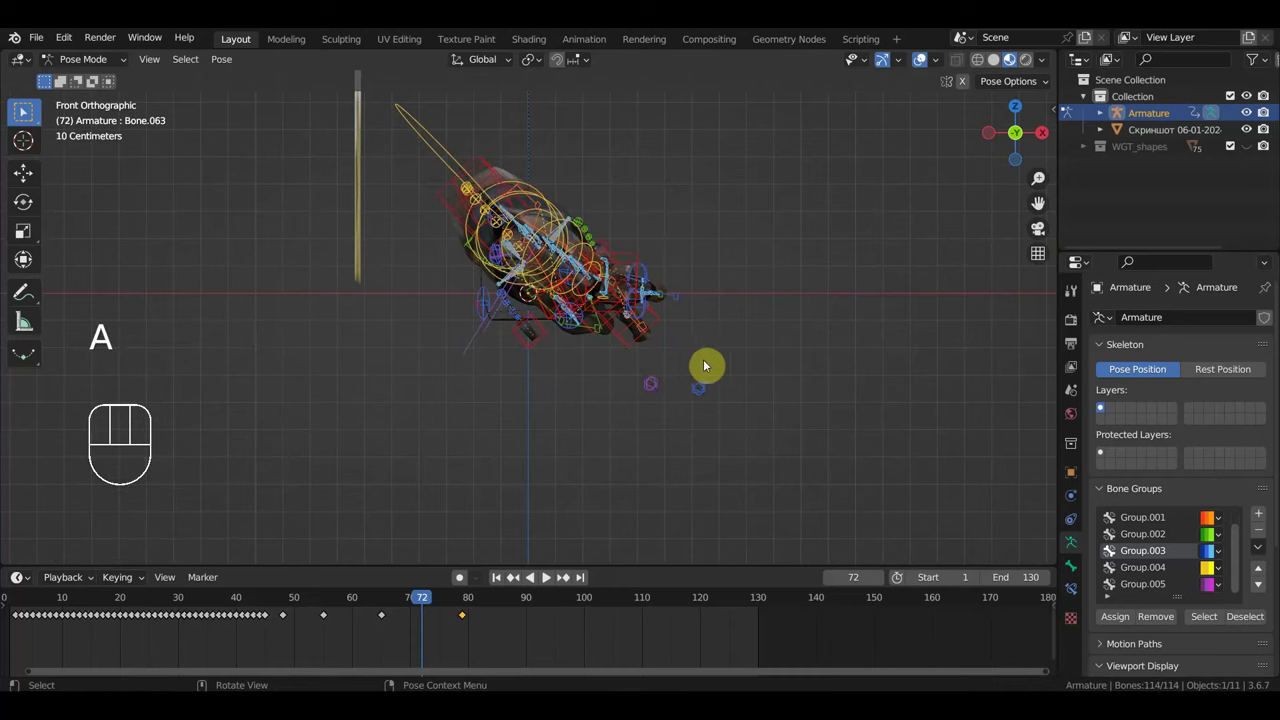
key(r)
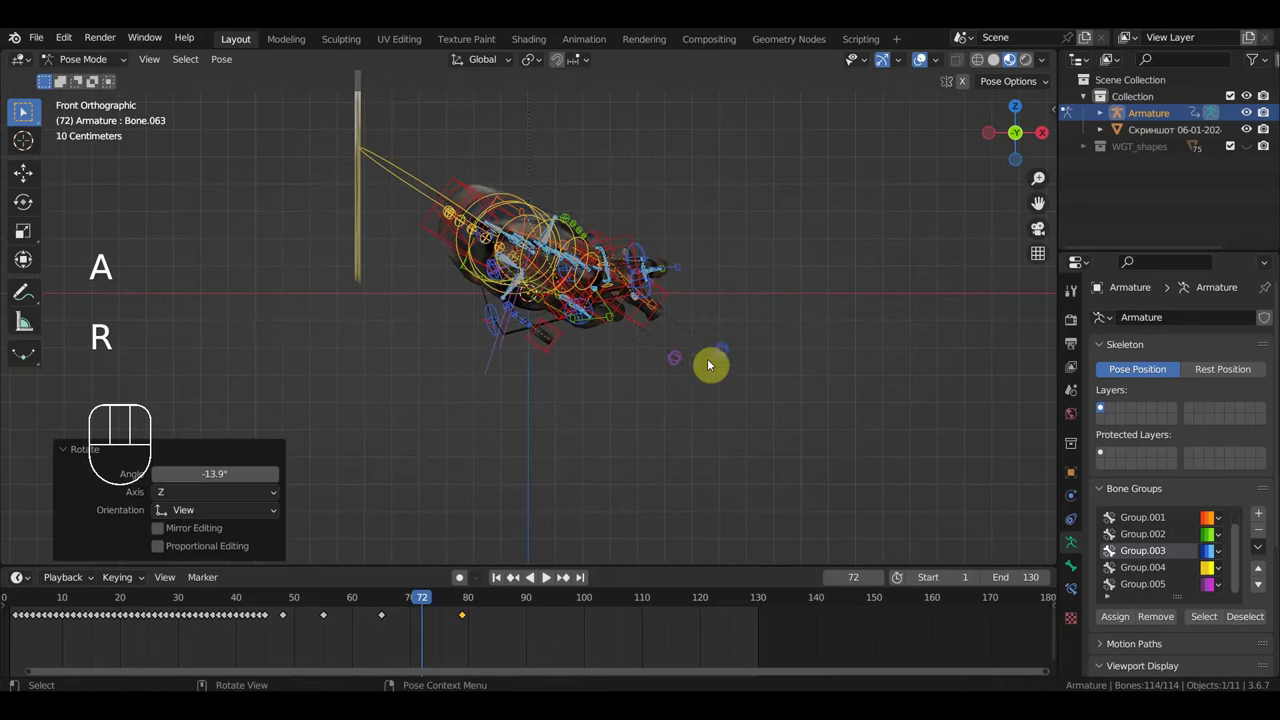
key(g)
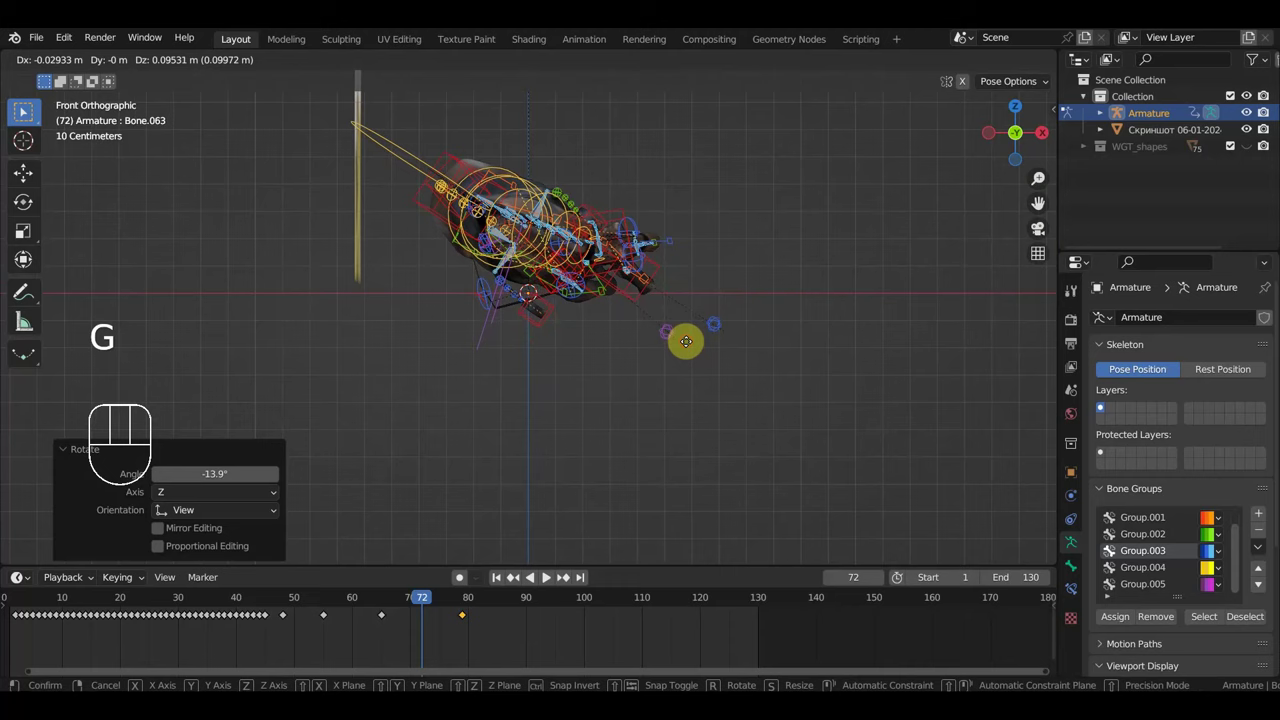
key(r)
key(g)
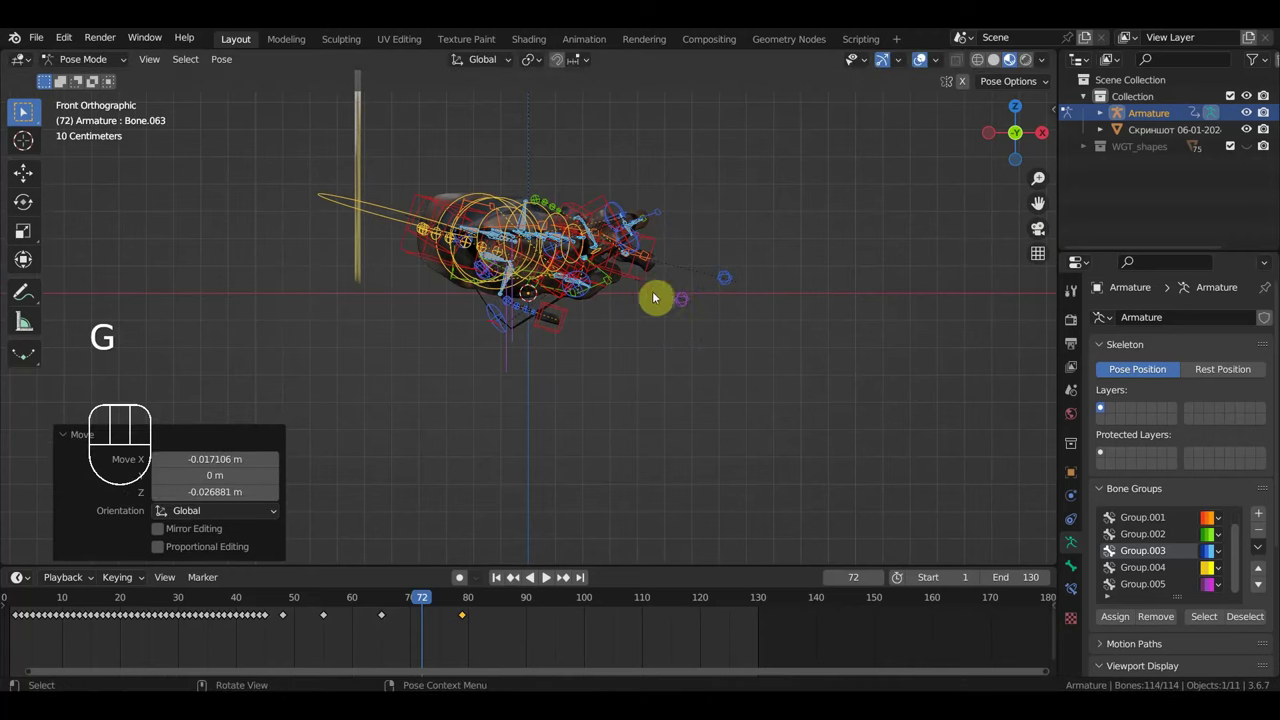
Step: Reposition the front hoof control and the other leg control for the forward tumble
click(608, 203)
key(g)
scroll(up, 3)
drag(678, 299, 495, 409)
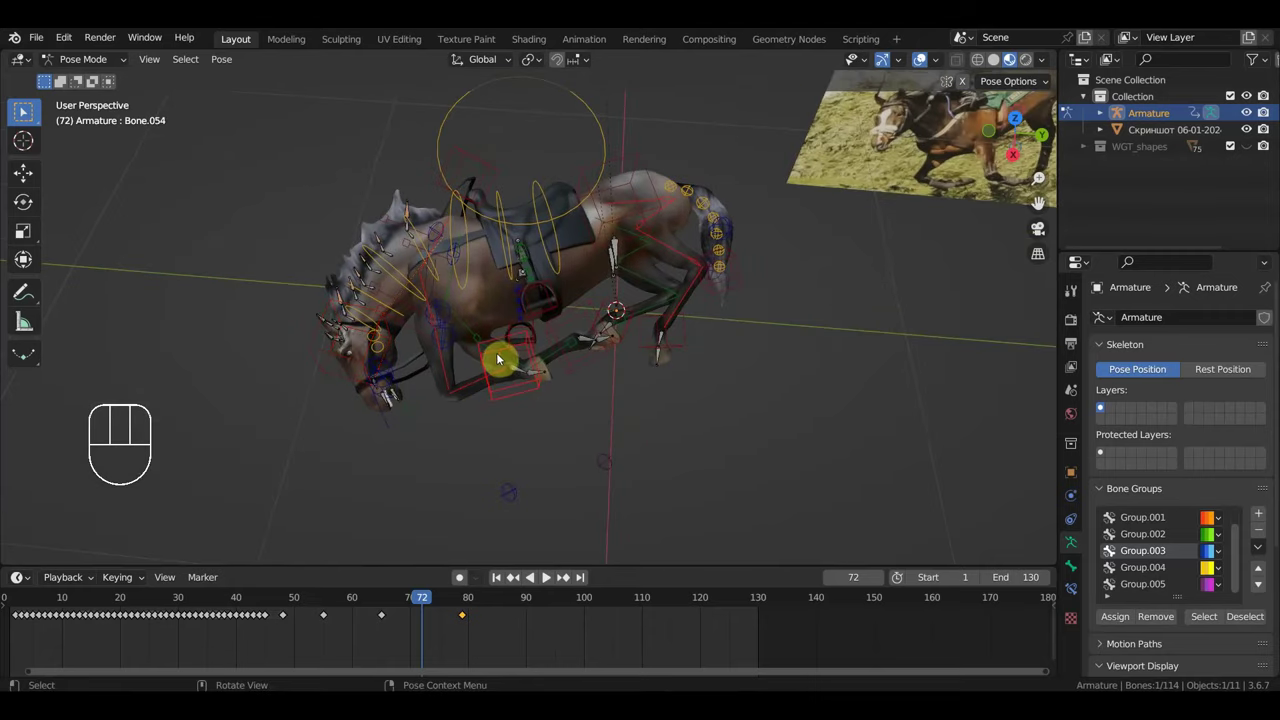
key(g)
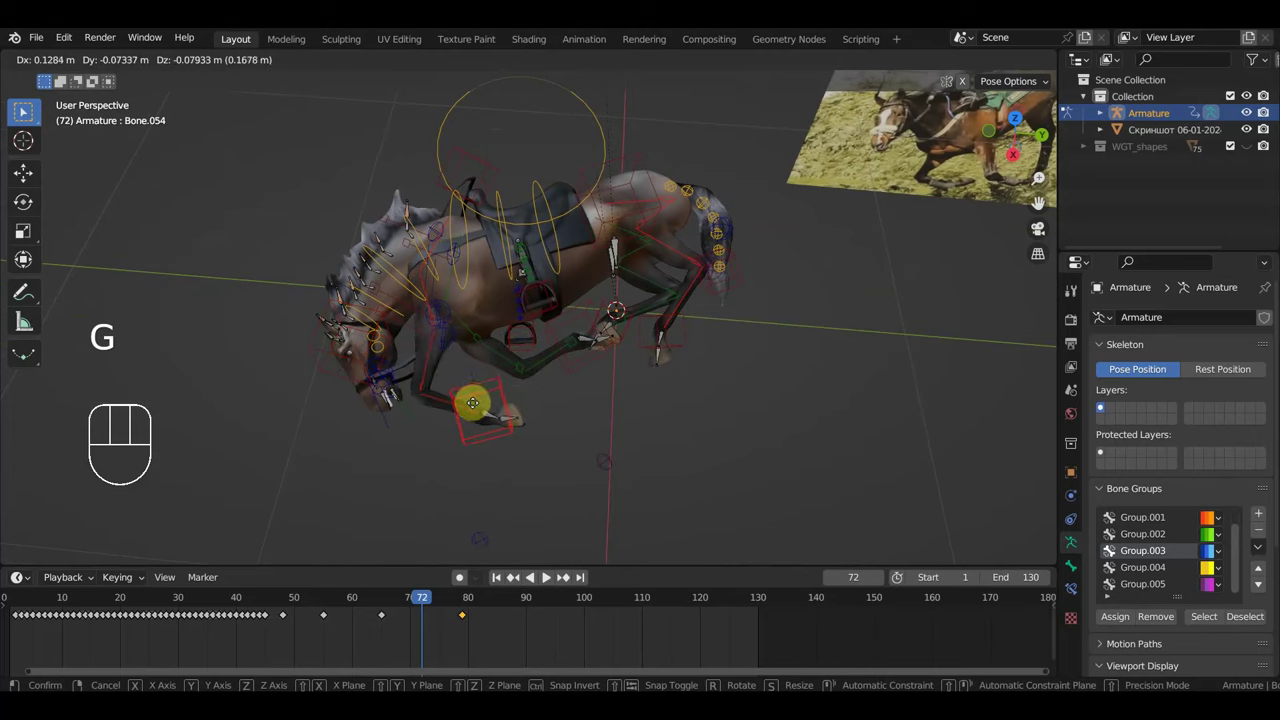
key(g)
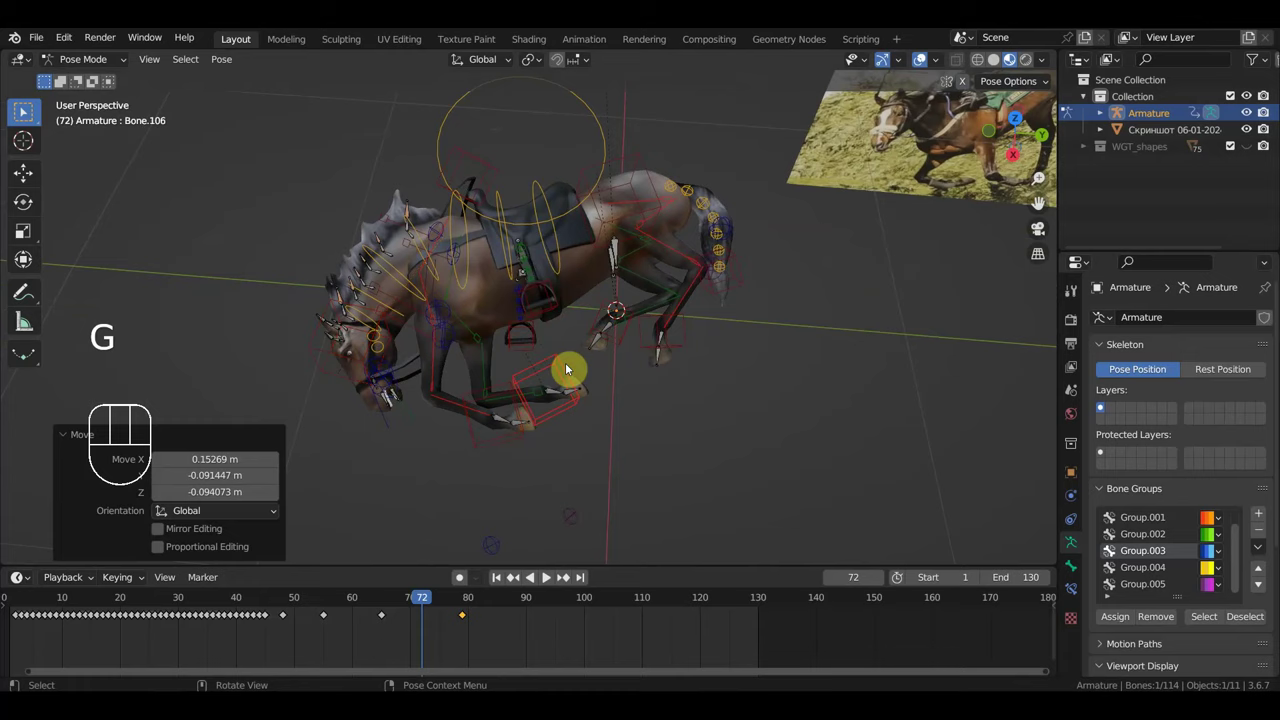
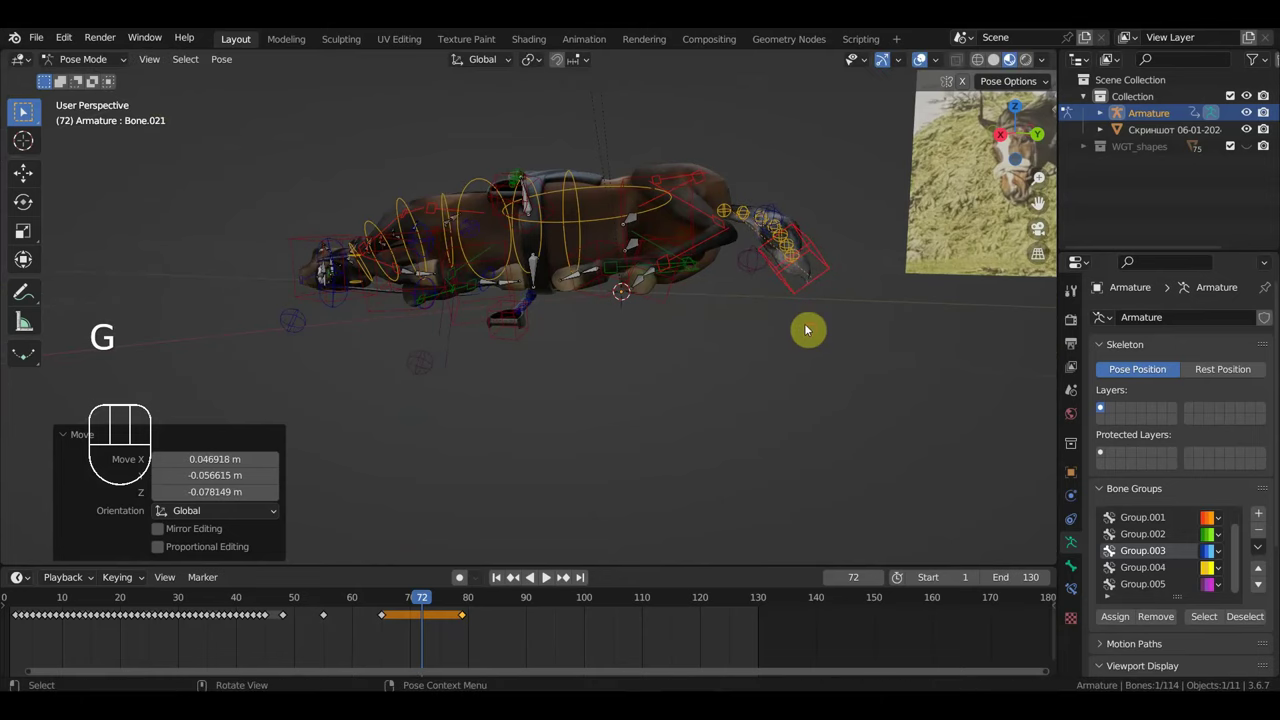
Step: Move the hind leg control bone into place at frame 72
scroll(up, 3)
click(523, 345)
key(g)
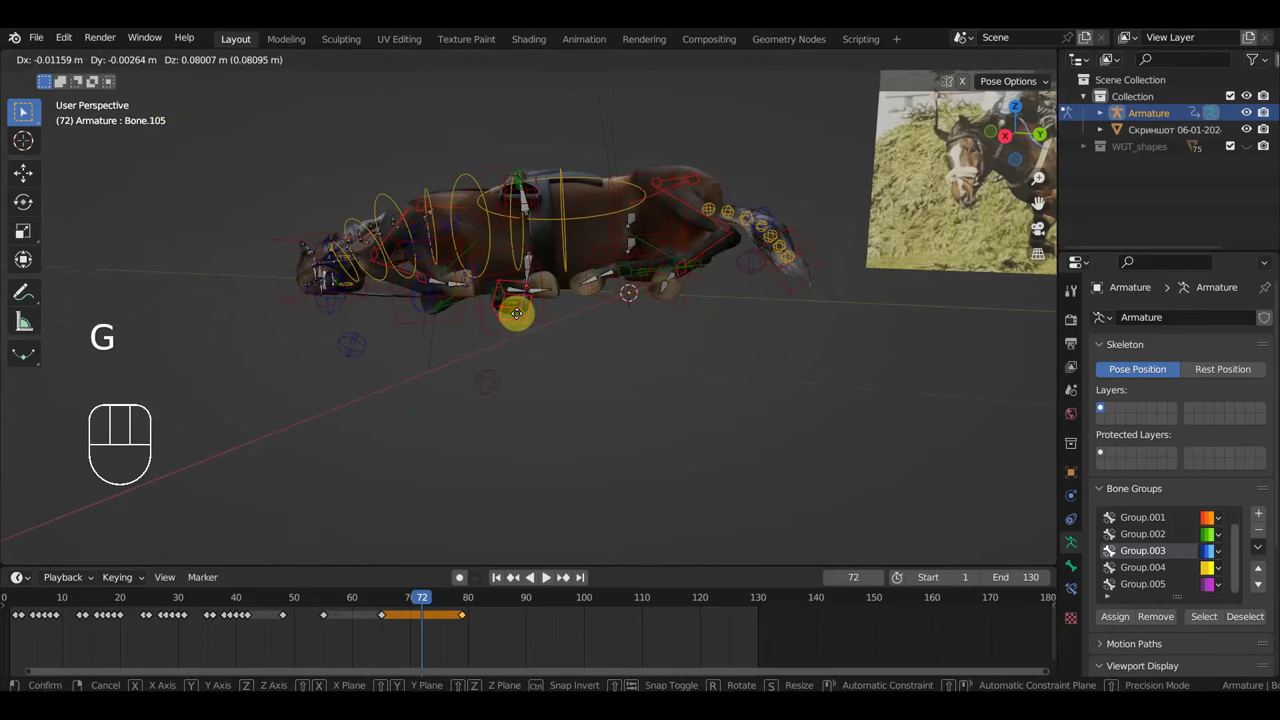
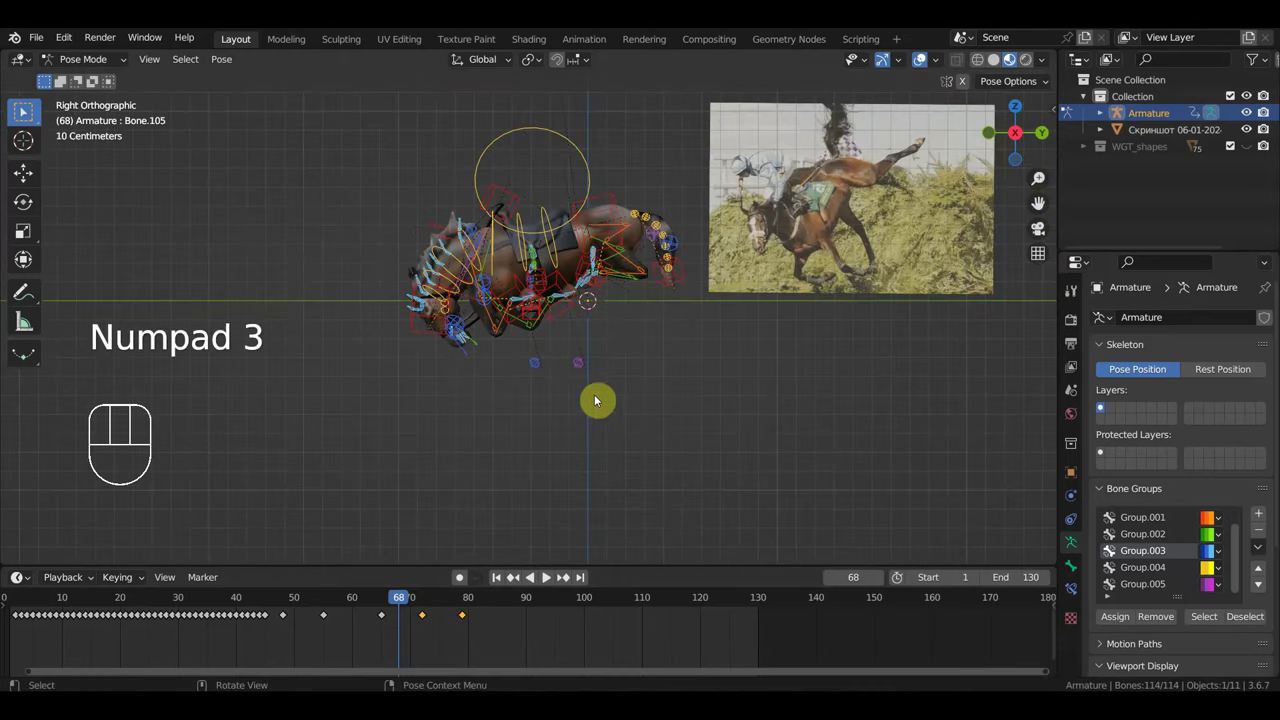
Step: Rotate and shift the horse's main body control at frame 68 to match the photo's tumble angle
key(g)
key(r)
key(g)
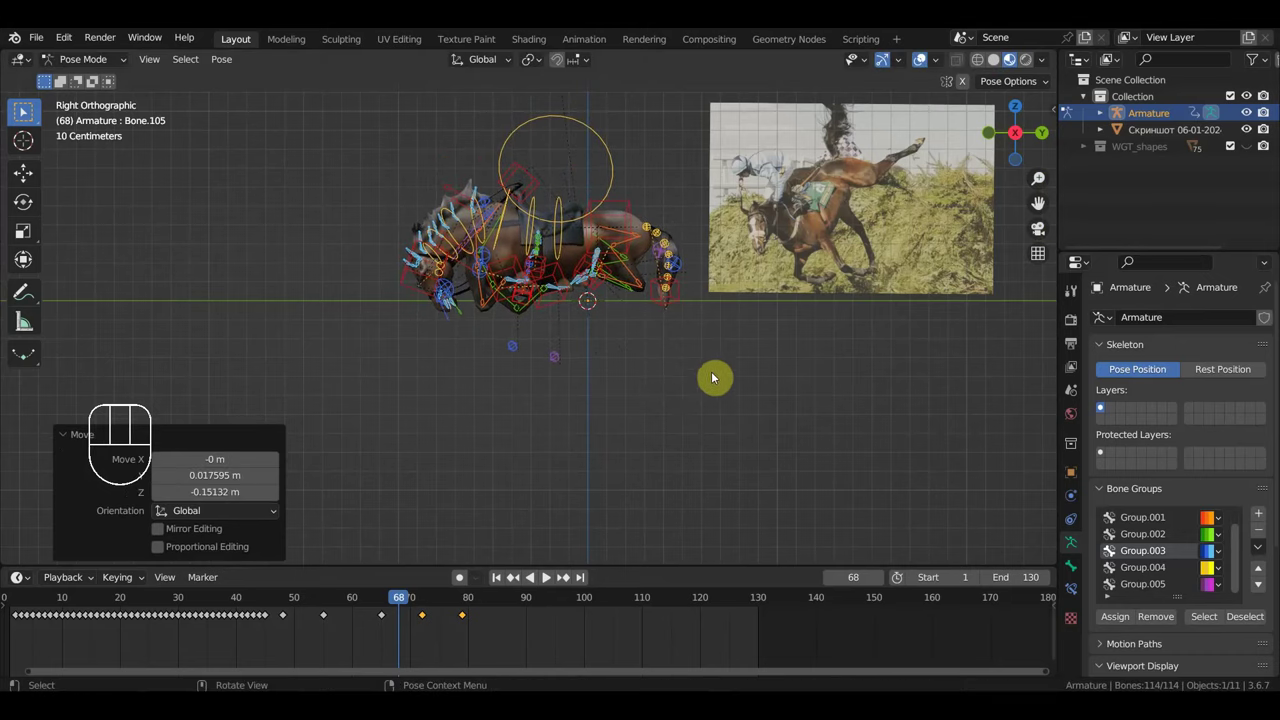
key(r)
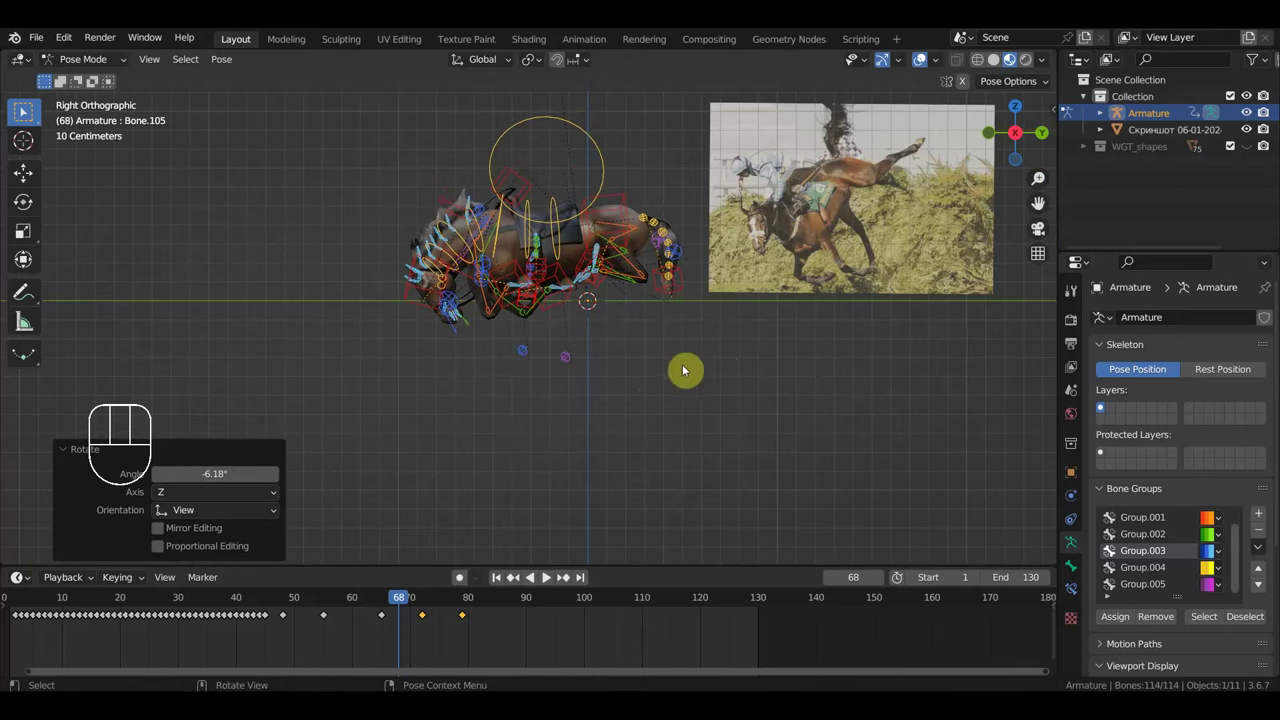
key(g)
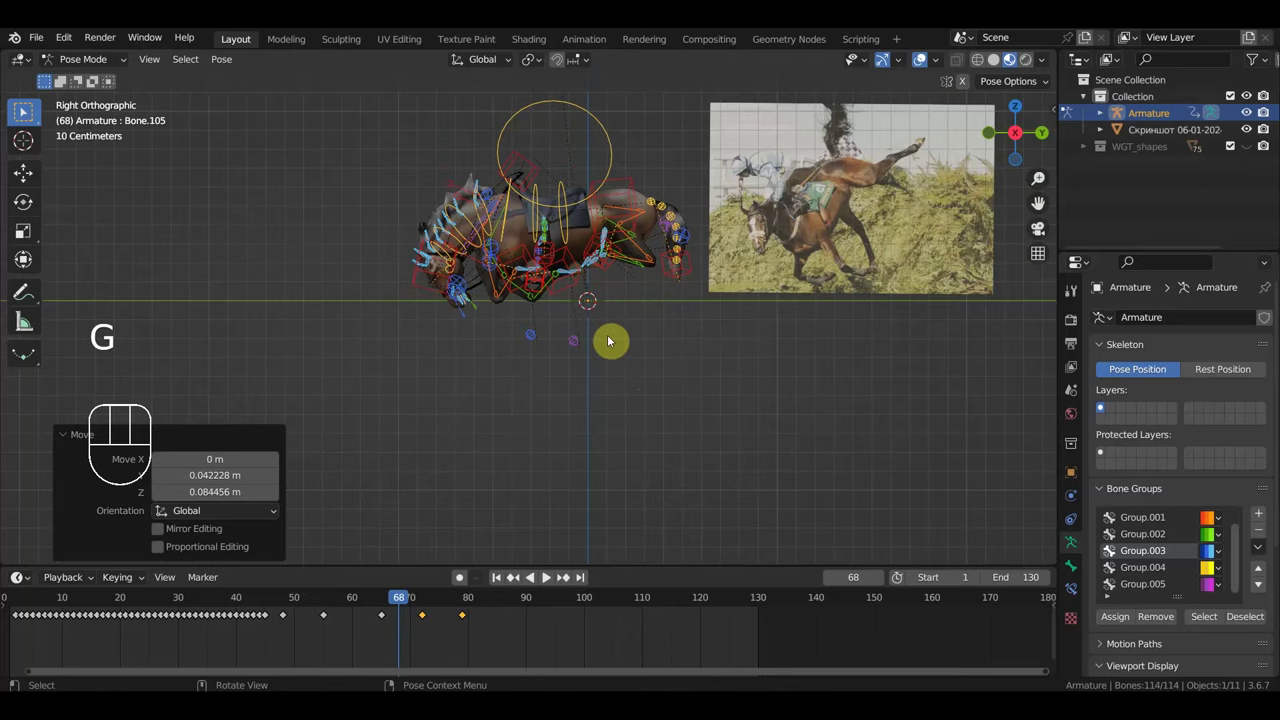
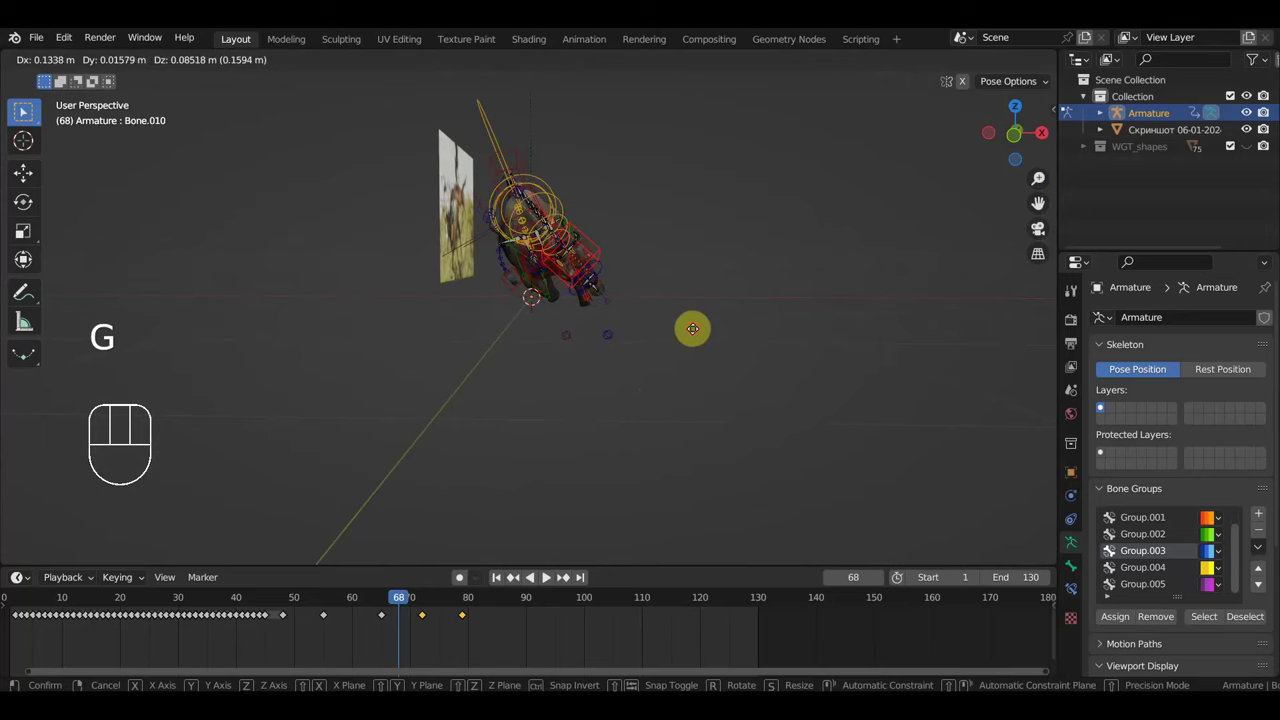
key(r)
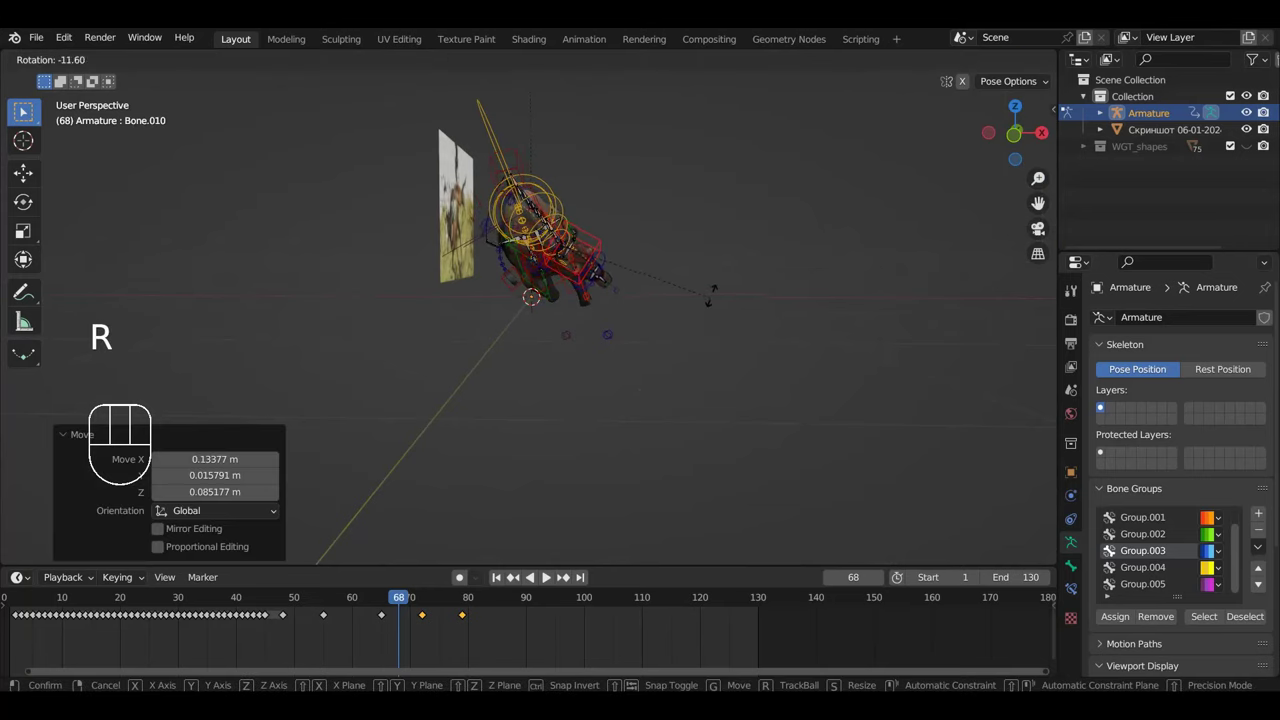
key(g)
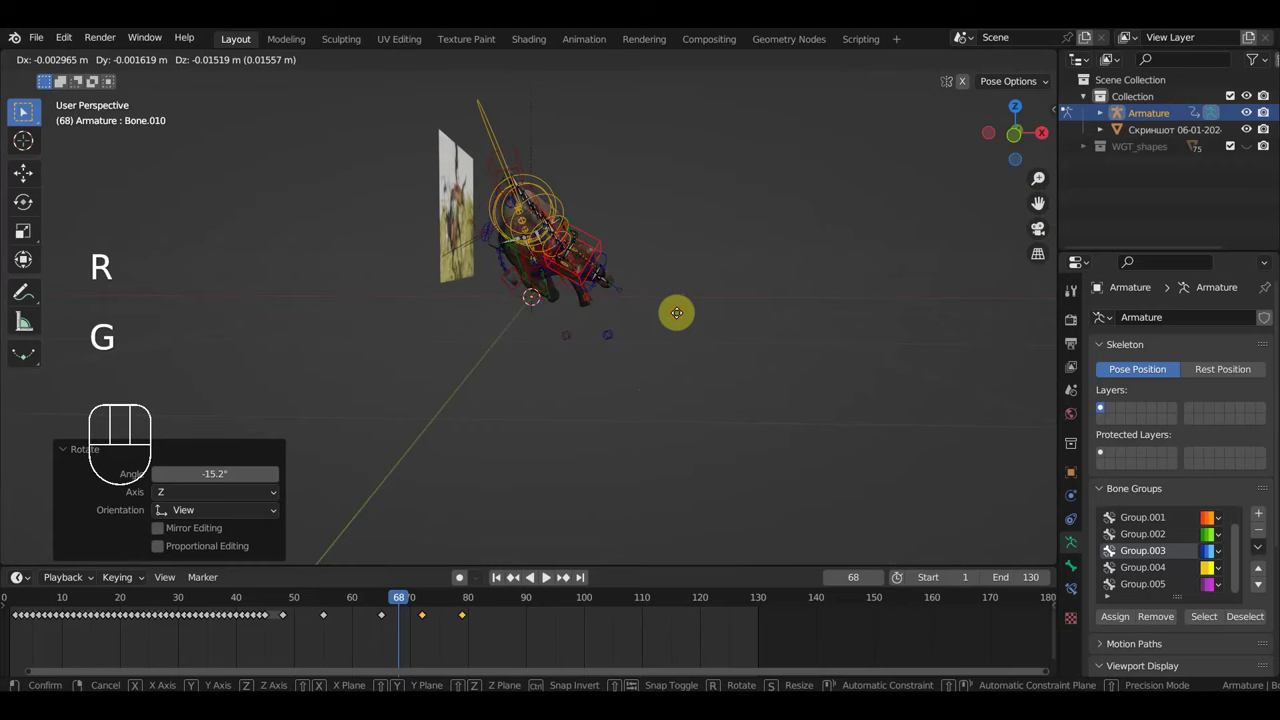
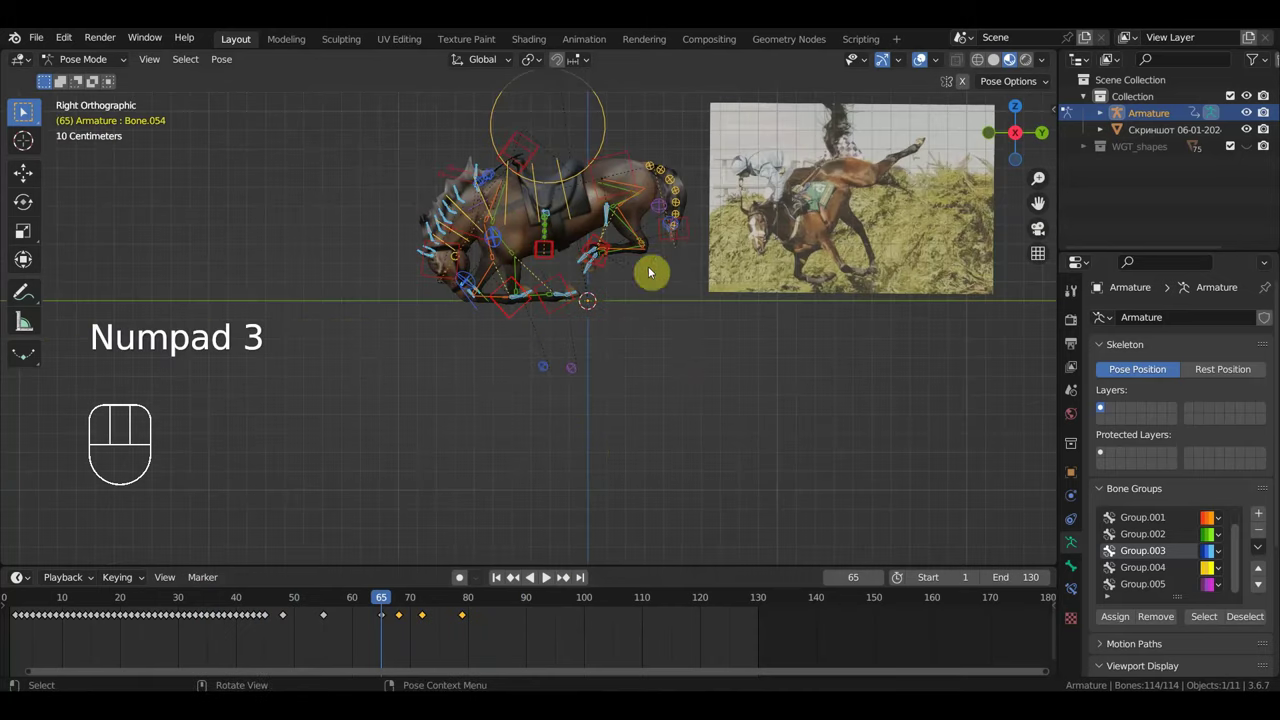
Step: Delete the horse reference photo plane, leaving only the rig in the scene
drag(653, 316, 672, 381)
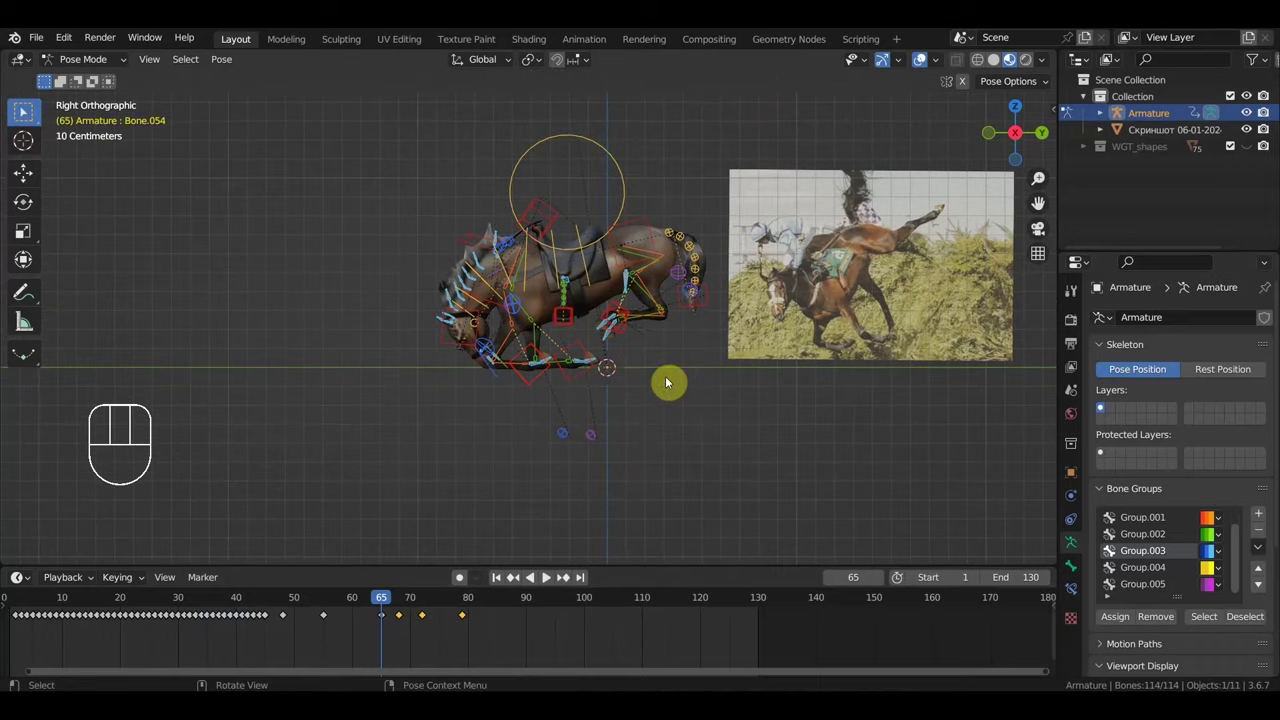
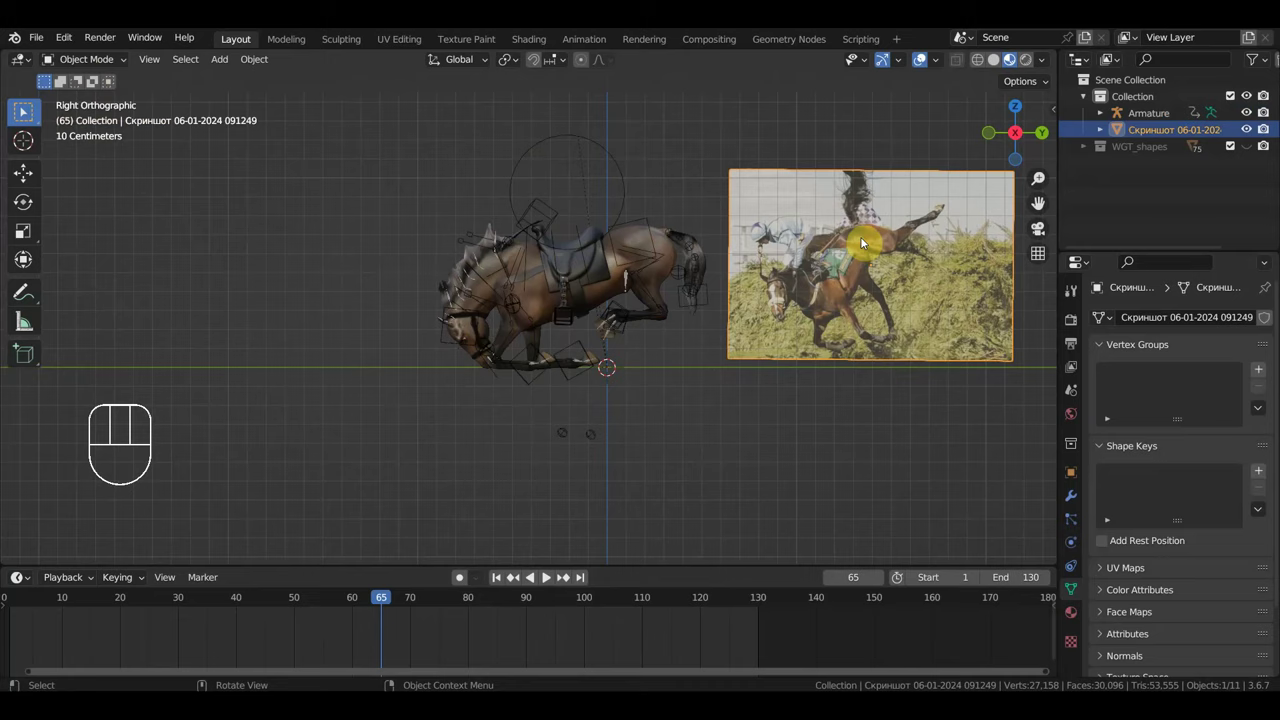
key(Delete)
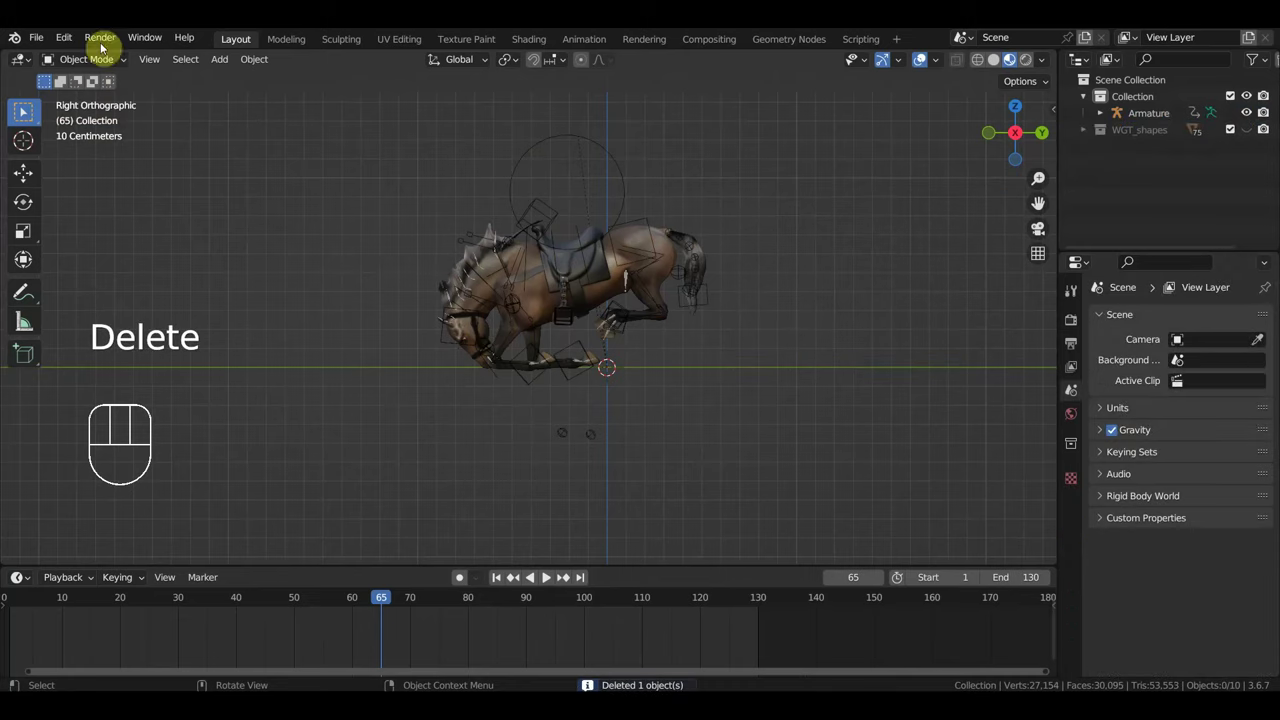
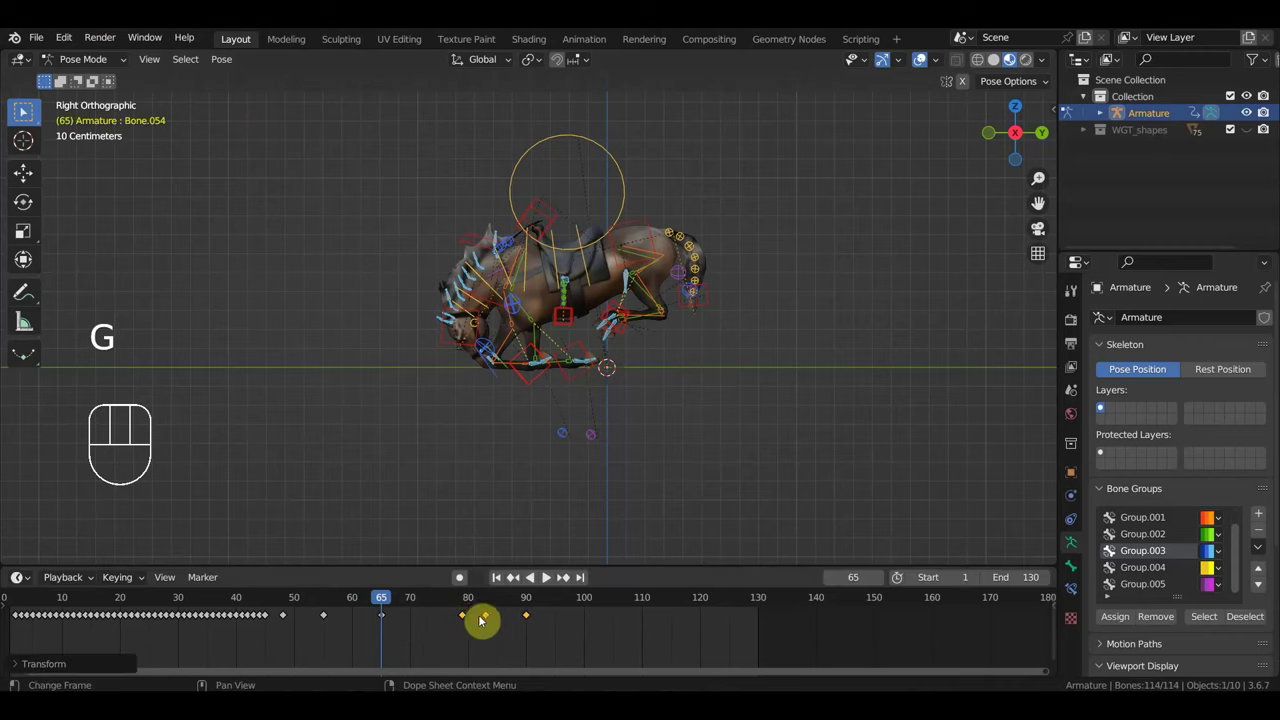
Step: Duplicate the landing keyframes to a later frame with Shift+D, play the jump, and park at frame 87
drag(416, 602, 448, 606)
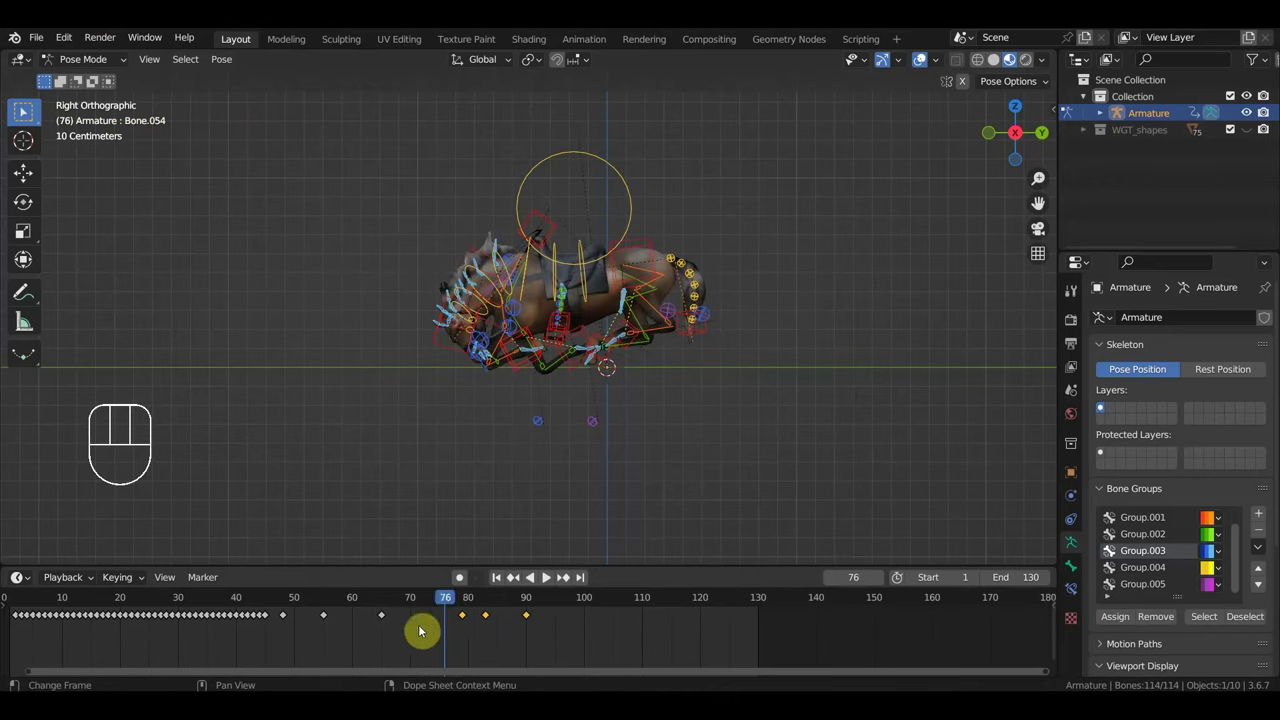
drag(416, 638, 376, 612)
key(shift+d)
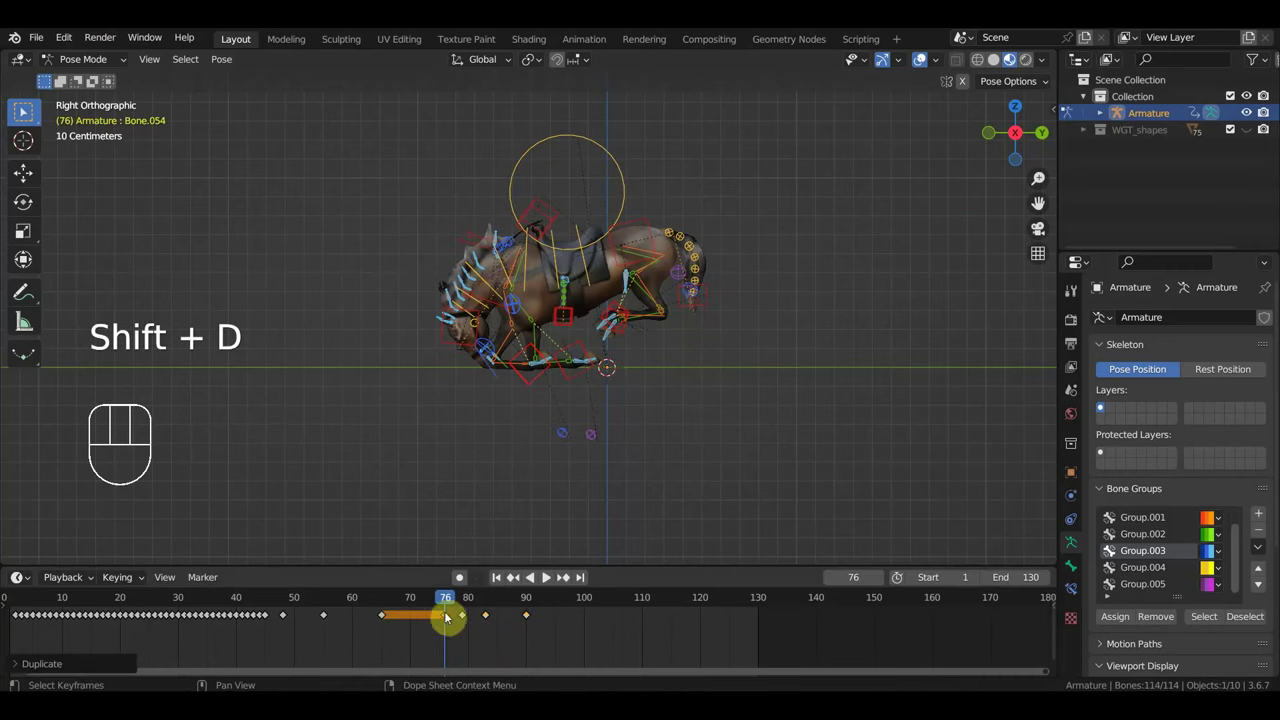
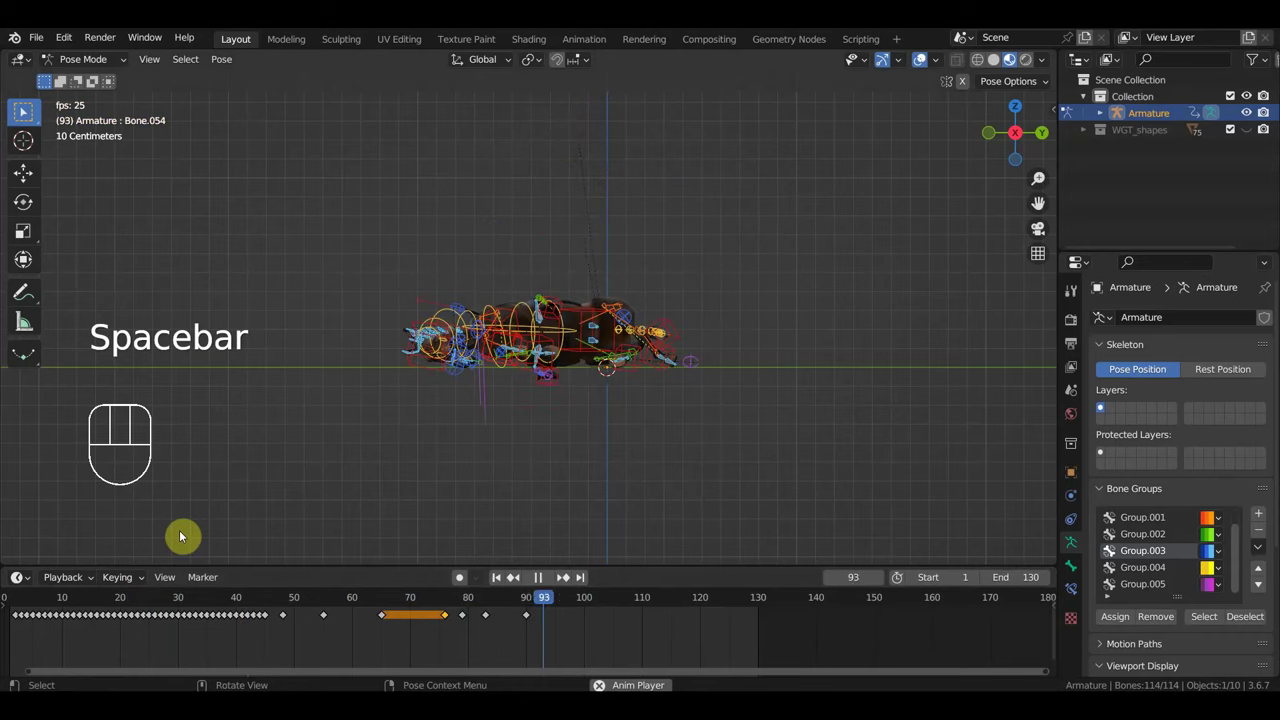
key(space)
click(390, 601)
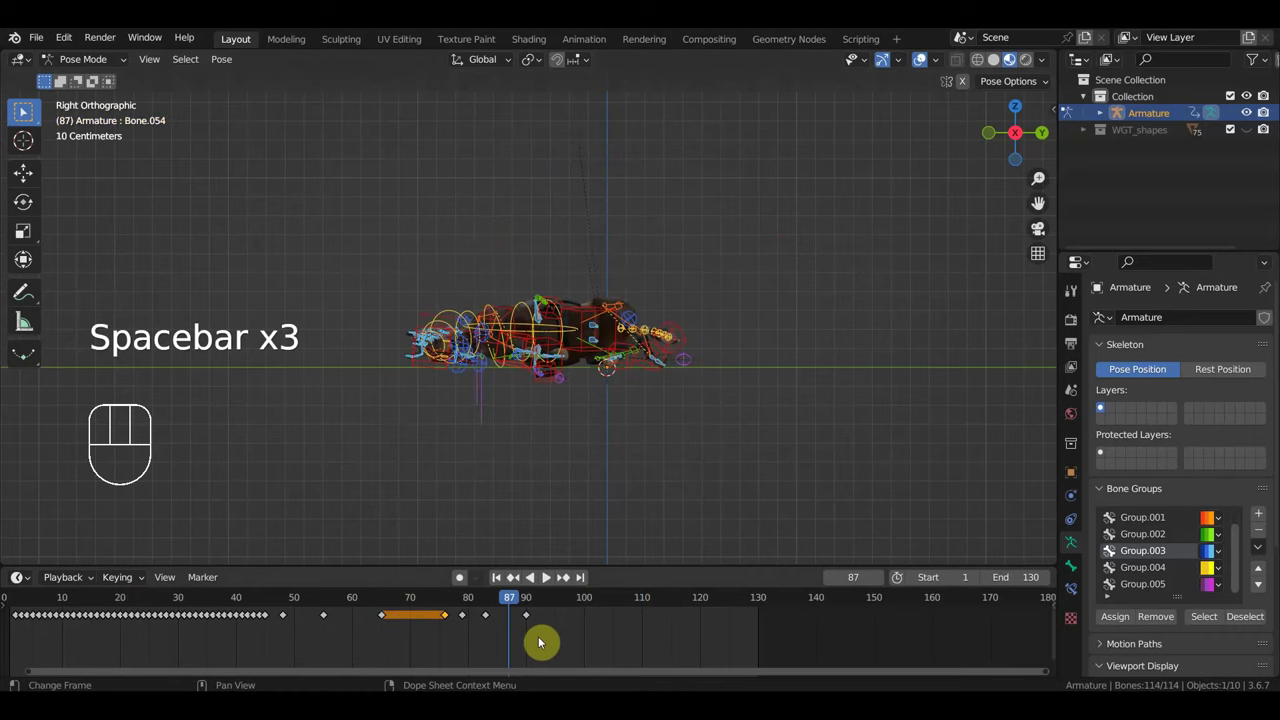
drag(559, 638, 457, 618)
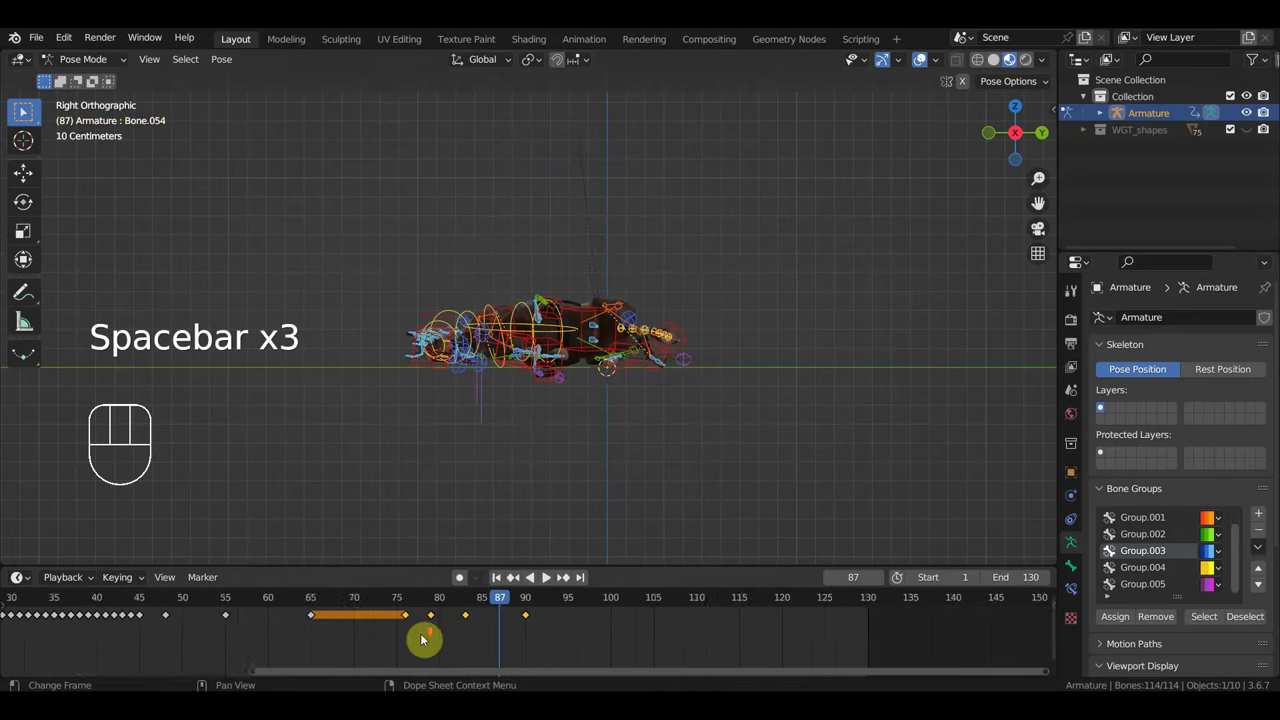
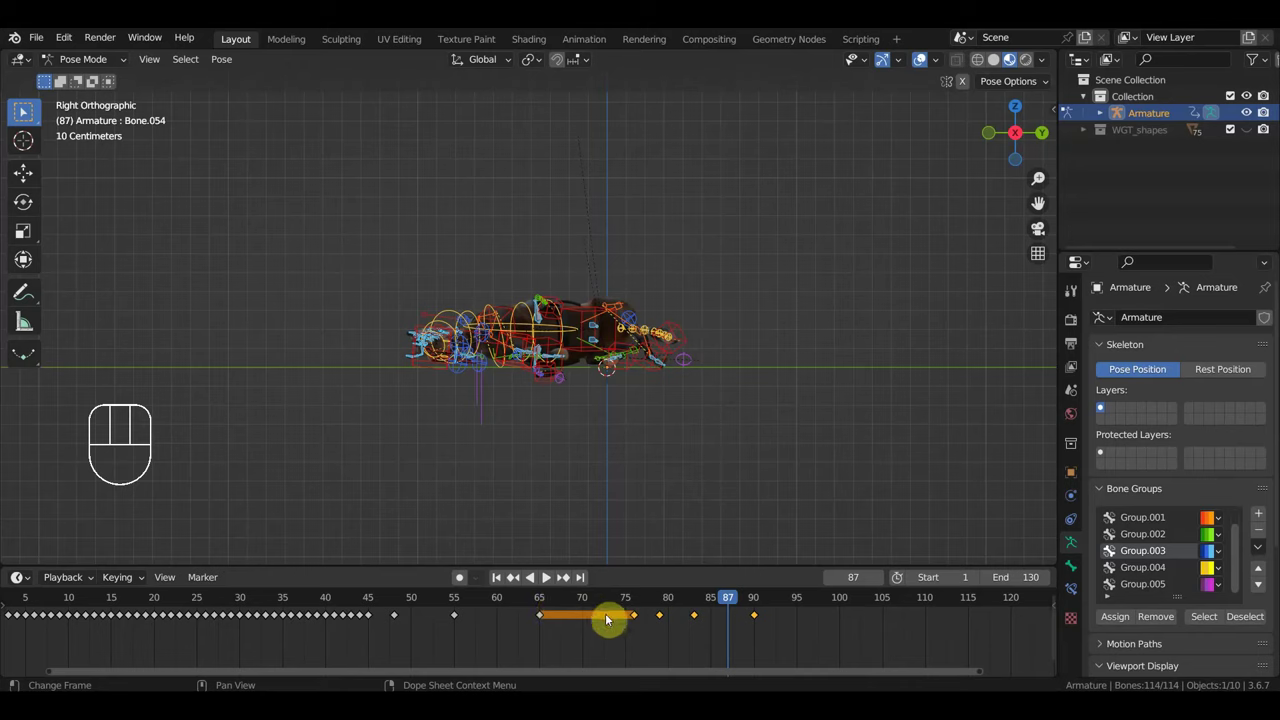
Step: Replay the jump from frame 58, stop at landing frame 76 and select the main body bone
drag(728, 600, 540, 603)
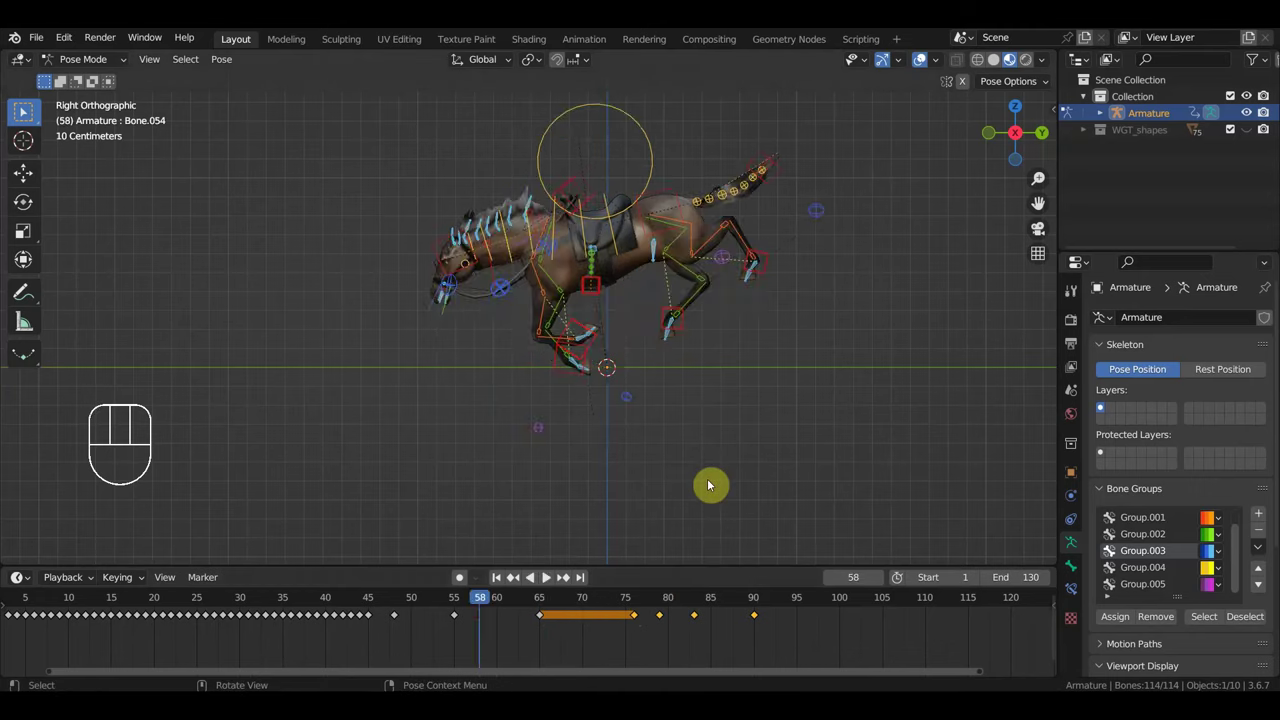
key(space)
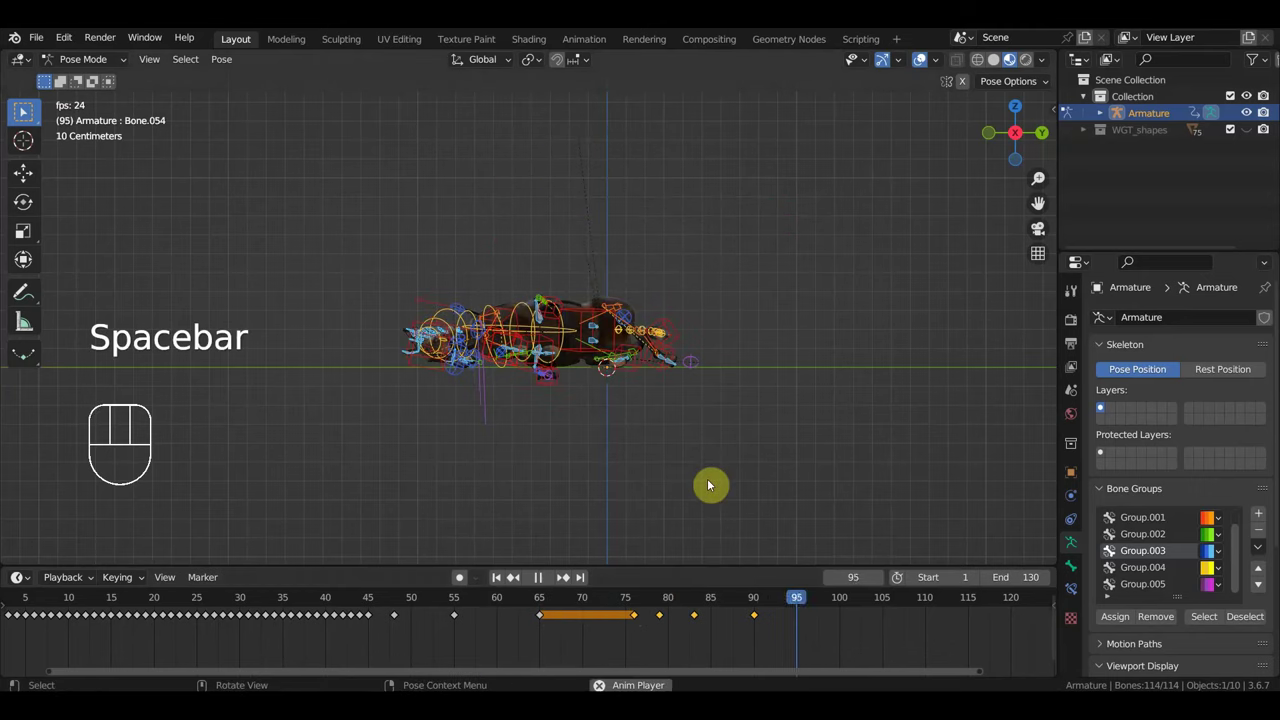
click(637, 612)
click(444, 345)
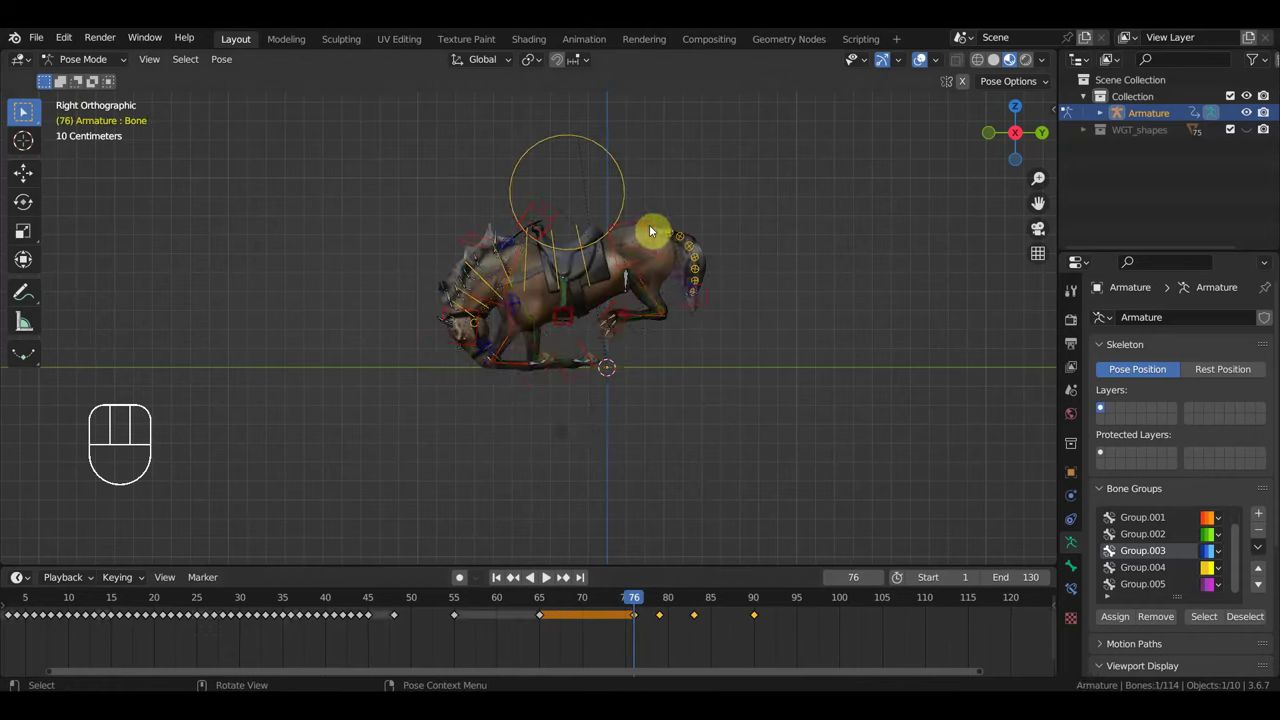
Step: Move and rotate both hind foot IK controls so the feet tuck under the body at frame 76
click(627, 340)
click(622, 309)
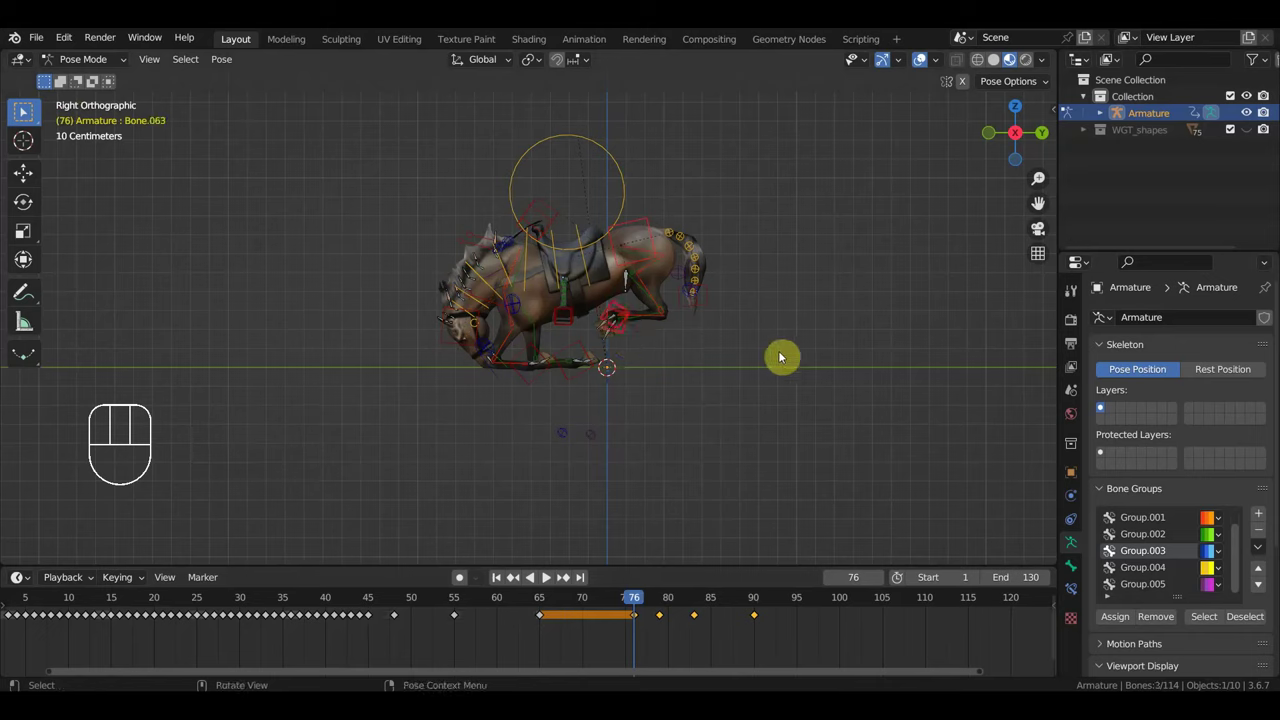
key(g)
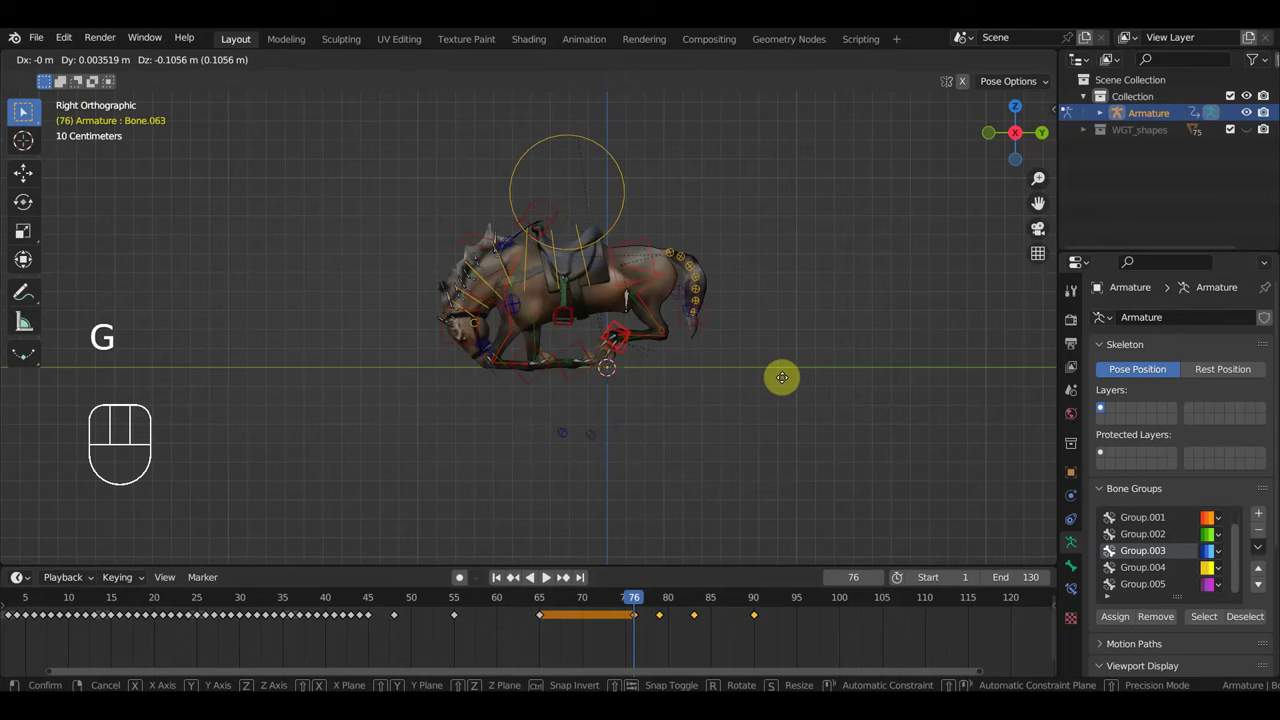
key(r)
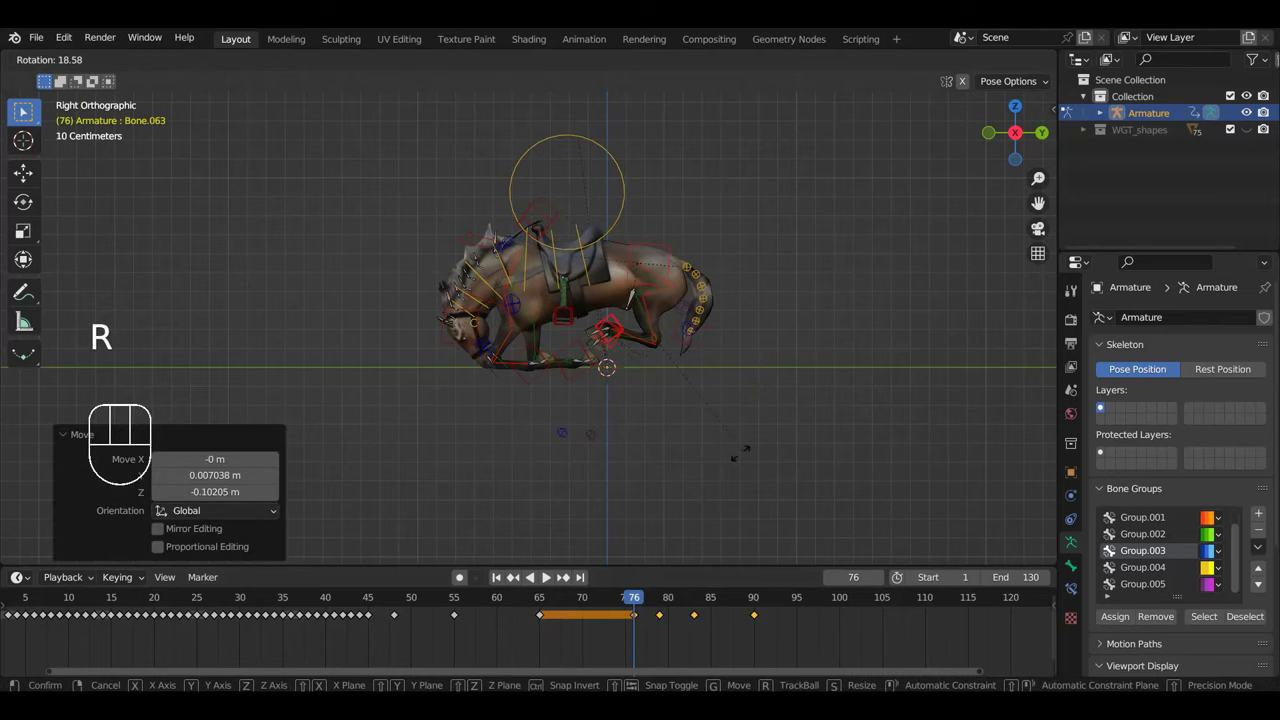
key(g)
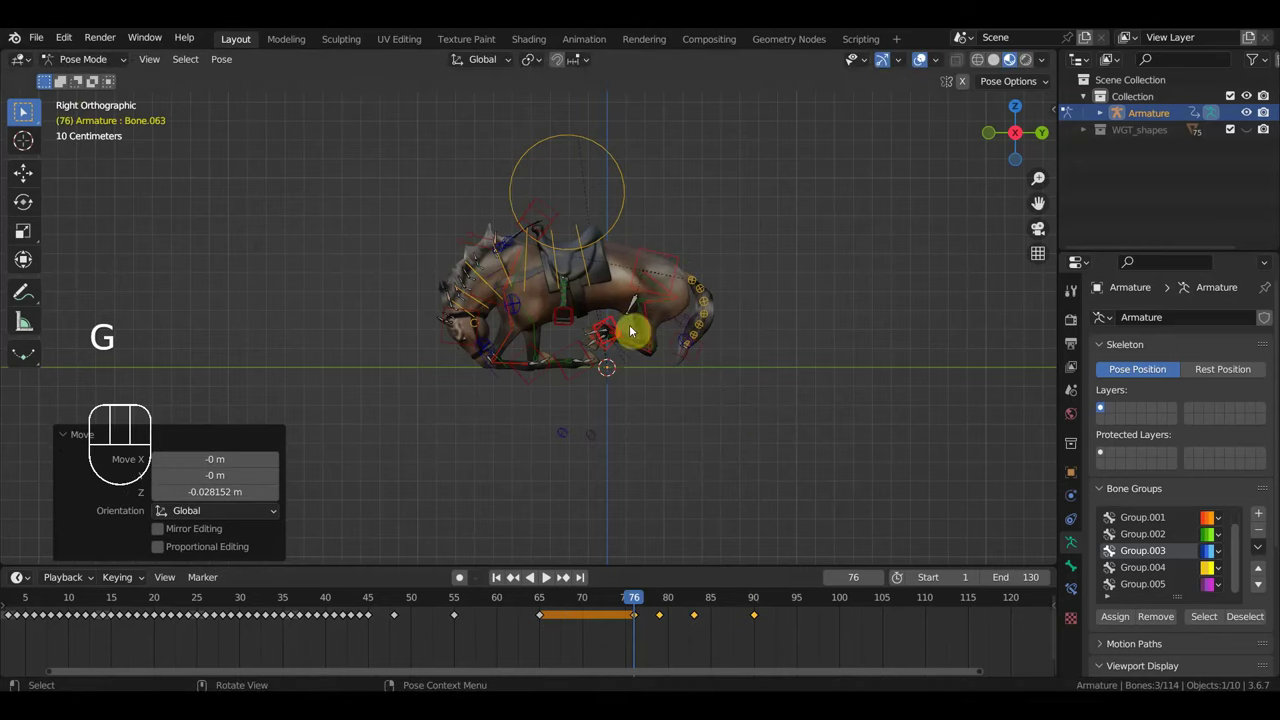
key(g)
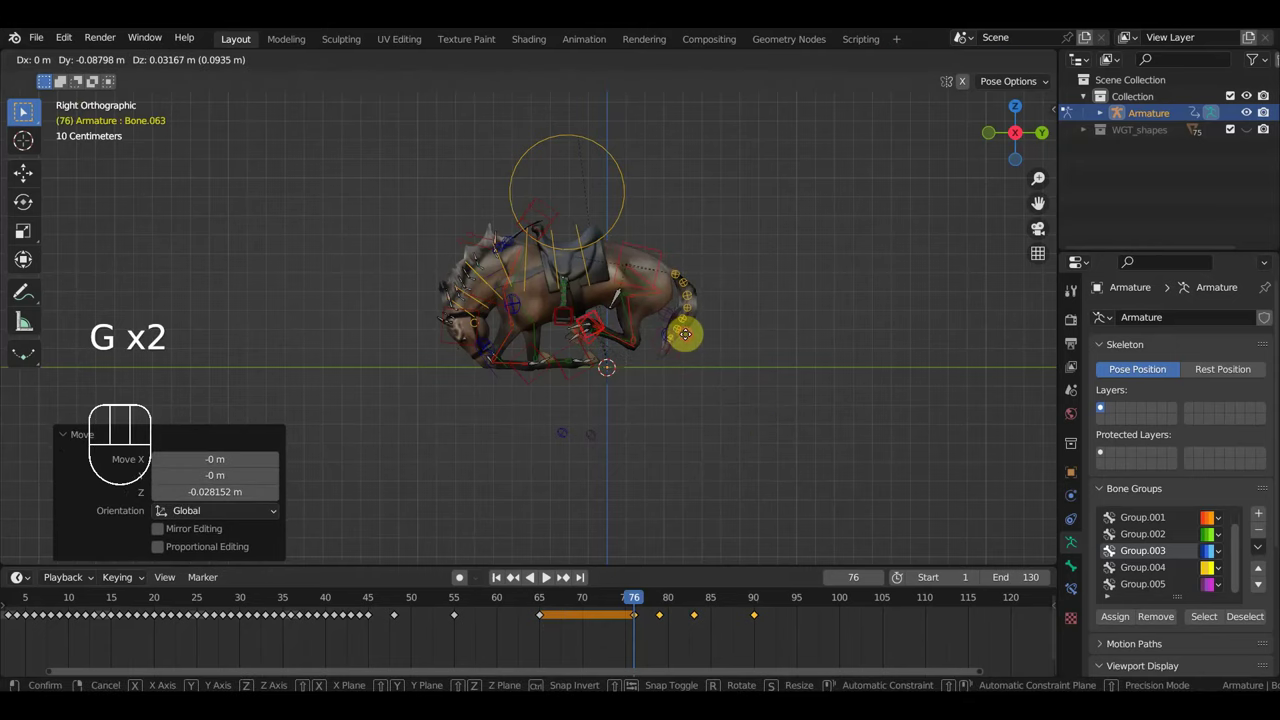
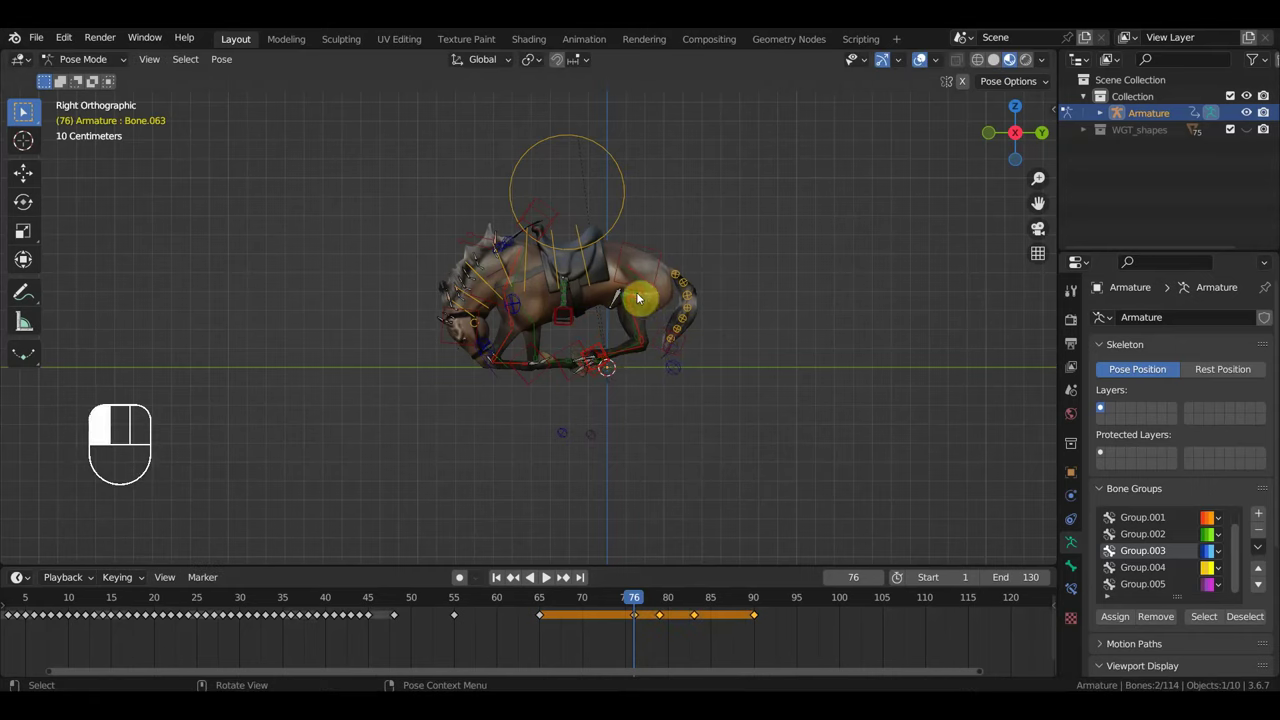
key(r)
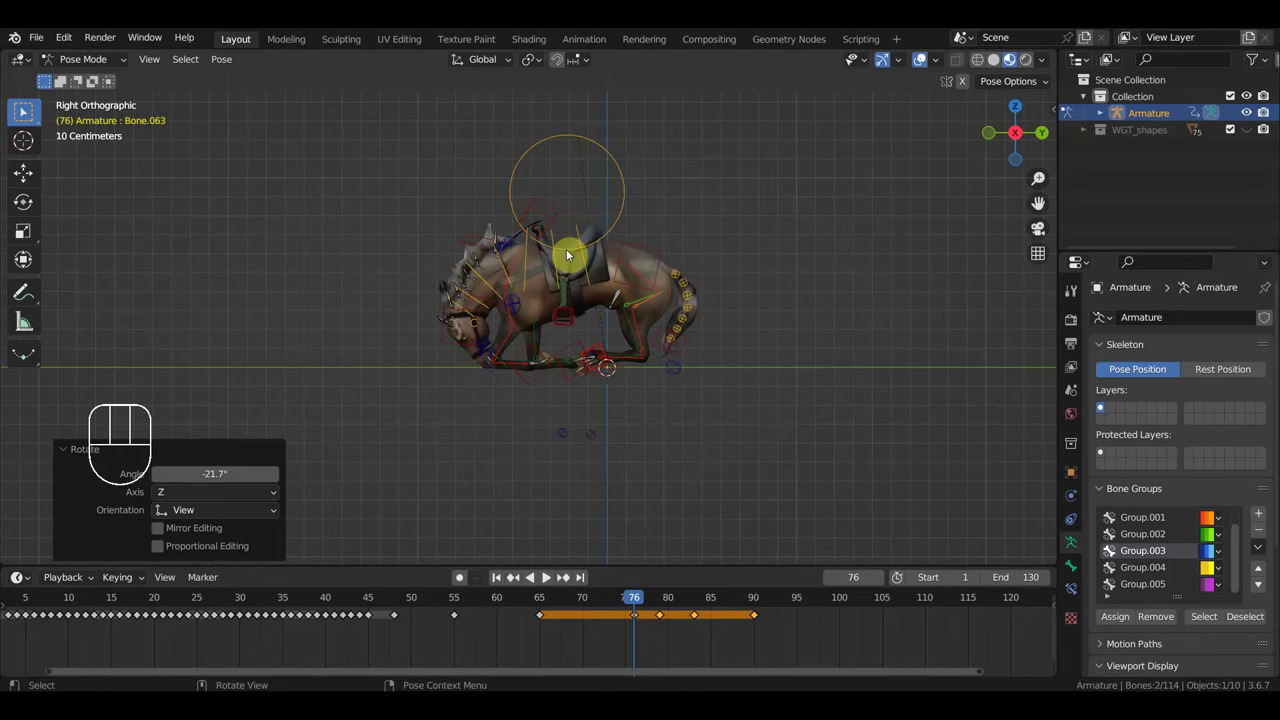
Step: Key location and rotation for every bone at frame 76 and scrub the landing to check
key(a)
key(i)
drag(629, 604, 640, 613)
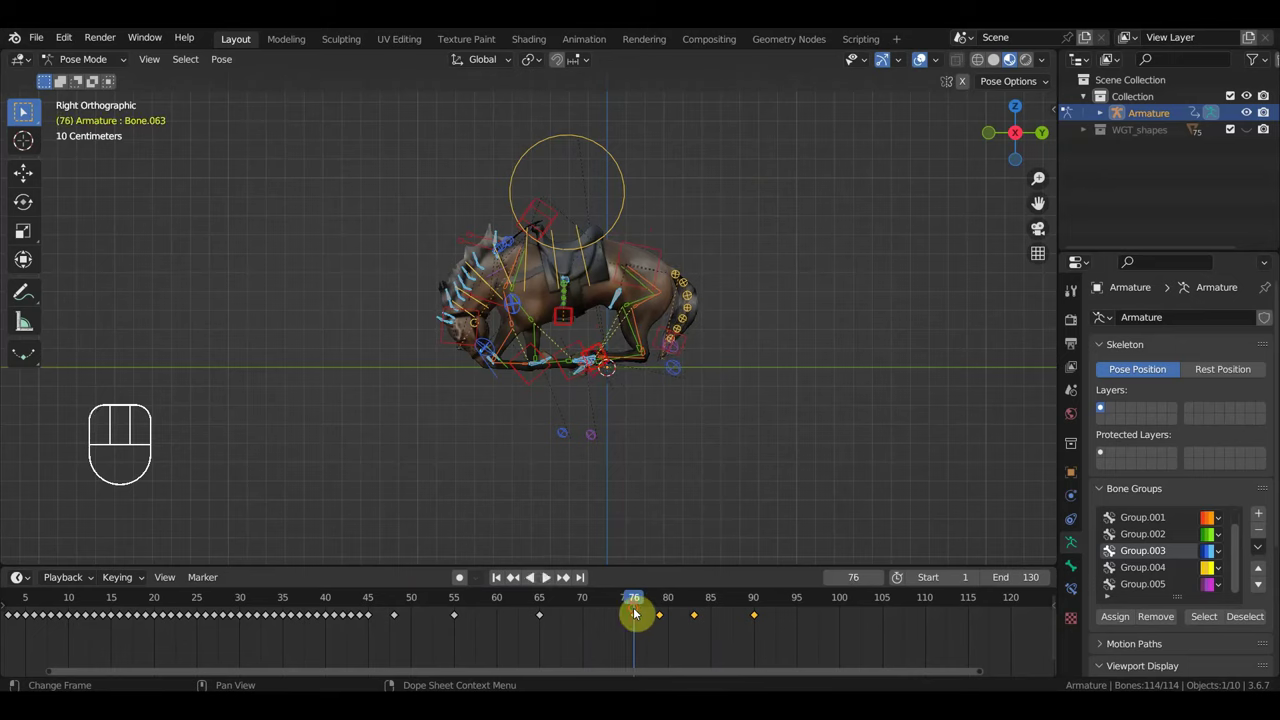
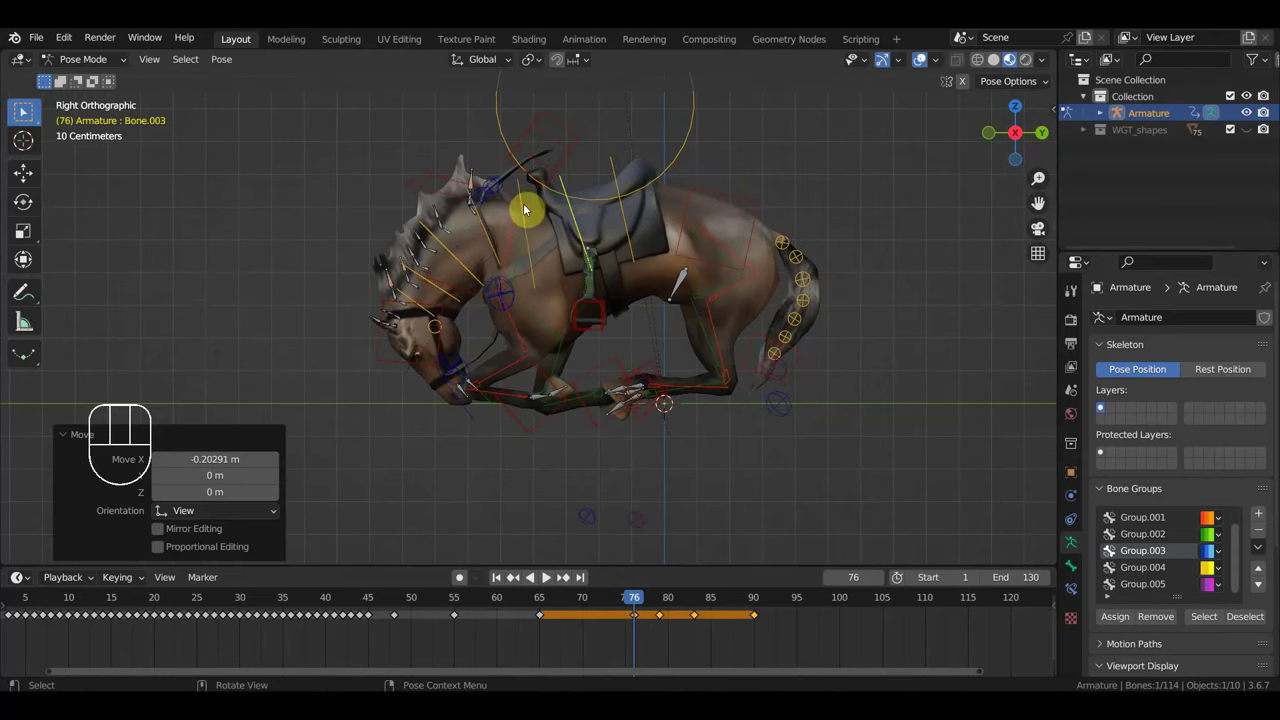
Step: Rotate successive spine bones to curve the horse's back in the frame-76 landing pose
click(530, 209)
drag(440, 371, 574, 368)
click(453, 372)
drag(464, 375, 473, 374)
key(g)
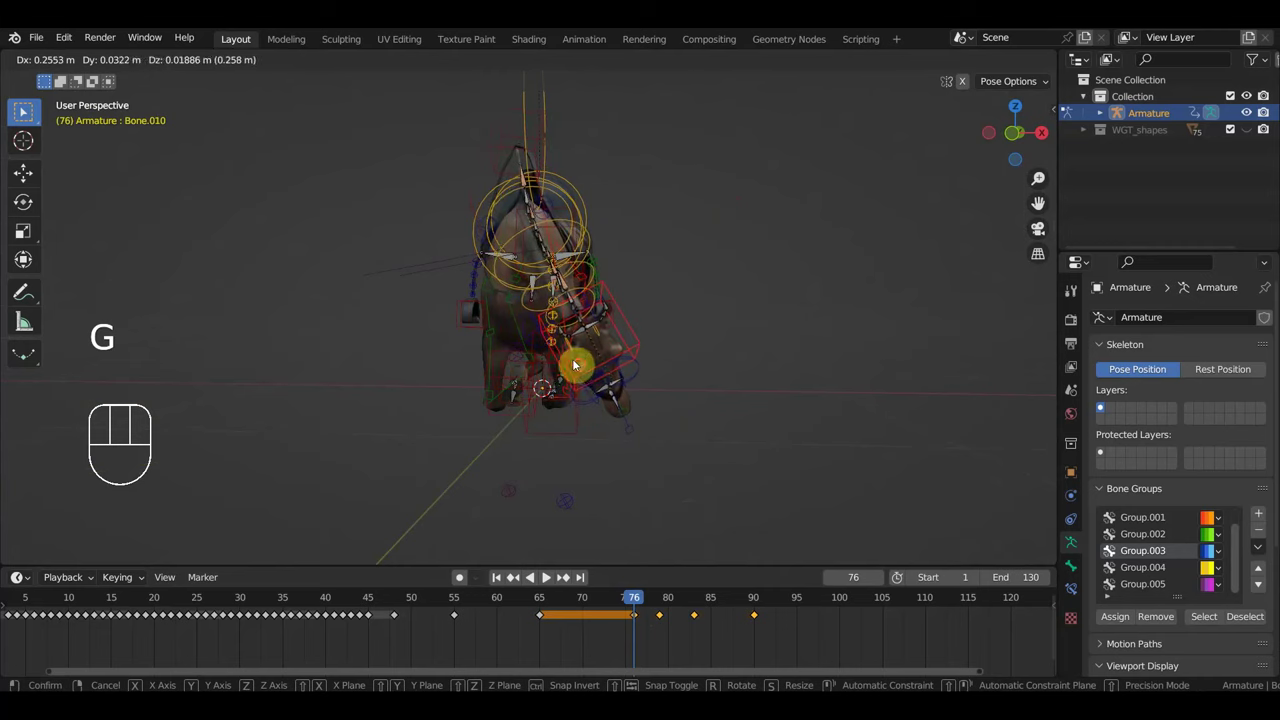
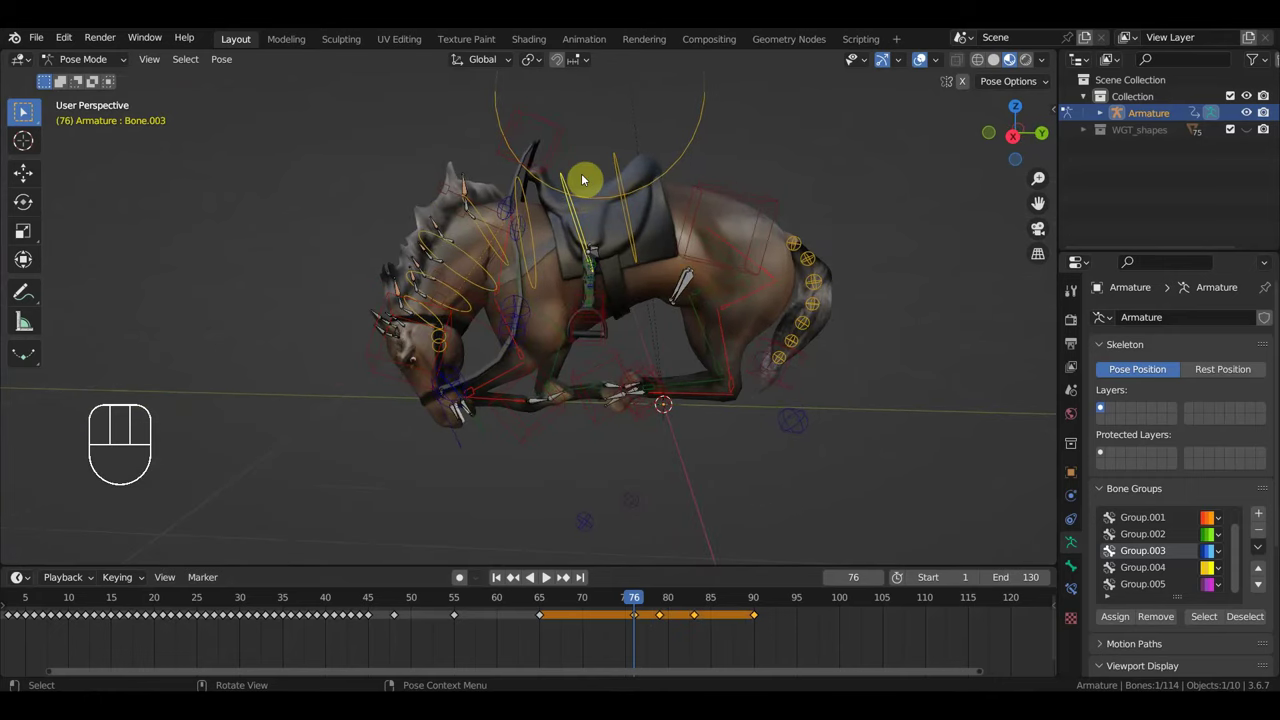
key(g)
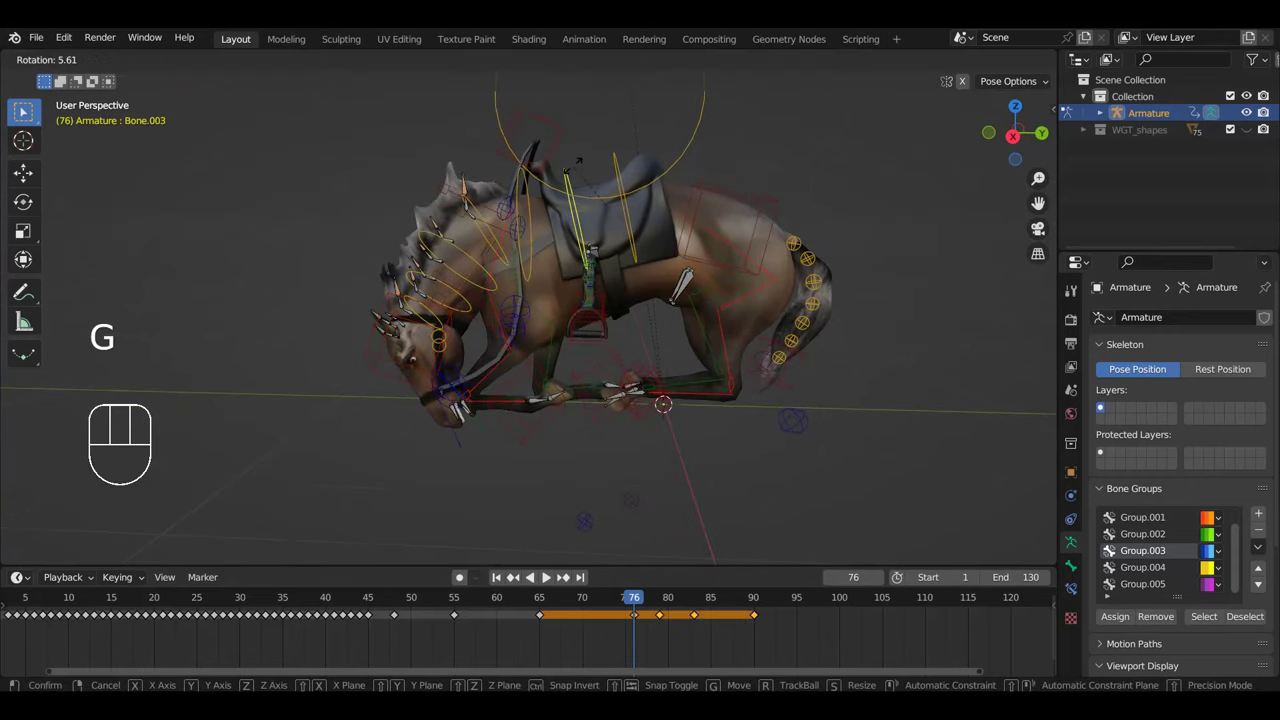
click(630, 176)
click(541, 219)
key(g)
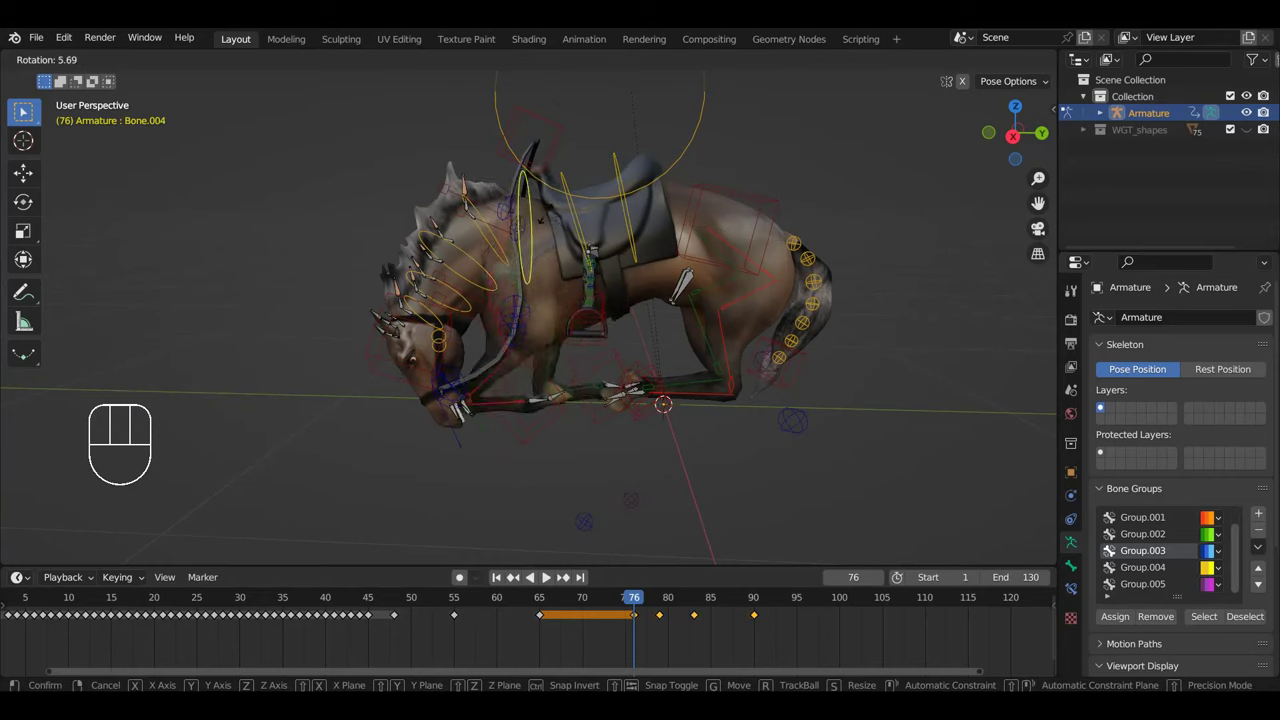
key(g)
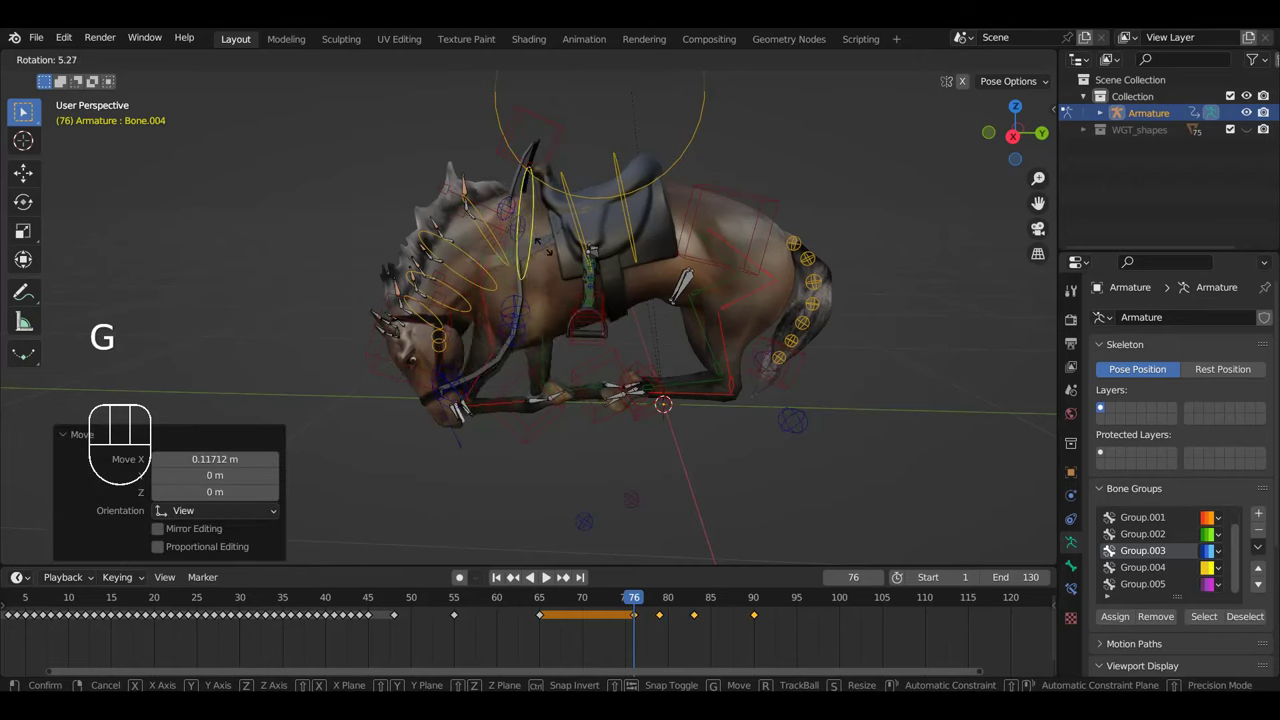
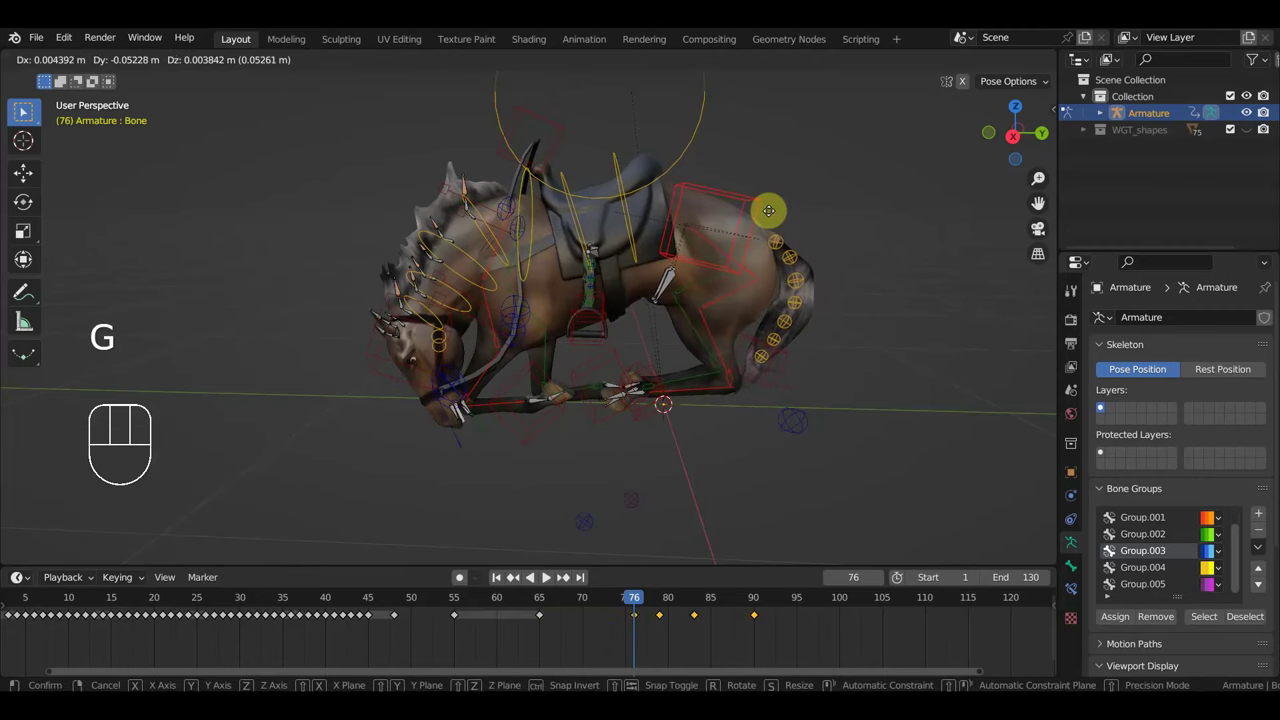
Step: Key the refined landing pose for all bones and play through to frame 94 to review
key(a)
key(i)
drag(550, 605, 536, 488)
key(space)
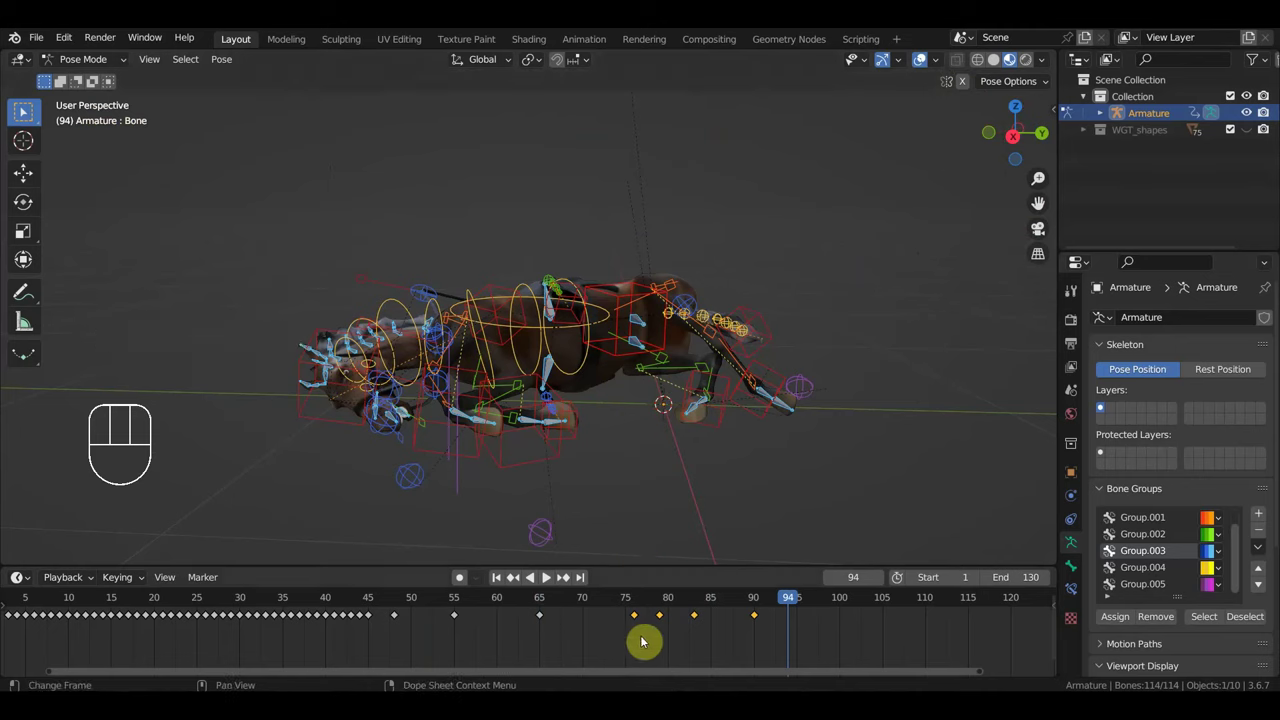
Step: From frame 51, duplicate the landing keyframe block later in the Dope Sheet and play the whole jump
click(548, 599)
drag(561, 605, 541, 641)
drag(589, 646, 524, 605)
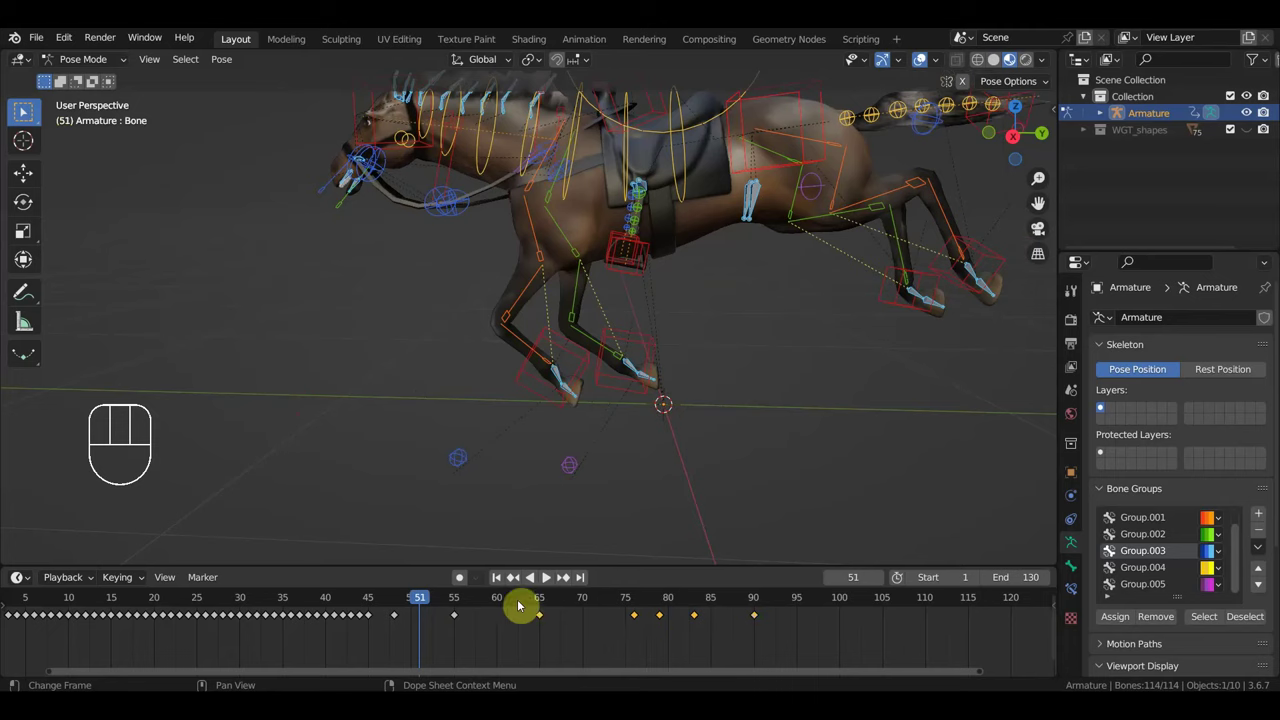
key(shift+d)
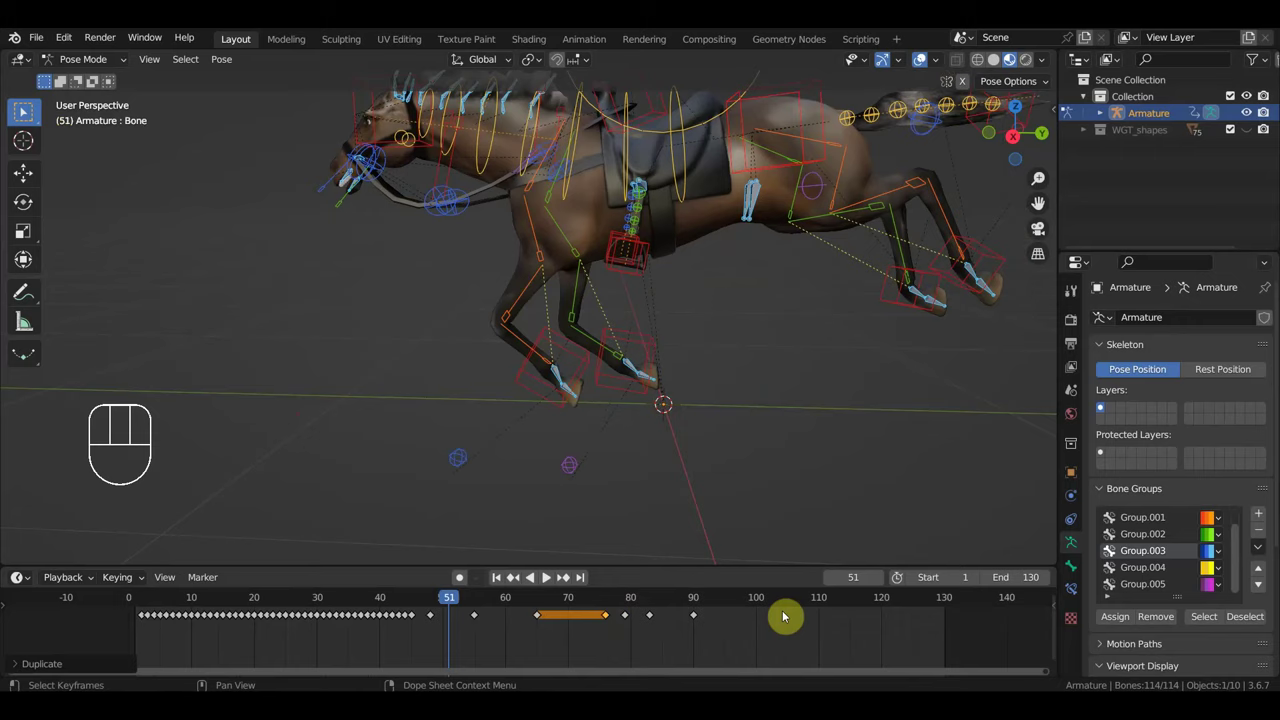
key(space)
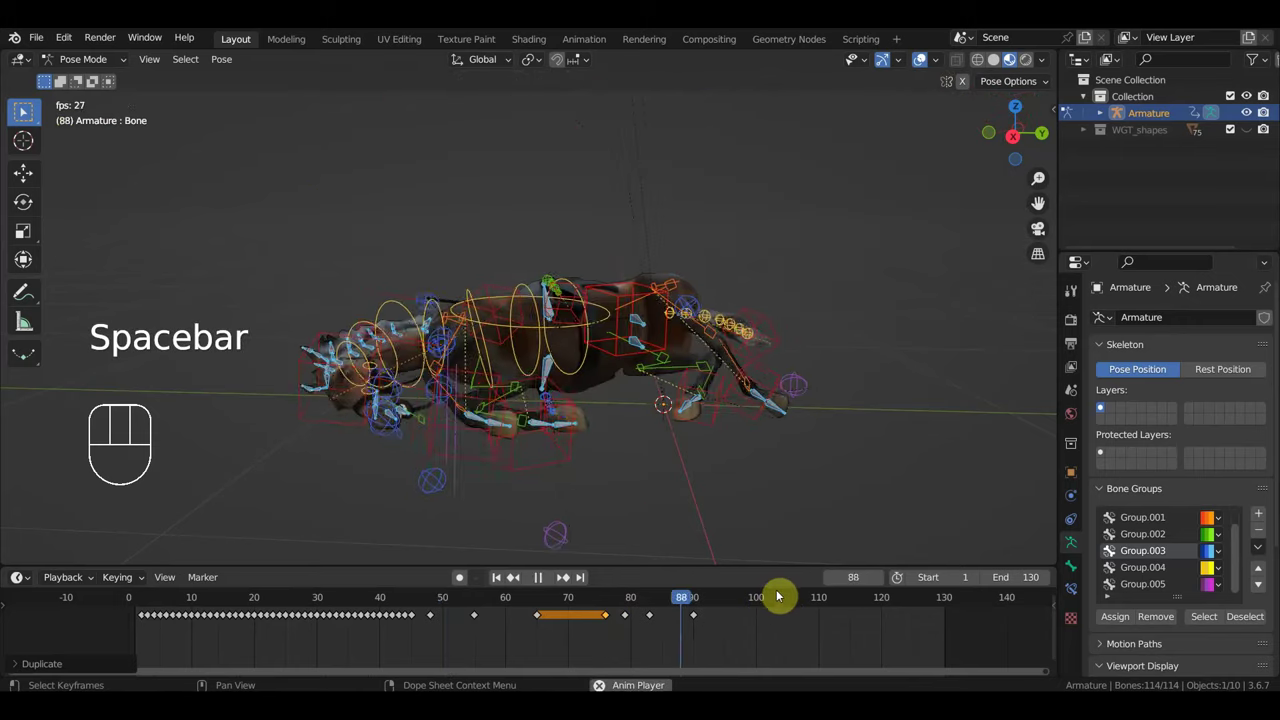
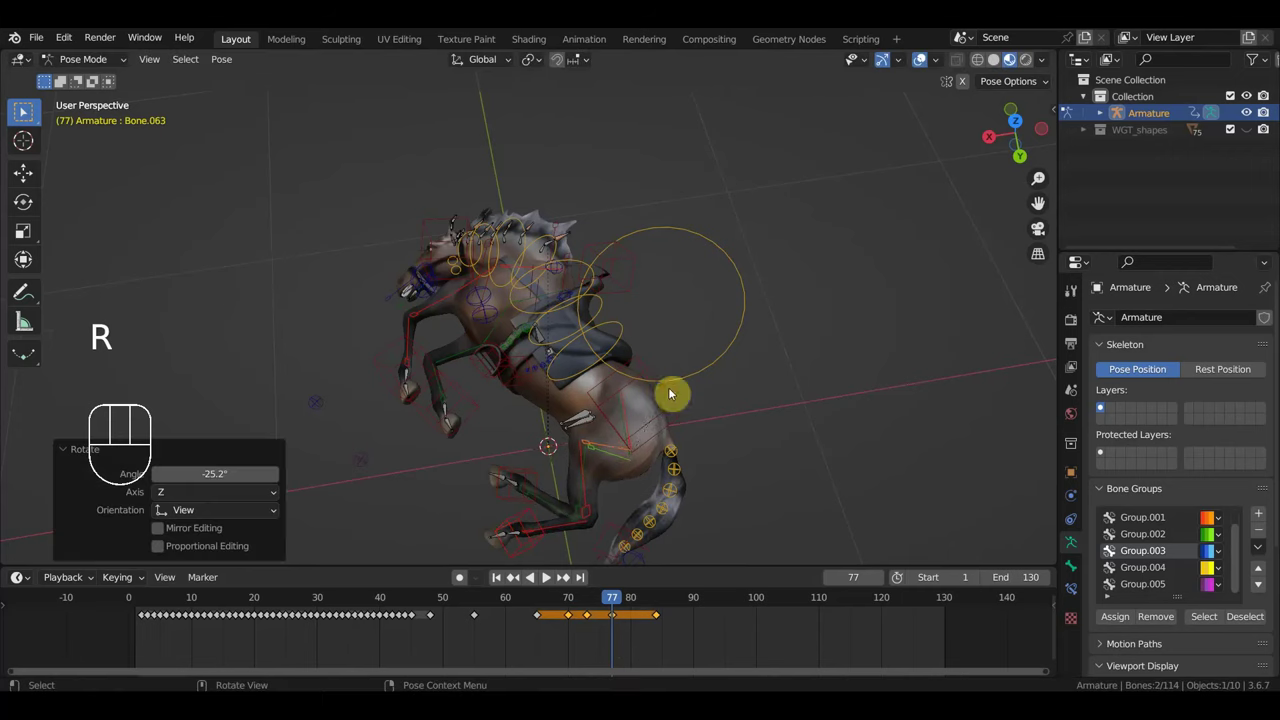
Step: Move and rotate a hind foot control at frame 77, checking the legs from several angles
drag(456, 361, 625, 242)
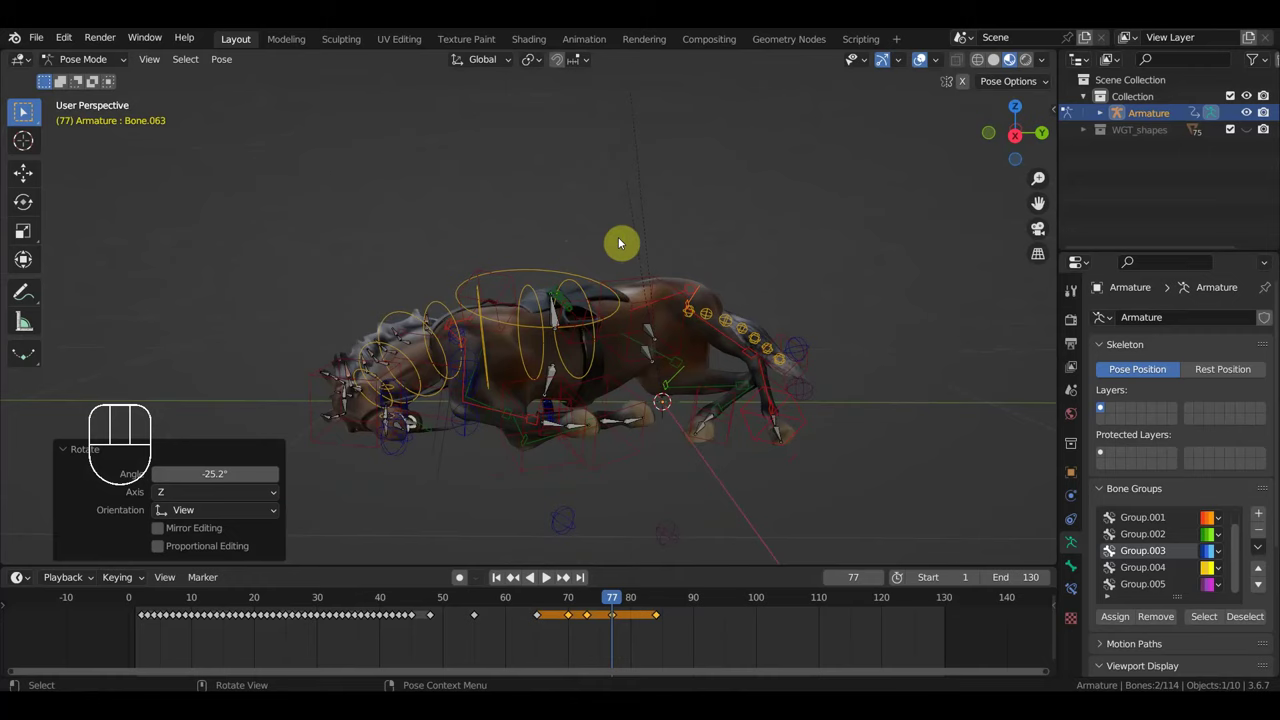
drag(774, 430, 749, 473)
middle_click(730, 515)
scroll(down, 3)
click(653, 426)
key(g)
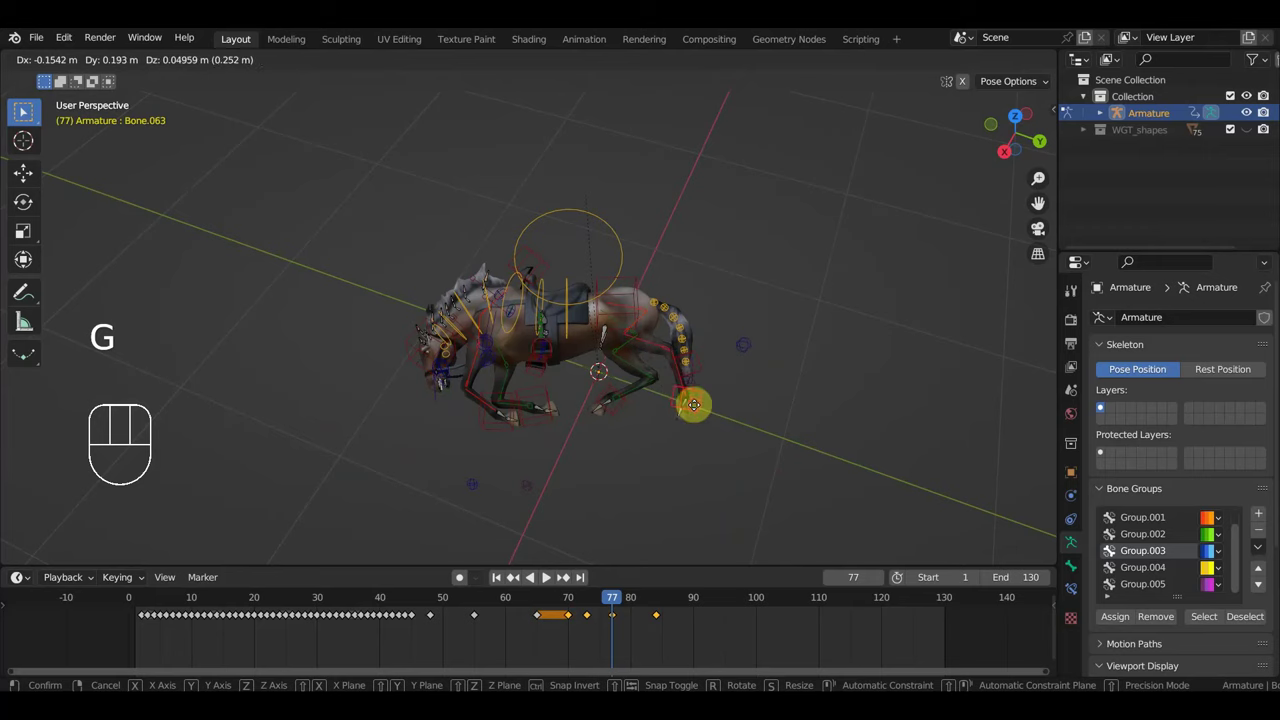
key(r)
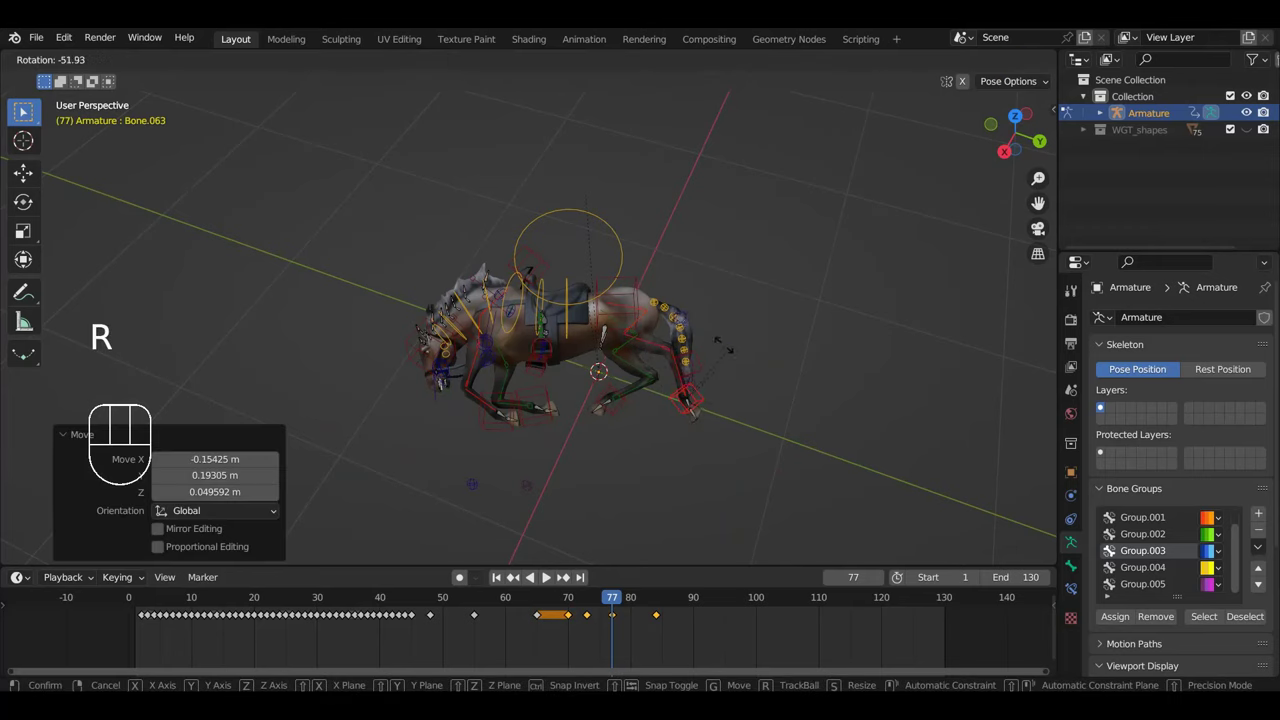
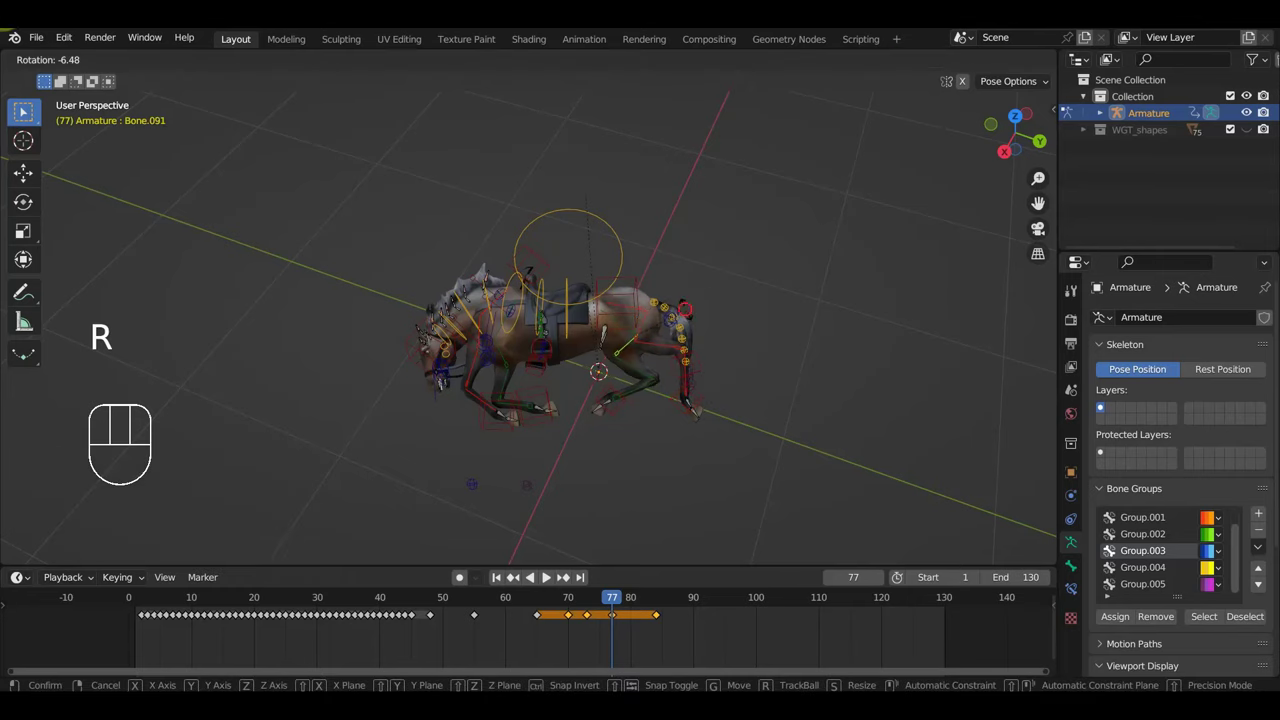
drag(693, 378, 599, 307)
drag(651, 402, 785, 401)
drag(563, 364, 663, 390)
drag(572, 389, 468, 401)
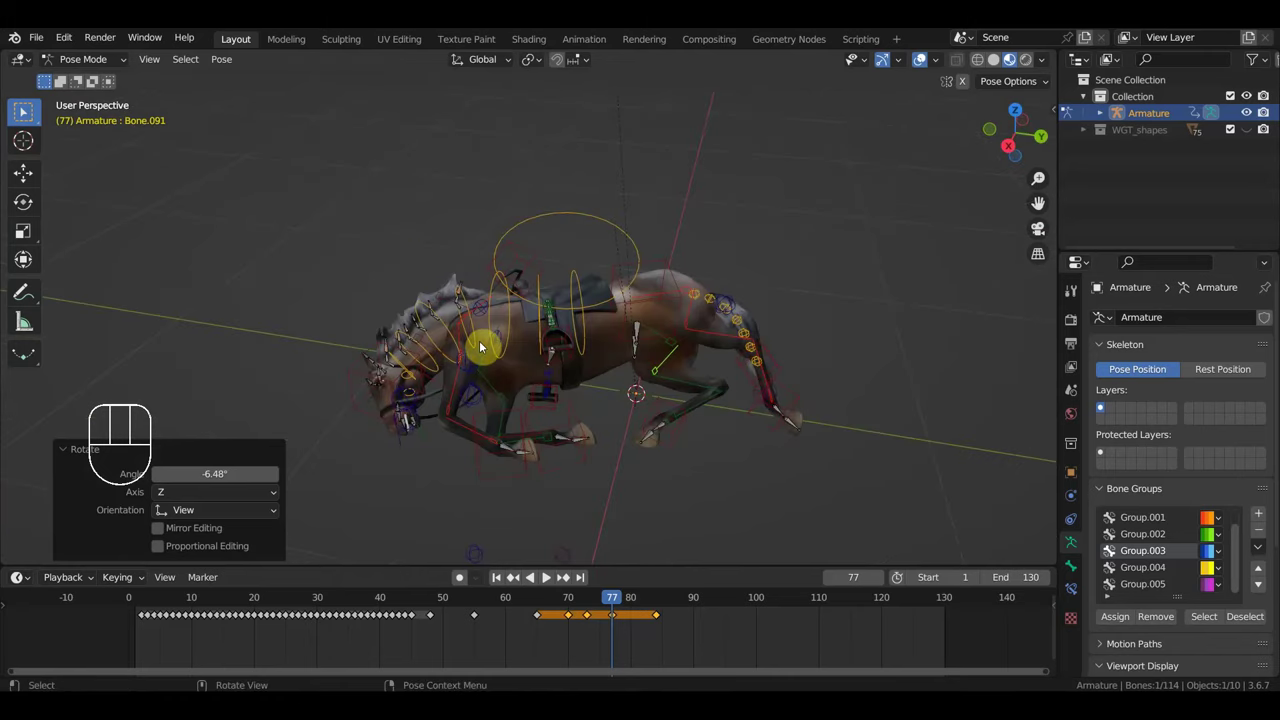
drag(524, 371, 520, 403)
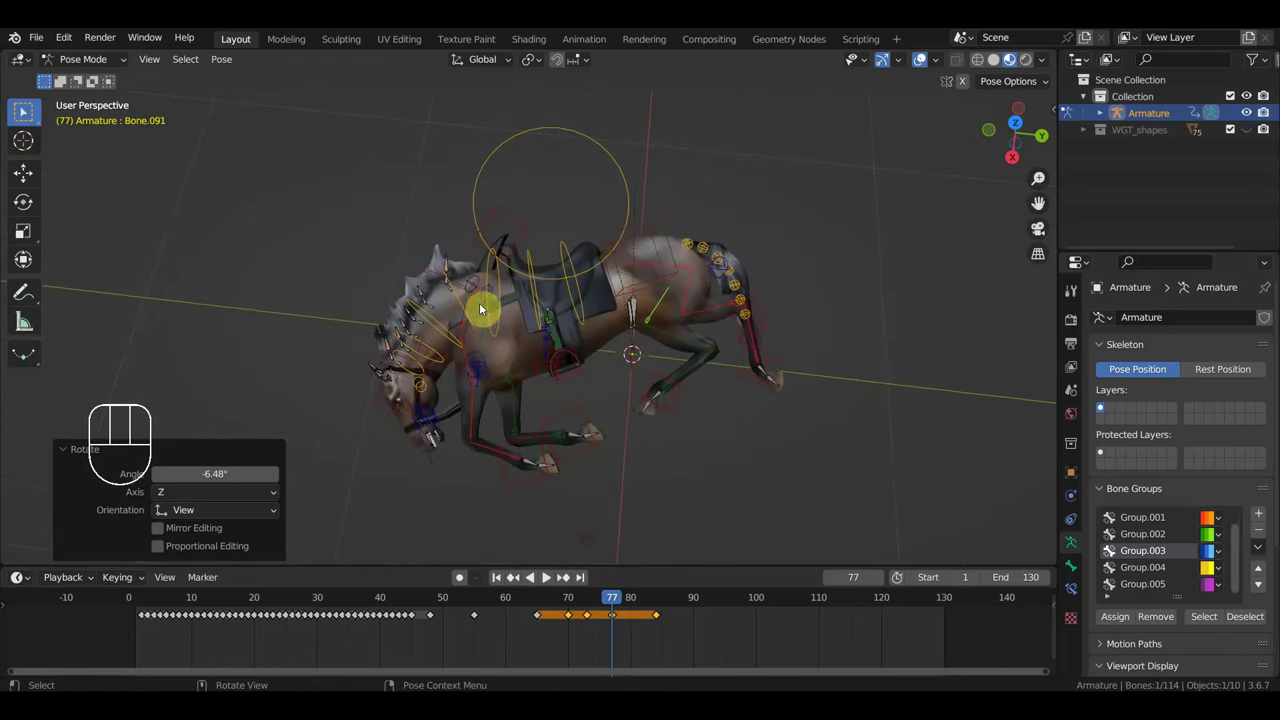
Step: Adjust a back bone and another bone with move and rotate, using the front view to check
click(478, 301)
drag(589, 273, 658, 228)
drag(557, 371, 539, 389)
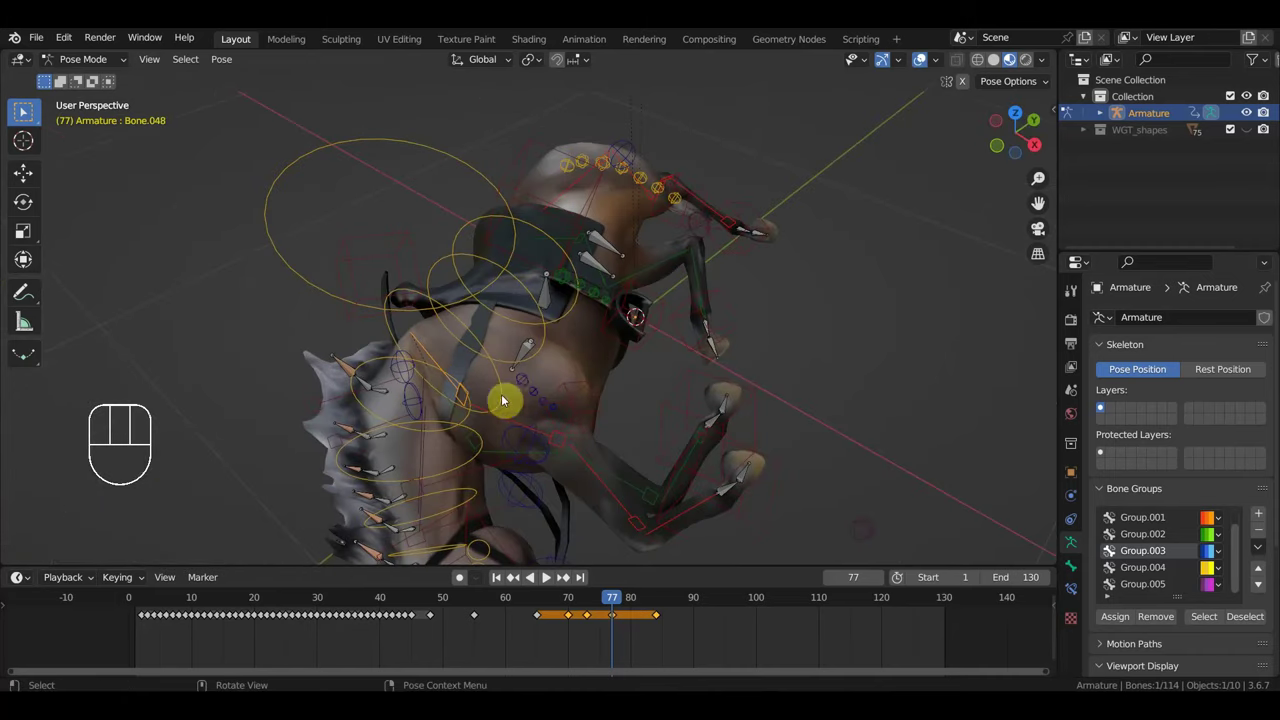
key(g)
scroll(up, 3)
middle_click(584, 413)
scroll(down, 3)
scroll(up, 3)
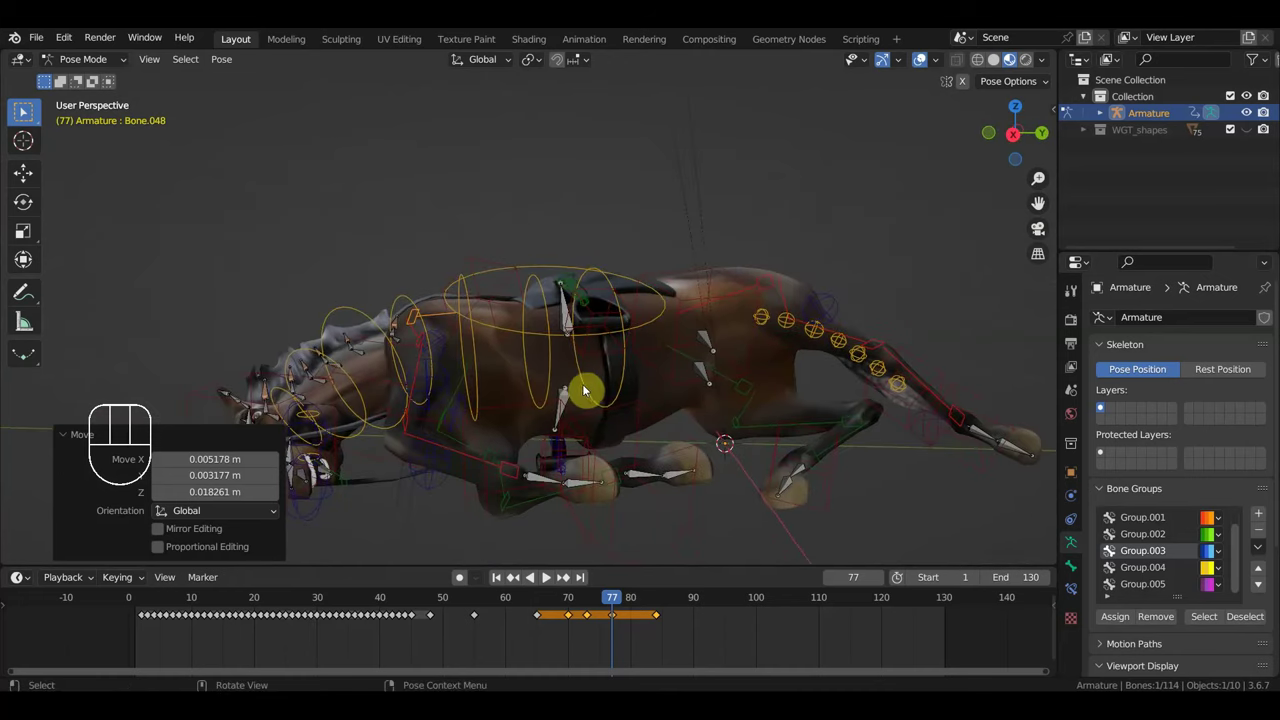
key(KP_1)
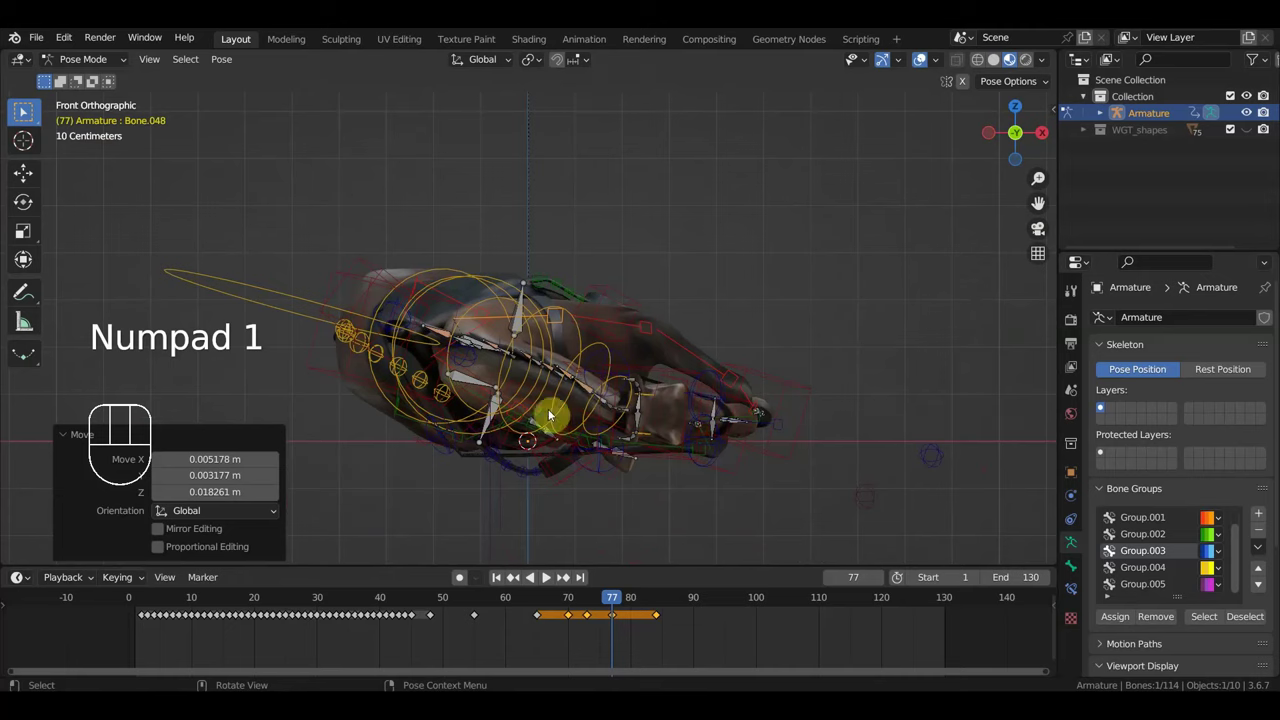
click(335, 279)
key(g)
key(r)
key(g)
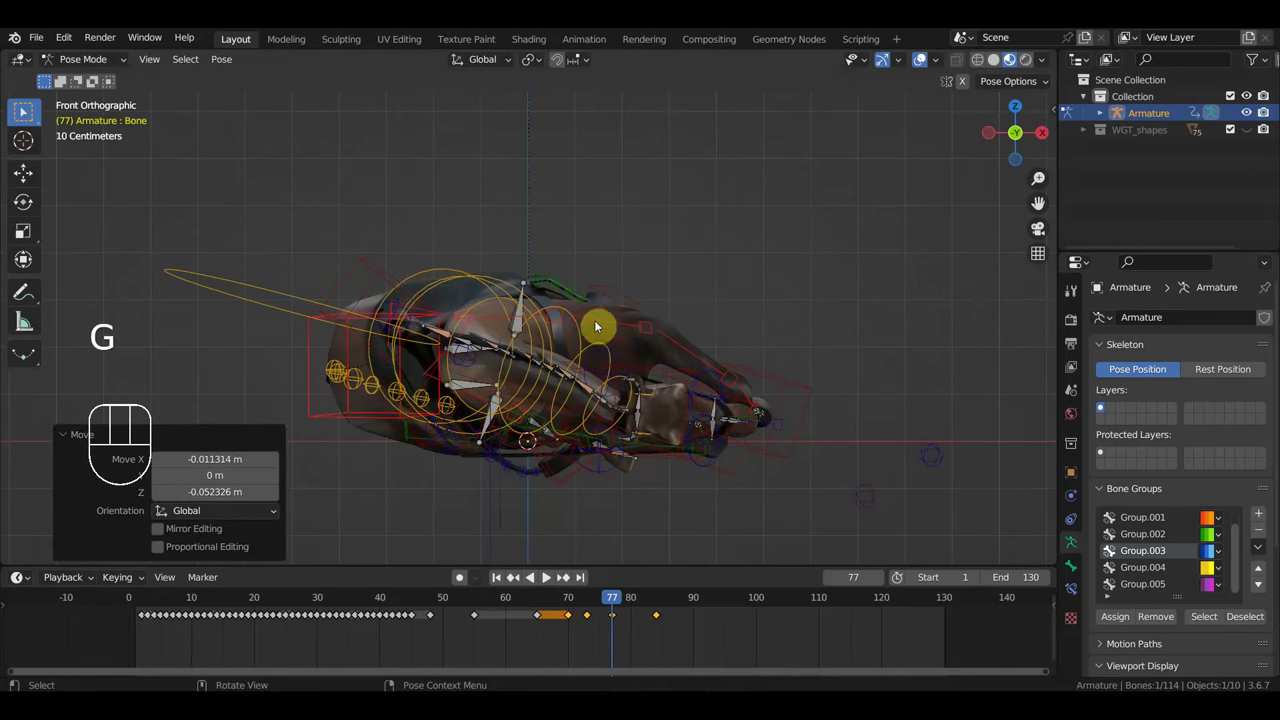
Step: Key location and rotation for all bones at frame 77 and slide a later keyframe to frame 100
key(a)
key(i)
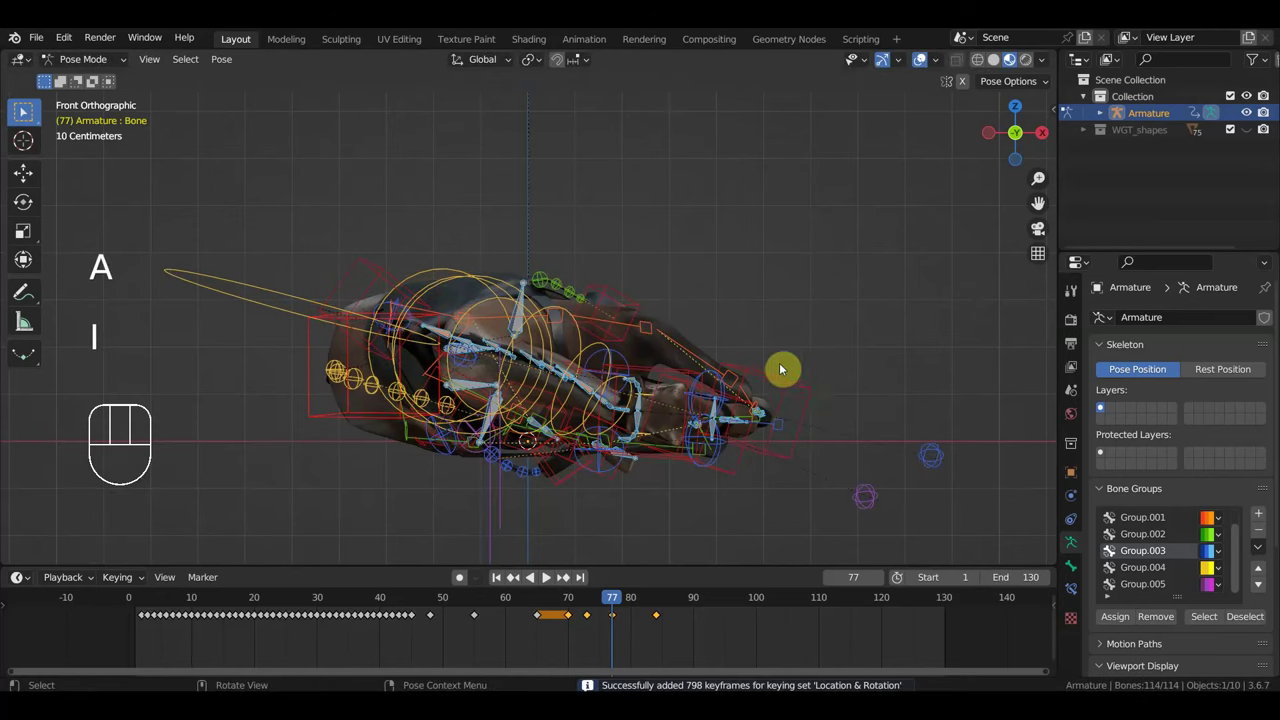
key(space)
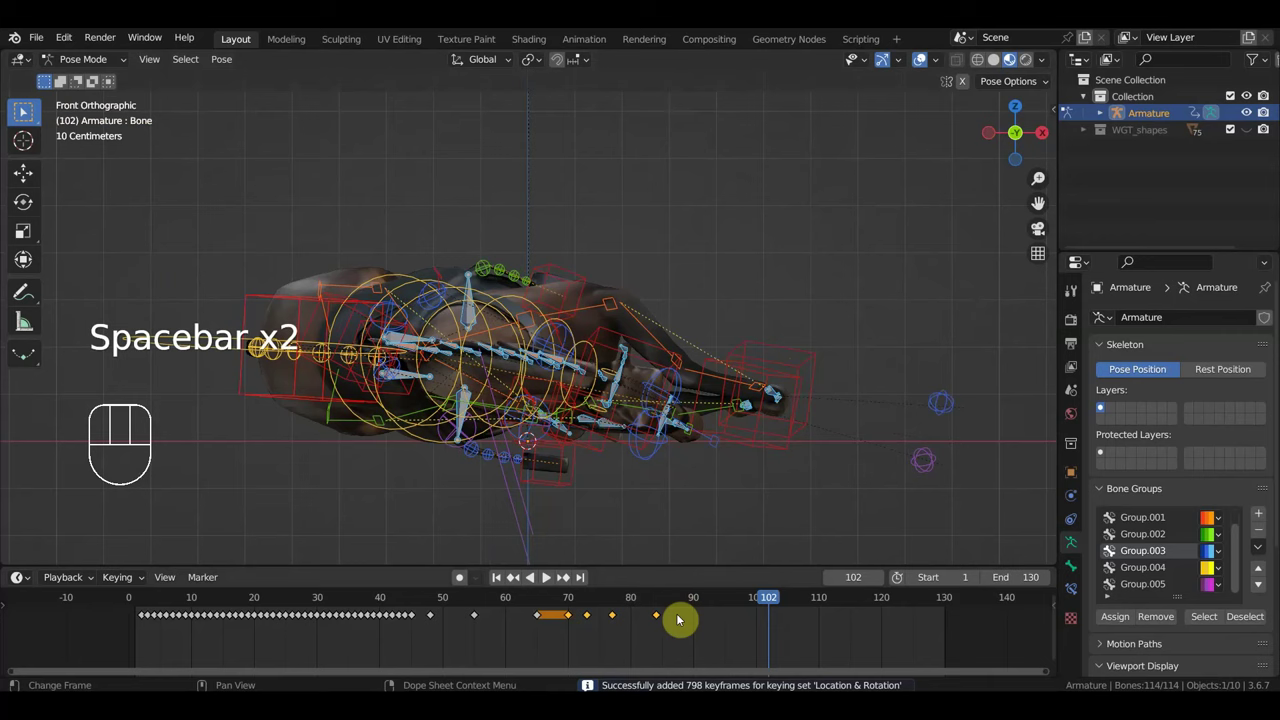
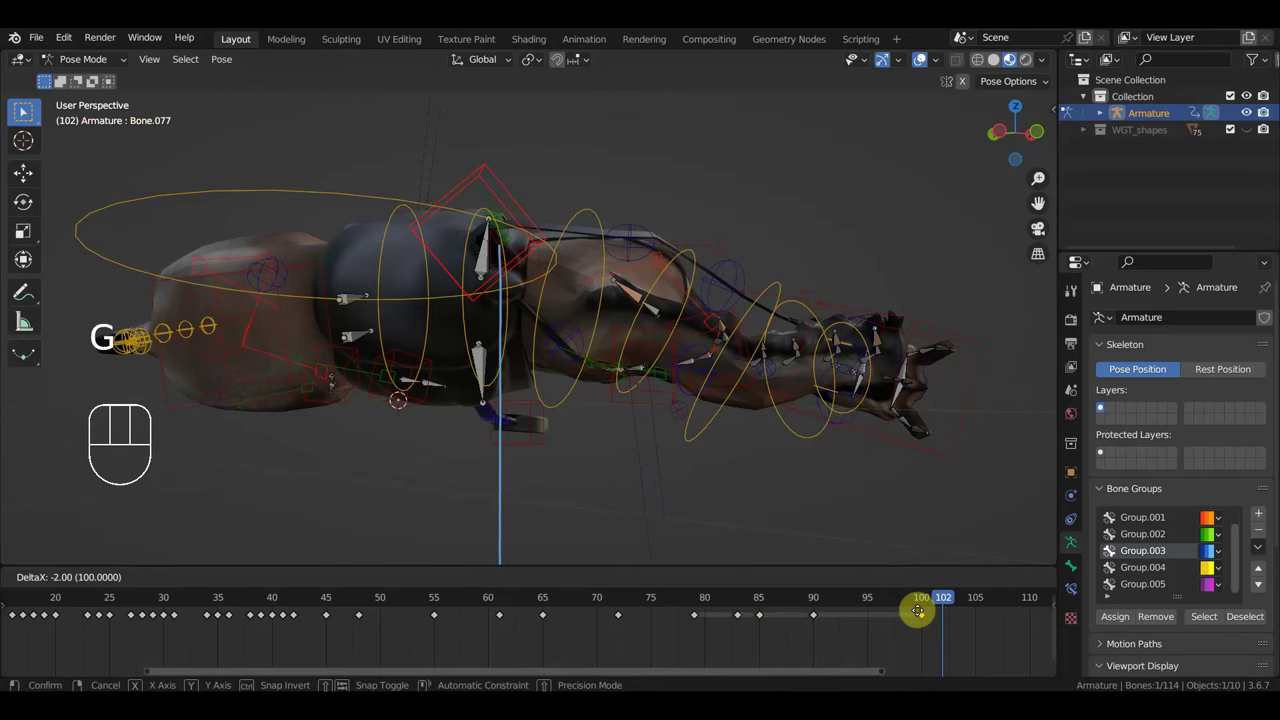
click(654, 605)
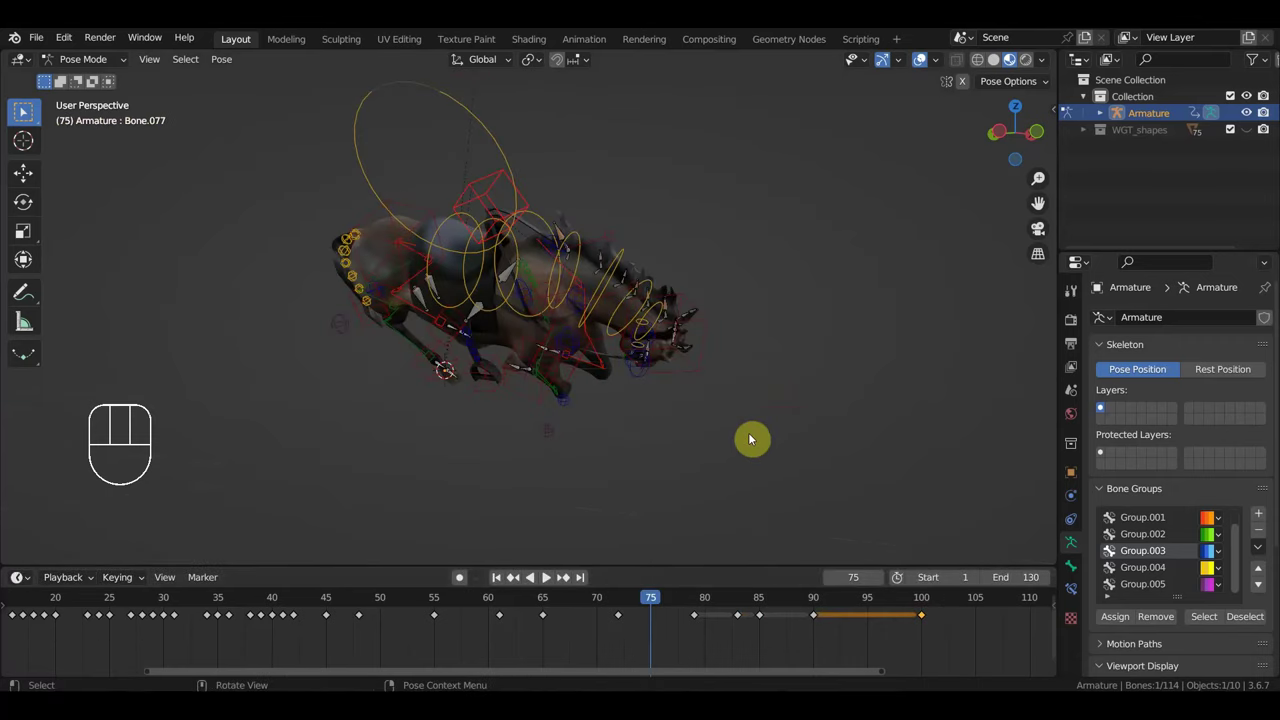
key(a)
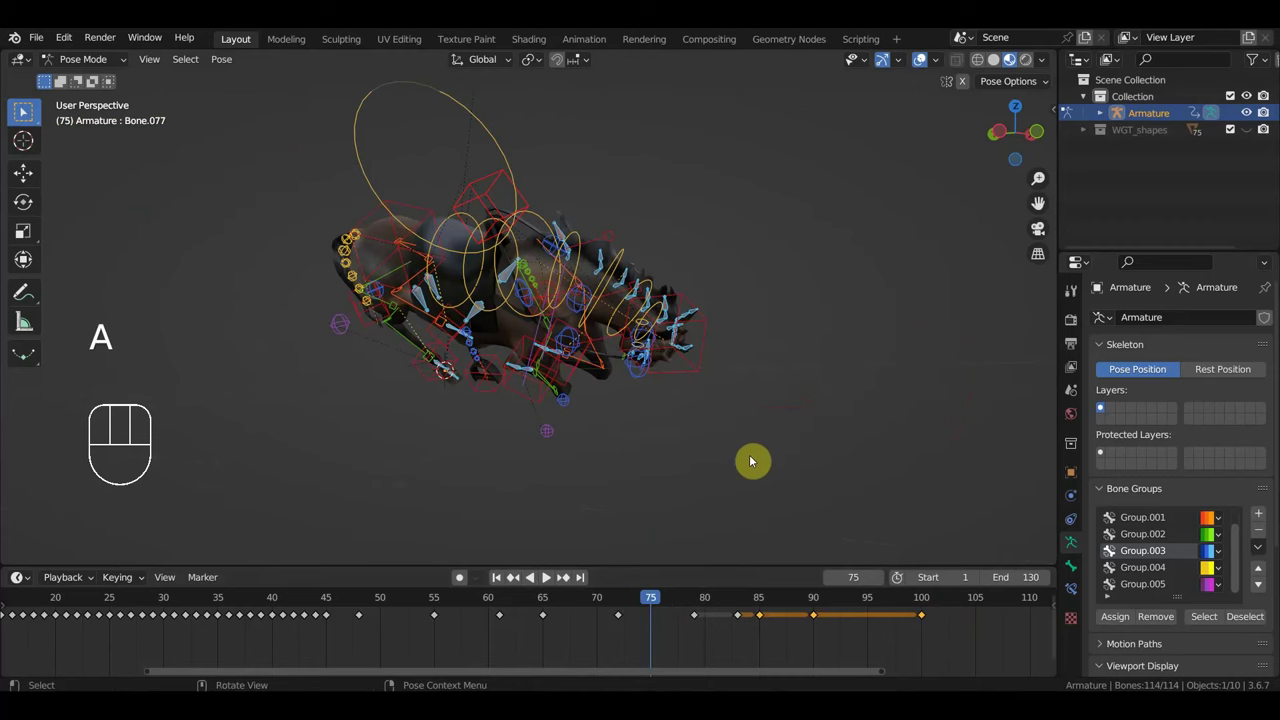
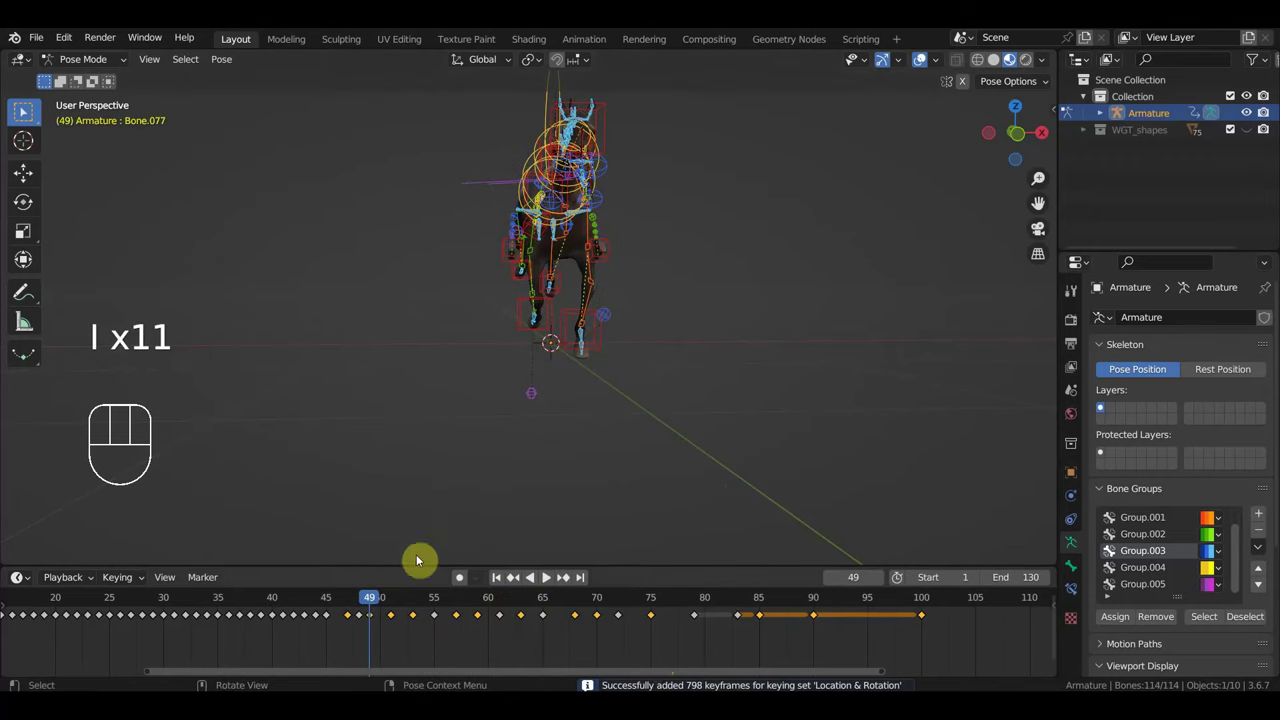
Step: Scrub back and forth through the tumble and landing, ending the review at frame 99
drag(723, 601, 743, 587)
drag(679, 607, 695, 596)
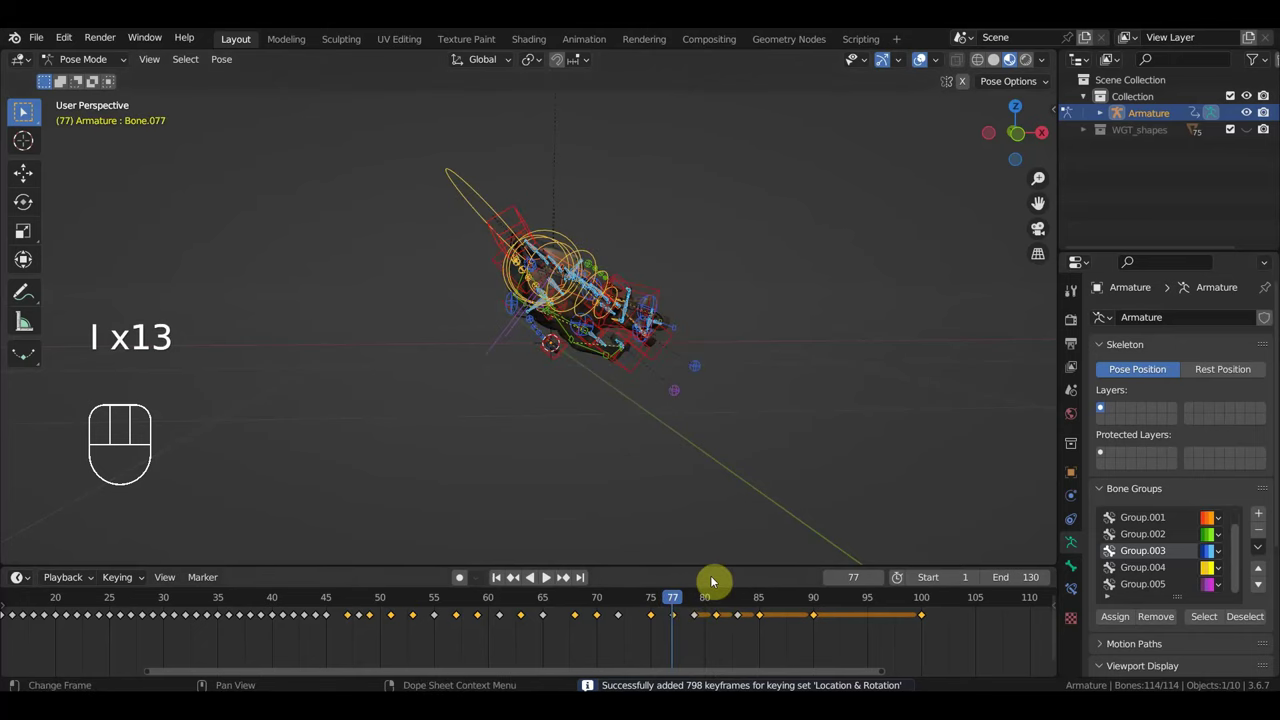
click(836, 603)
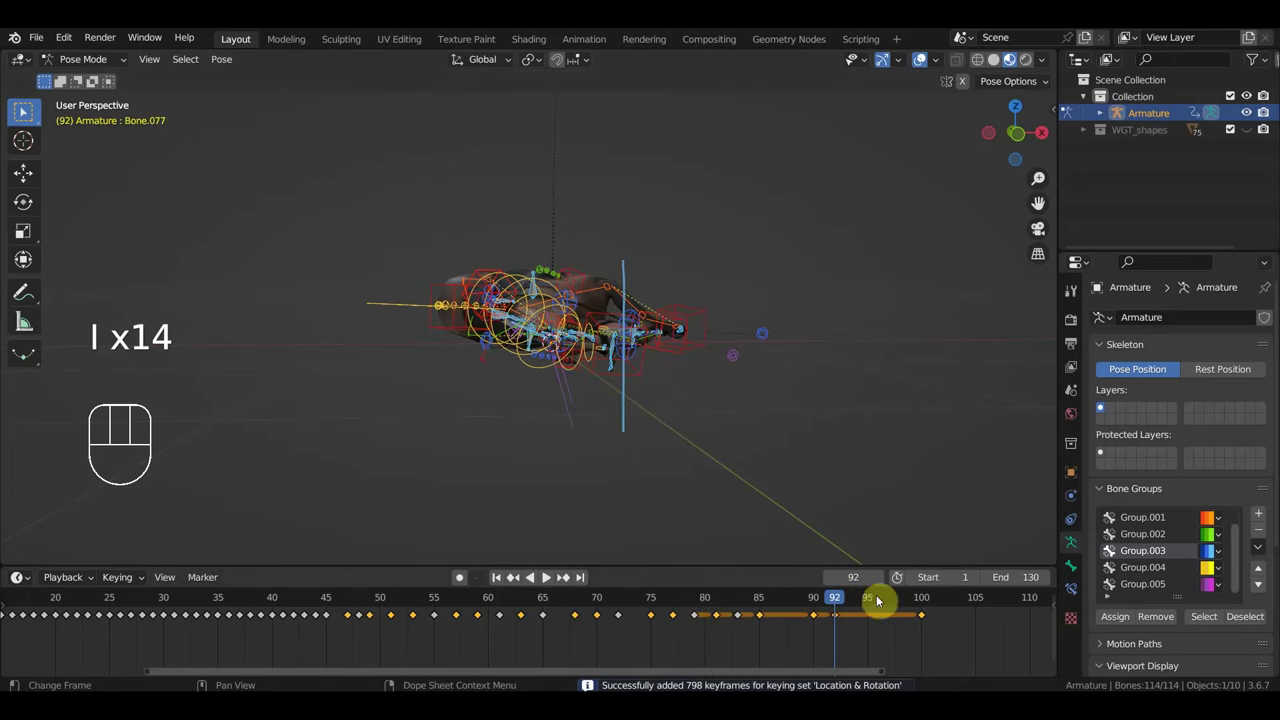
drag(870, 609, 885, 531)
key(i)
click(895, 610)
click(789, 606)
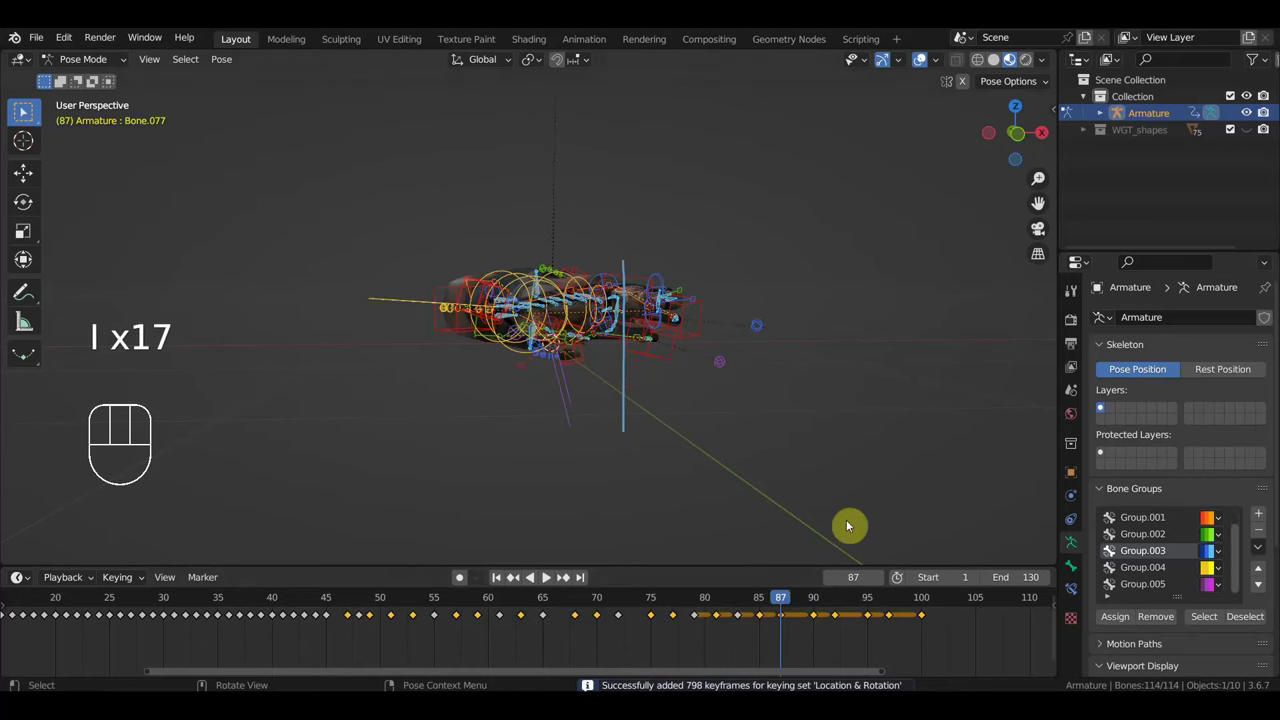
click(914, 609)
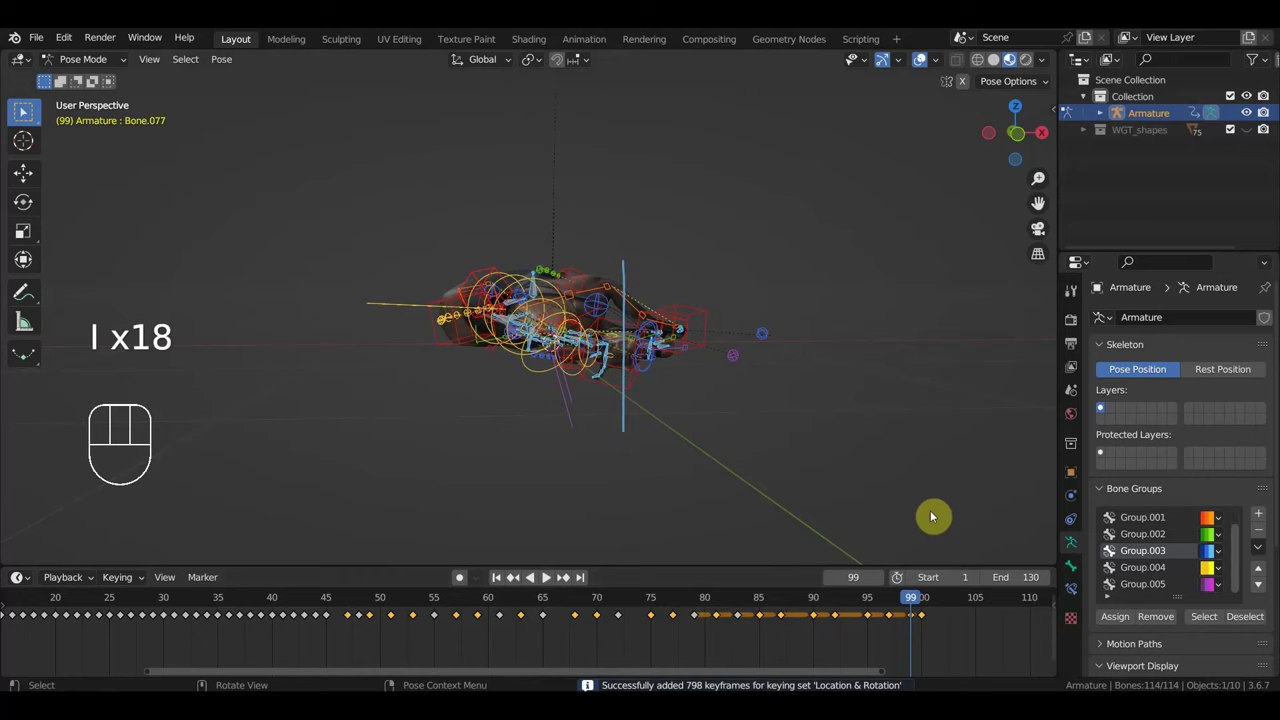
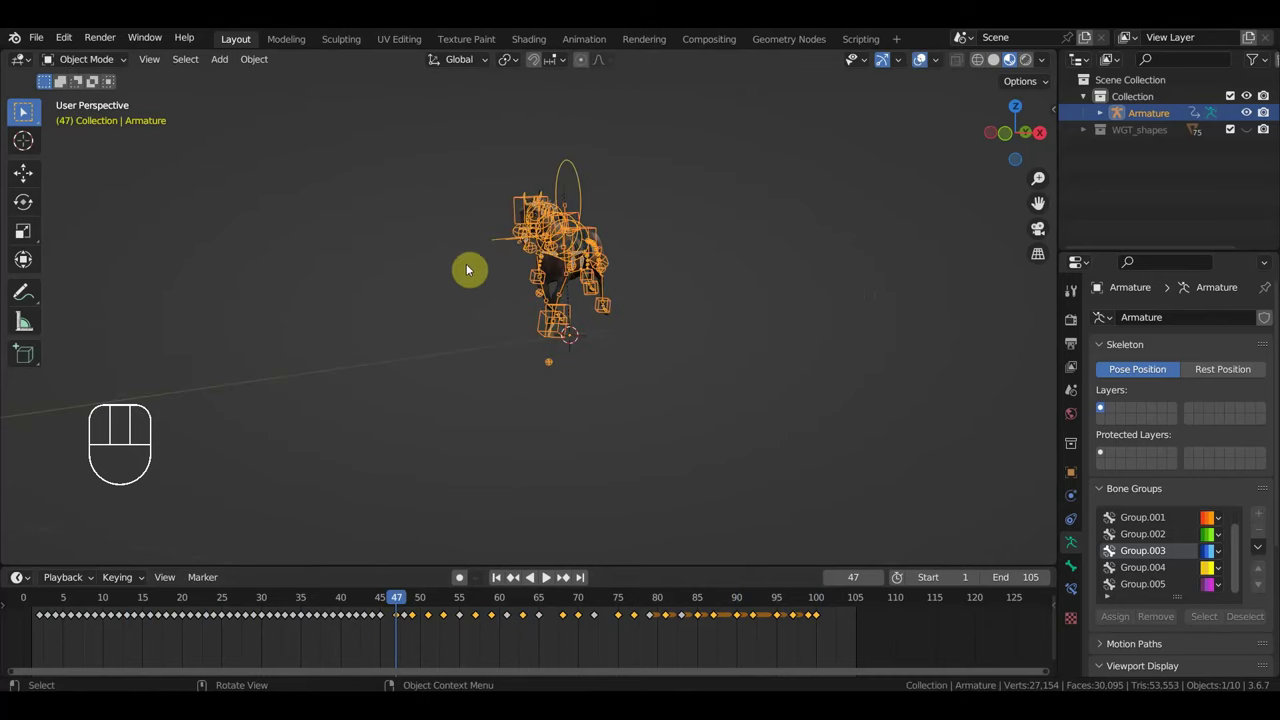
Step: Switch to top view and add a NURBS Path curve beside the horse armature
key(KP_7)
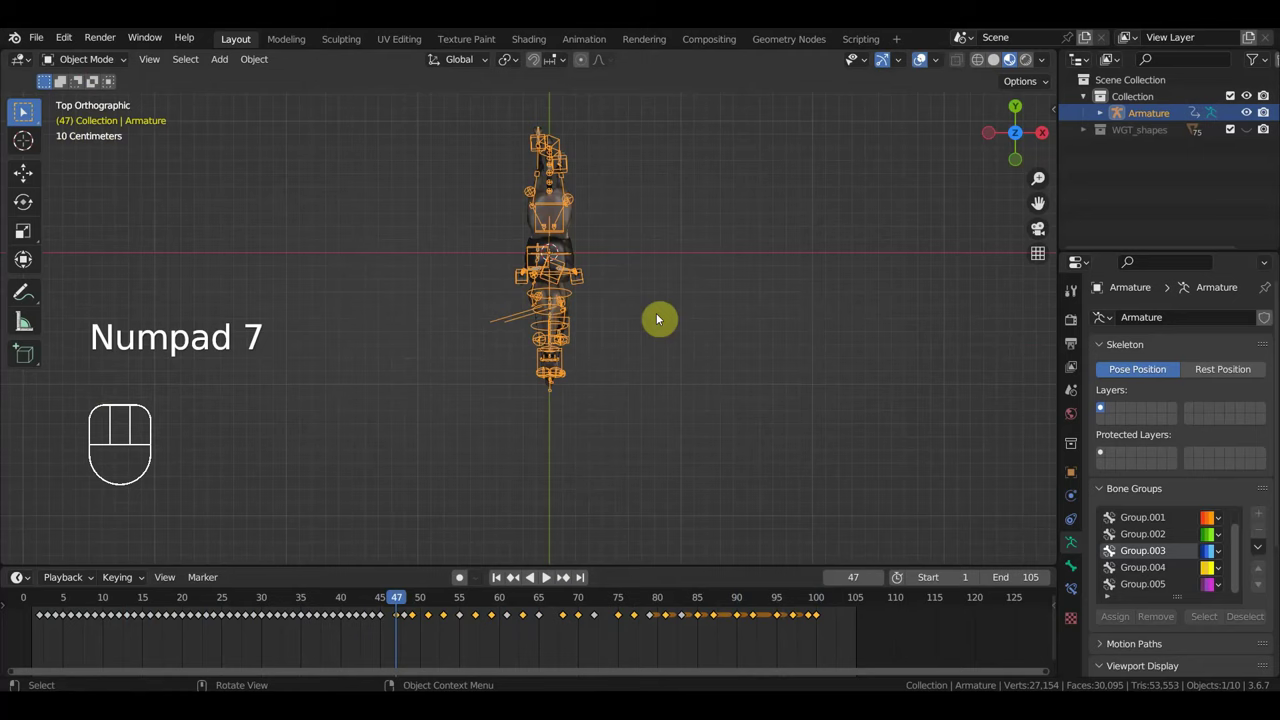
key(shift+a)
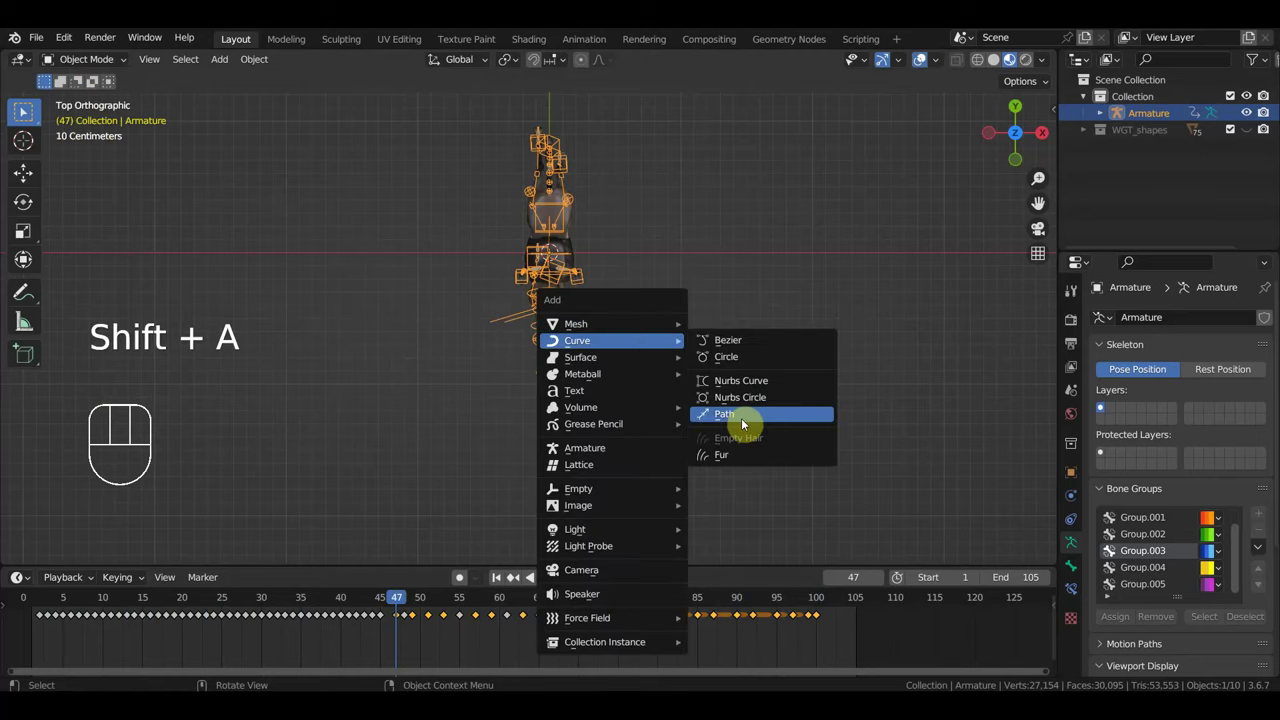
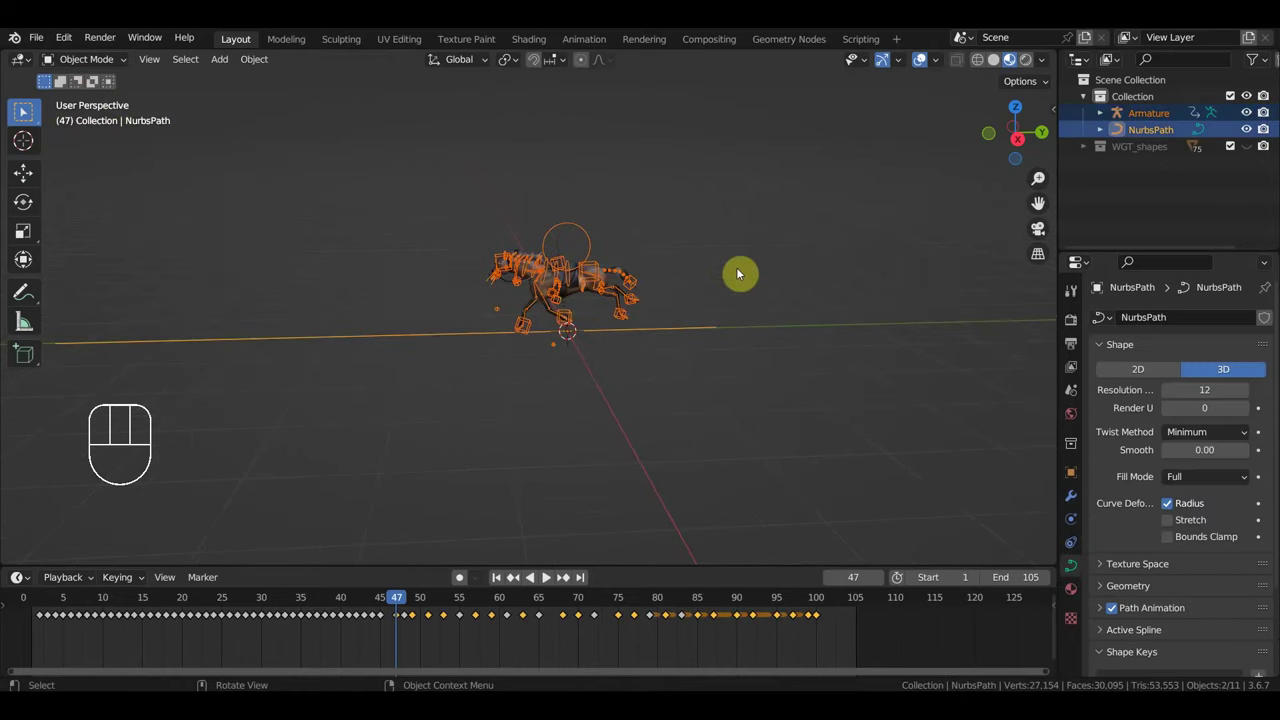
Step: Parent the armature to the path with a Follow Path constraint, animate the path with offset 3.7, and play it
key(ctrl+p)
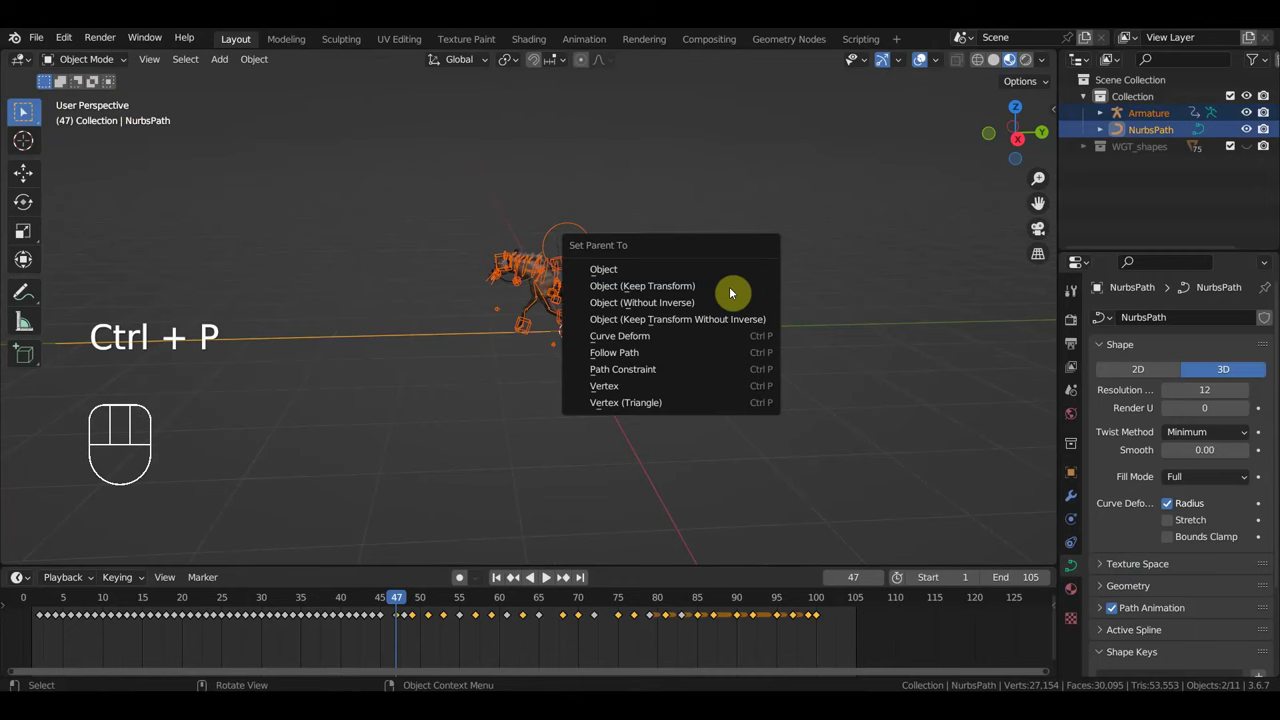
click(747, 240)
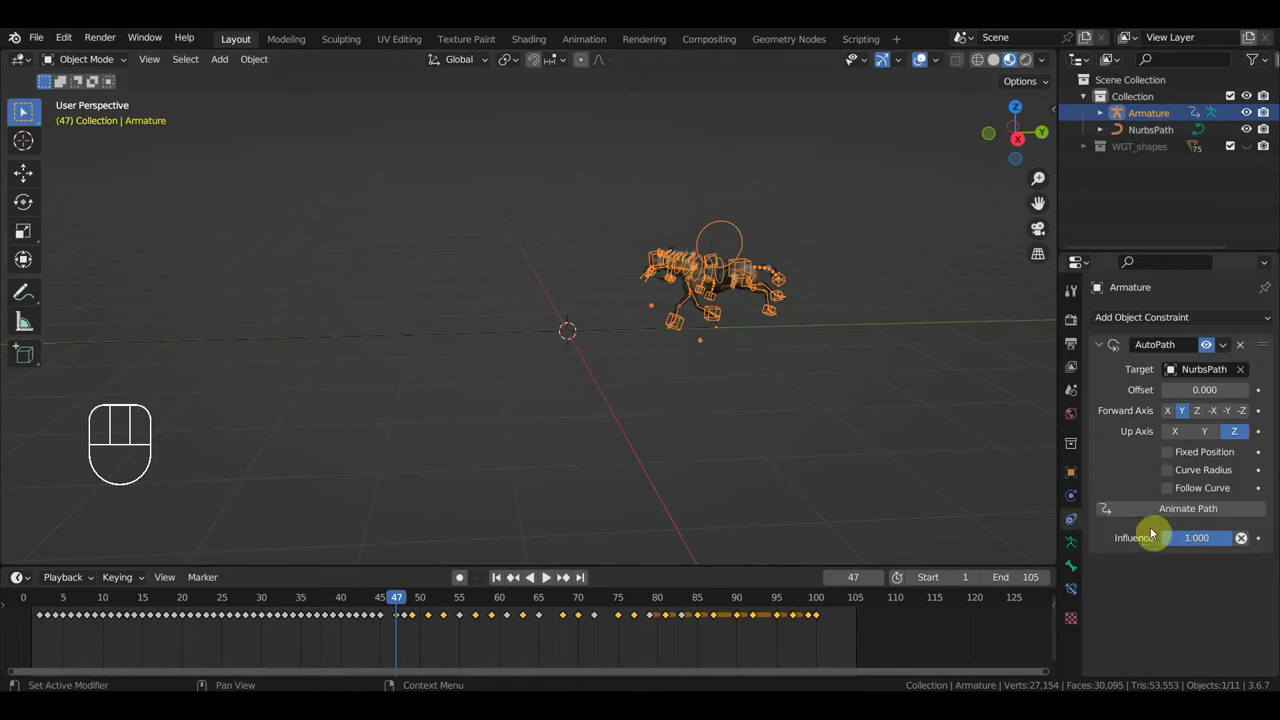
click(1201, 514)
key(space)
drag(756, 430, 840, 403)
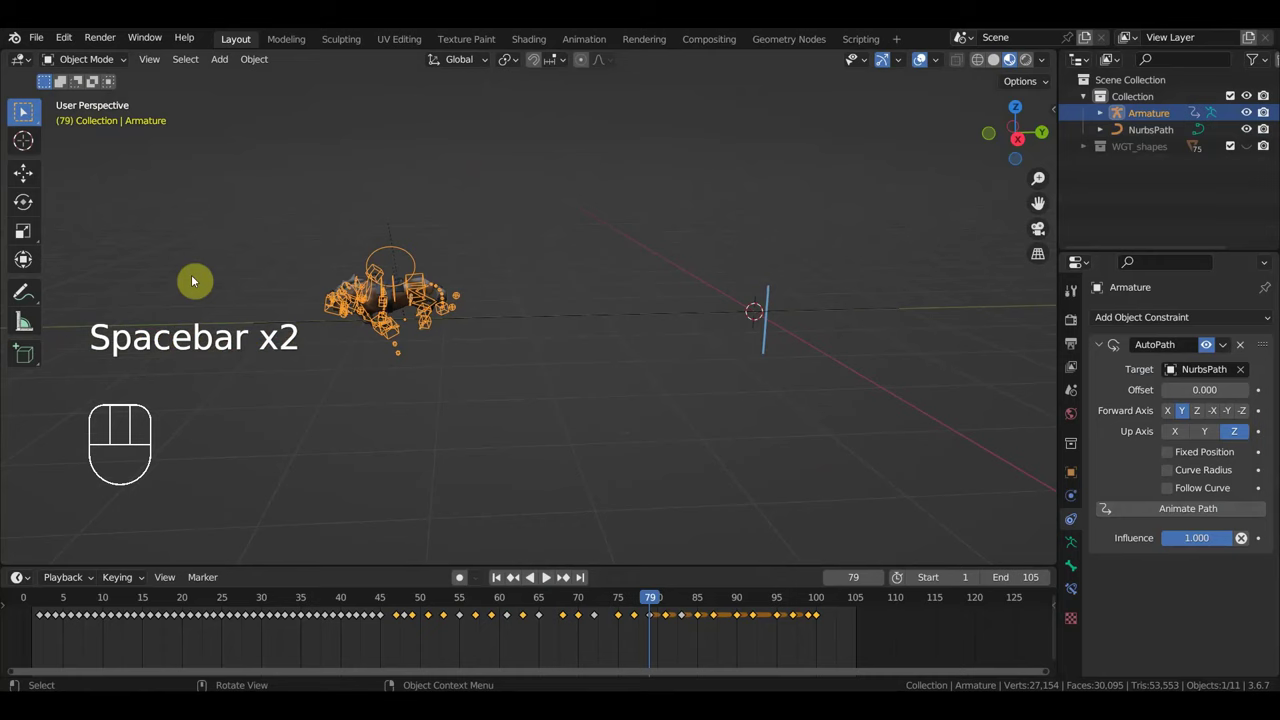
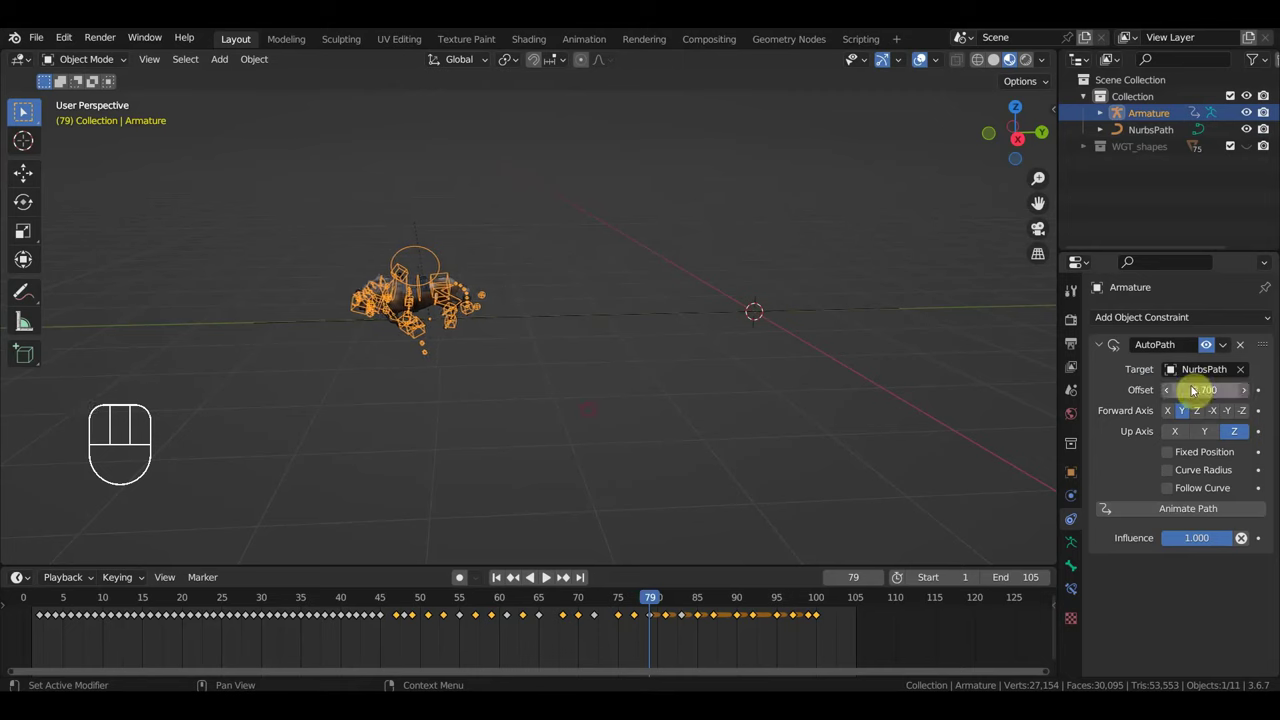
Step: Replay the animation from an earlier frame to check the horse's travel along the path
drag(627, 604, 801, 526)
key(space)
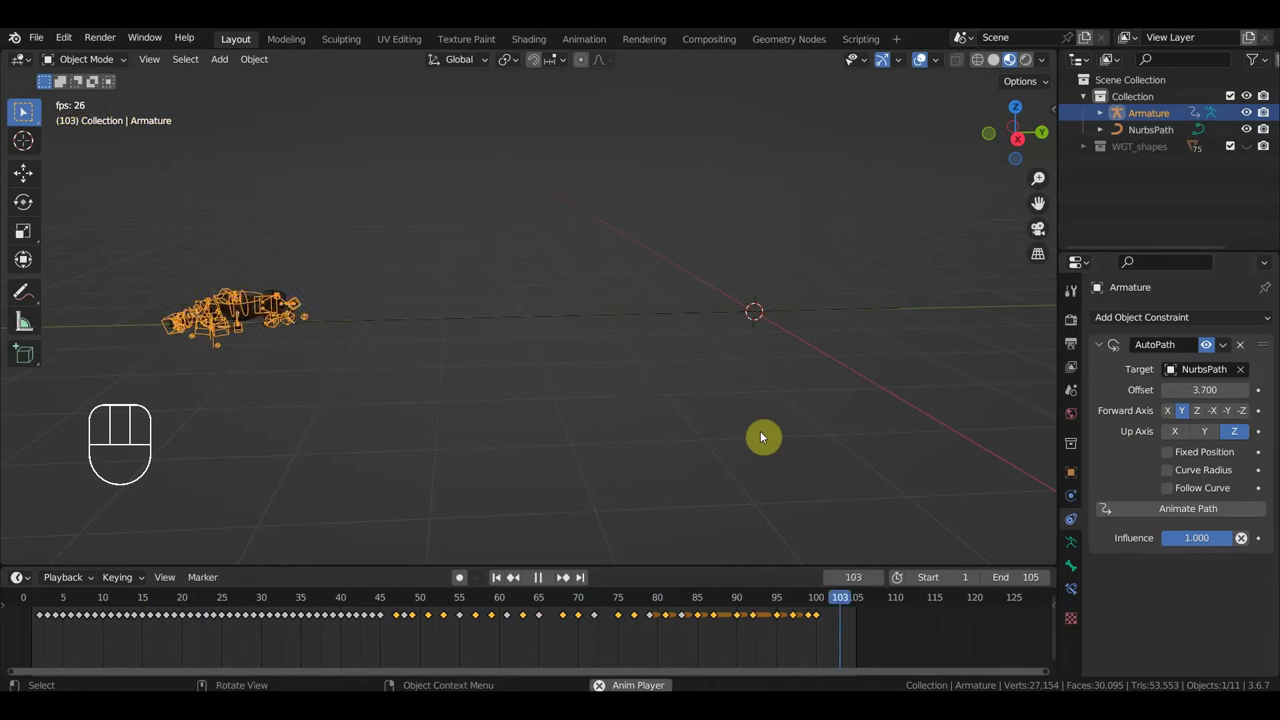
key(space)
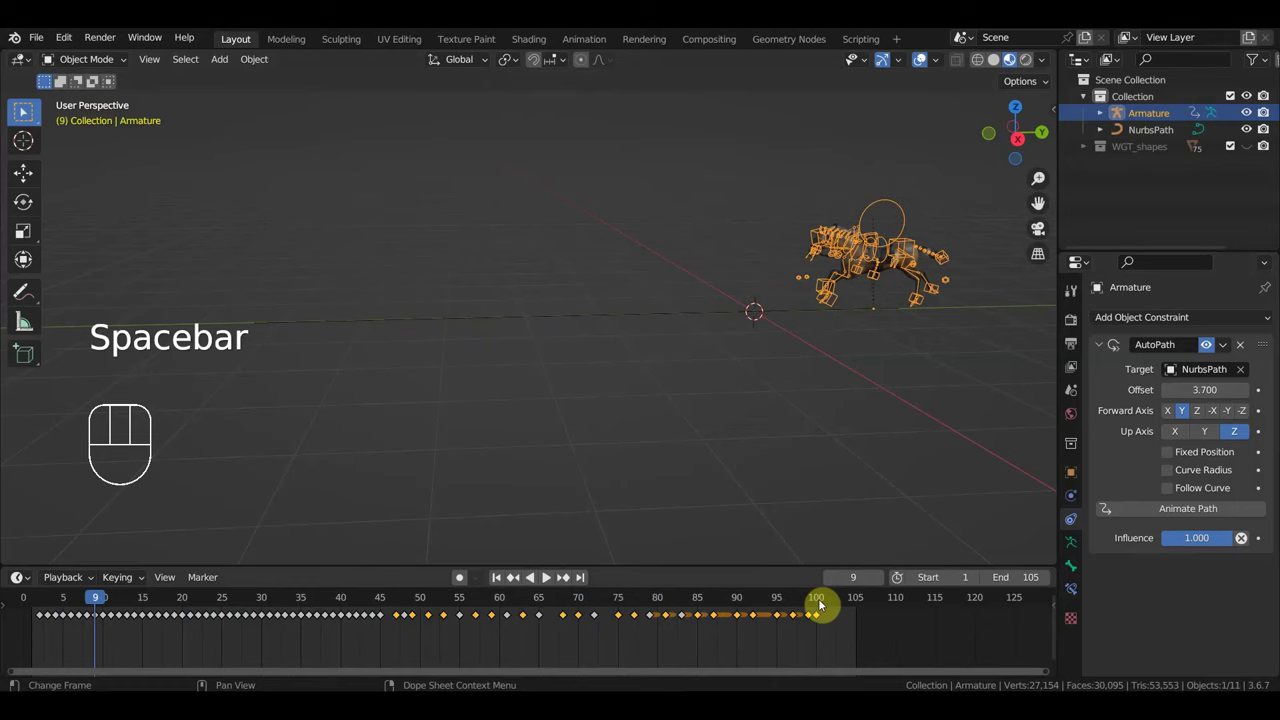
Step: Key the path constraint offset to 21 near frame 100 and review playback
click(704, 597)
drag(680, 600, 688, 626)
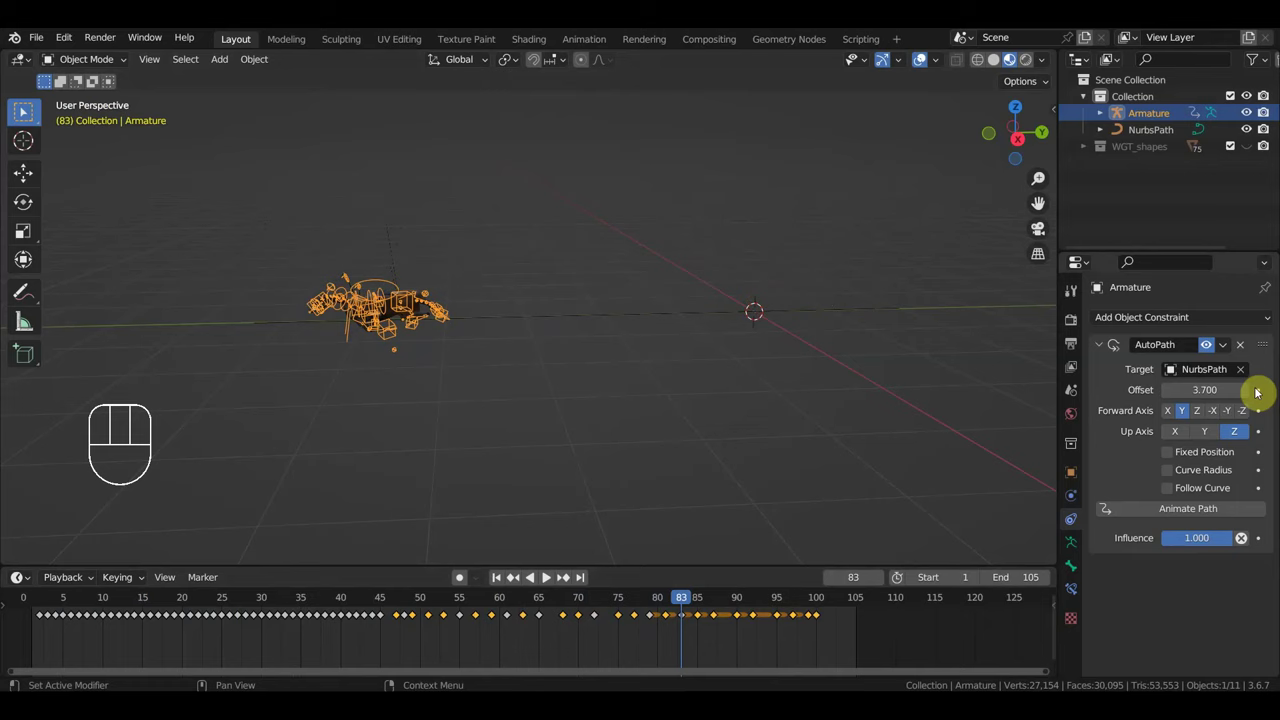
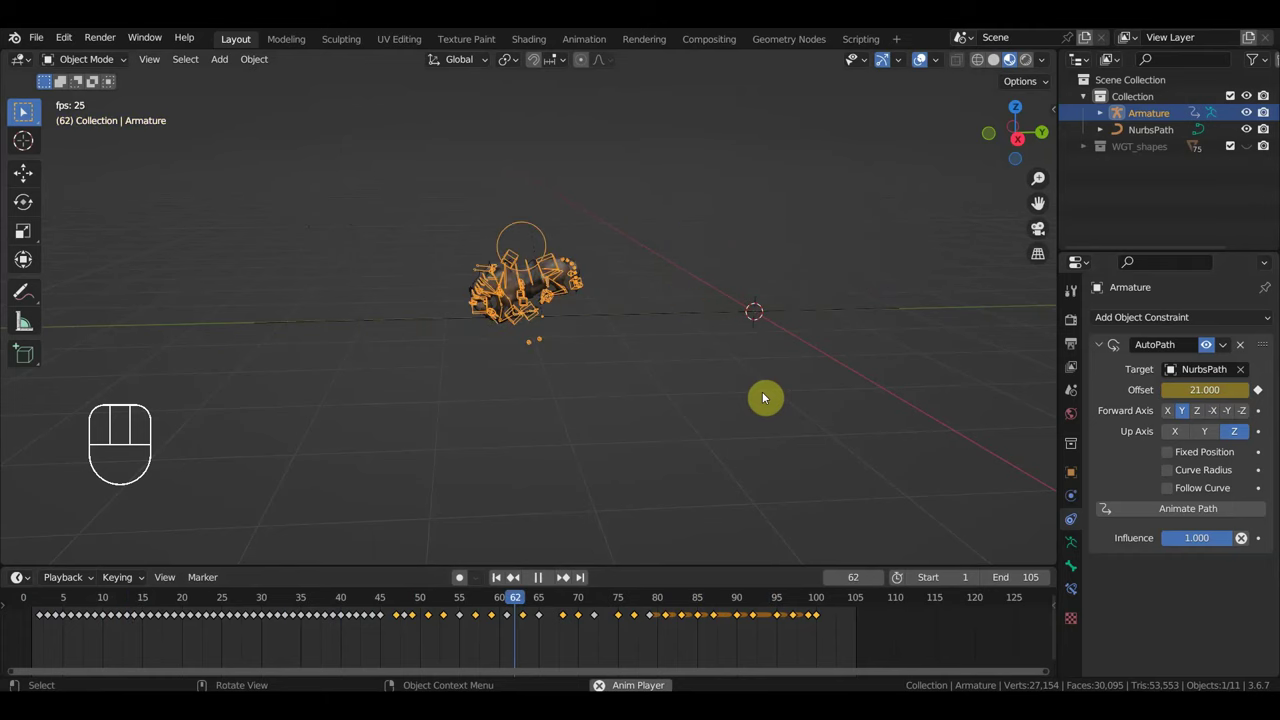
key(space)
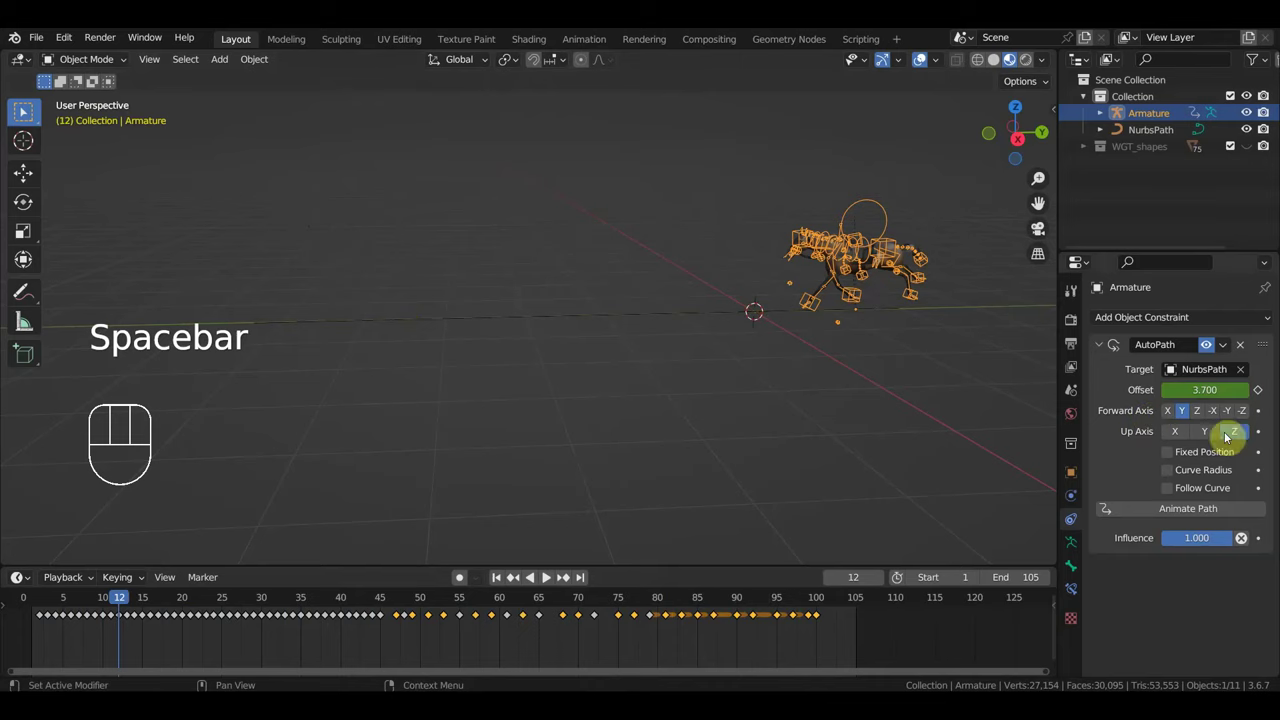
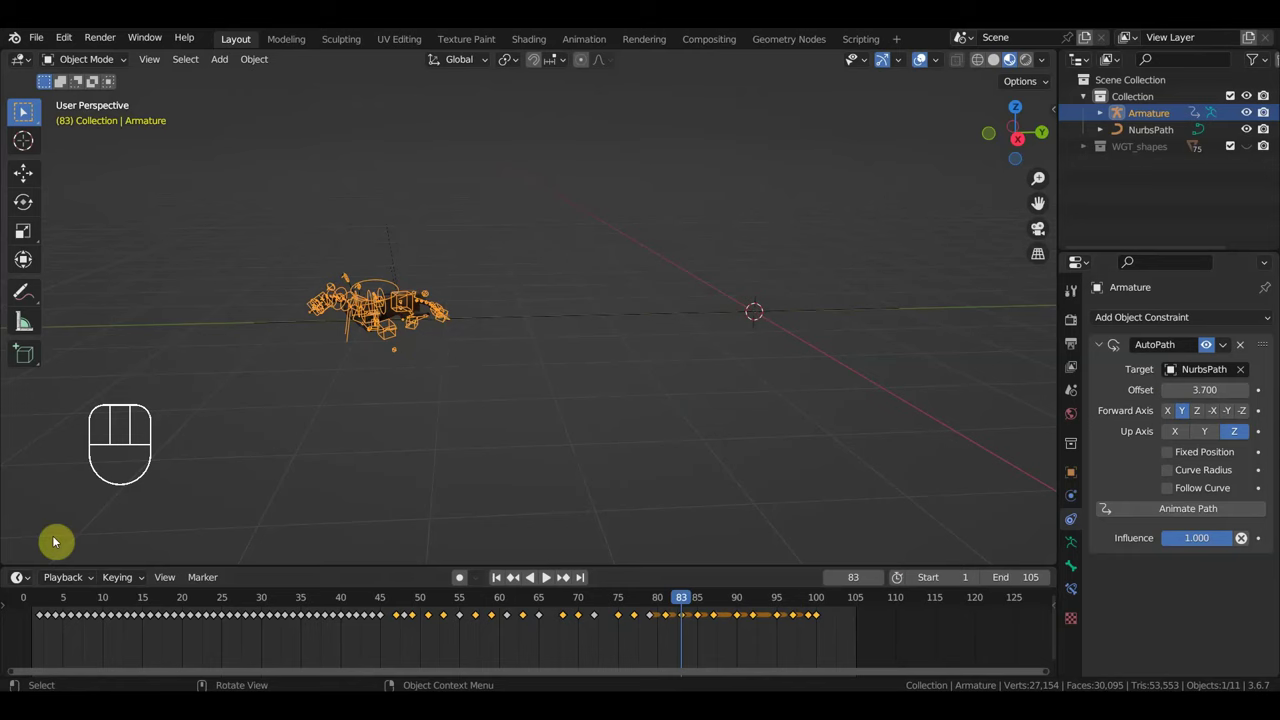
Step: Loop the horse's gallop along the path and pause at frame 7 for review
key(space)
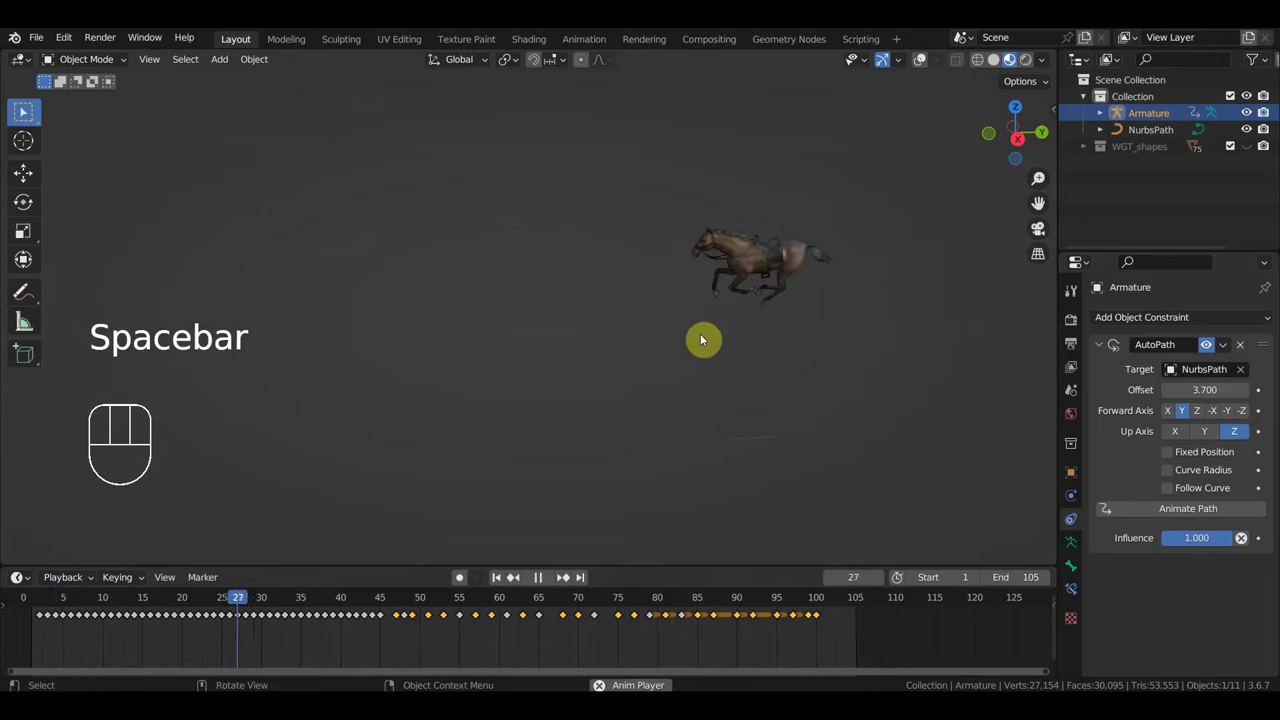
drag(702, 355, 792, 362)
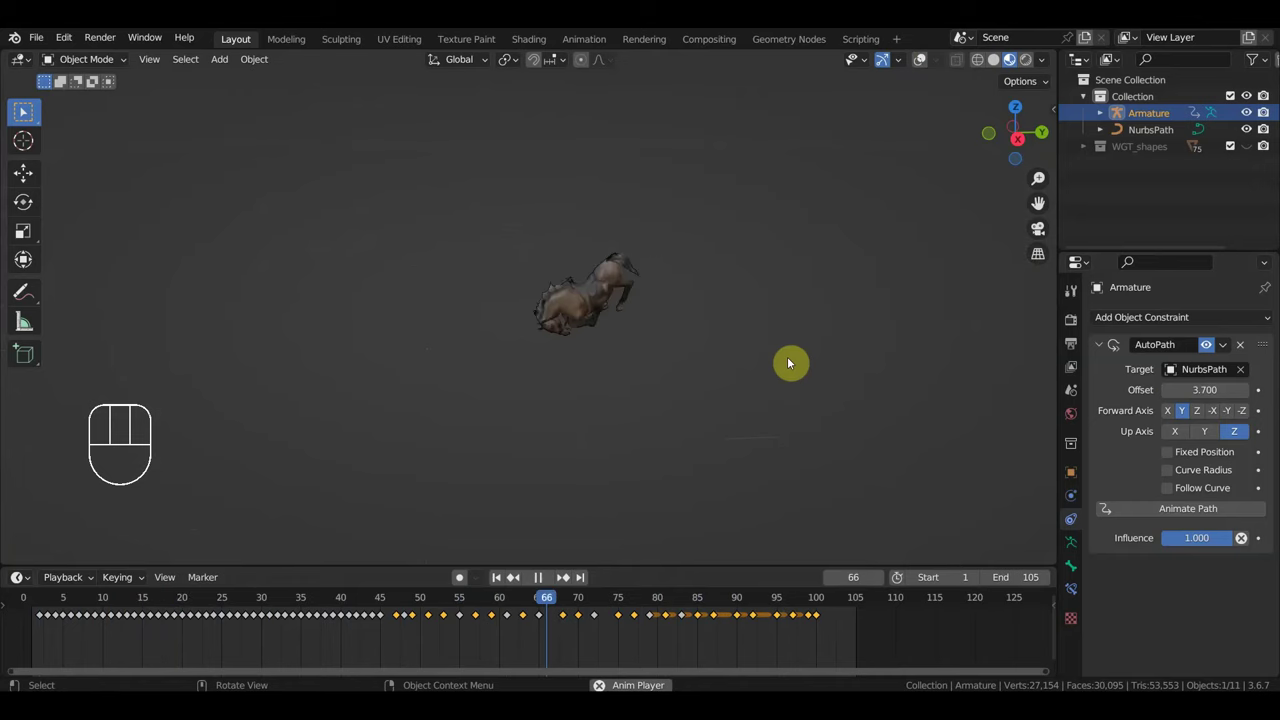
key(space)
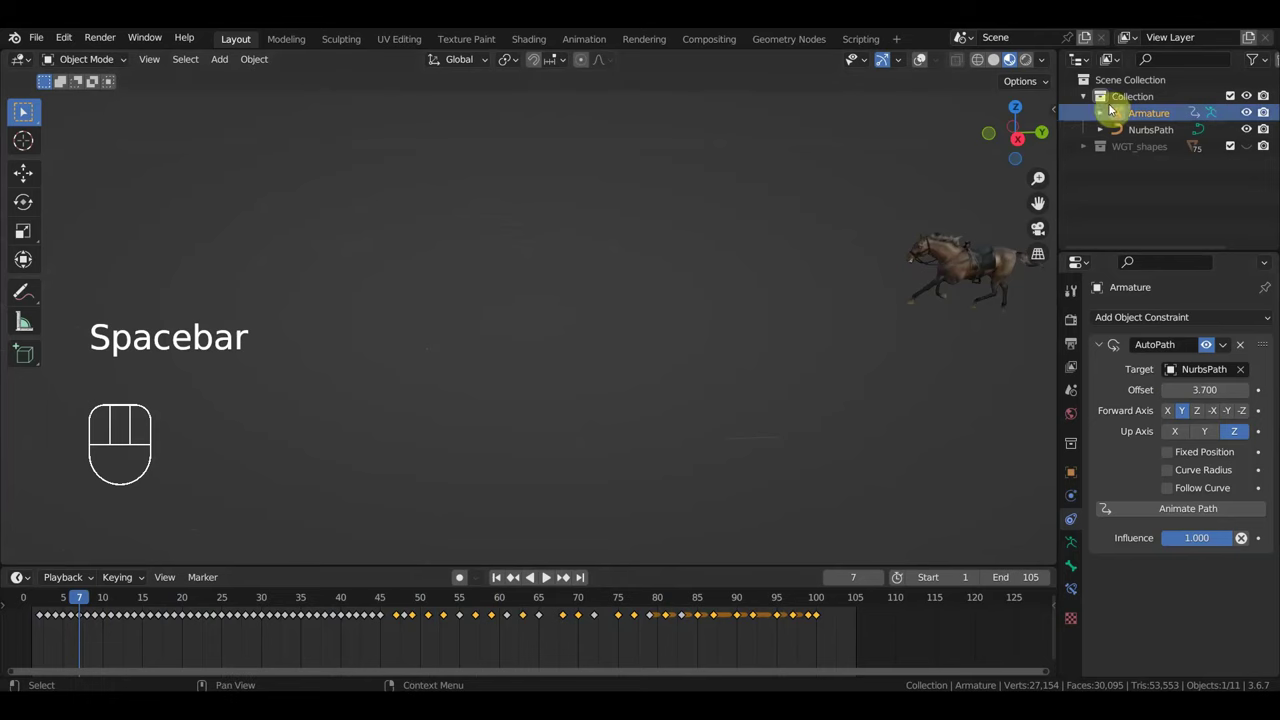
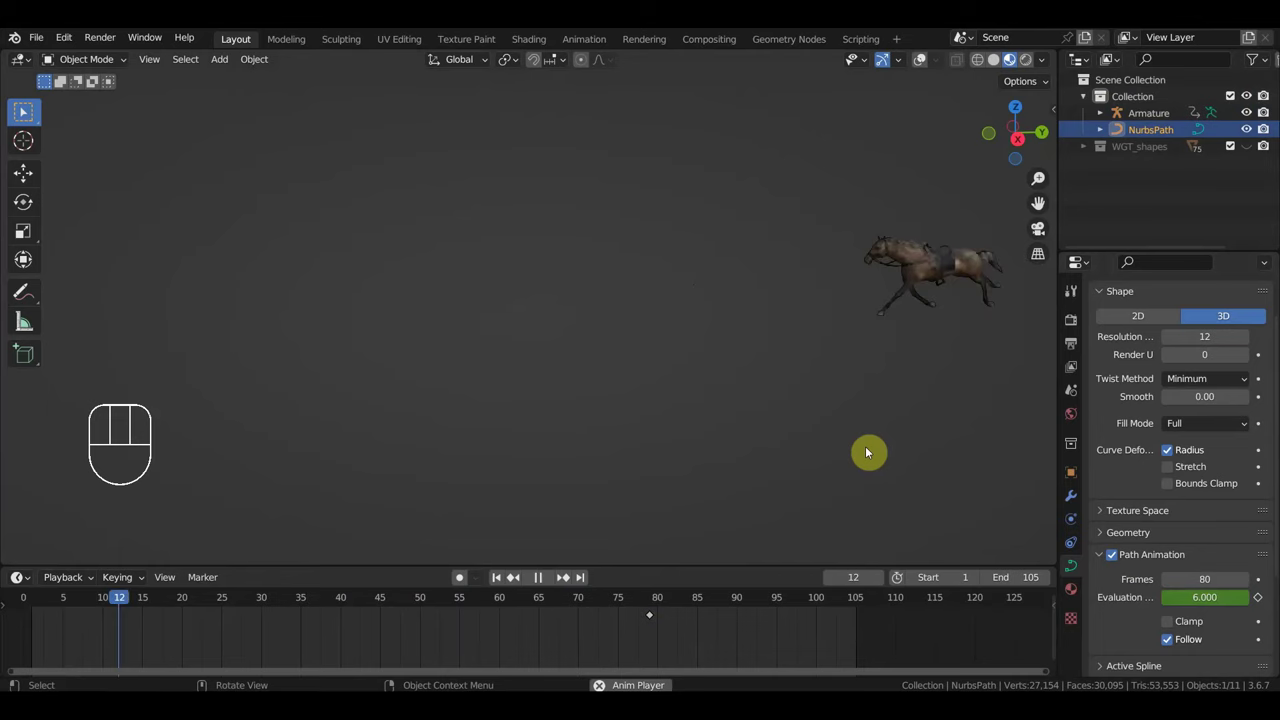
drag(877, 433, 998, 404)
key(space)
drag(881, 397, 942, 384)
middle_click(941, 388)
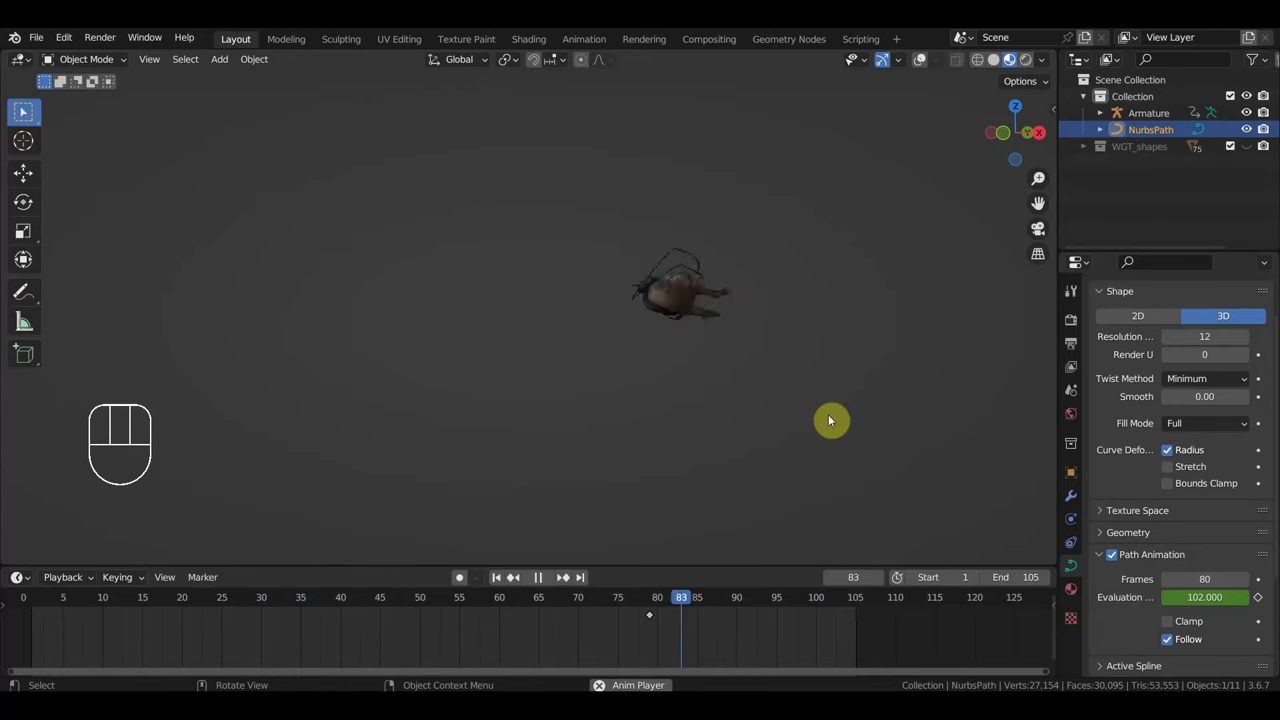
key(space)
drag(830, 419, 781, 427)
key(KP_3)
drag(268, 599, 536, 642)
drag(657, 437, 704, 428)
drag(816, 425, 803, 444)
middle_click(807, 444)
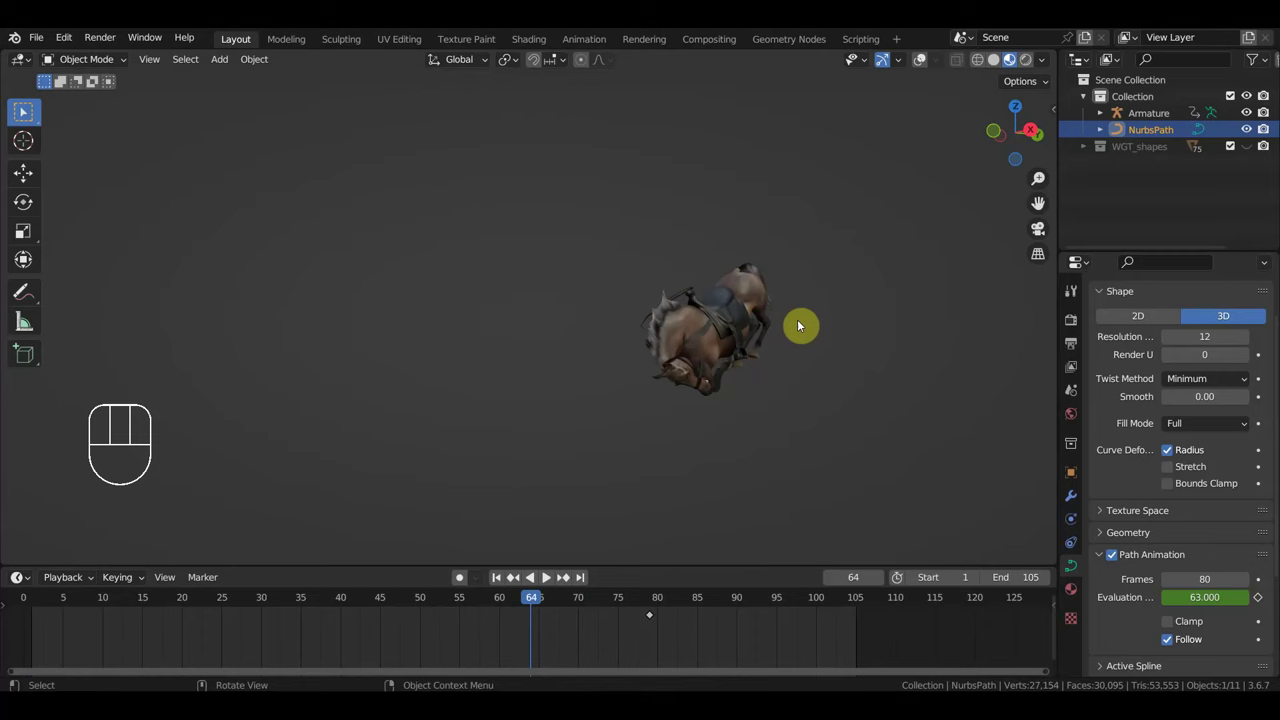
drag(802, 348, 860, 318)
drag(854, 324, 917, 378)
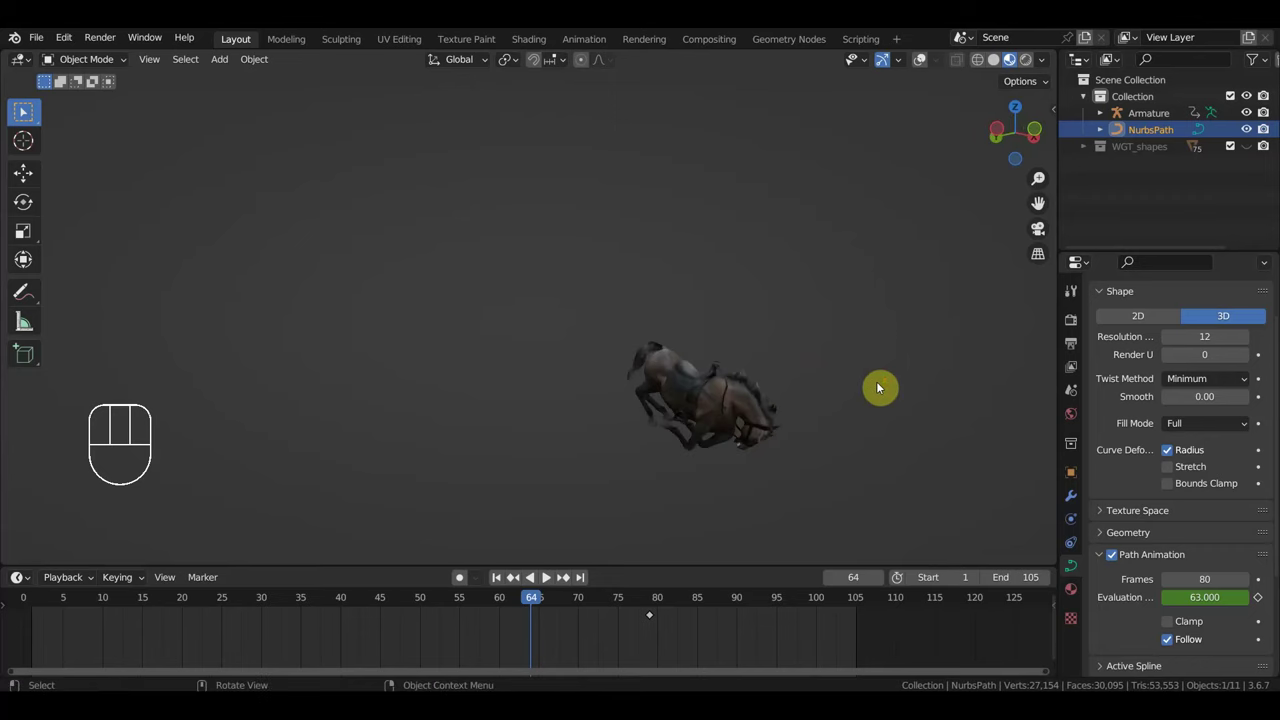
drag(886, 387, 797, 363)
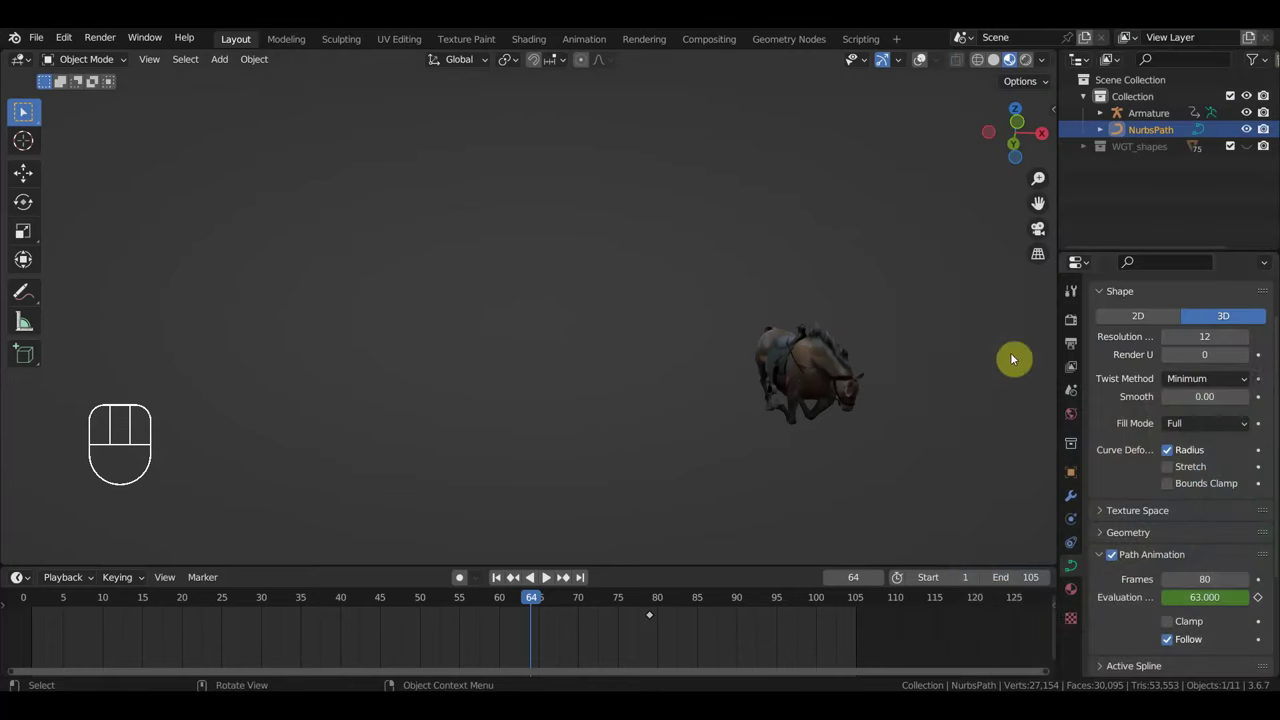
drag(869, 312, 737, 258)
drag(745, 258, 764, 266)
key(space)
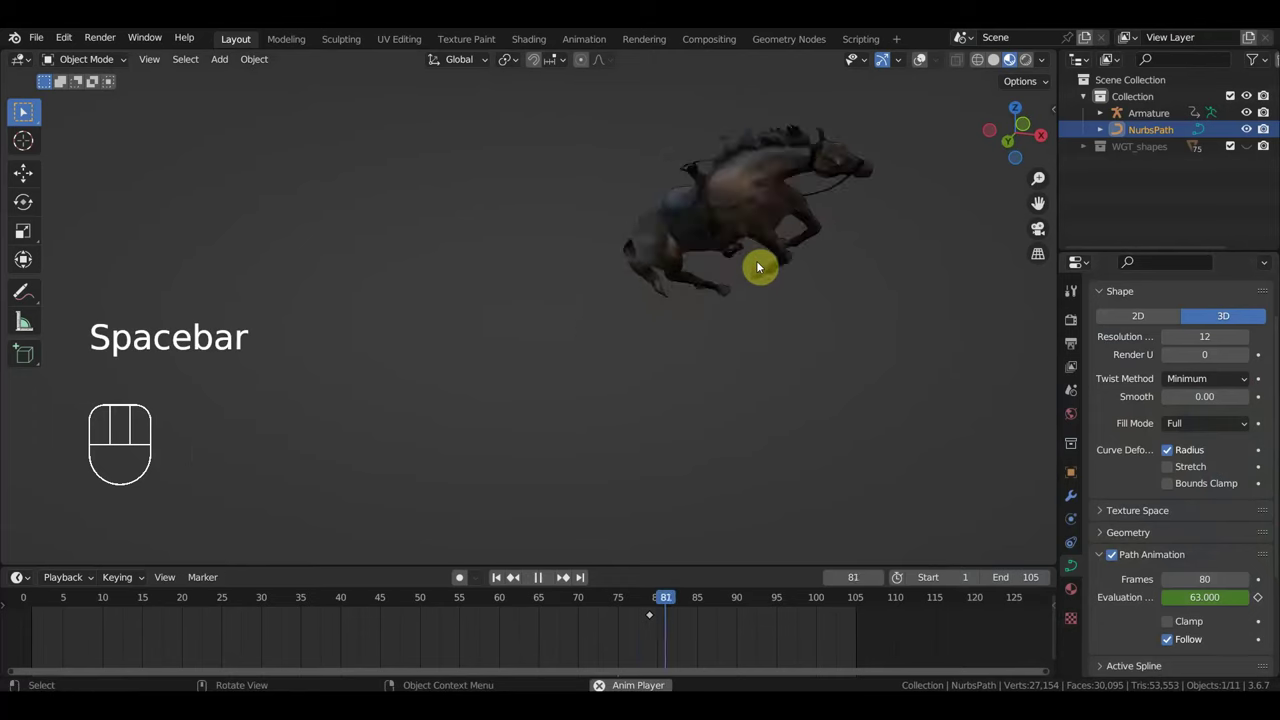
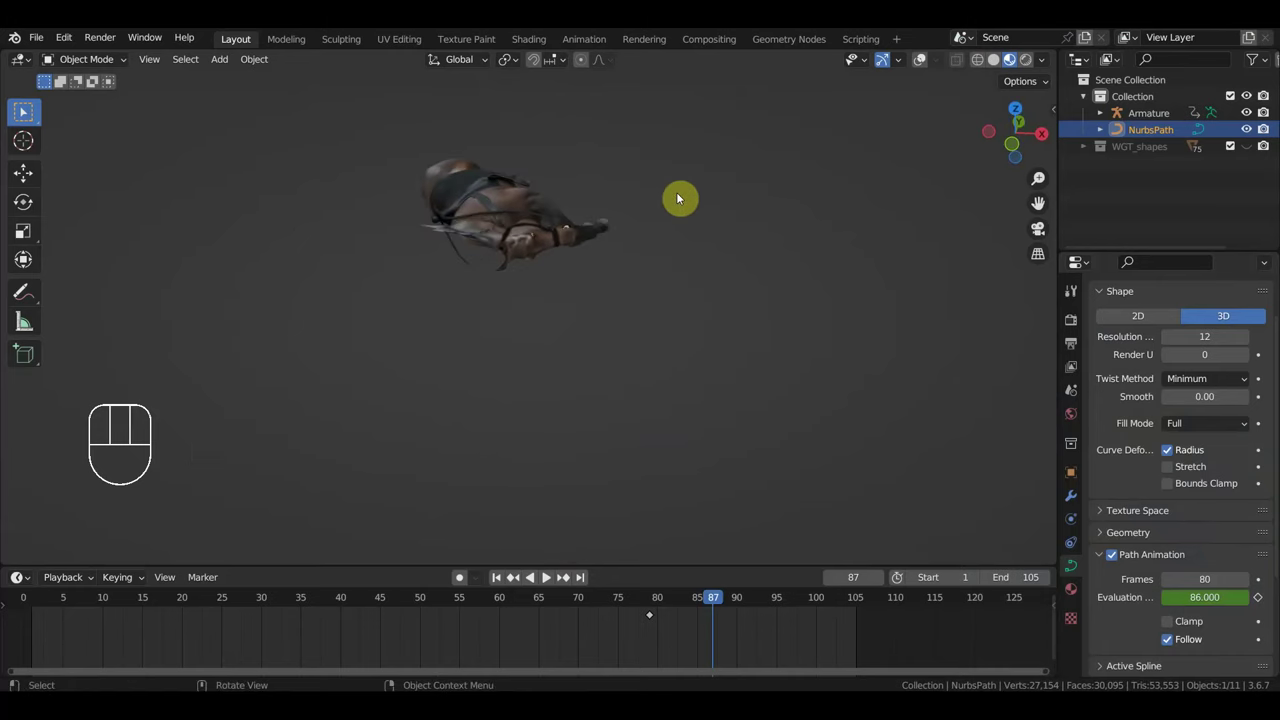
key(space)
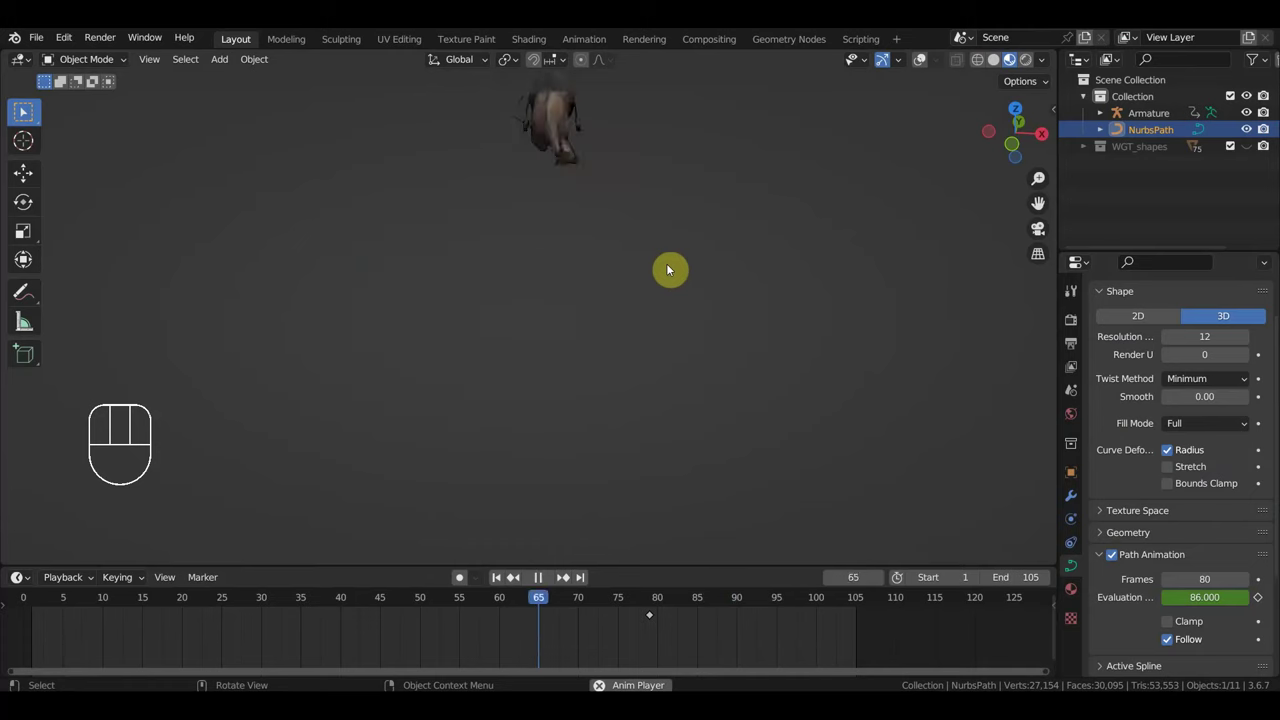
key(space)
click(581, 602)
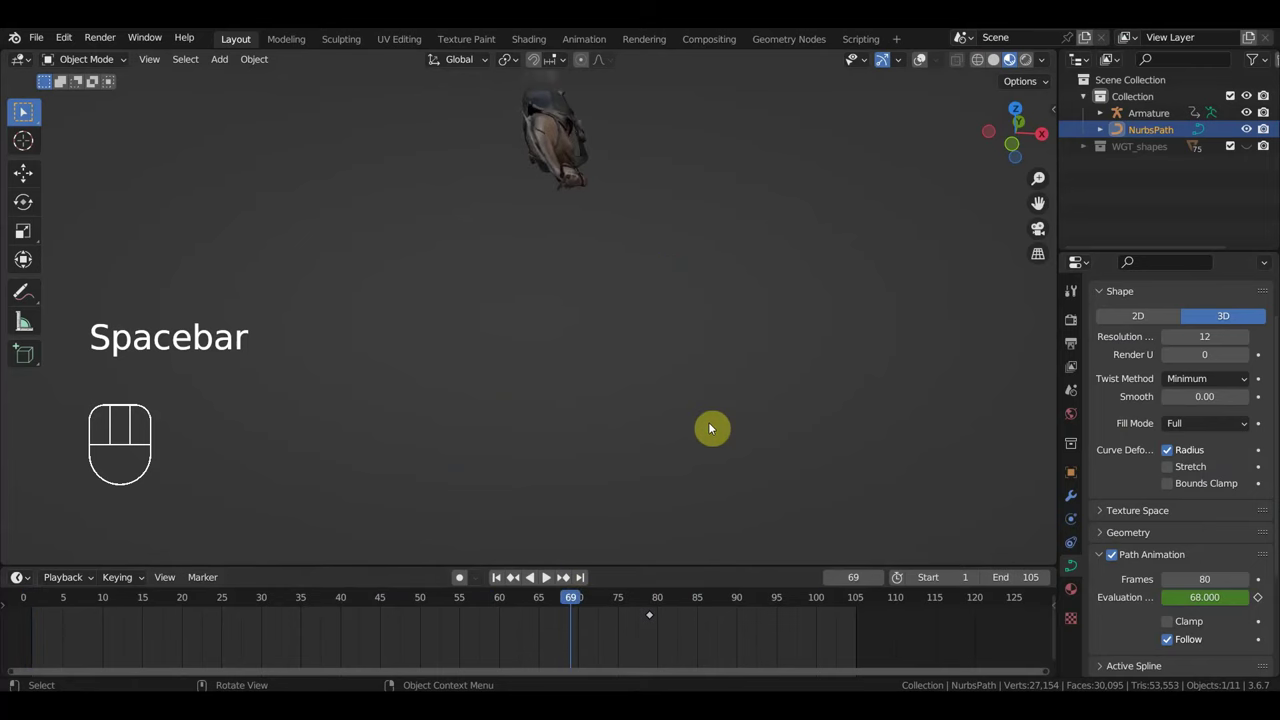
key(KP_3)
drag(748, 323, 716, 416)
drag(576, 596, 680, 637)
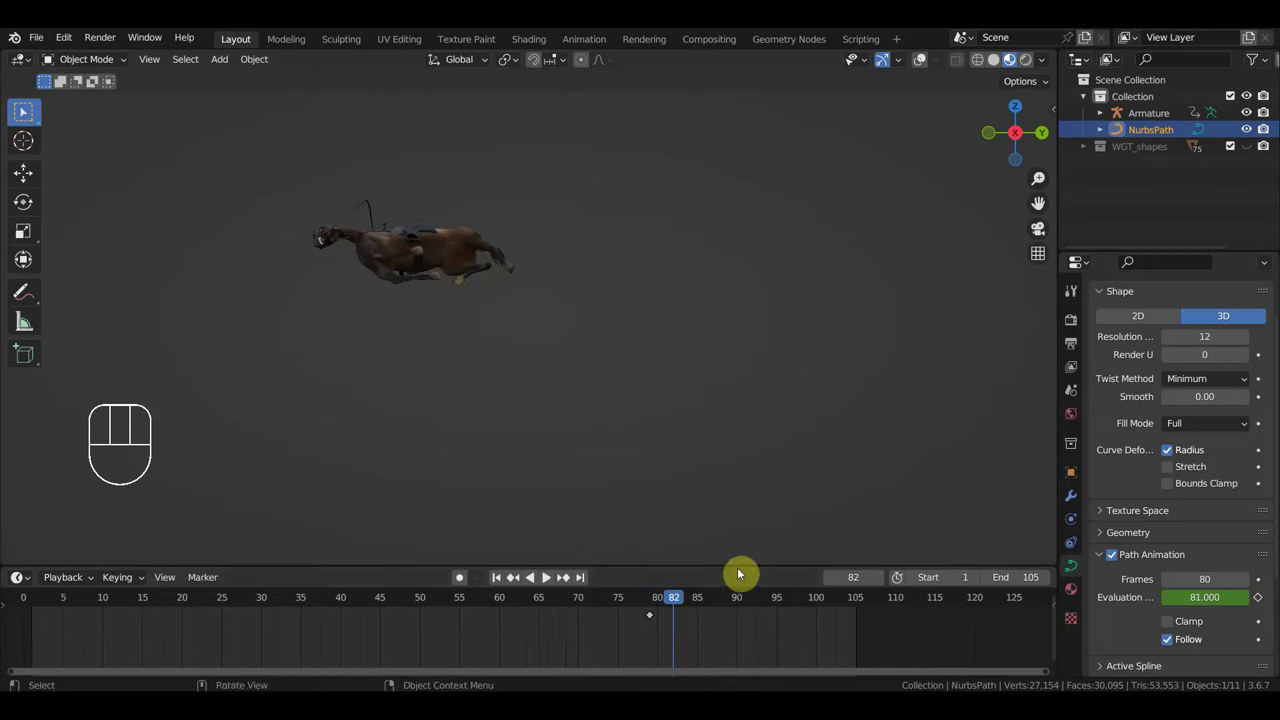
Step: Key the NurbsPath's location and rotation at frame 82, then scrub to frame 105
click(927, 58)
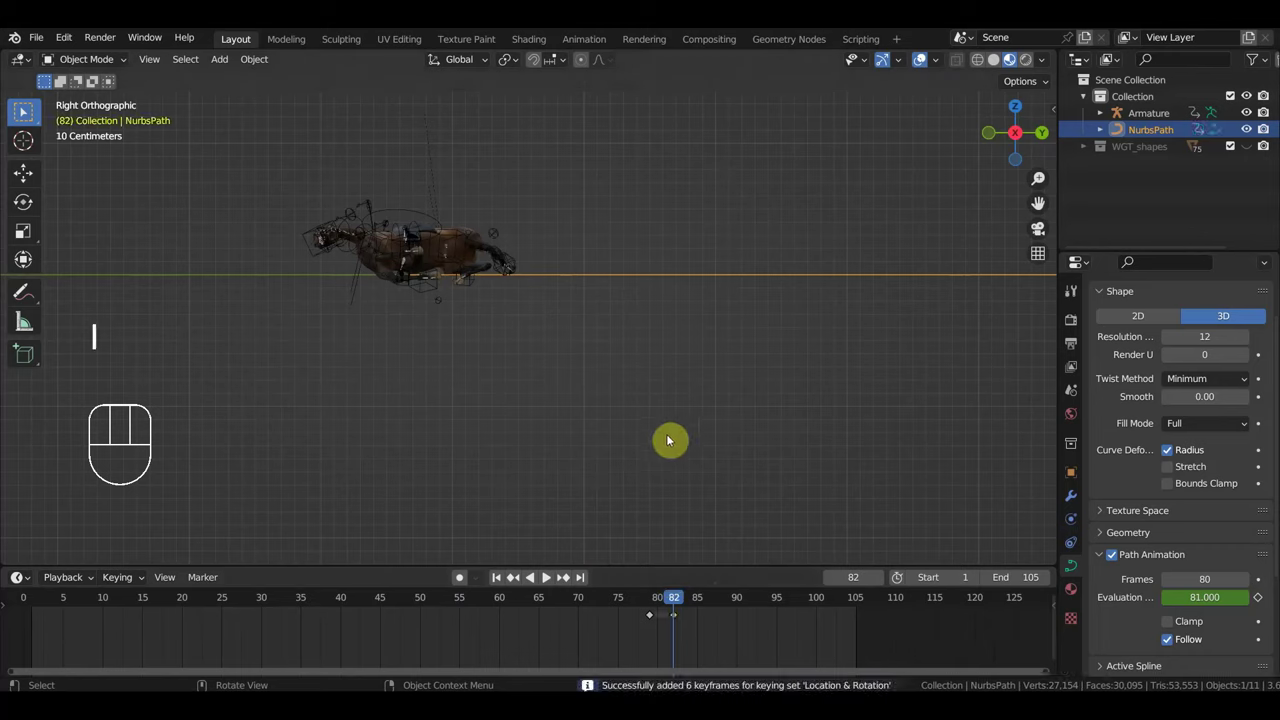
click(651, 606)
drag(662, 605, 739, 541)
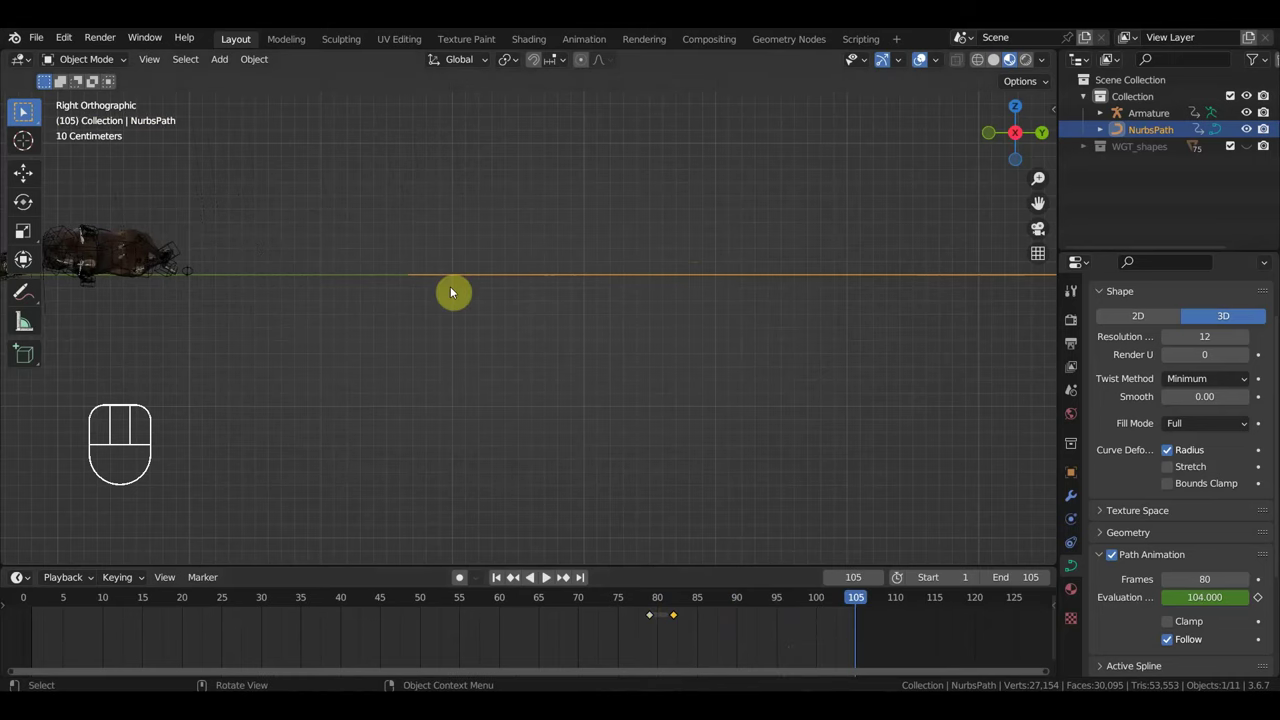
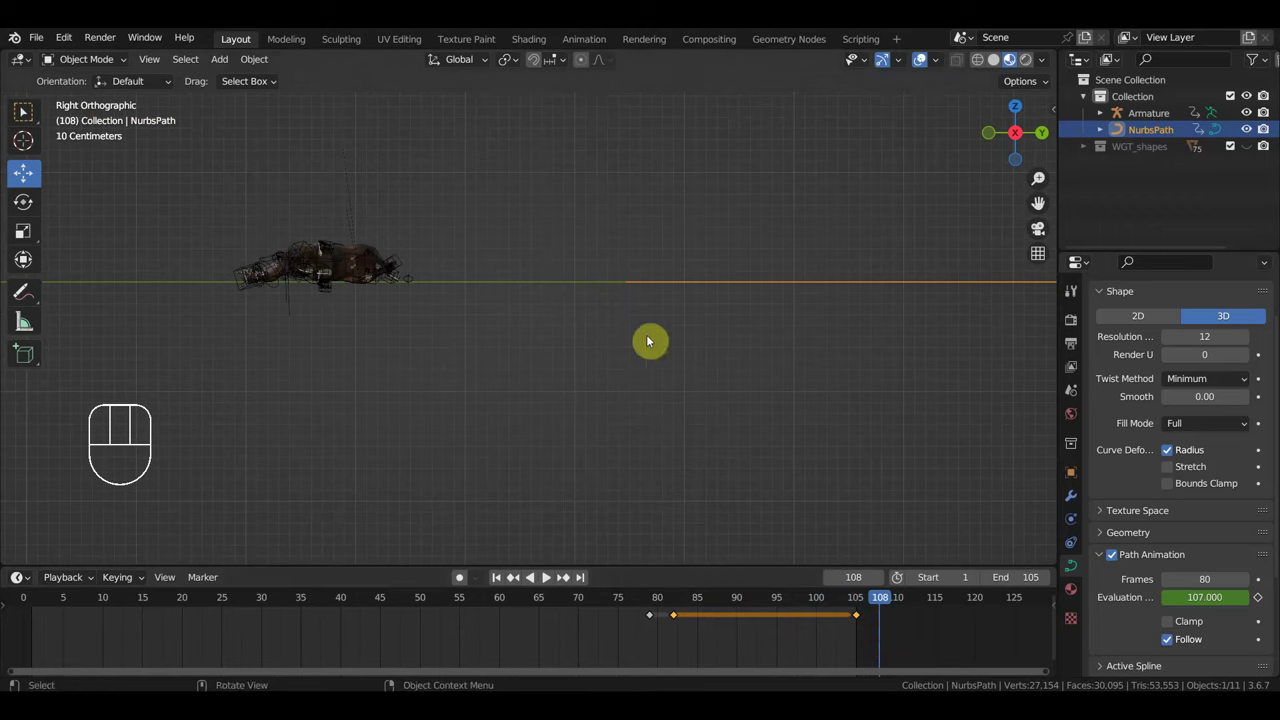
Step: Move the NurbsPath forward along Y after the landing and key its location and rotation
key(g)
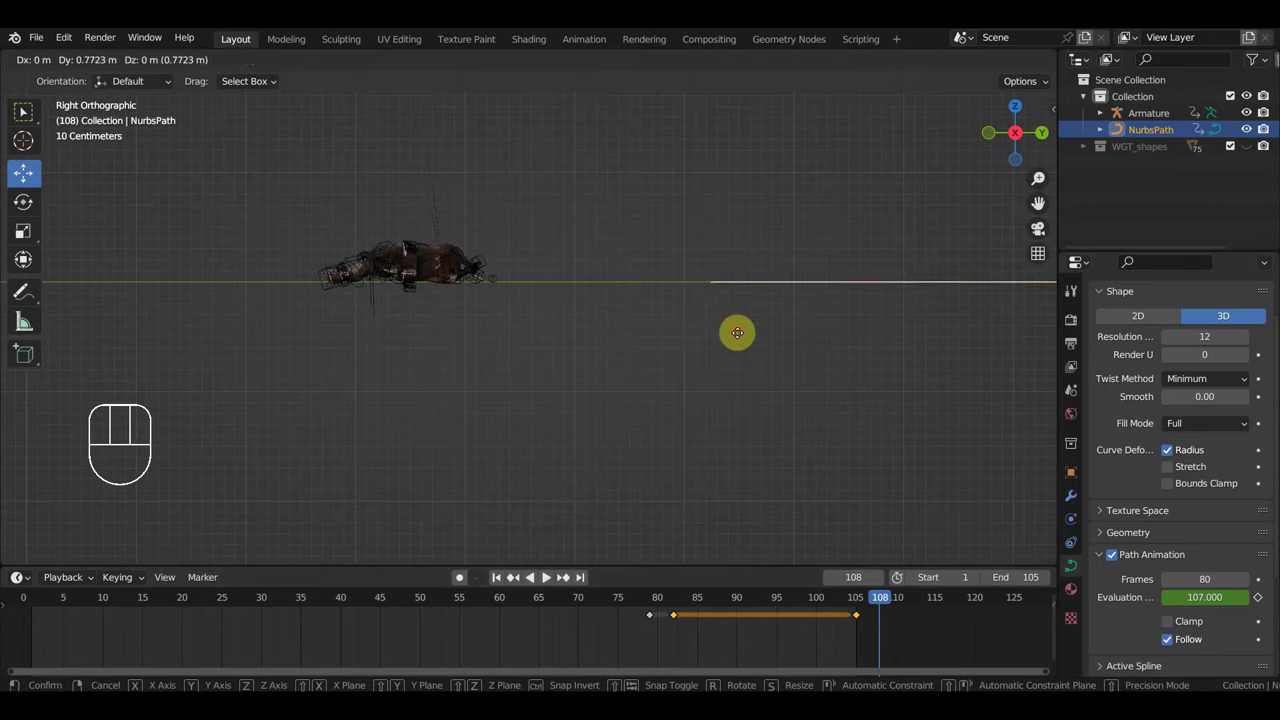
key(KP_8)
key(i)
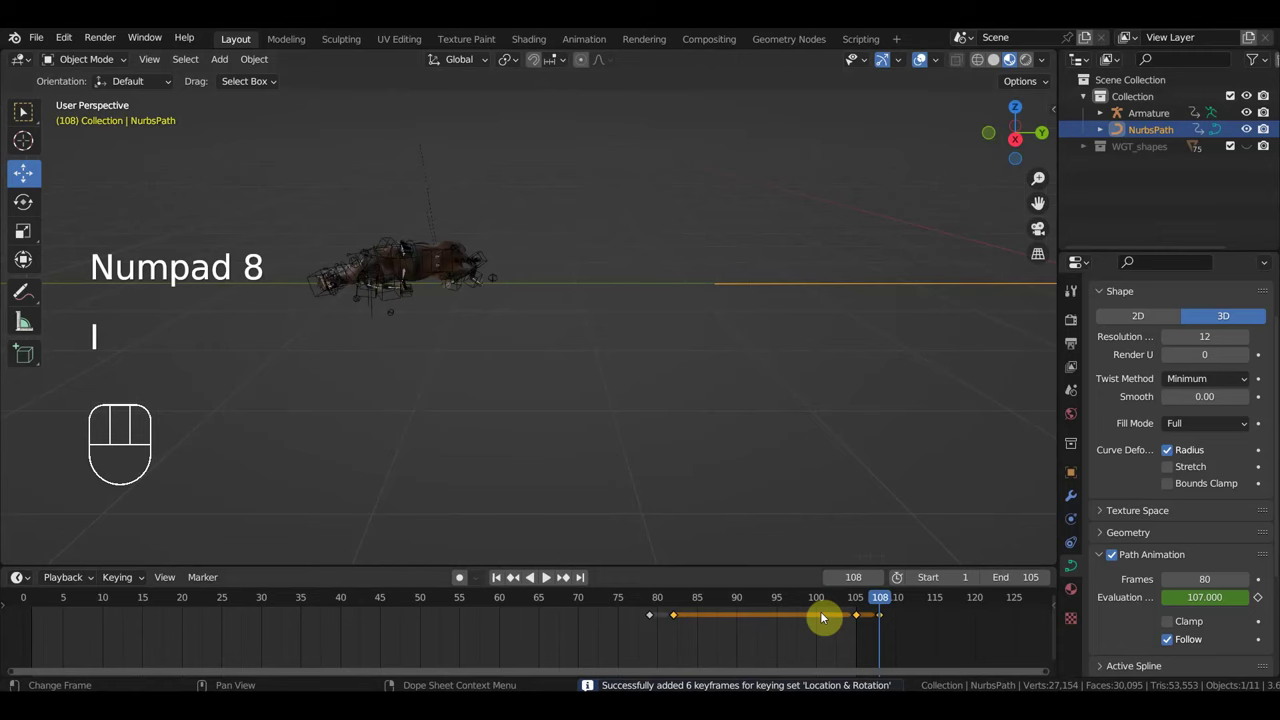
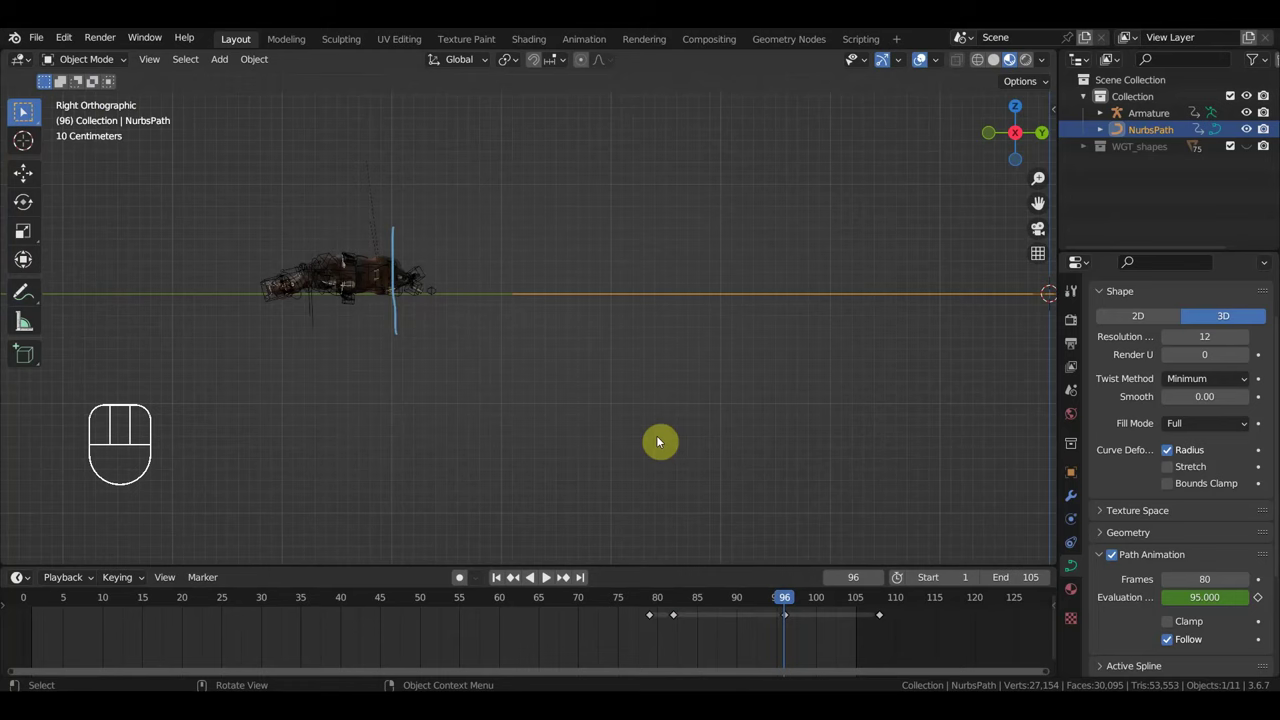
Step: Retime the path's late keyframes toward frames 96–105 and scrub back to frame 90
drag(795, 606, 853, 588)
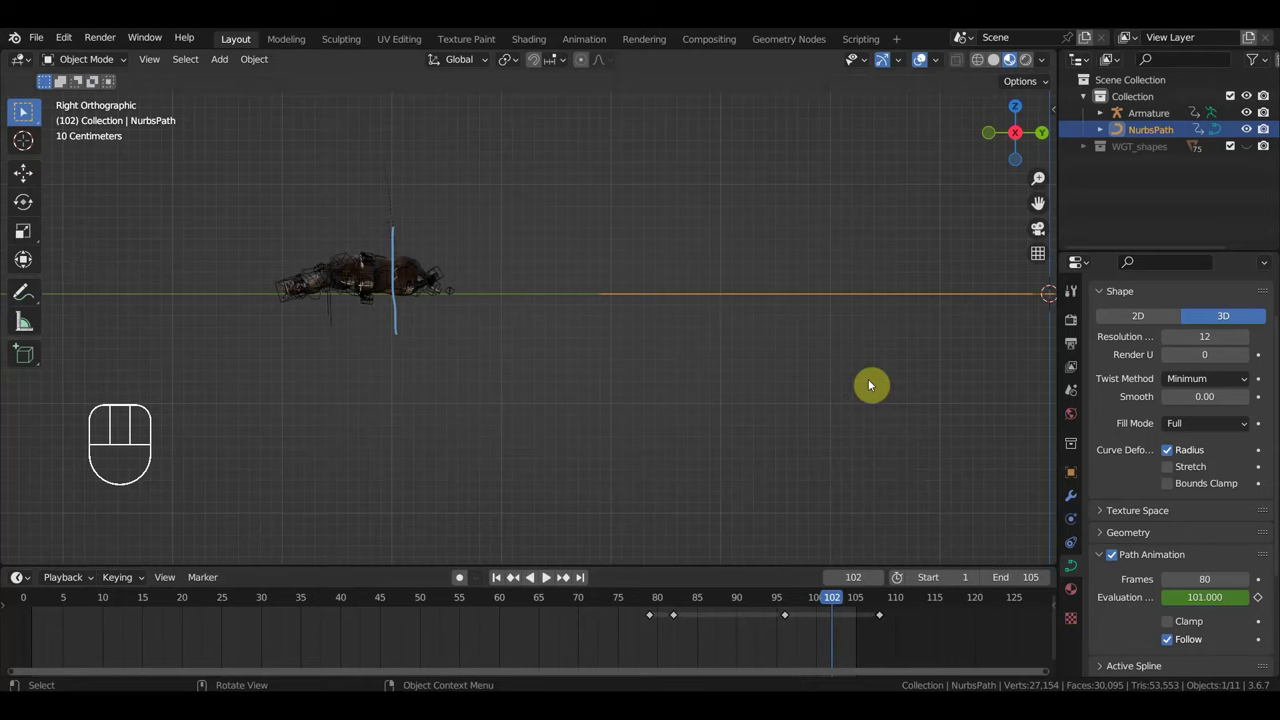
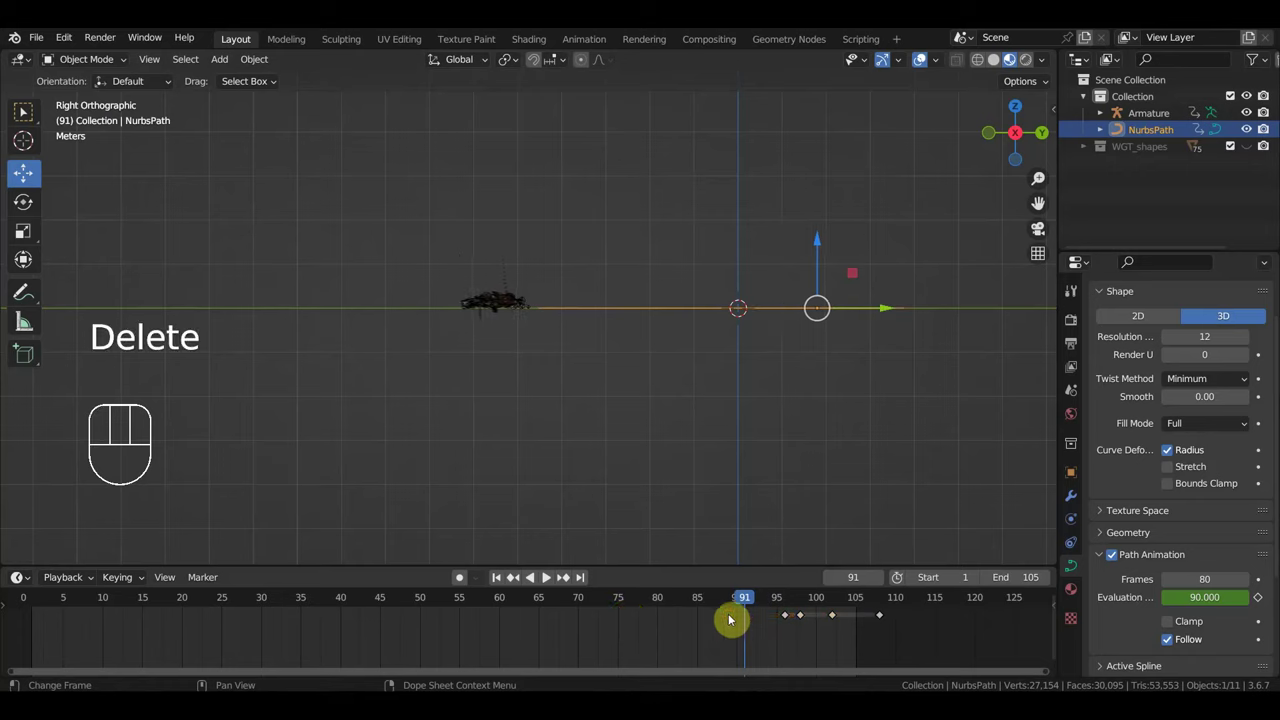
drag(733, 605, 740, 627)
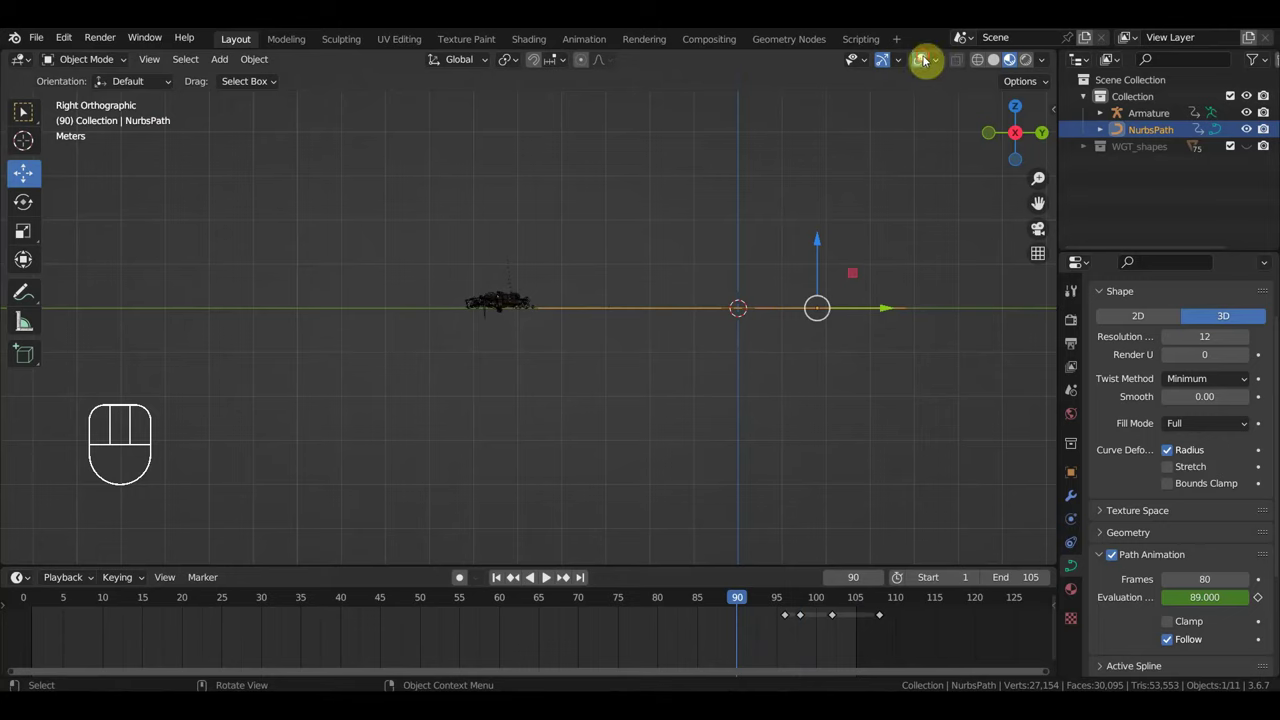
drag(770, 347, 849, 371)
key(space)
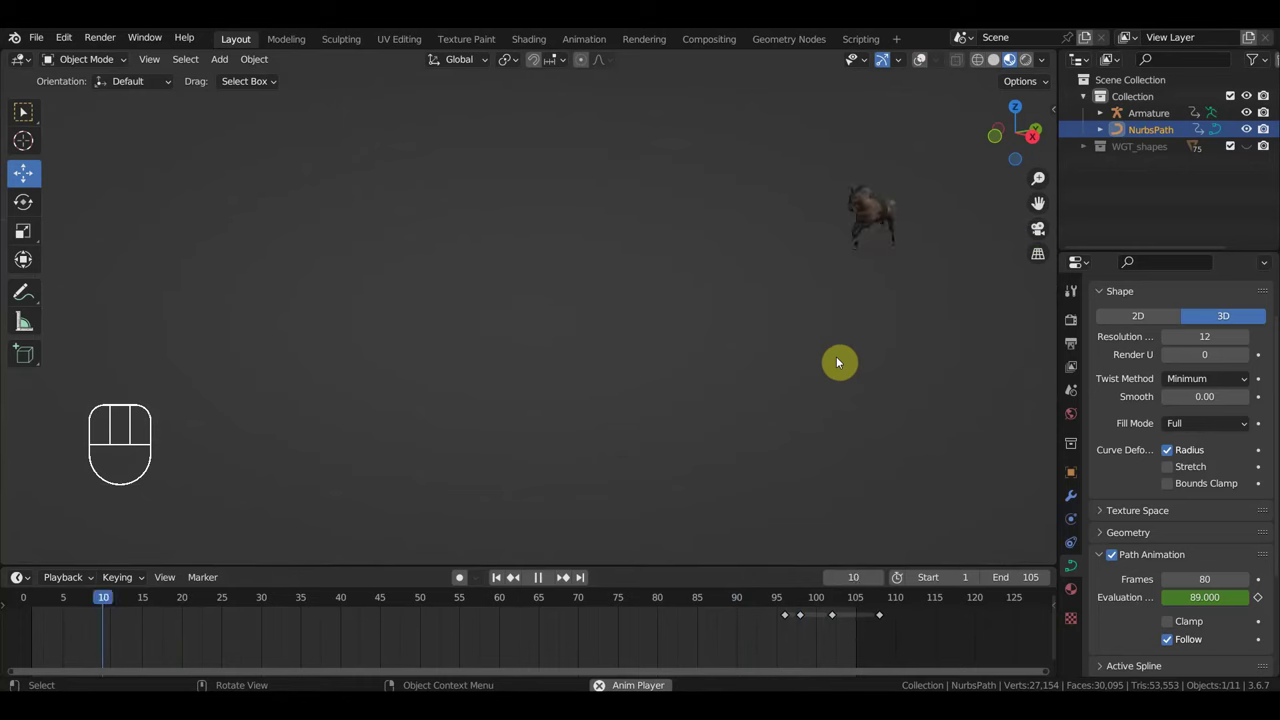
drag(902, 341, 925, 334)
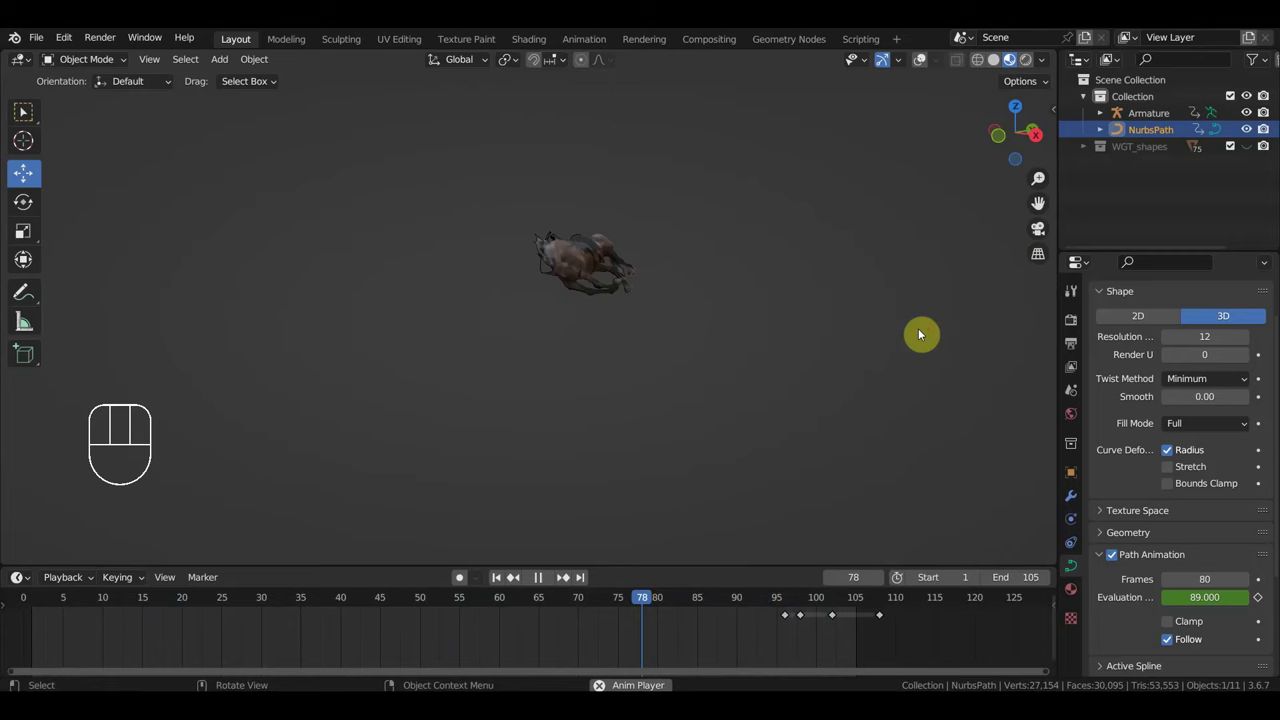
key(space)
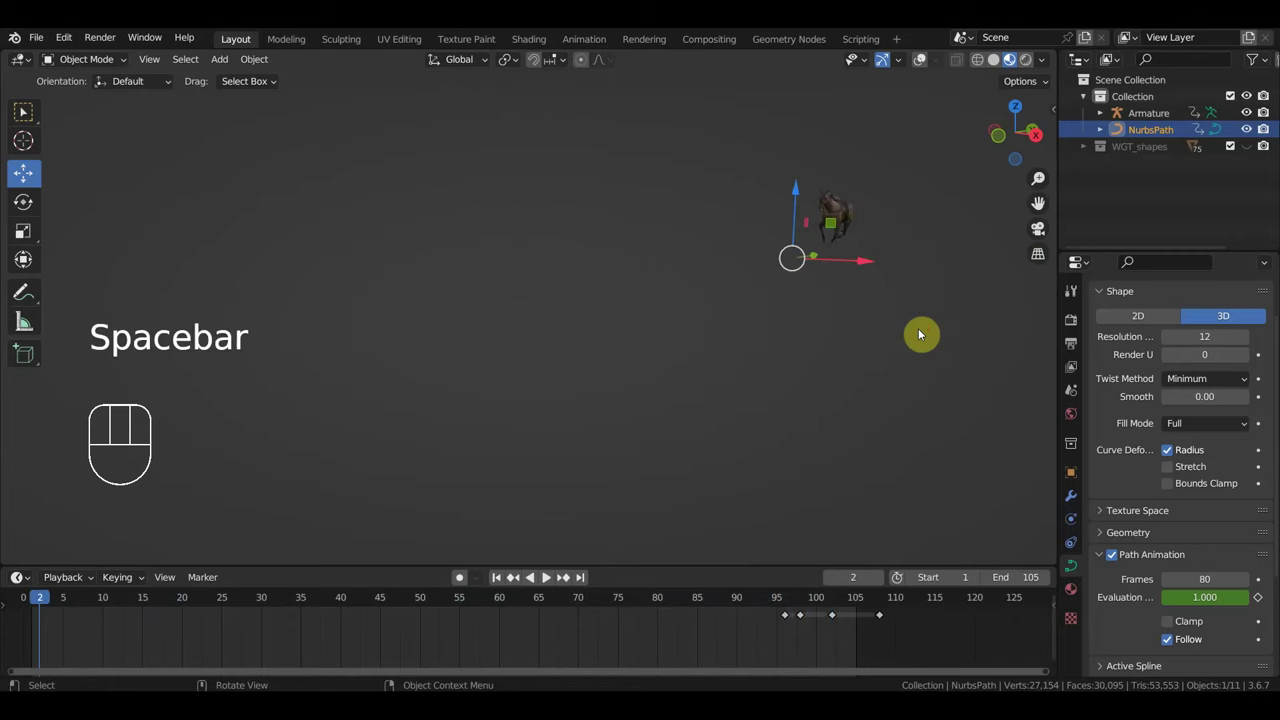
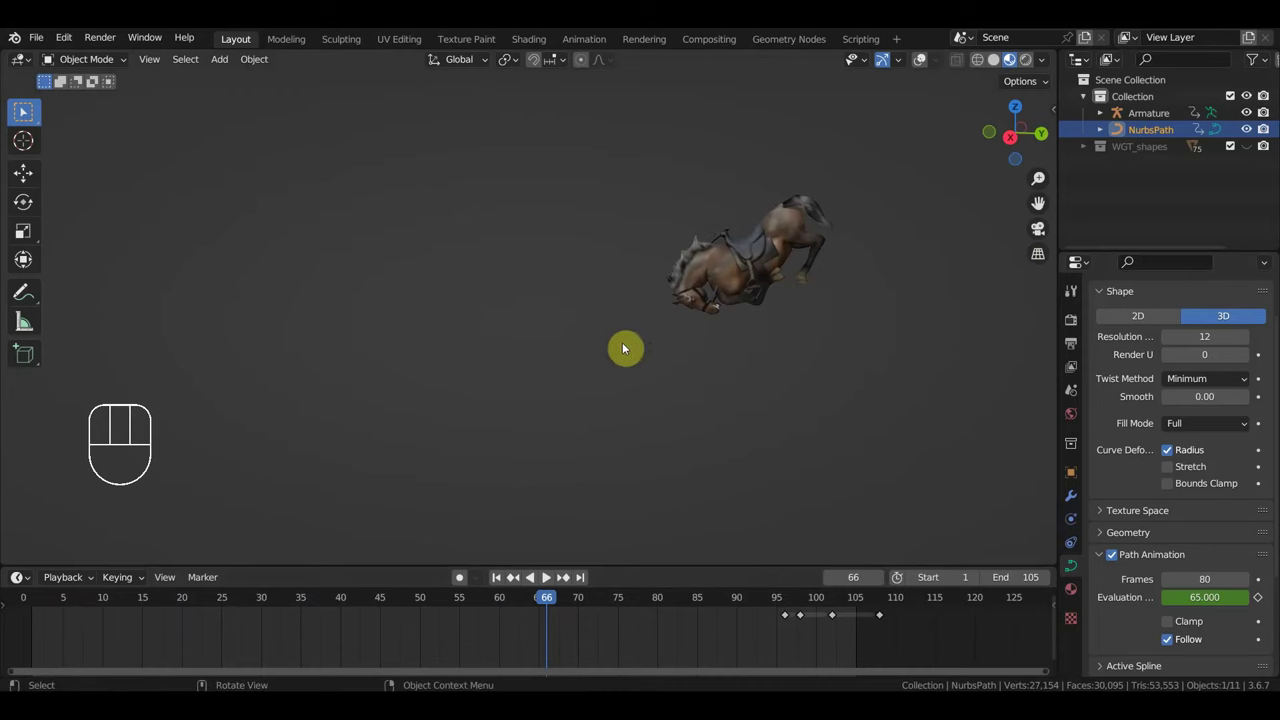
key(KP_3)
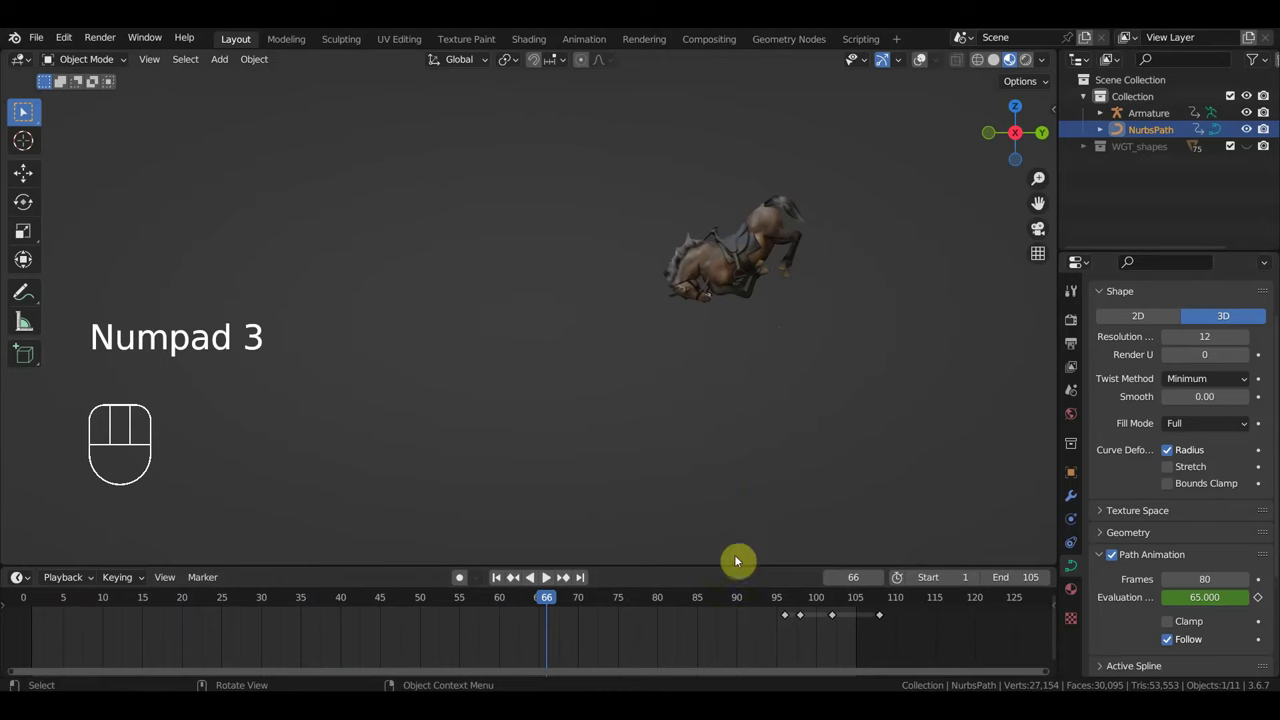
drag(832, 399, 728, 406)
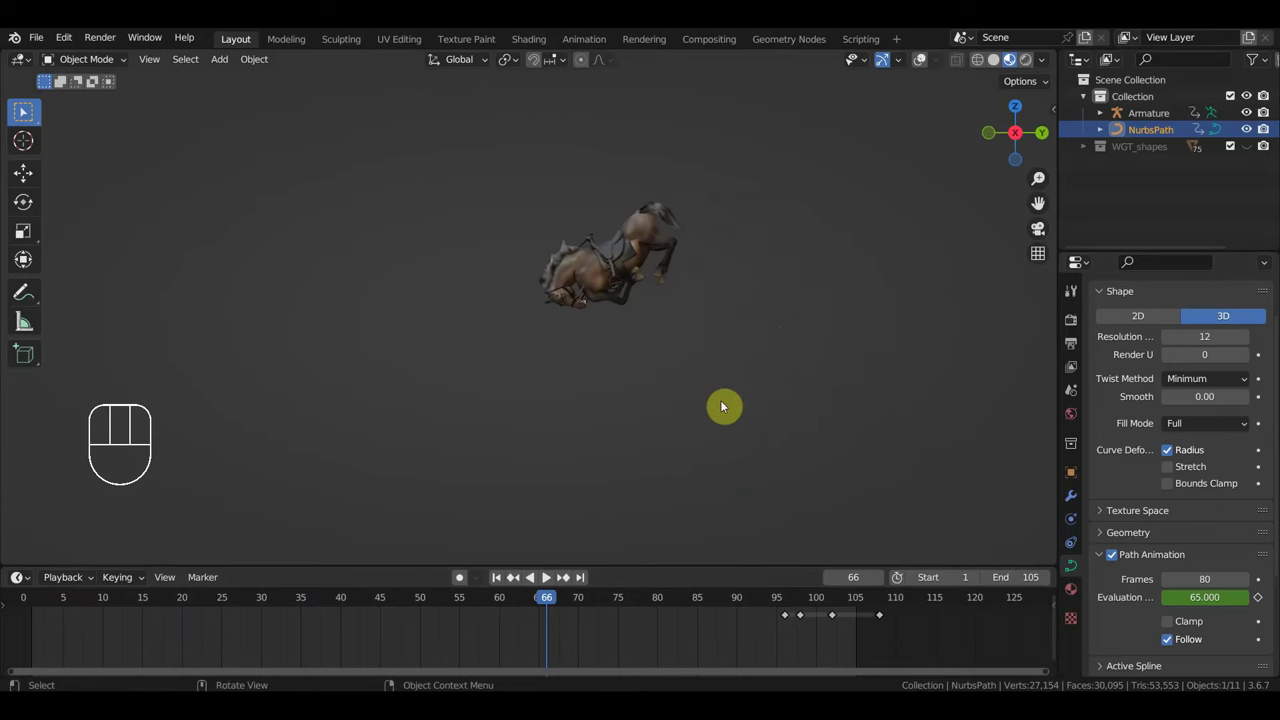
drag(765, 308, 818, 274)
Step: Show the rig controls, select the horse's armature and view it straight from the side
click(926, 66)
middle_click(809, 357)
click(691, 142)
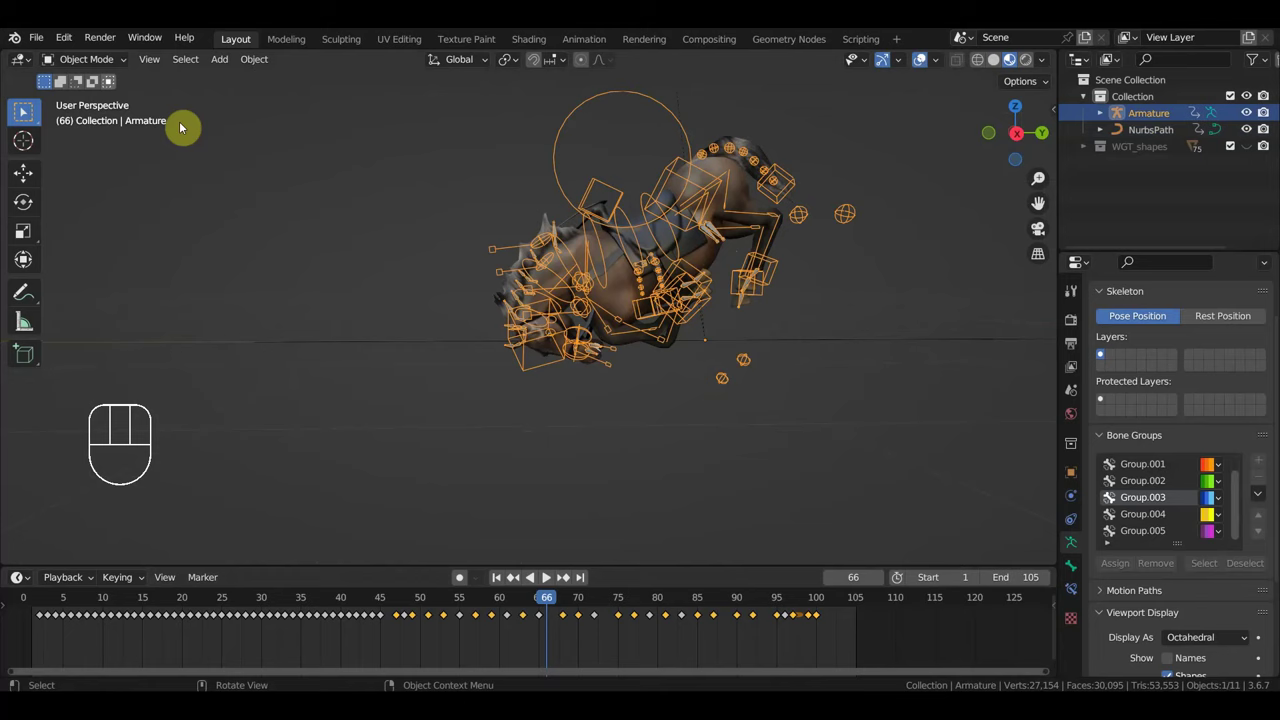
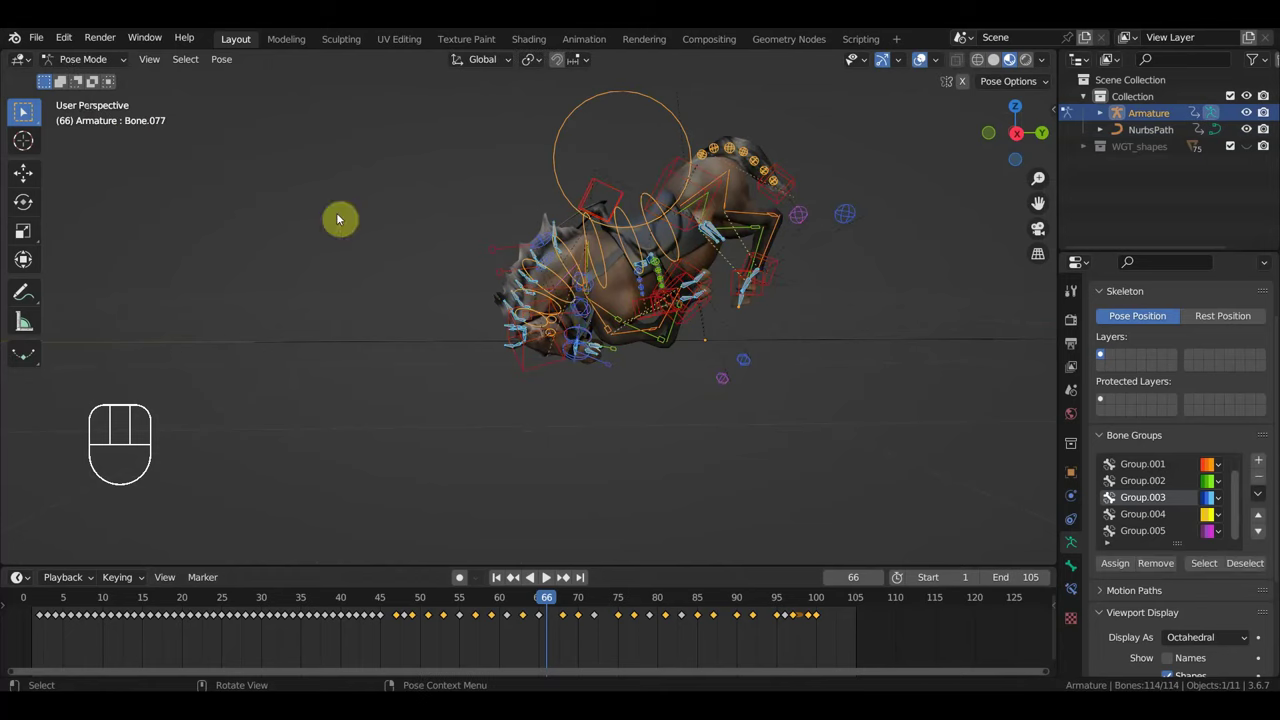
key(KP_3)
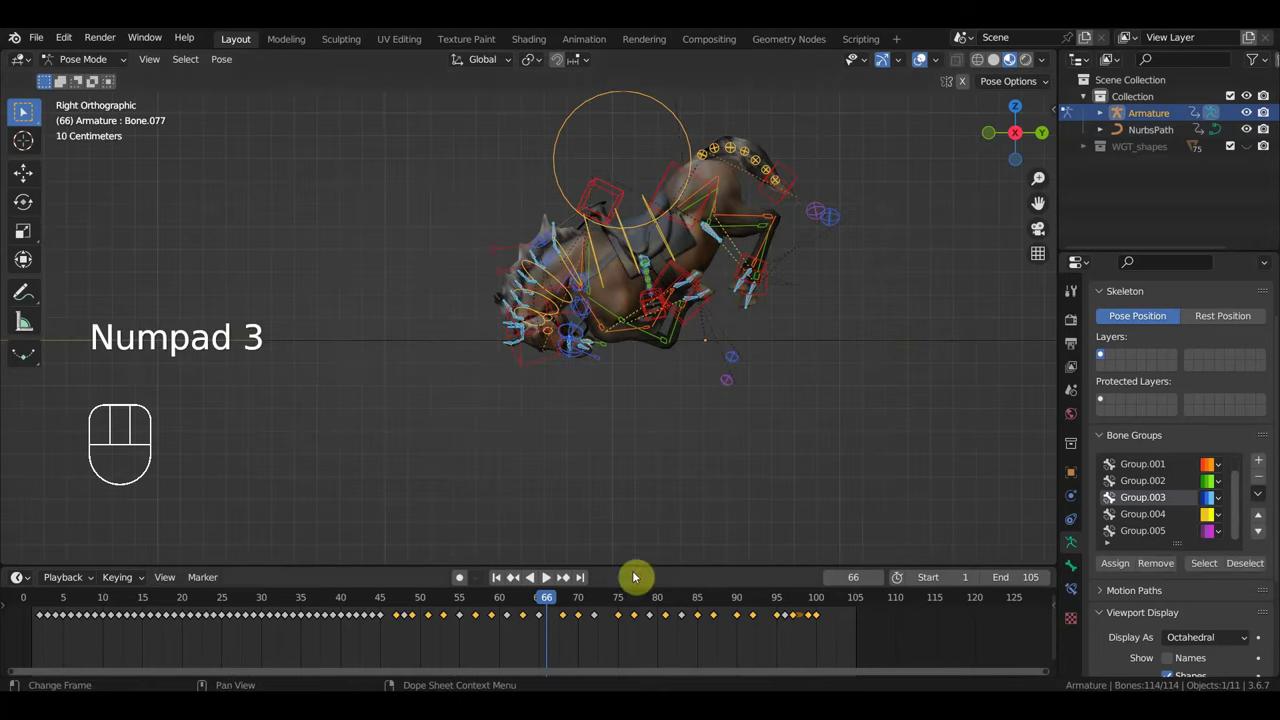
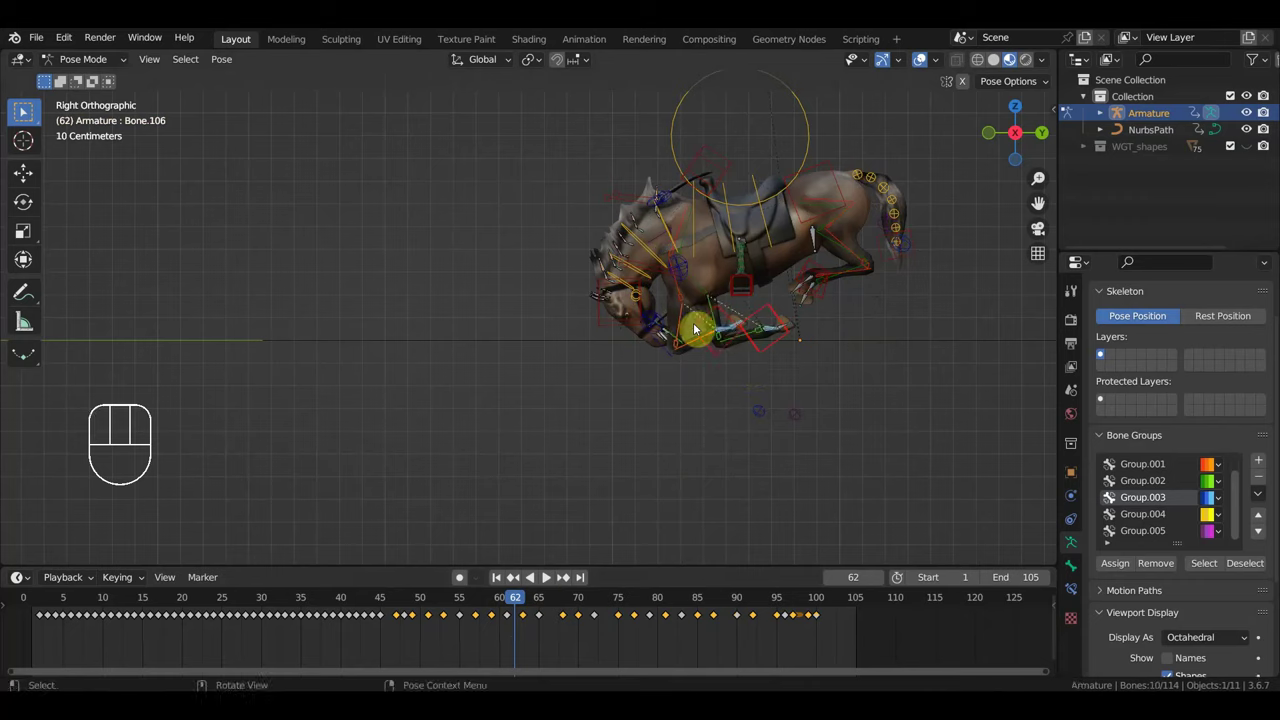
Step: Select a front-leg control bone around frame 61–62 to inspect the landing pose
click(679, 340)
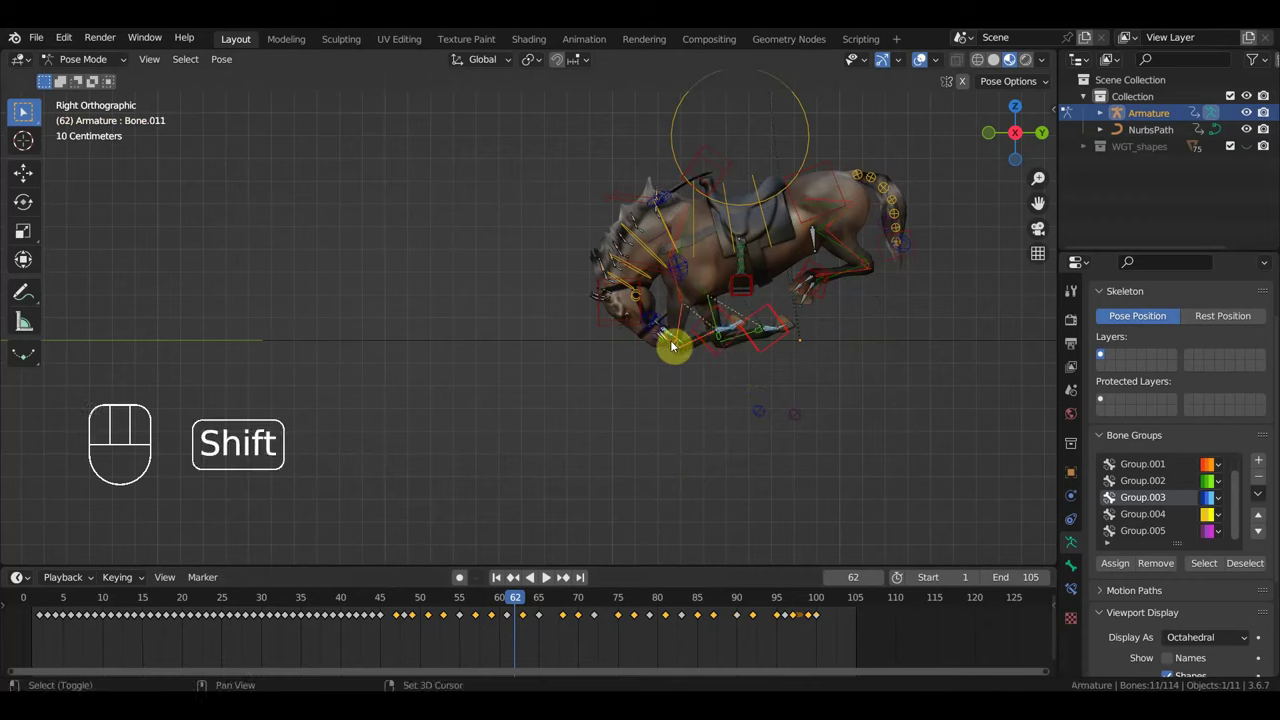
click(678, 335)
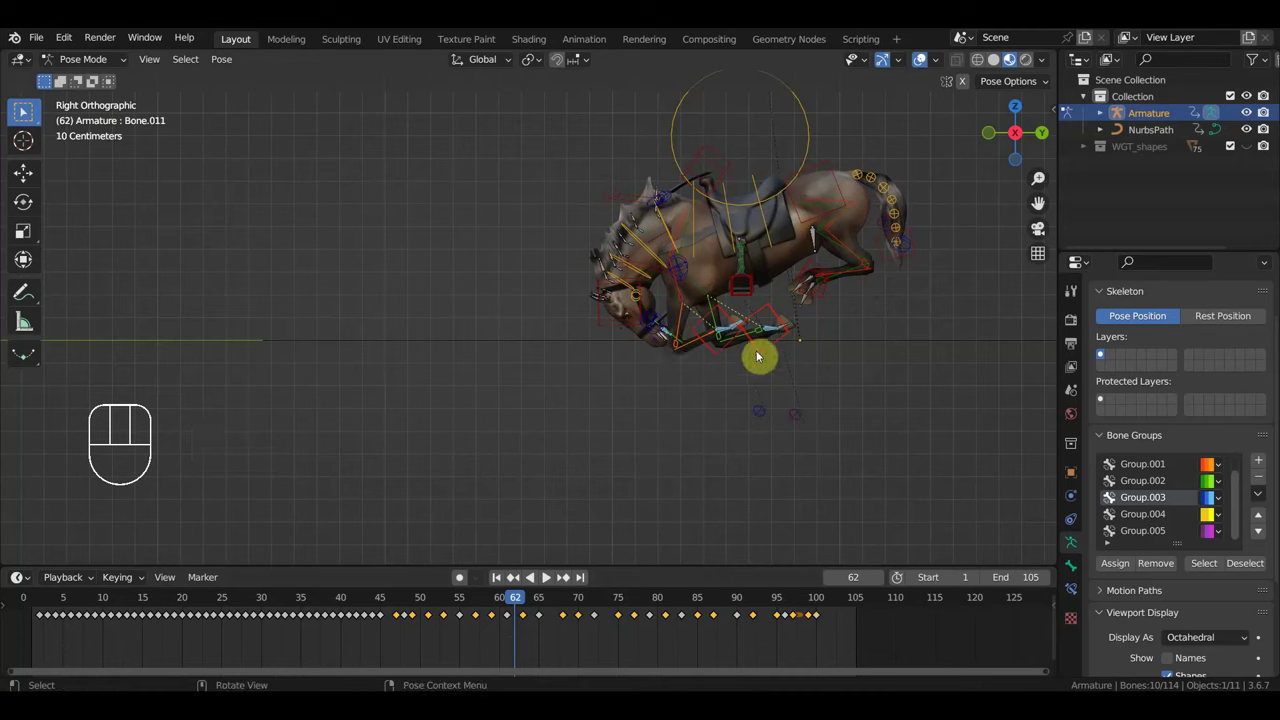
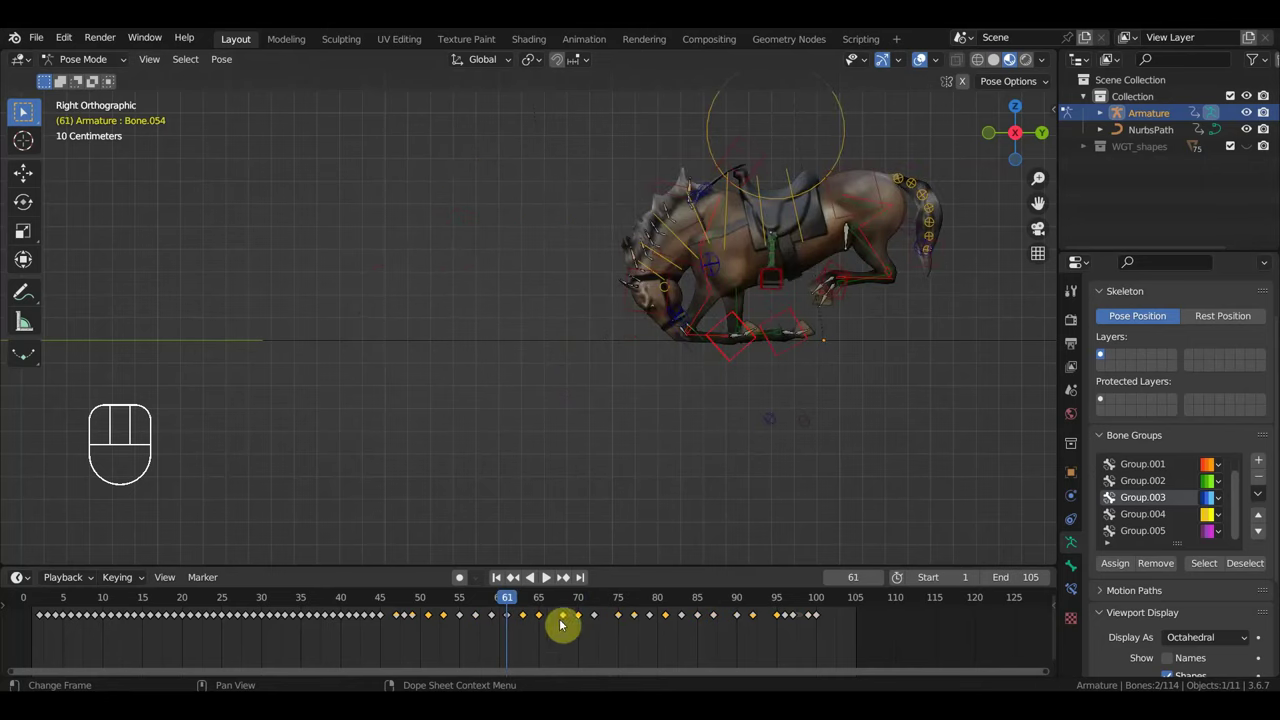
Step: At frame 65, grab the front hoof control down toward the ground
key(Delete)
drag(521, 602, 563, 585)
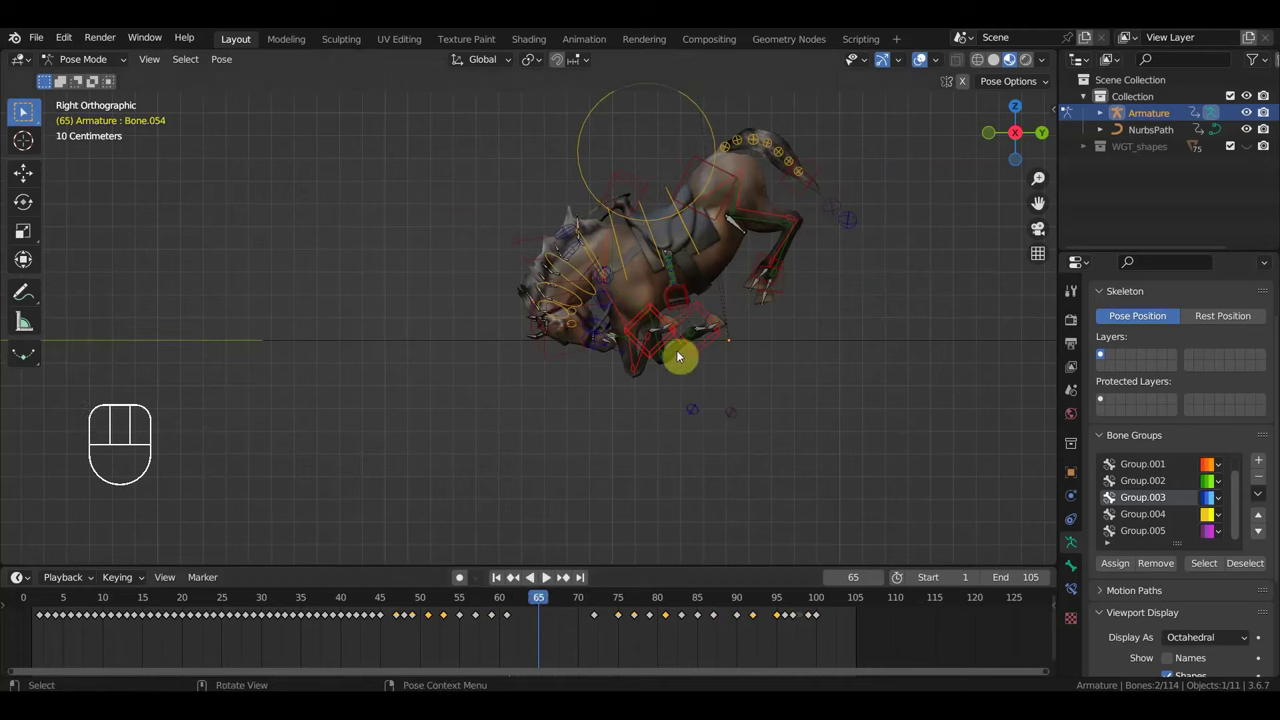
click(657, 311)
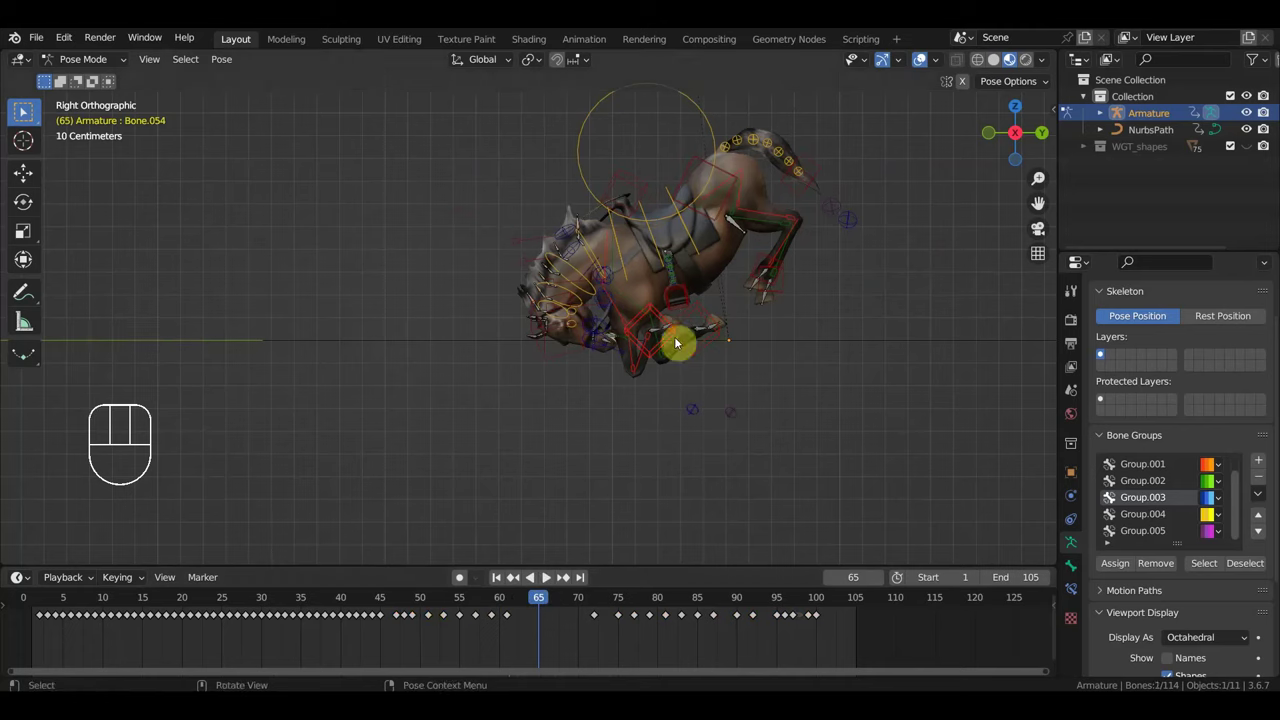
key(g)
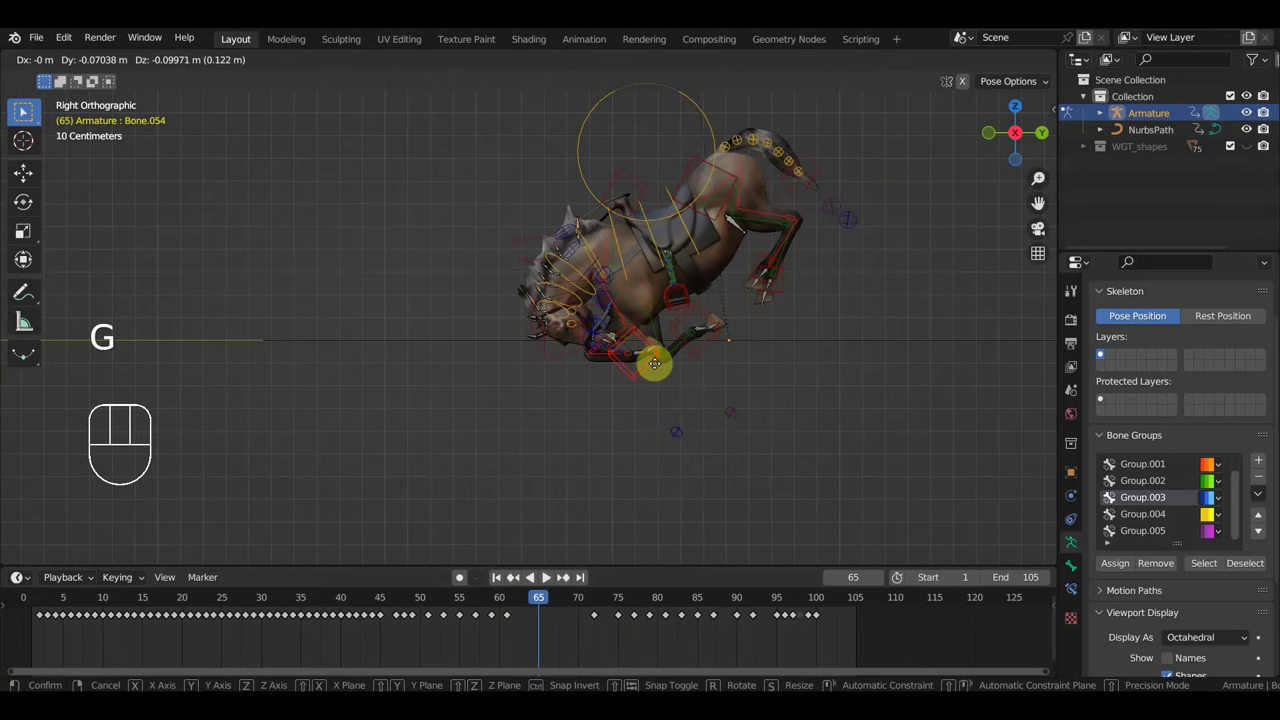
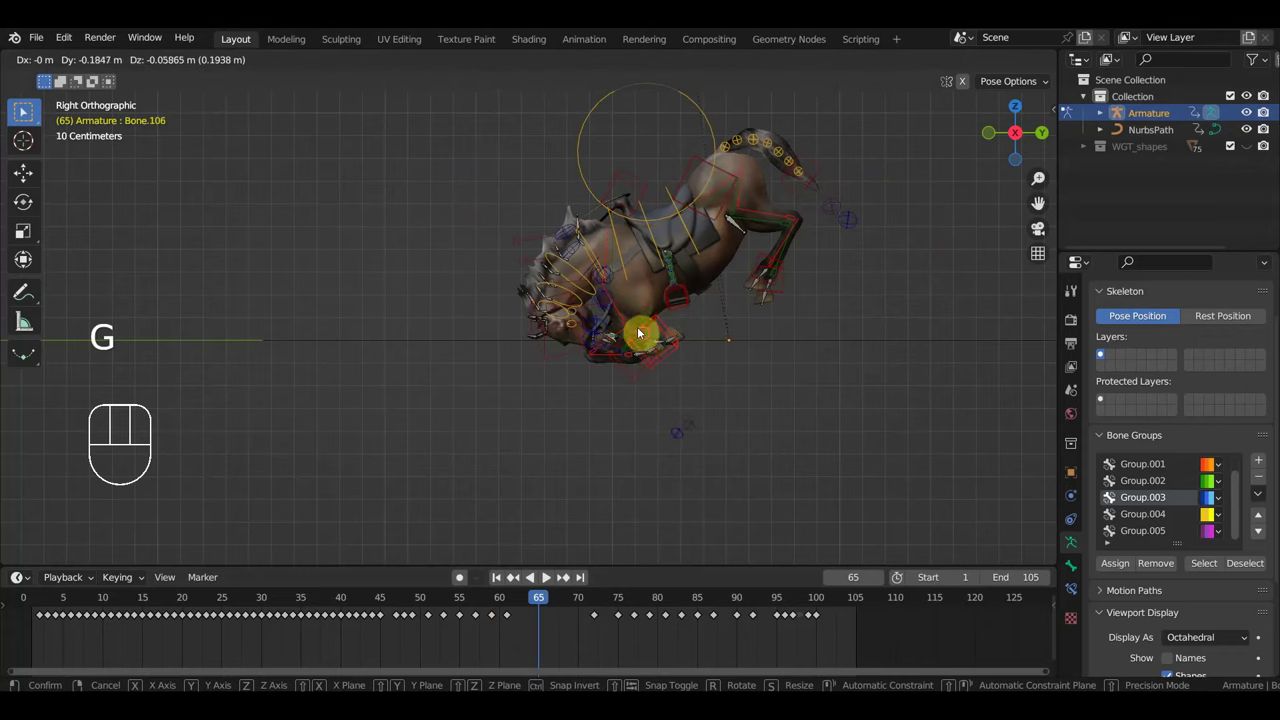
scroll(up, 3)
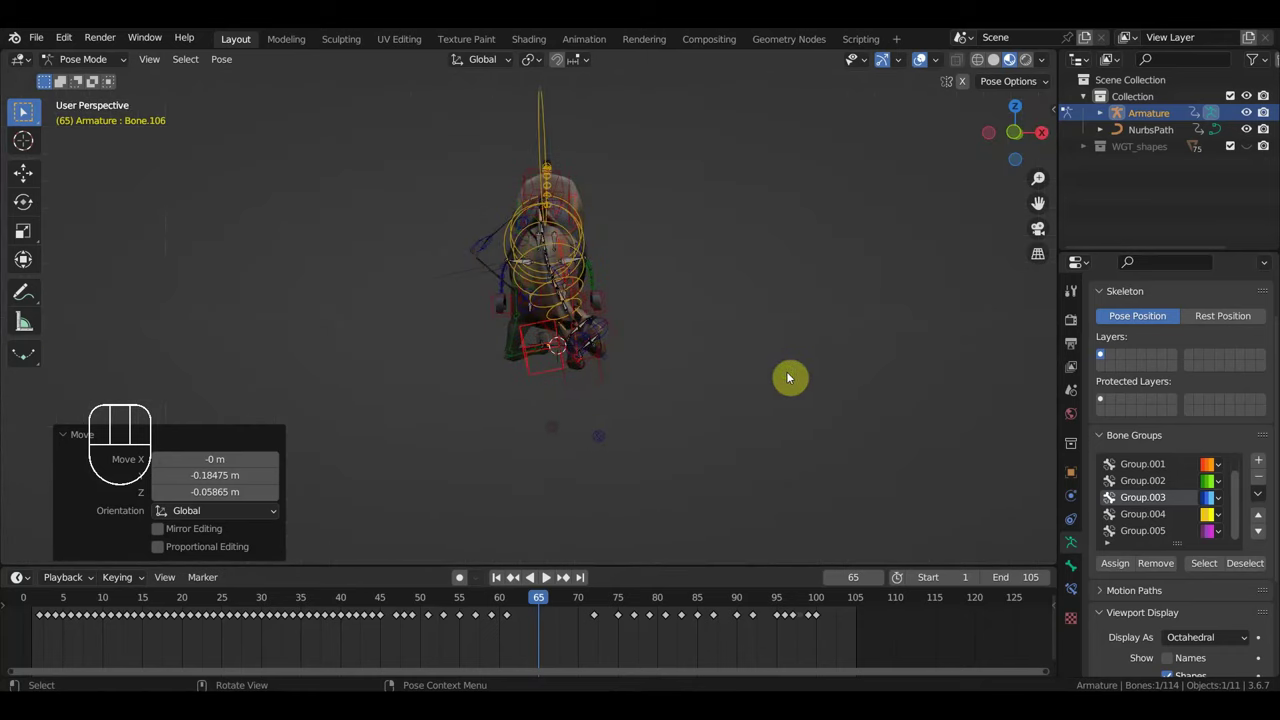
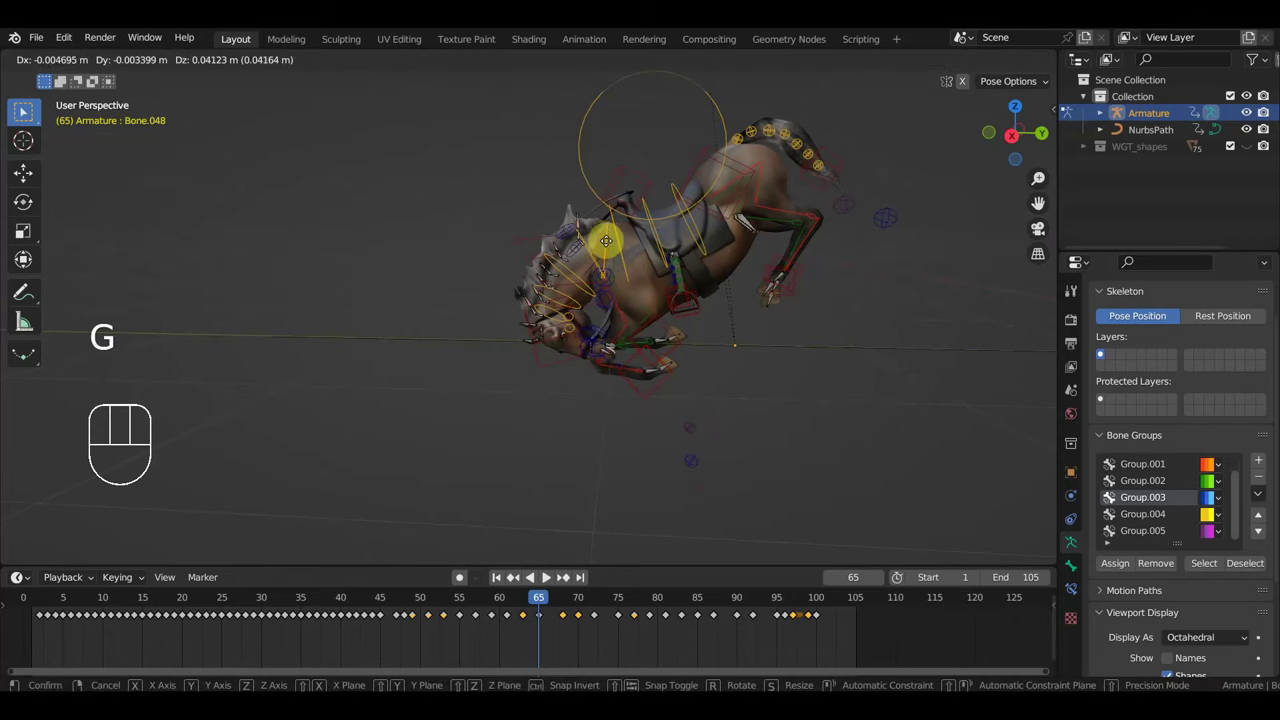
Step: Nudge the neck and front hoof into place, then key location and rotation for all 114 bones
key(g)
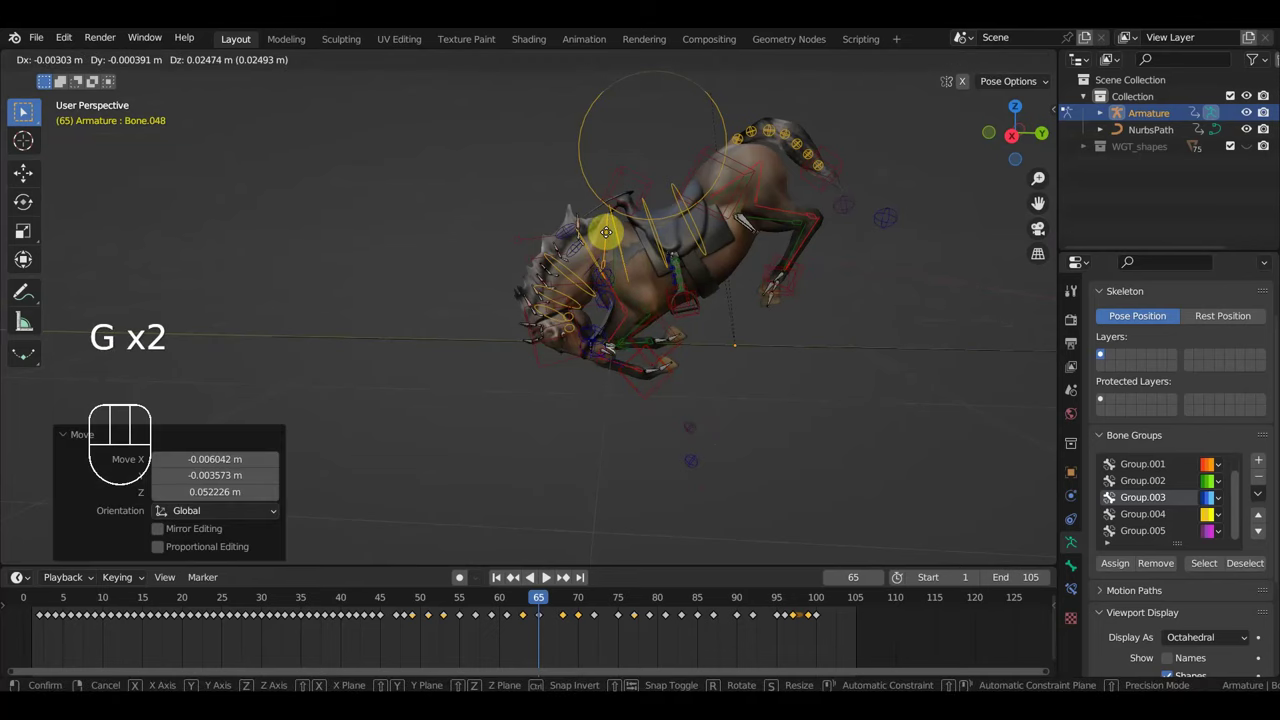
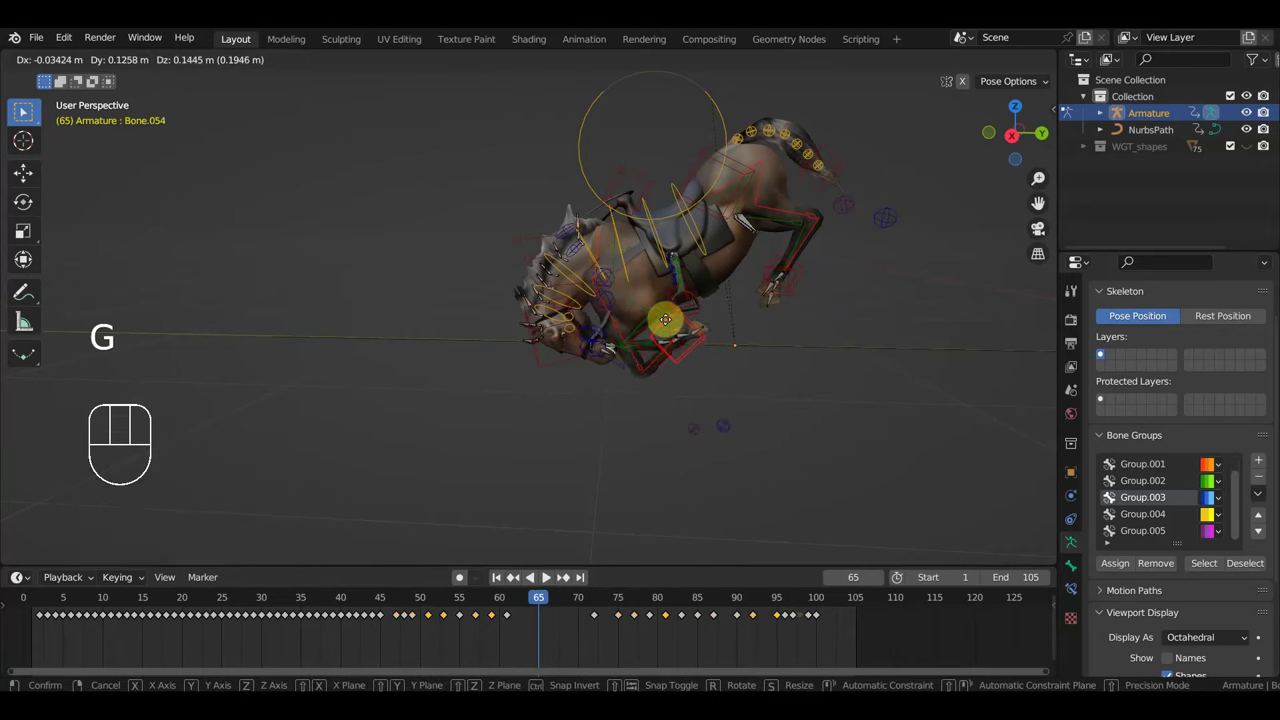
key(g)
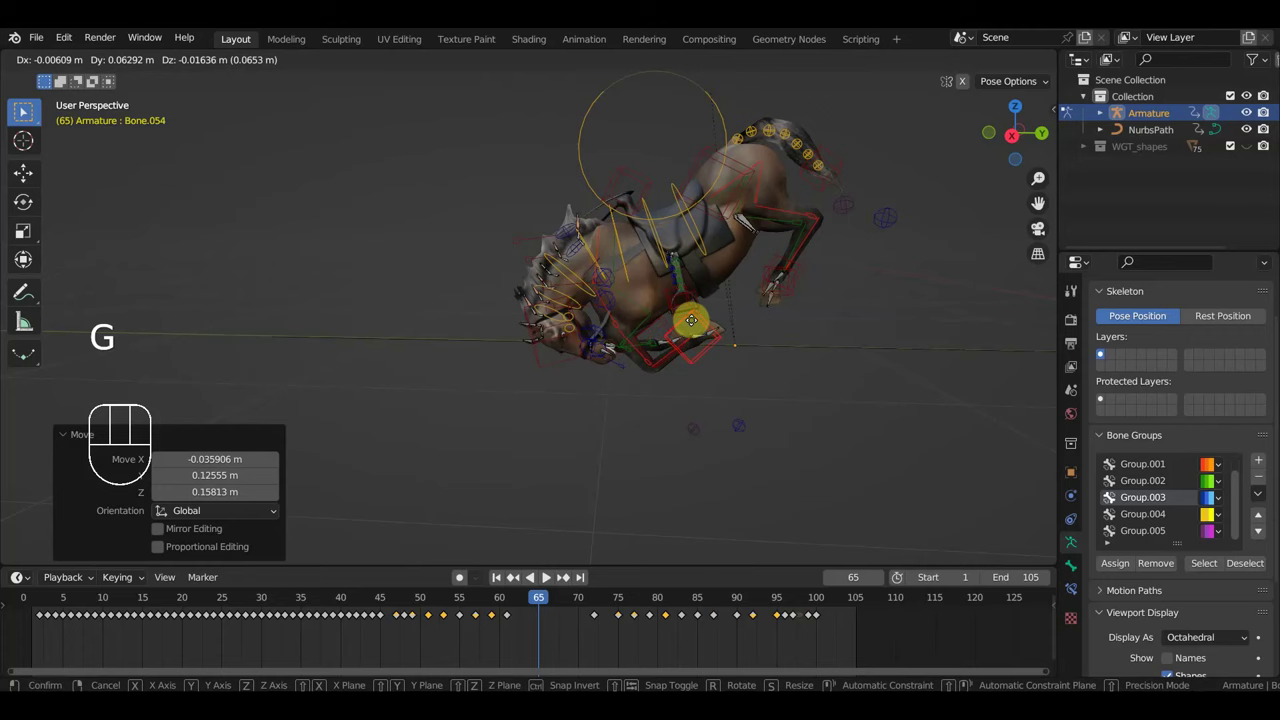
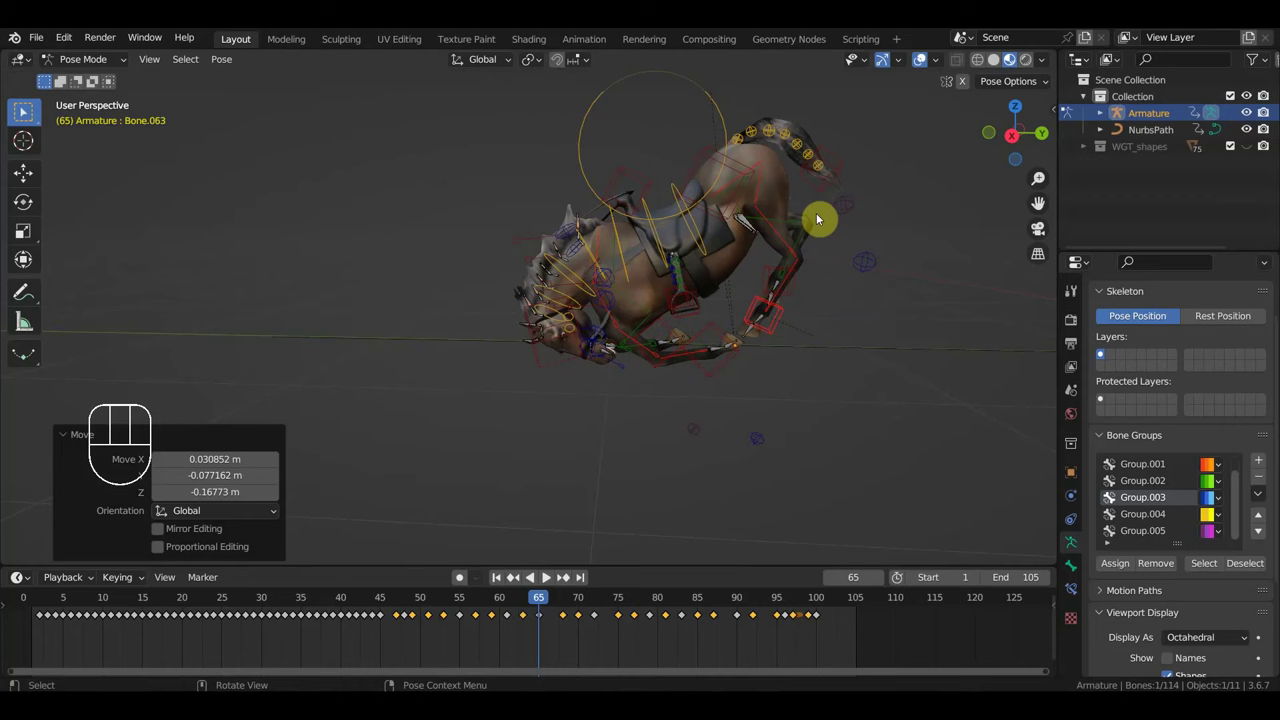
key(i)
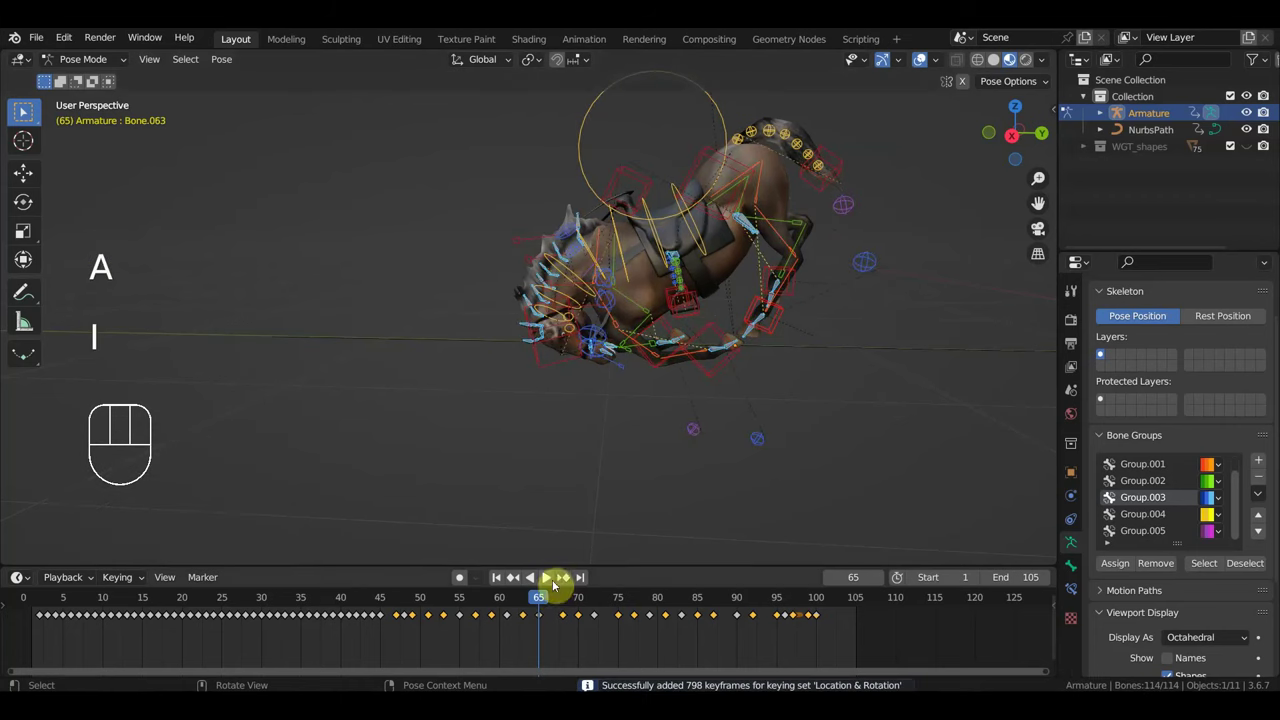
Step: At frame 83, reposition a rig bone and select a bone near the horse's head for review
drag(556, 596, 646, 522)
drag(591, 385, 762, 375)
click(431, 191)
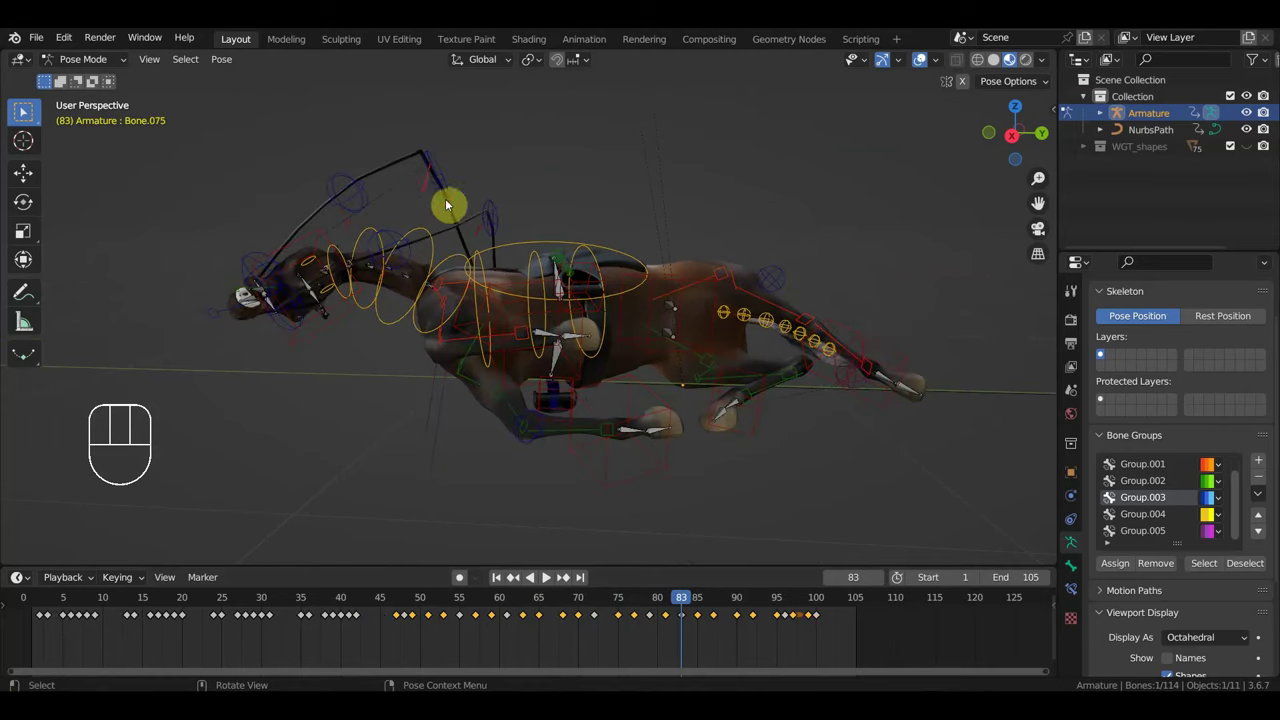
key(g)
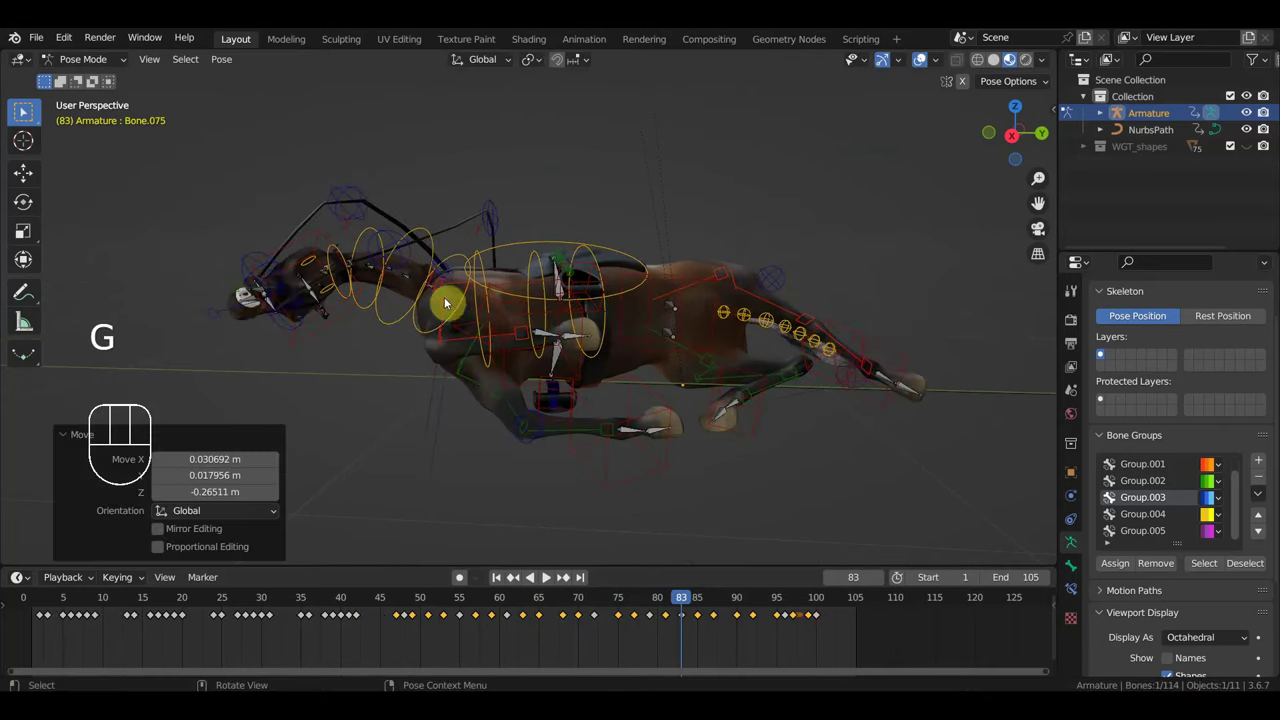
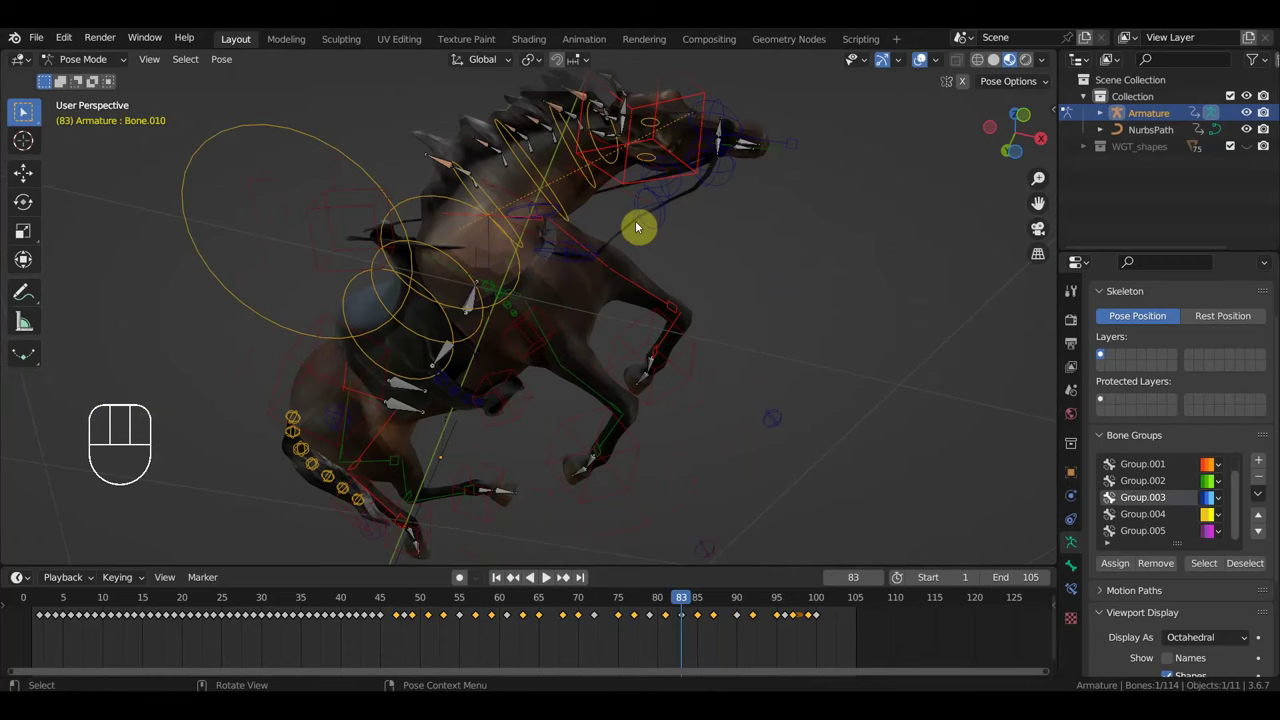
click(571, 248)
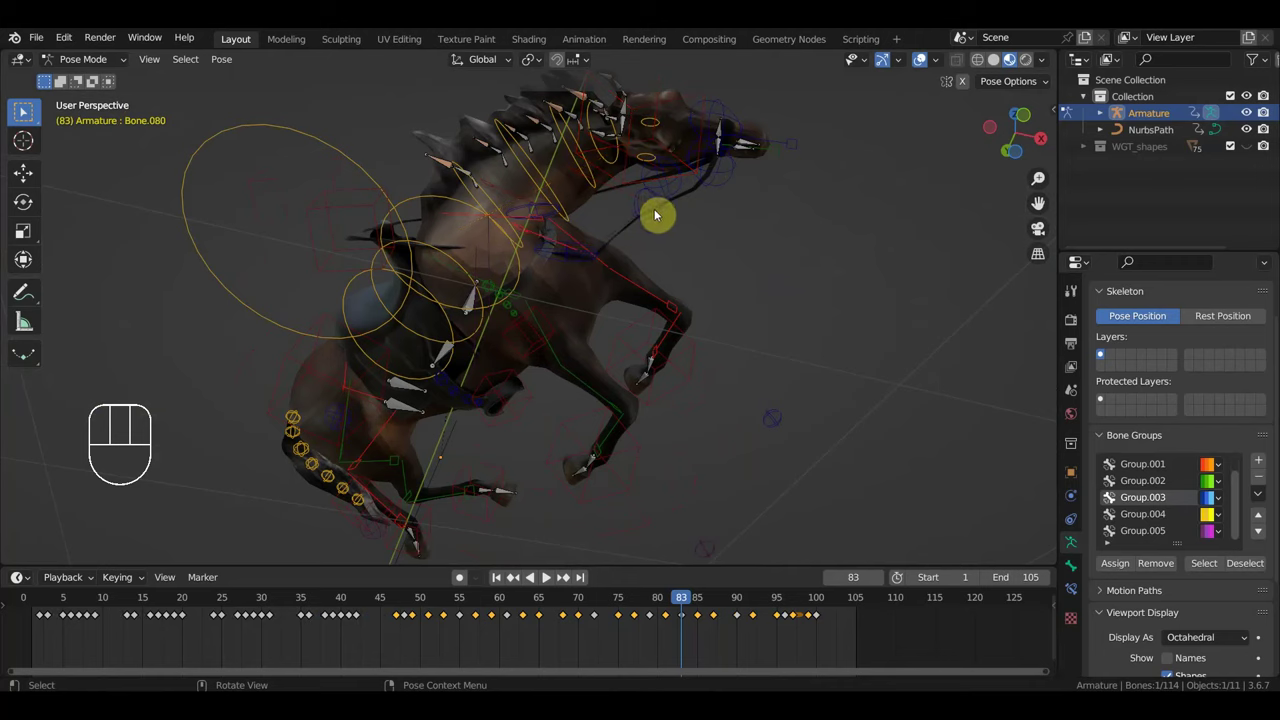
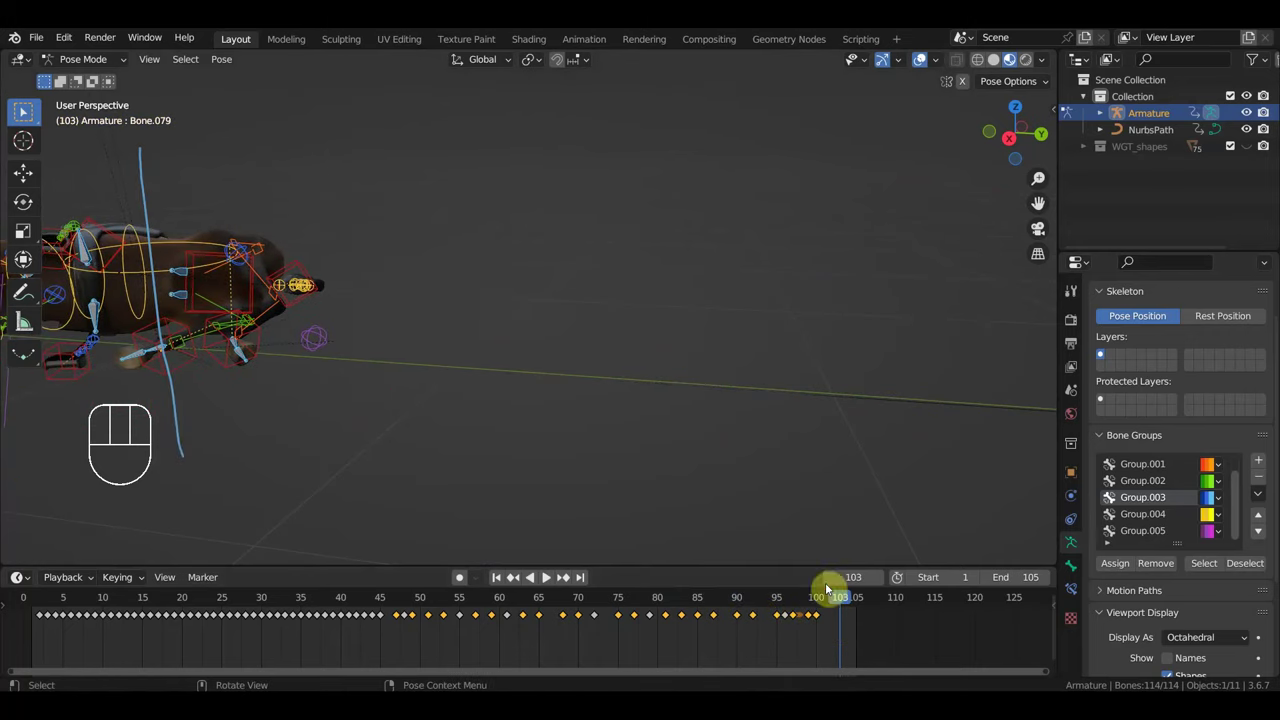
Step: Hide the viewport overlays and play the jump back from the start
click(930, 59)
drag(628, 374, 734, 359)
key(space)
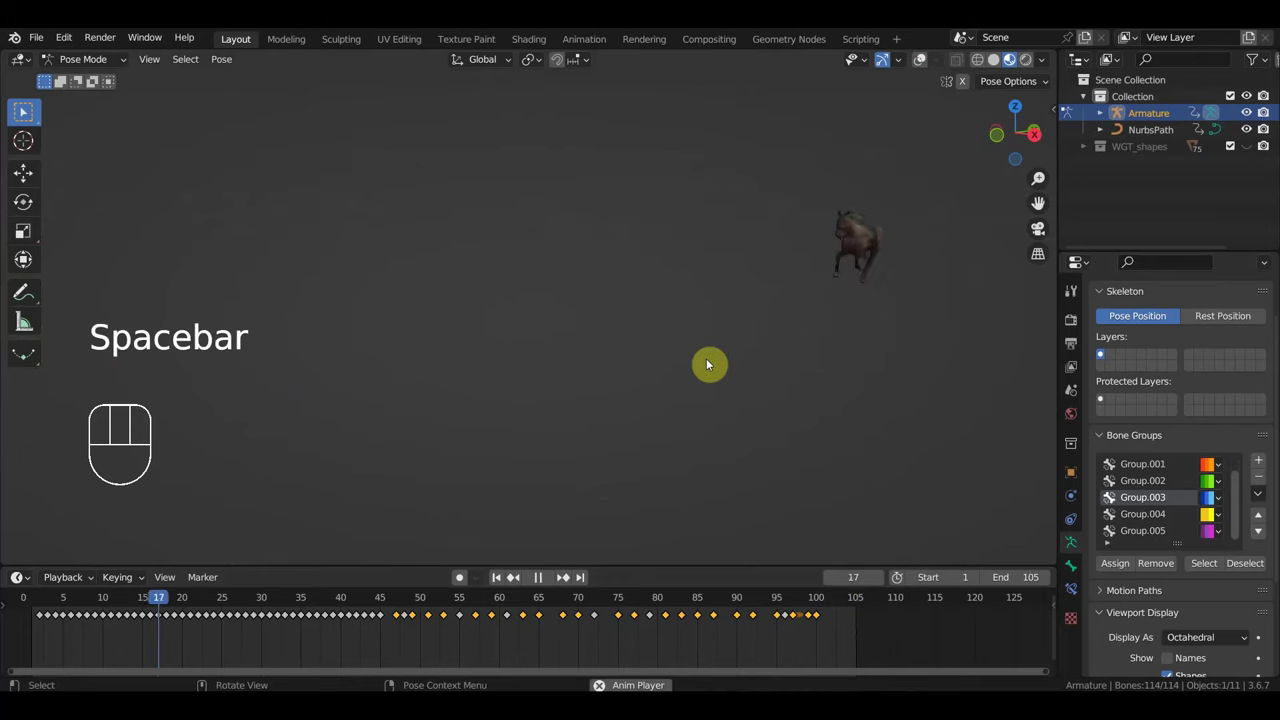
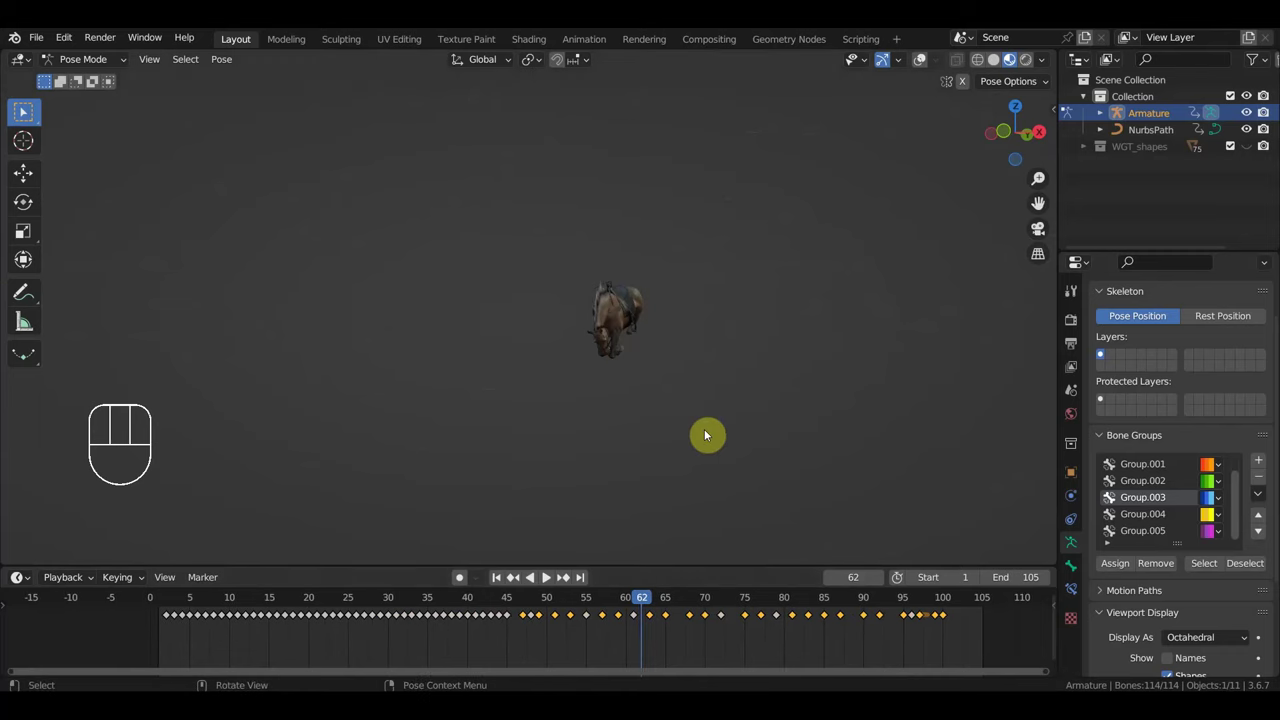
Step: Orbit around the horse to review its nose-down tumble at frame 62
drag(777, 417, 616, 414)
drag(621, 419, 543, 424)
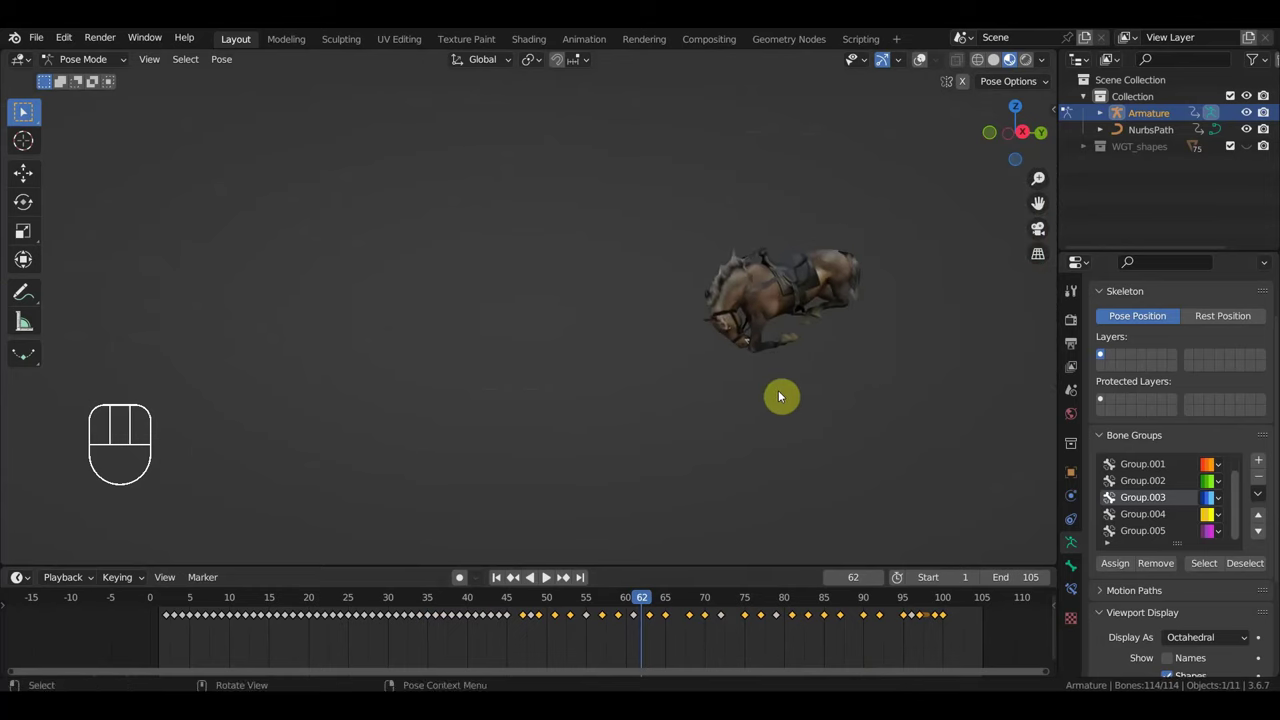